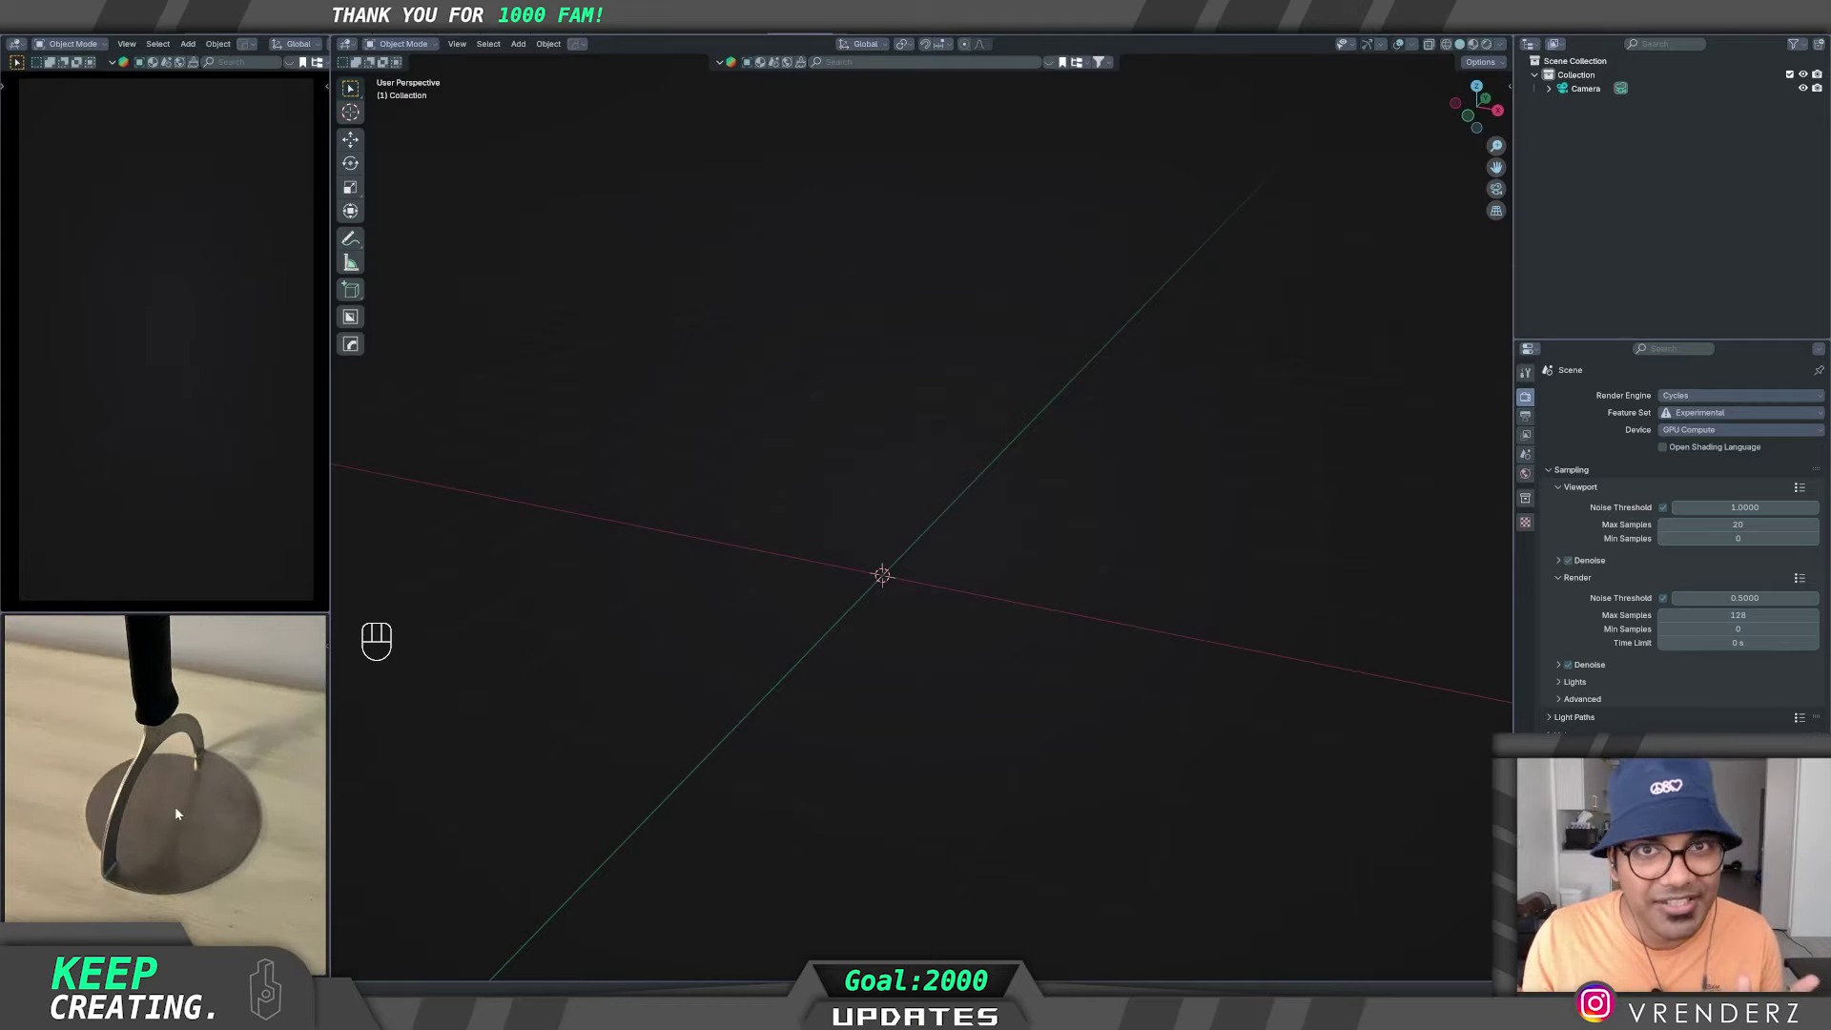
- Orbit around the empty scene to choose a viewing angle before adding geometry
middle_click(988, 721)
middle_click(1006, 679)
middle_click(1012, 693)
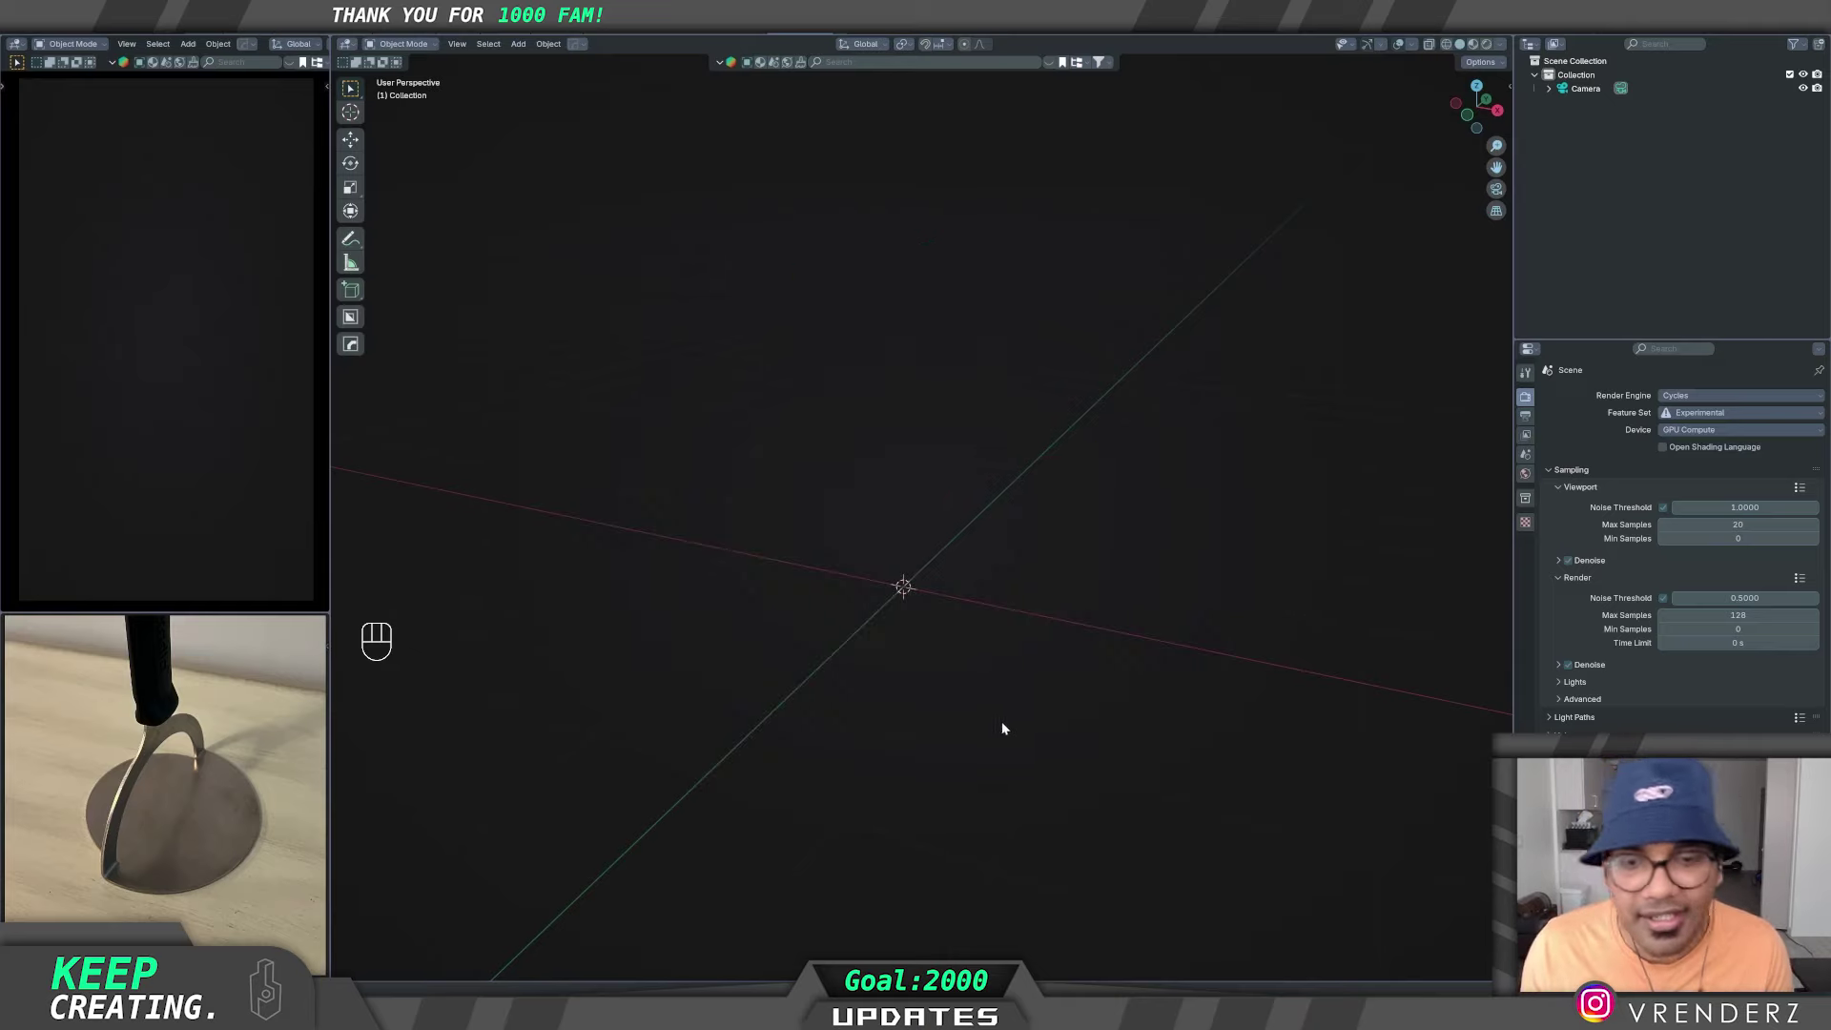
middle_click(1029, 734)
middle_click(1037, 680)
middle_click(1018, 696)
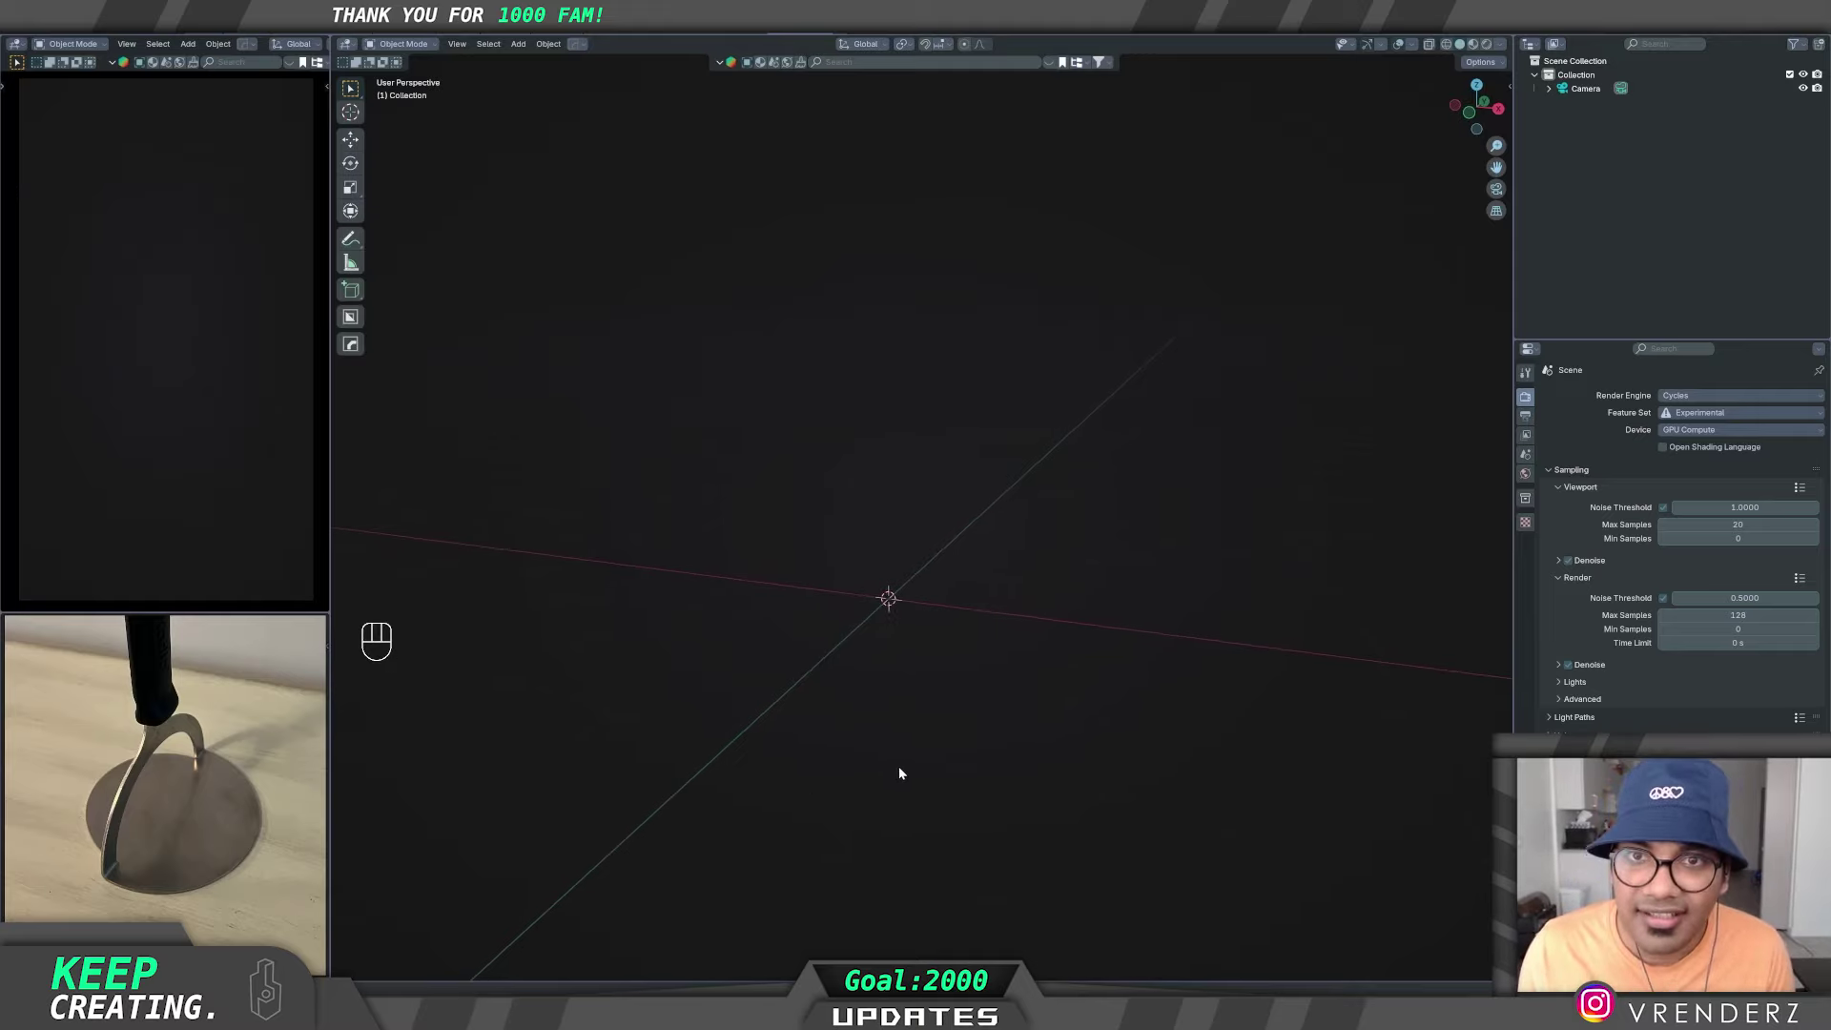
middle_click(965, 682)
- Add a 100-vertex cylinder and frame it in front view
key(shift+a)
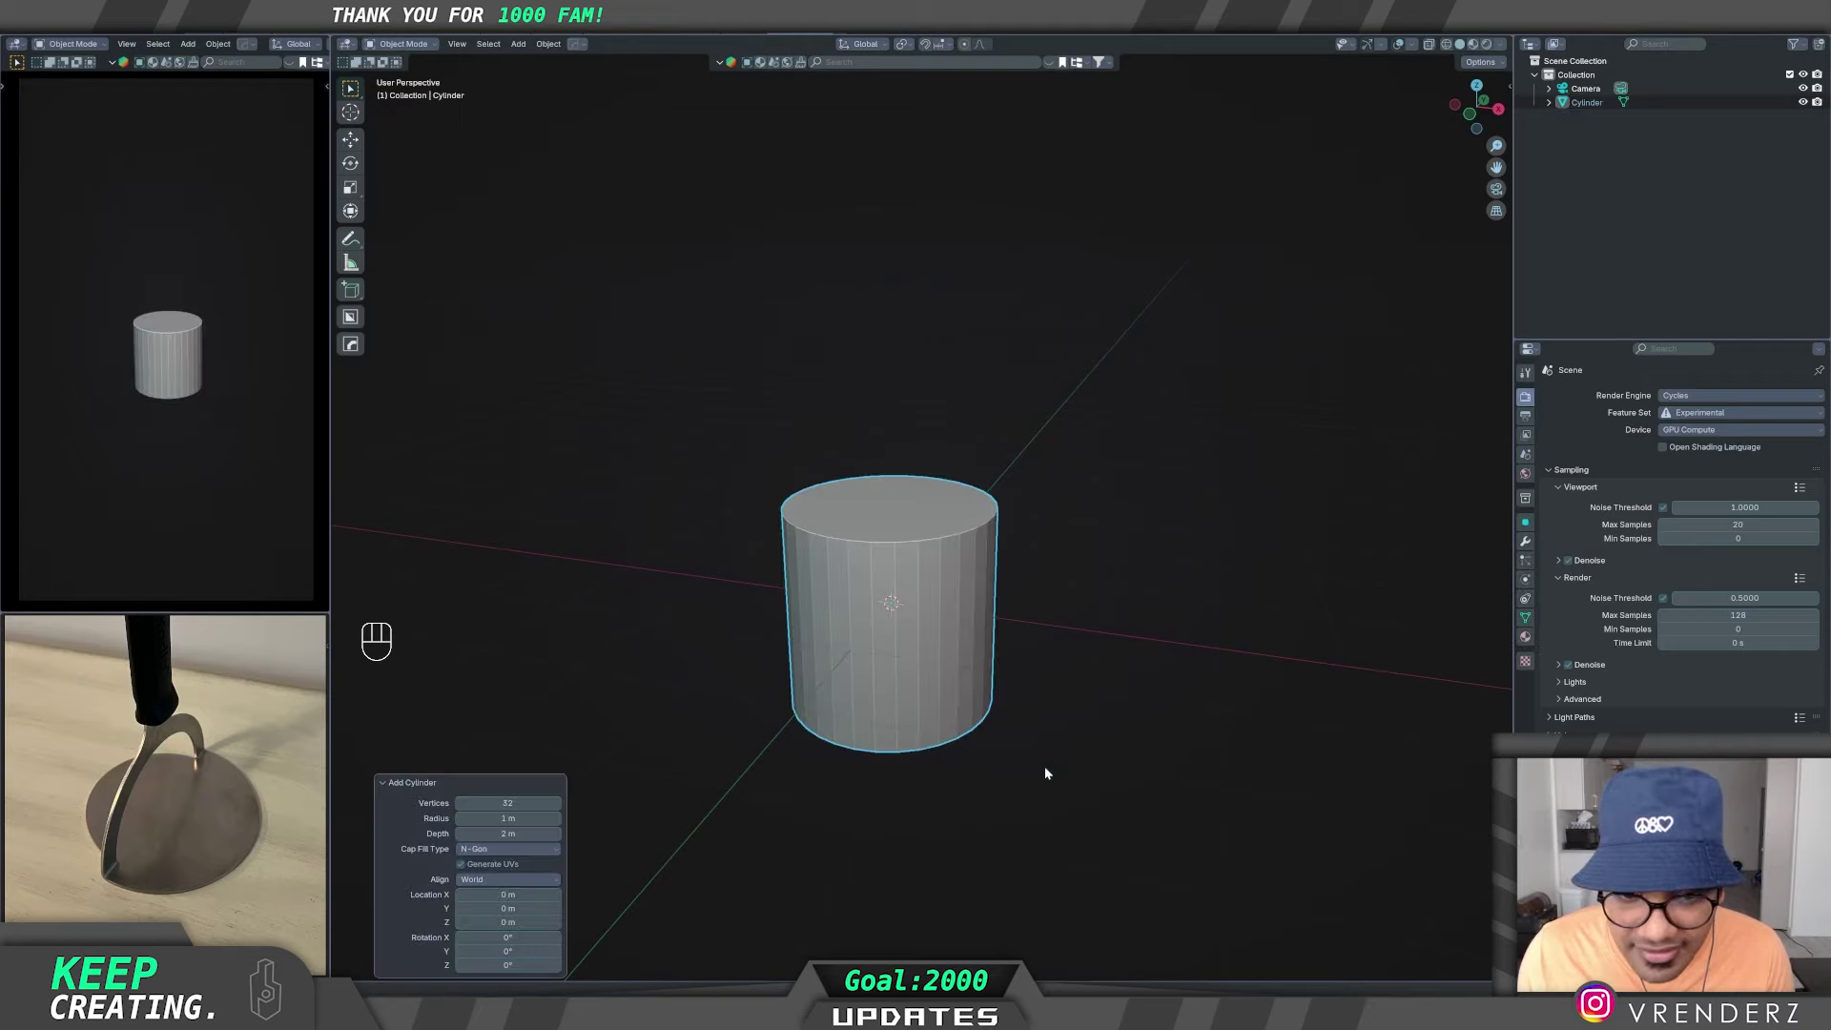
middle_click(1031, 772)
drag(1022, 744, 1028, 694)
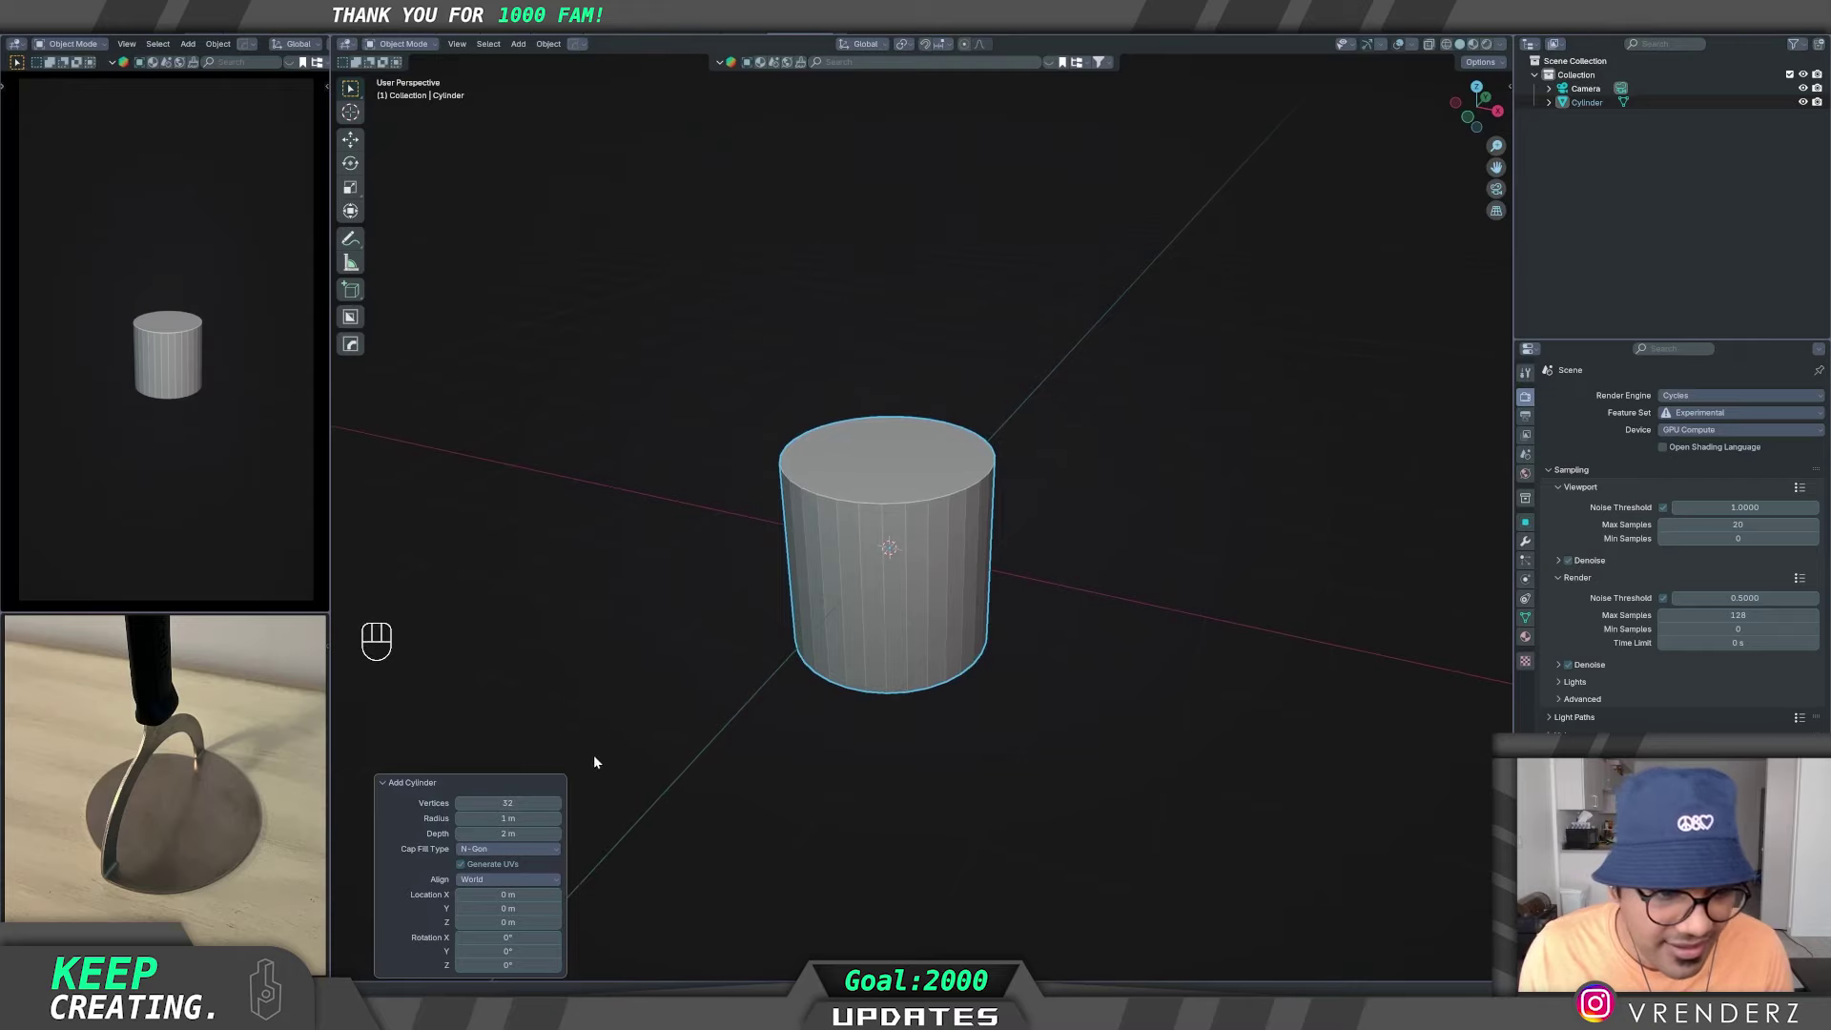
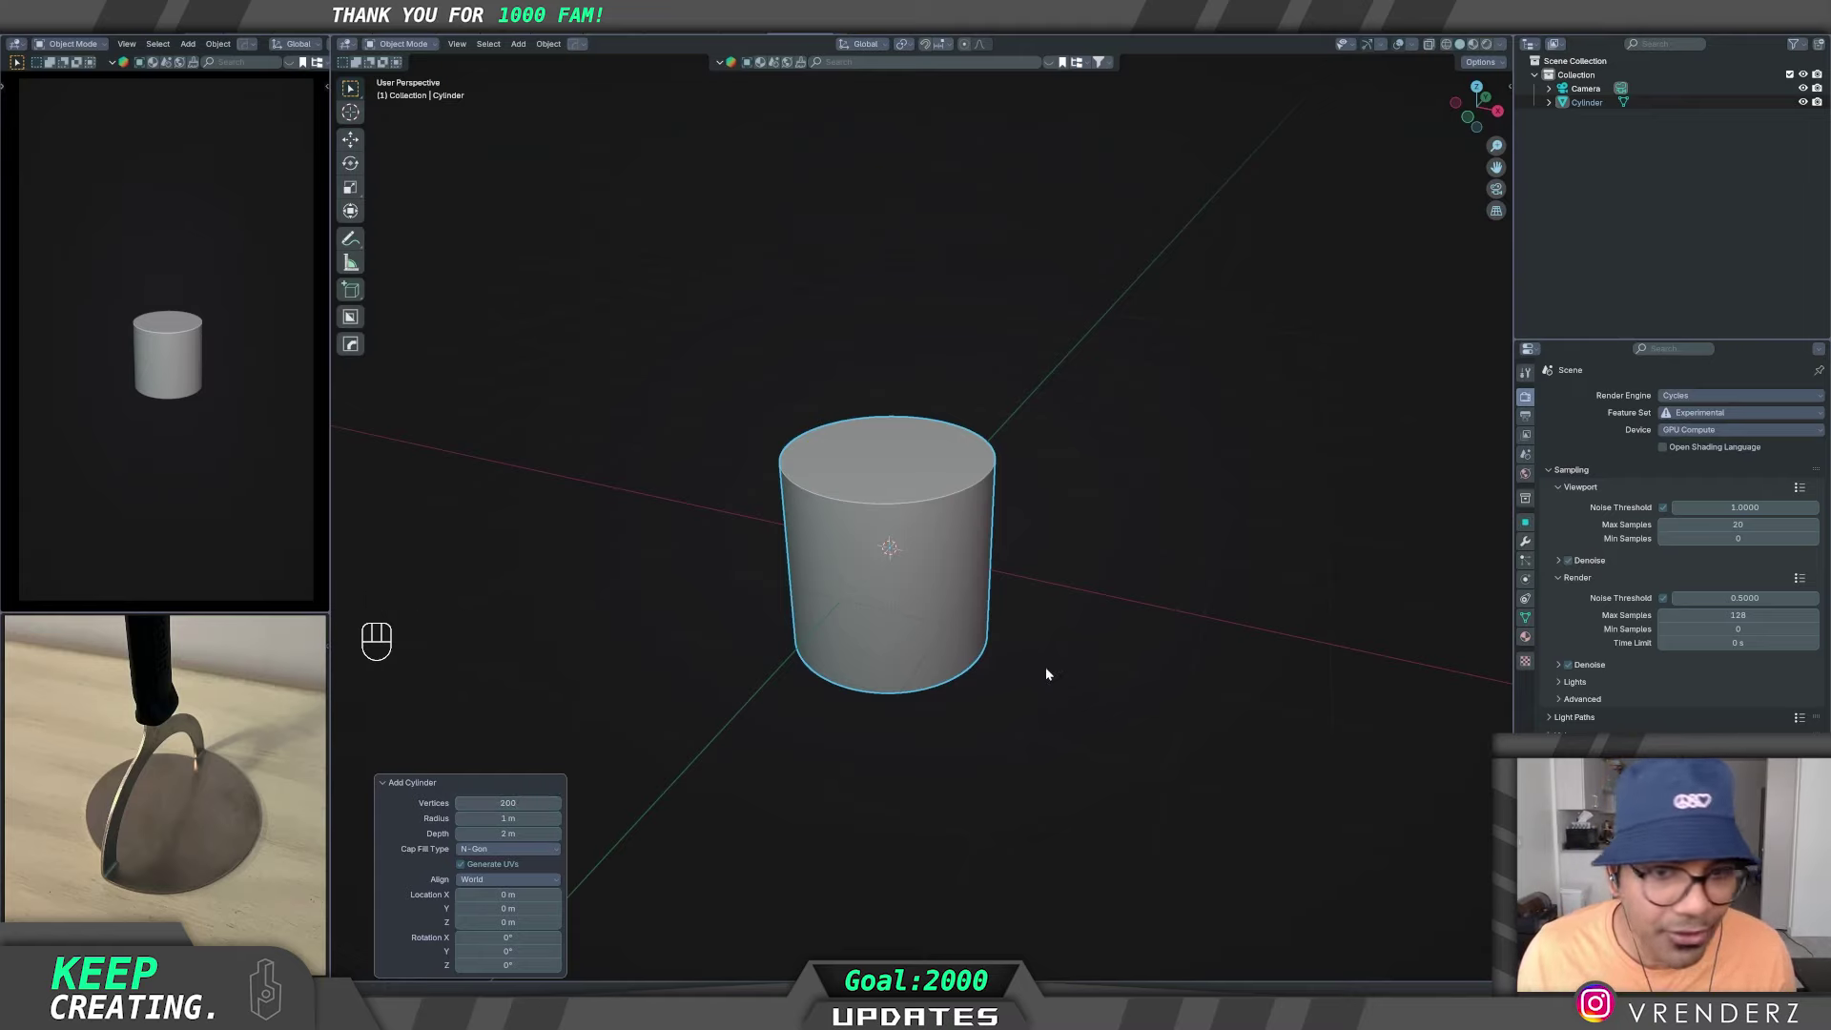
middle_click(1046, 653)
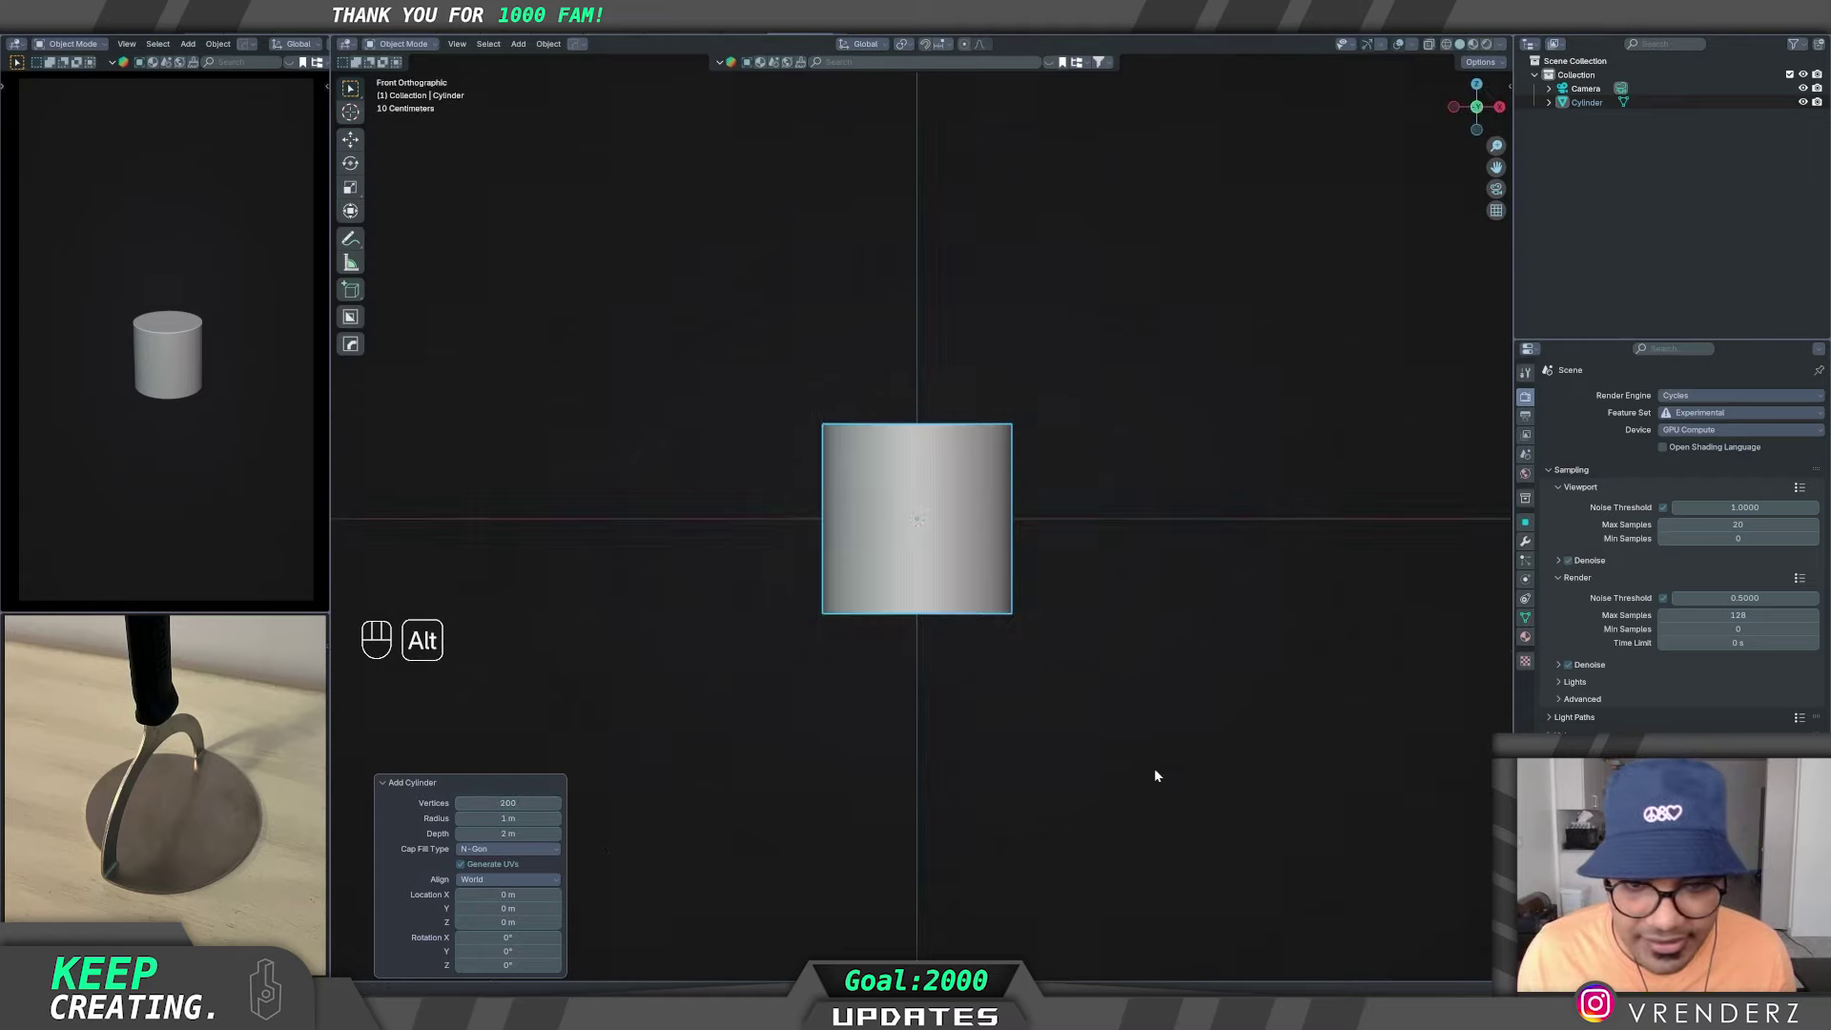
middle_click(1168, 741)
- Scale the cylinder down along Z into a thin flat disc base
key(s)
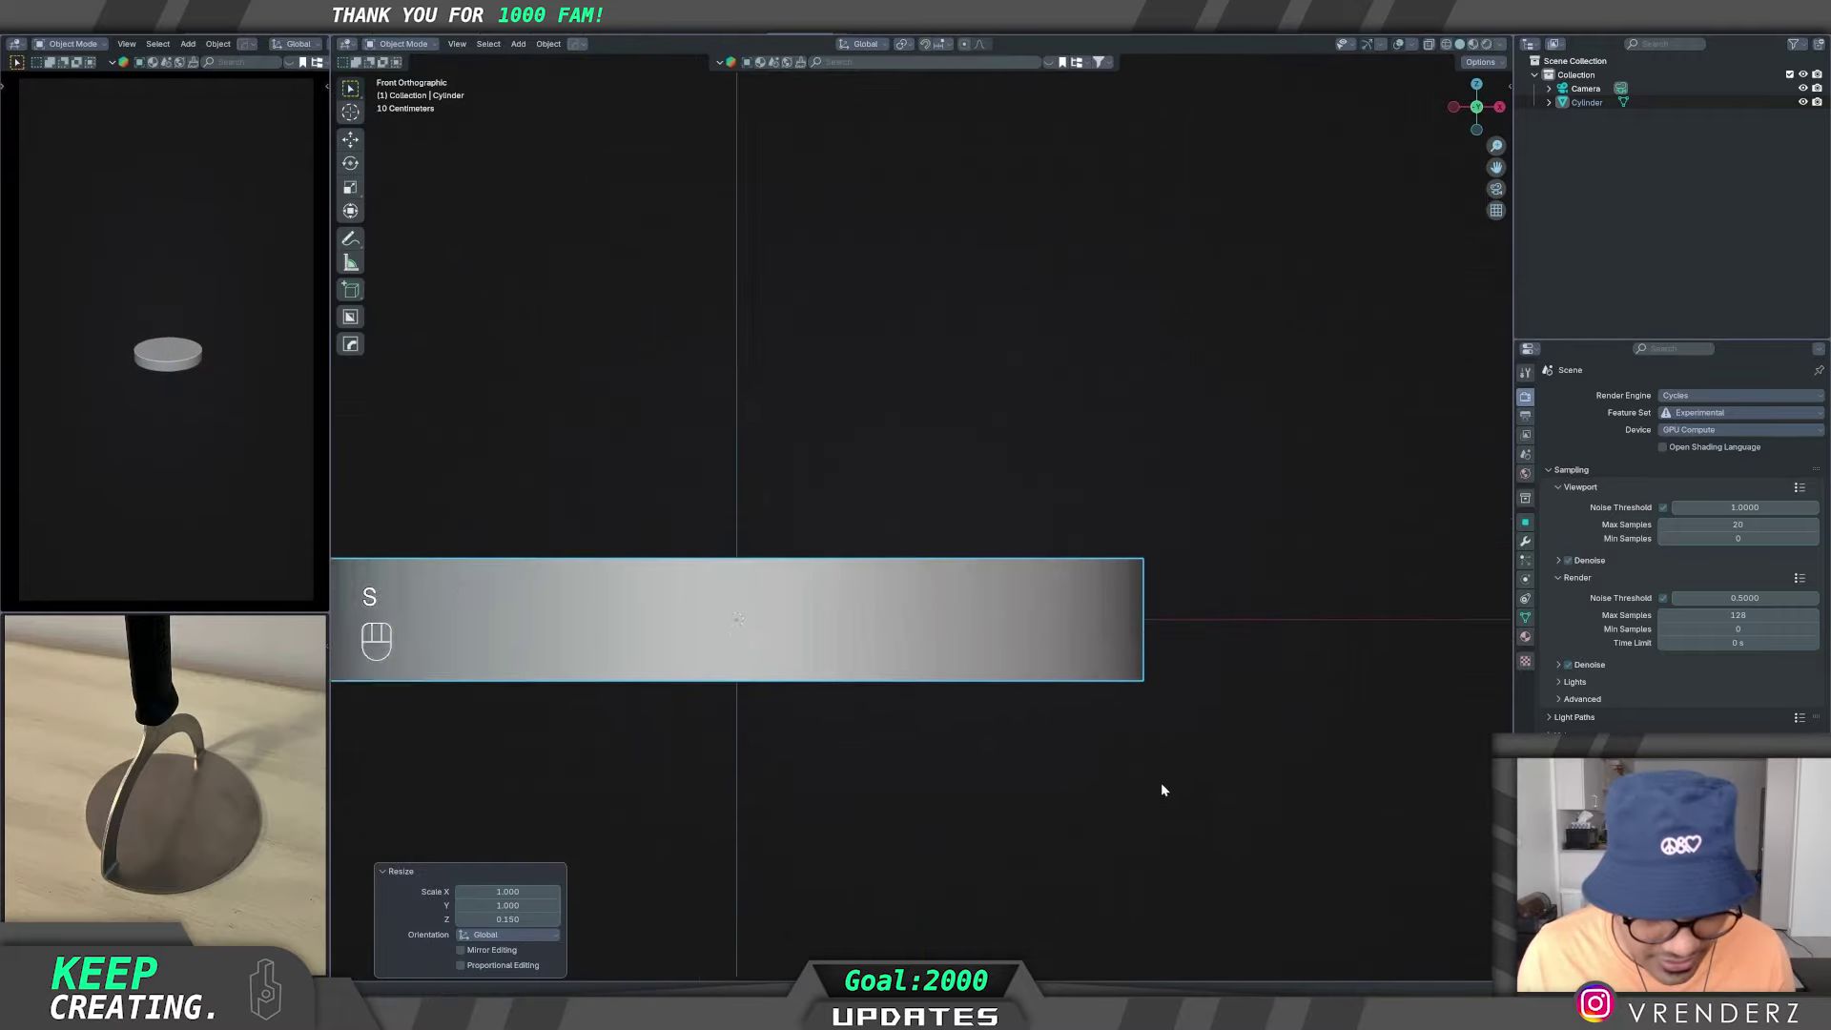
key(s)
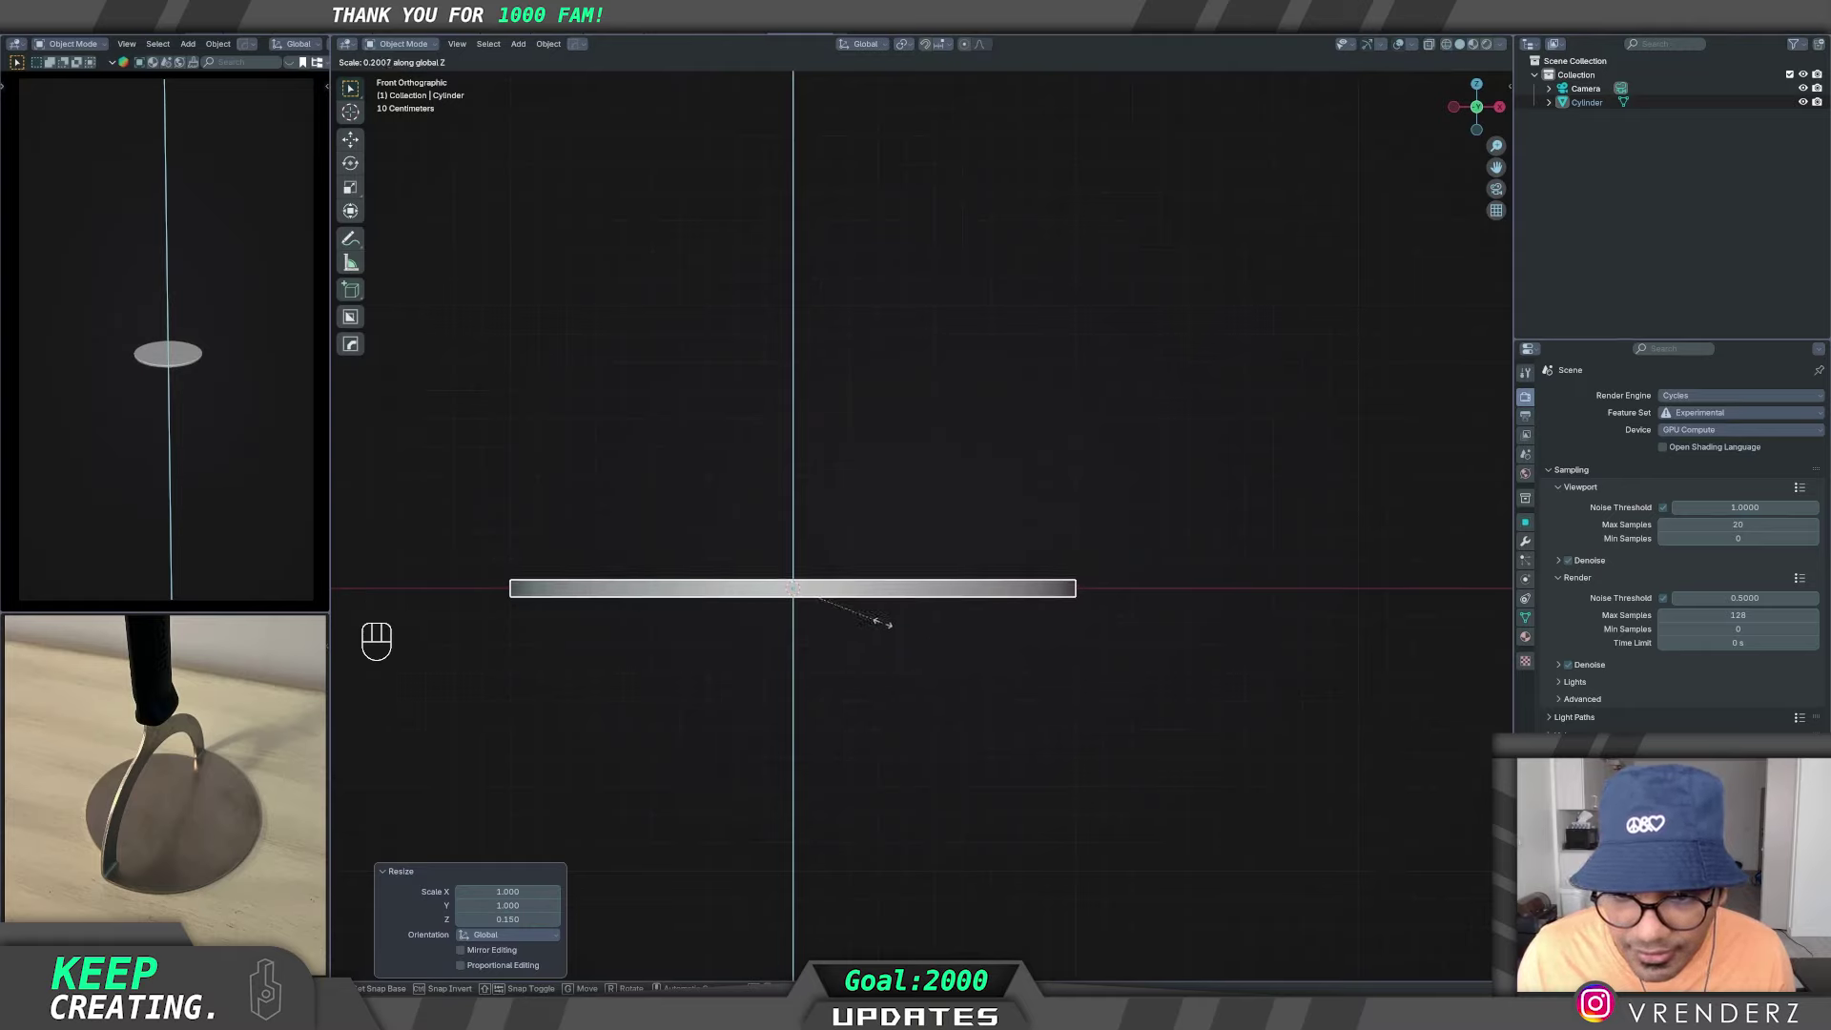
middle_click(937, 575)
middle_click(896, 648)
middle_click(988, 638)
middle_click(999, 633)
middle_click(986, 630)
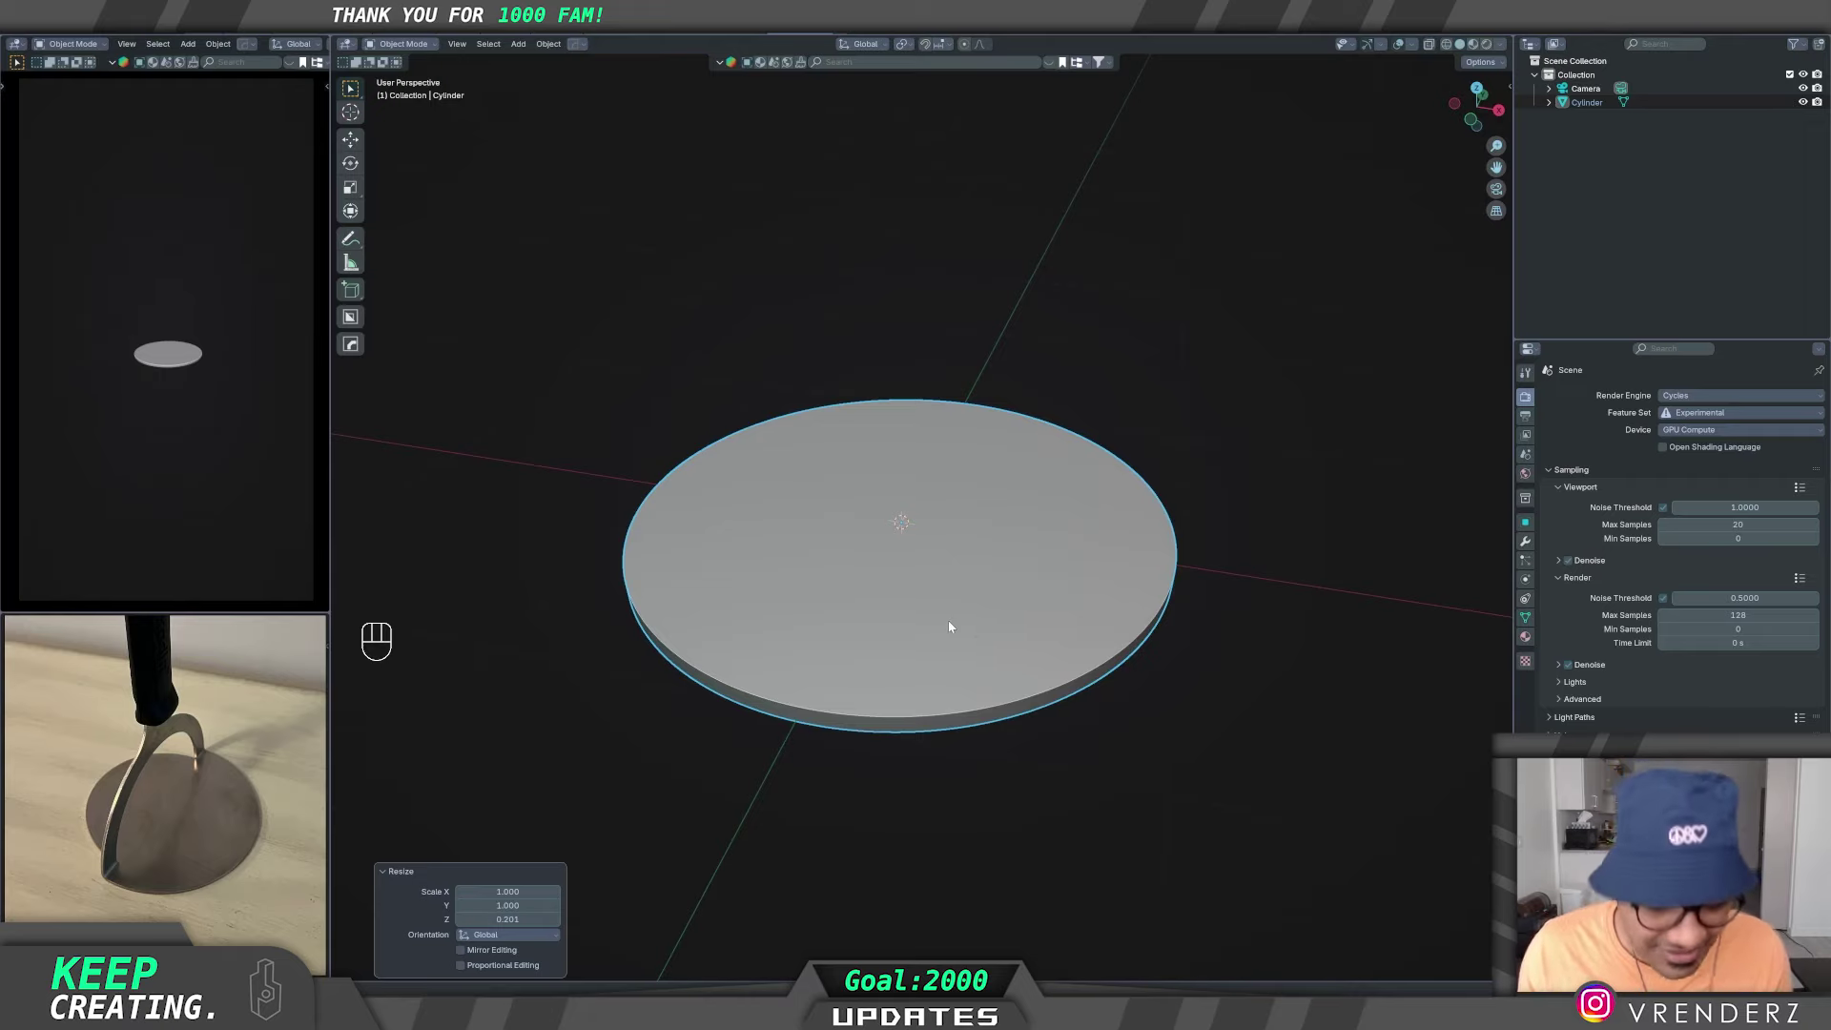
- Apply a quick-menu action to the disc and enter Edit Mode on its mesh
key(z)
key(q)
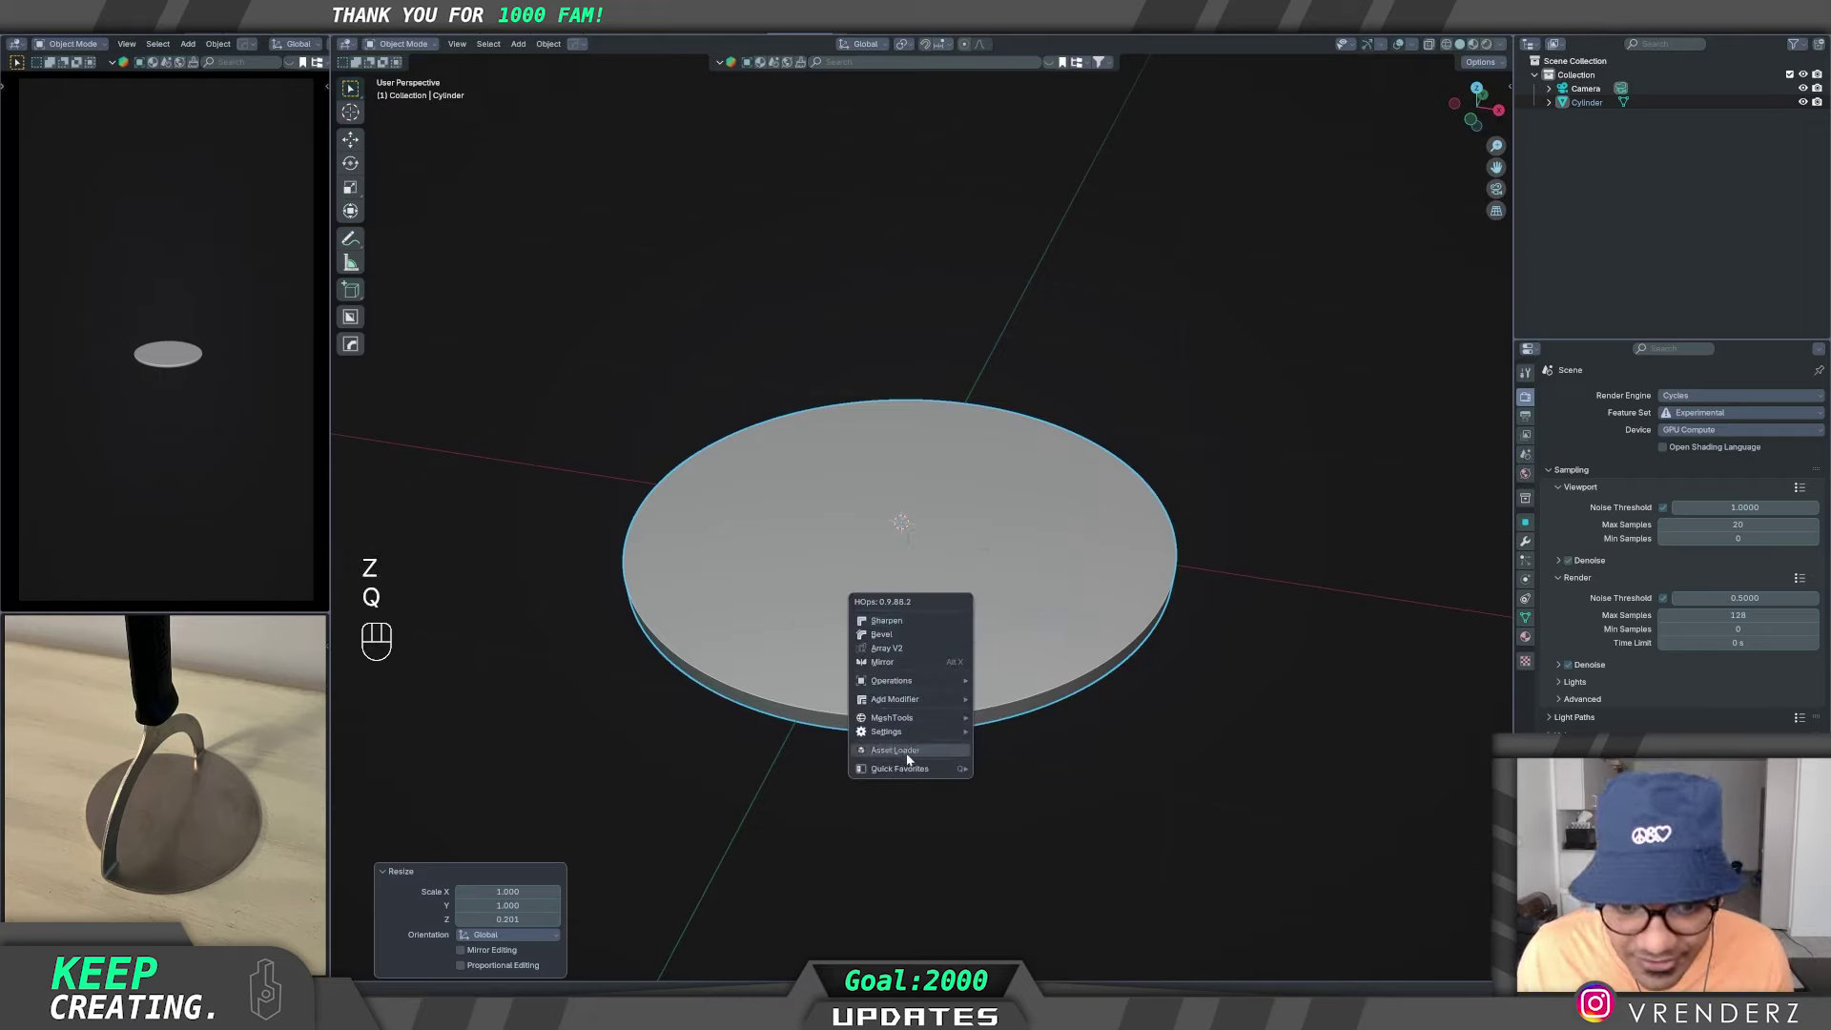
double_click(1151, 768)
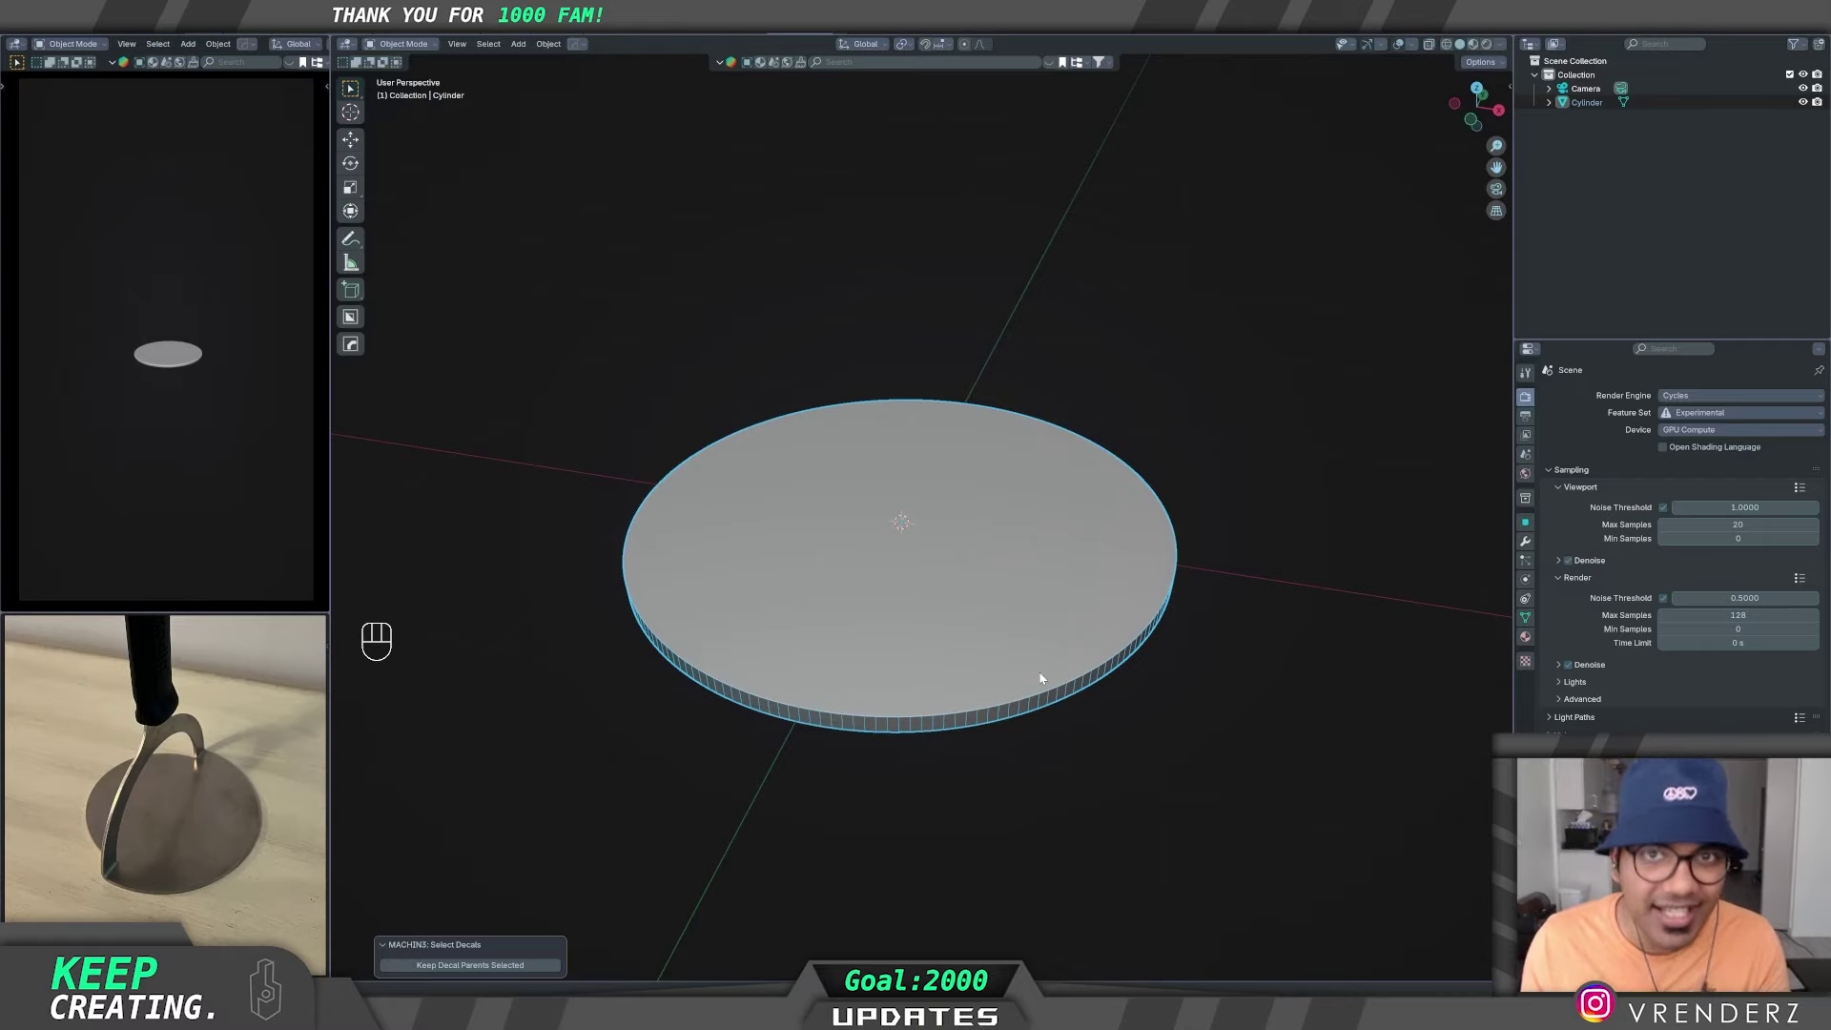
middle_click(1044, 663)
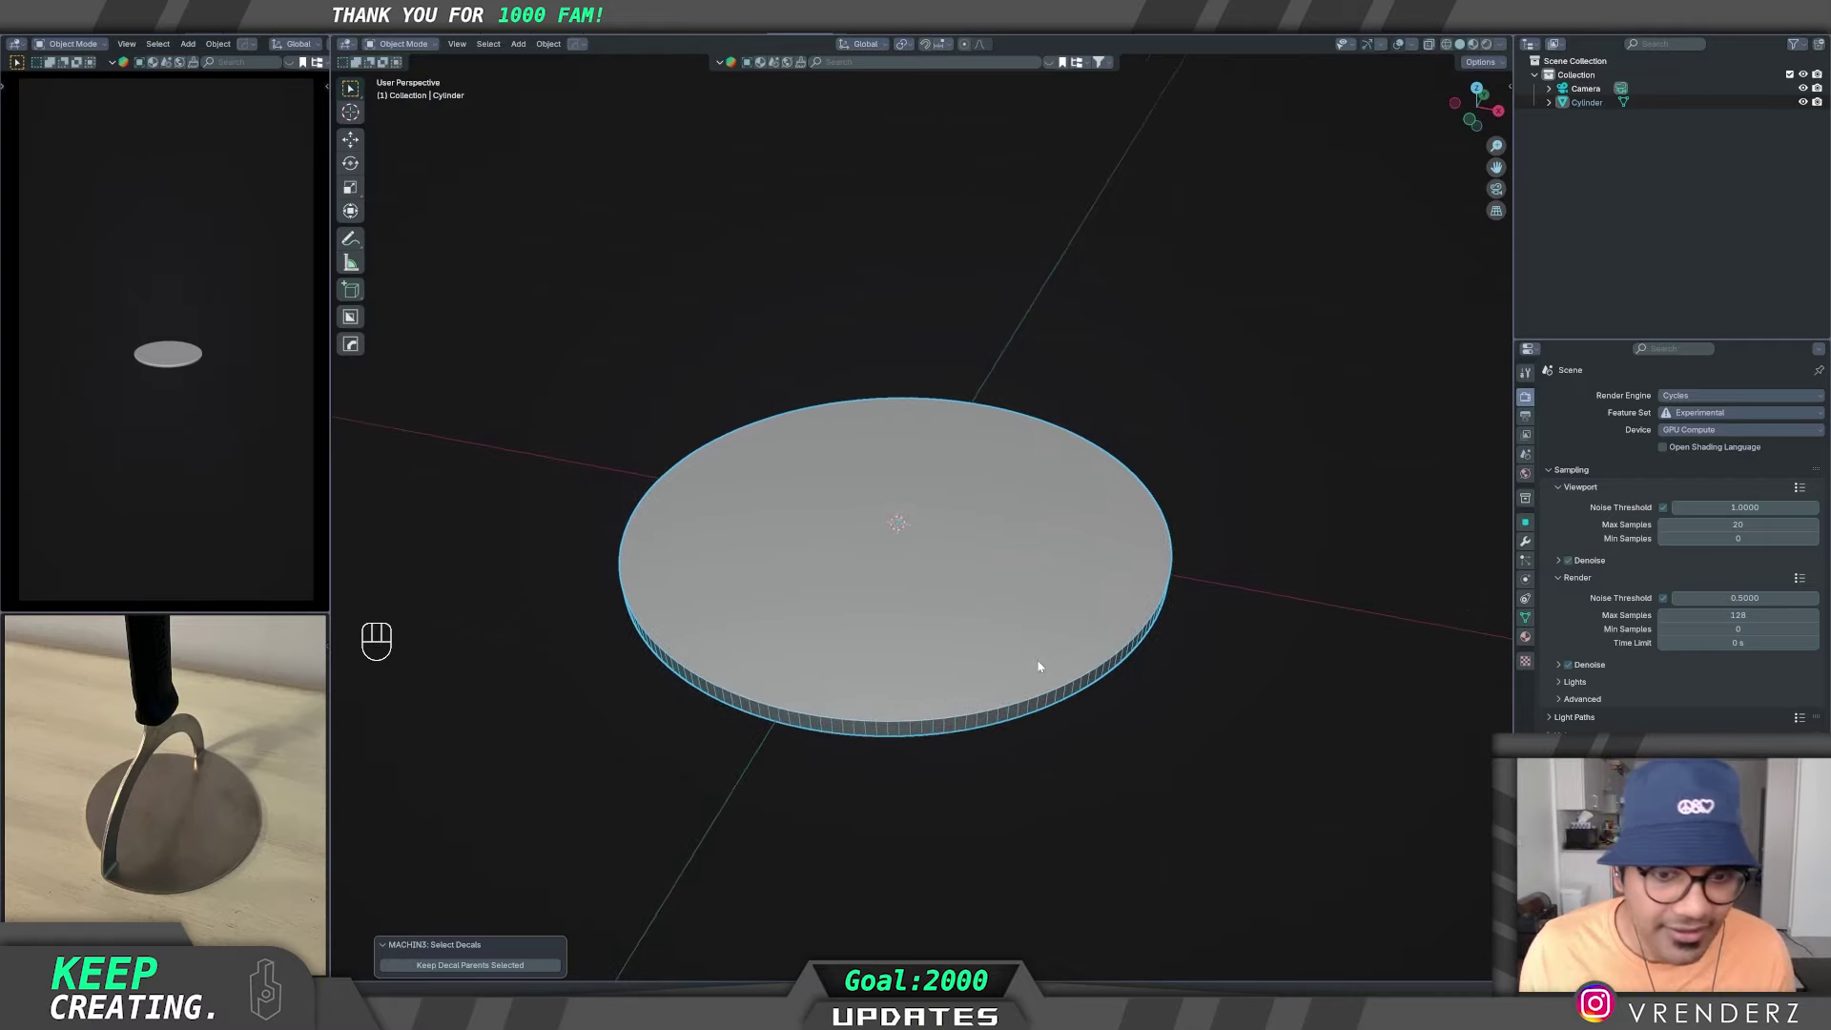
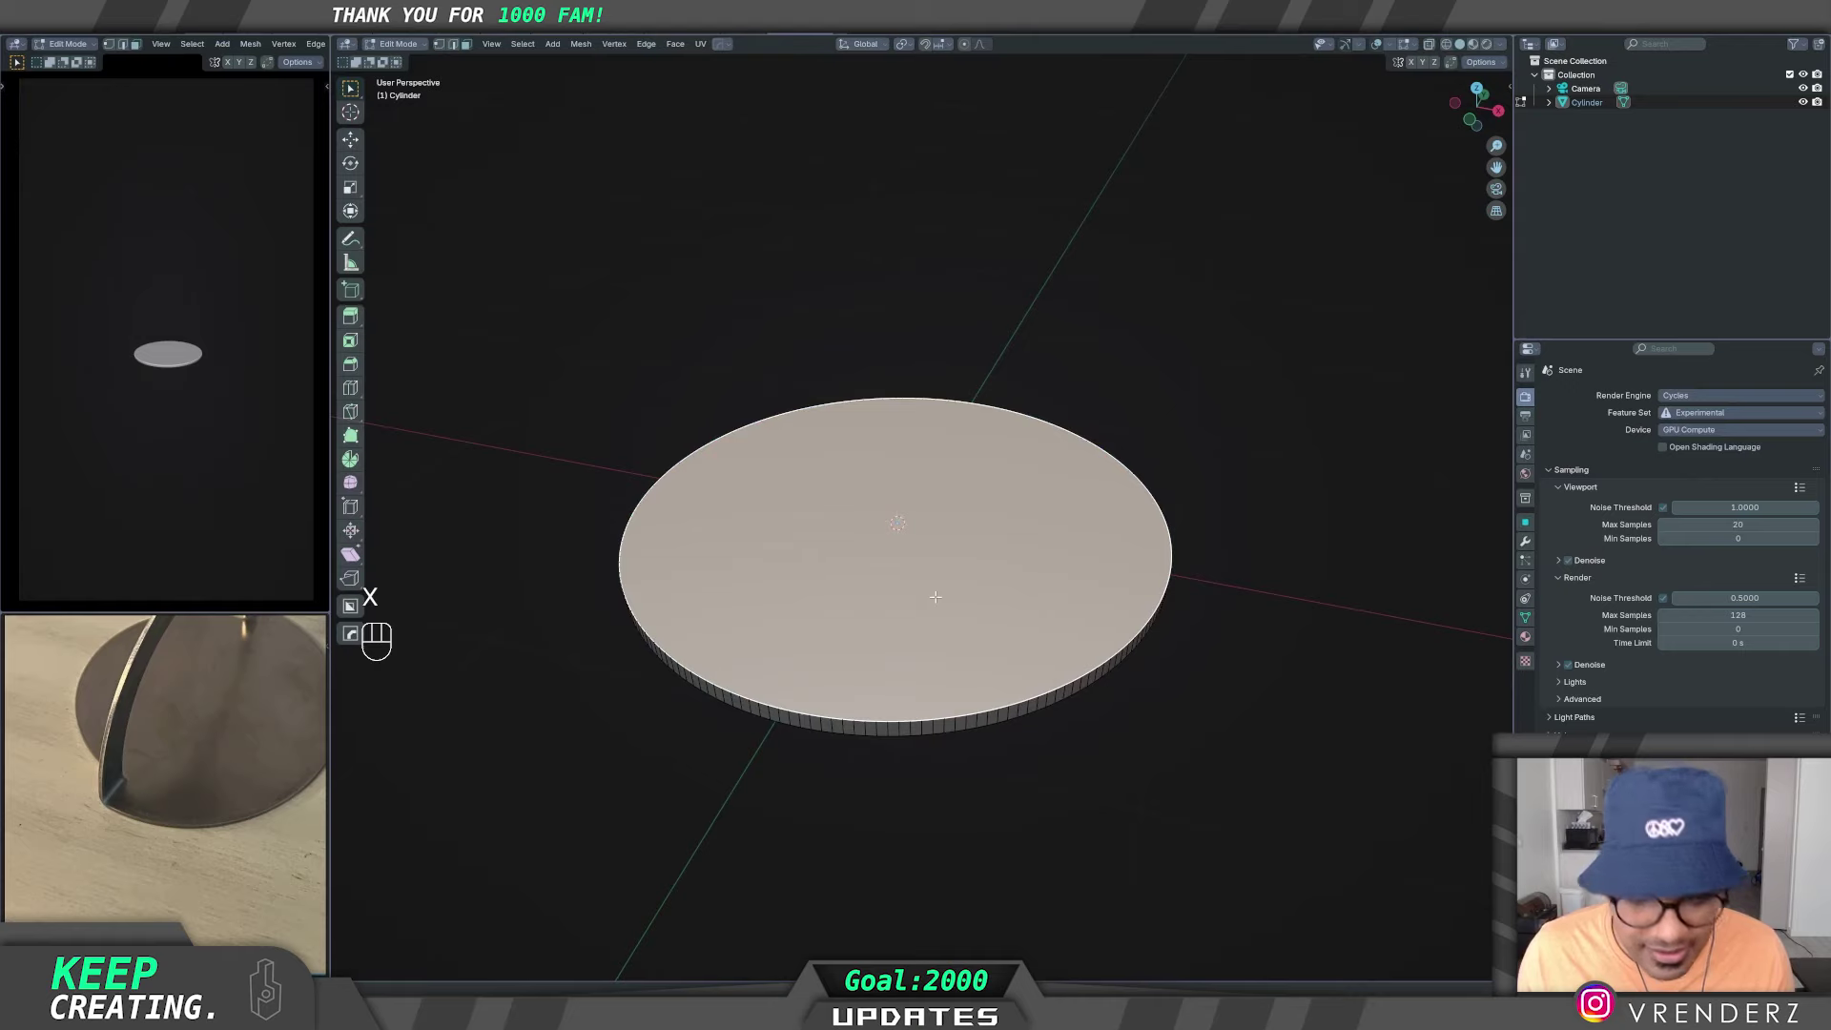
- Delete the disc's top and bottom cap faces, leaving an open rim
key(x)
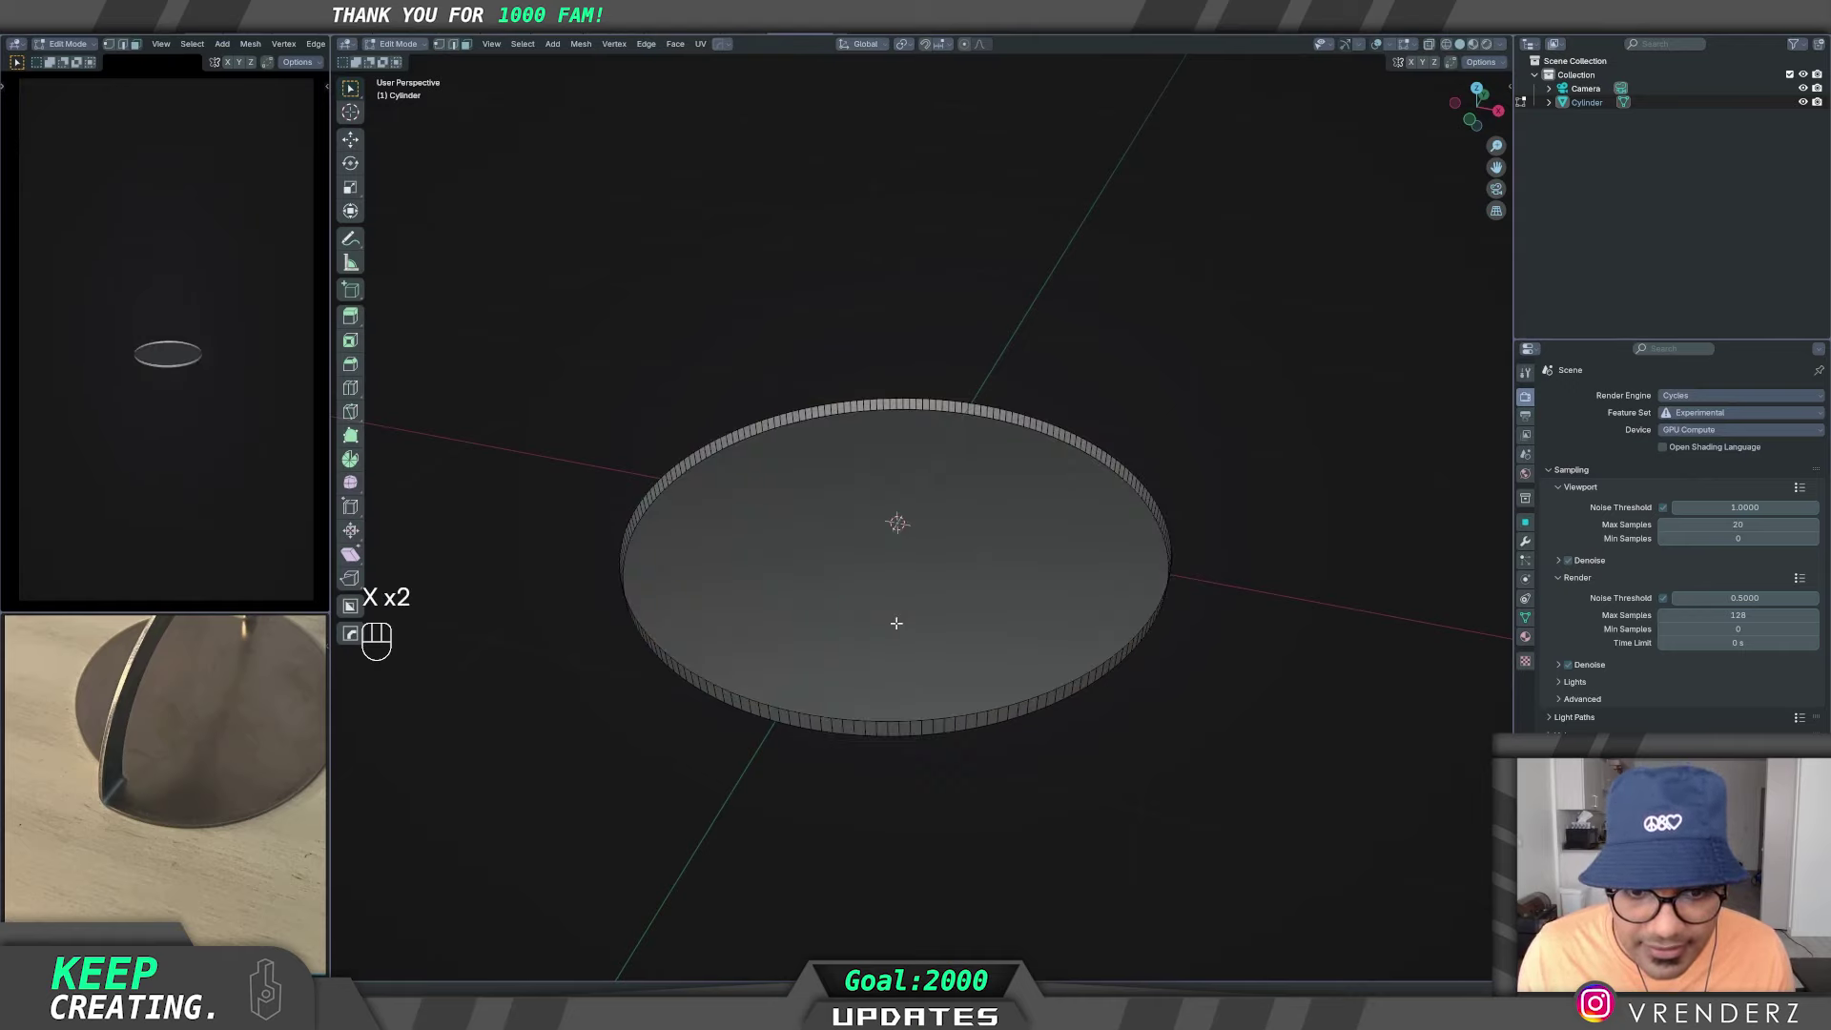
click(903, 626)
key(x)
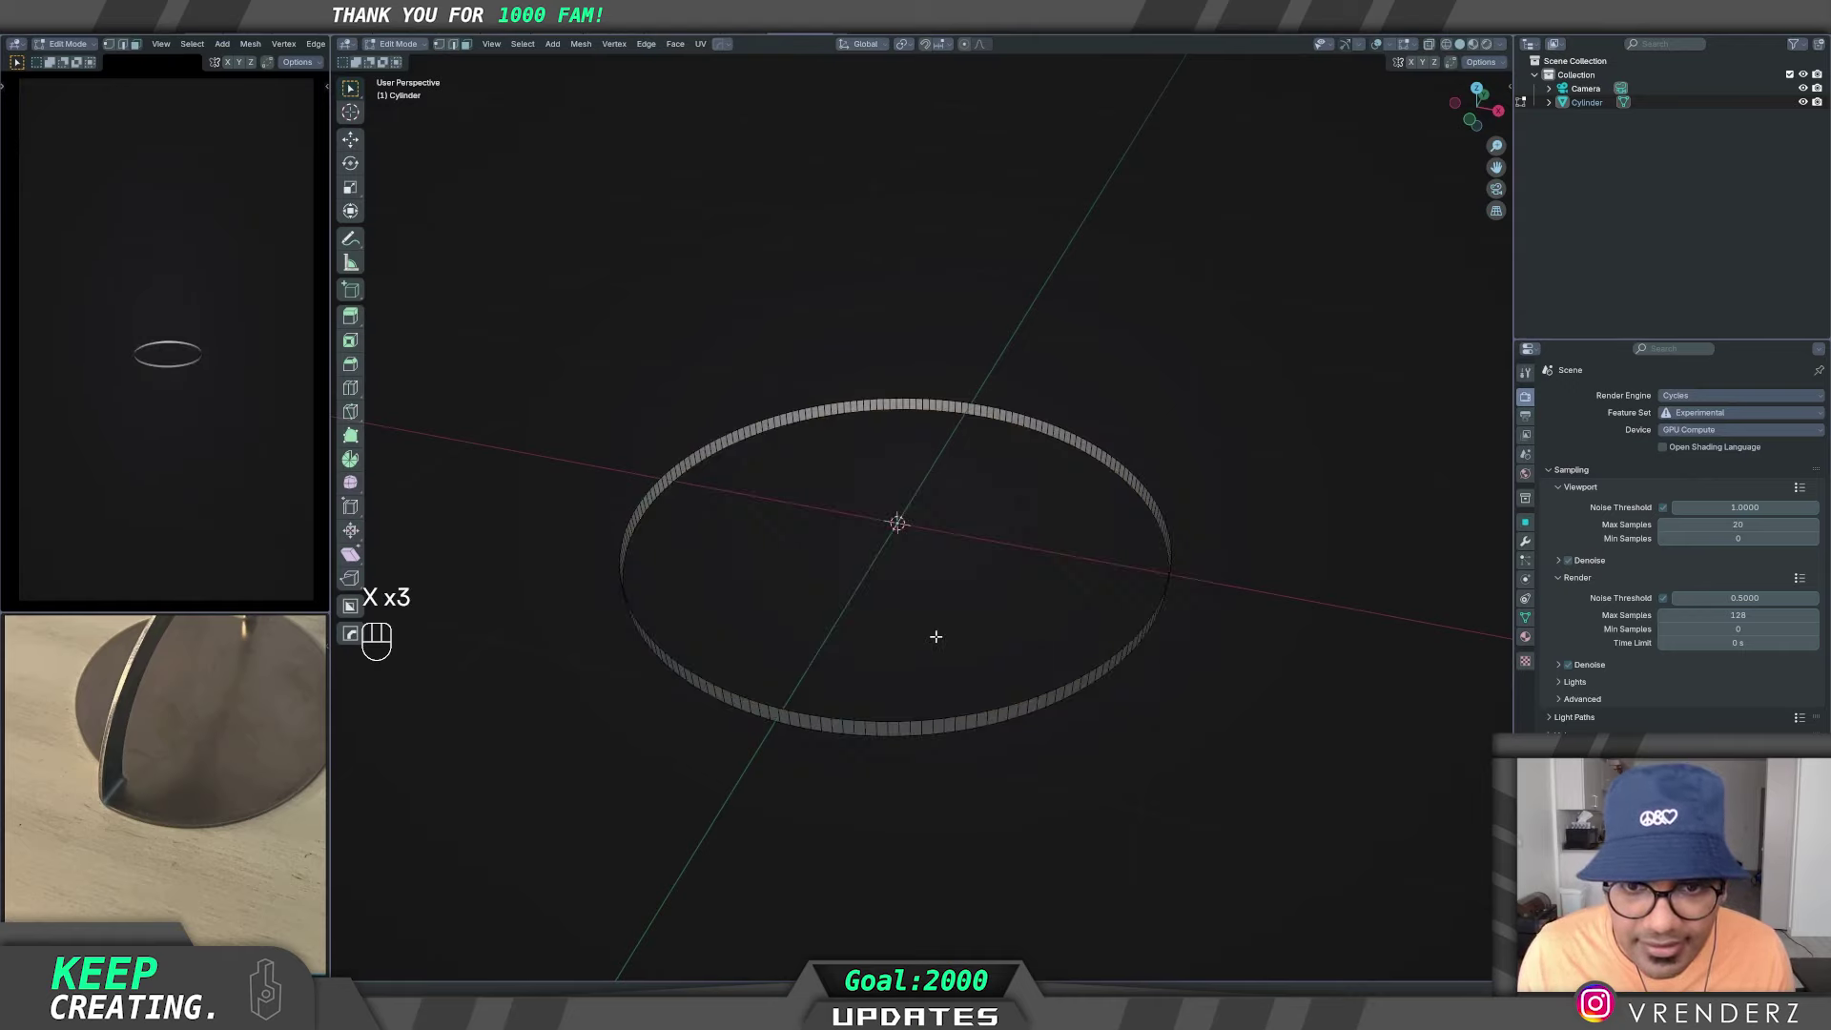
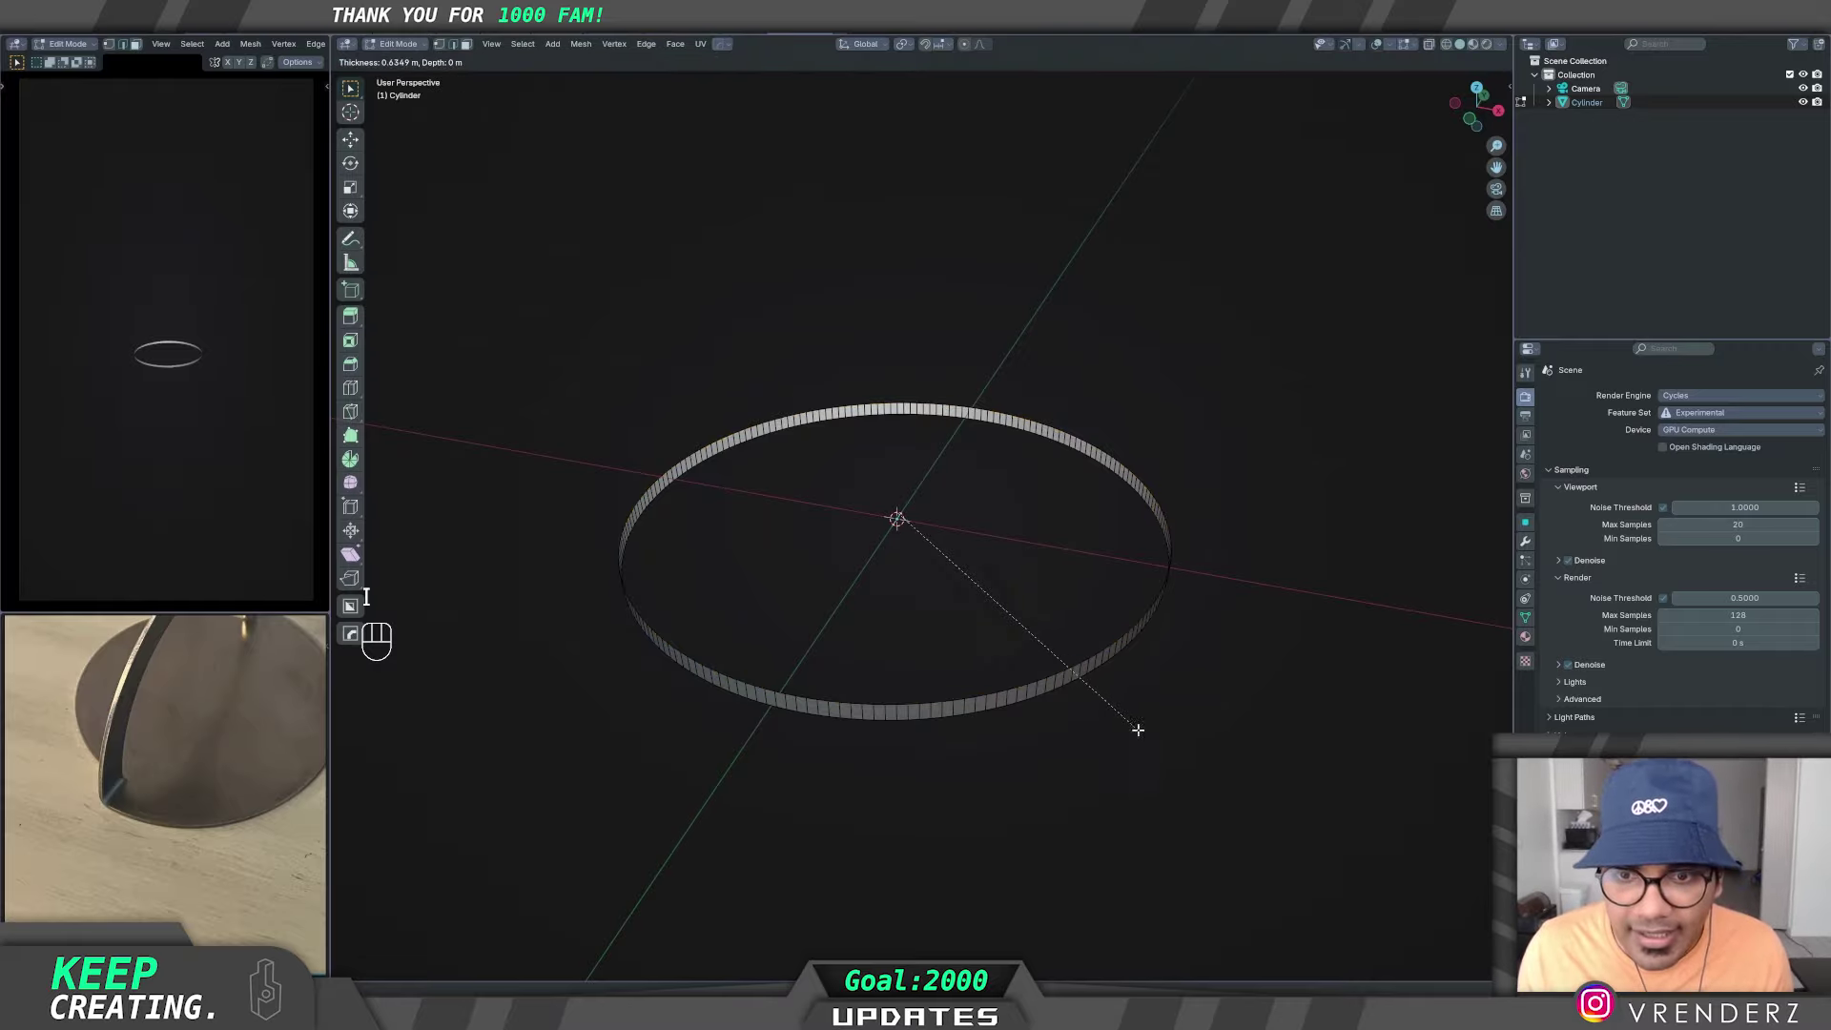
- Extrude and scale the rim edge loop inward twice to form a wide flat ring
key(g)
key(e)
key(s)
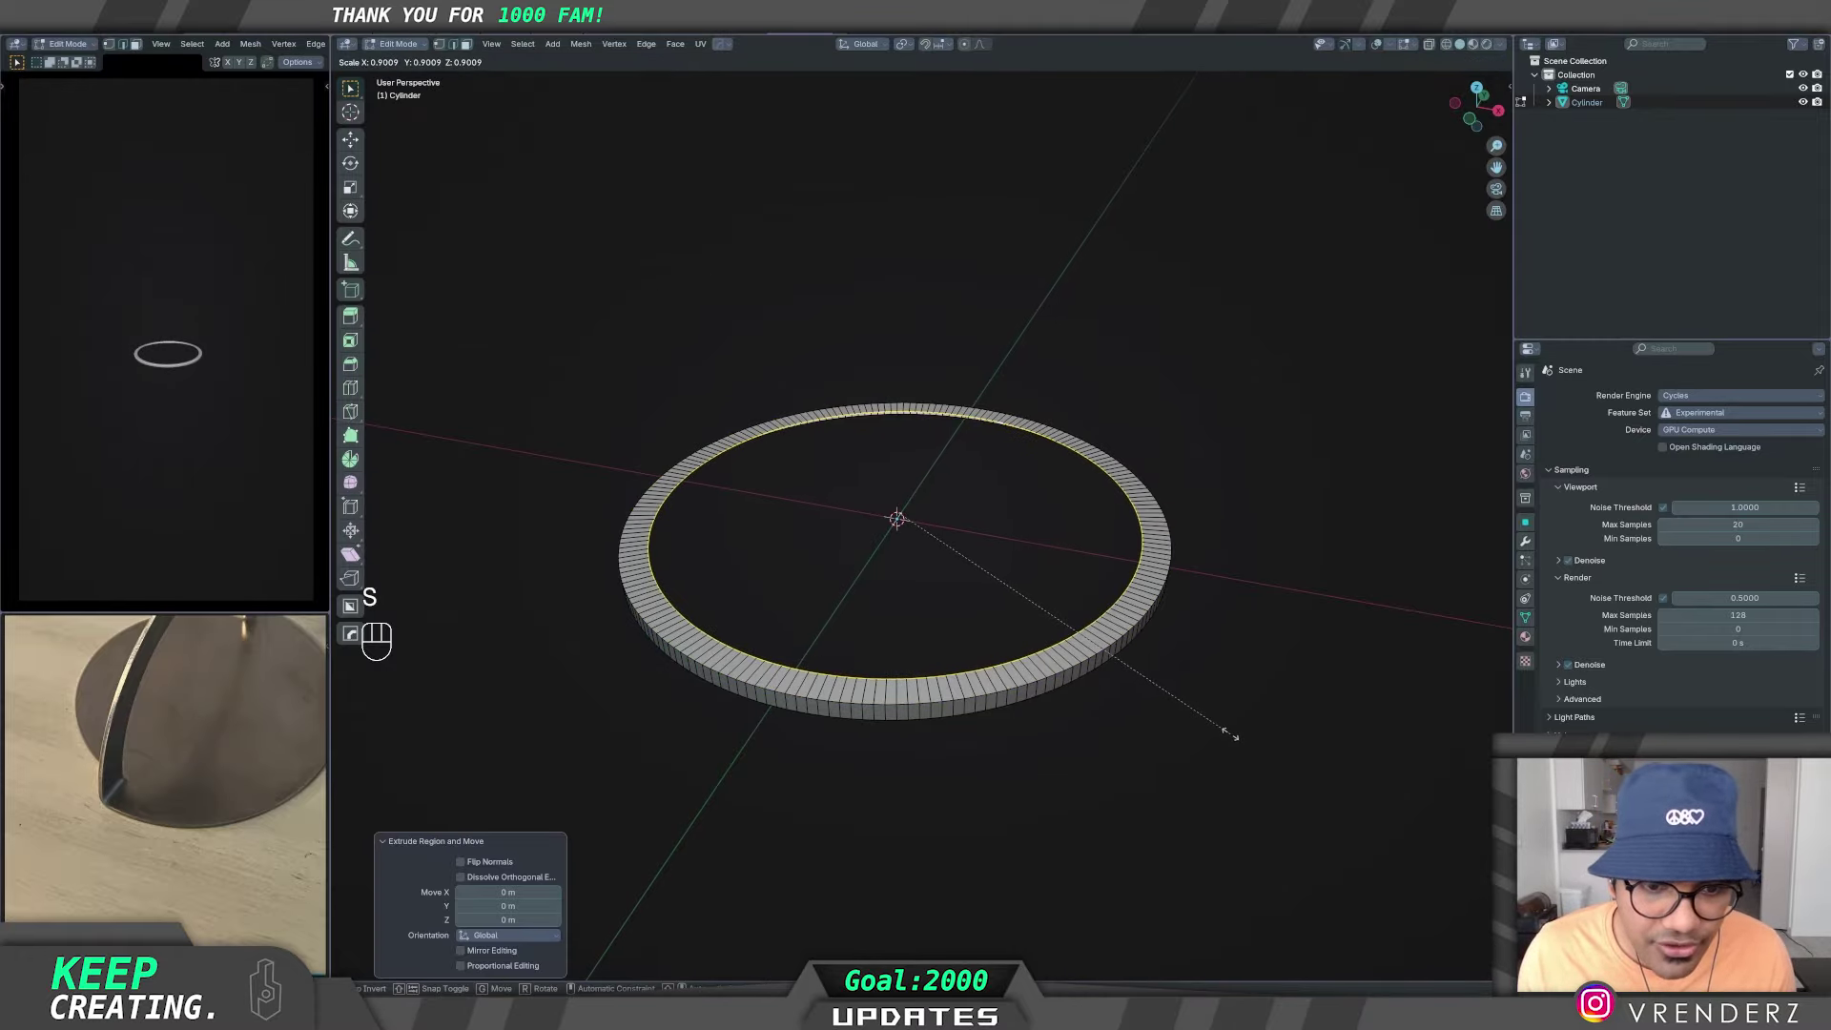
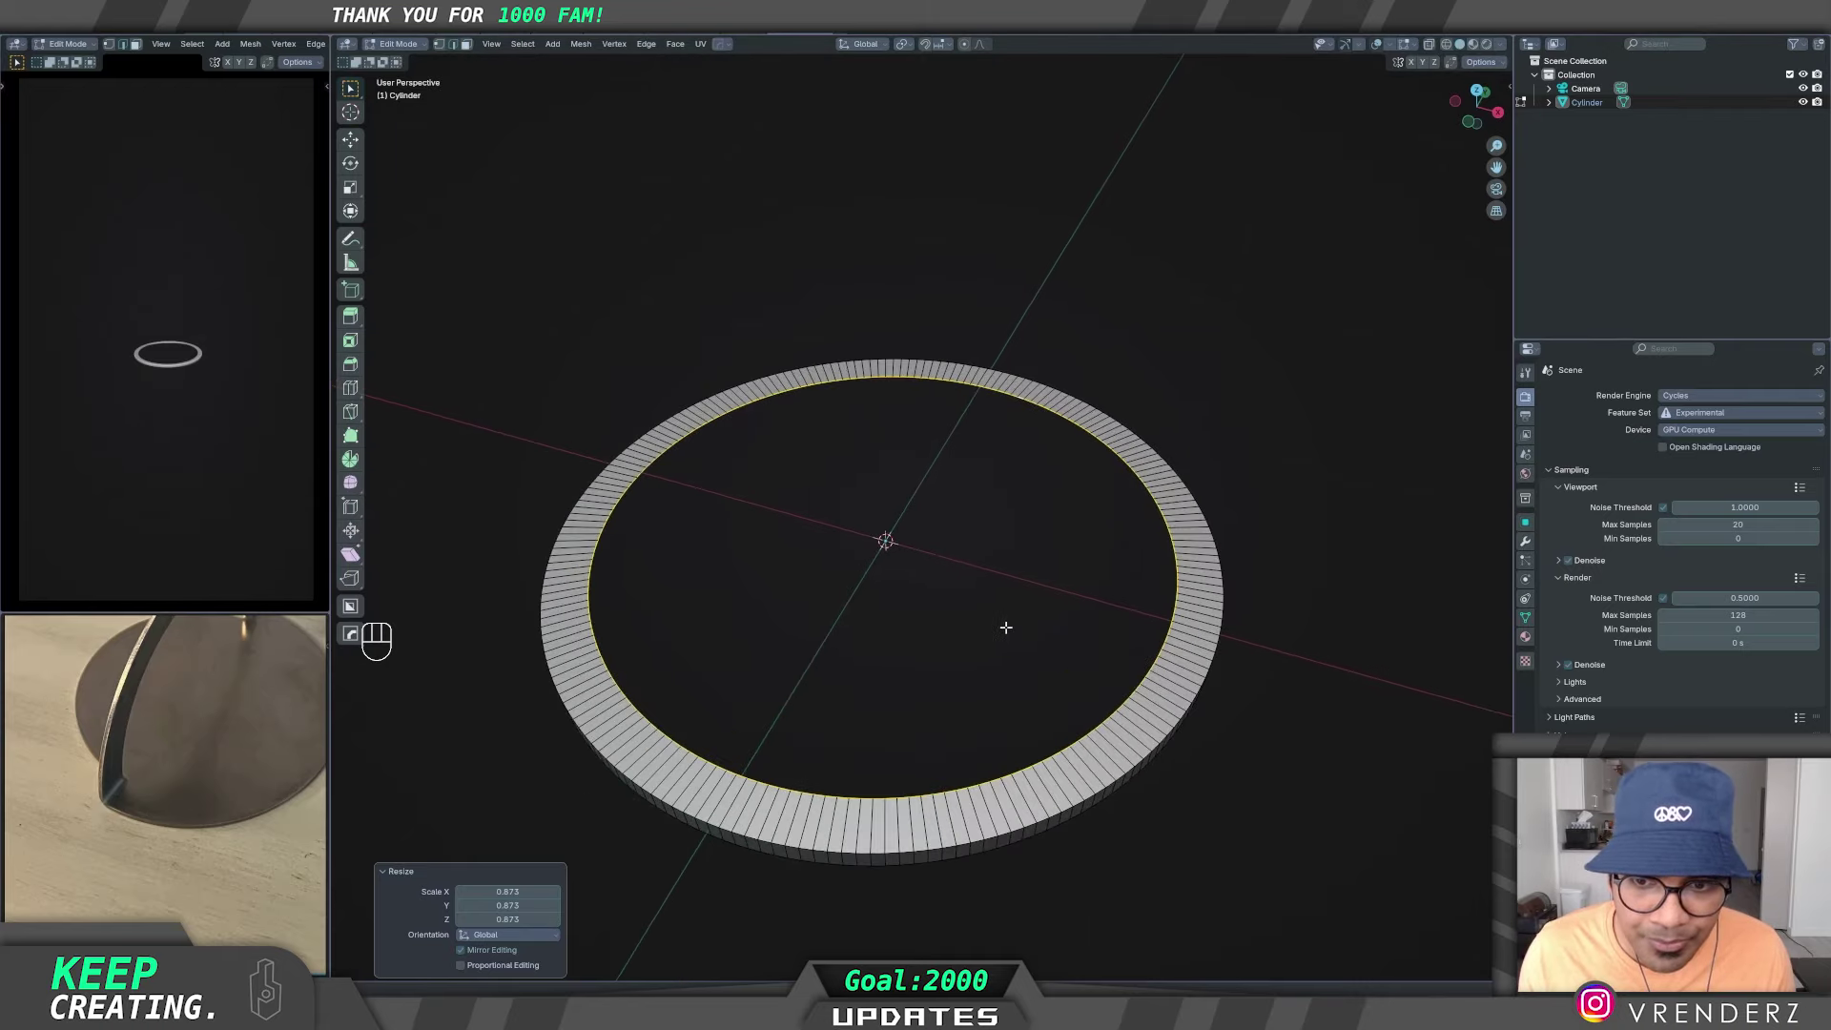
key(e)
key(s)
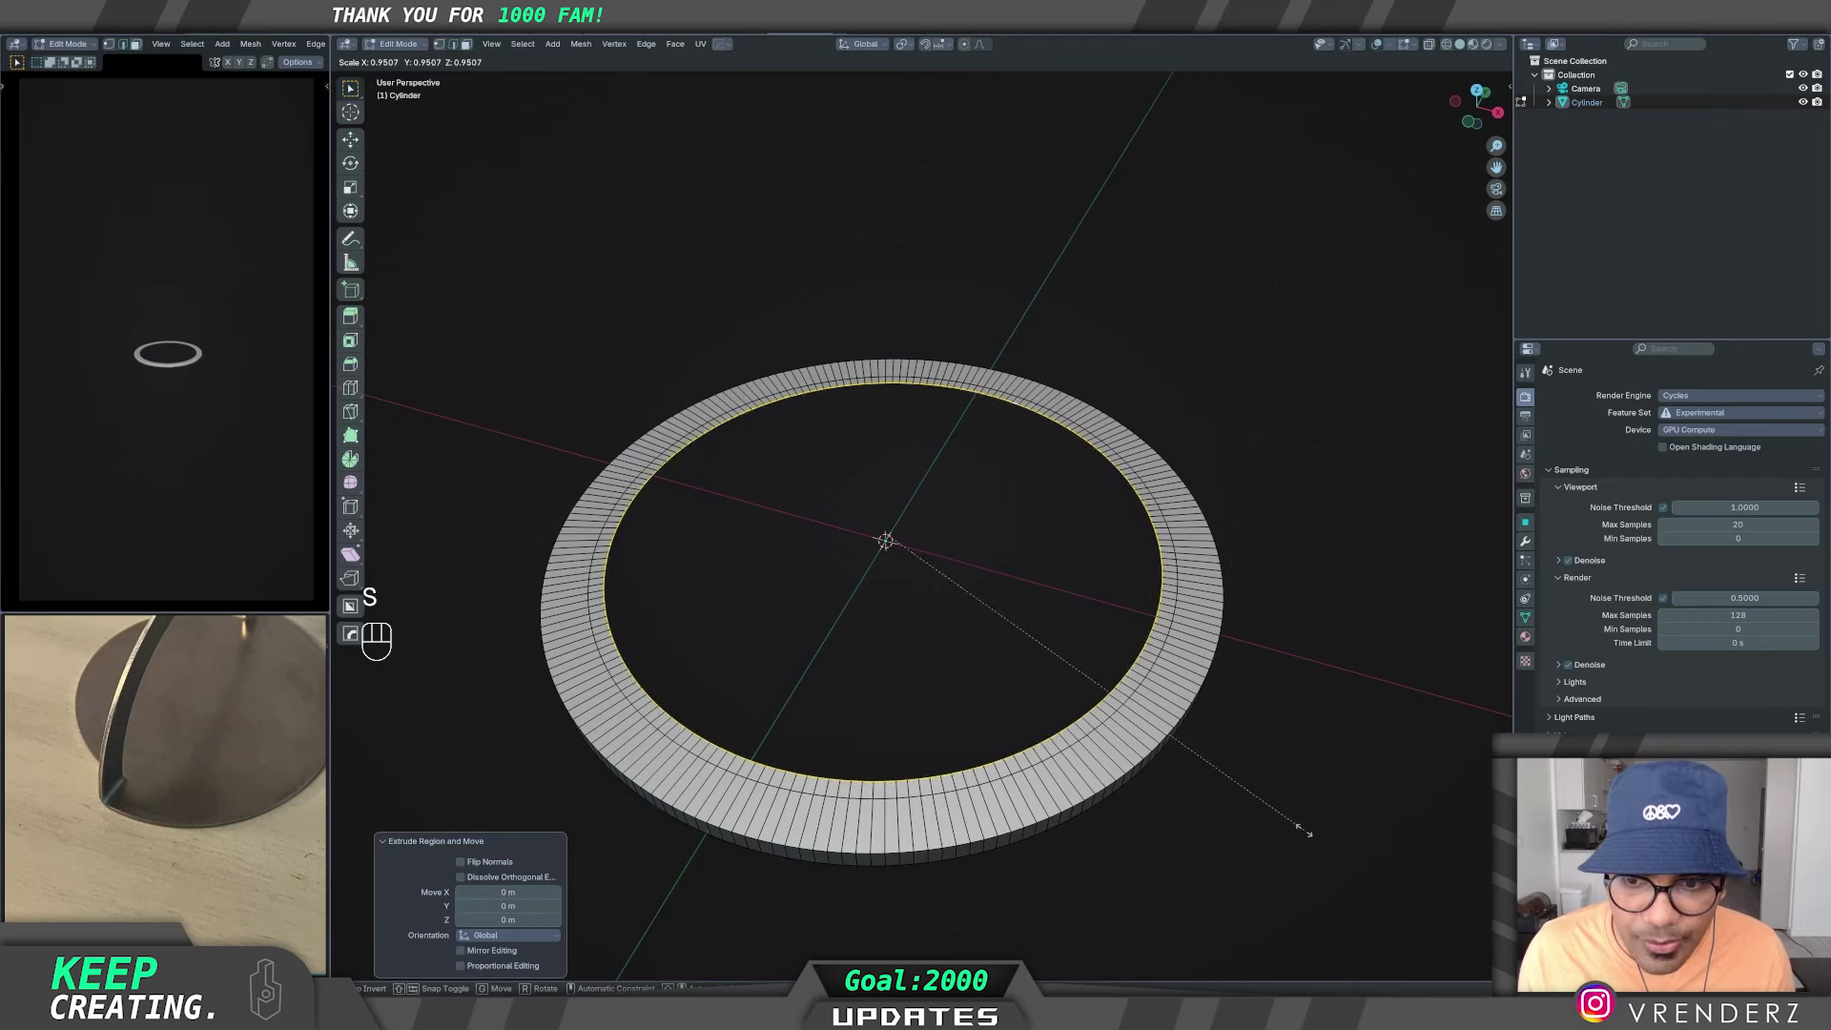
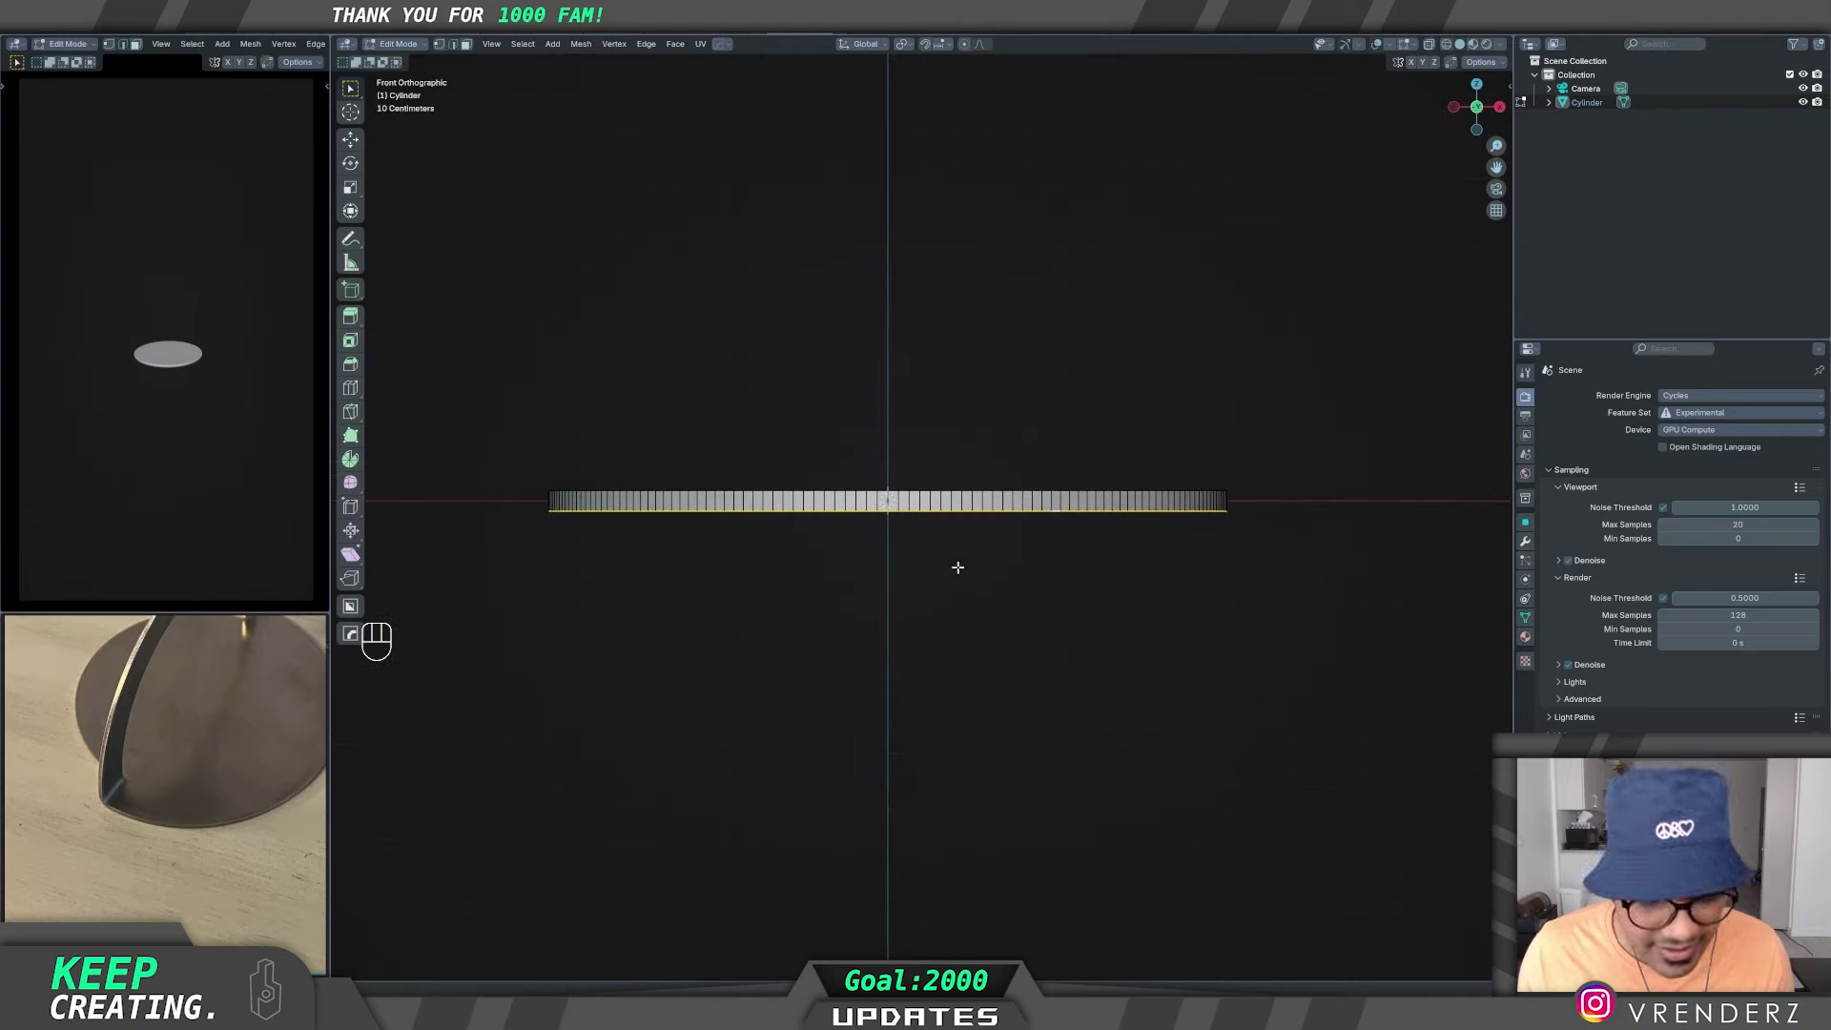
- Snap the 3D cursor to the ring and set the object's origin to it in Object Mode
key(shift+s)
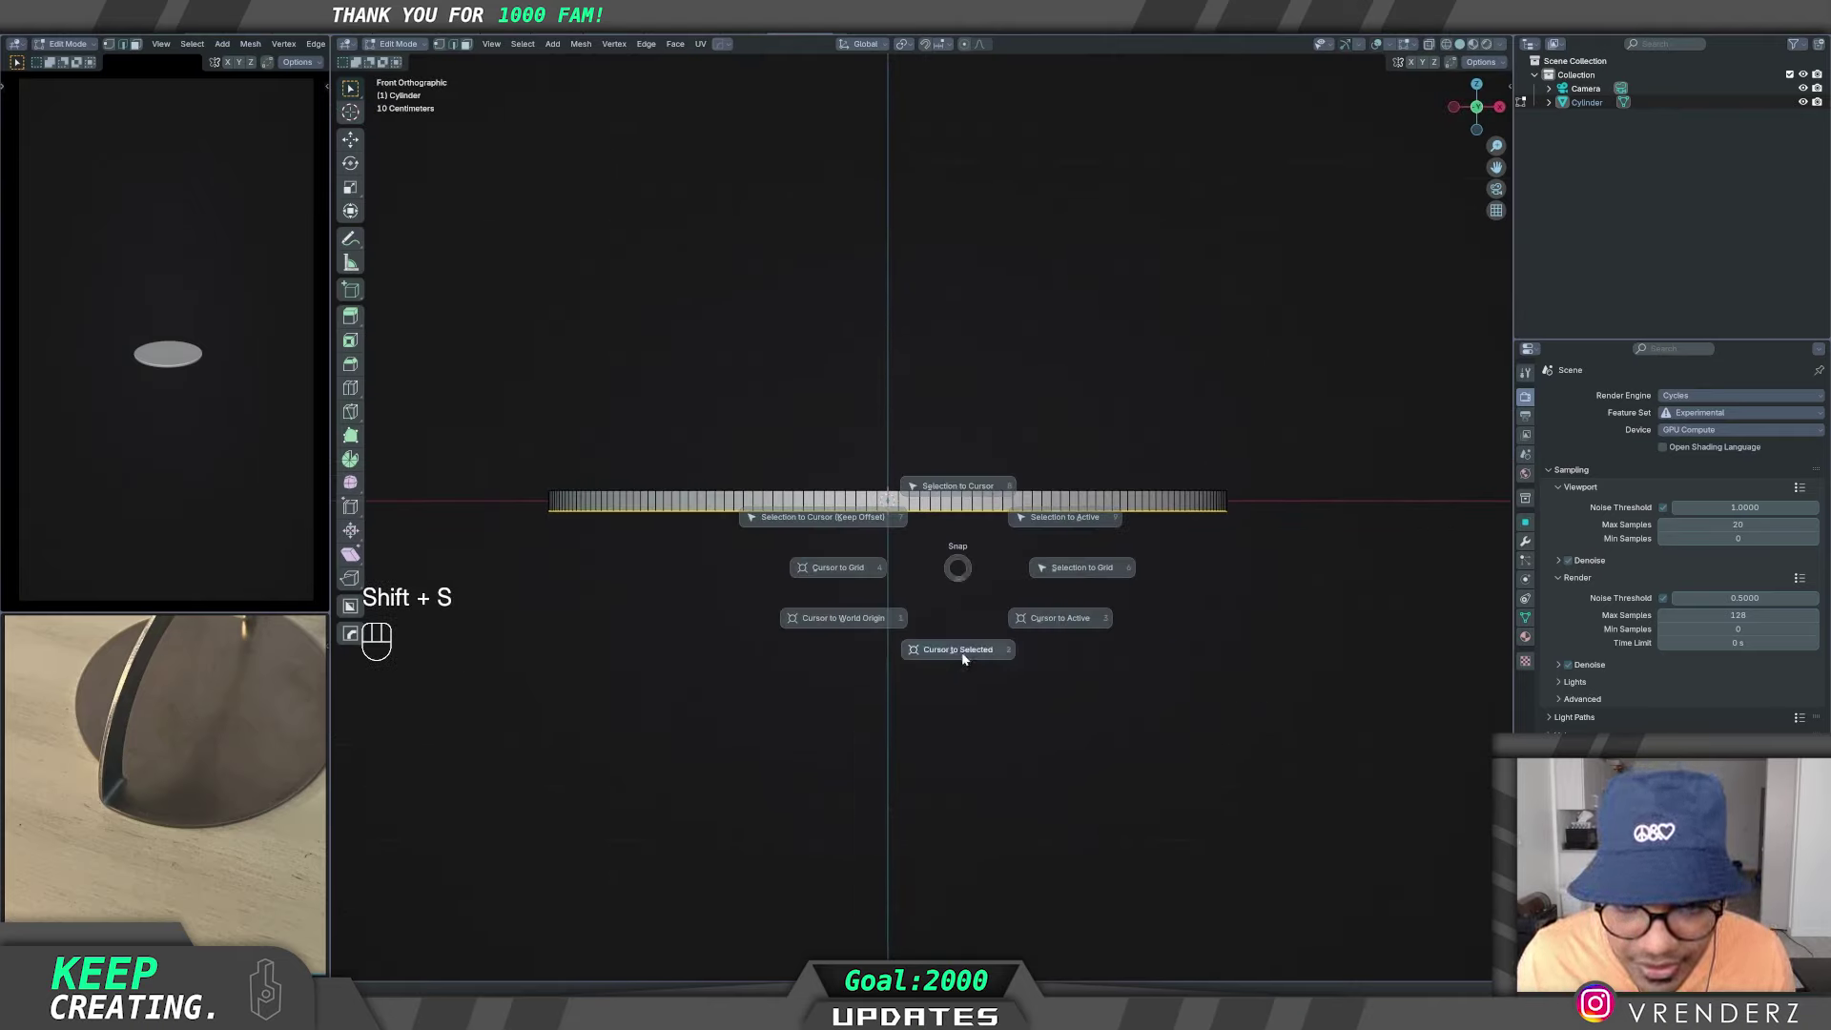
key(Tab)
key(q)
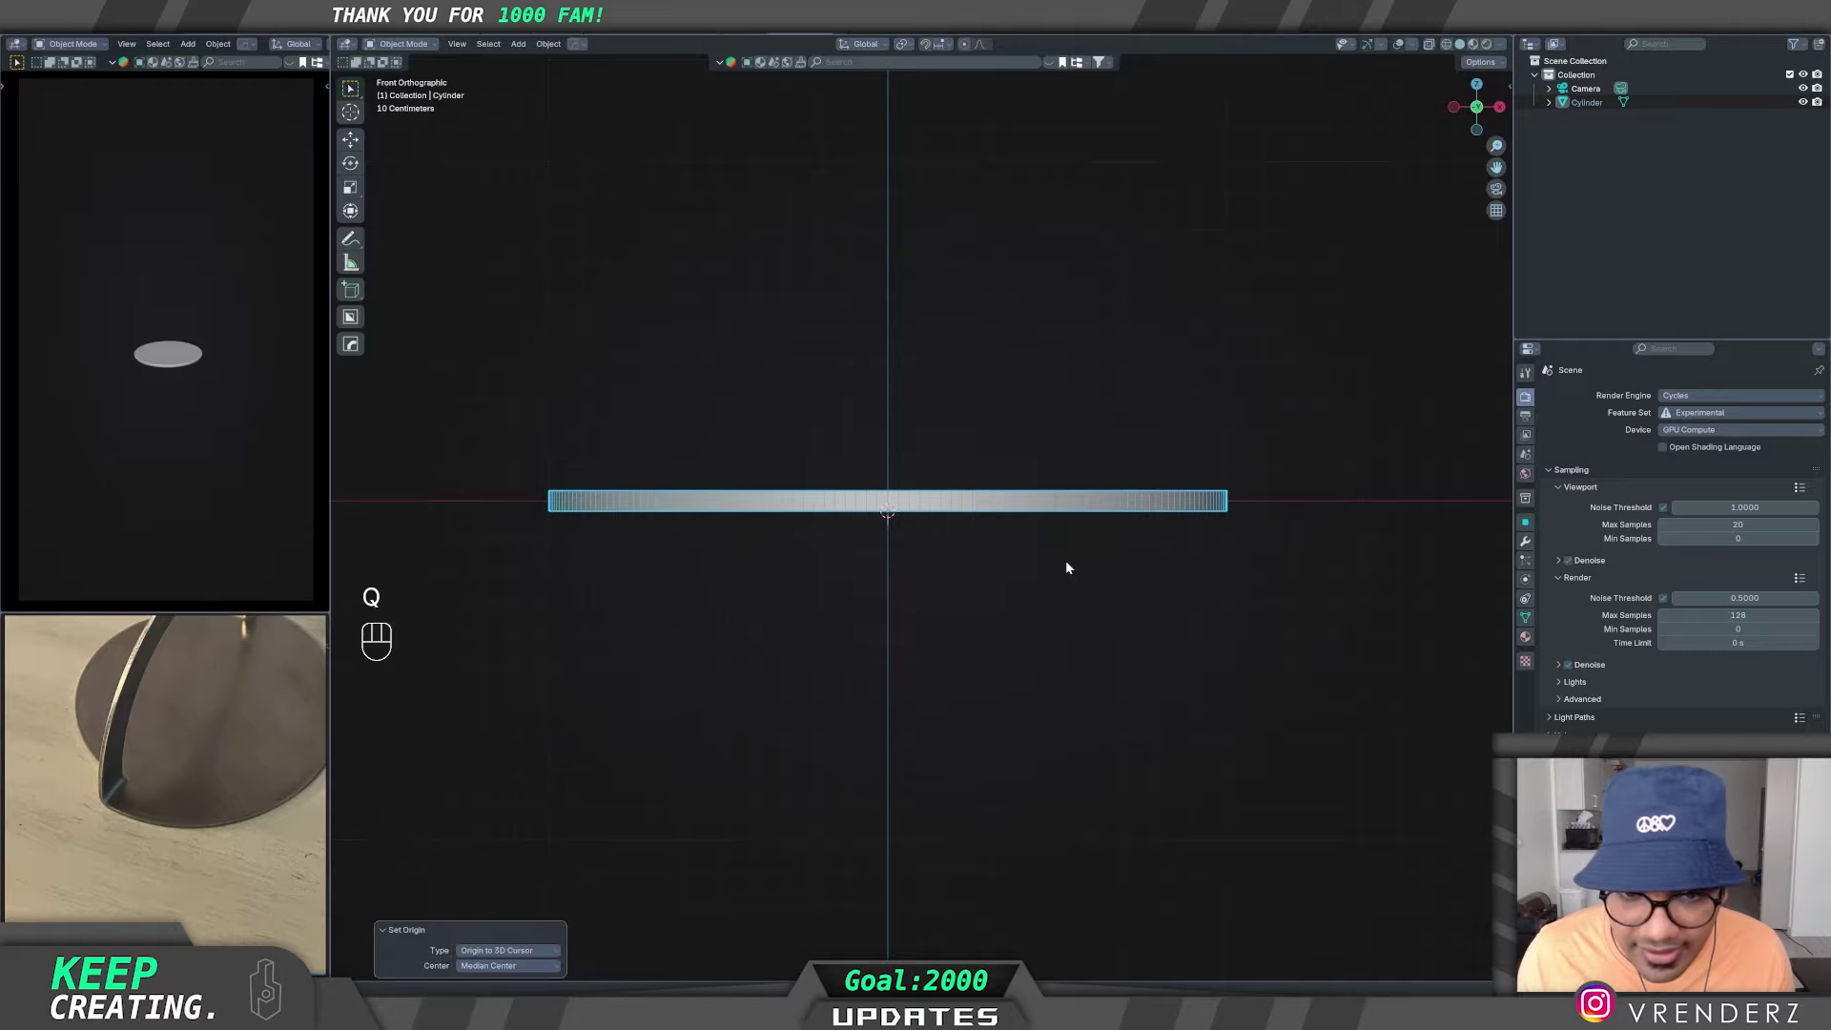
drag(960, 581, 950, 585)
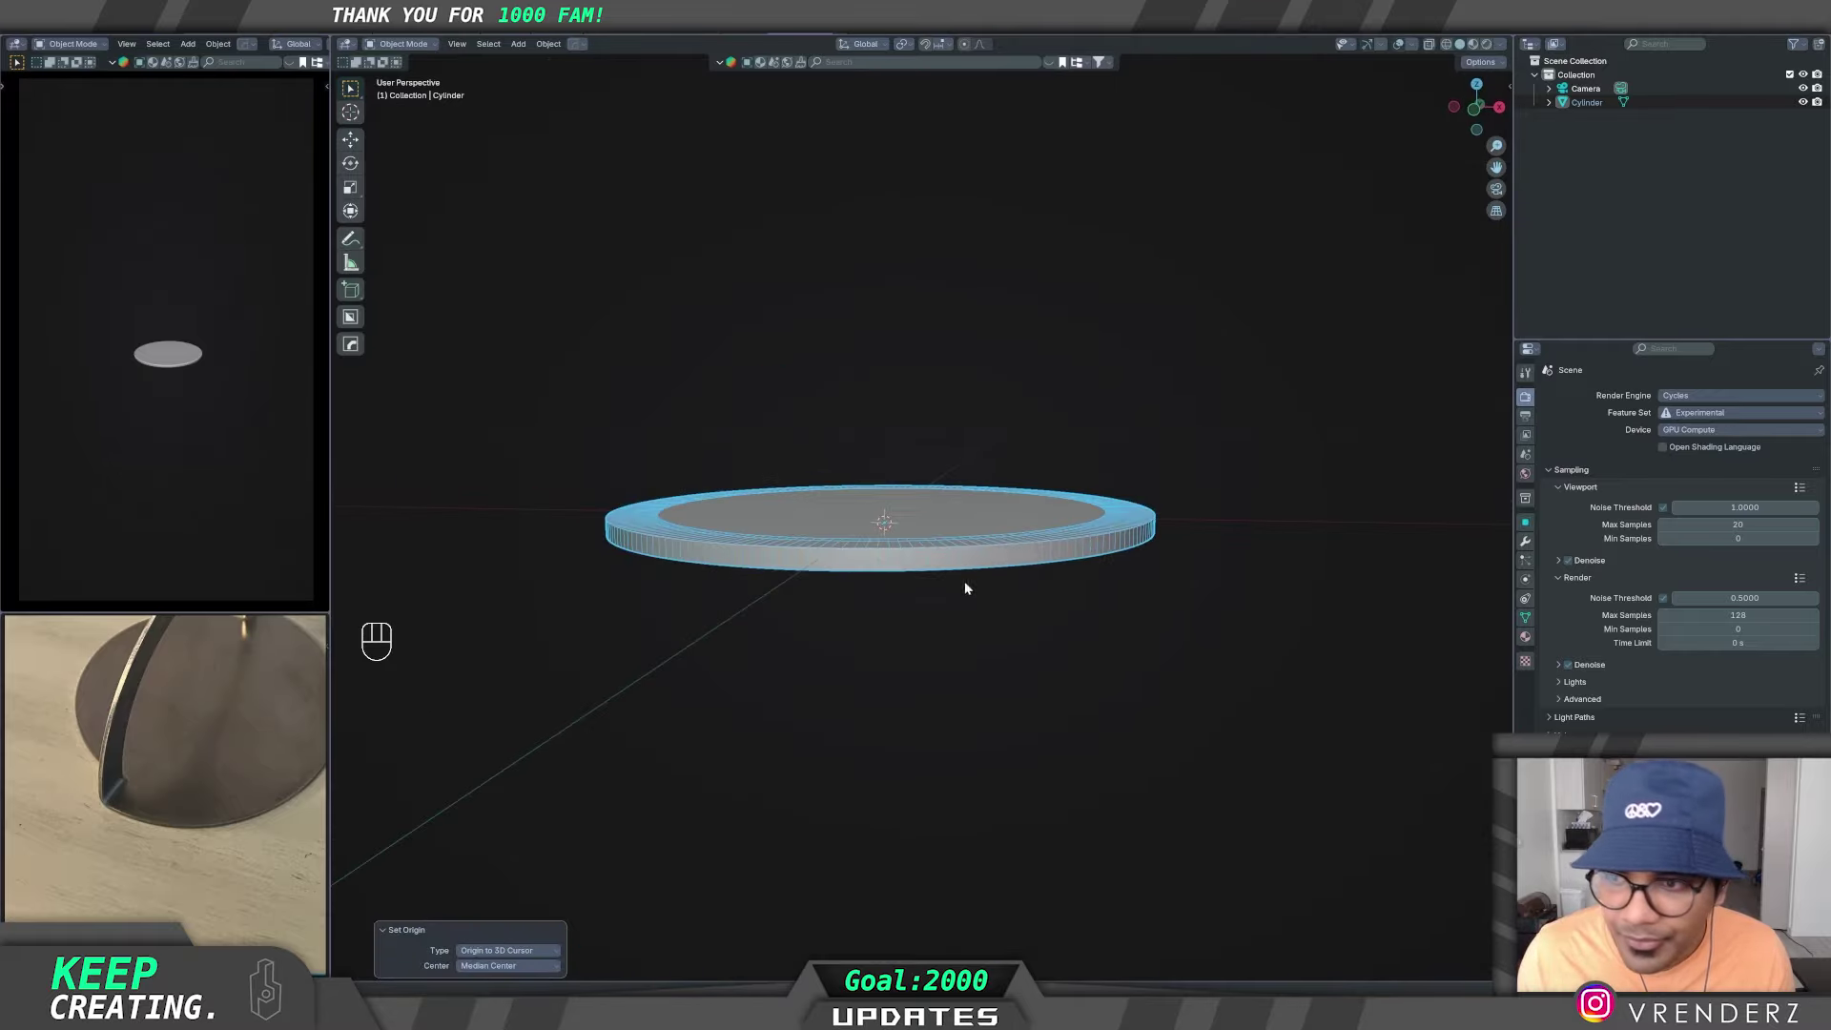
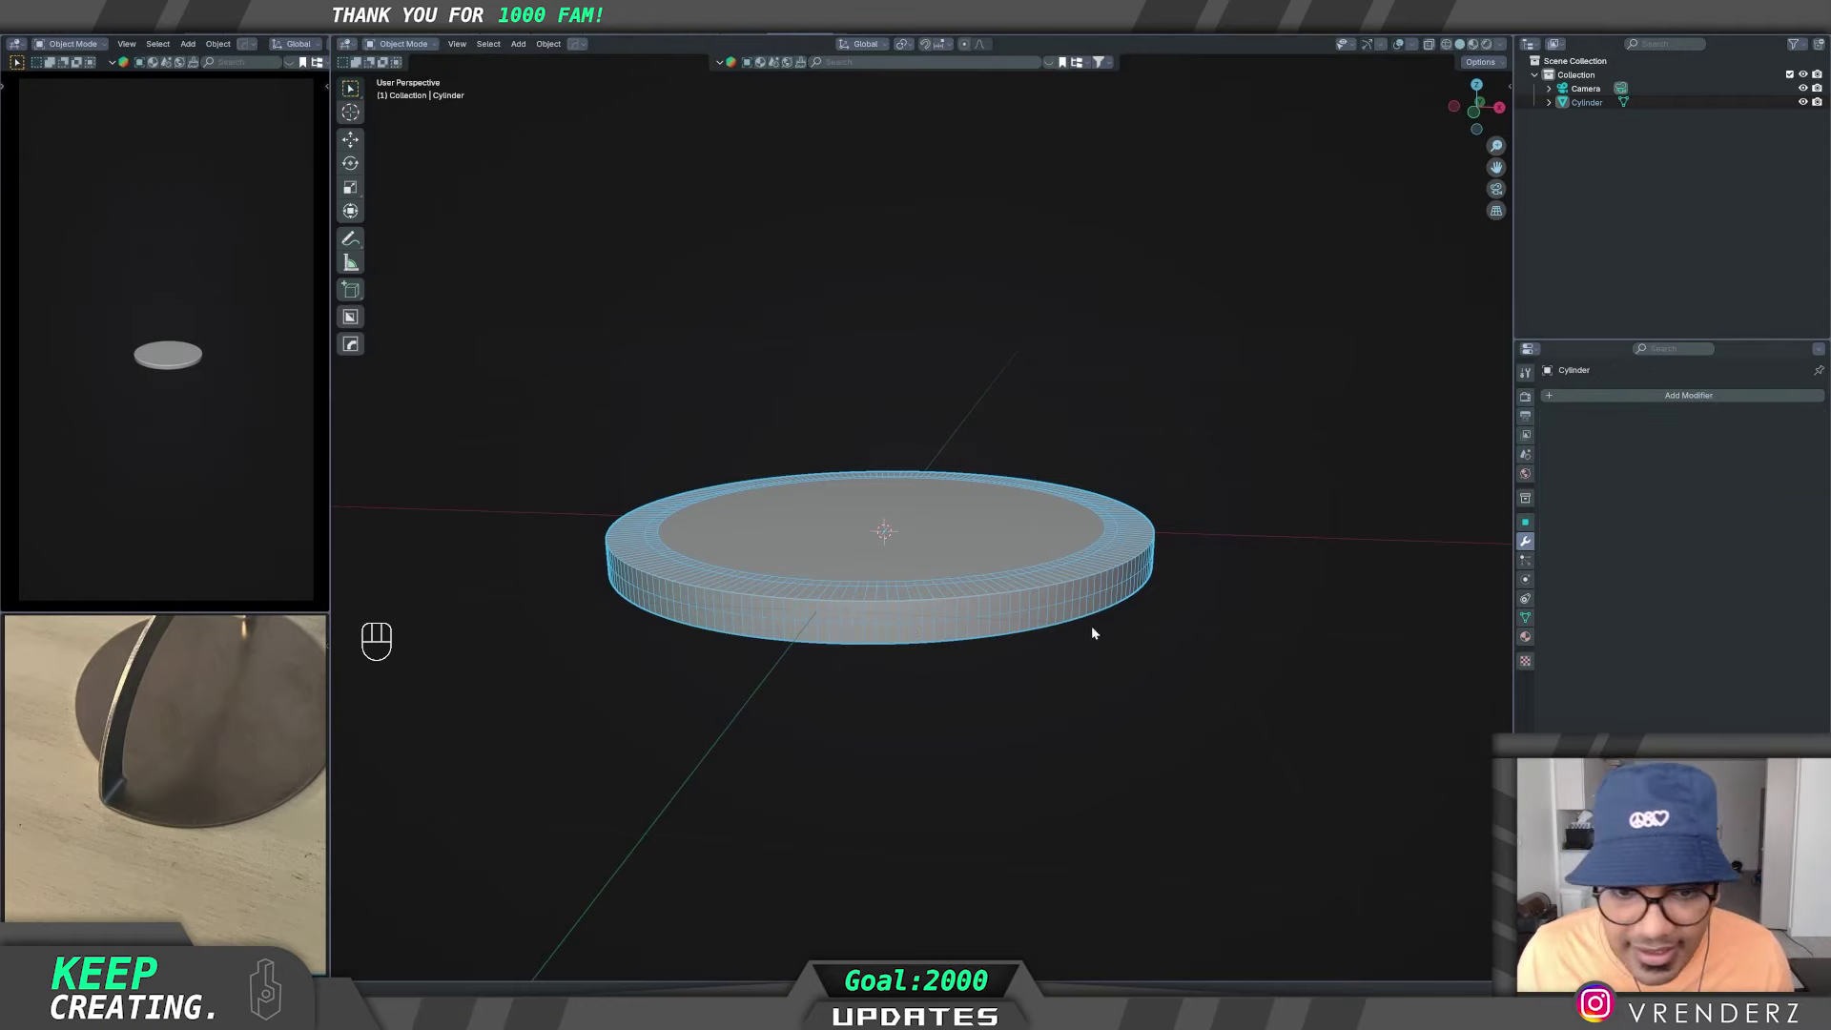
- Scale the ring to about 0.217 on Z and move it up to rest on the ground plane
middle_click(996, 631)
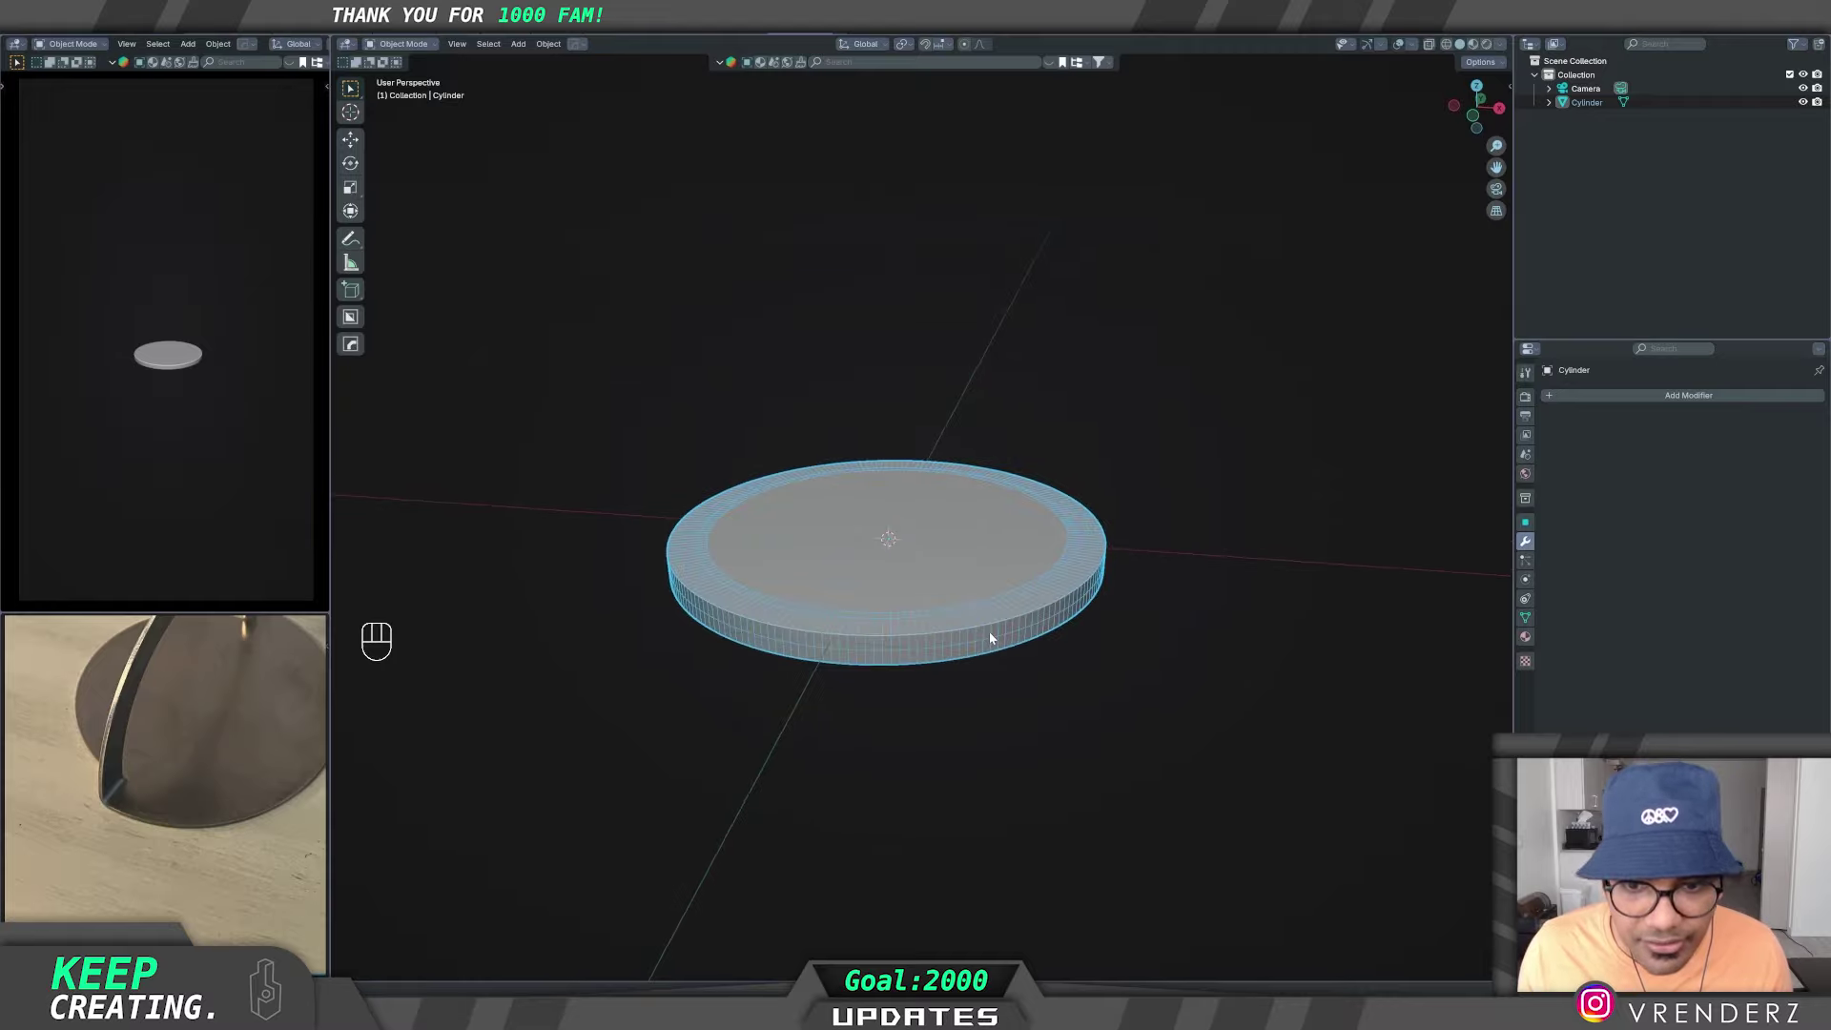
middle_click(1015, 636)
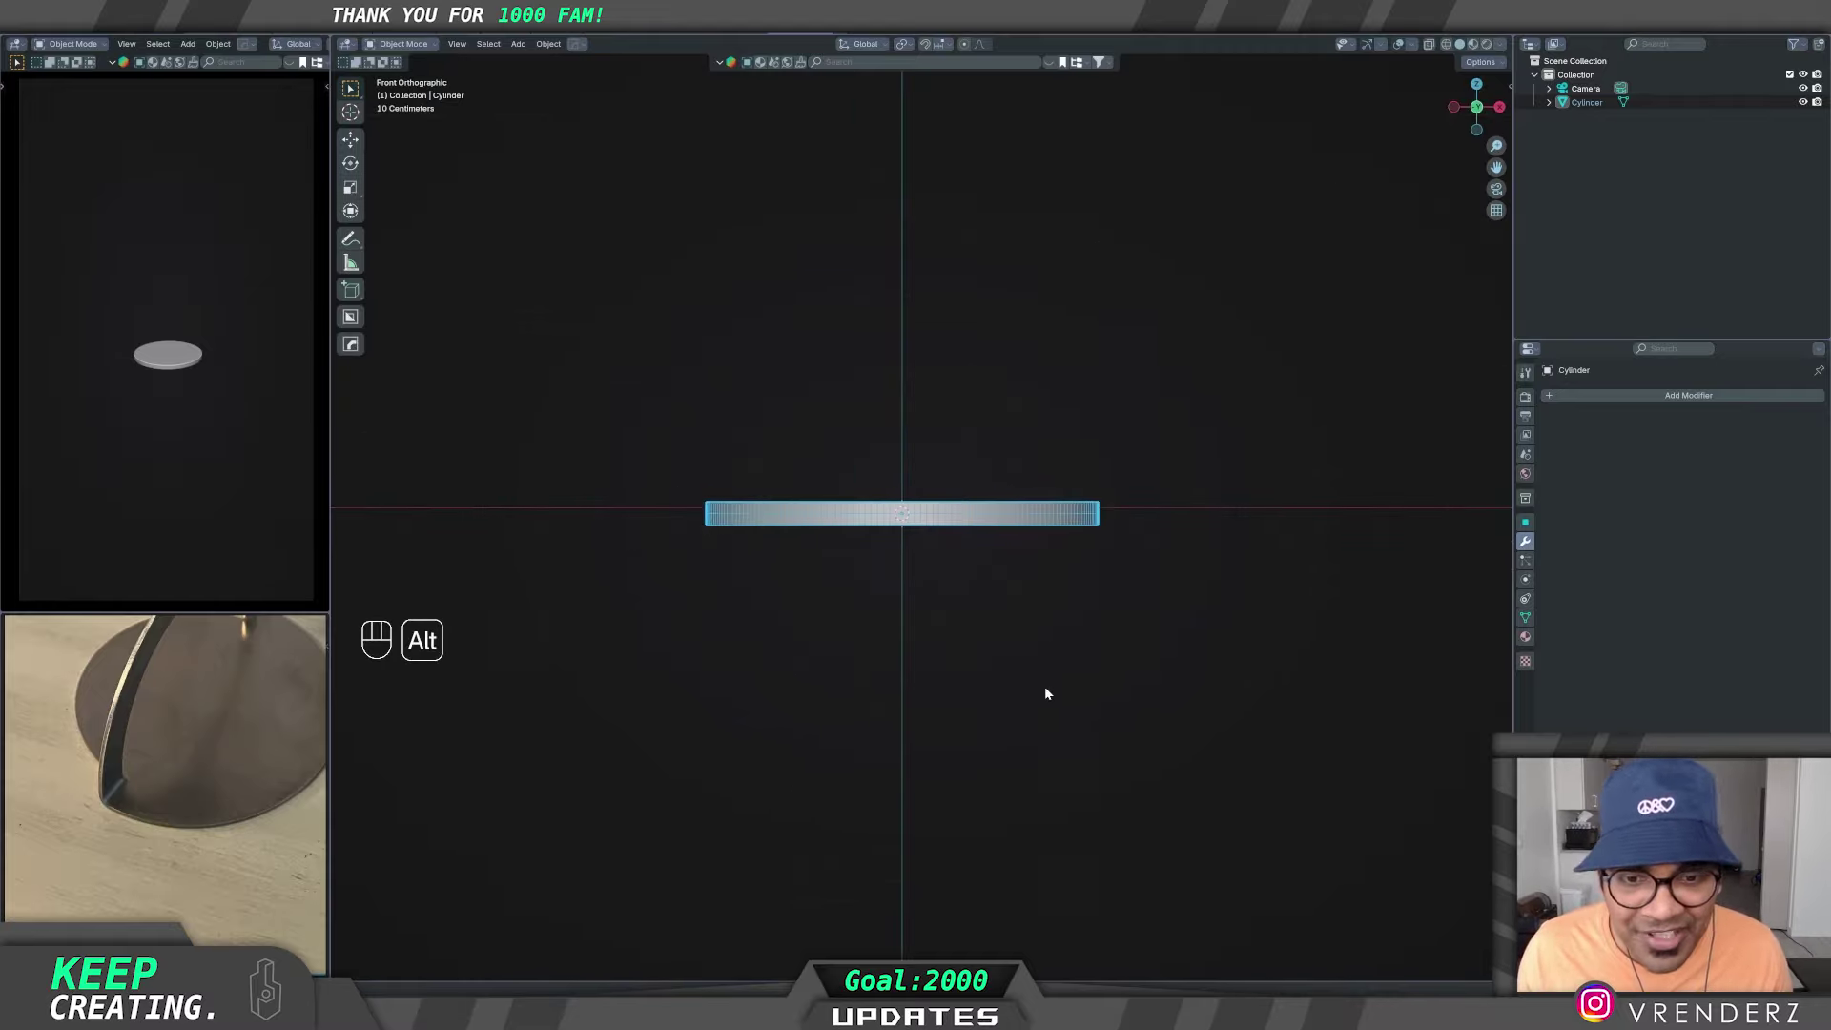
key(s)
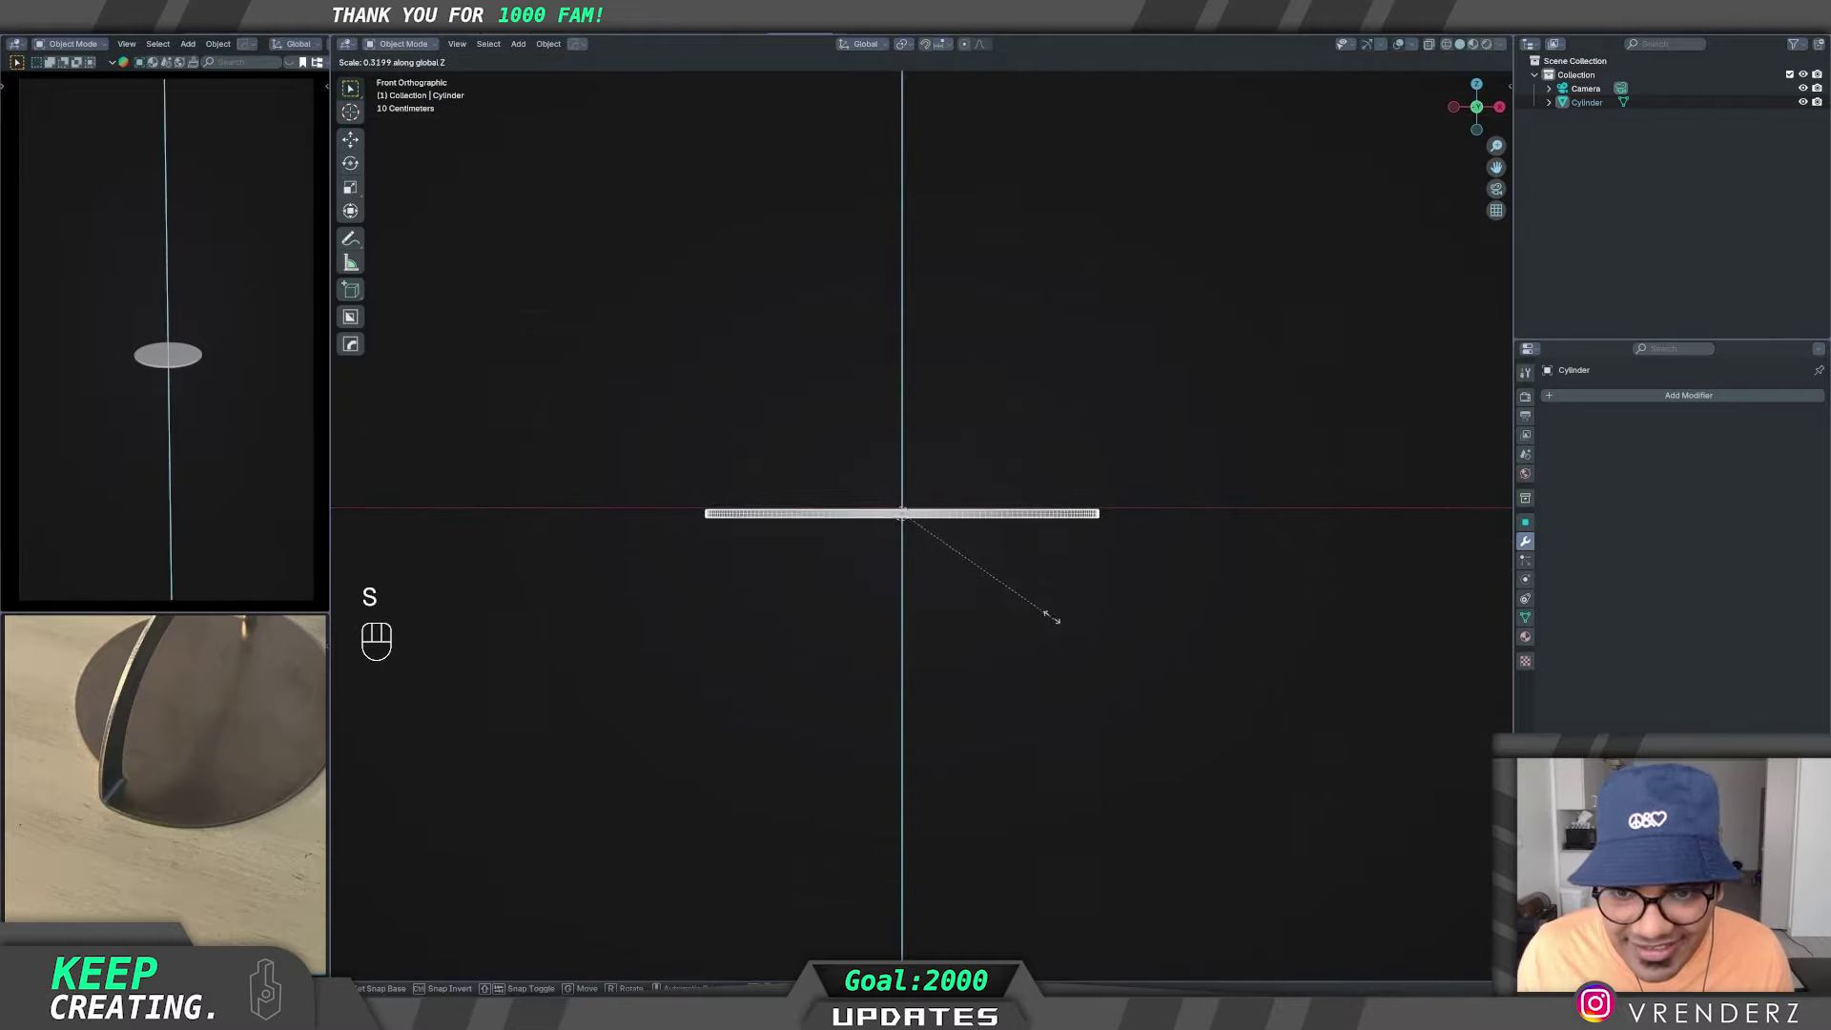
middle_click(993, 581)
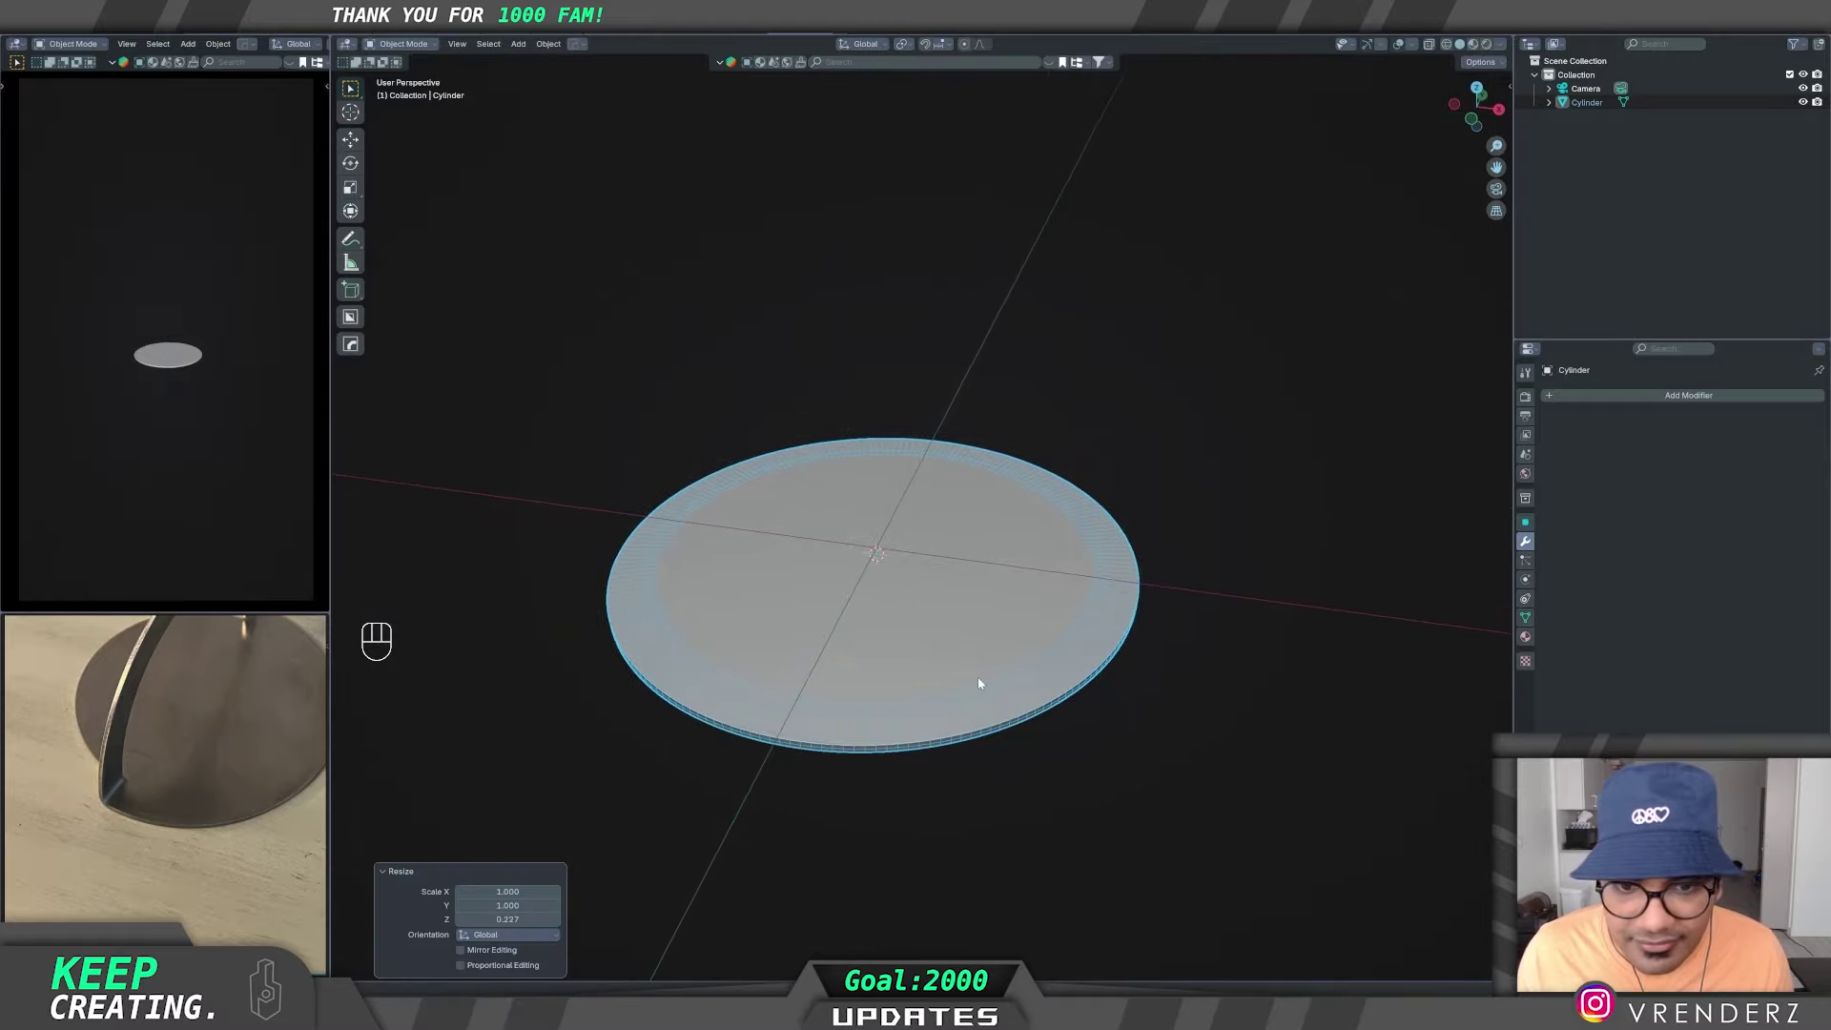
middle_click(1075, 667)
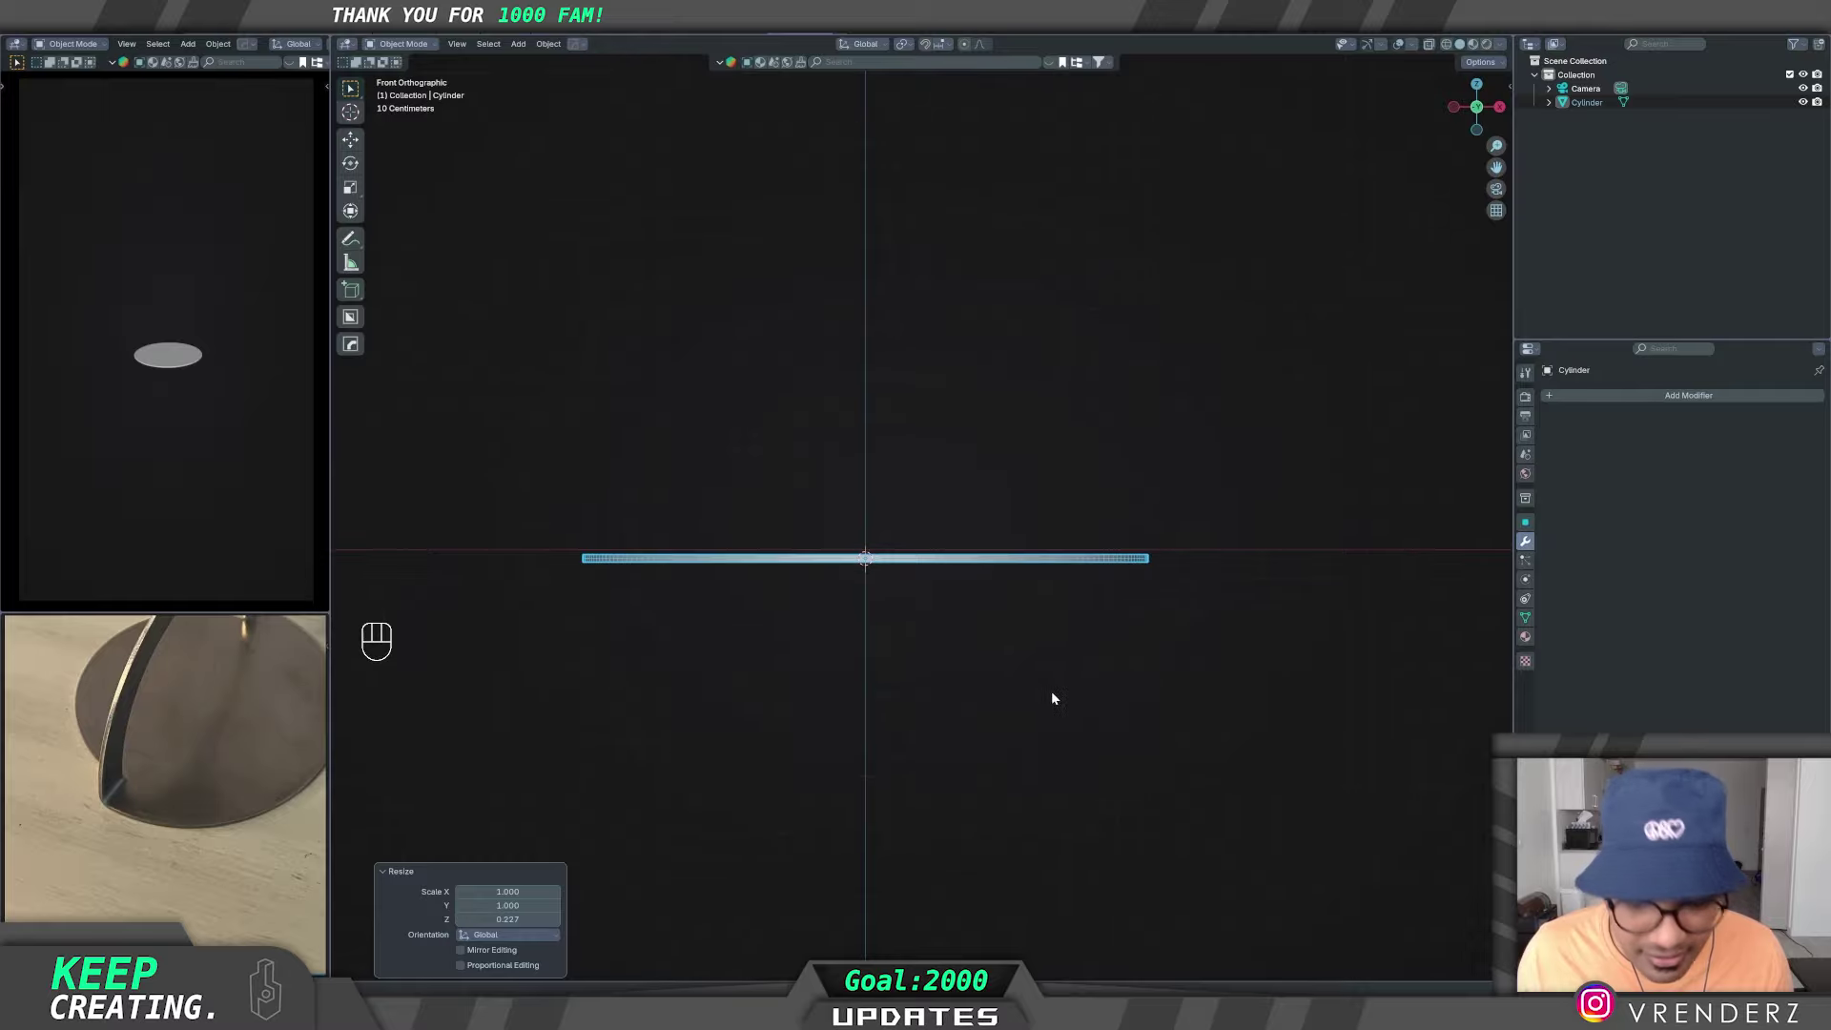
key(g)
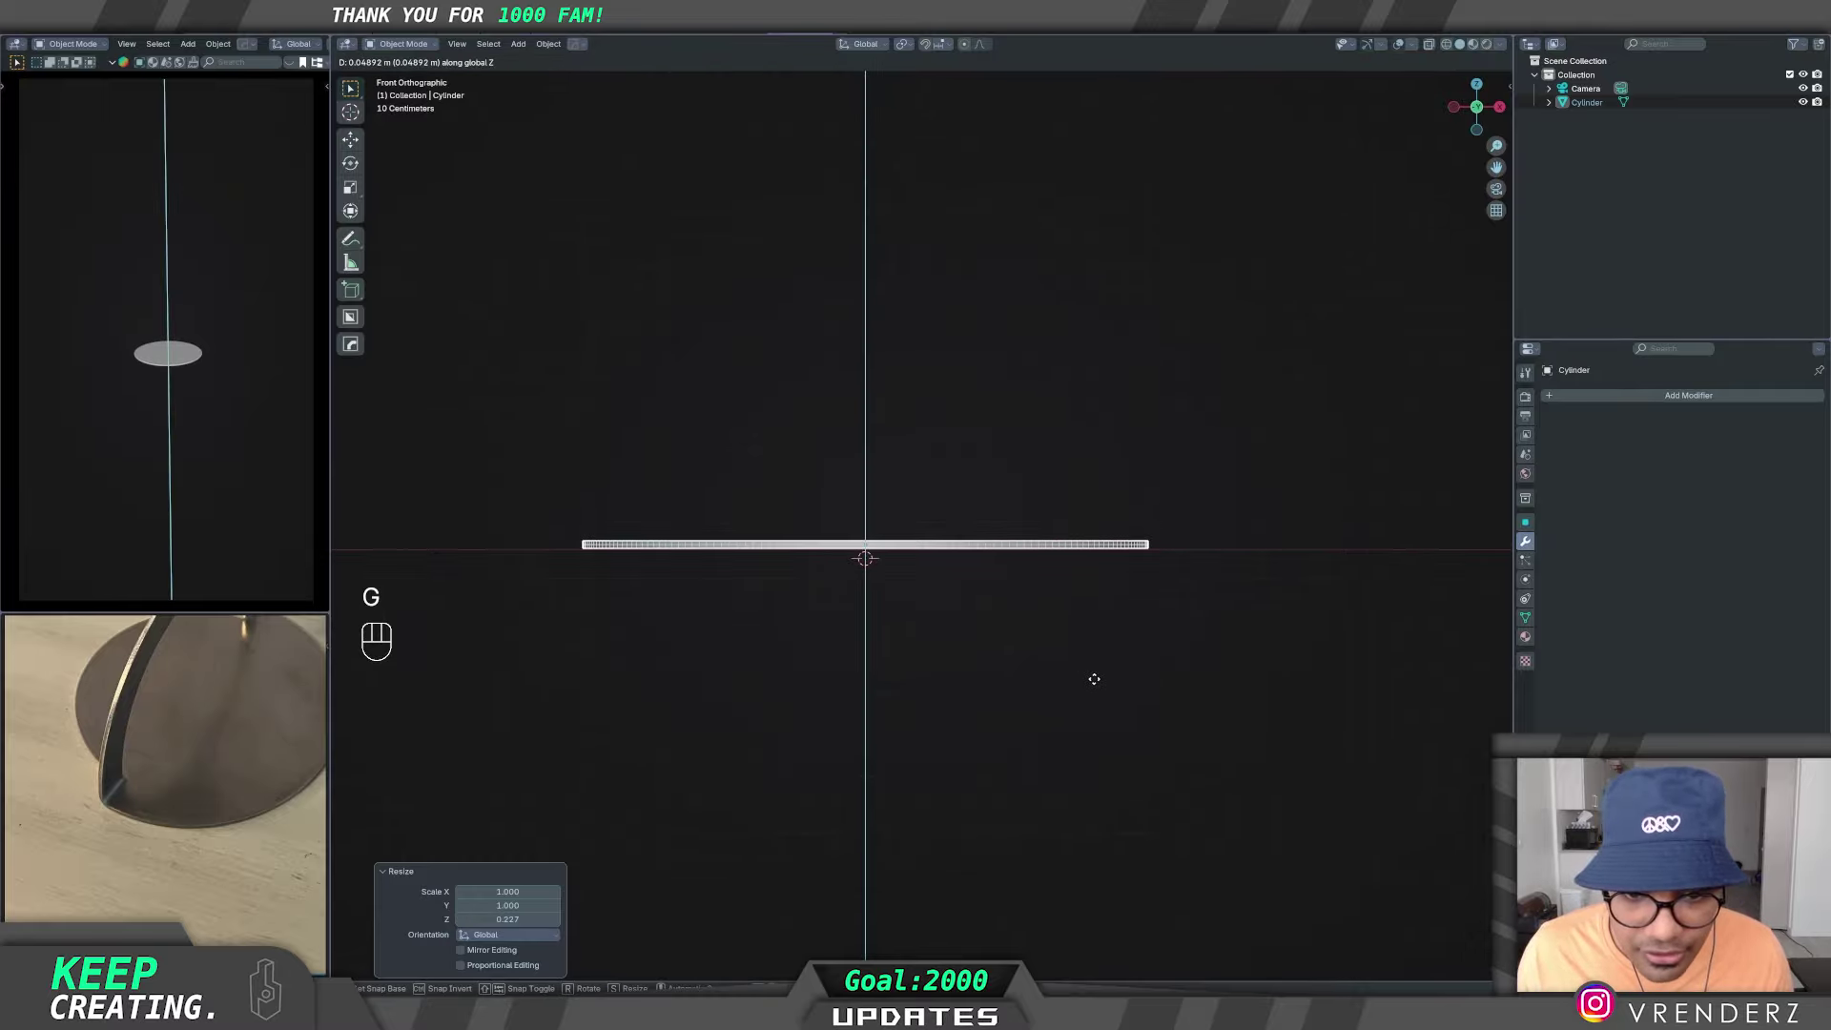
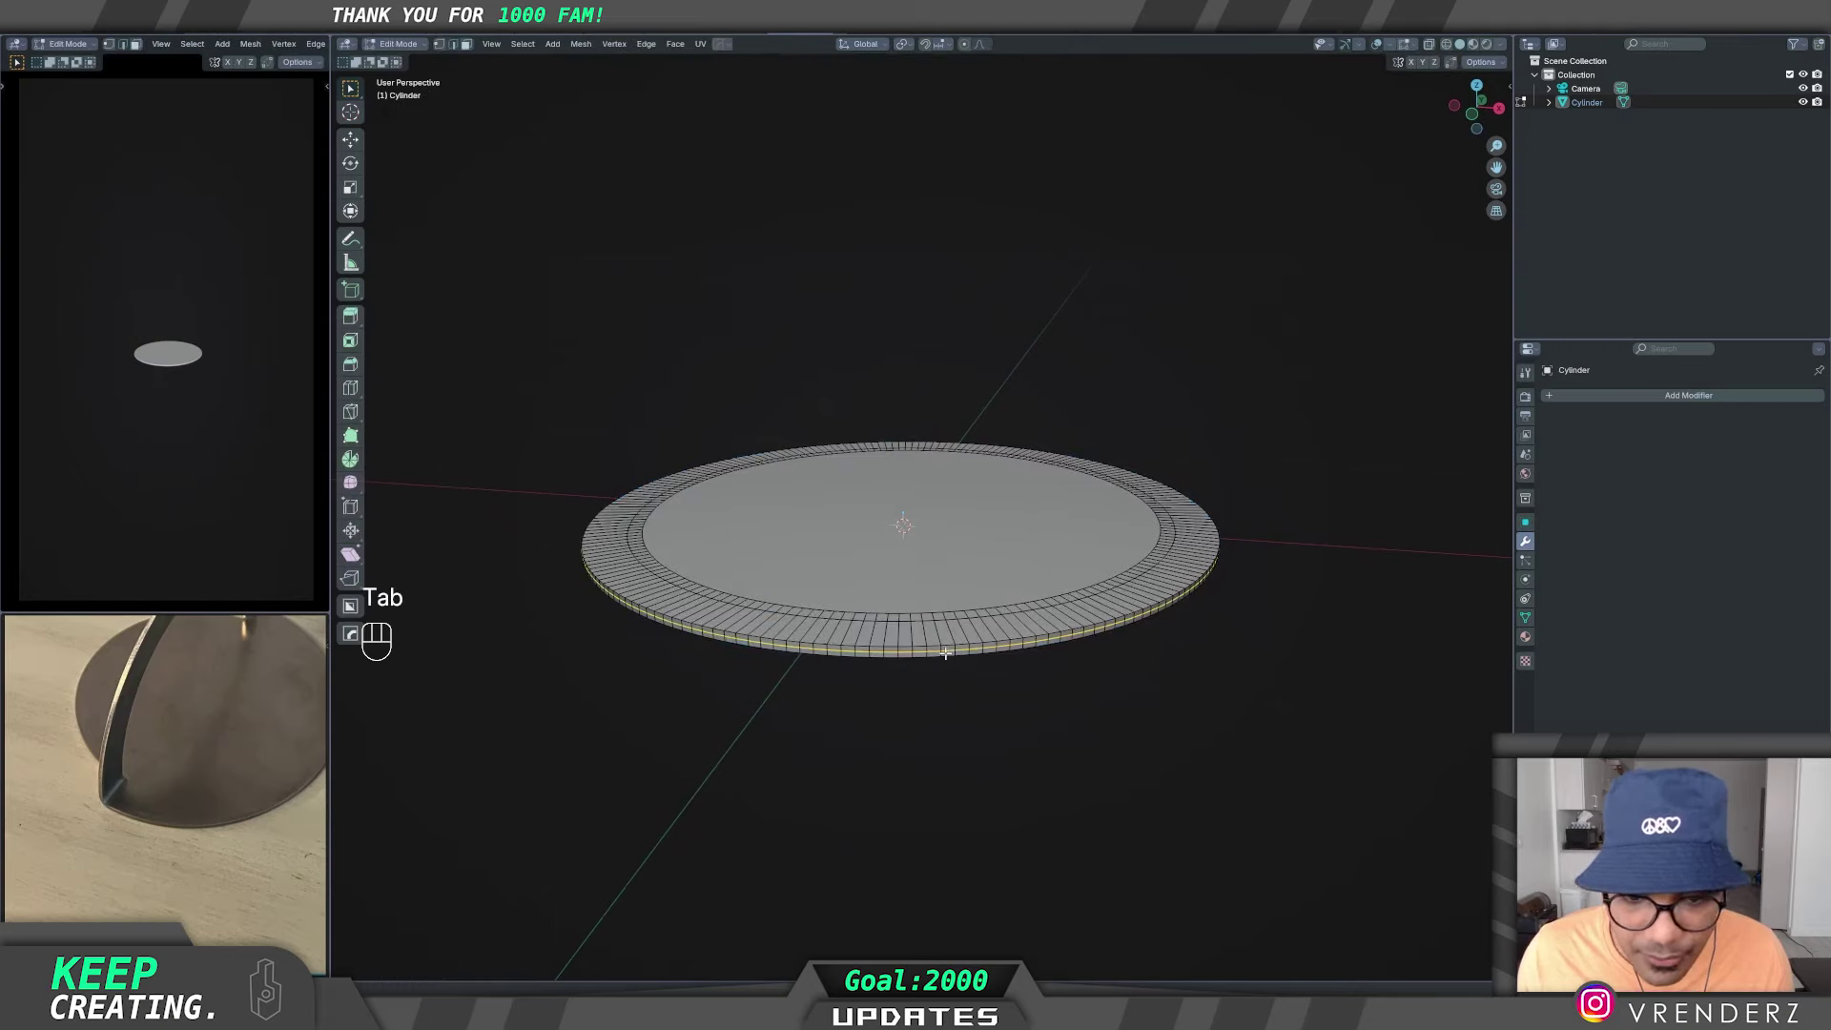
- Dissolve the extra edge loop on the ring's rim
key(x)
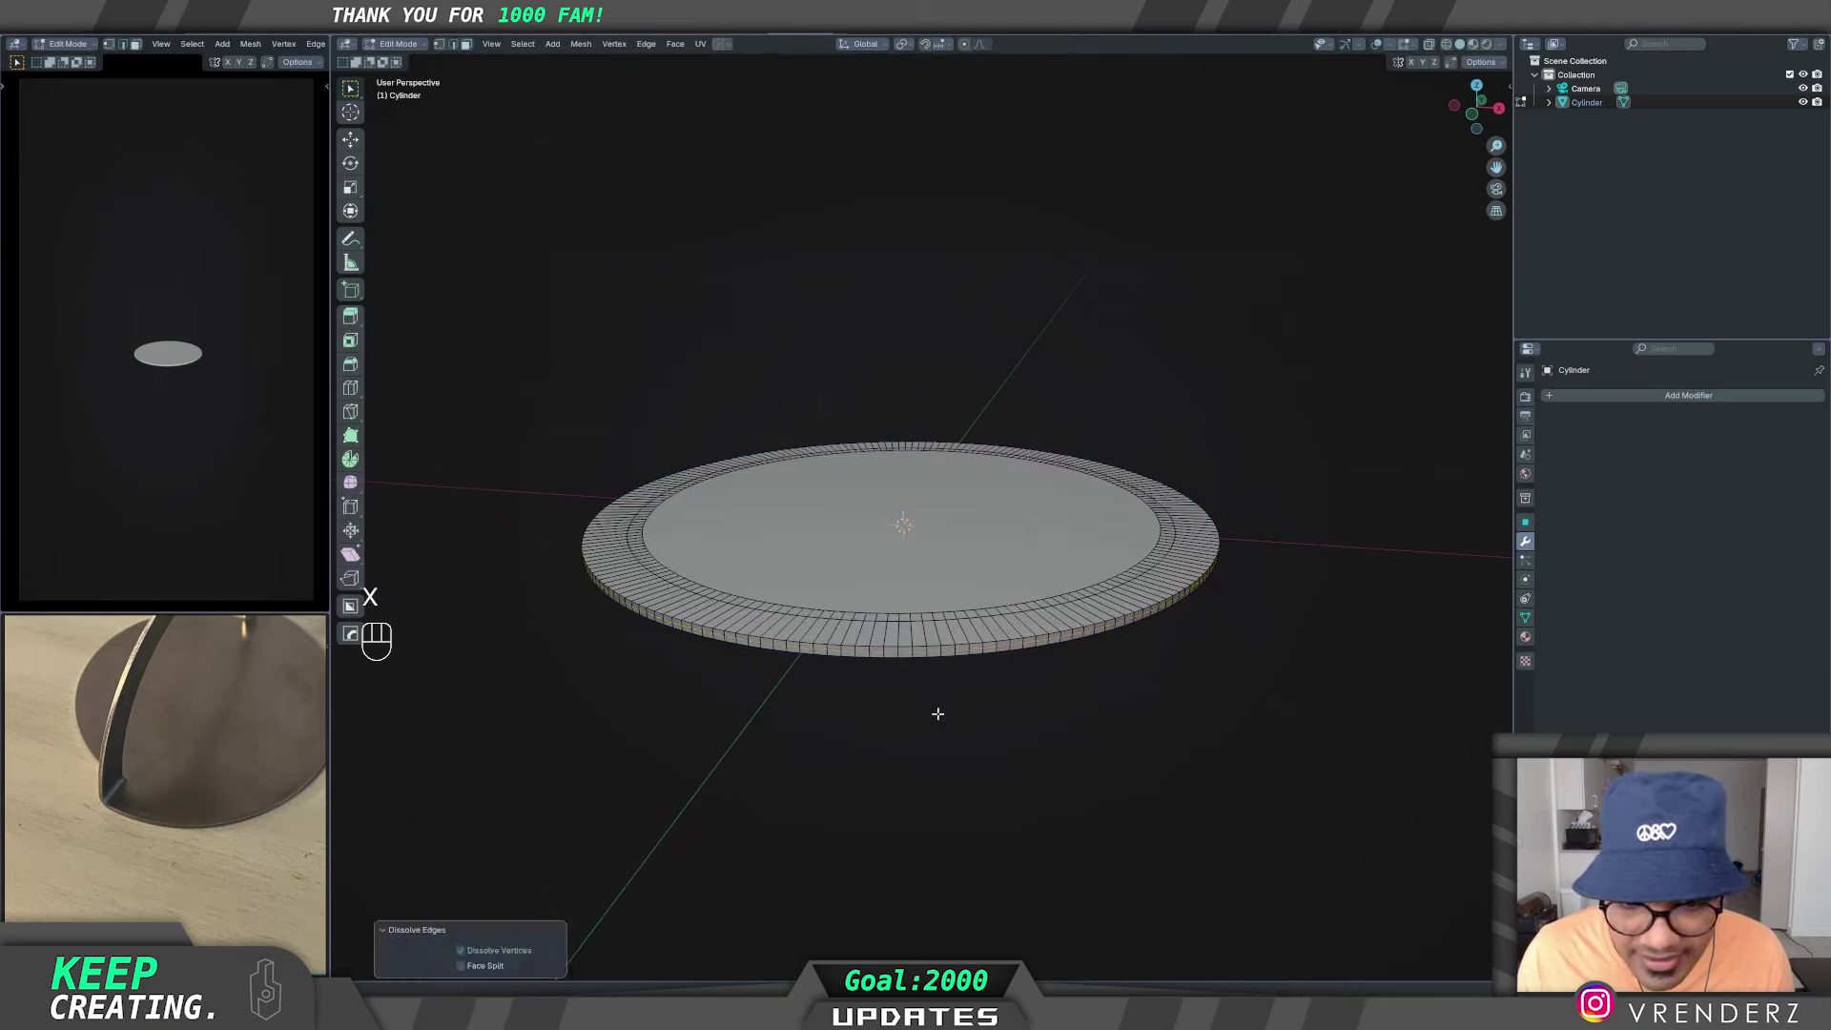
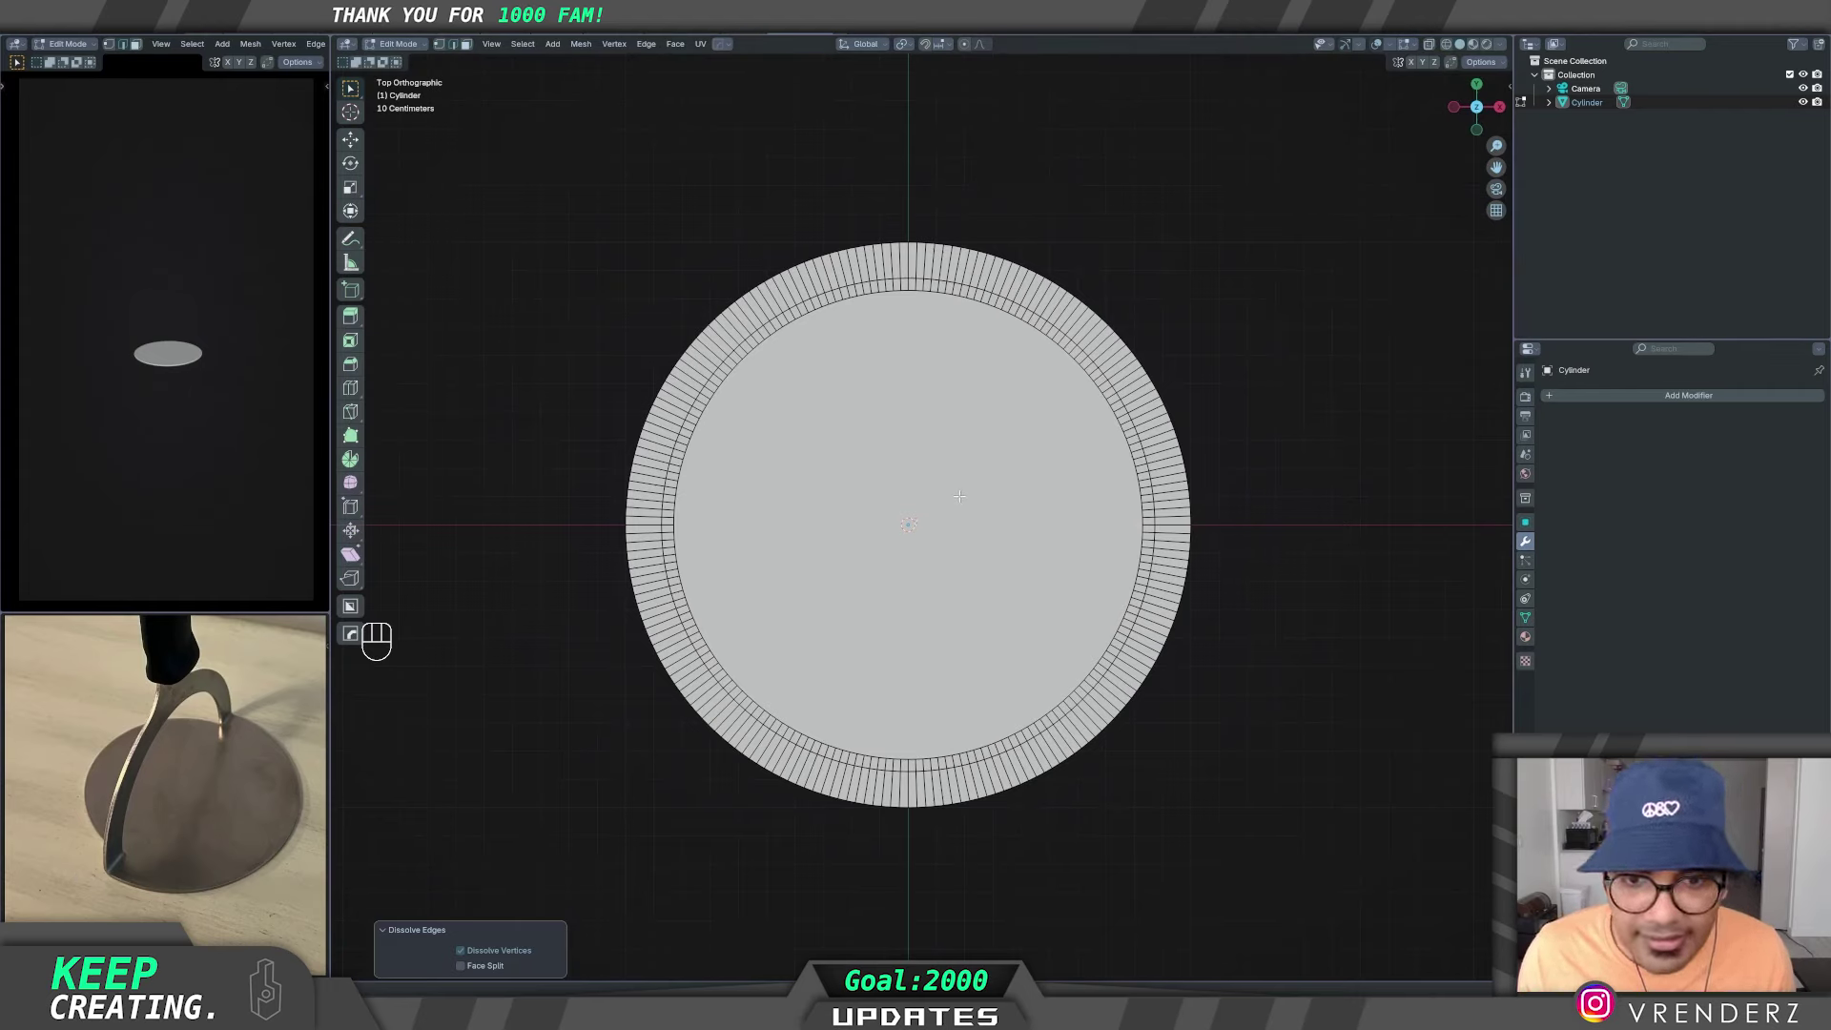
- Re-enter Edit Mode and box-select the left half of the rim faces with X-ray on
key(Tab)
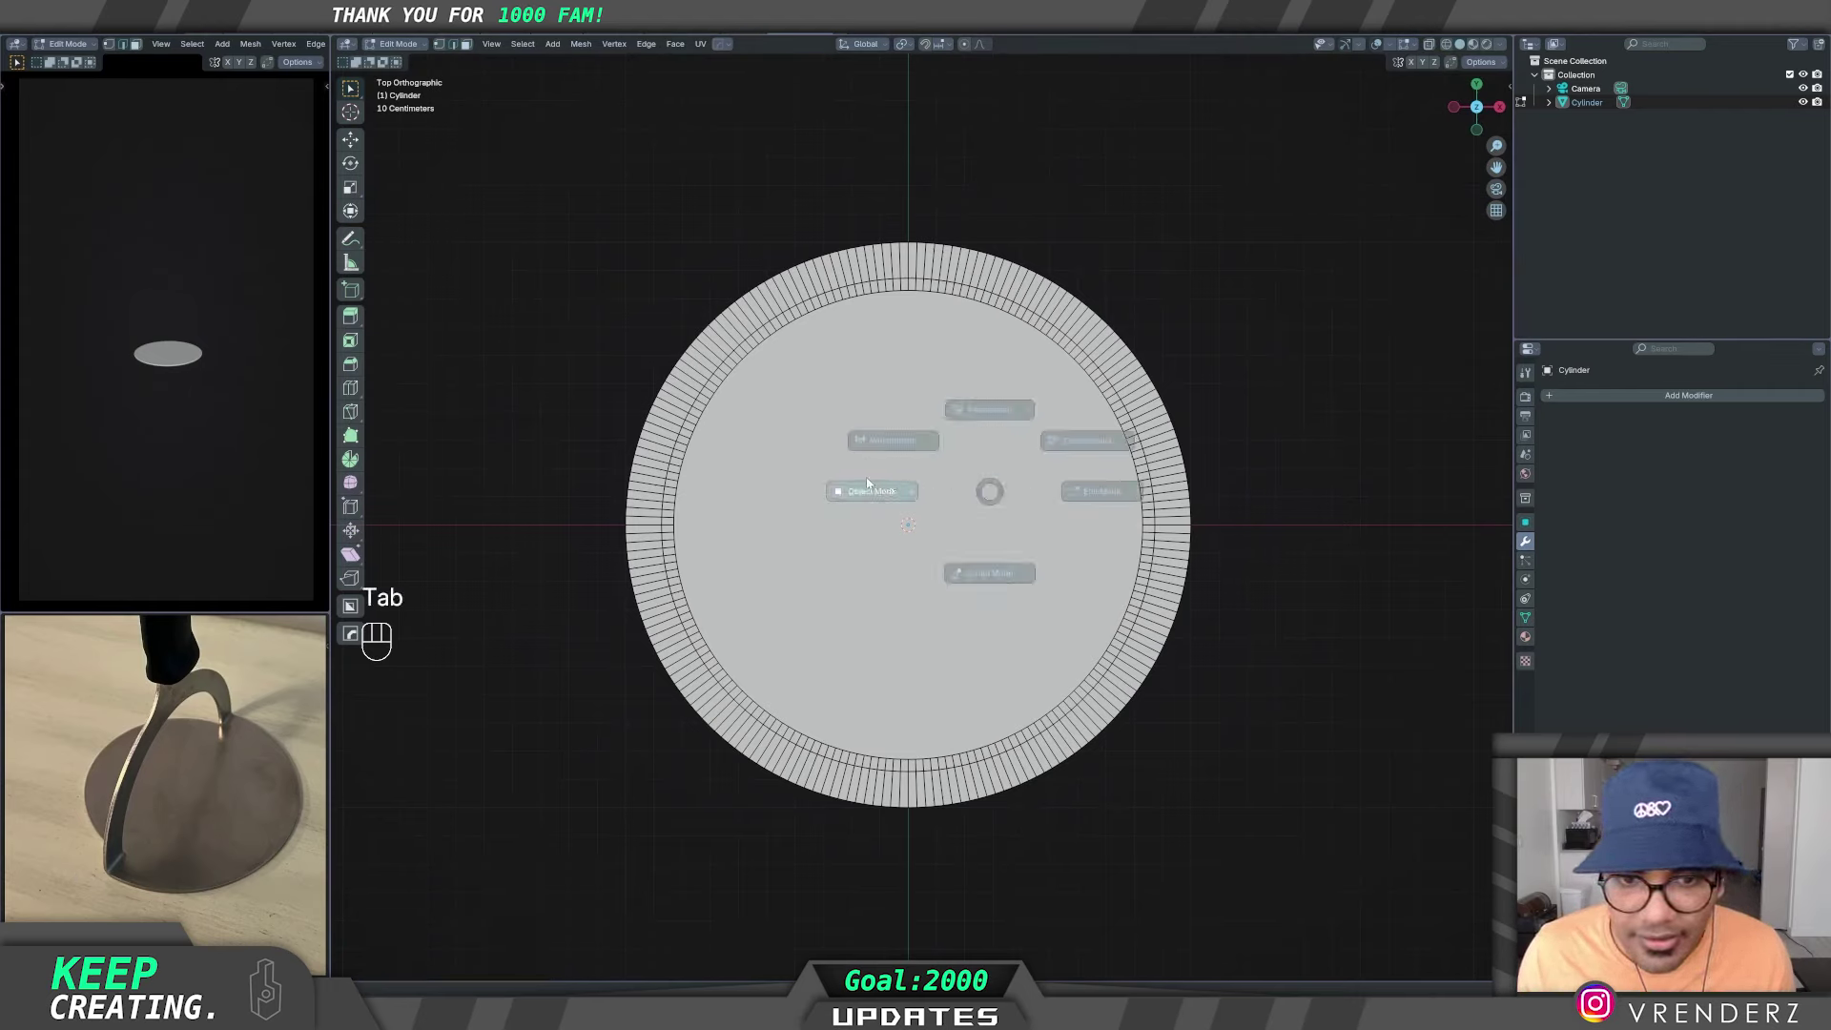
key(z)
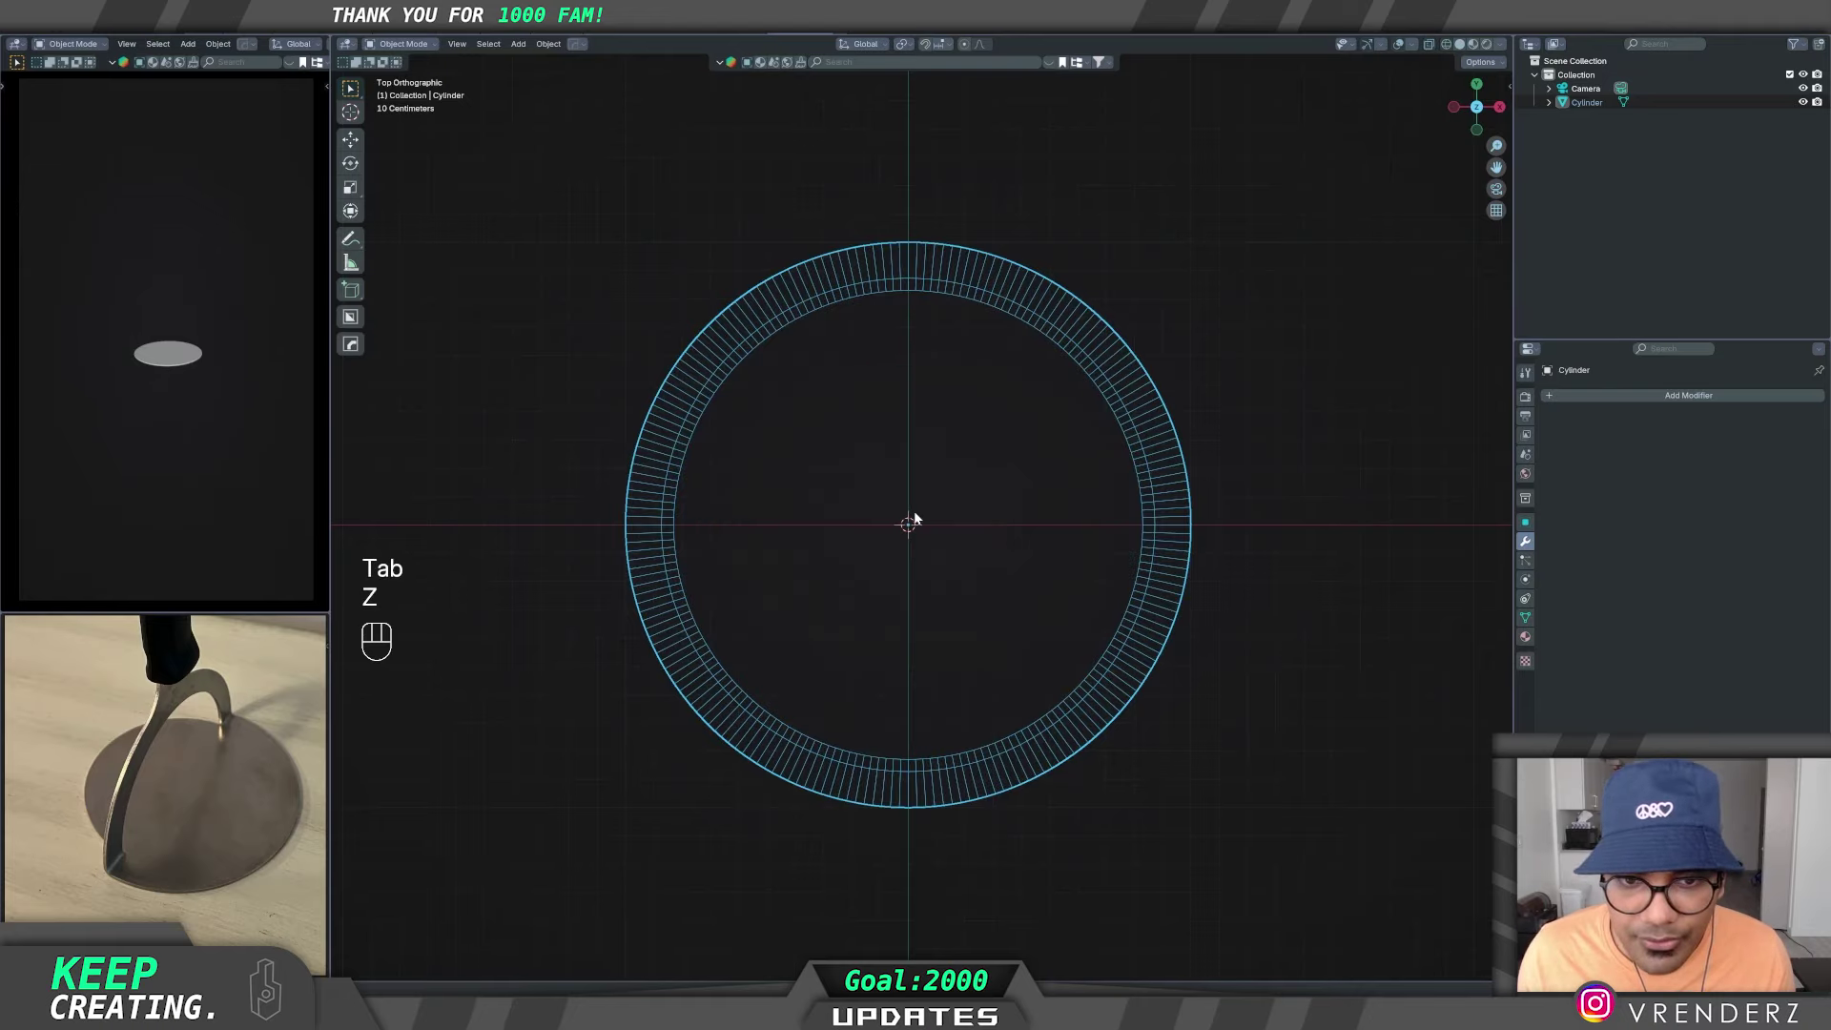
key(Tab)
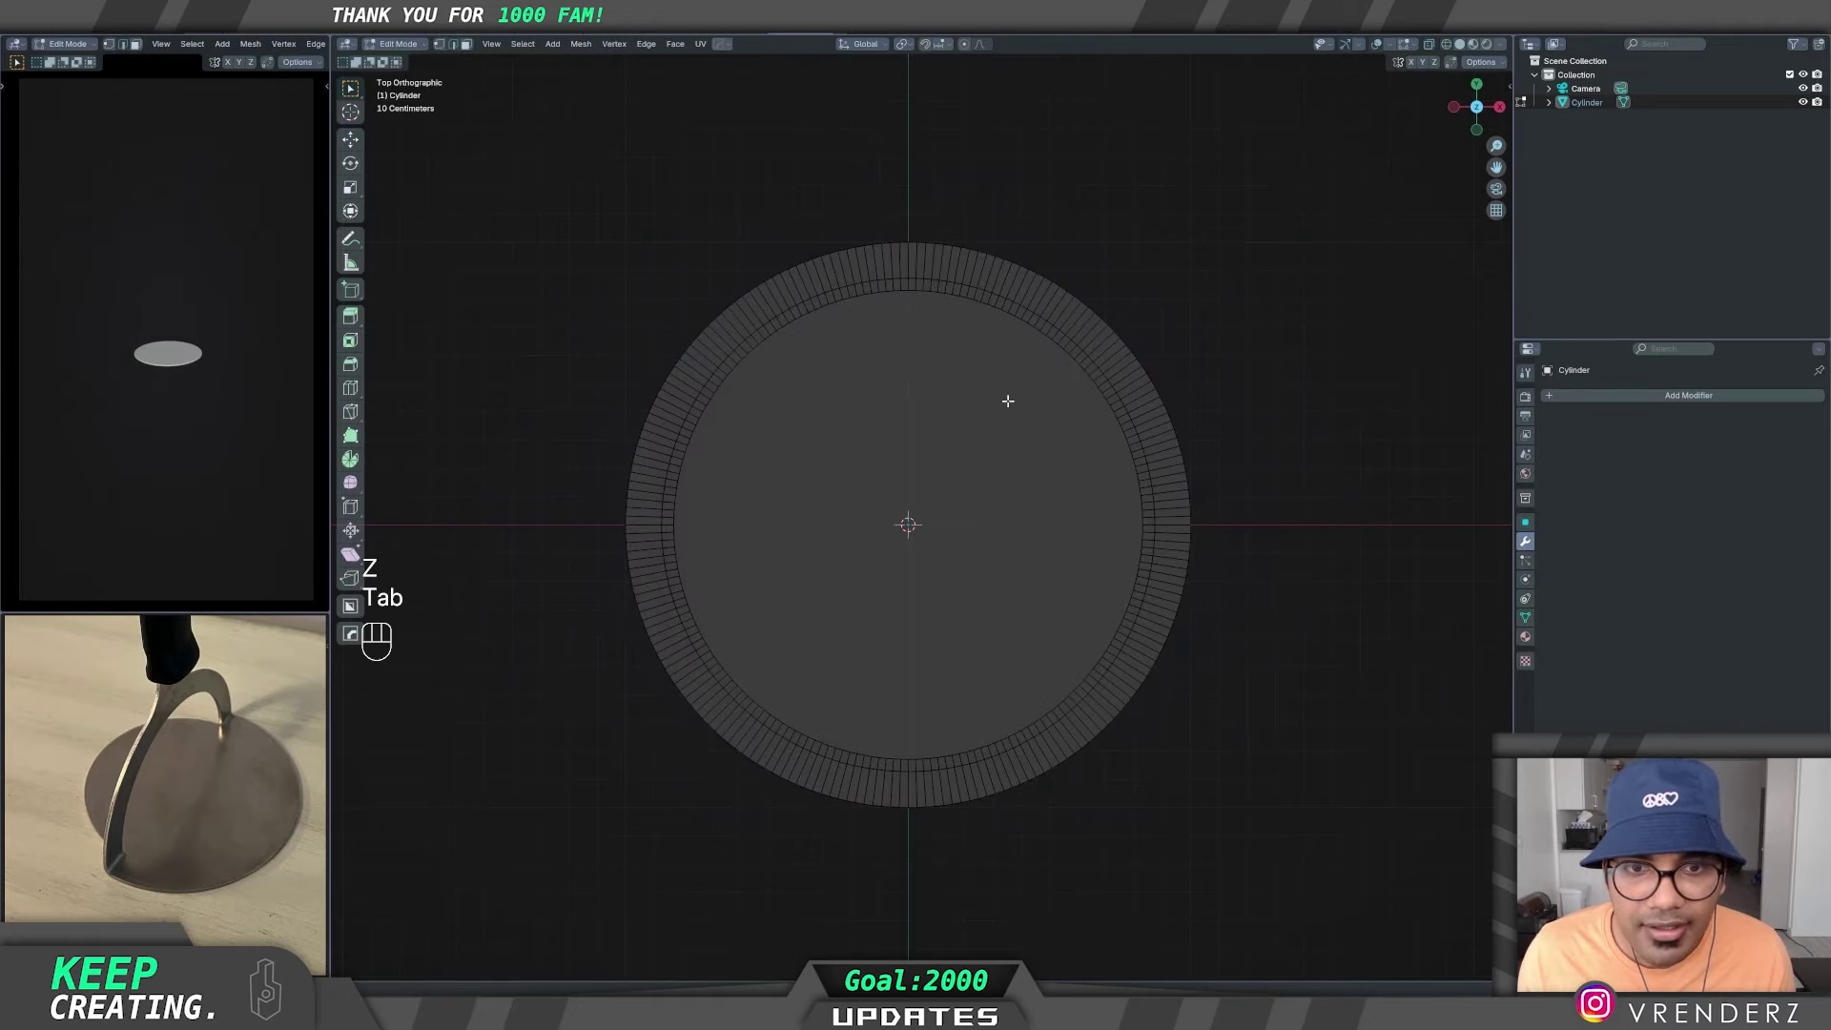
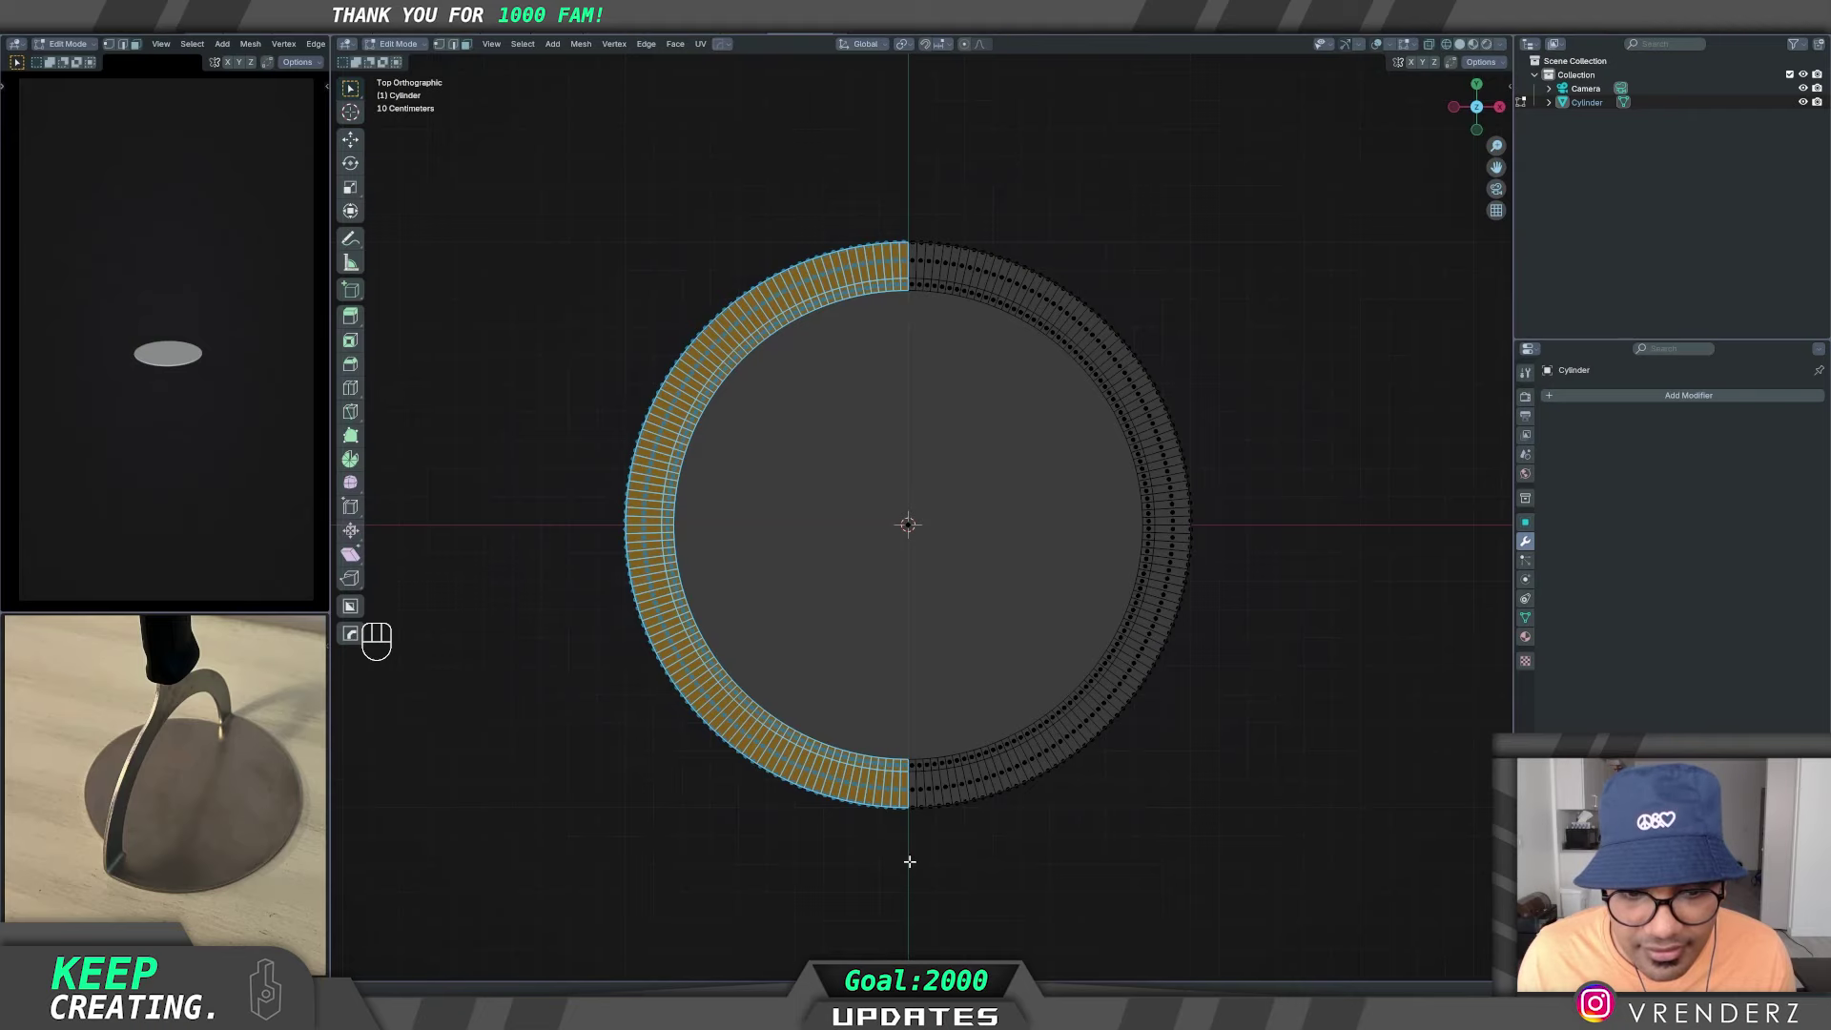
middle_click(916, 636)
key(z)
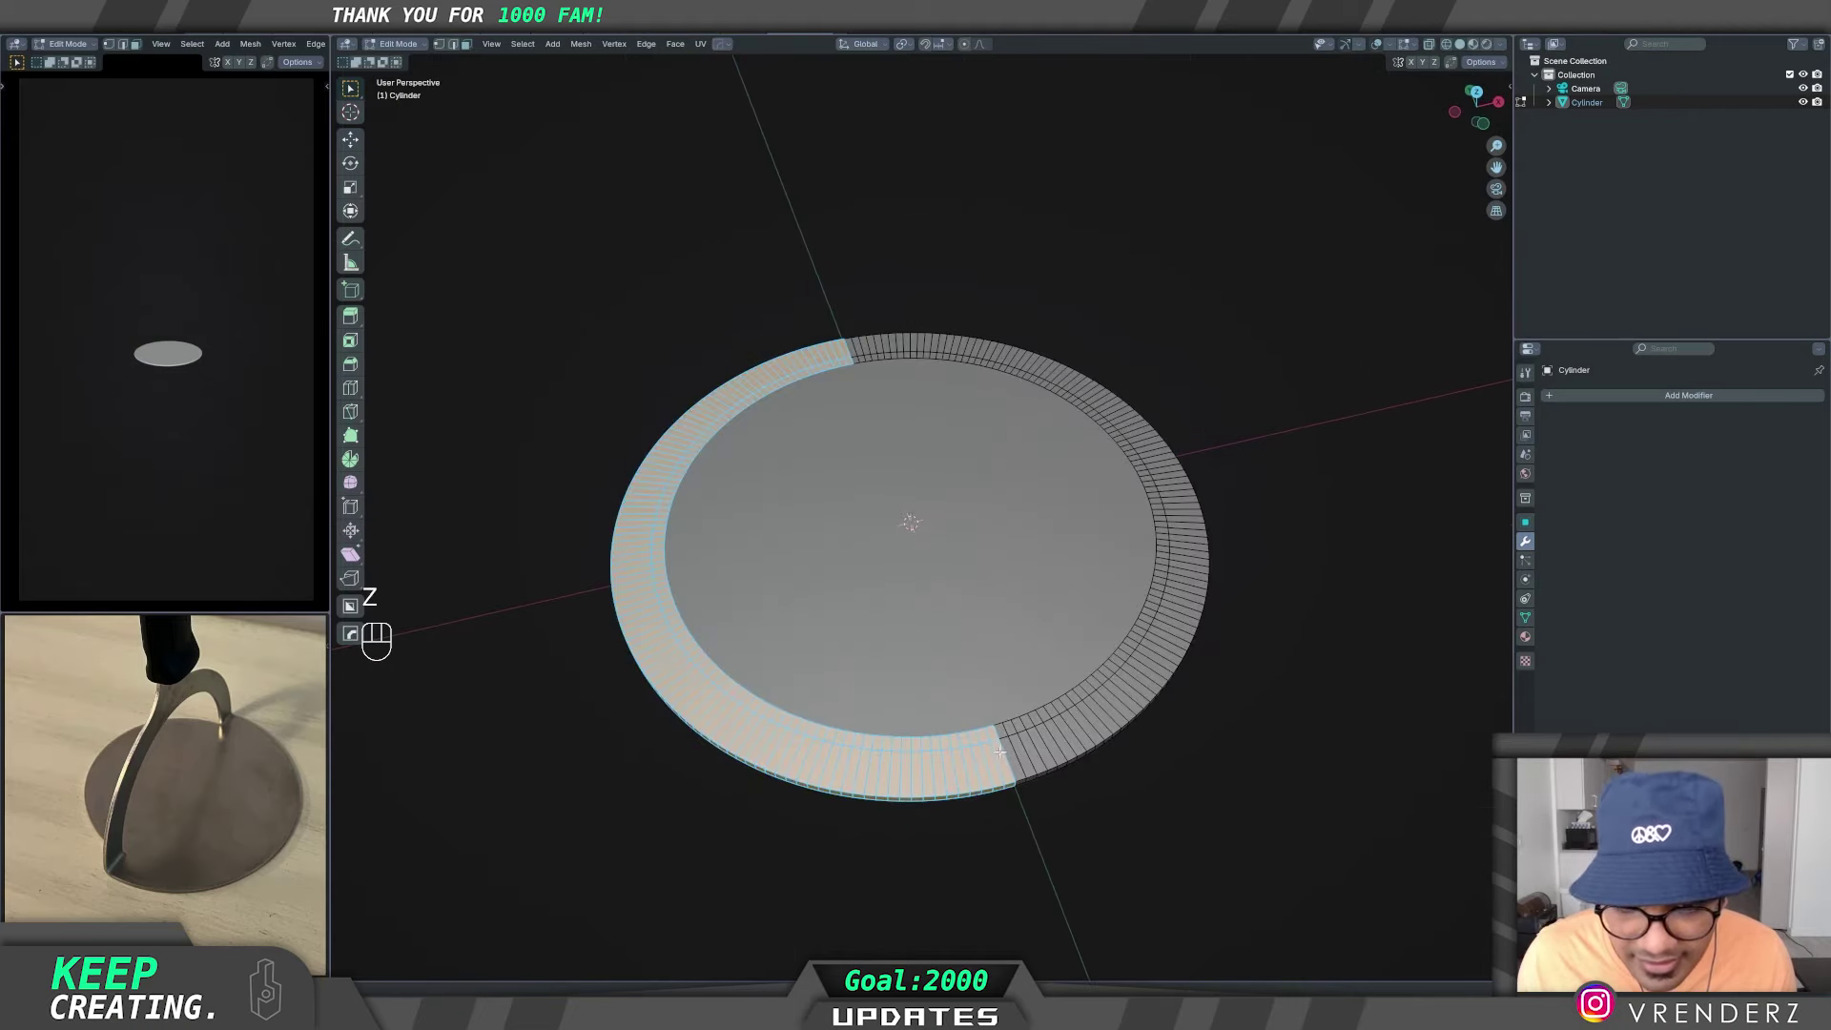
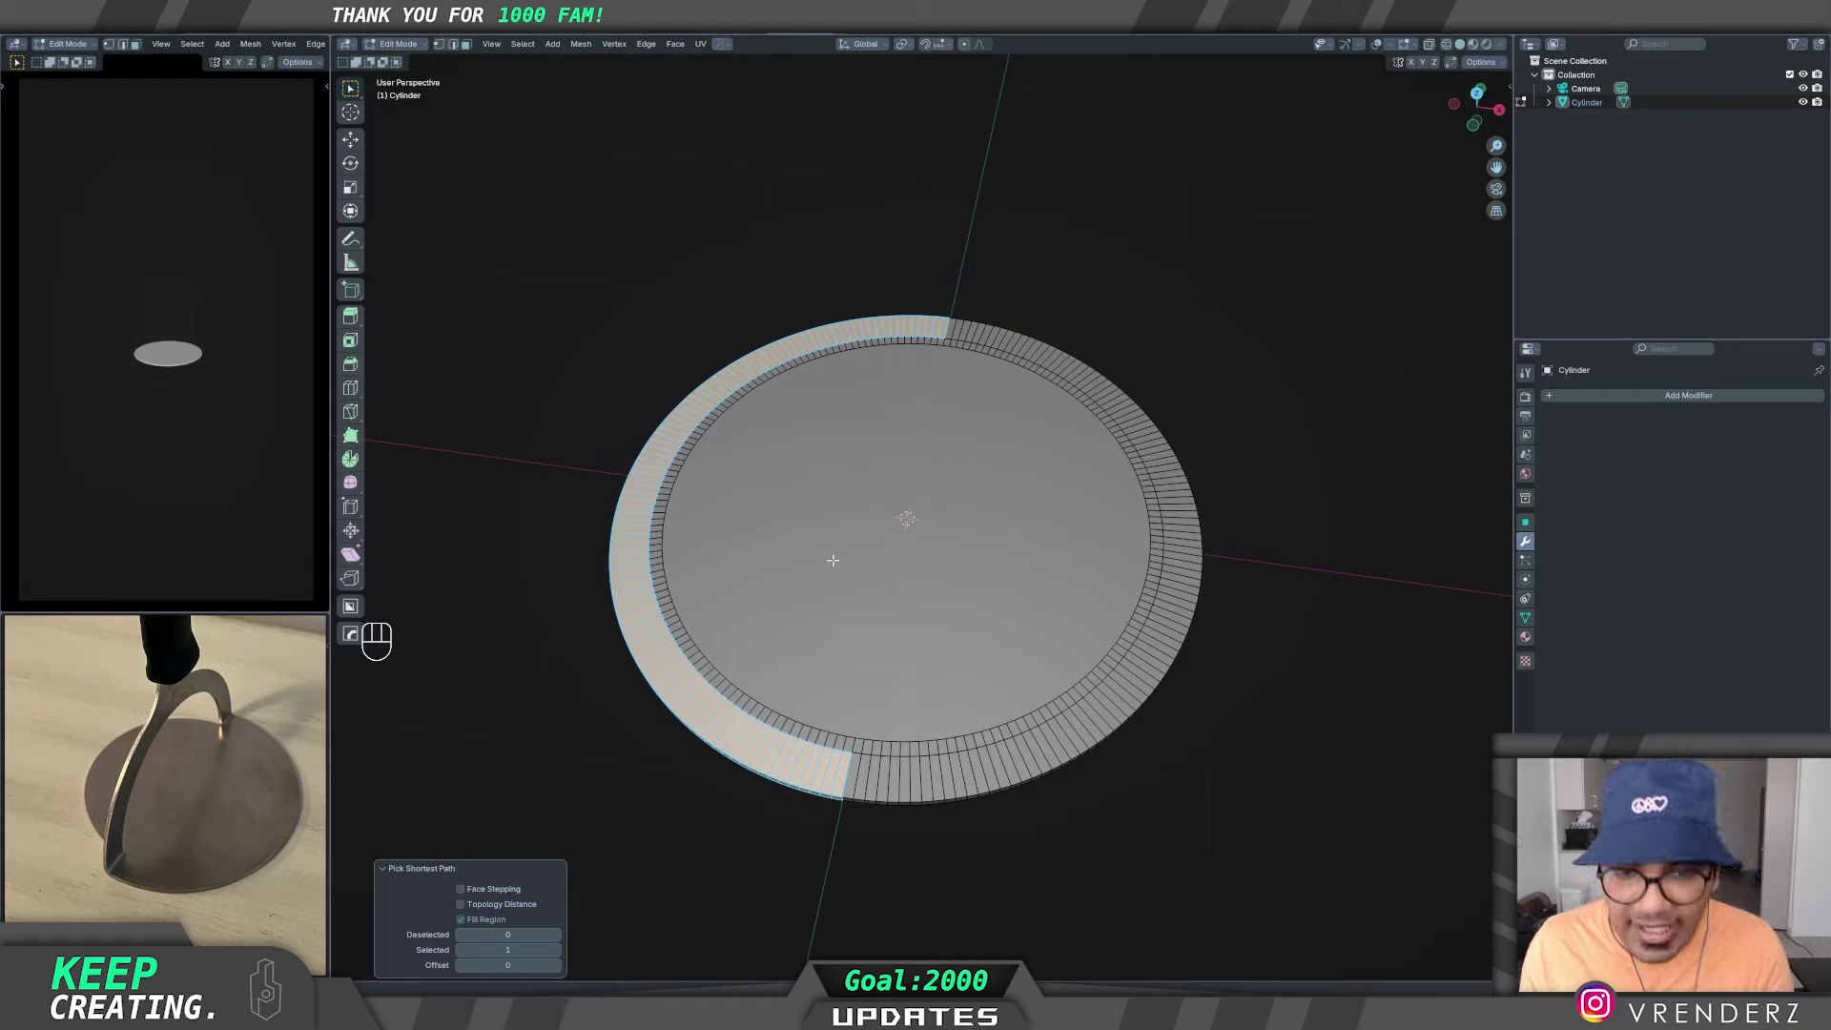
- Separate the selected rim faces into a new object, Cylinder.001
key(p)
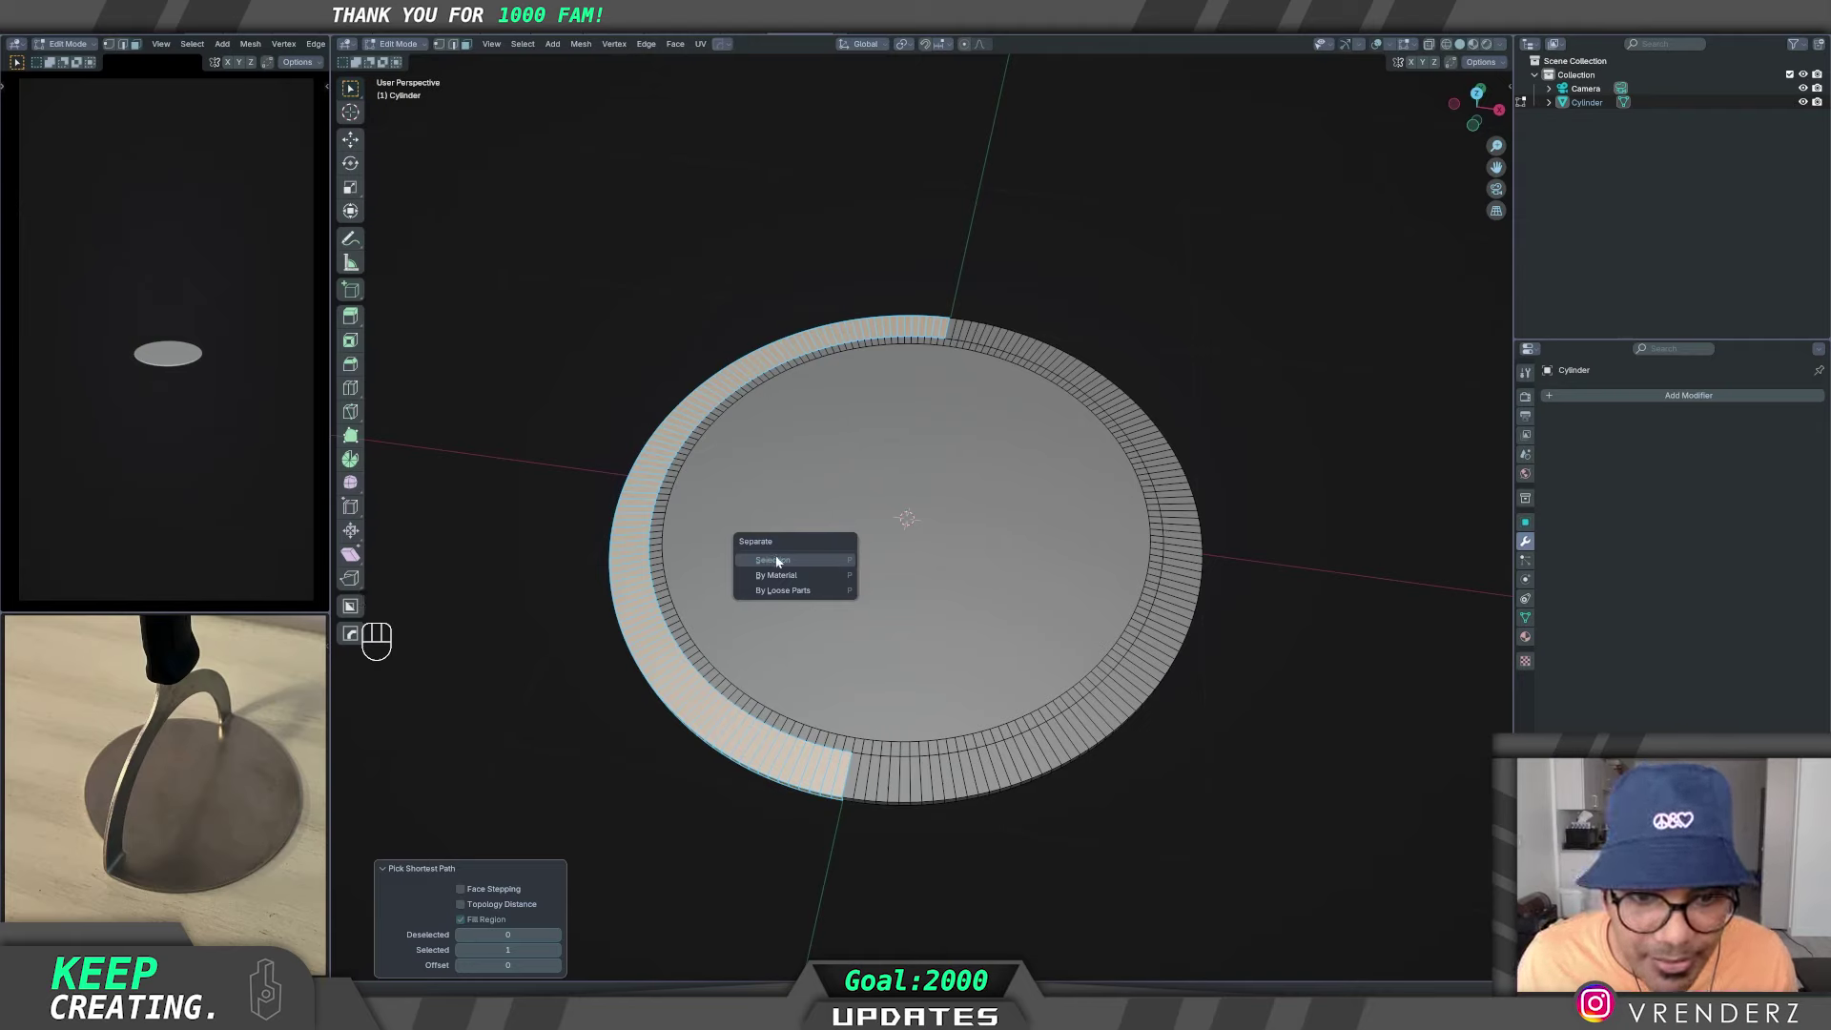
key(Tab)
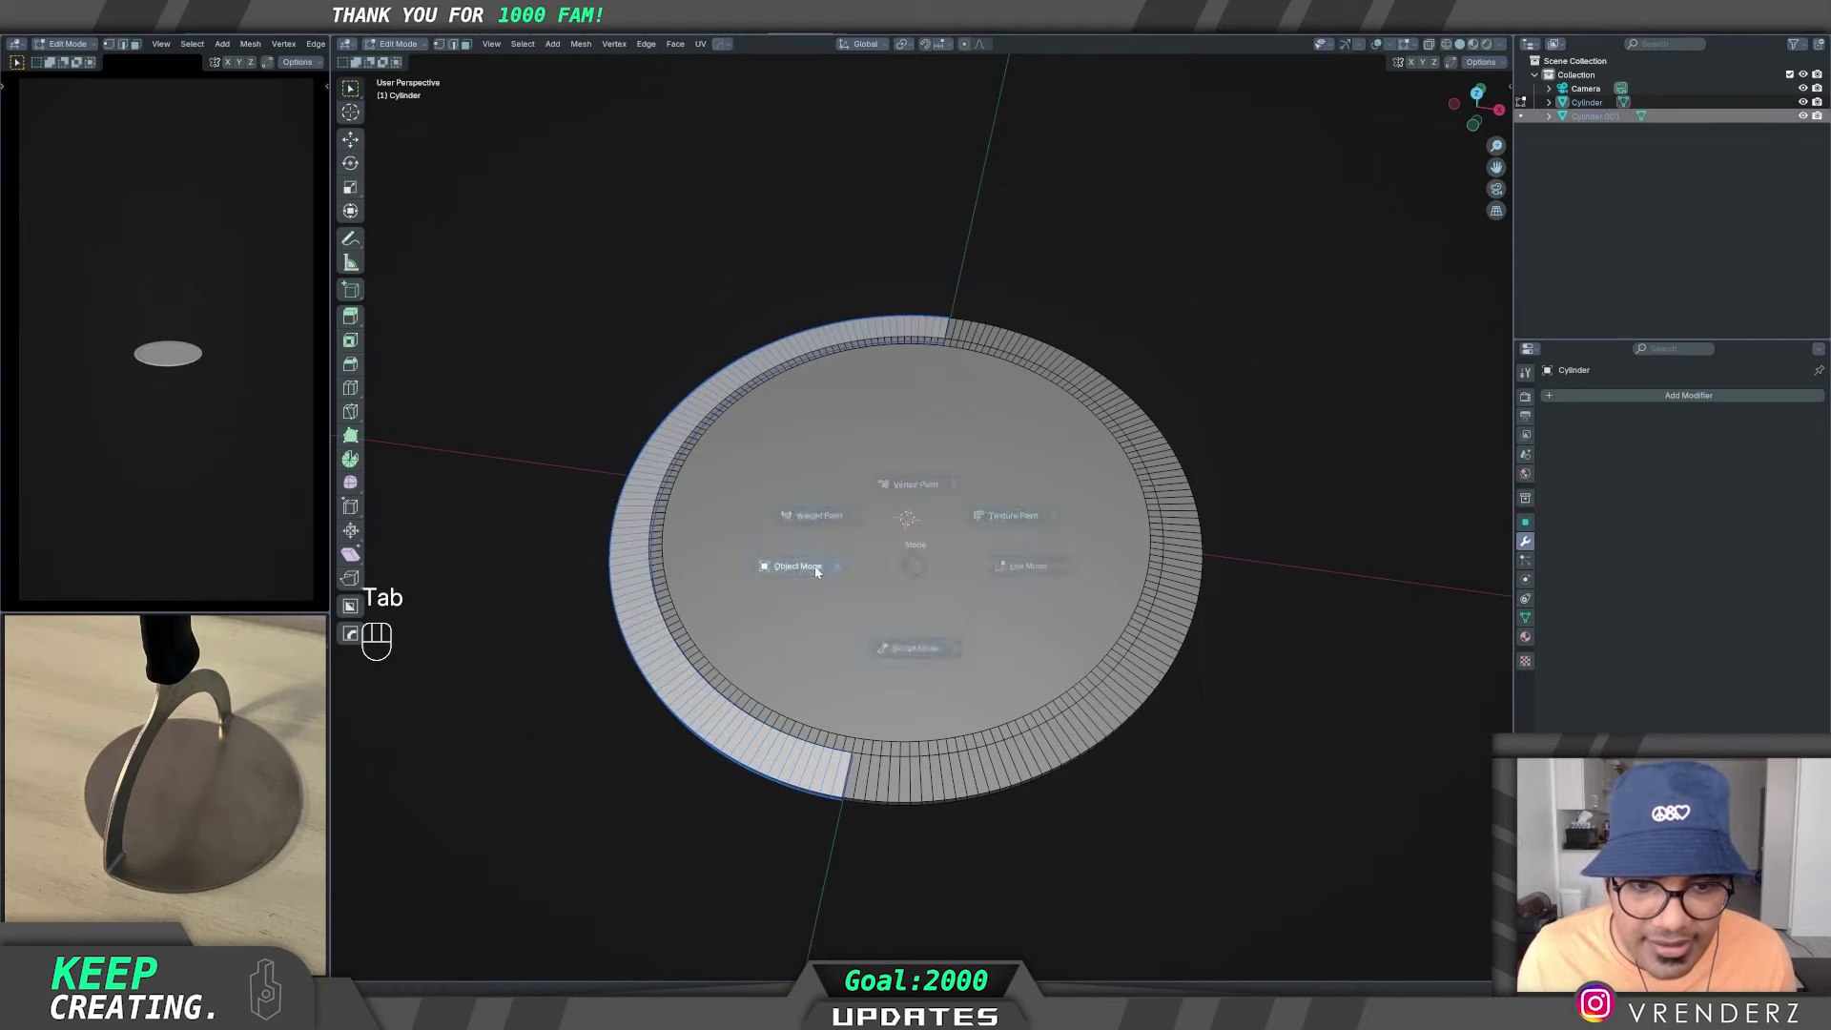
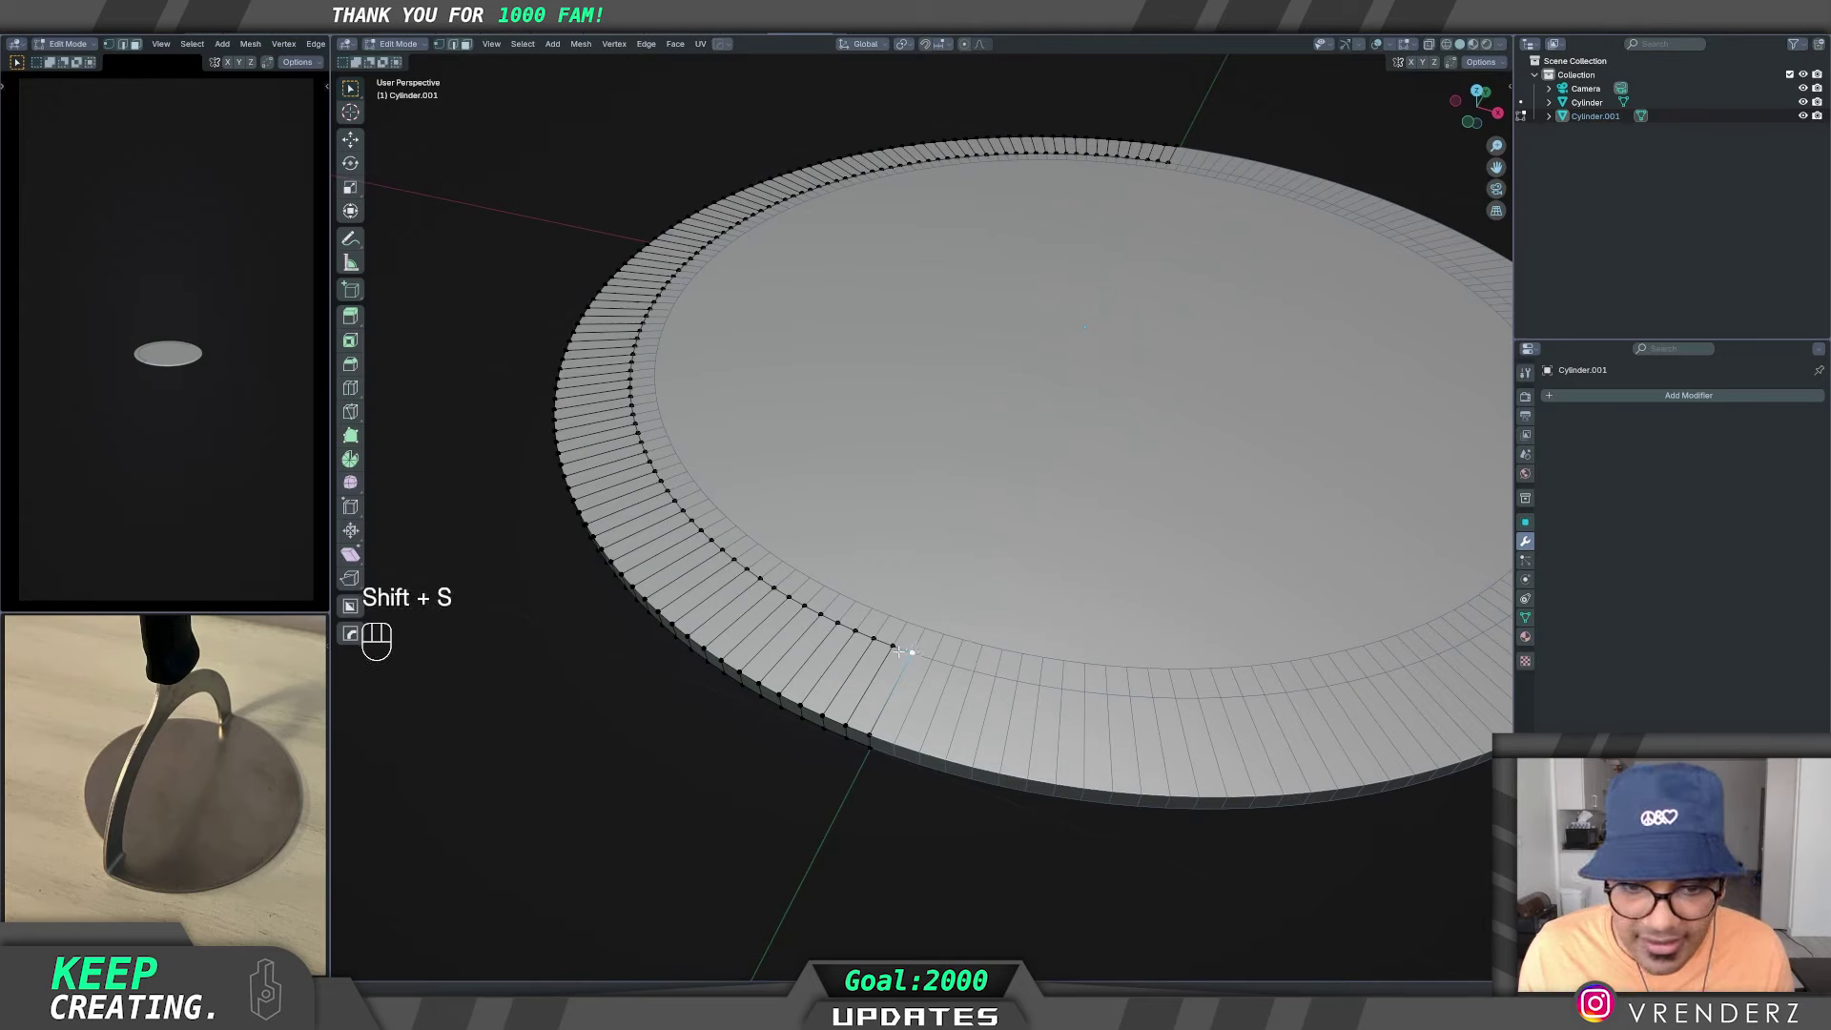
- Set the strip's origin to the 3D cursor and rotate it 90° upright as an arch
key(Tab)
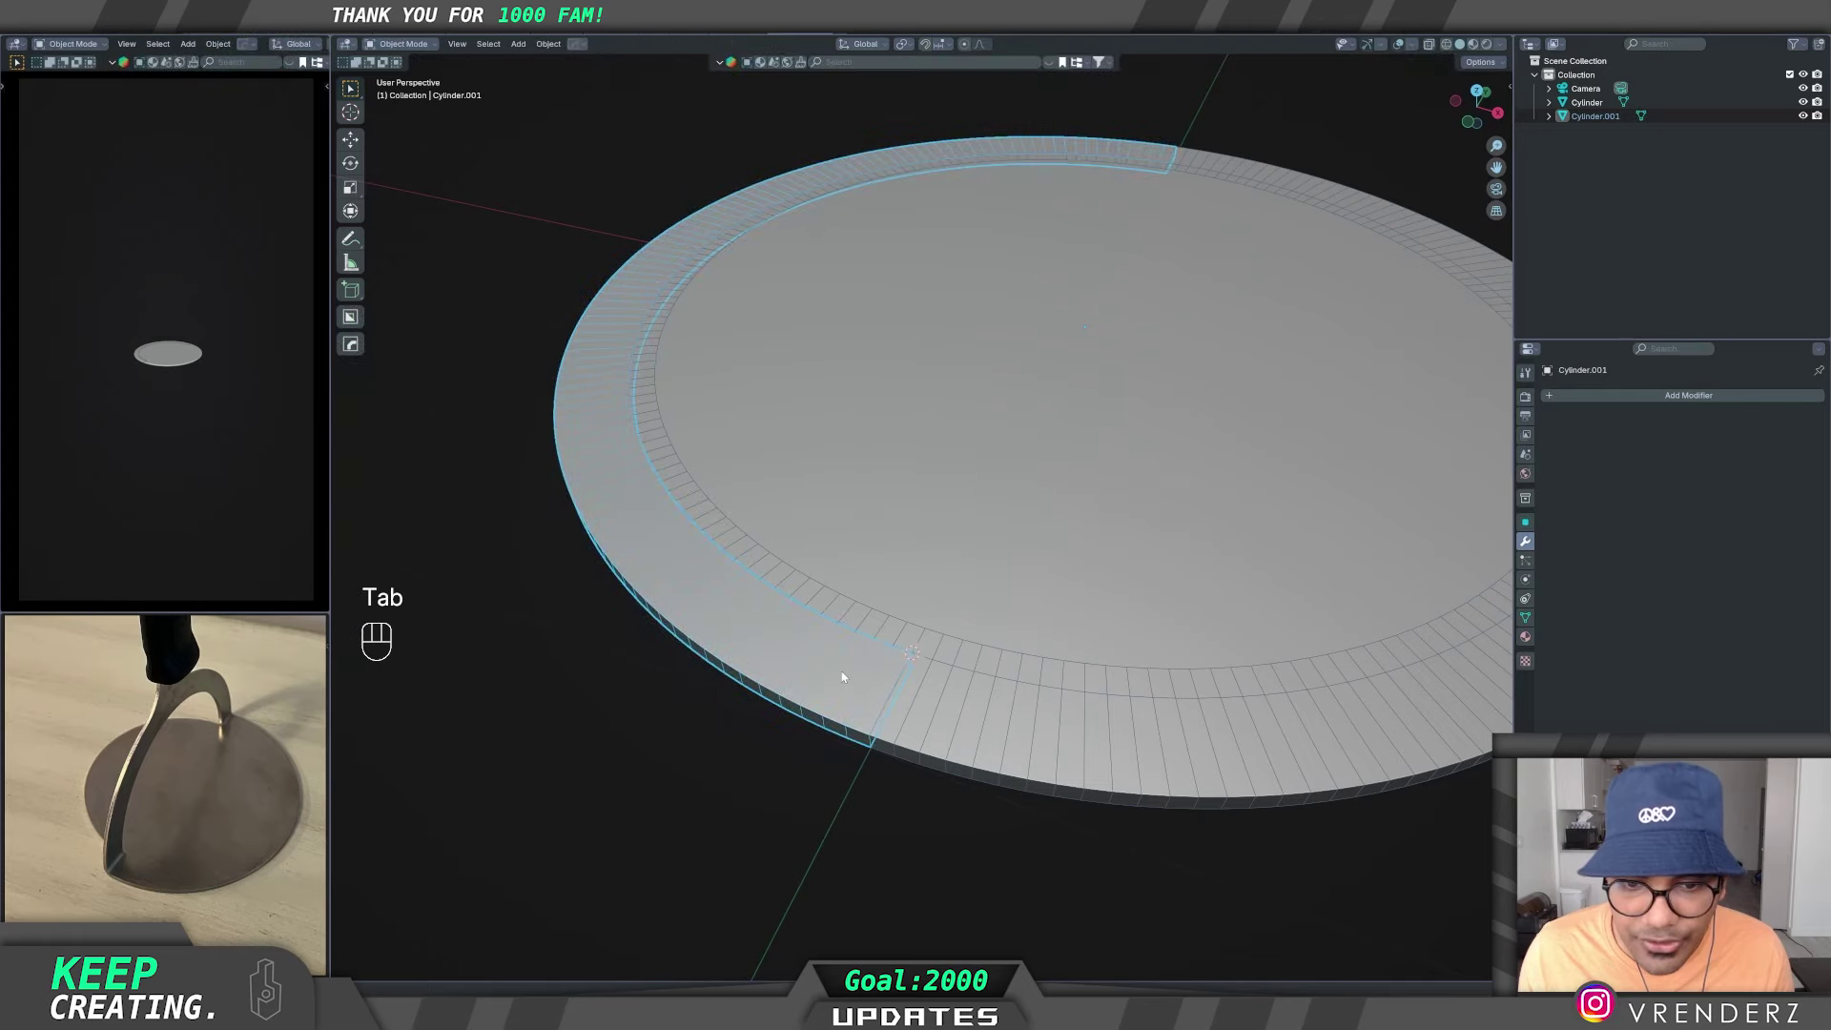
key(q)
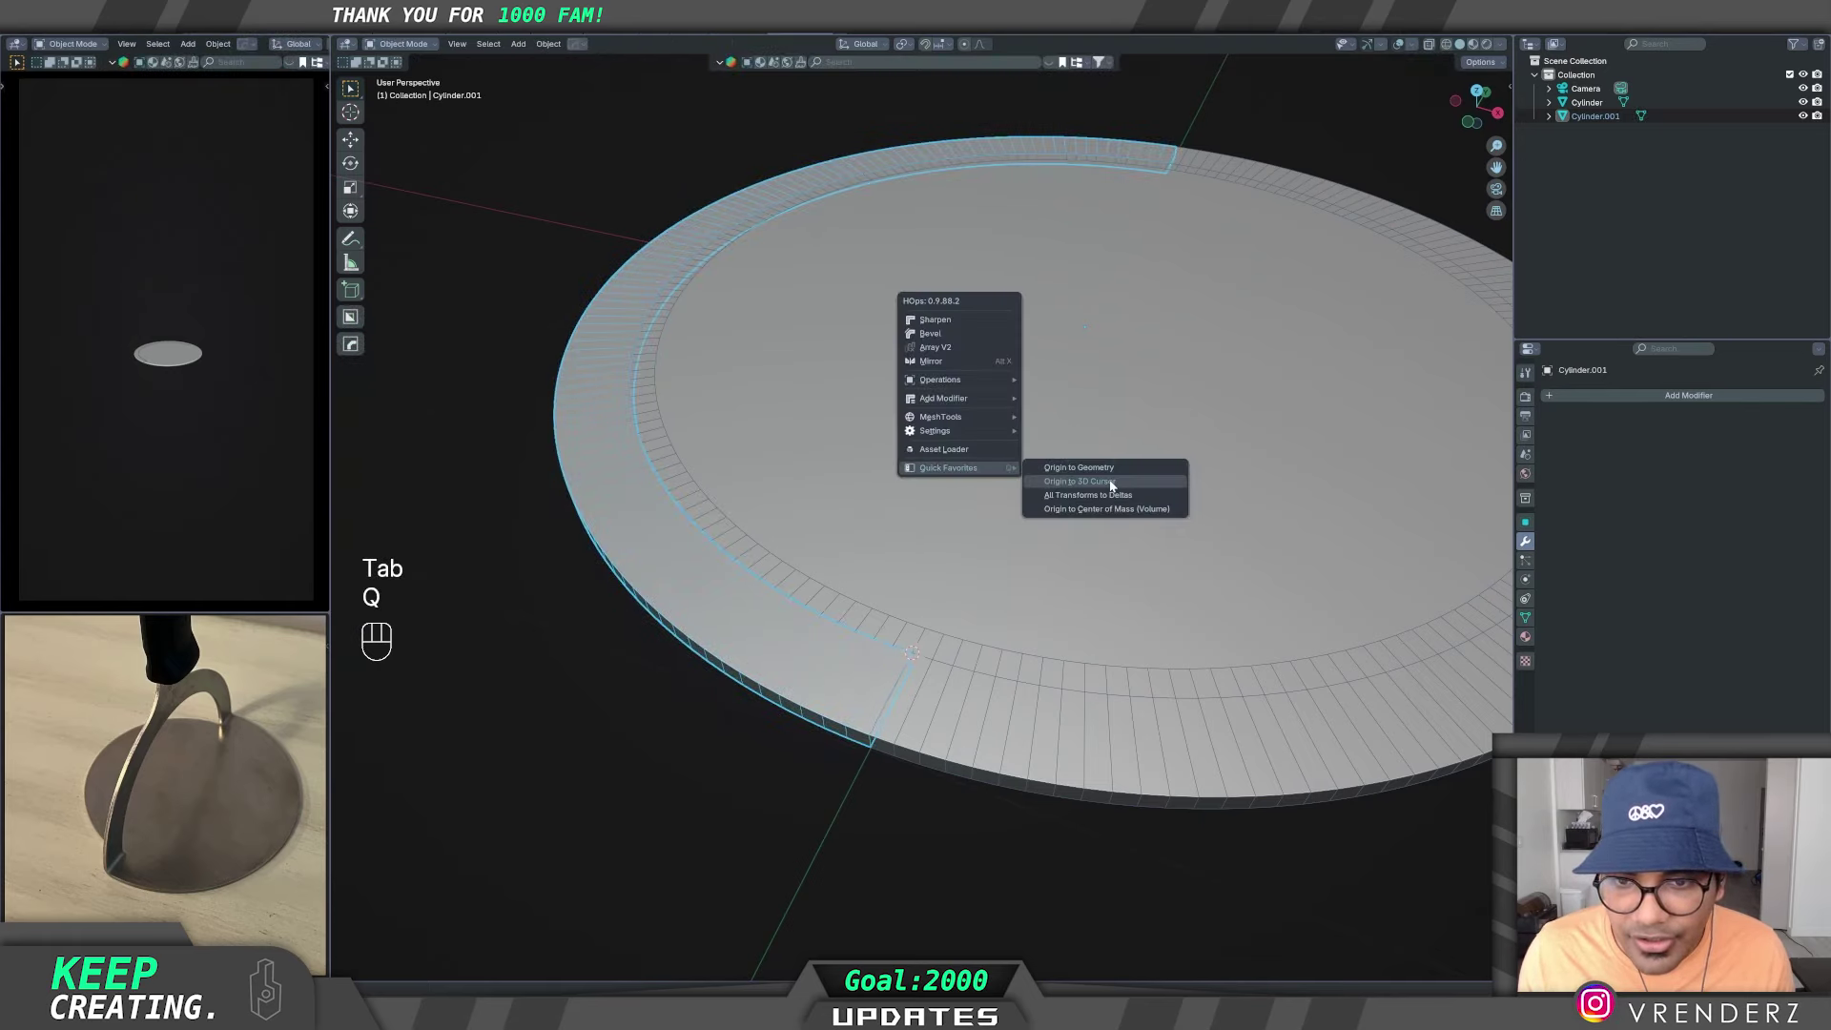
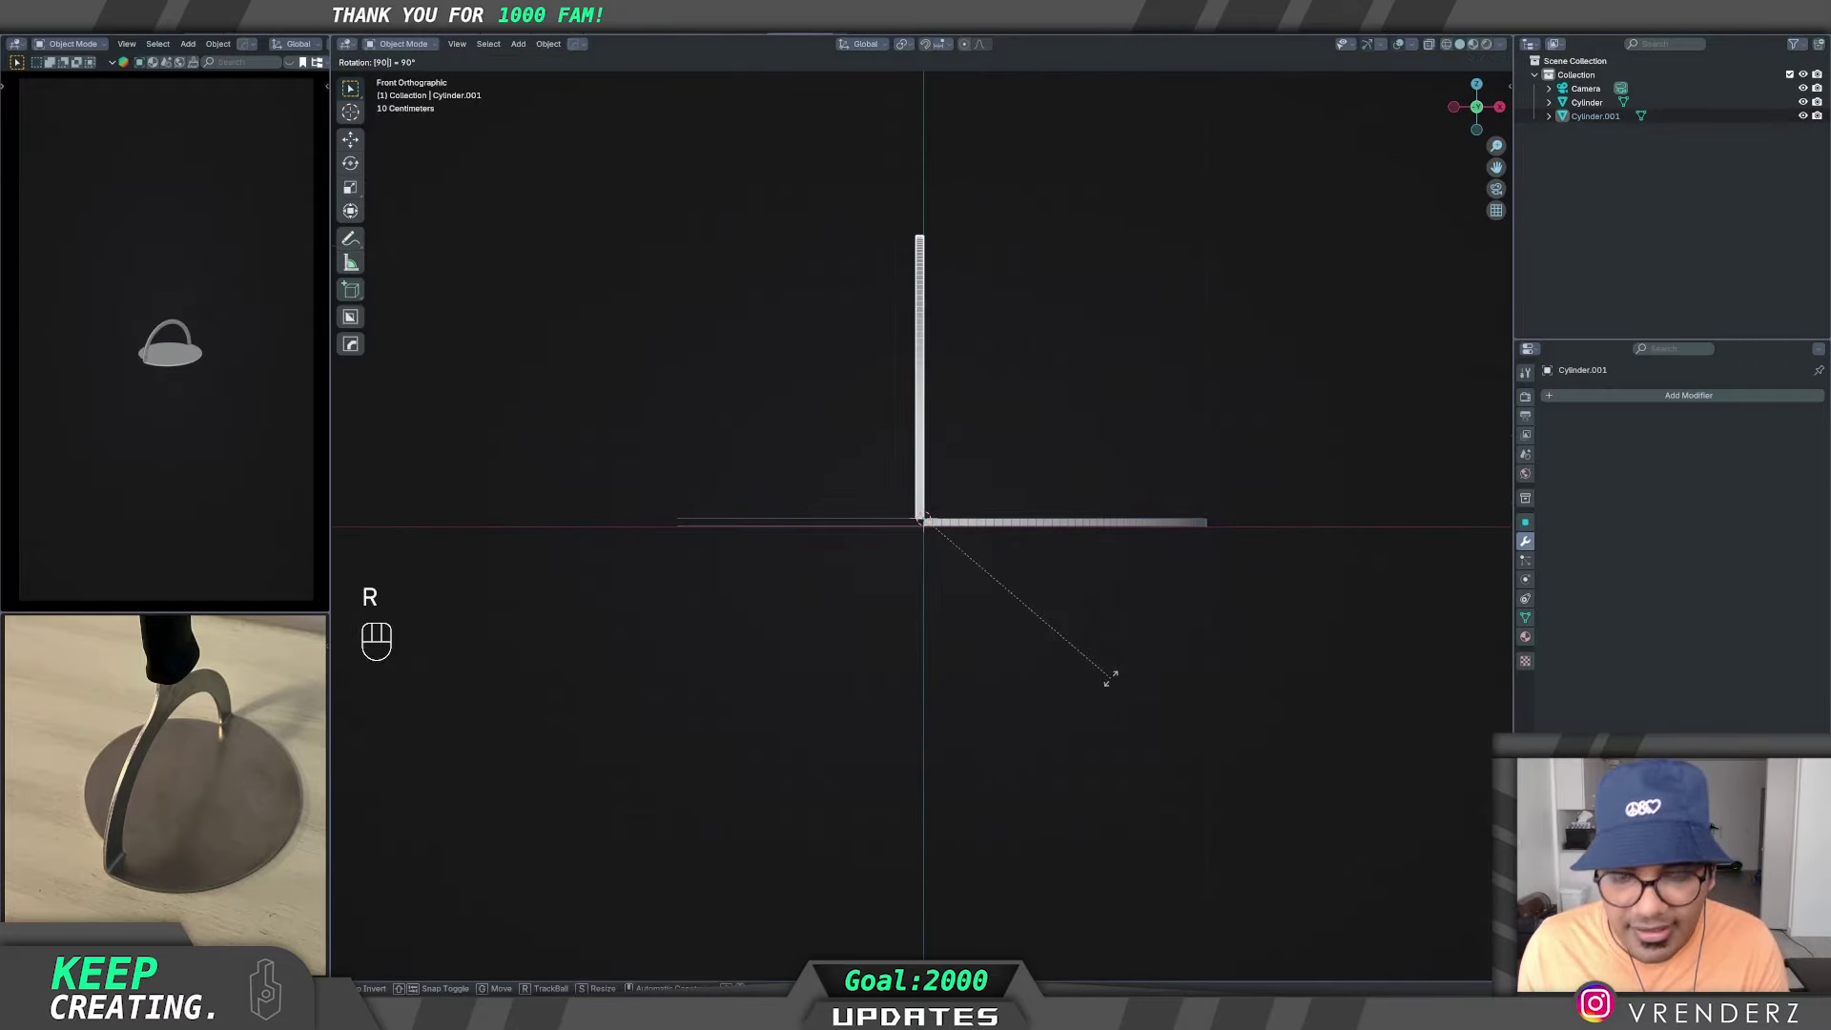
drag(969, 586, 917, 636)
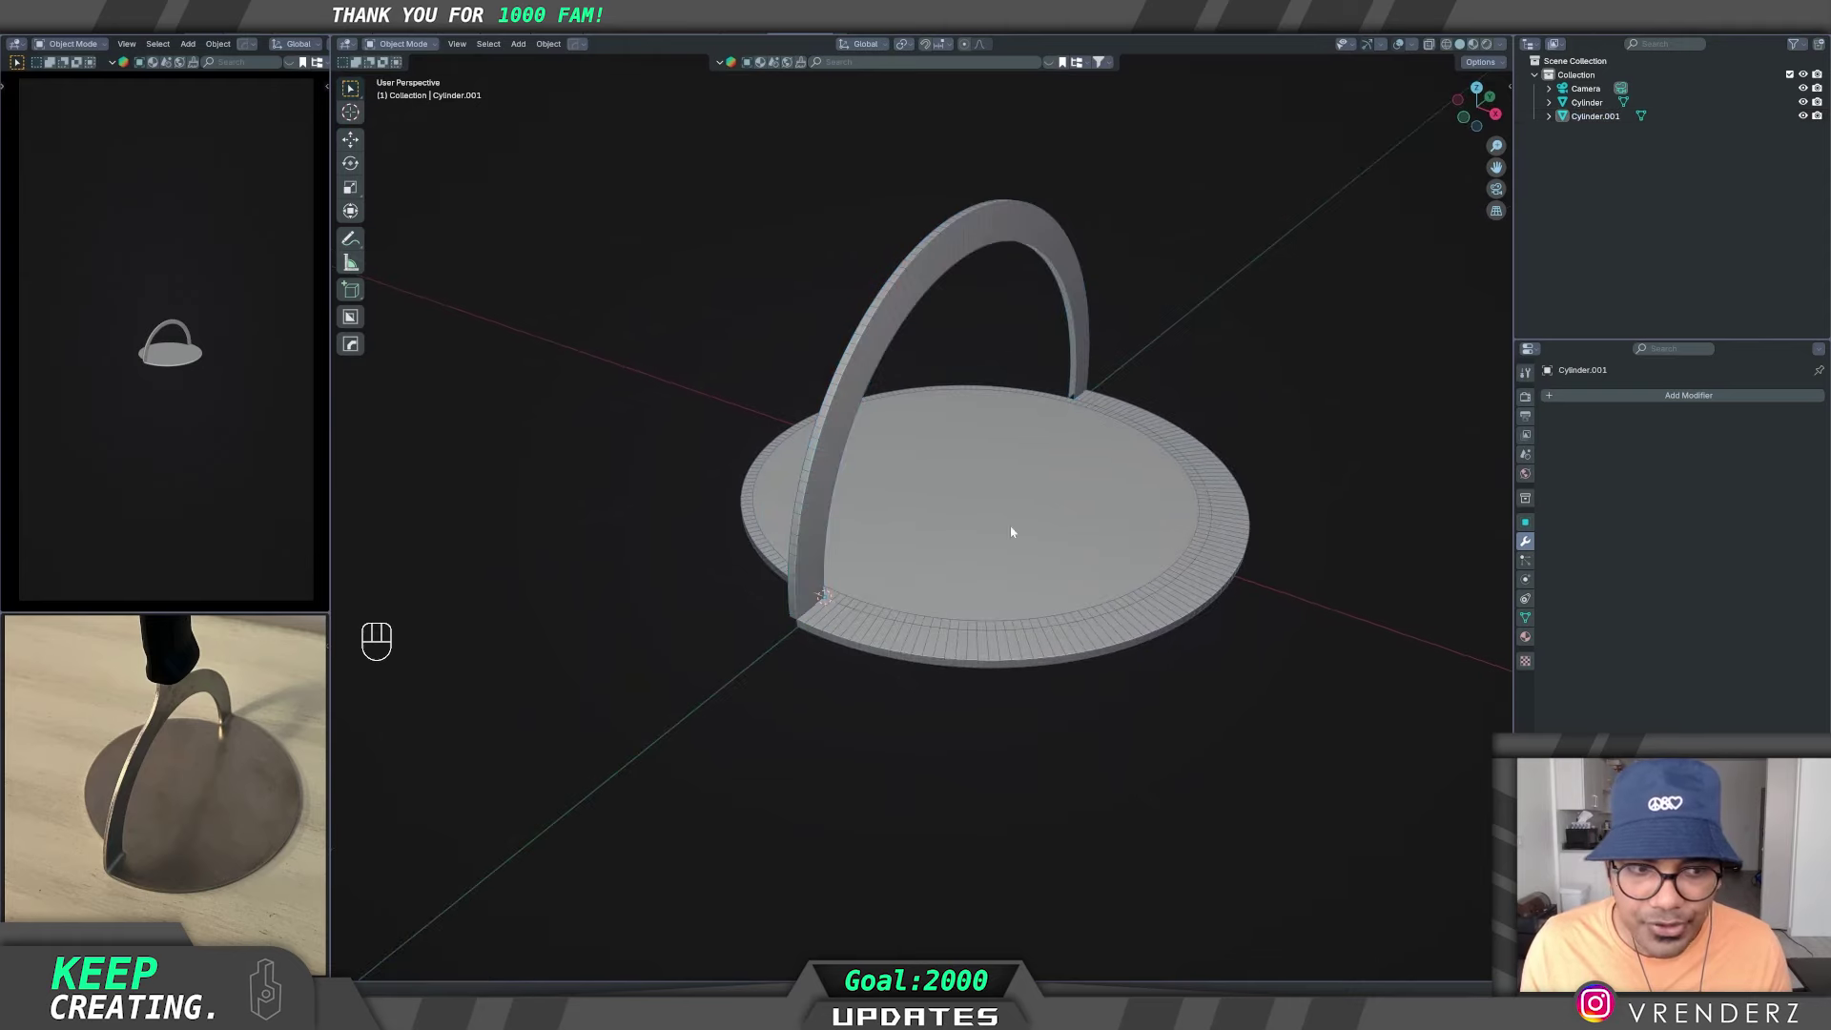
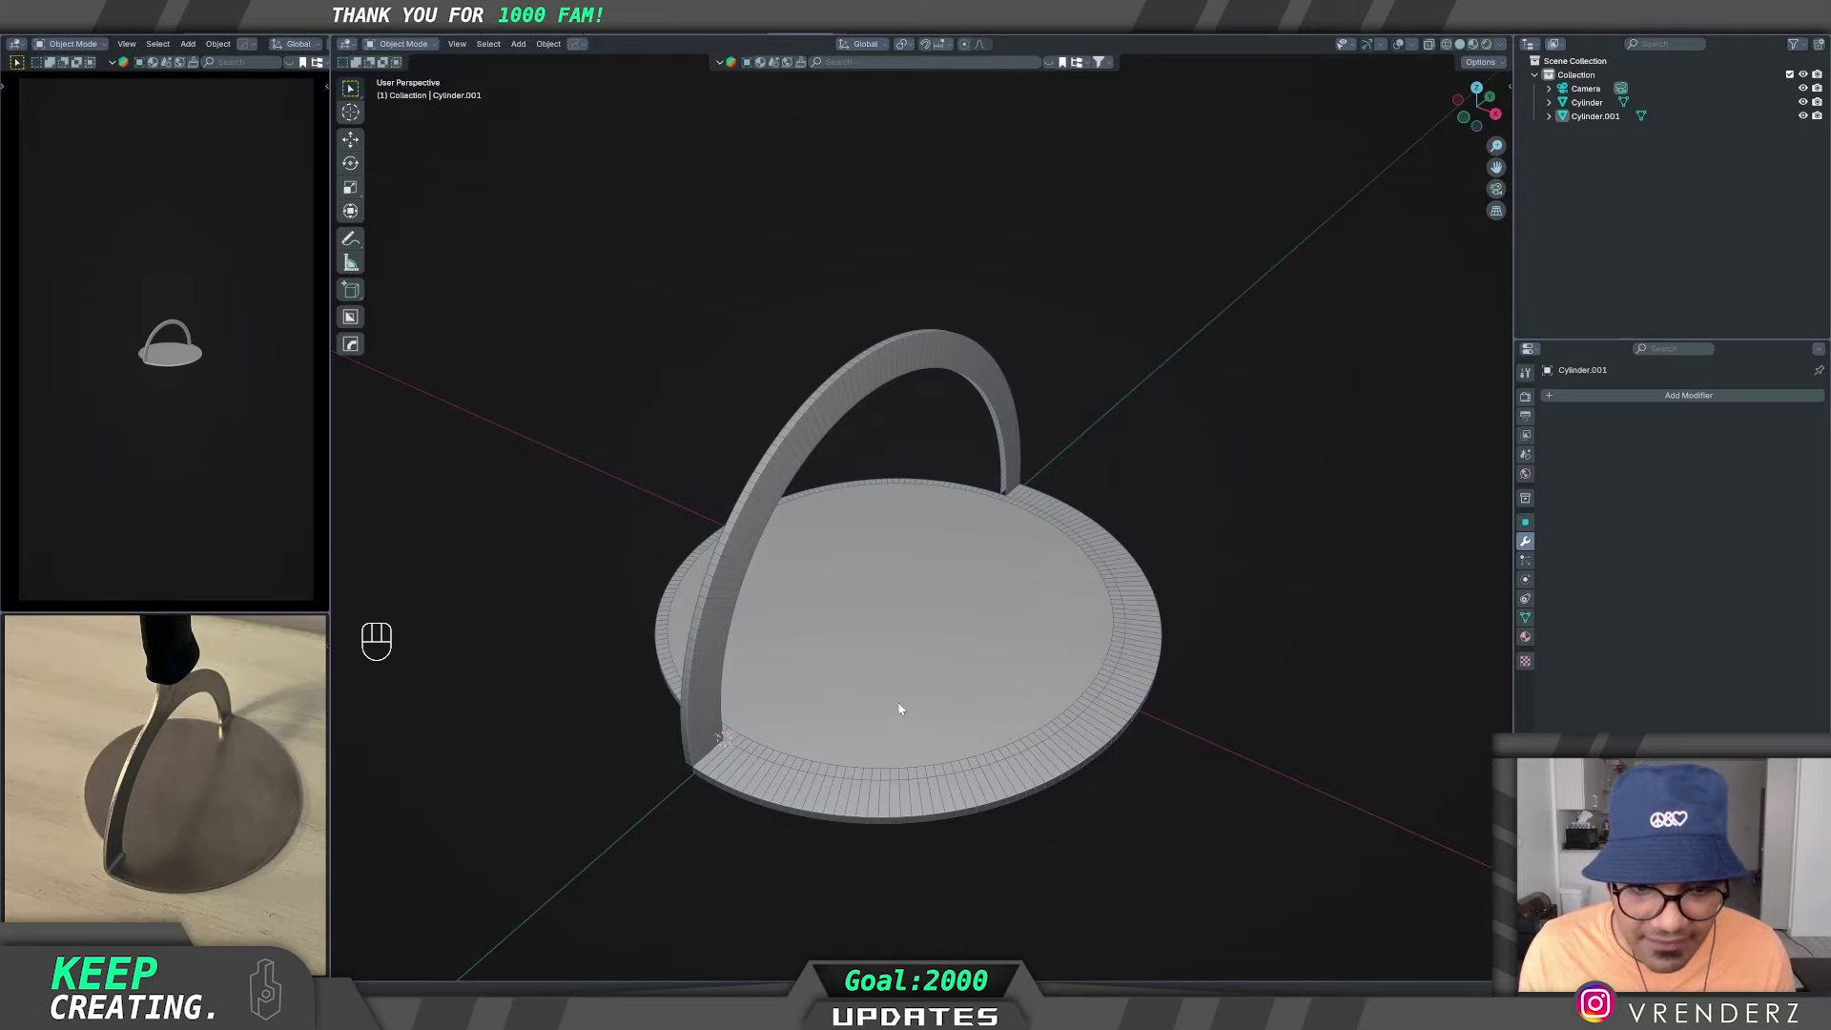
- Hide the arch, edit the disc and separate the small block at the notch into Cylinder.002
middle_click(887, 666)
drag(885, 655, 1002, 531)
click(975, 590)
key(shift+h)
drag(882, 601, 977, 594)
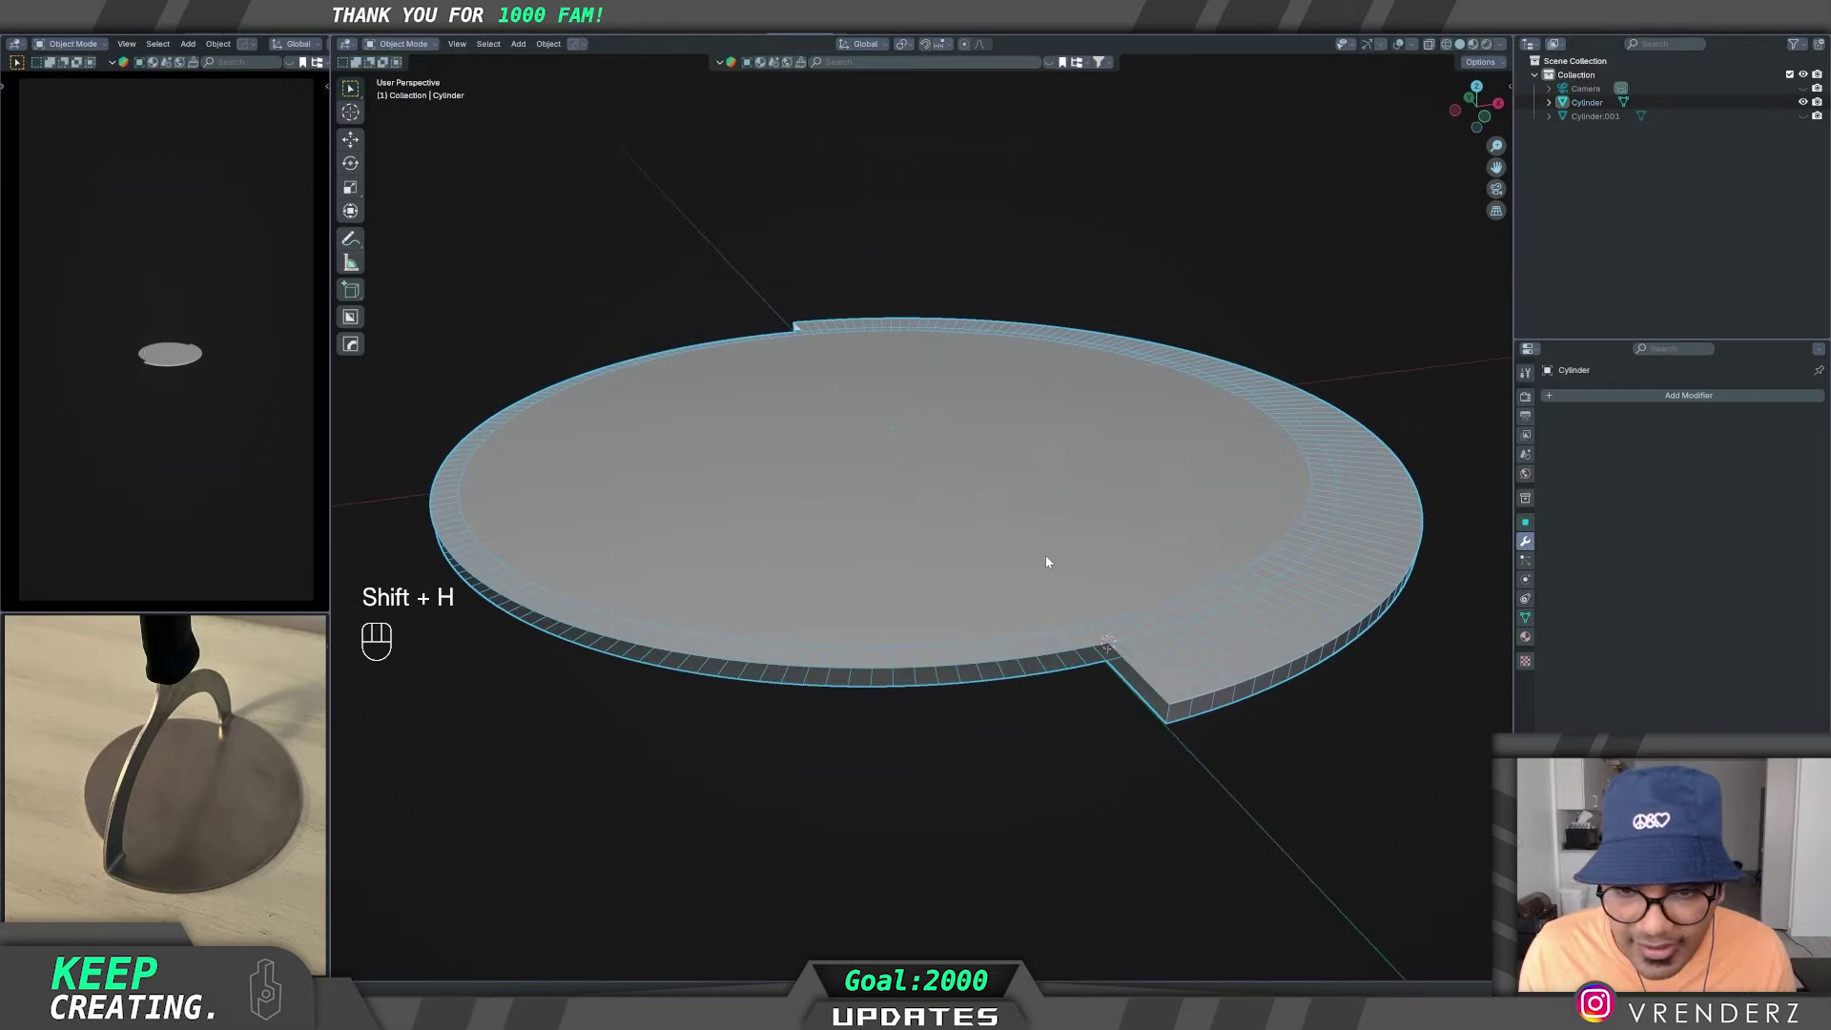
key(Tab)
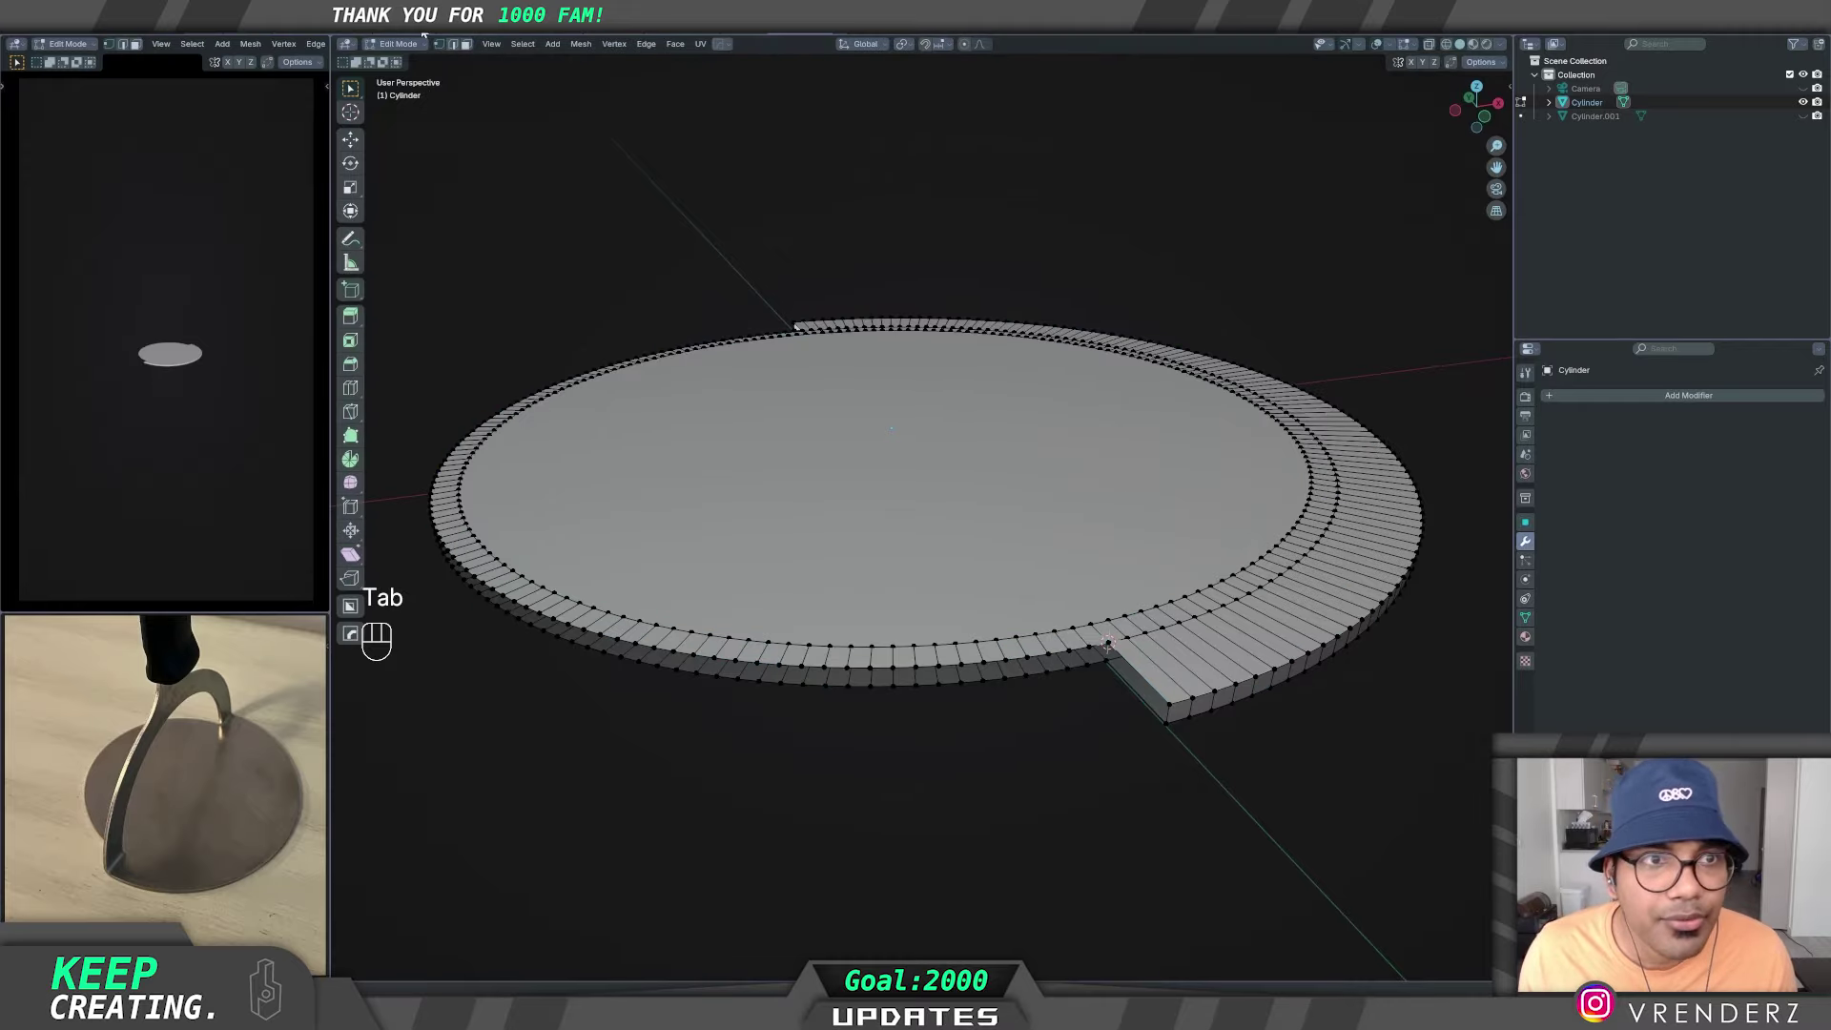
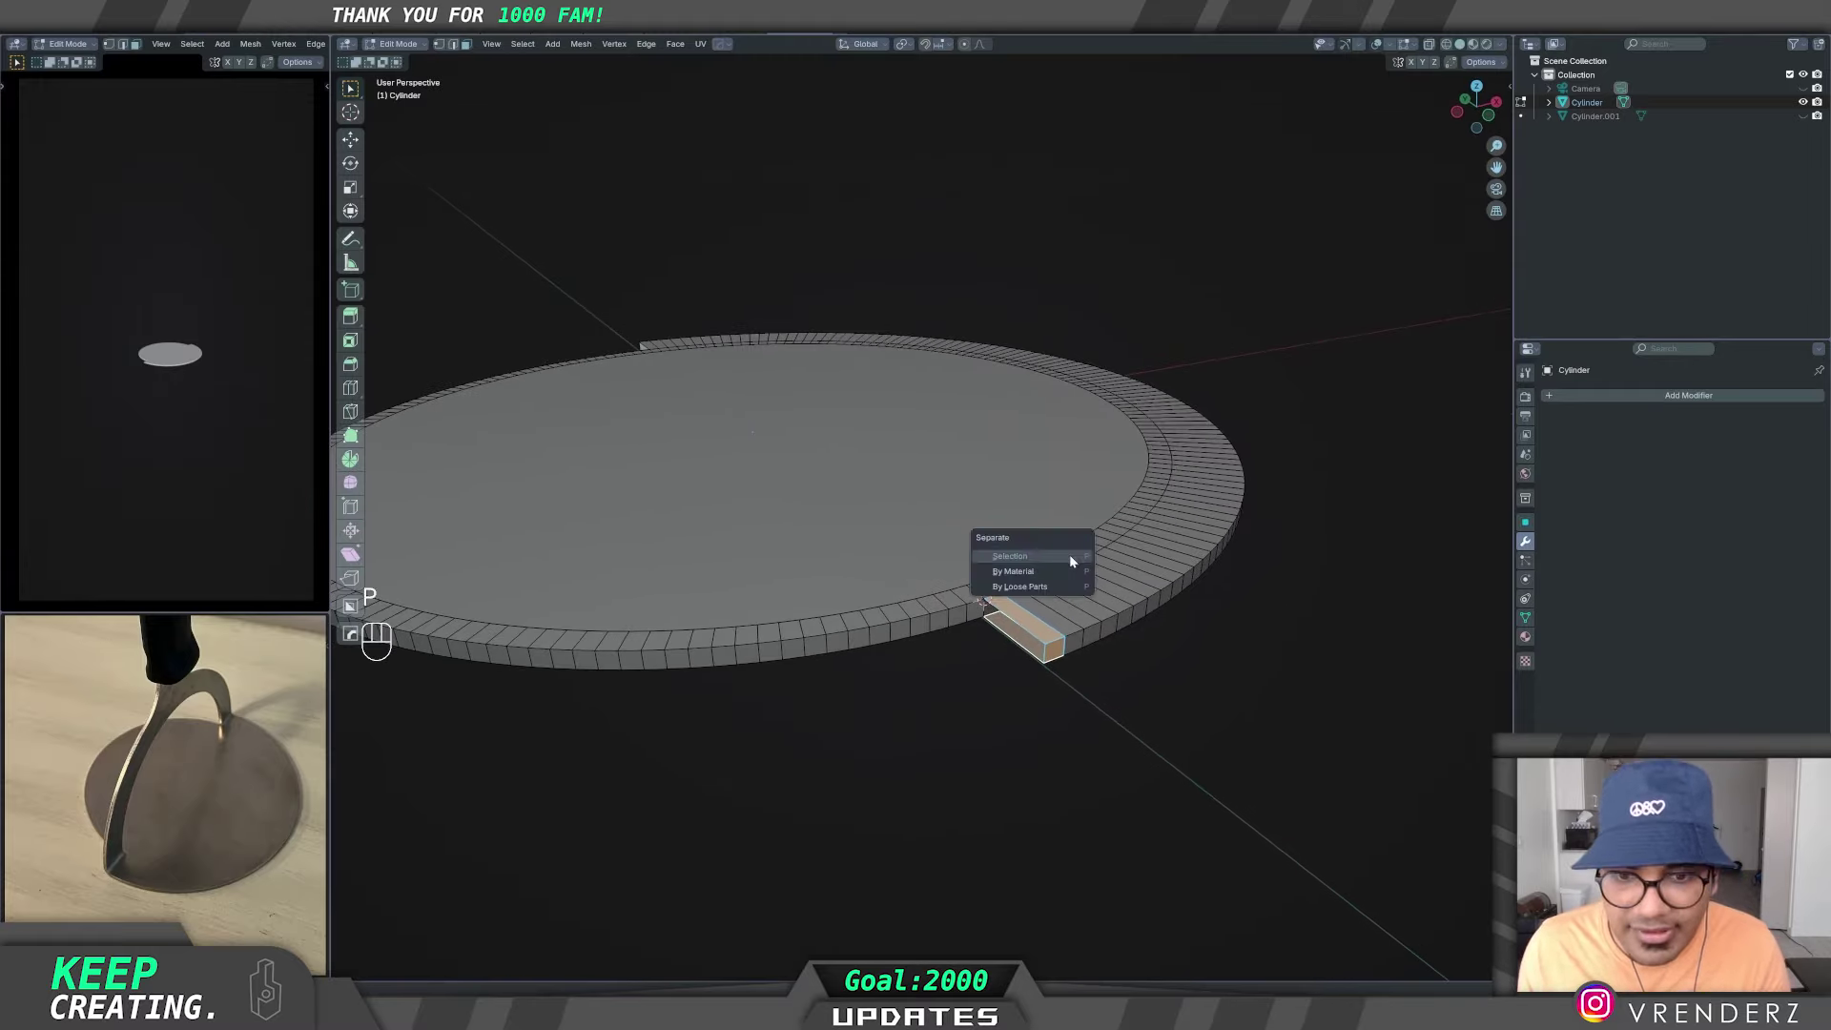
key(Tab)
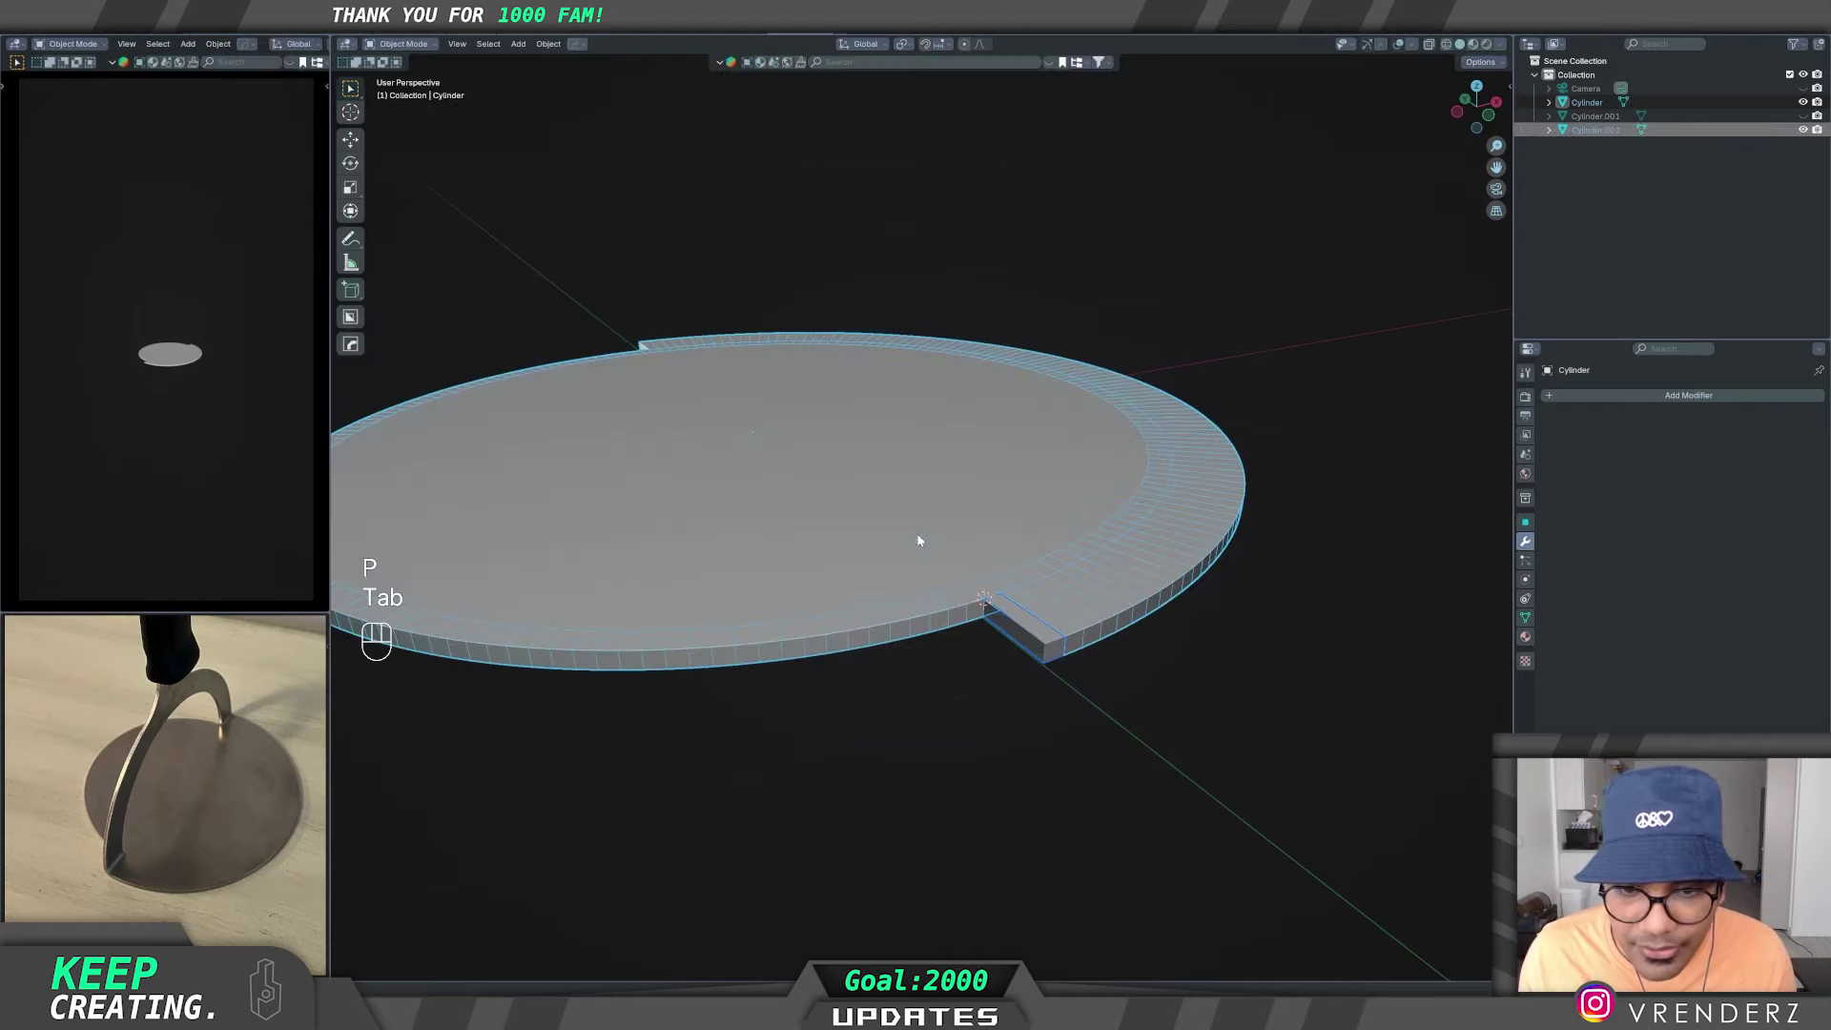
- Inspect the separated block Cylinder.002 on its own in Edit Mode, then unhide all parts
click(1033, 636)
key(shift+h)
middle_click(1061, 644)
key(Tab)
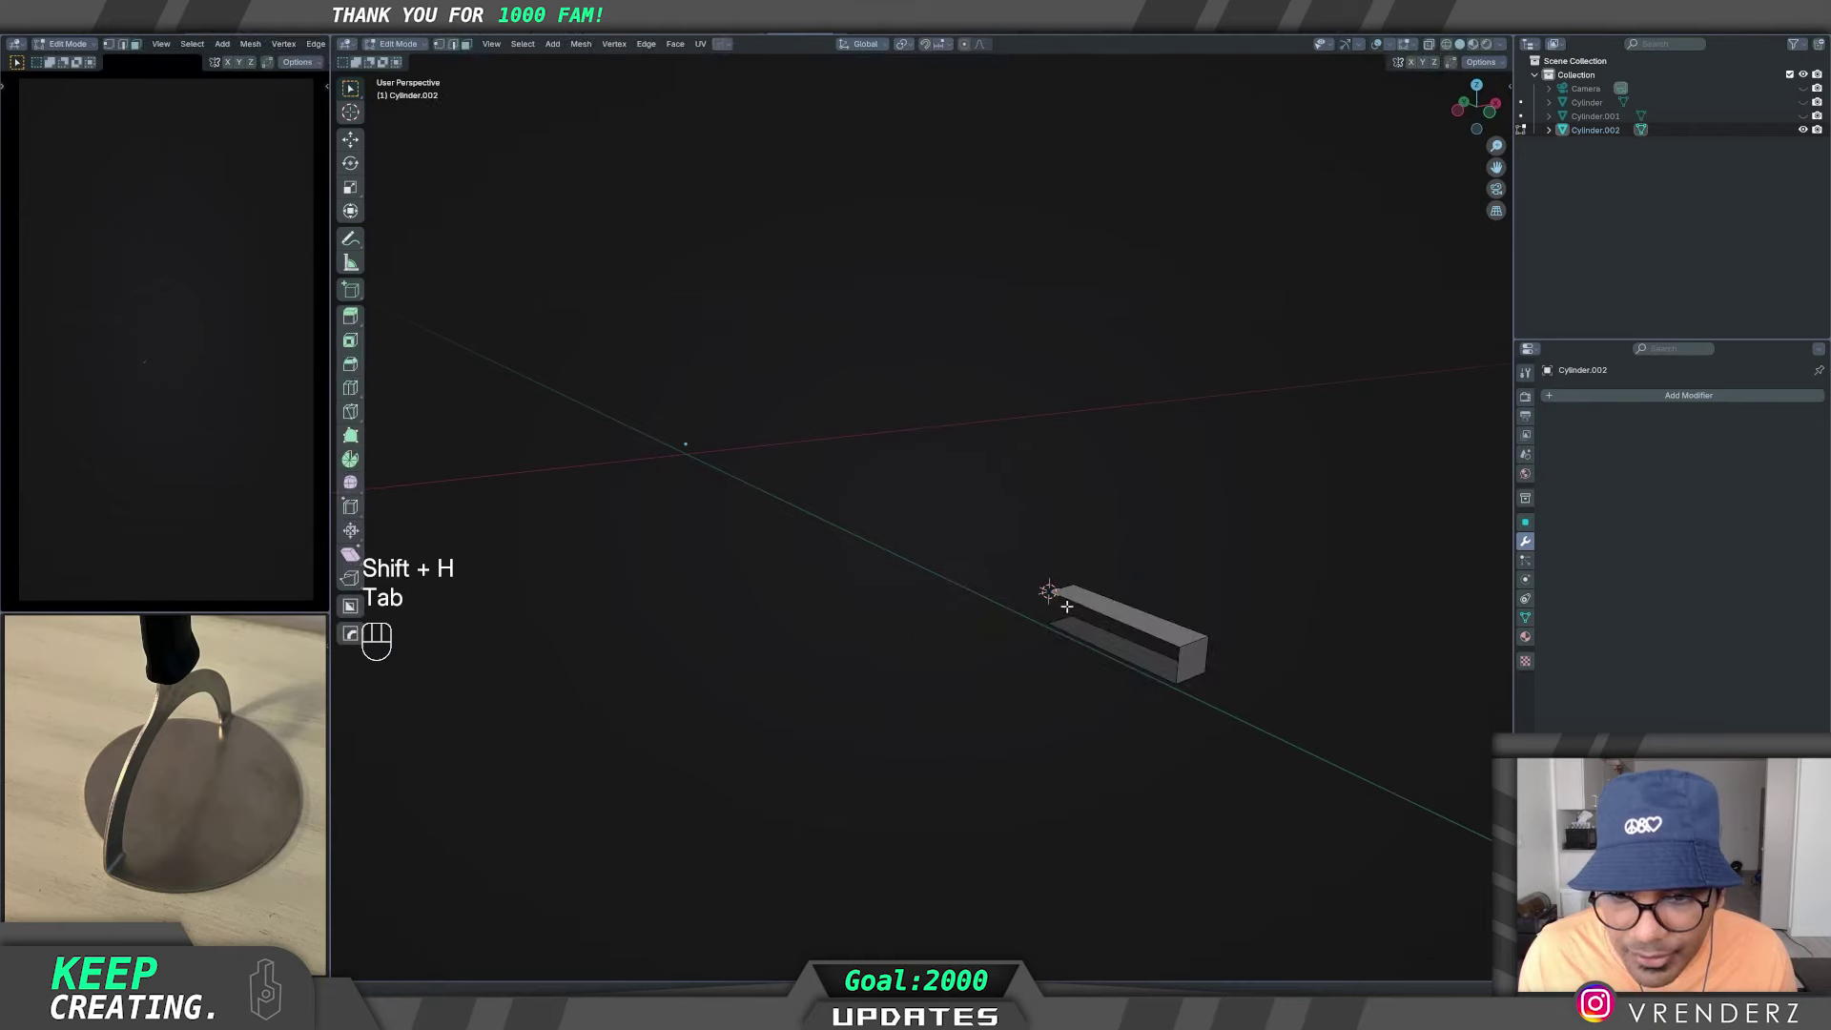
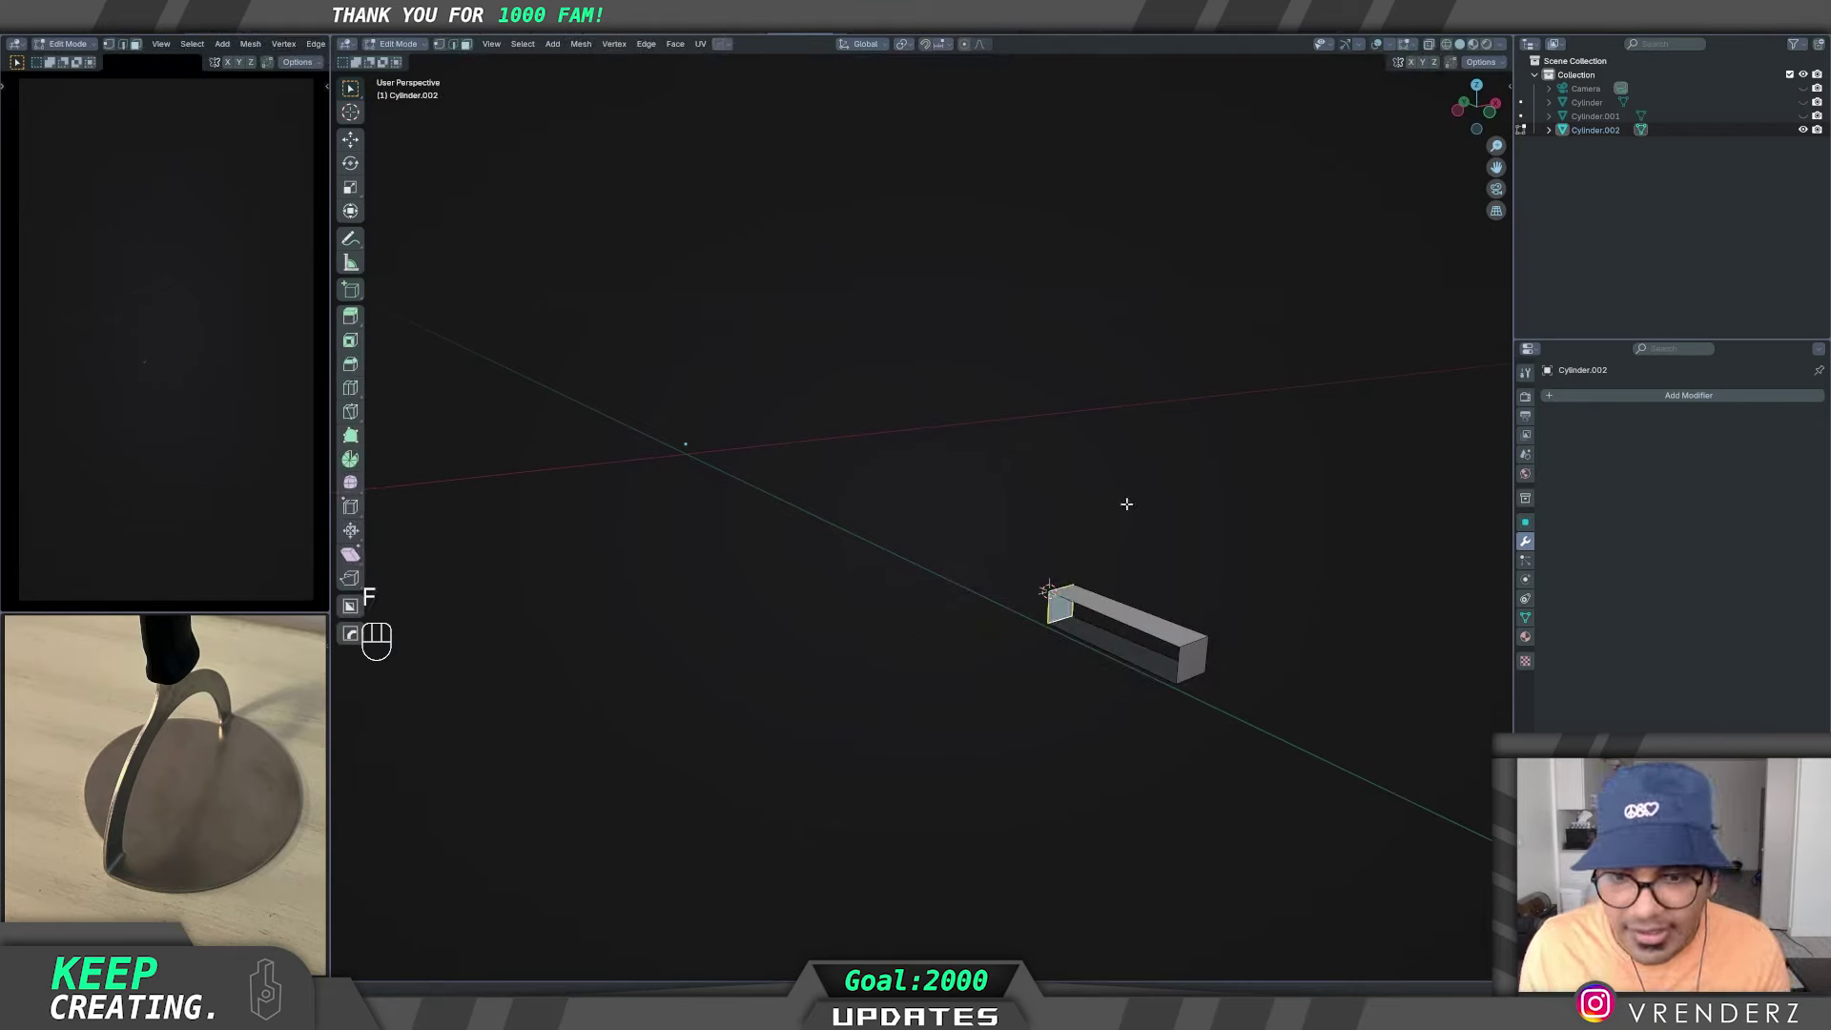
key(Tab)
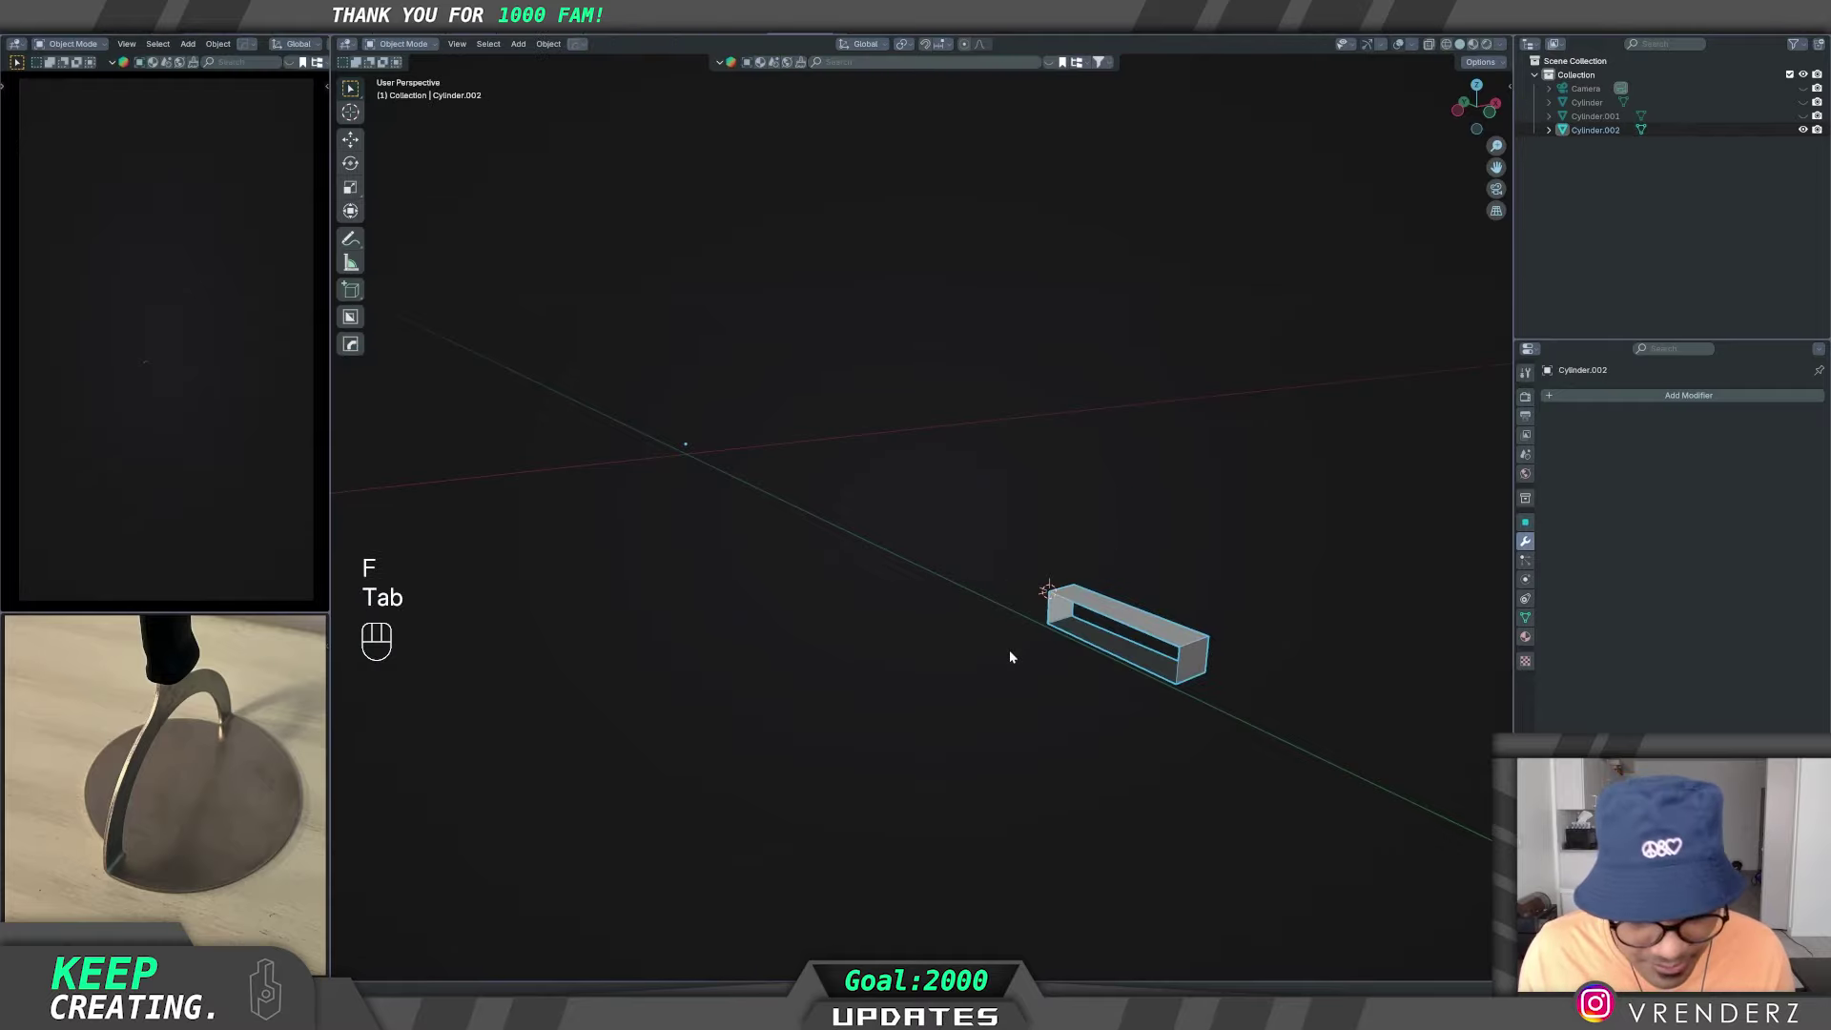
key(alt+h)
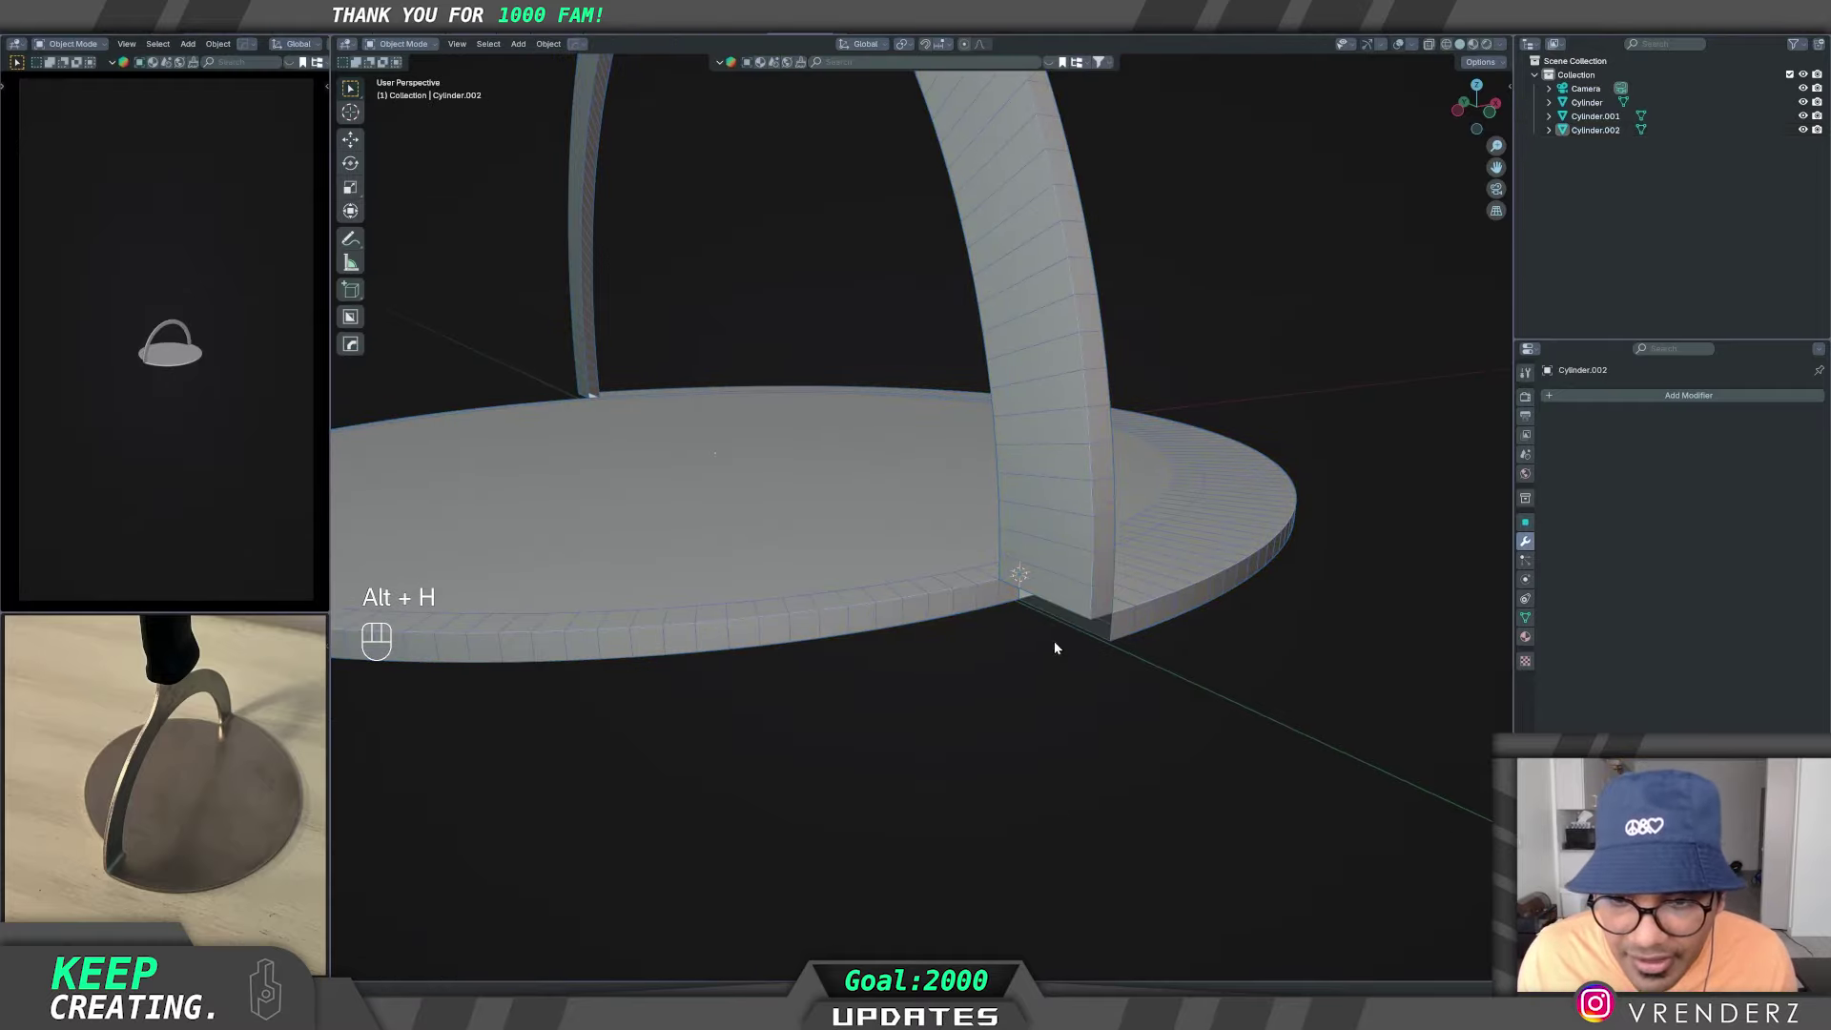
- Isolate the arch Cylinder.001 and enter Edit Mode on its mesh
click(1070, 580)
middle_click(1045, 623)
drag(712, 587, 825, 666)
middle_click(806, 670)
key(shift+h)
drag(815, 595, 678, 562)
key(Tab)
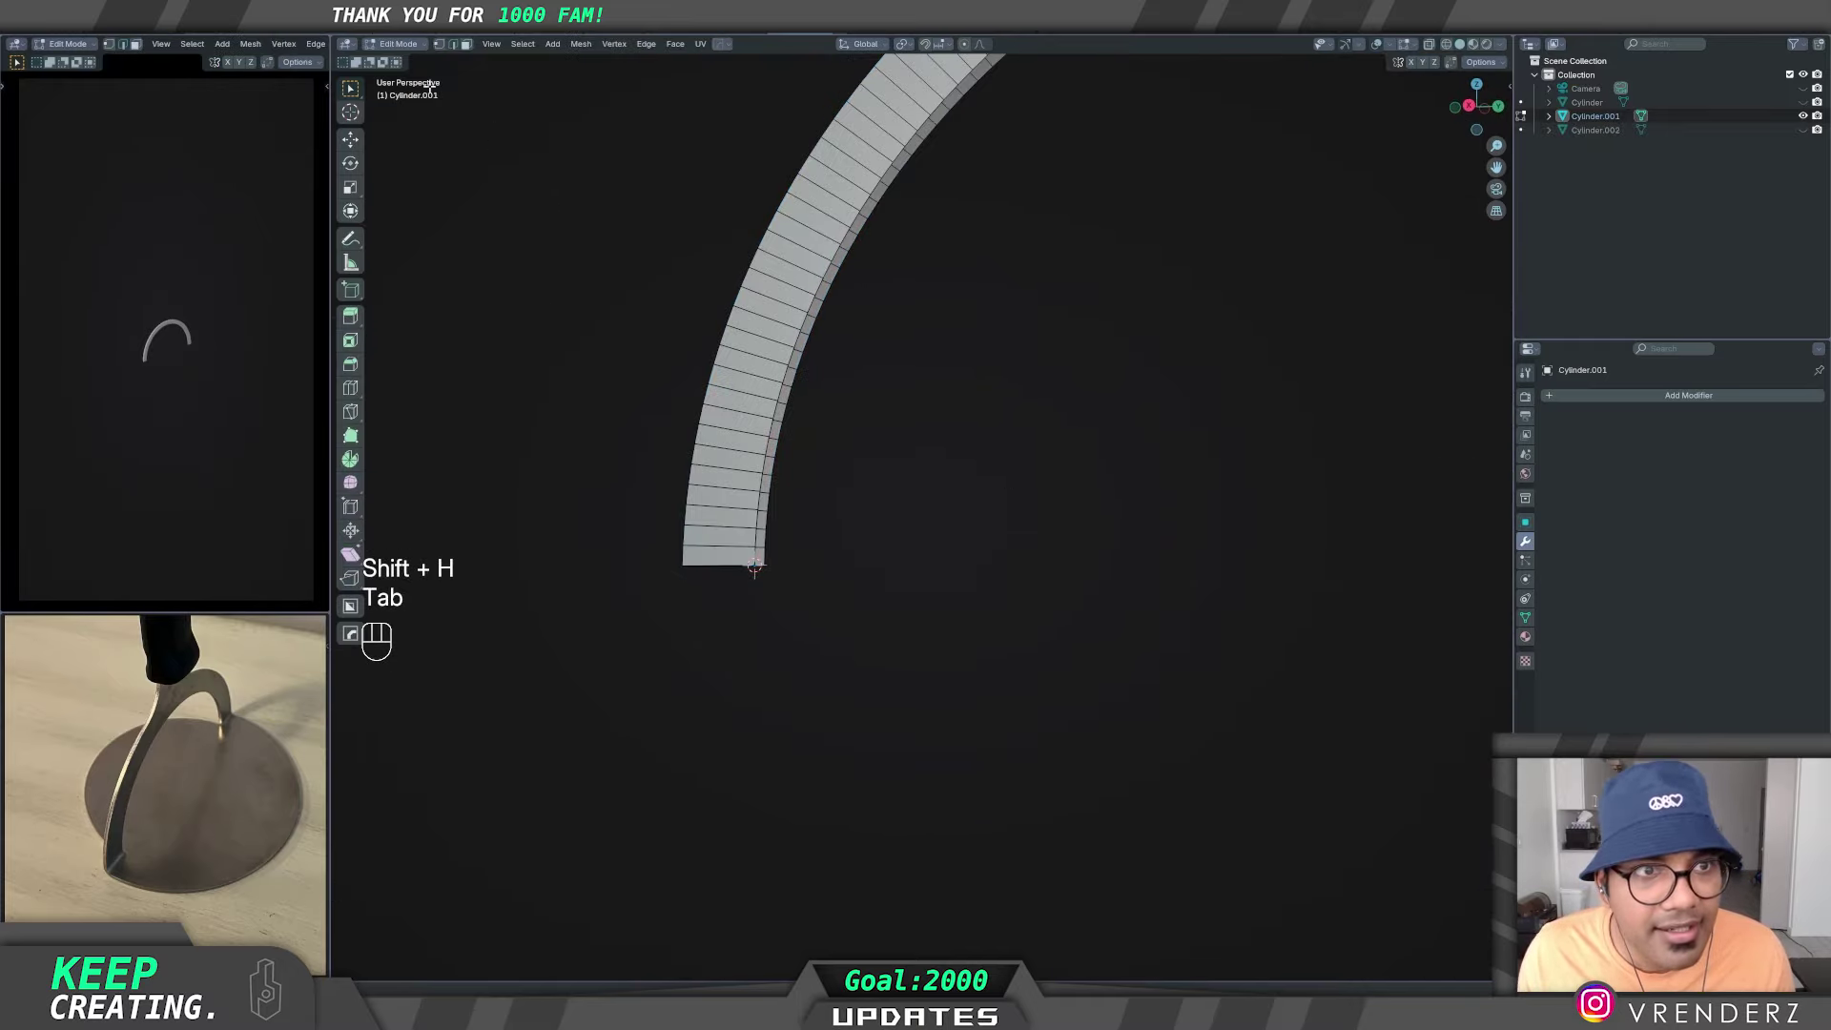
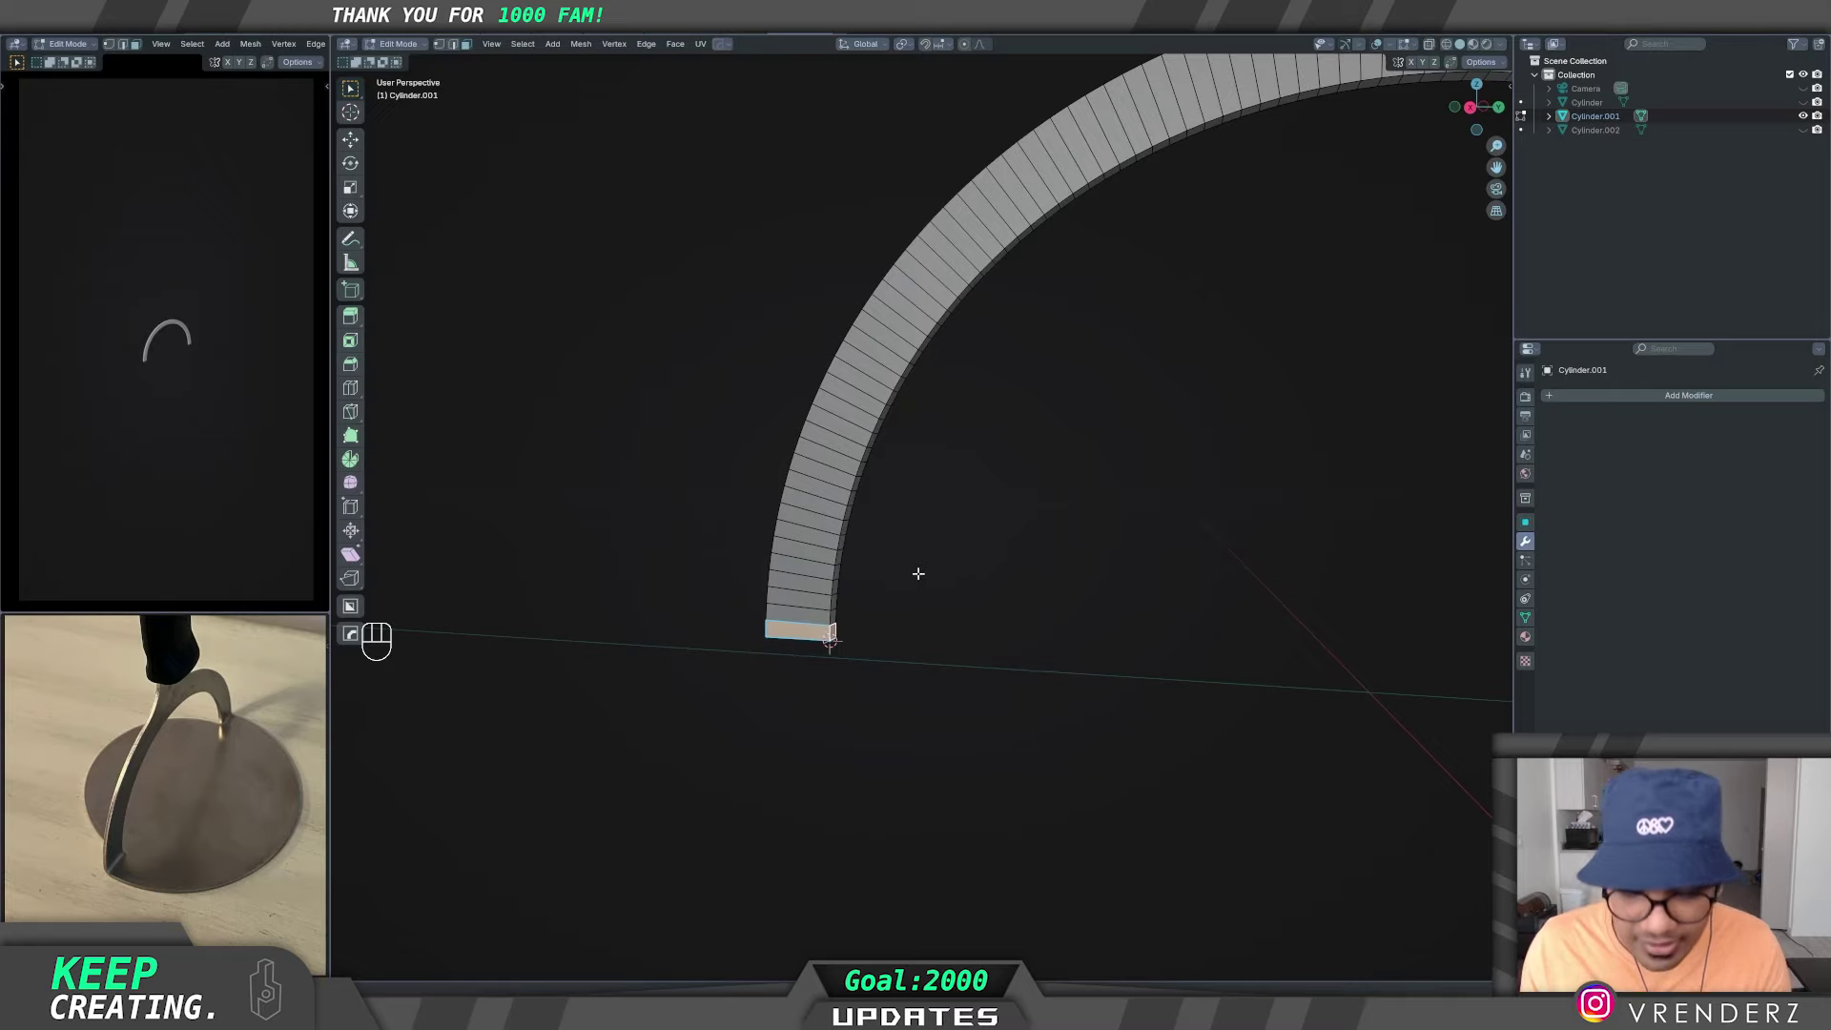
- Separate the thin neck strip from the arch into Cylinder.003 and unhide everything
key(p)
key(Tab)
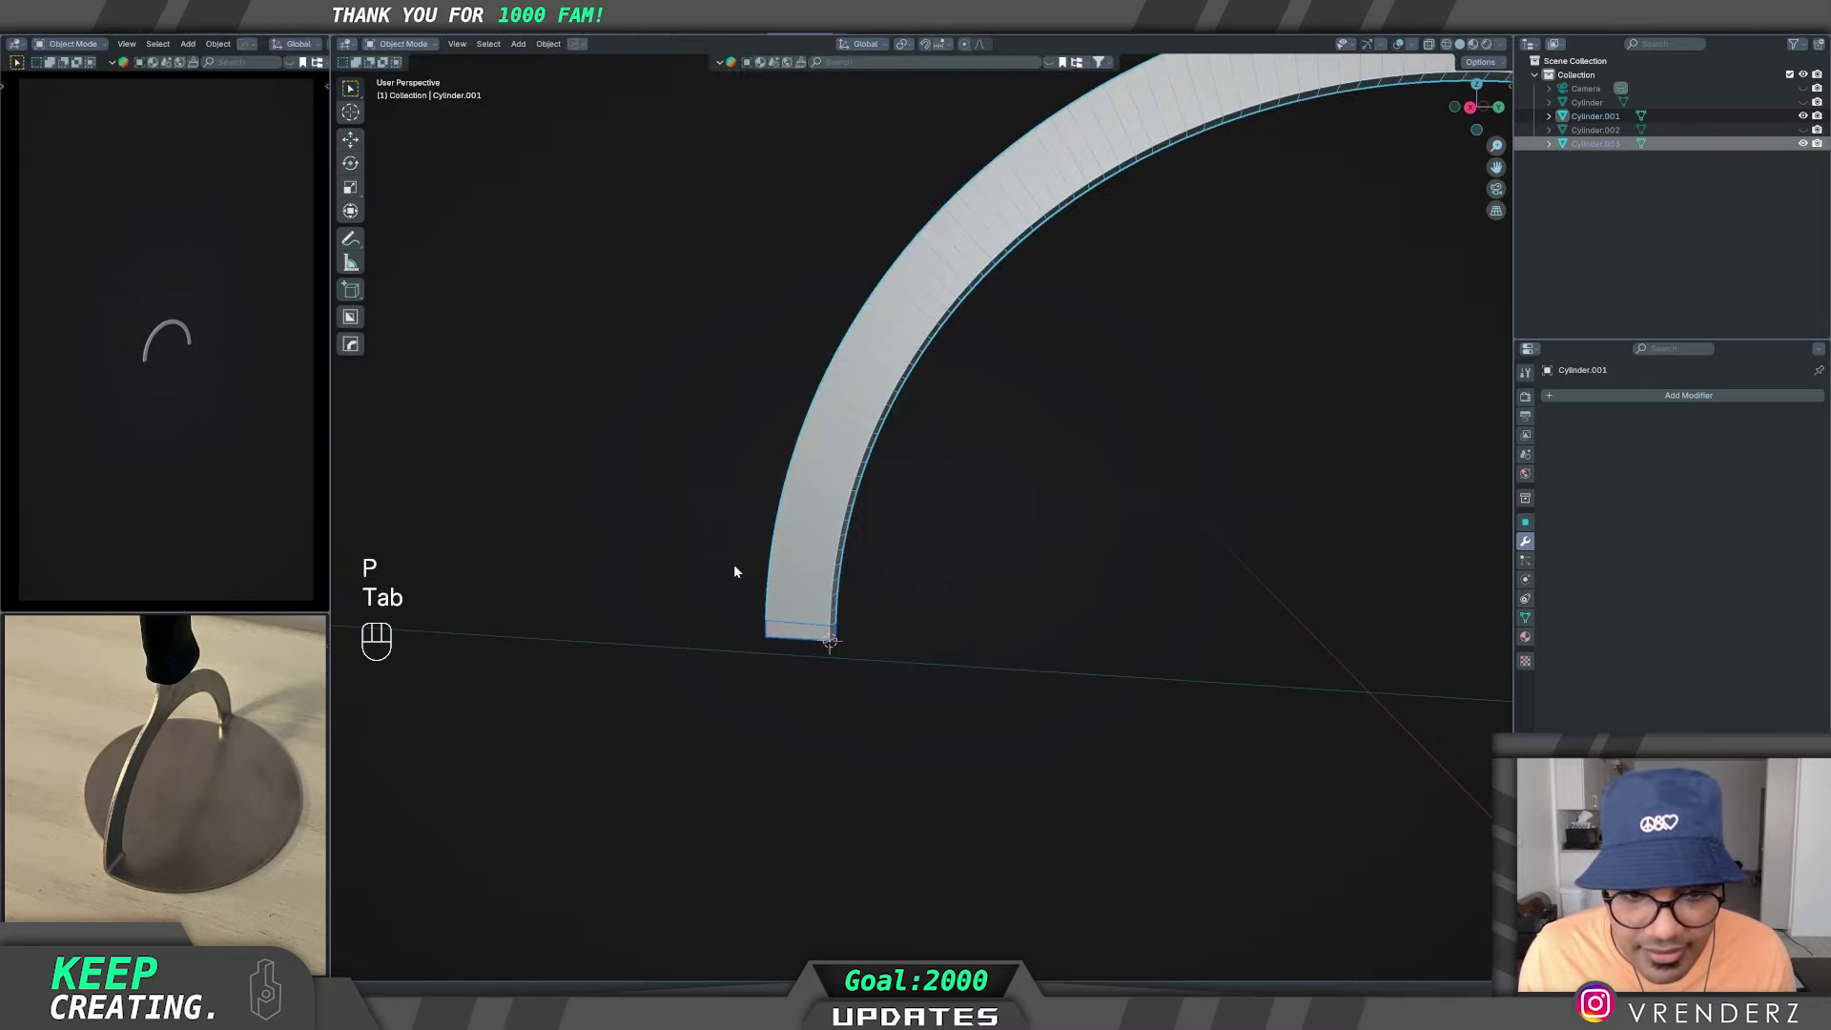
key(alt+h)
drag(676, 650, 801, 672)
- Select Cylinder.003 in front view and move its lower end to sit just above the disc base
click(880, 813)
click(883, 735)
click(911, 796)
click(864, 725)
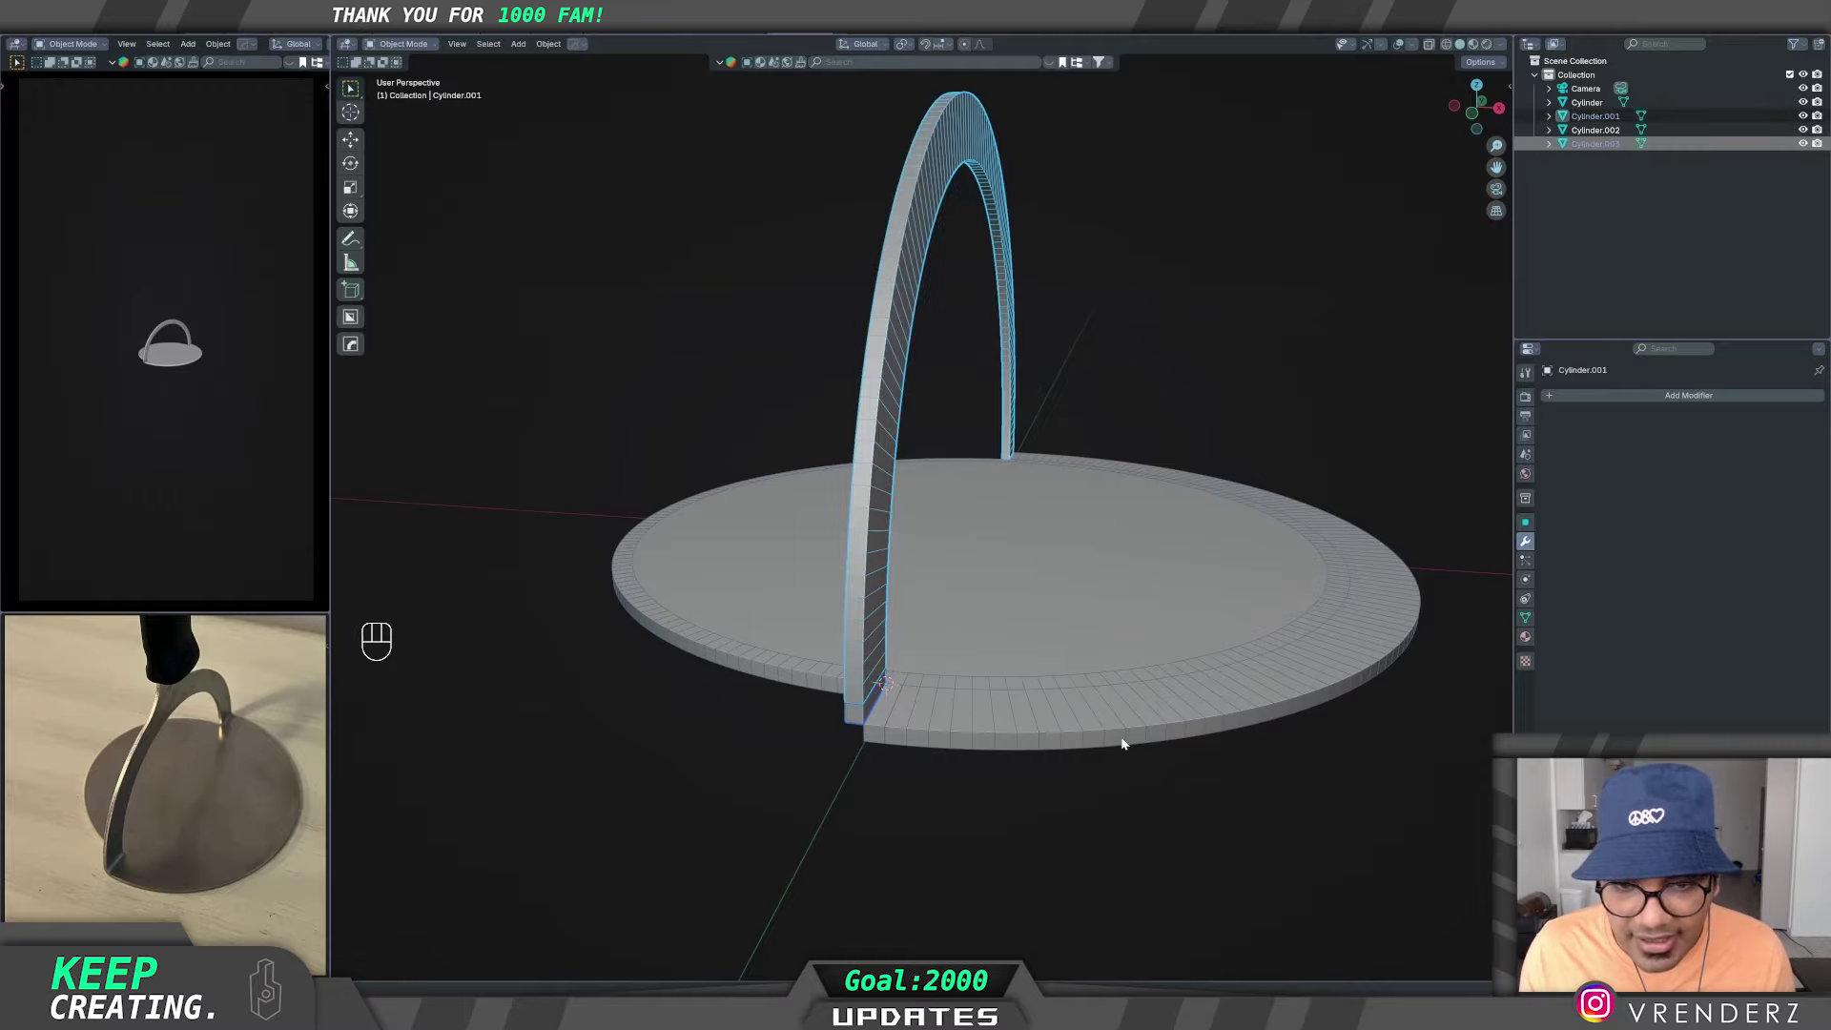
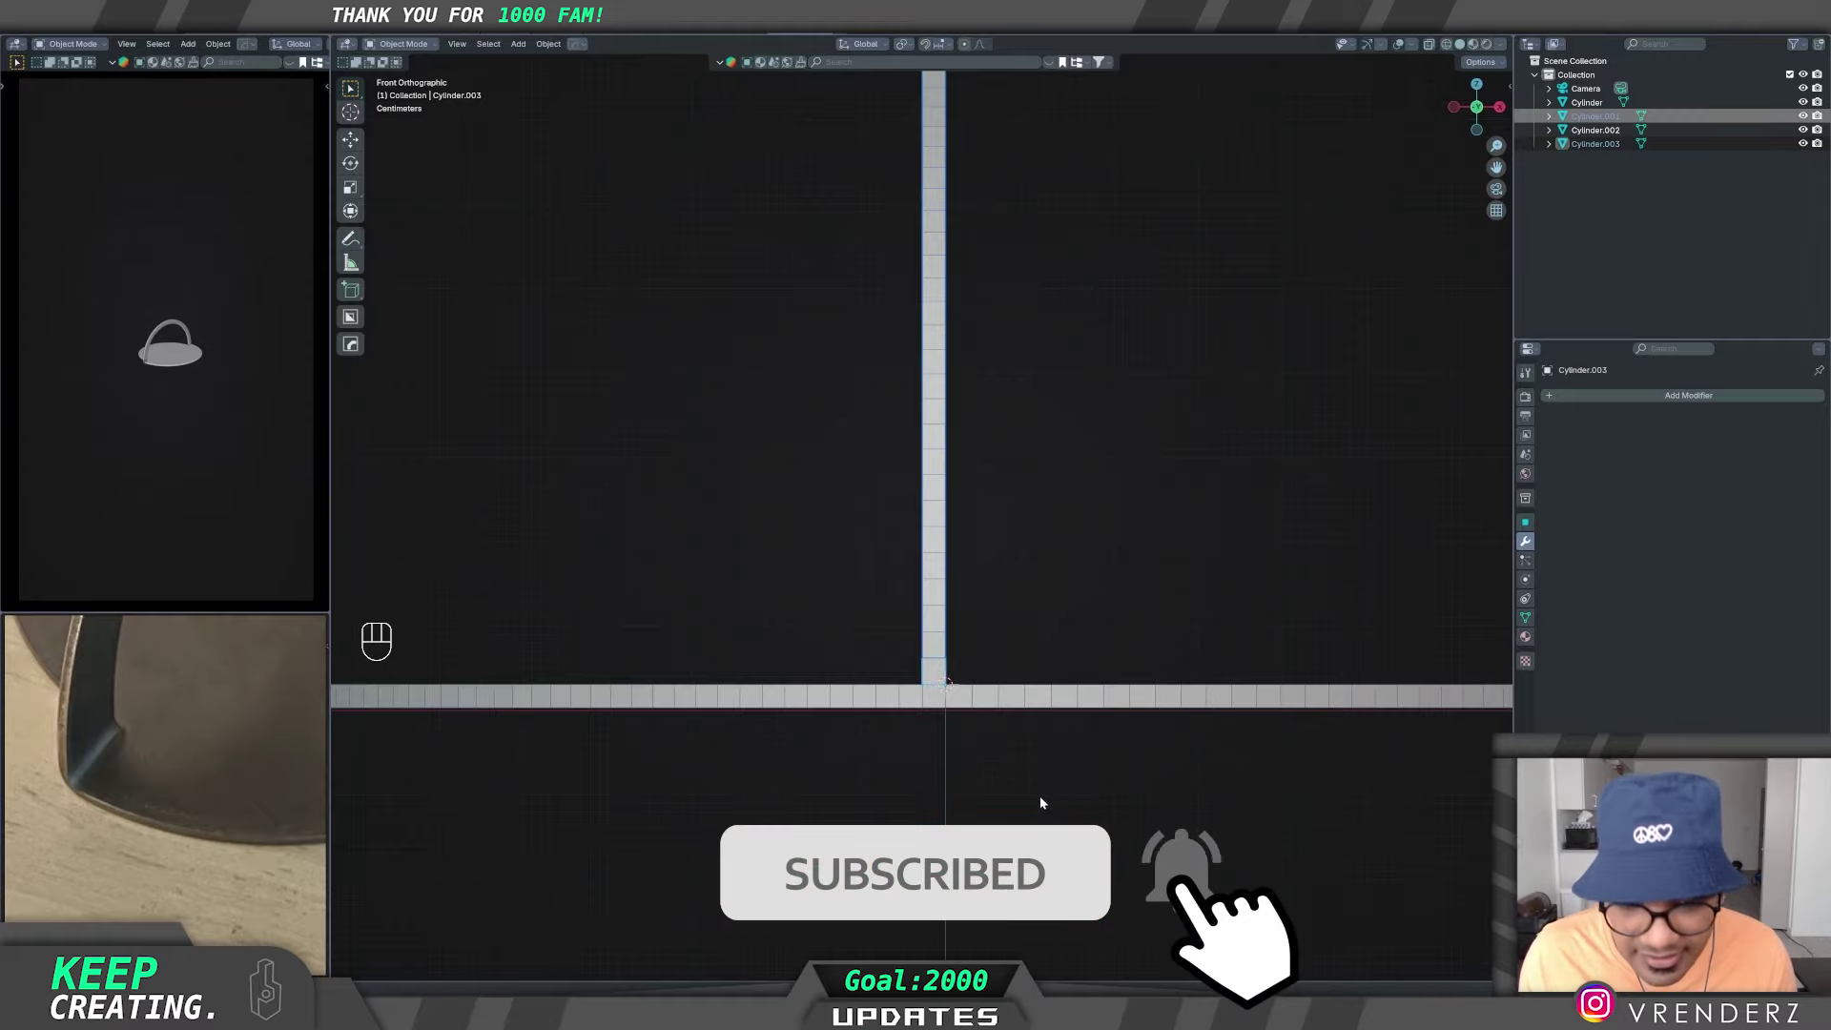
key(g)
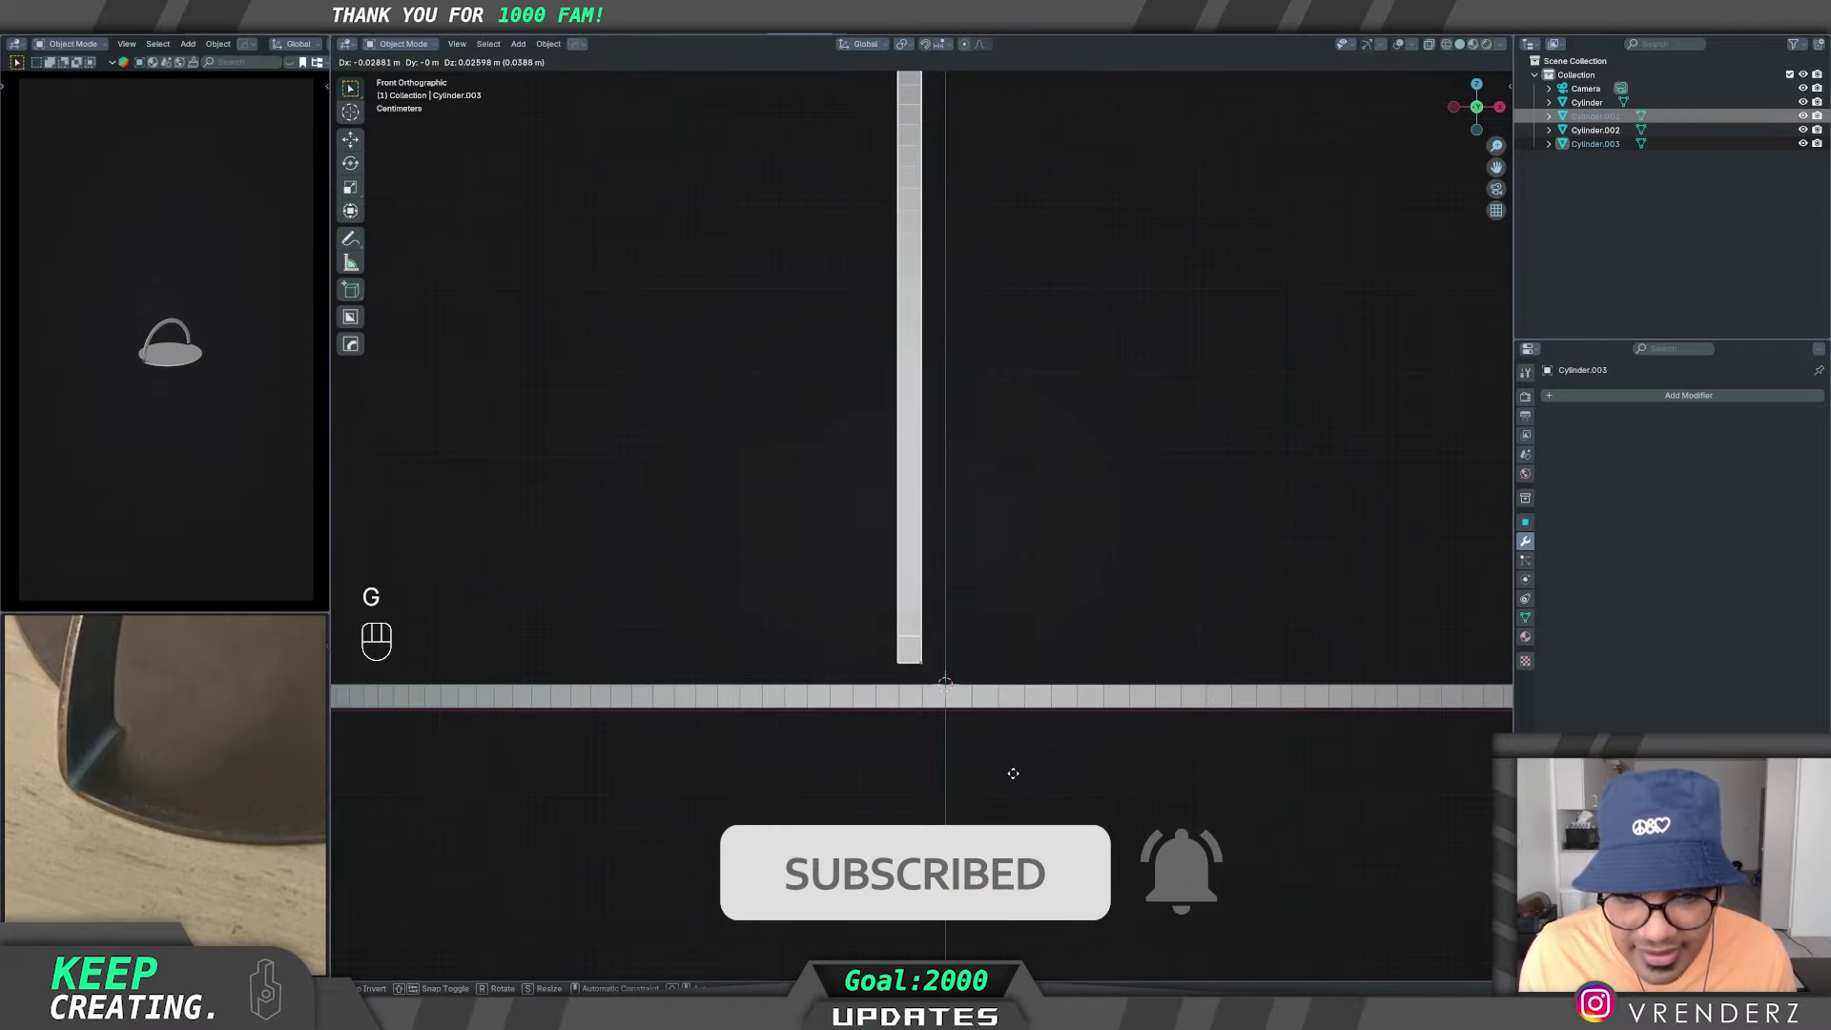
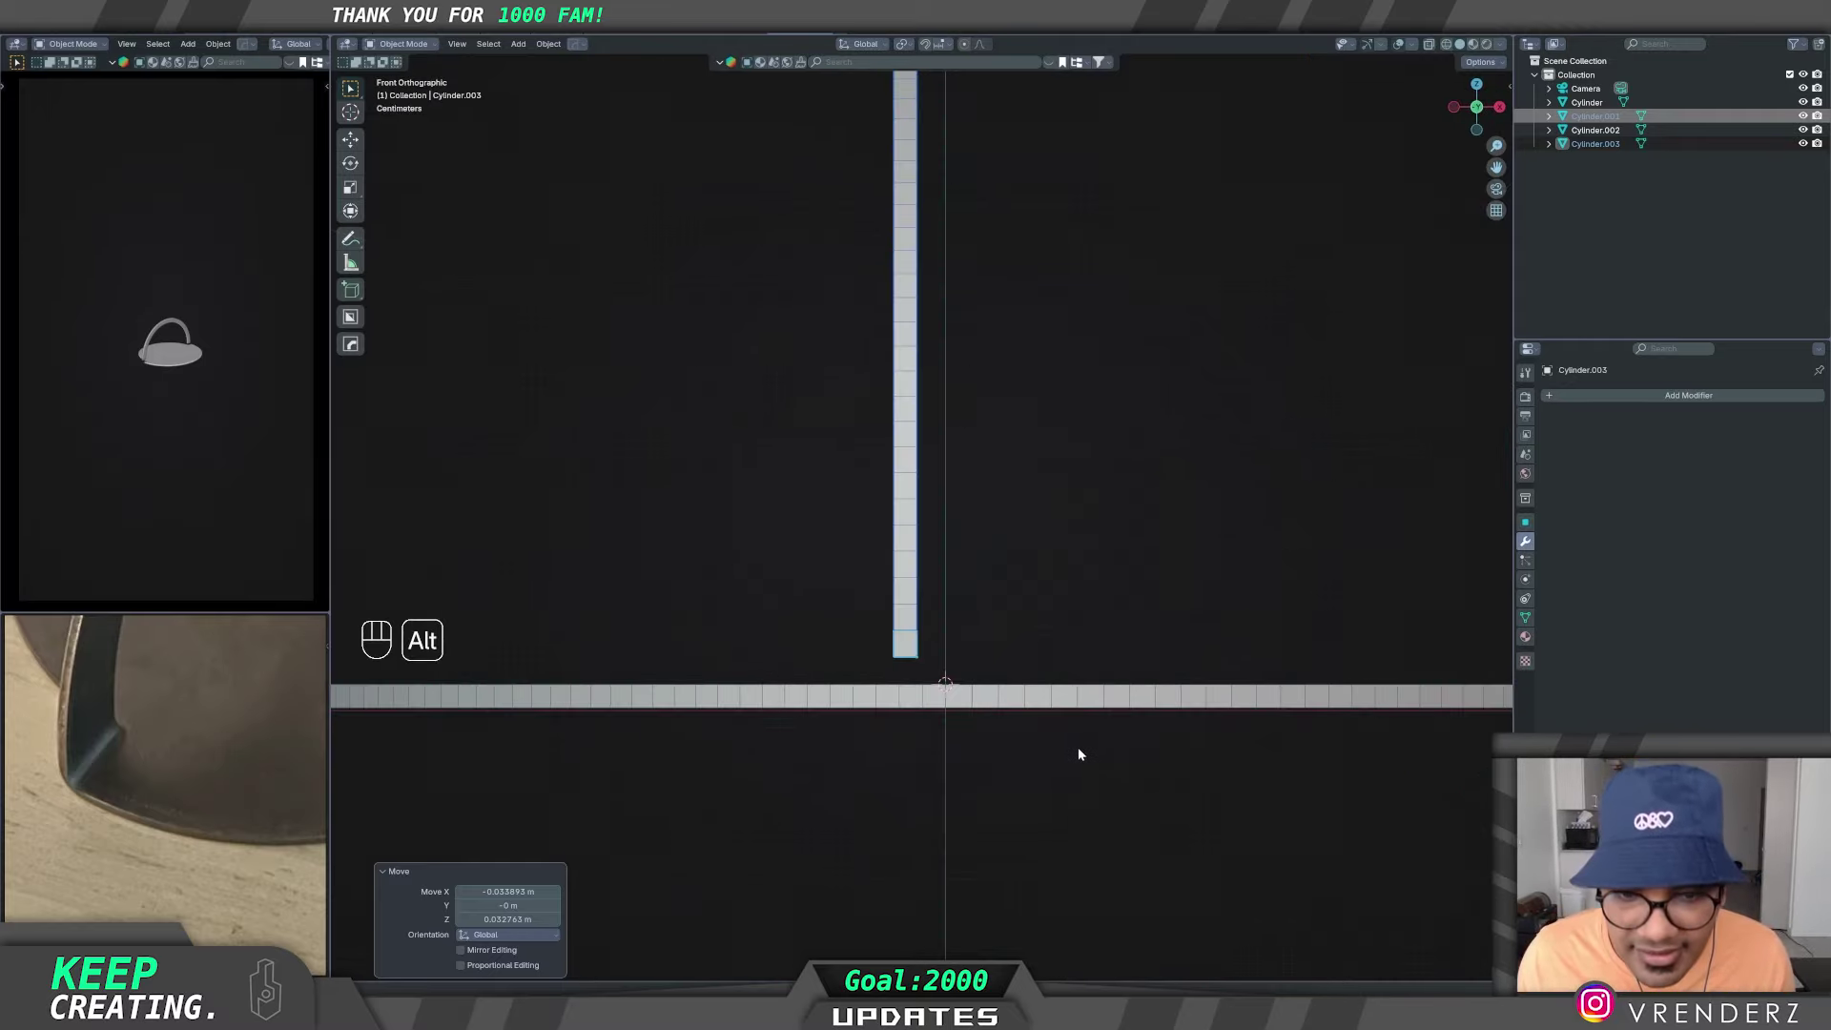
key(g)
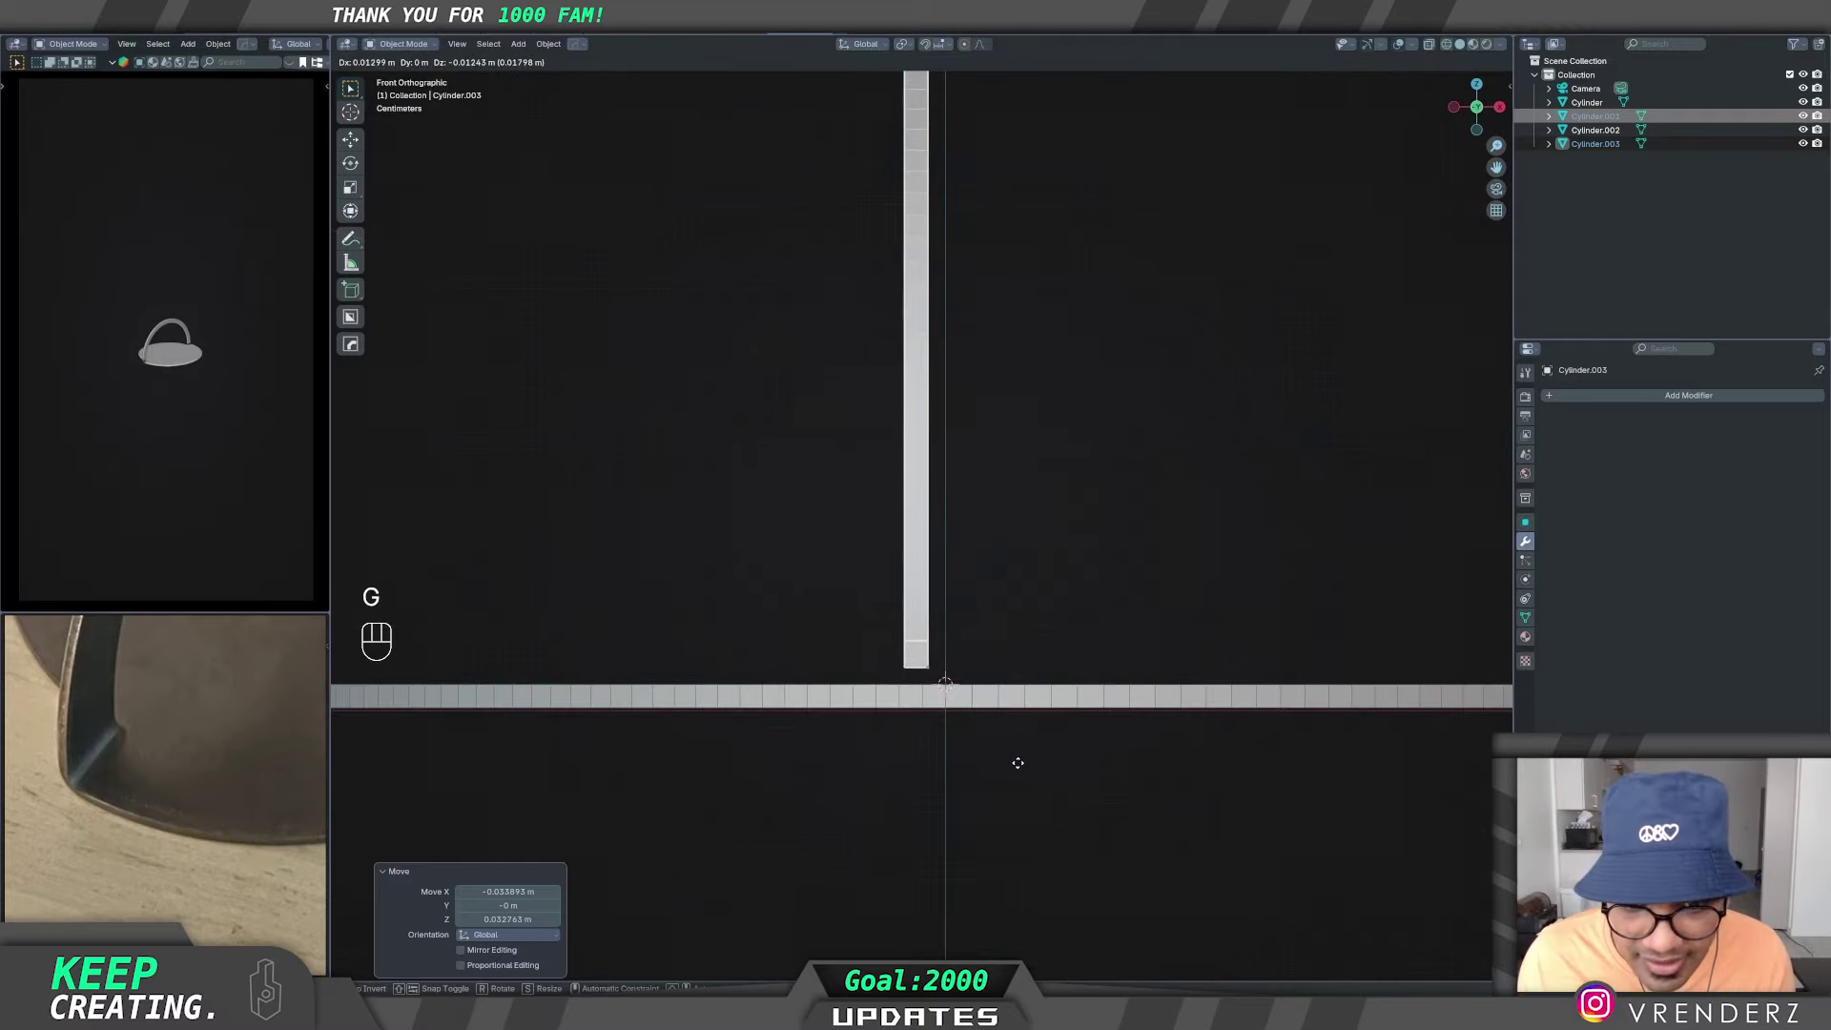
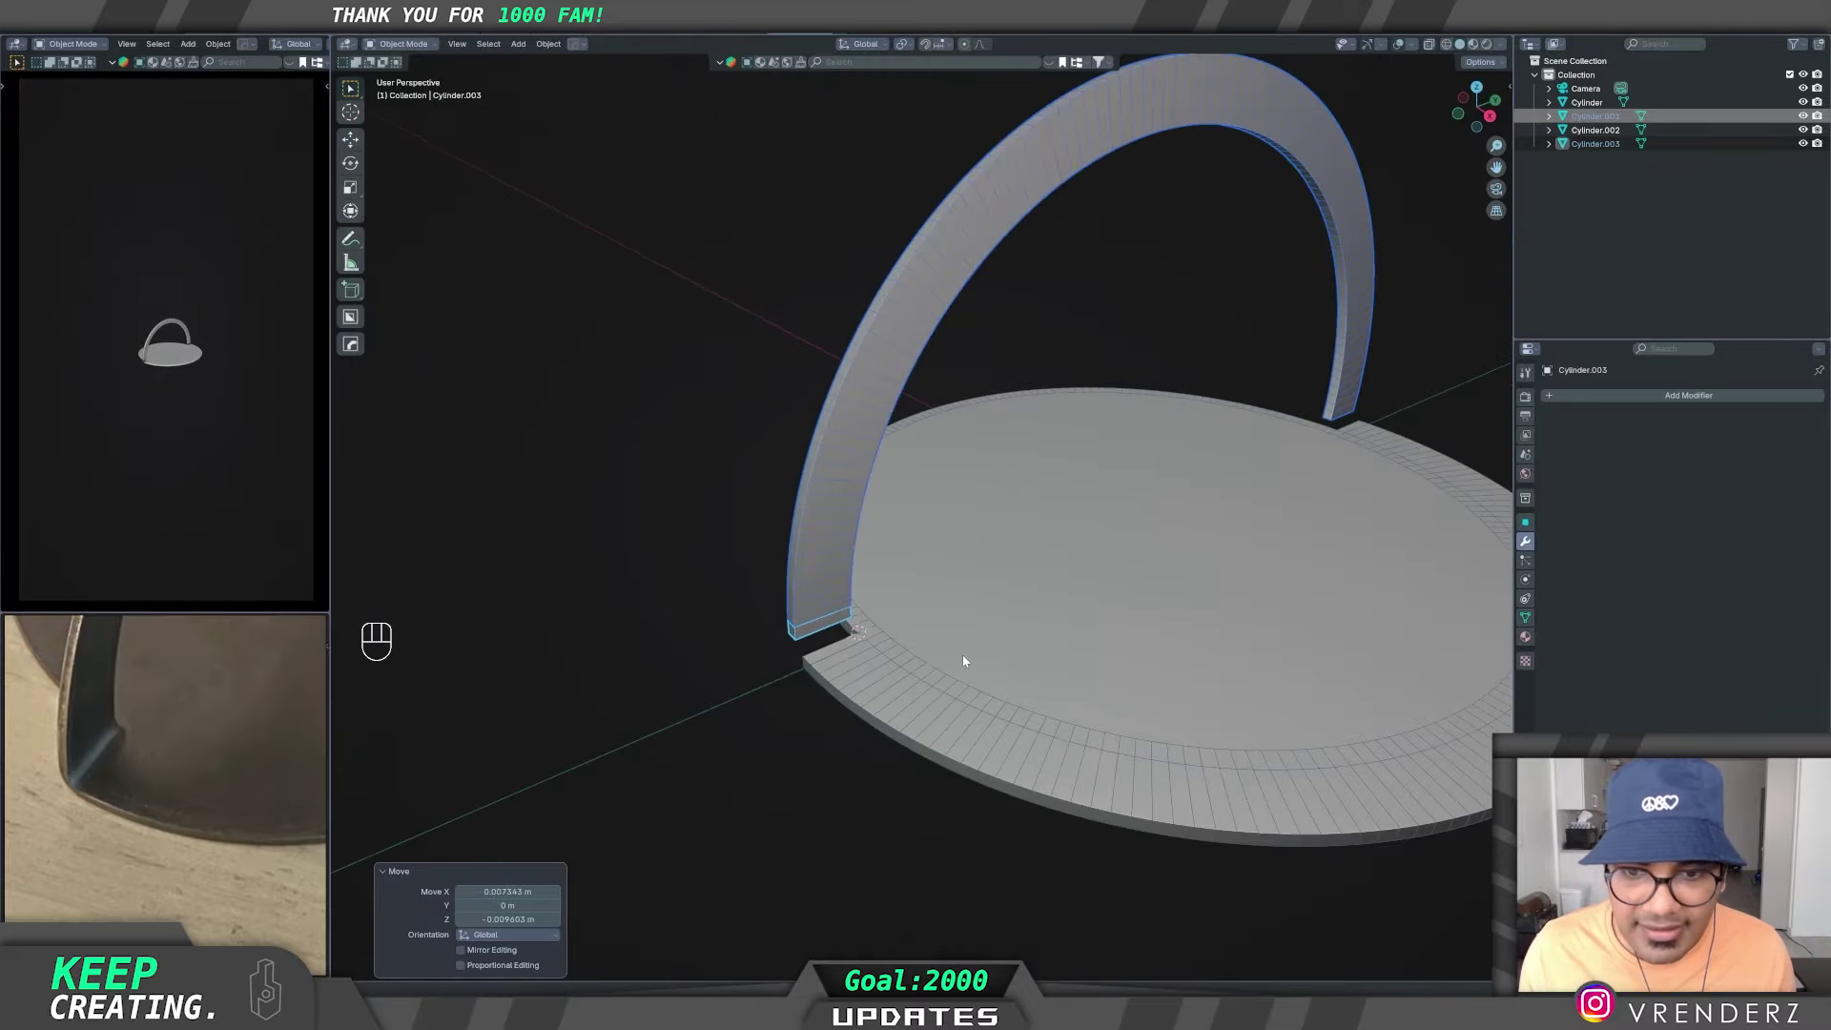
- Select the small neck block Cylinder.002 at the arch's foot and show it on its own
click(871, 779)
middle_click(988, 735)
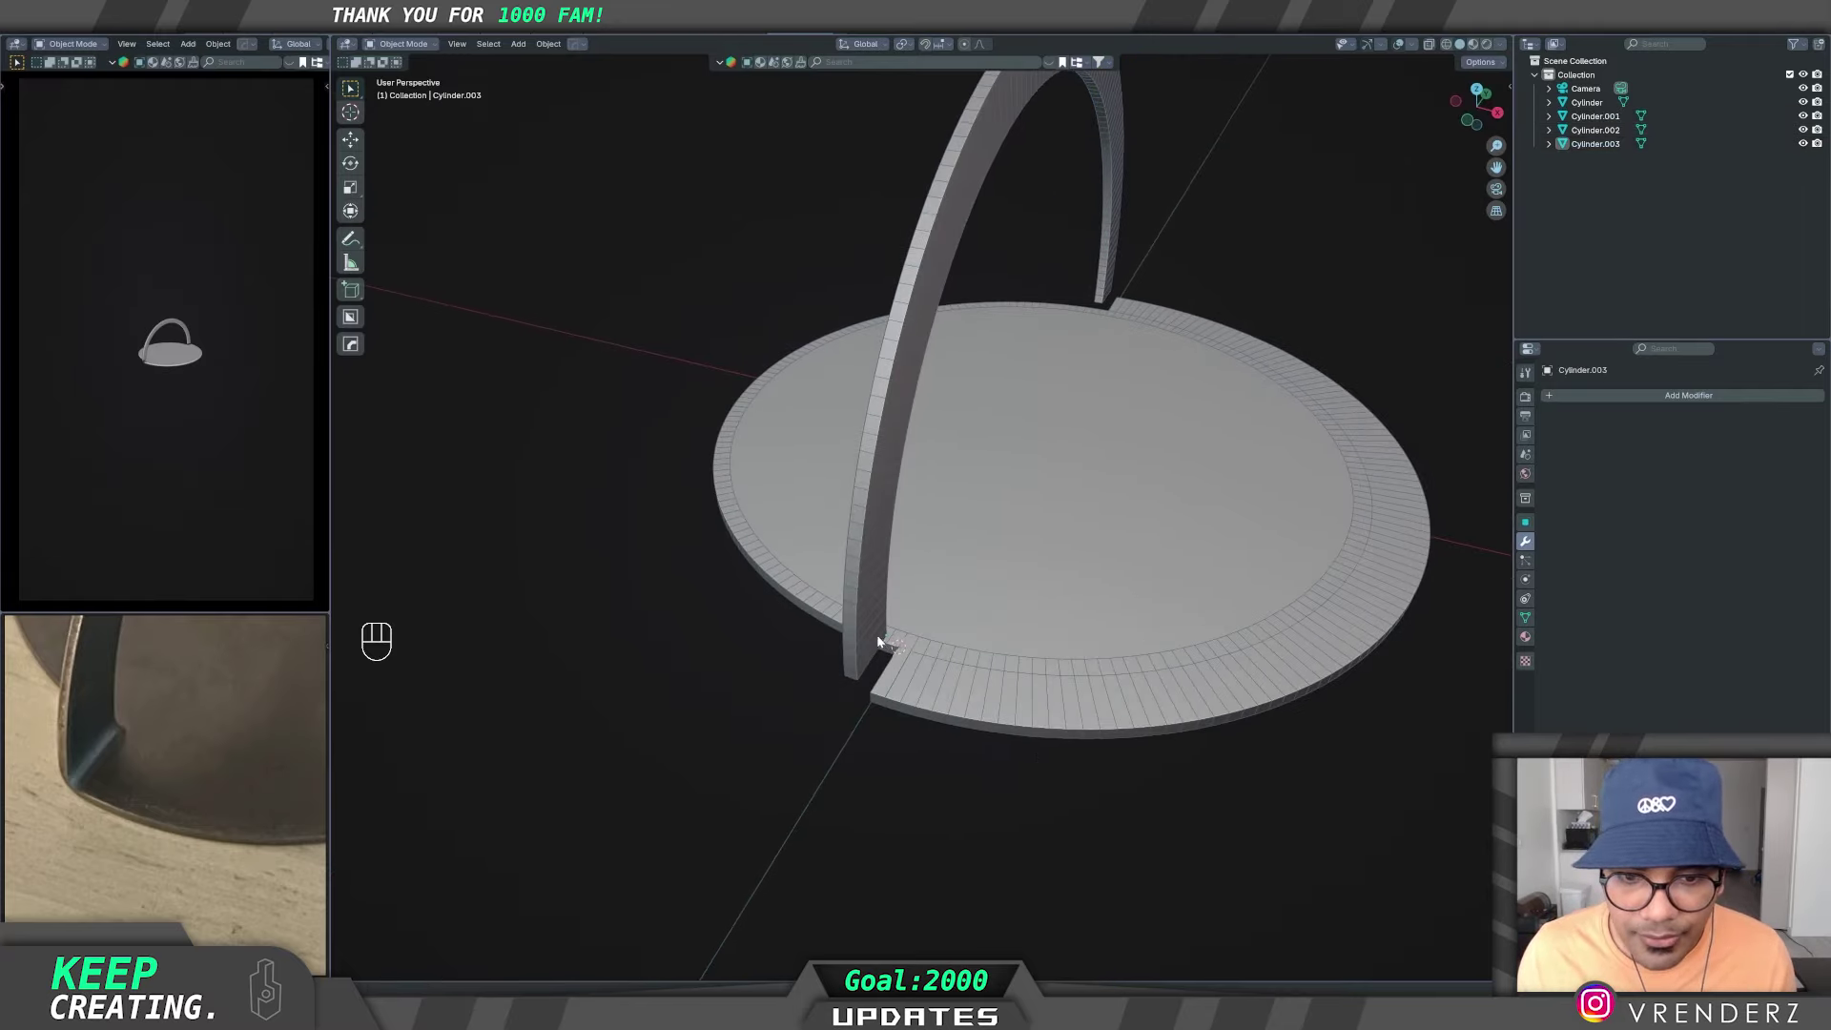
drag(894, 693, 893, 663)
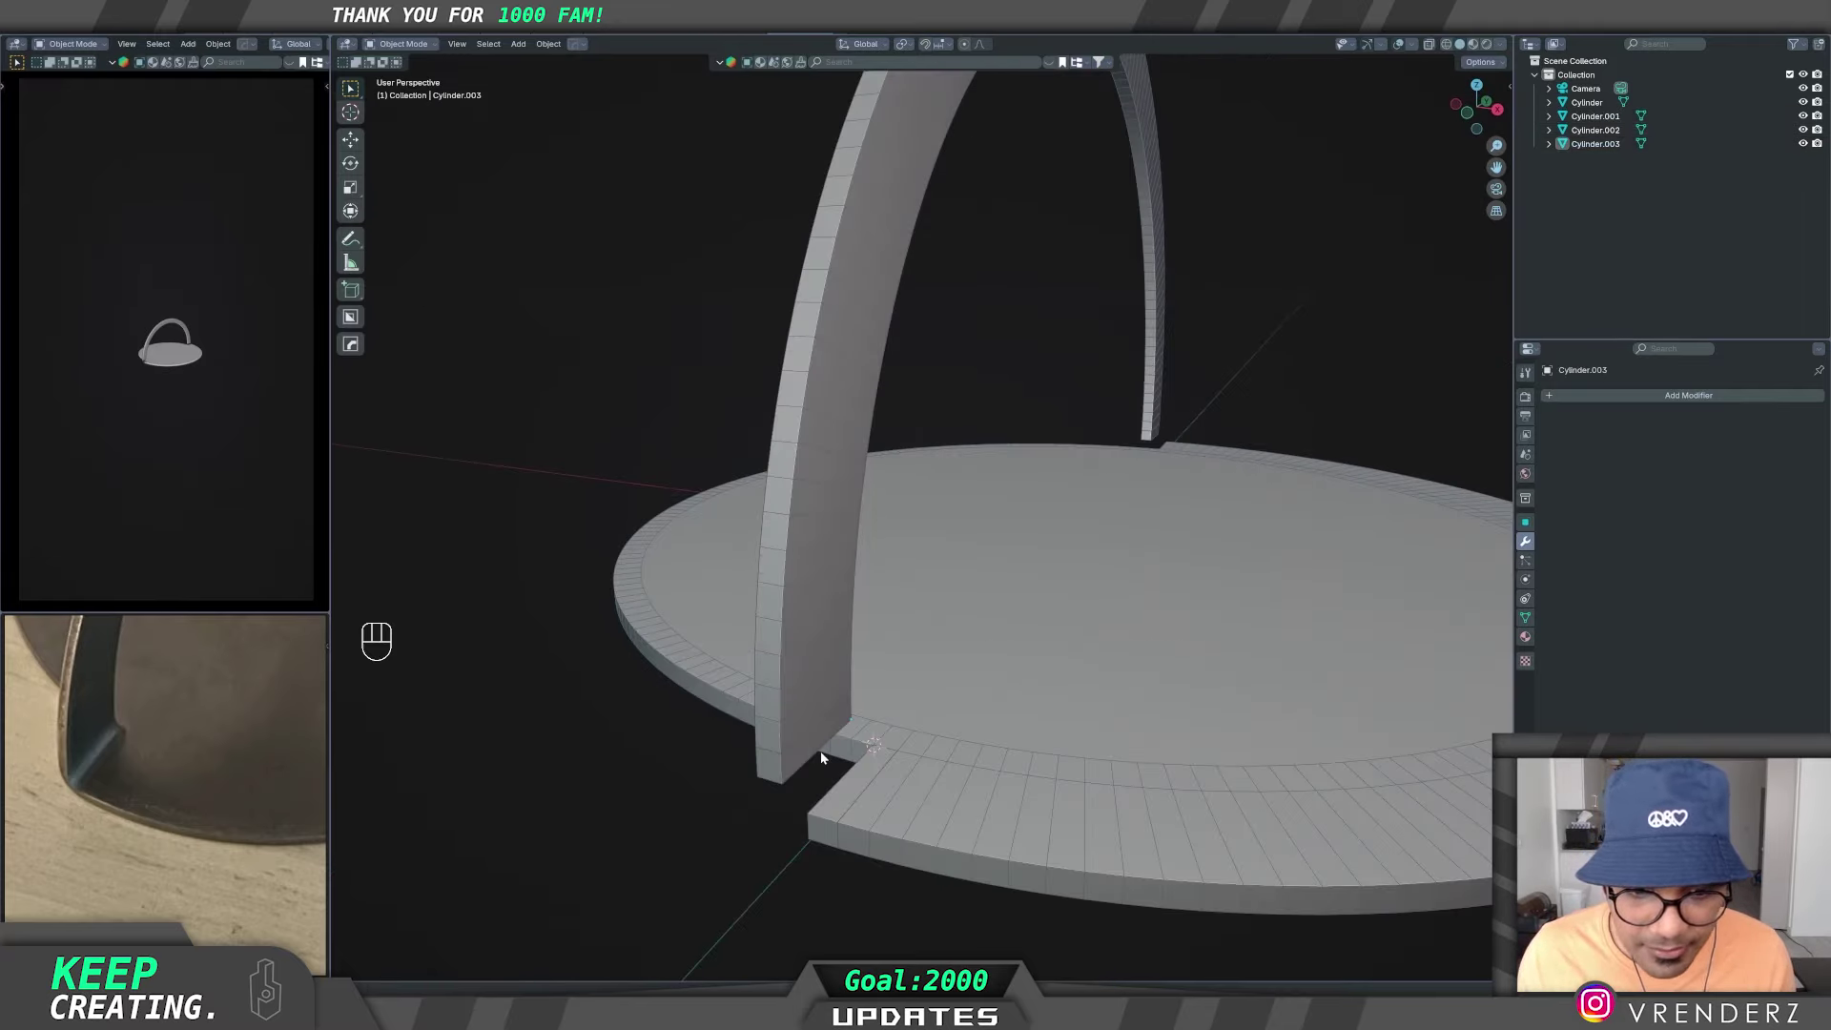
drag(868, 745, 957, 701)
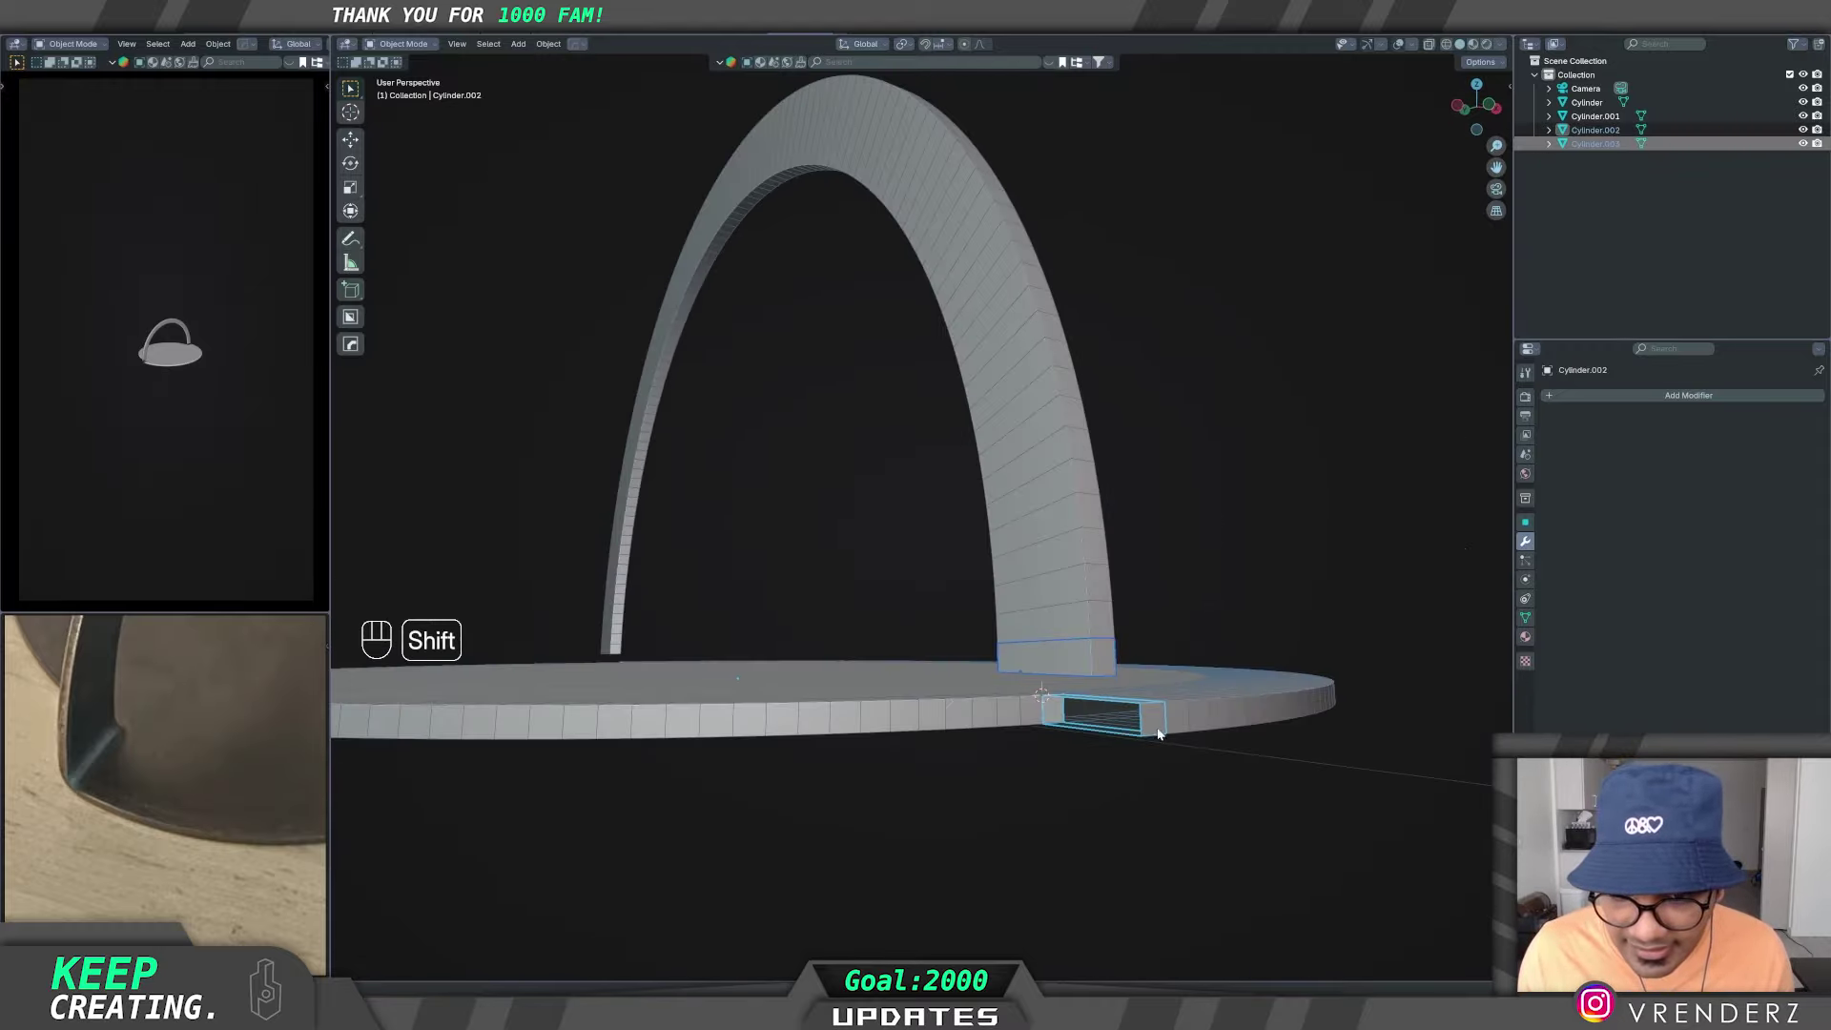
drag(1120, 717, 1018, 767)
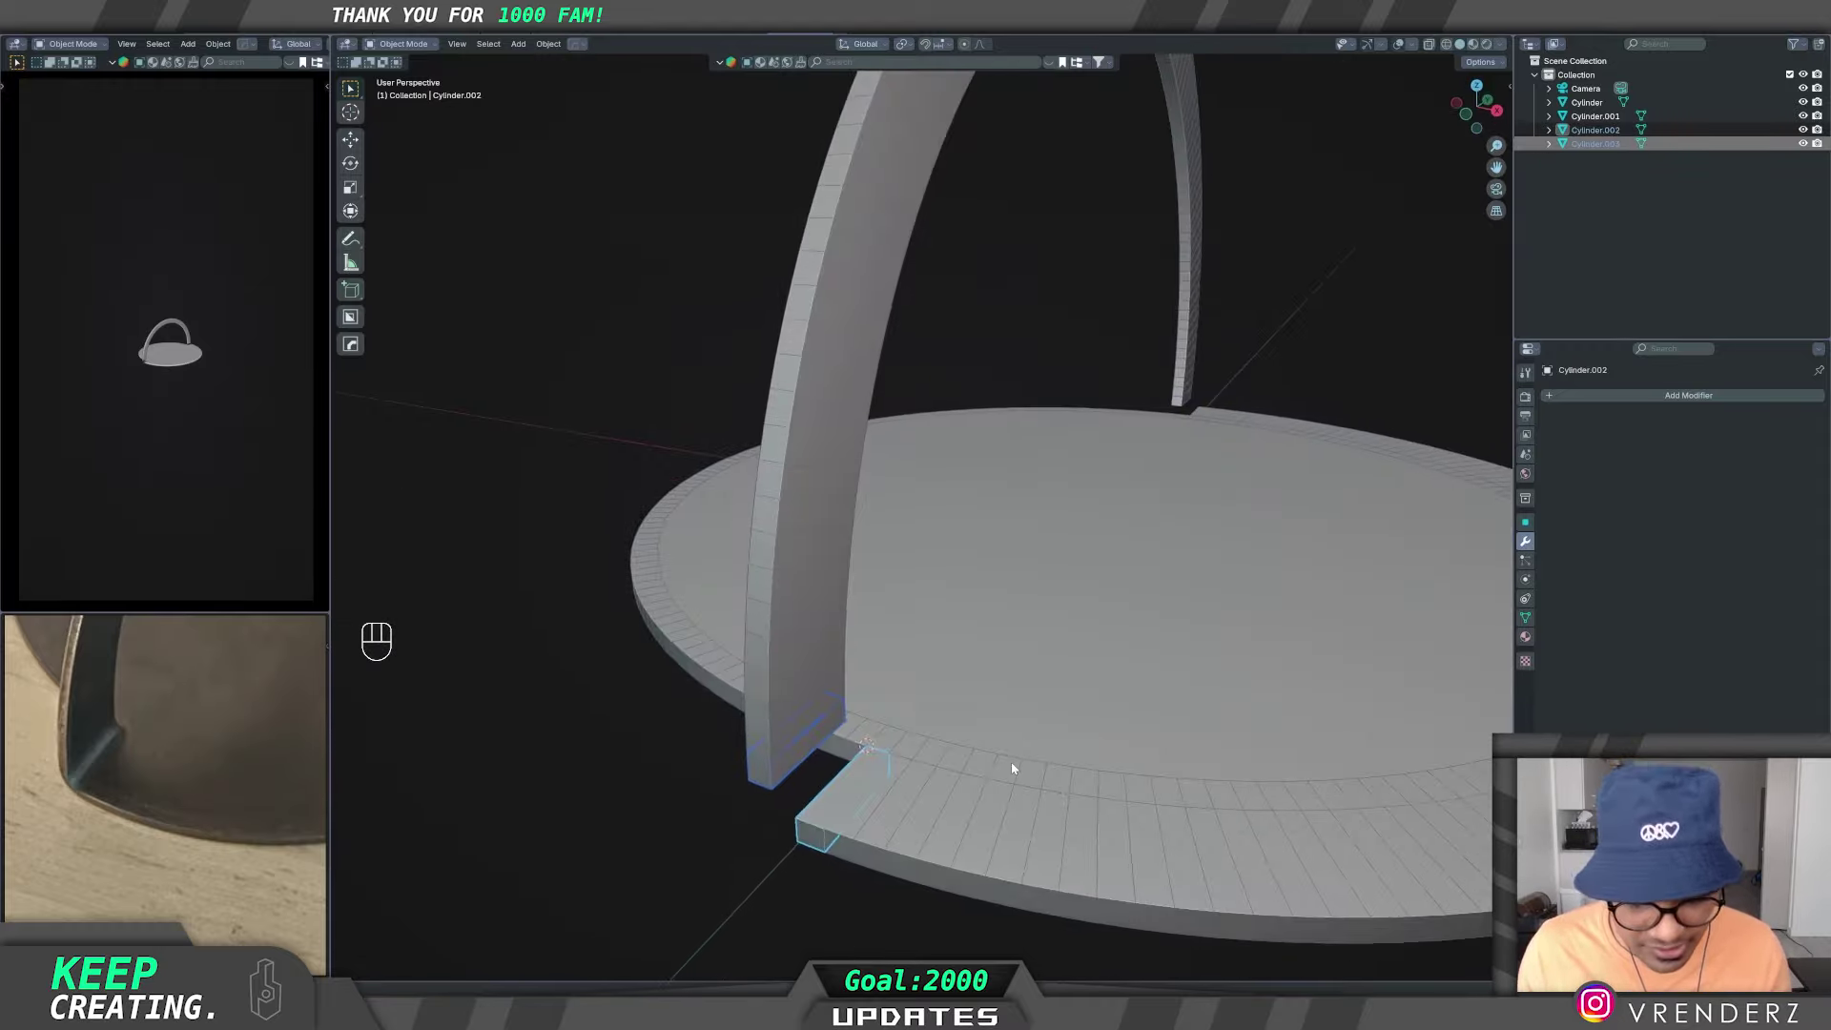
key(ctrl+j)
key(shift+h)
- Apply all transforms to Cylinder.002 and enter Edit Mode on its mesh
drag(985, 724, 1024, 715)
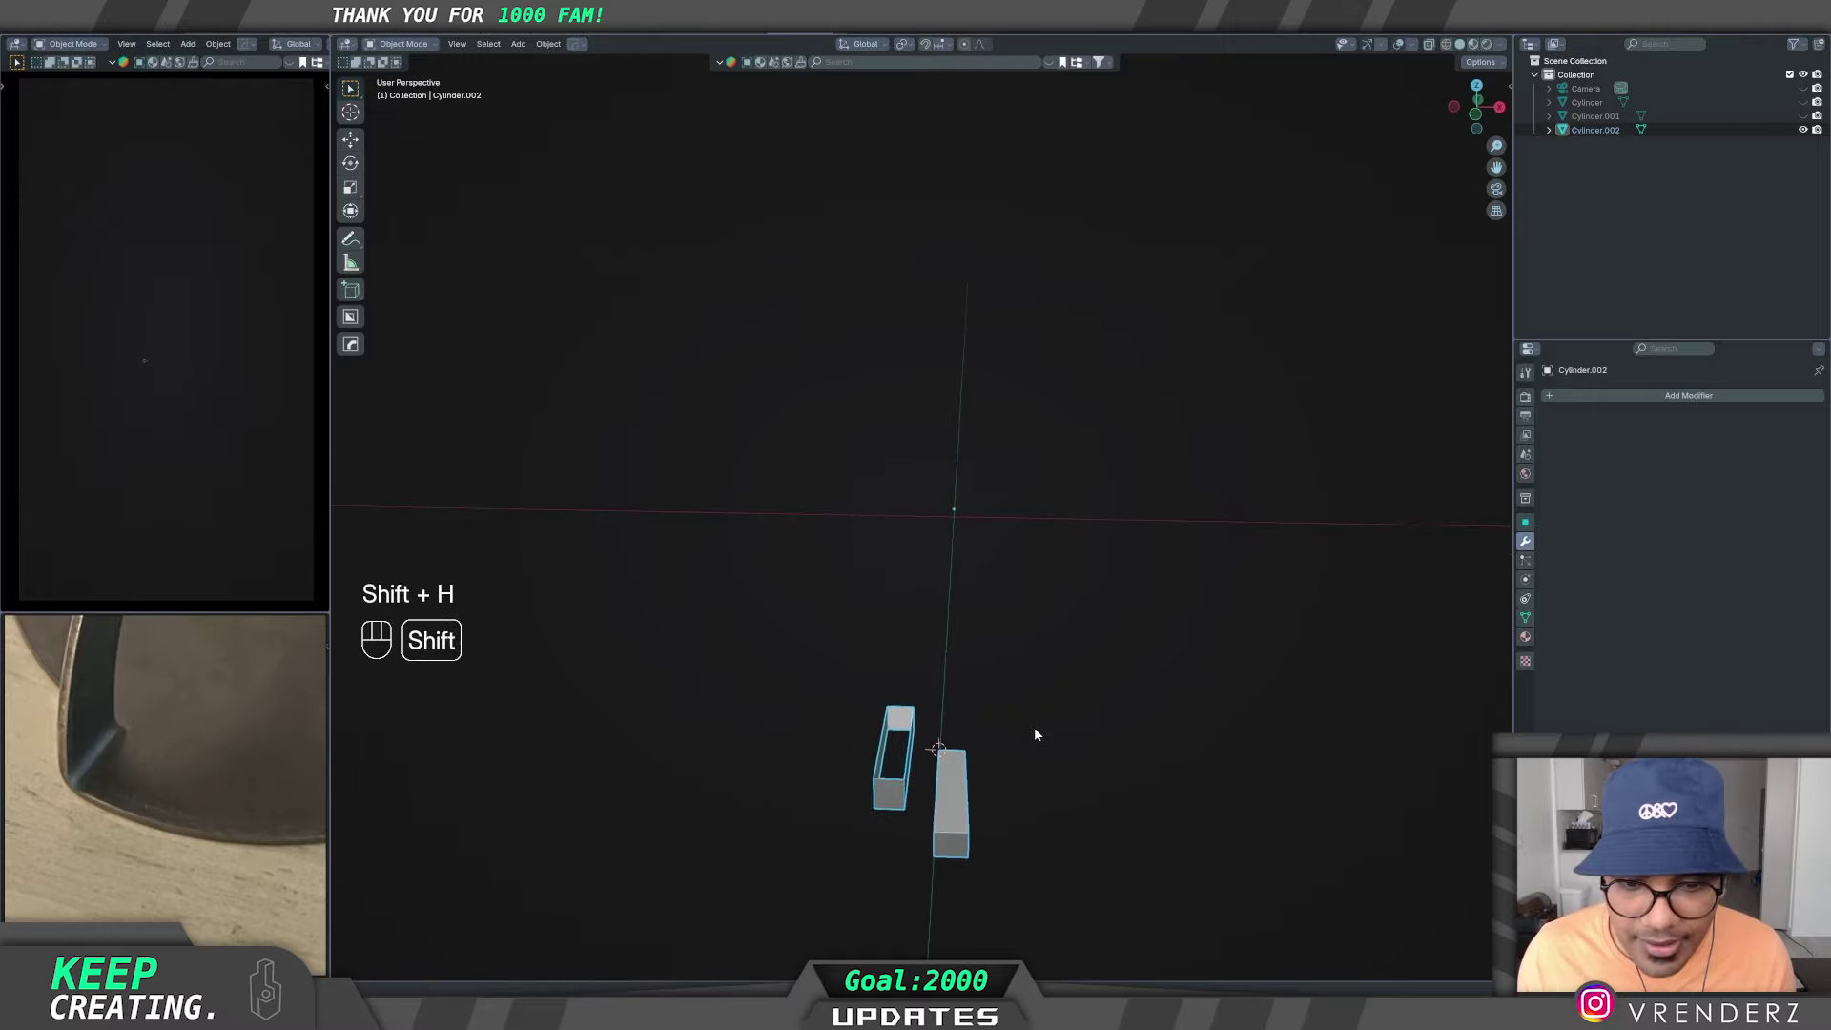
drag(1036, 695, 1037, 637)
middle_click(1030, 681)
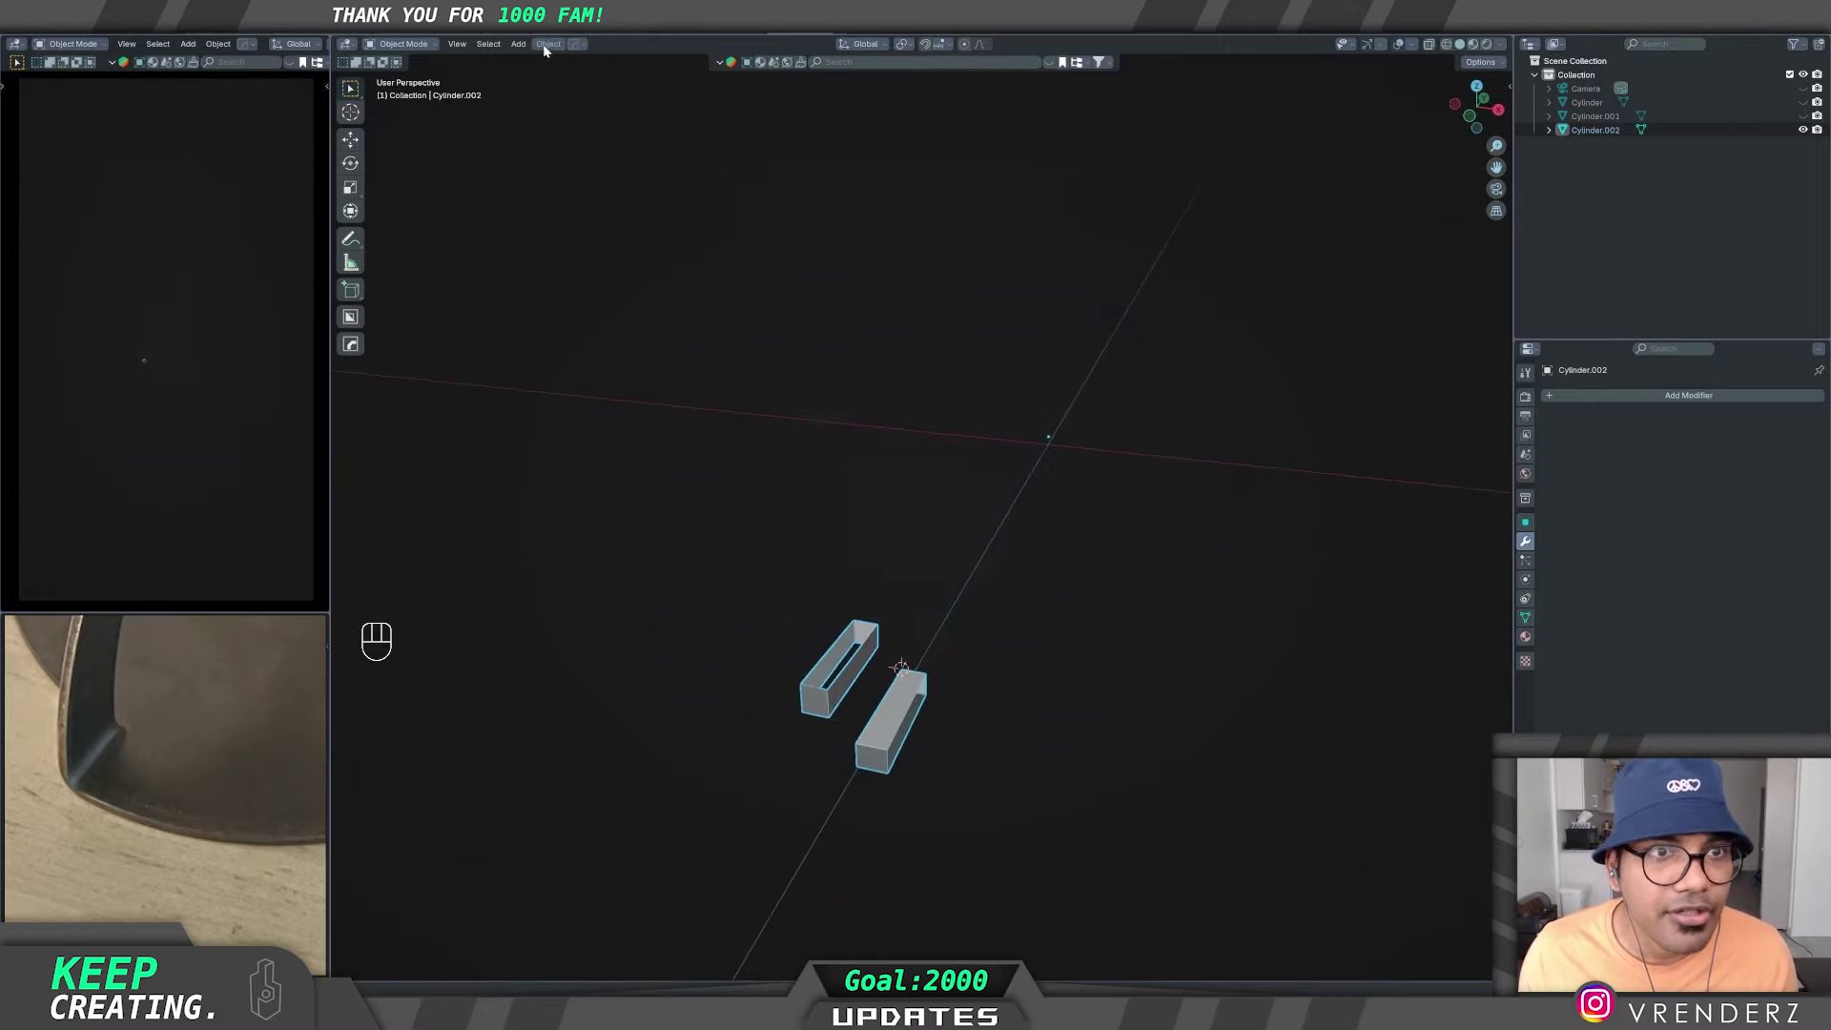
drag(549, 51, 753, 160)
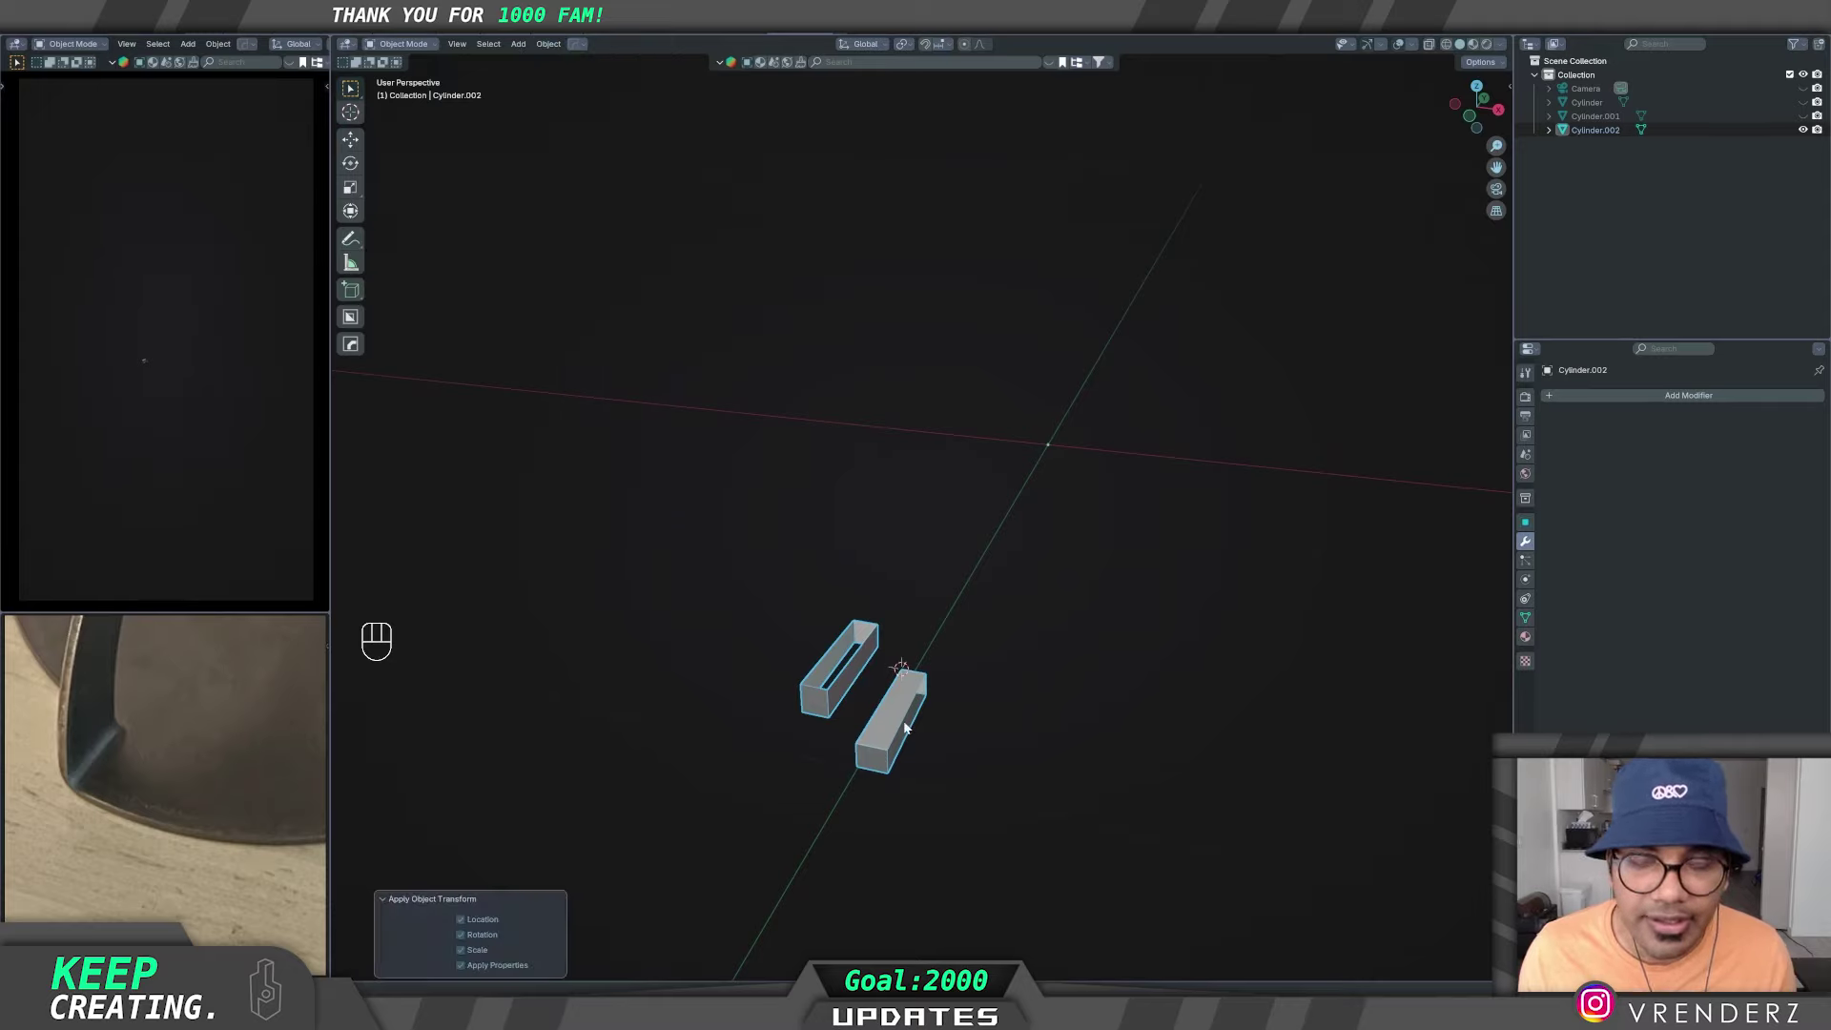
middle_click(923, 708)
key(Tab)
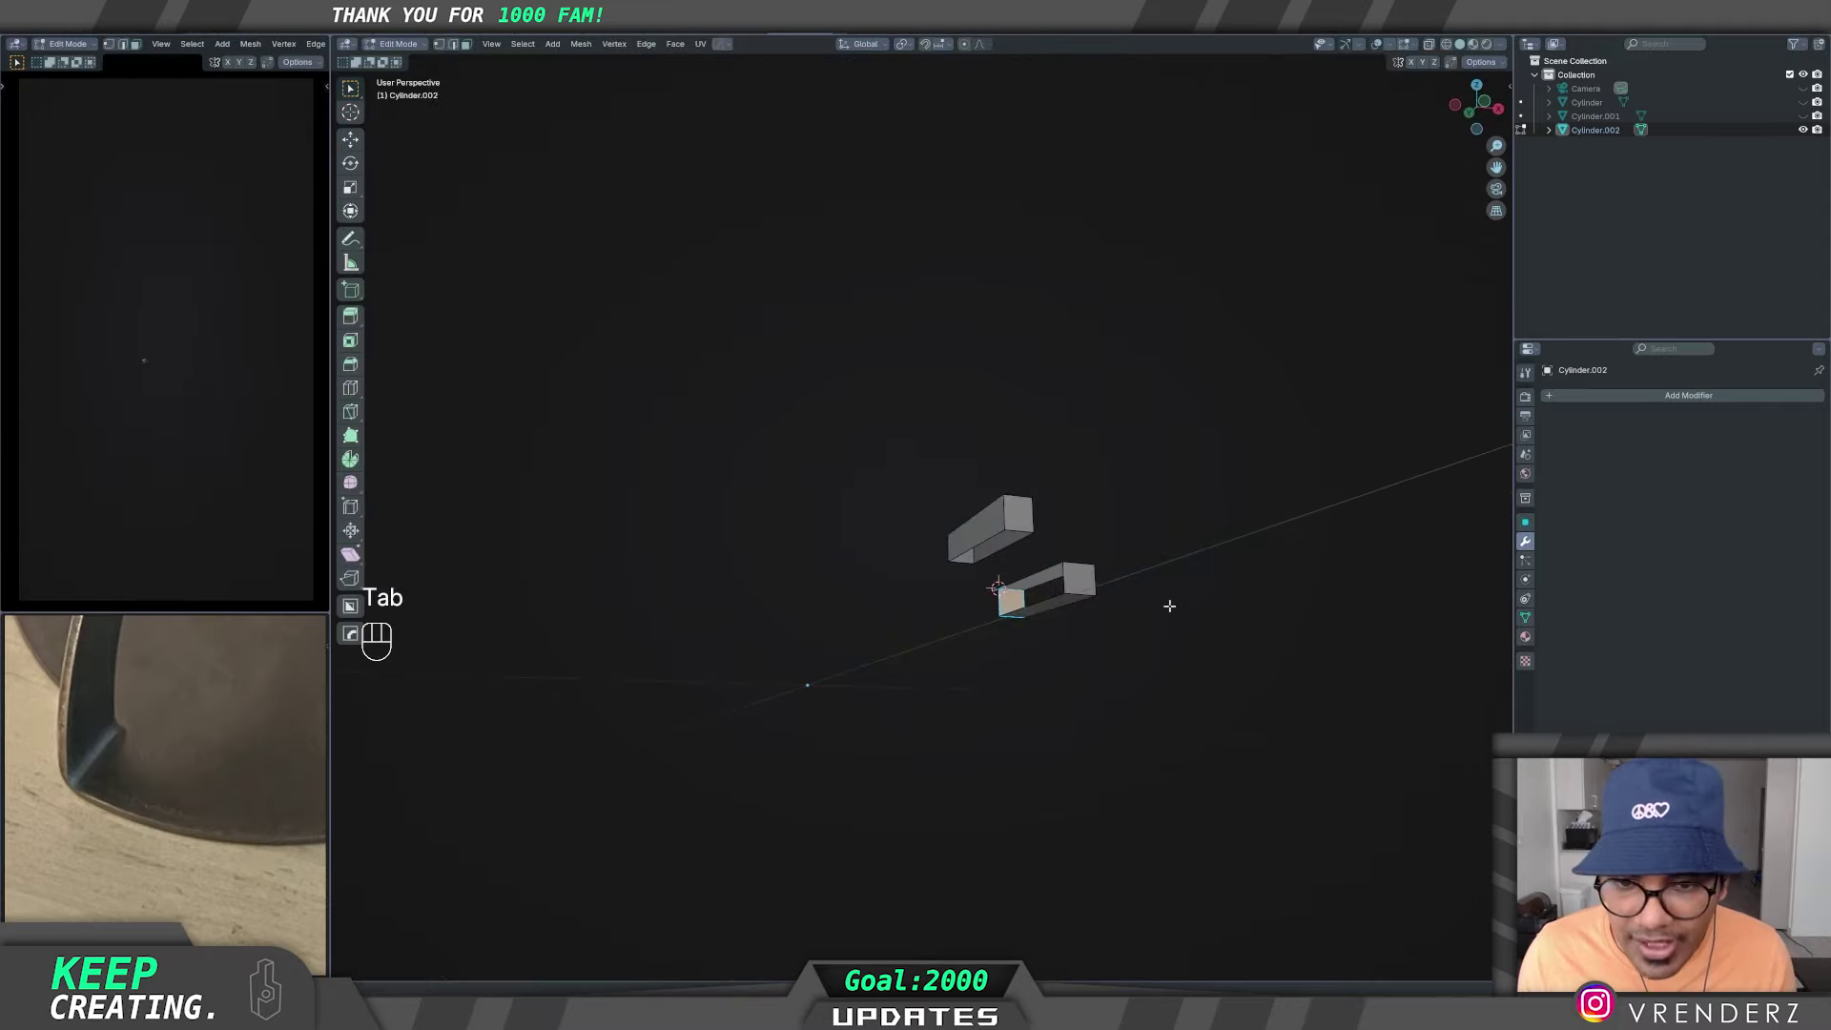
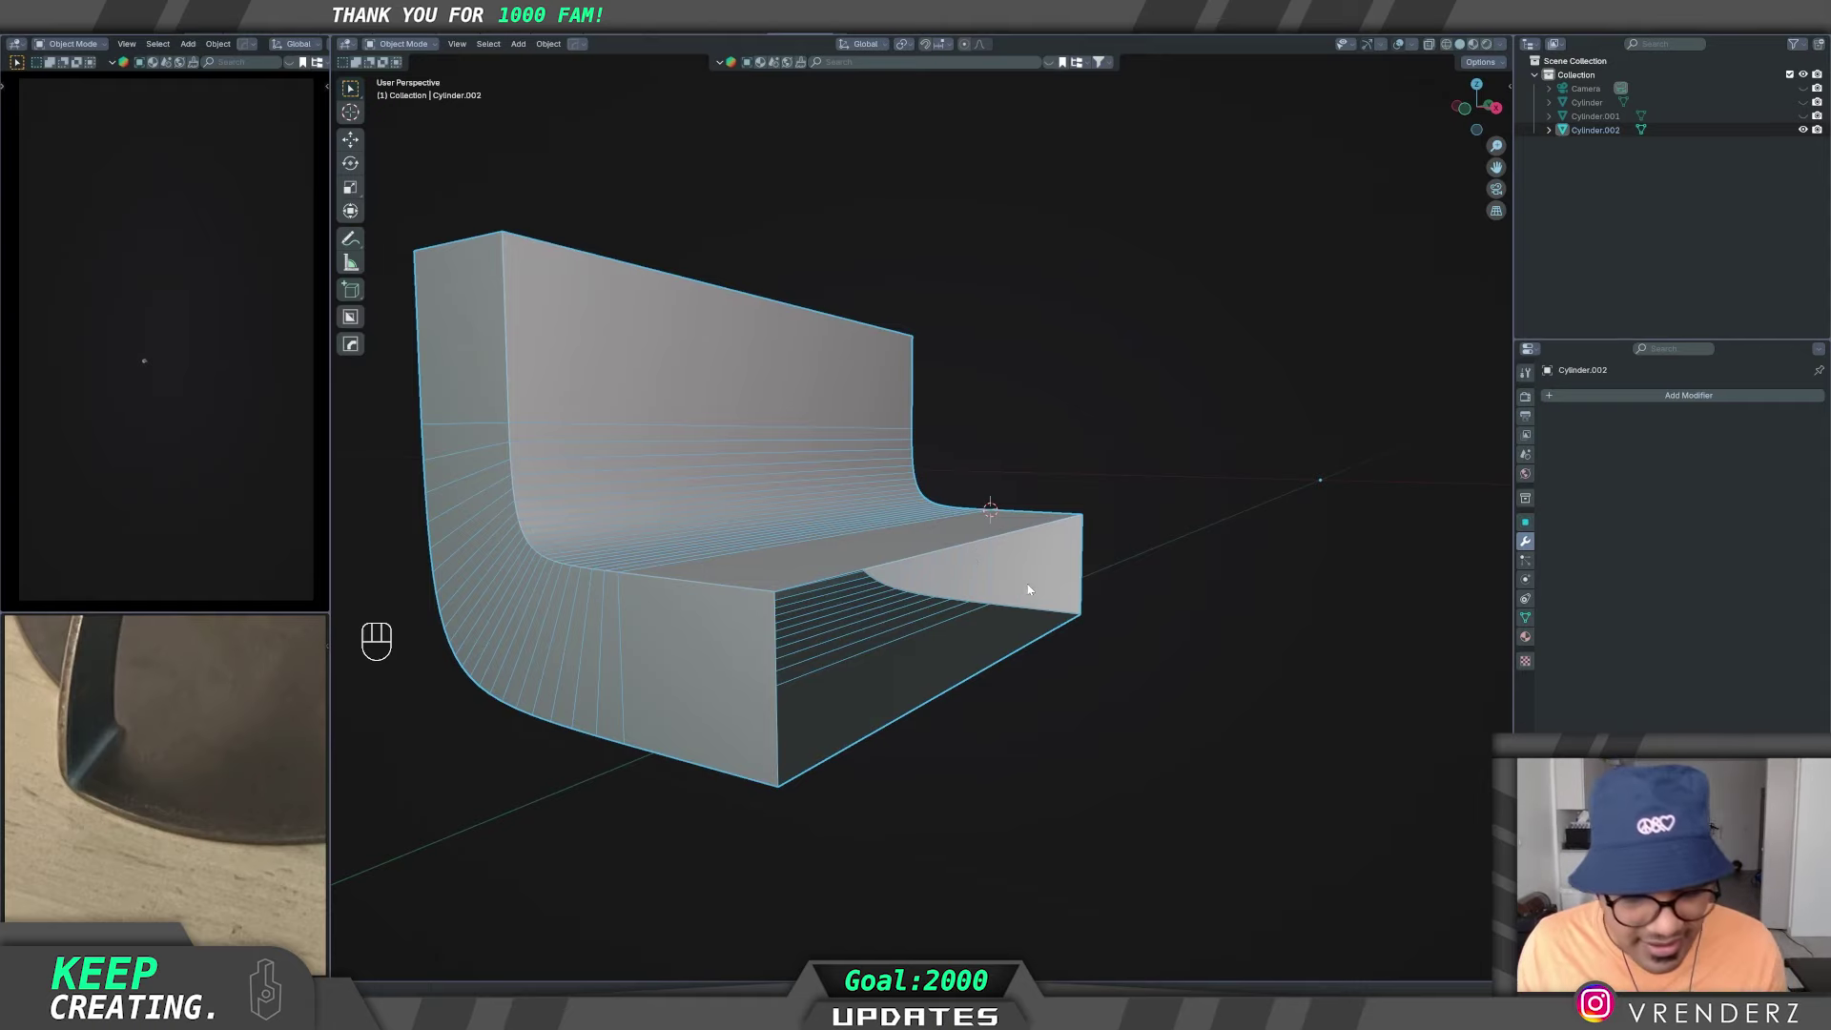
- Delete the flat end face of the neck block, leaving that end open
key(Tab)
click(473, 49)
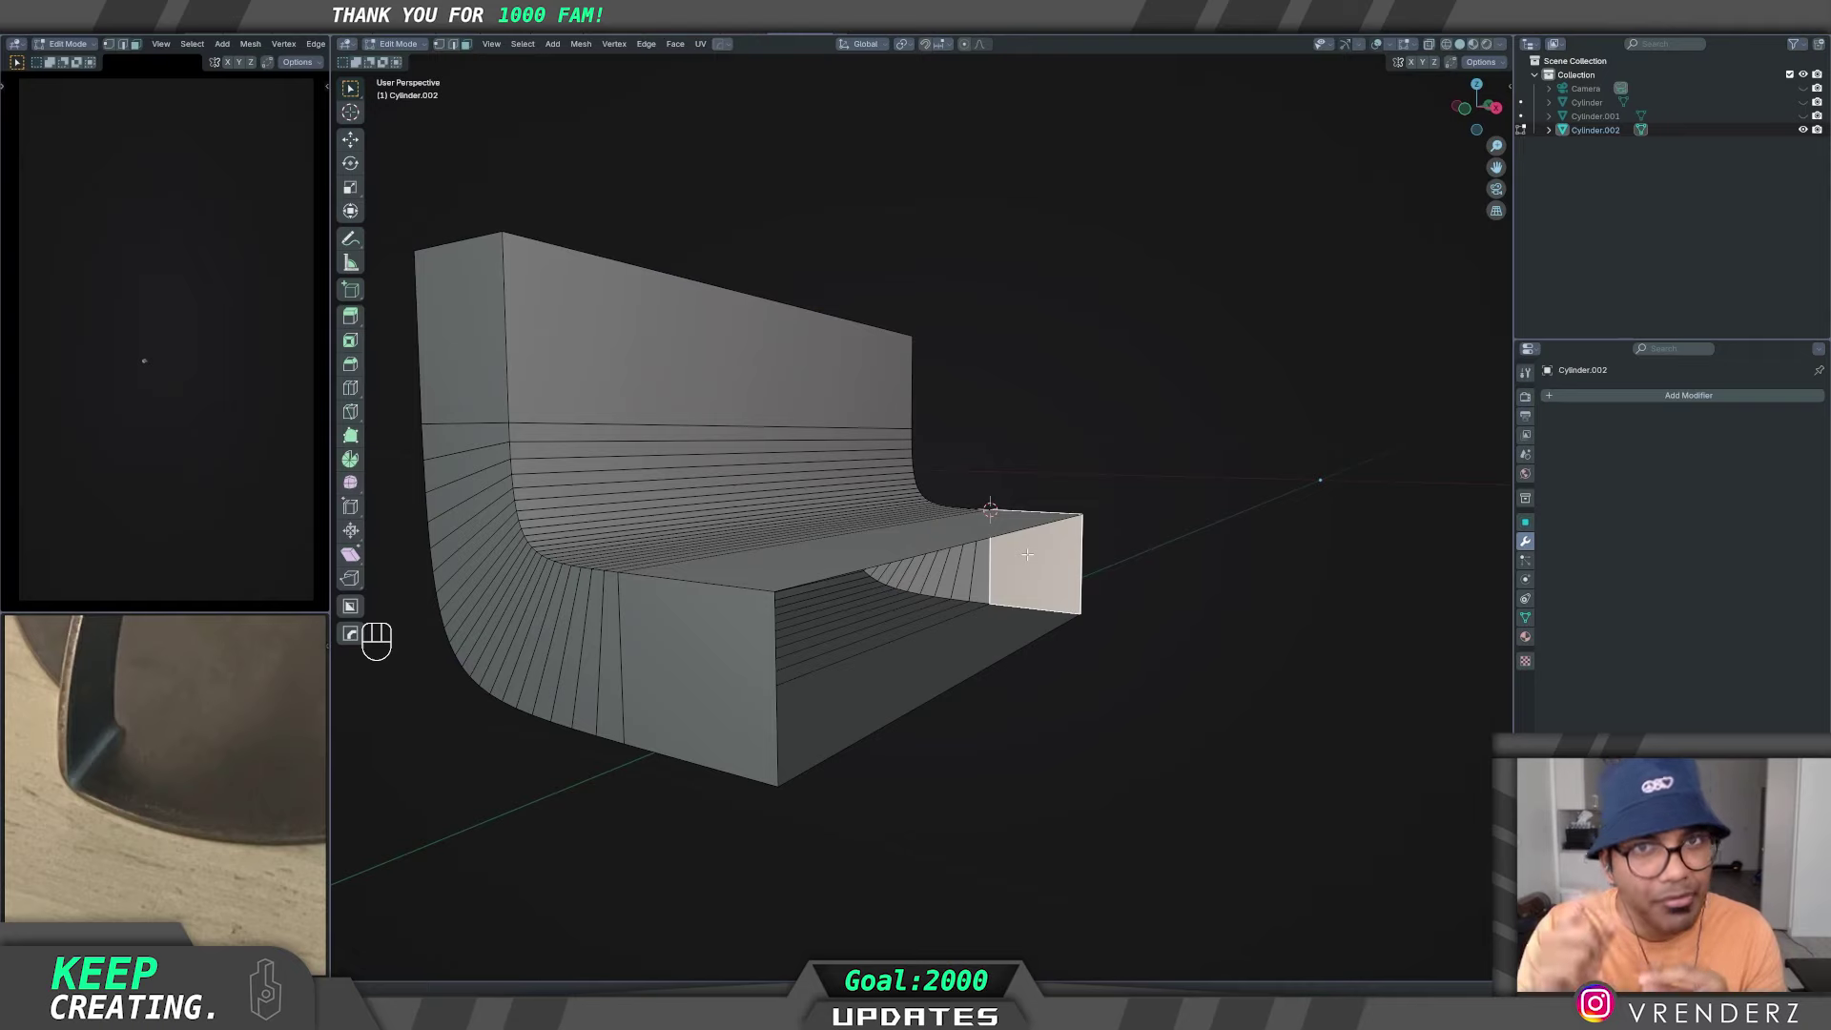
key(Delete)
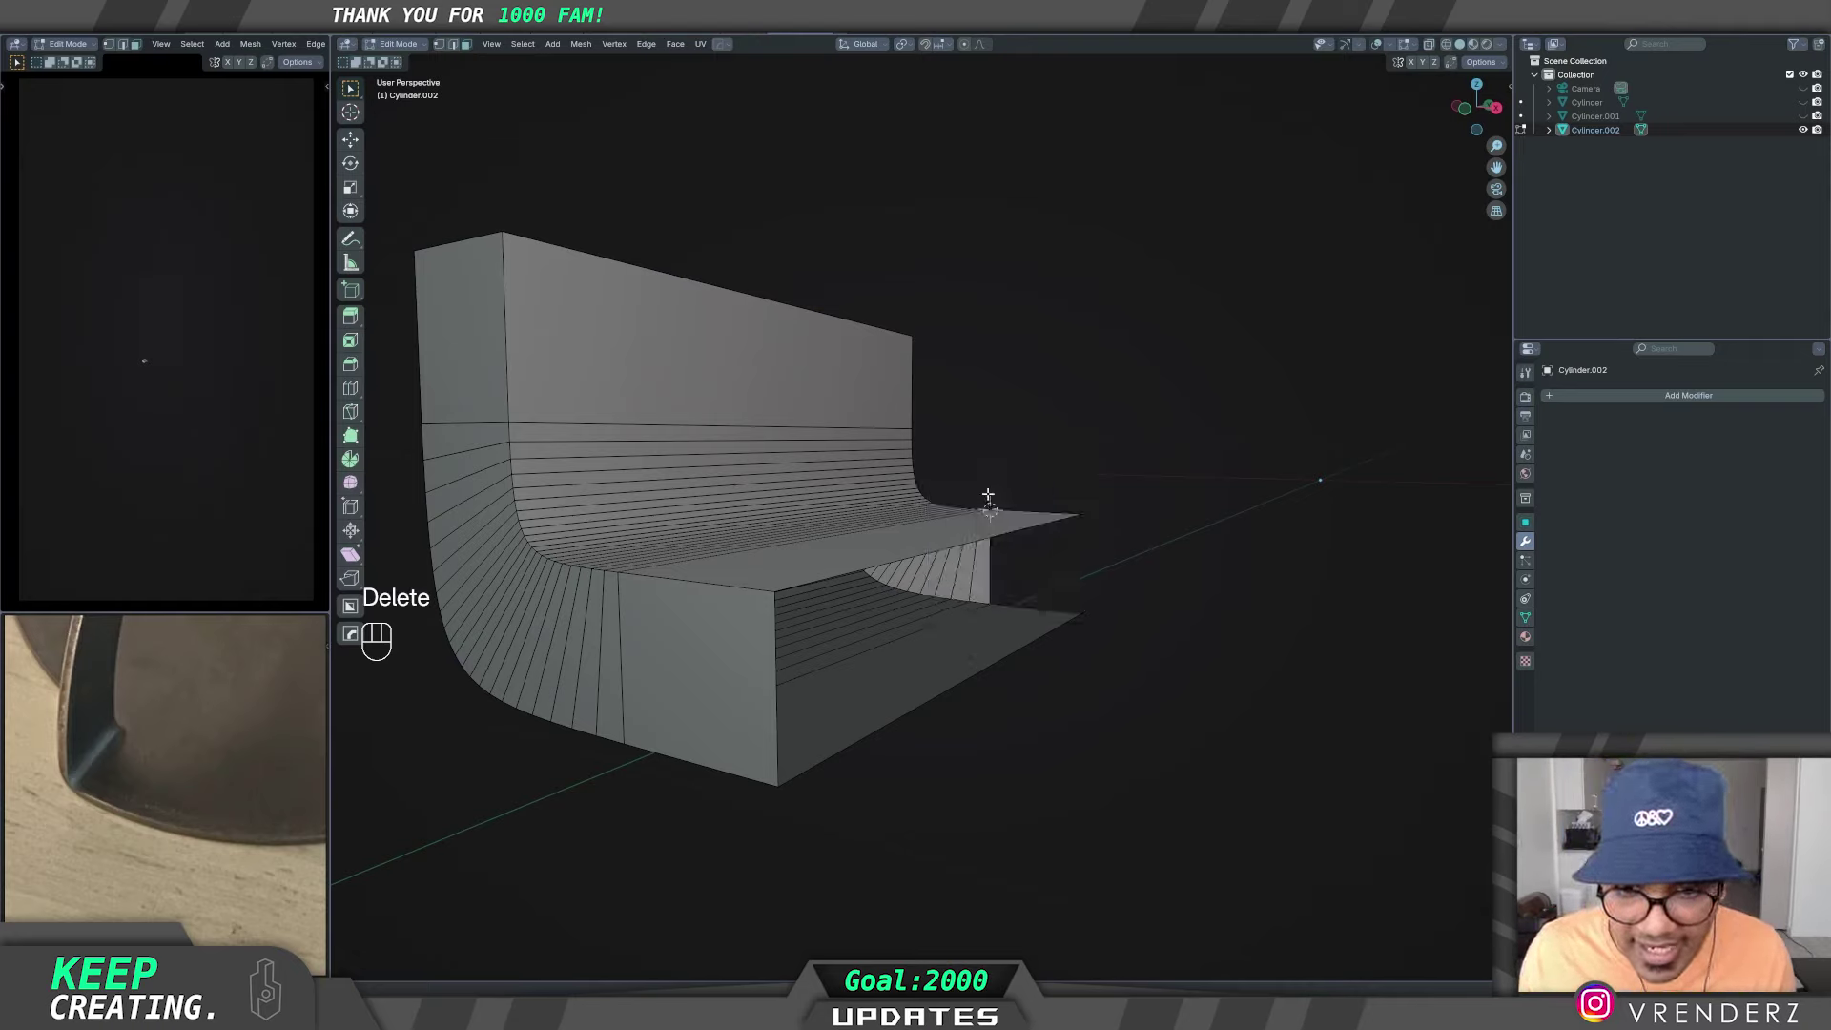
key([)
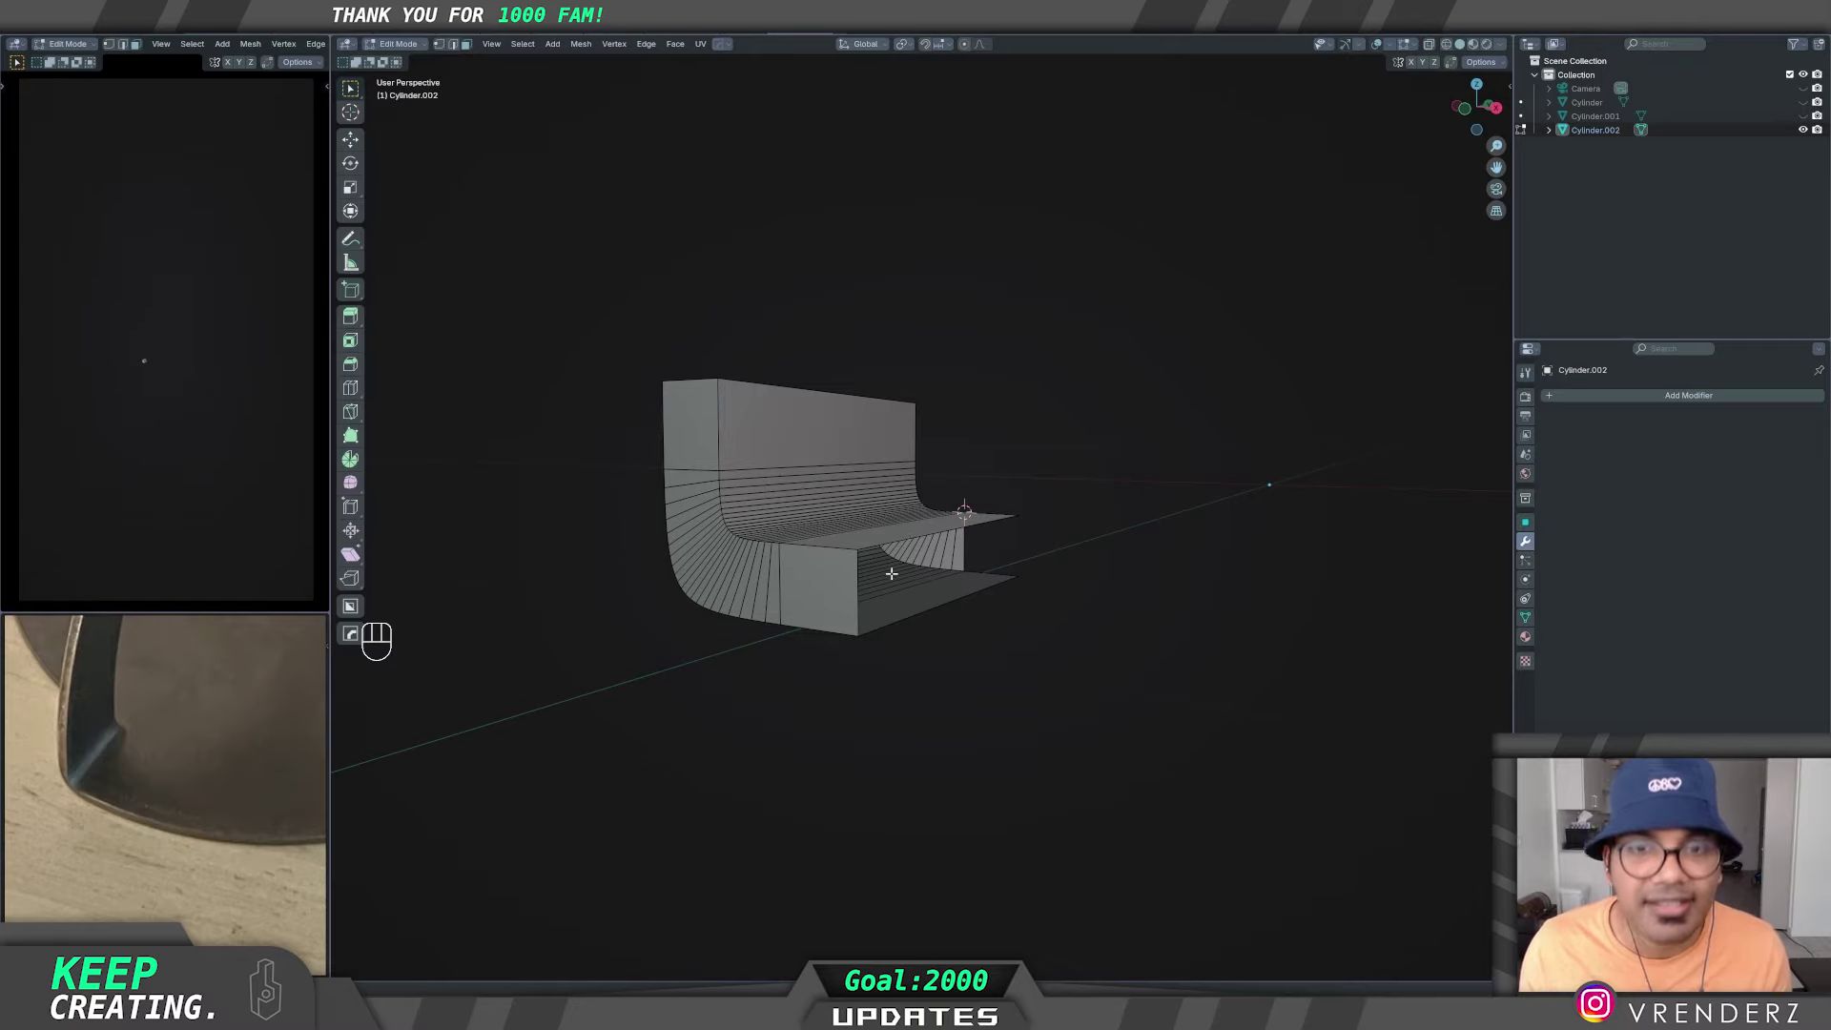
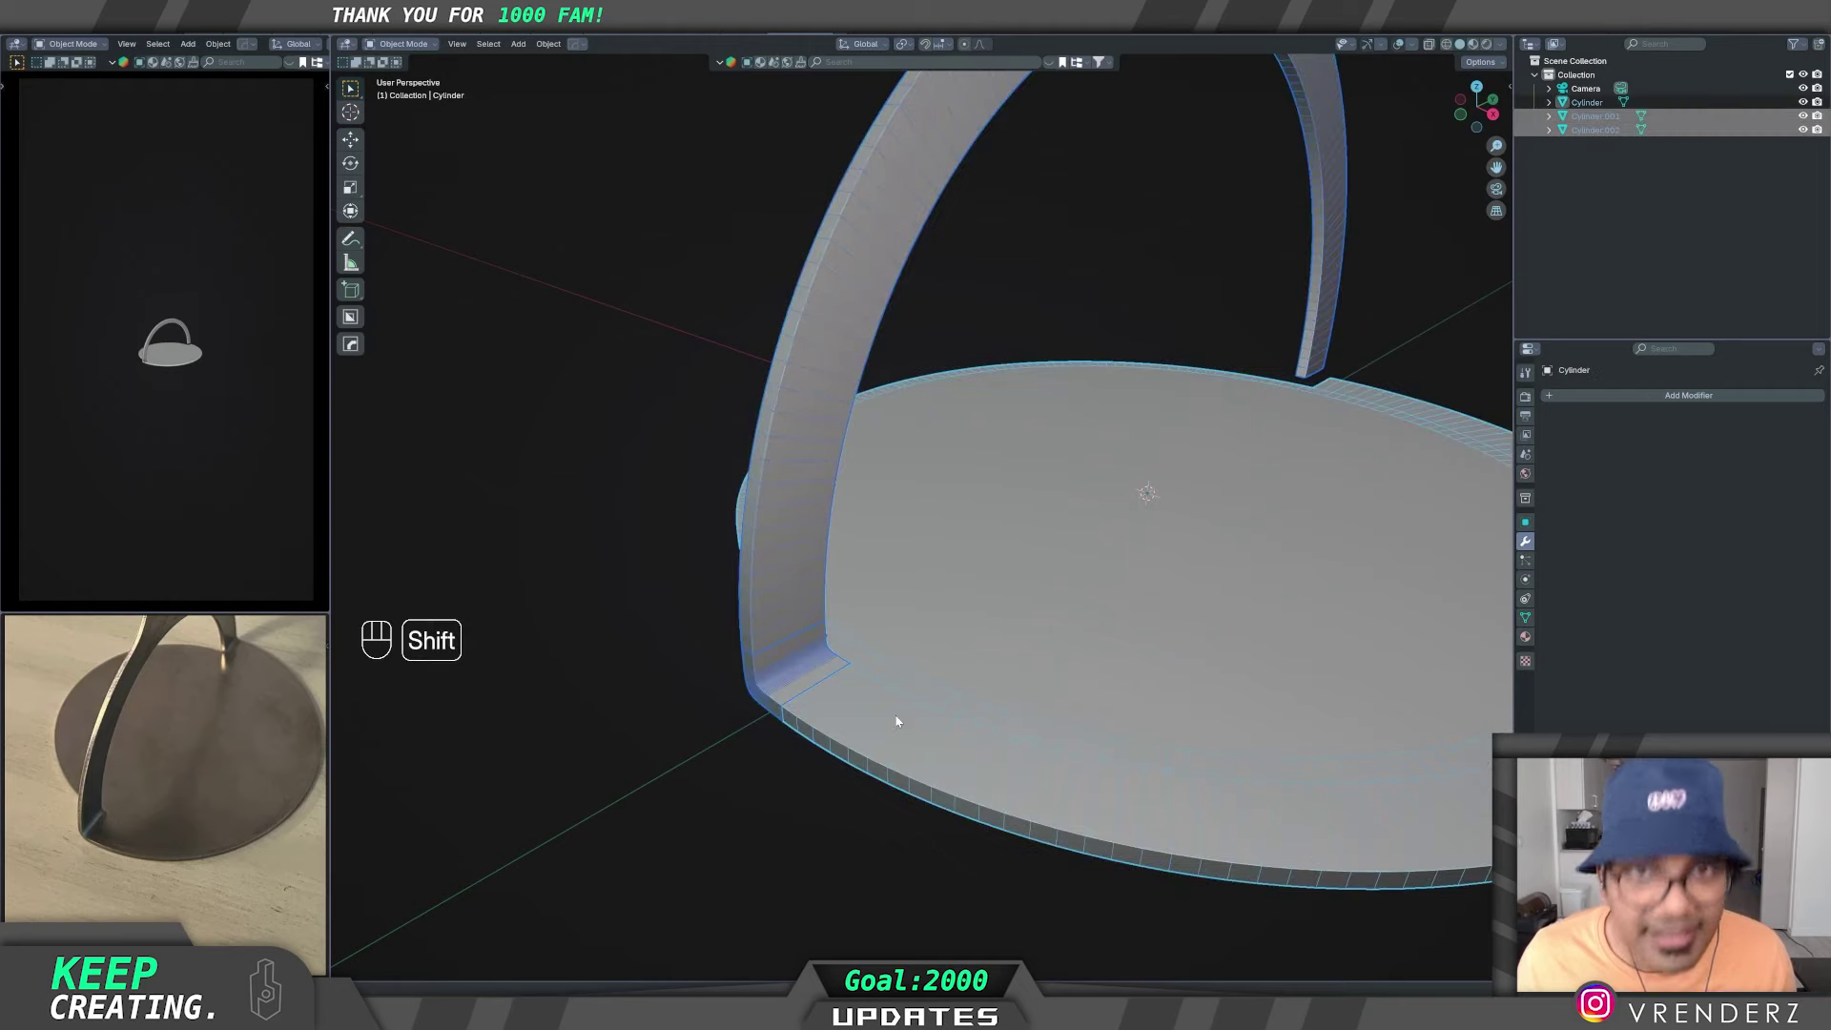
- Join base, arch and neck into one Cylinder and merge the seam vertices by distance
key(ctrl+j)
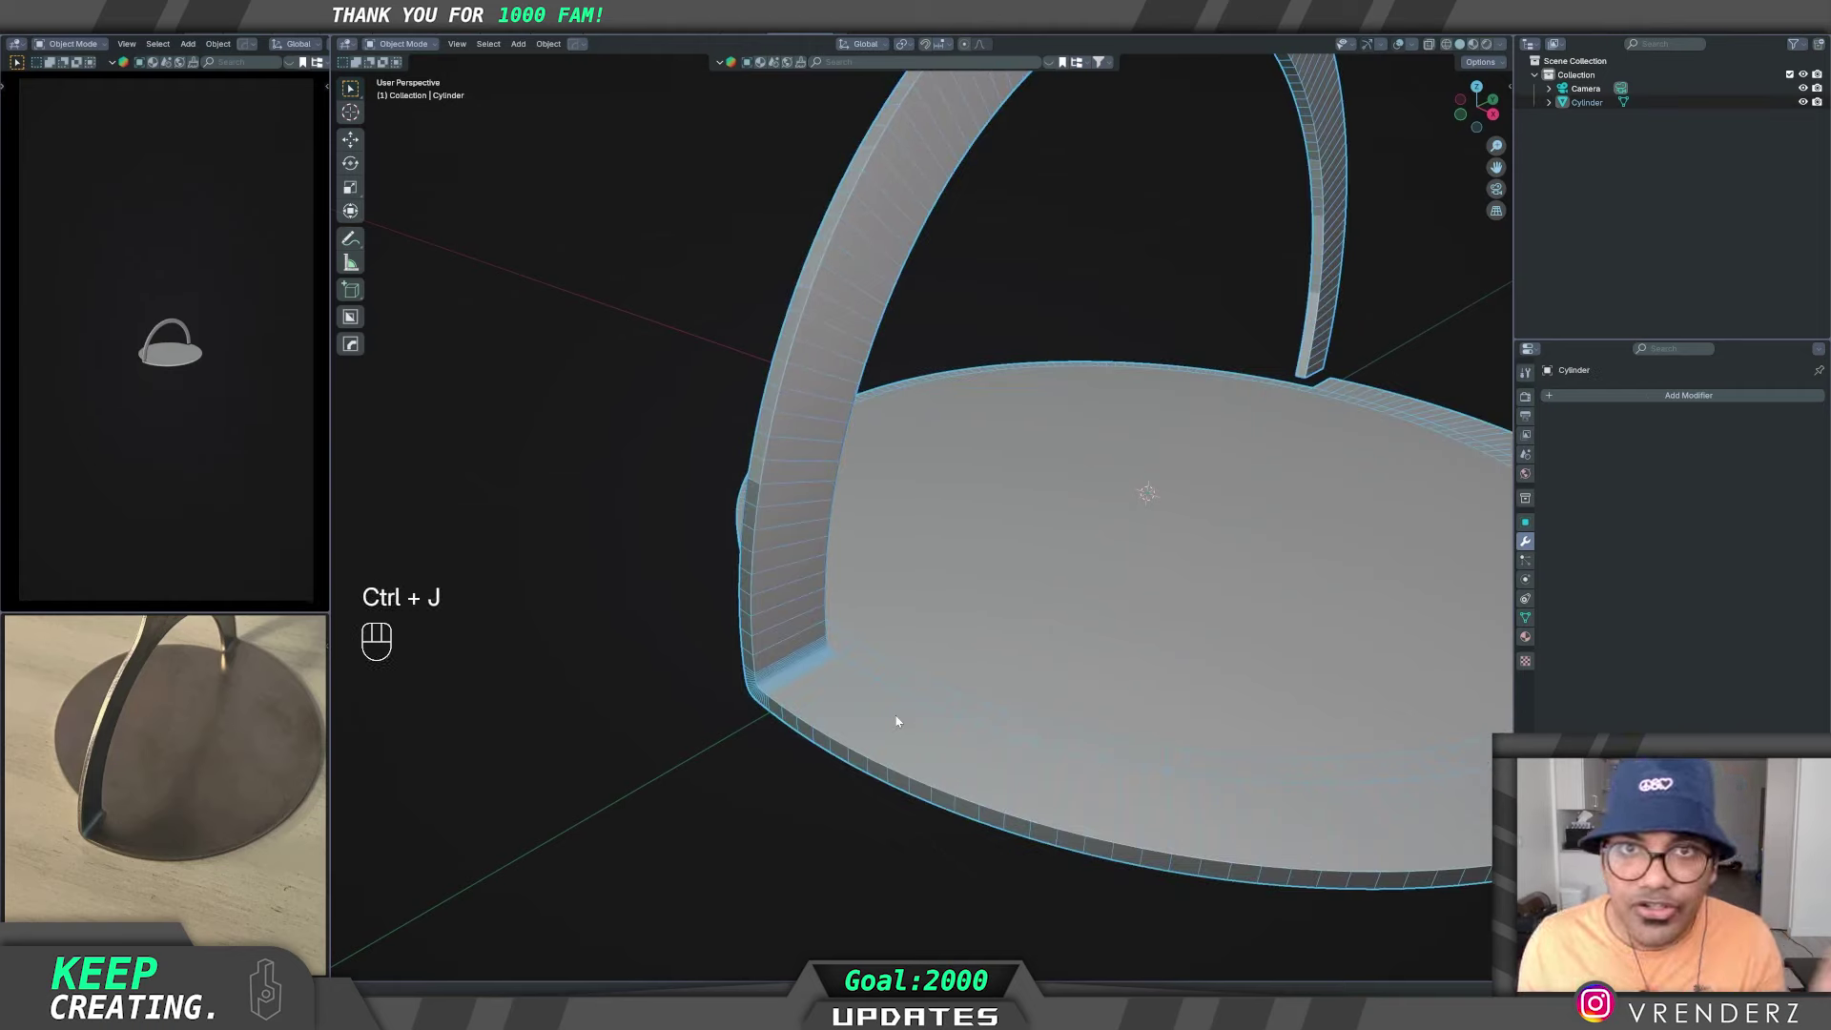
key(z)
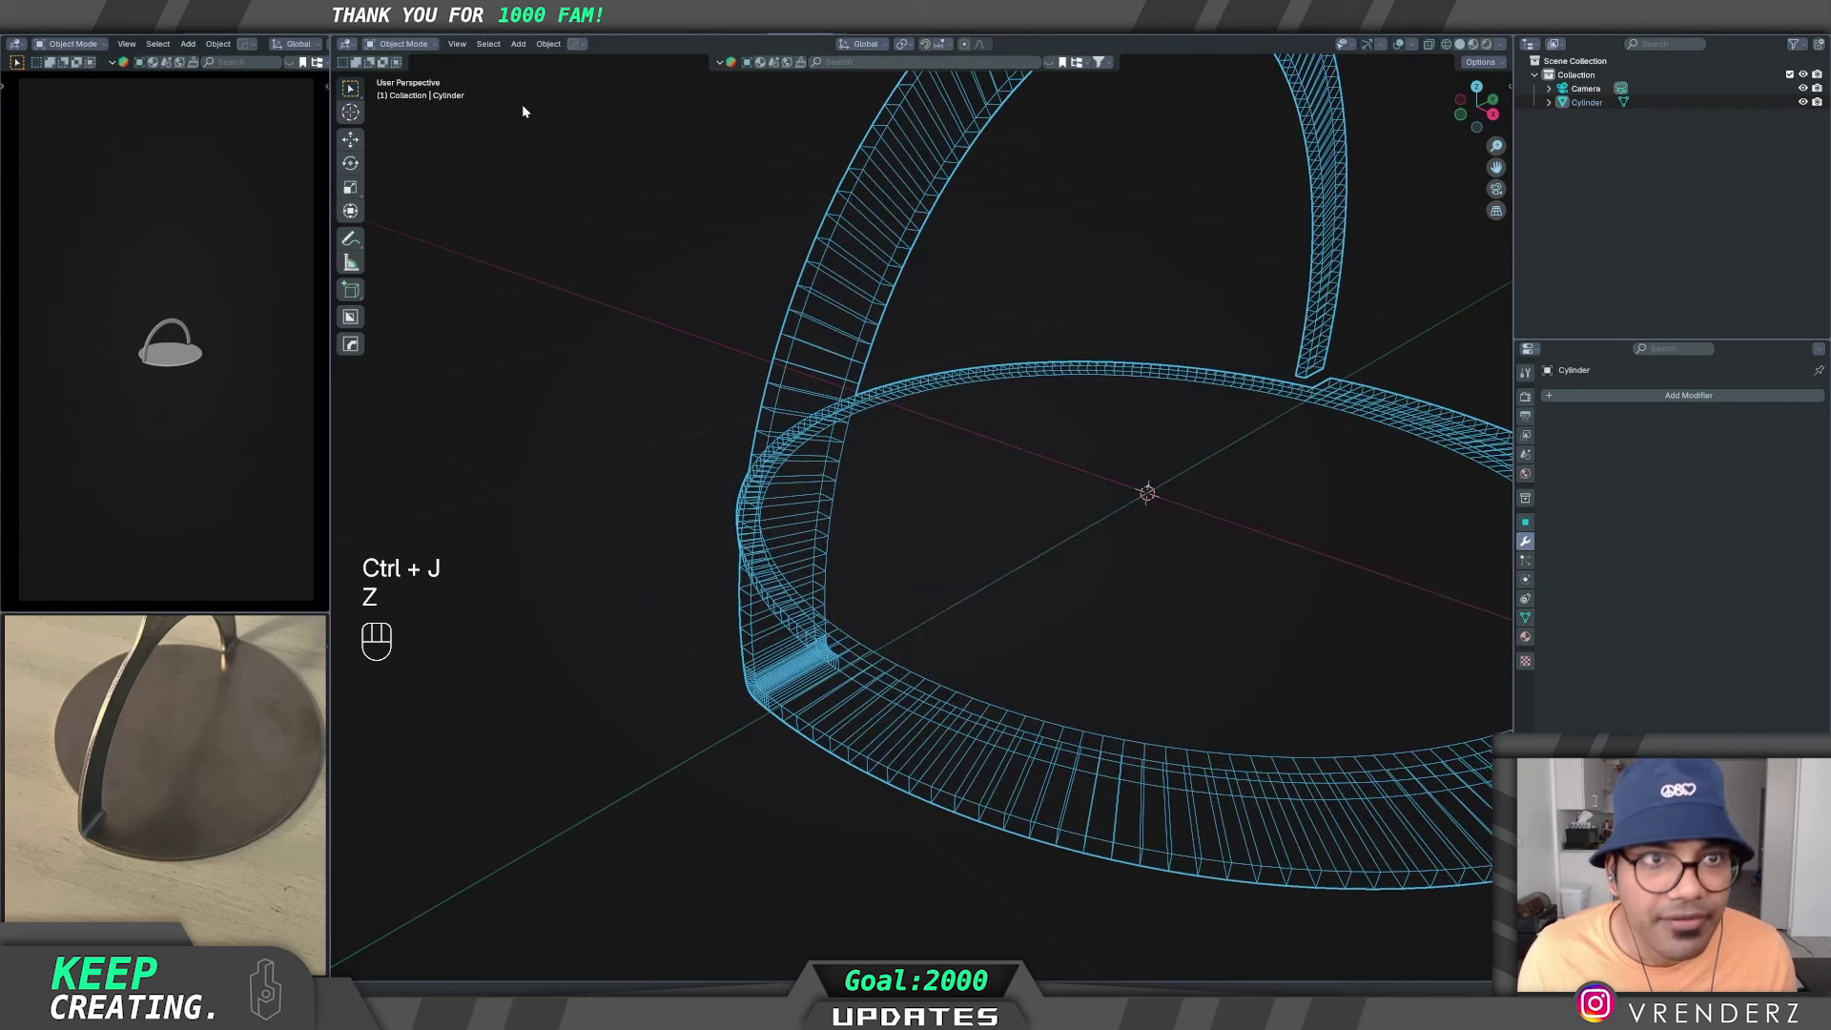
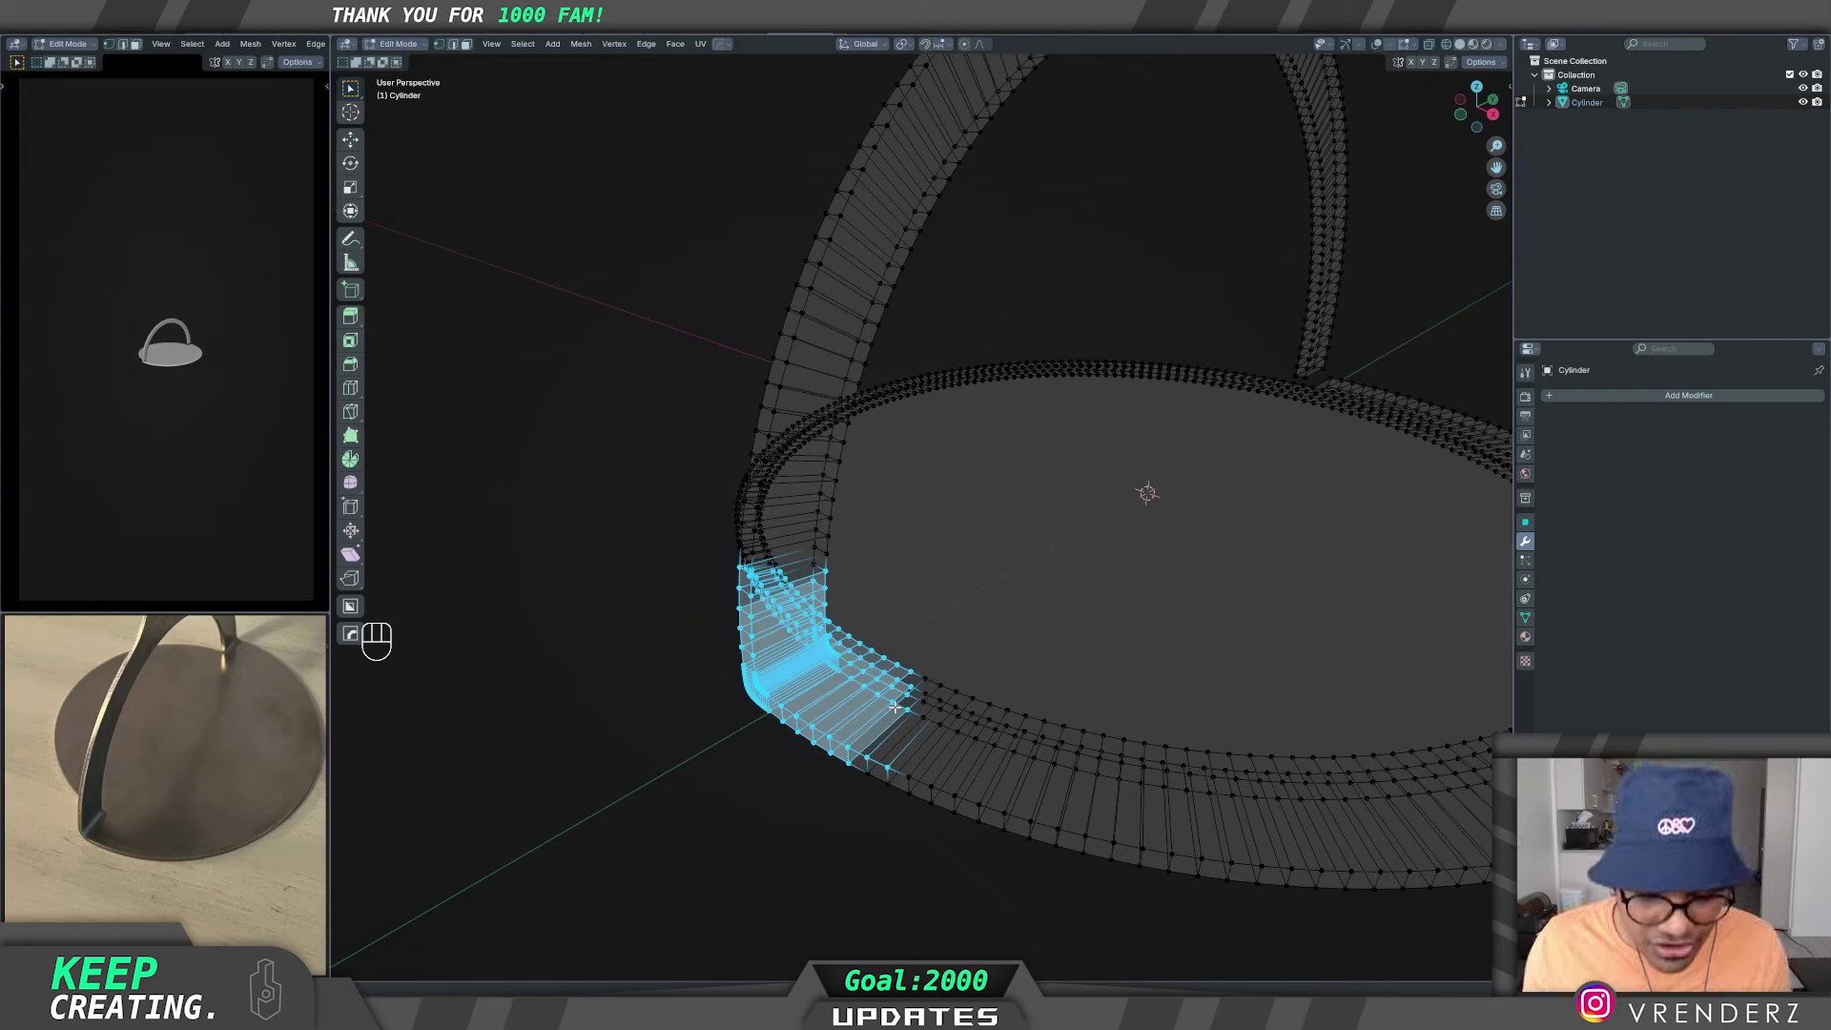
key(m)
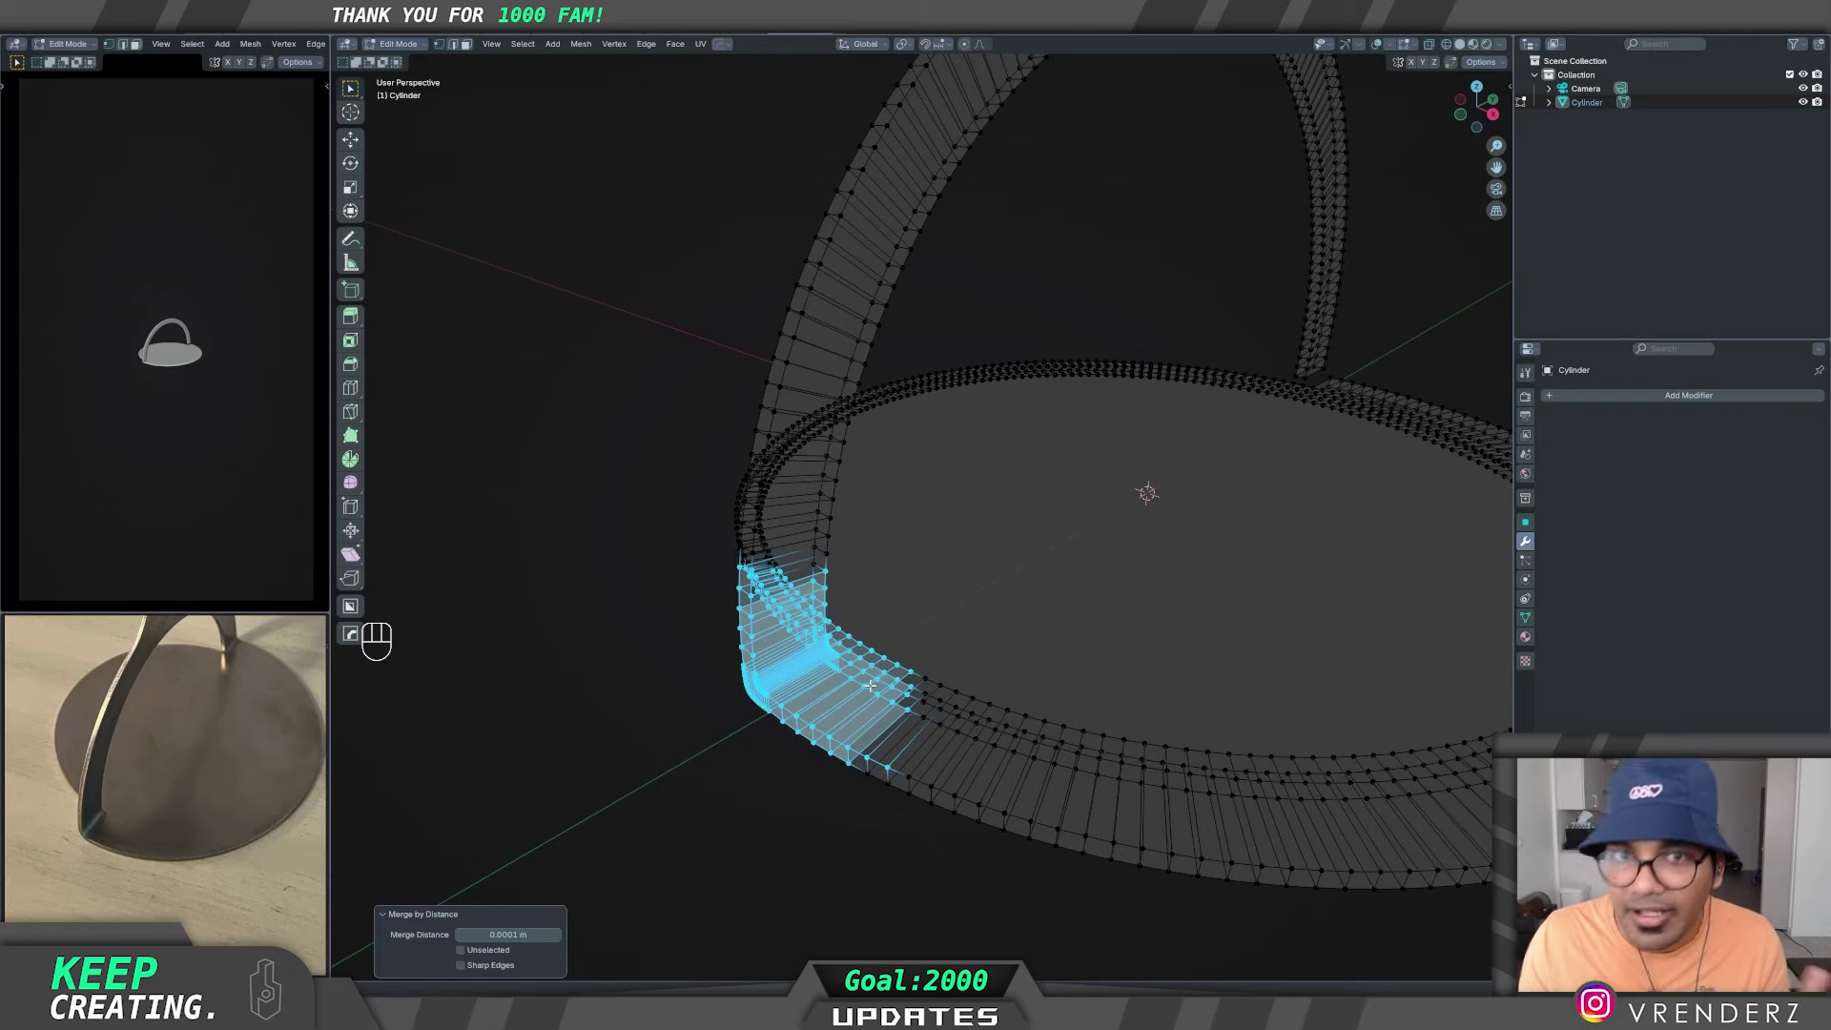
- Delete the flat disc faces and half the arch, leaving curved rim strips and the neck
key(Tab)
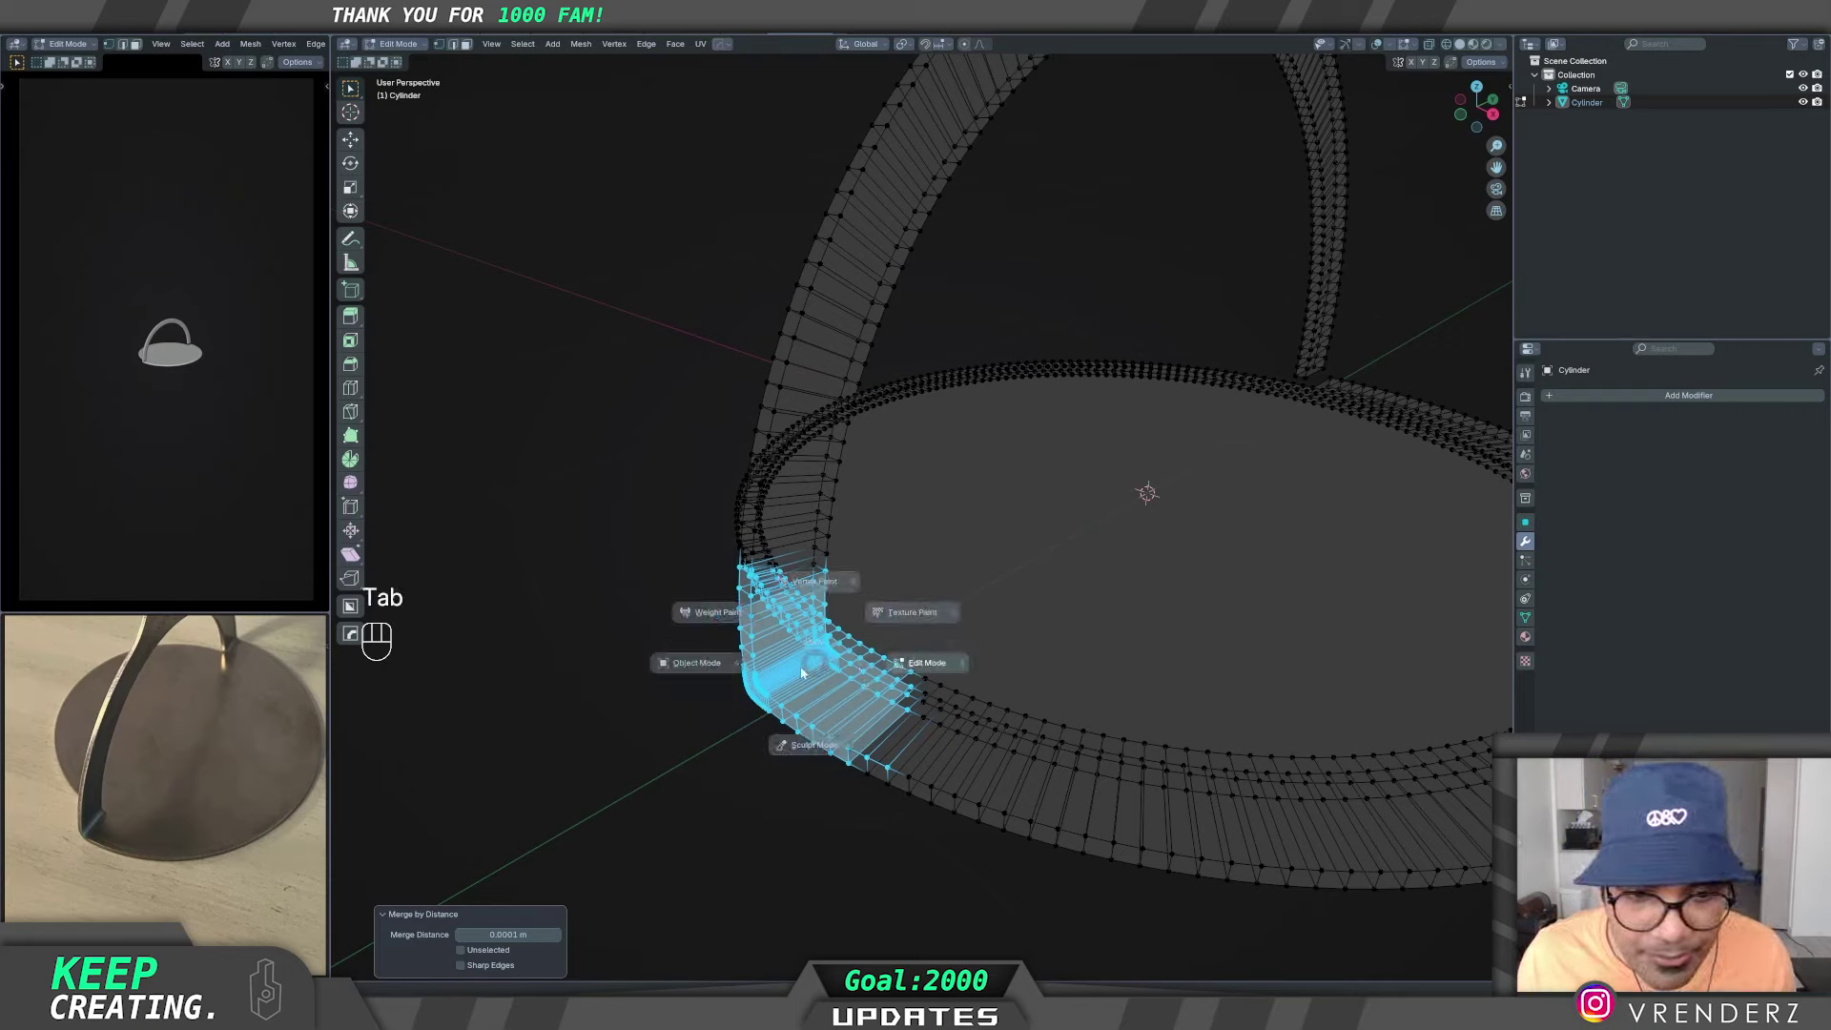
key(z)
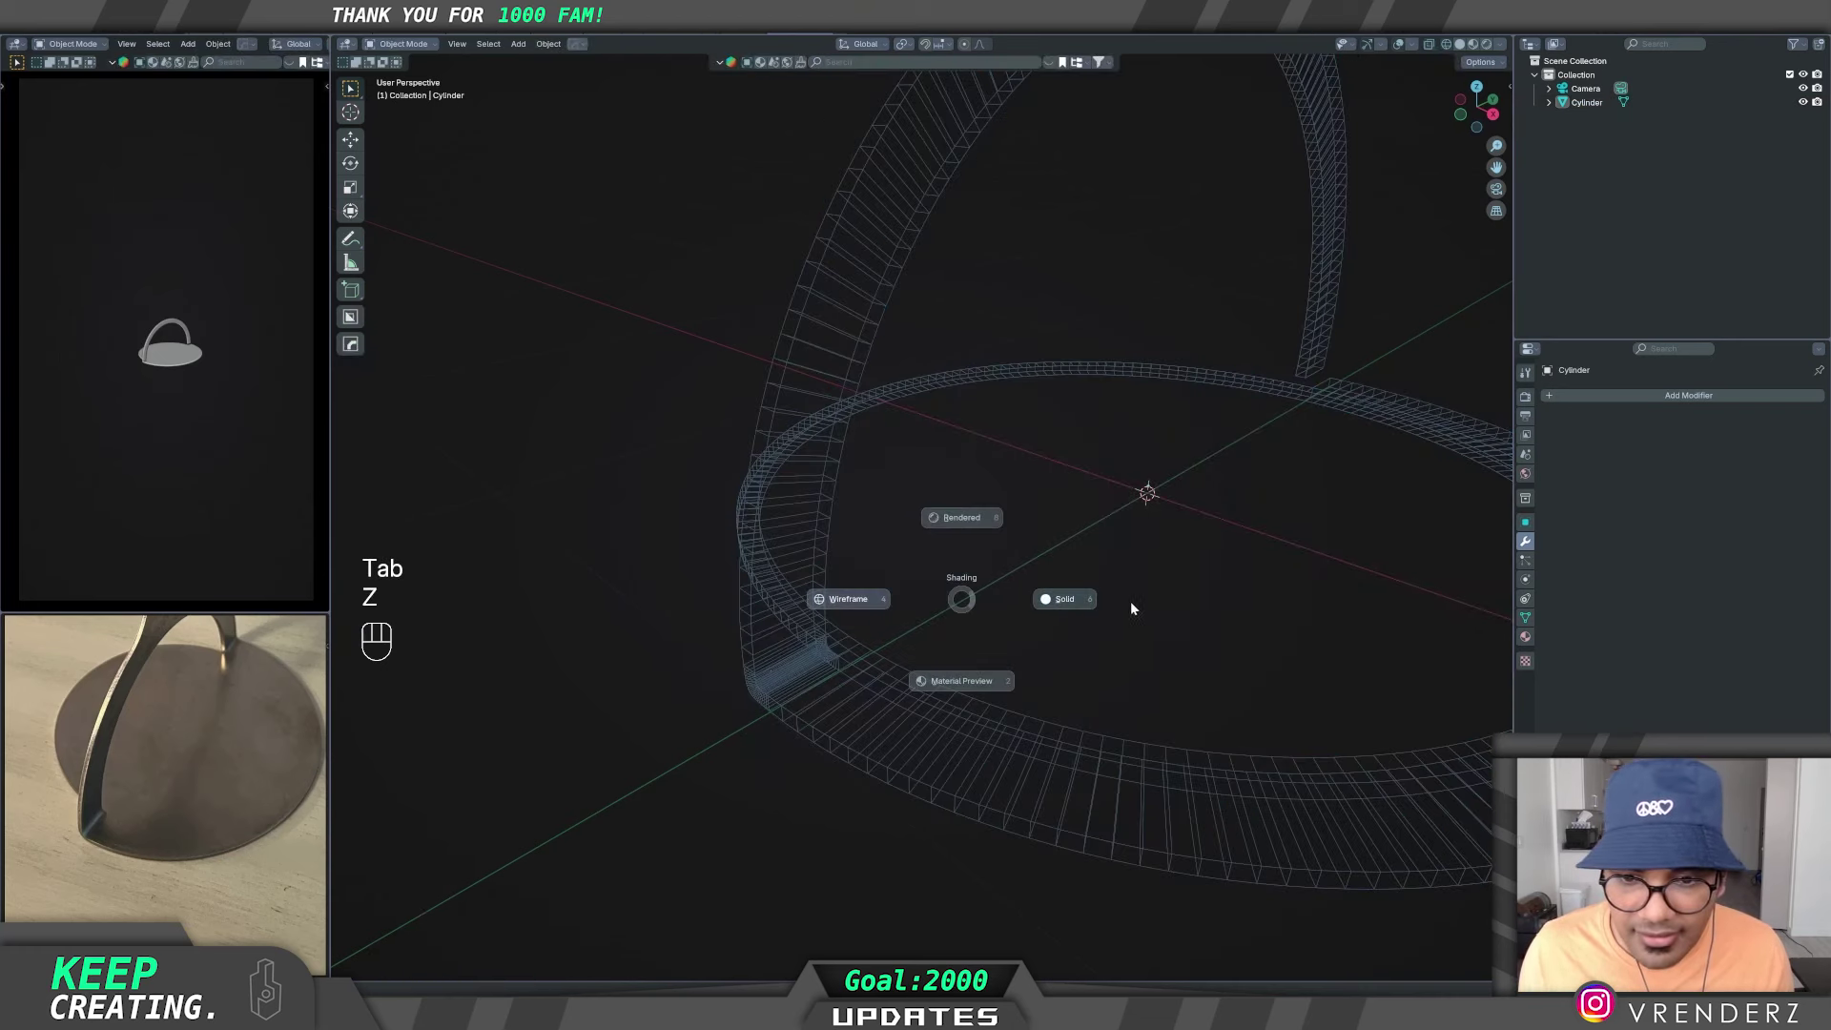
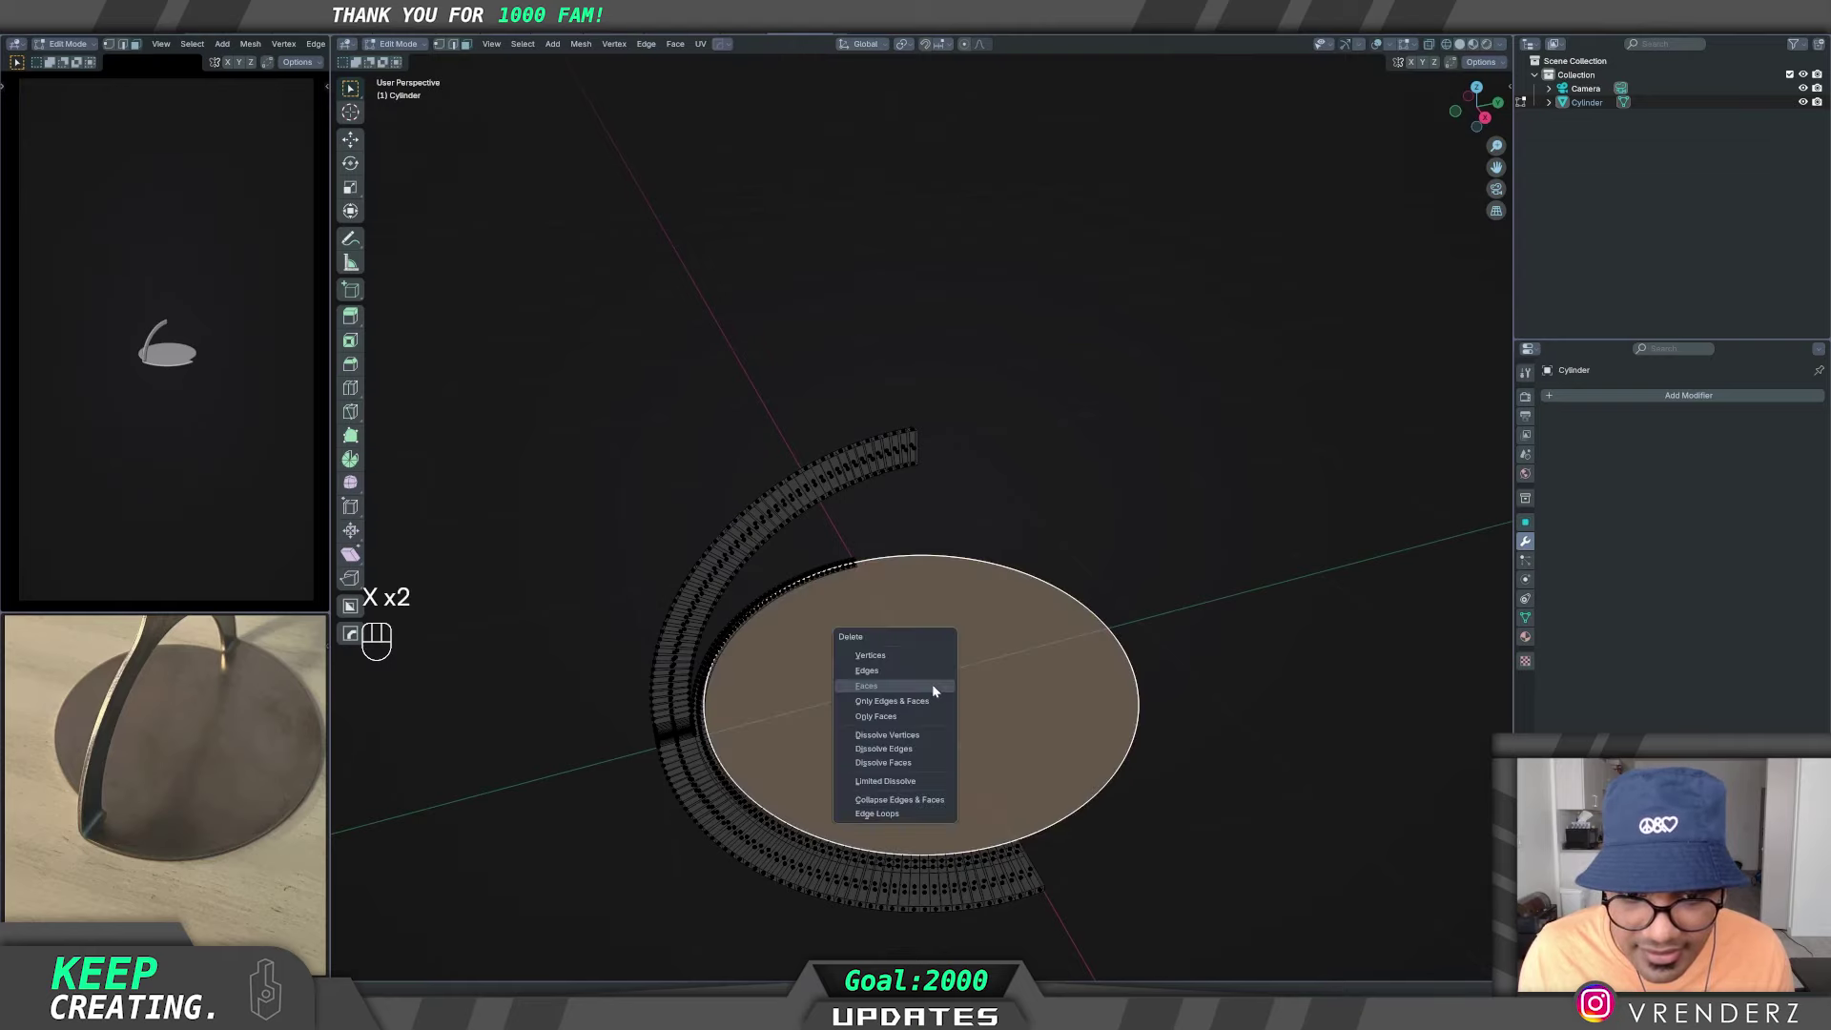
key(Tab)
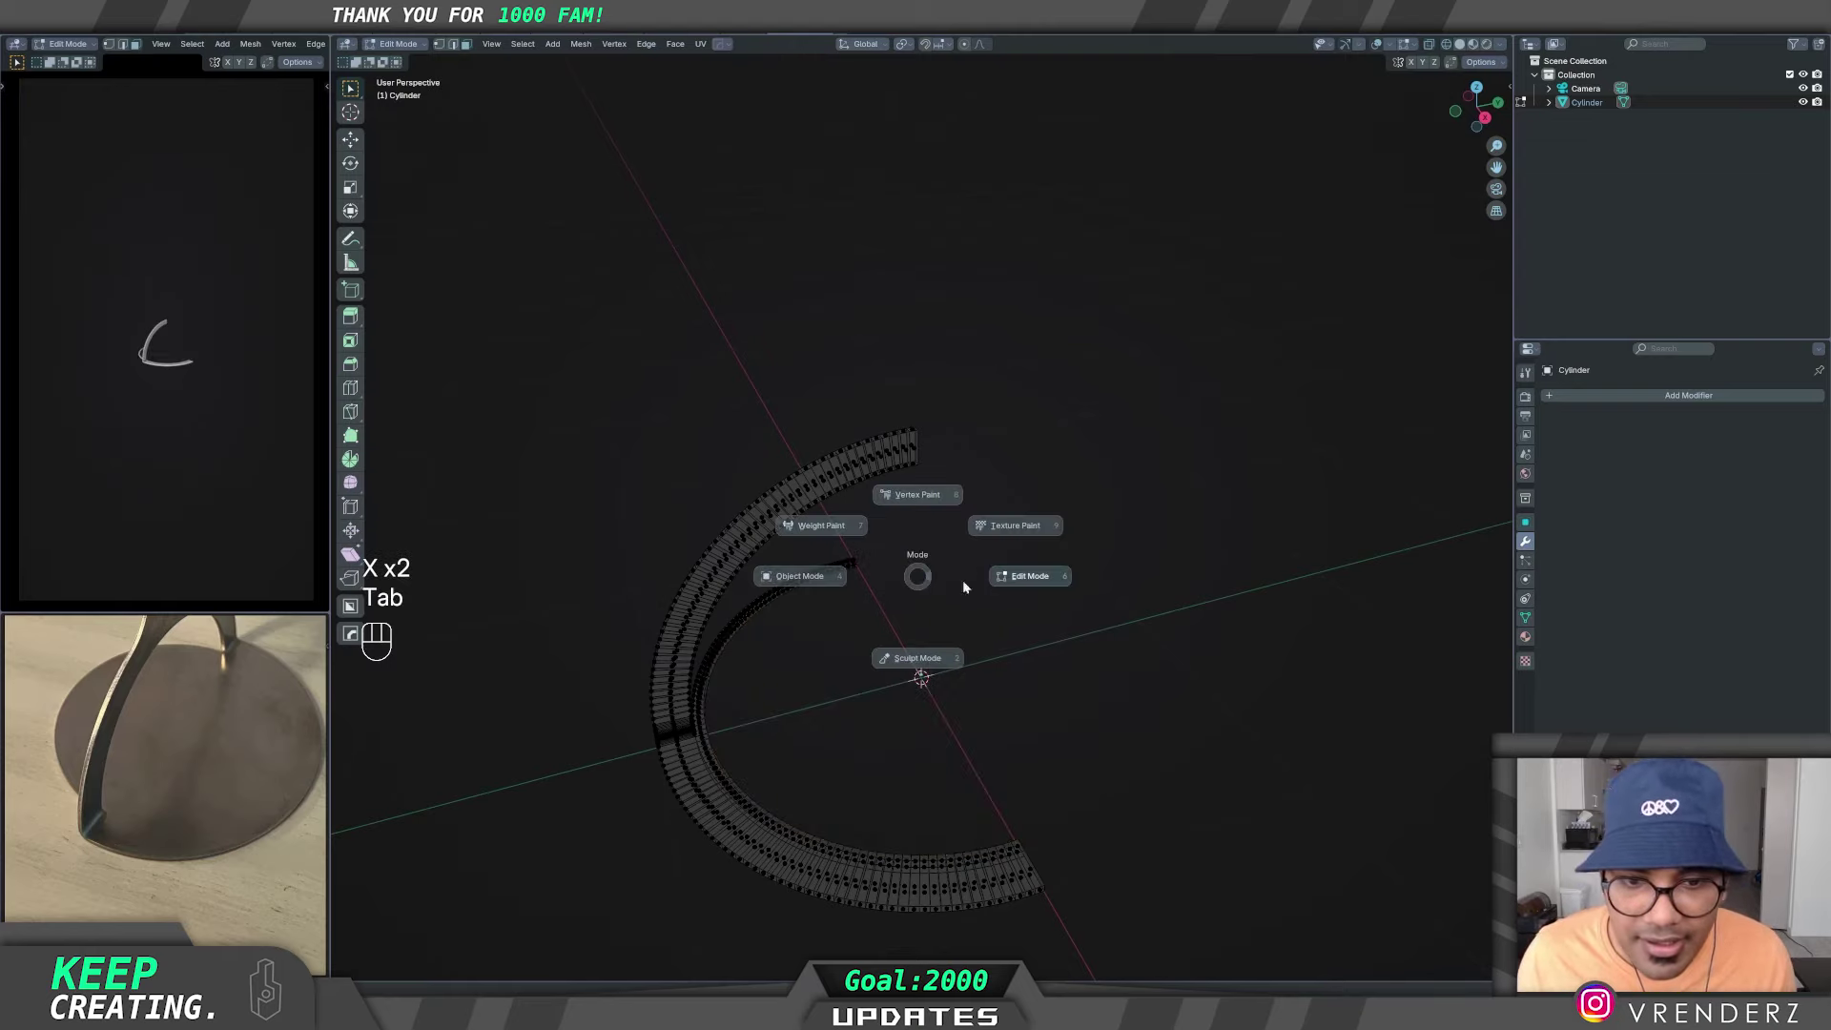
- Add a Mirror modifier with the axis set so the half strips form a full ring and arch
key(z)
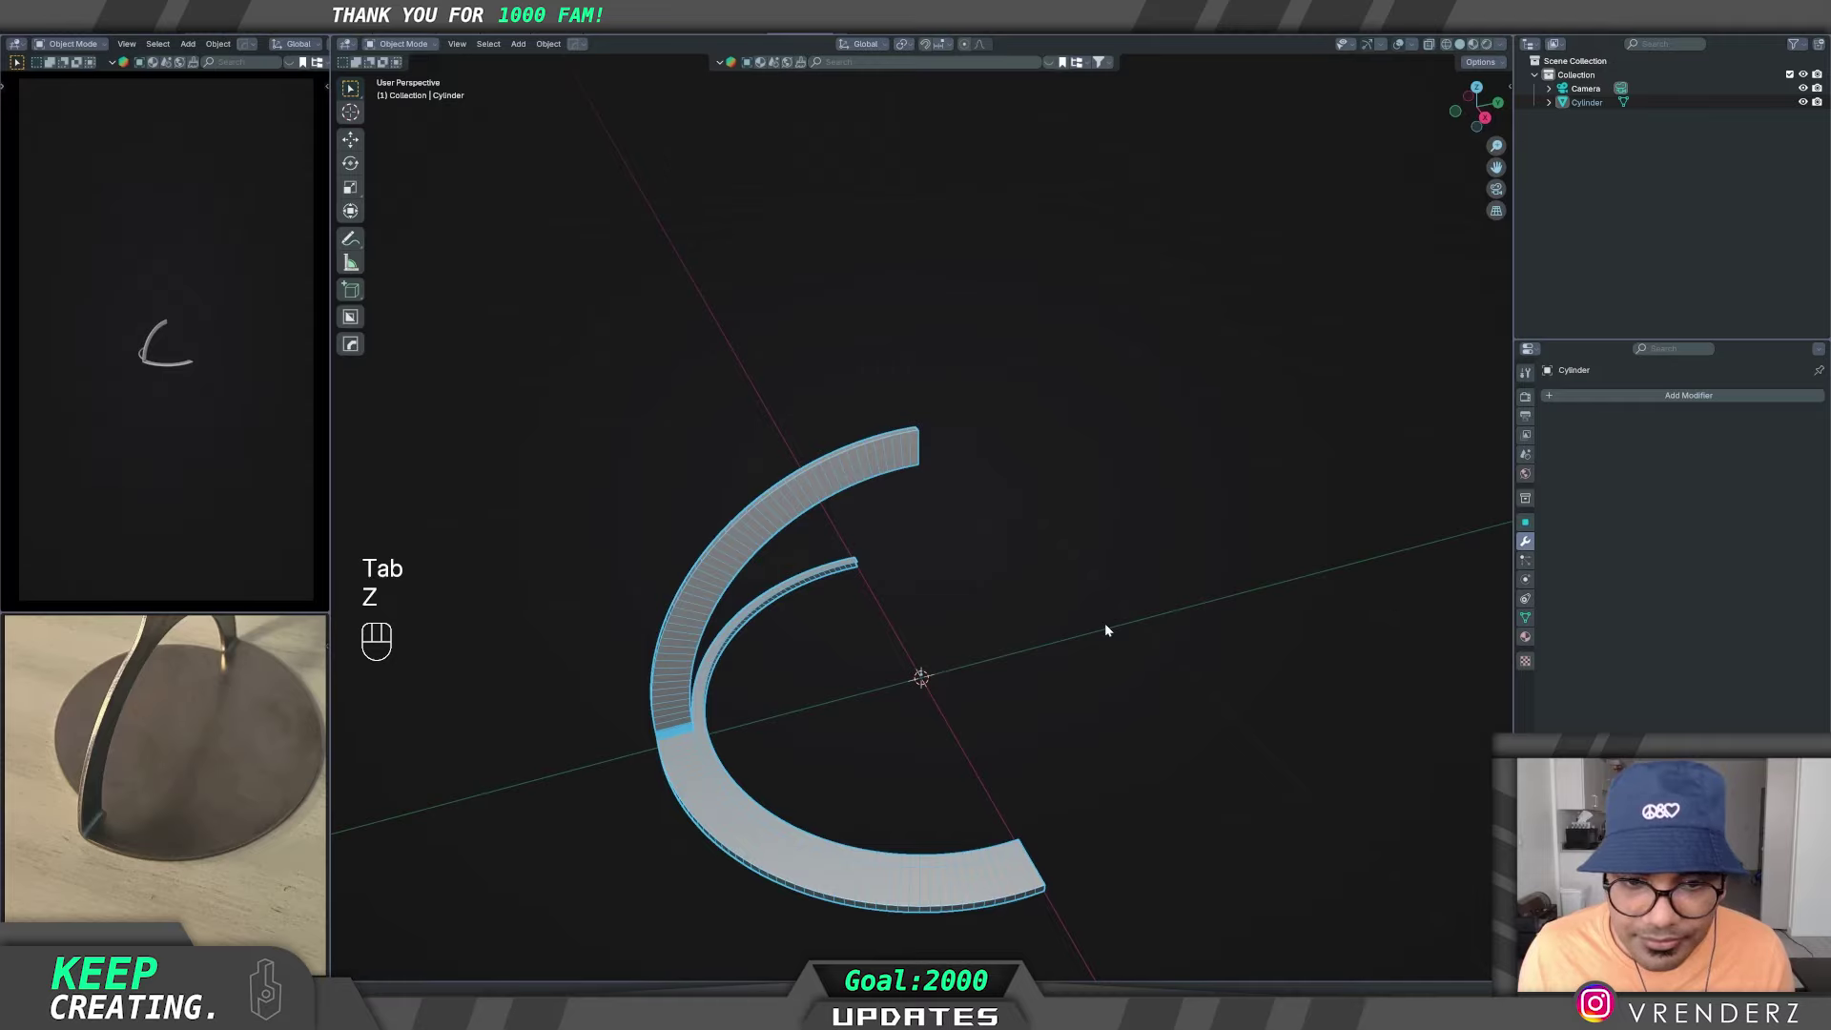
drag(868, 747, 852, 741)
click(687, 757)
middle_click(986, 720)
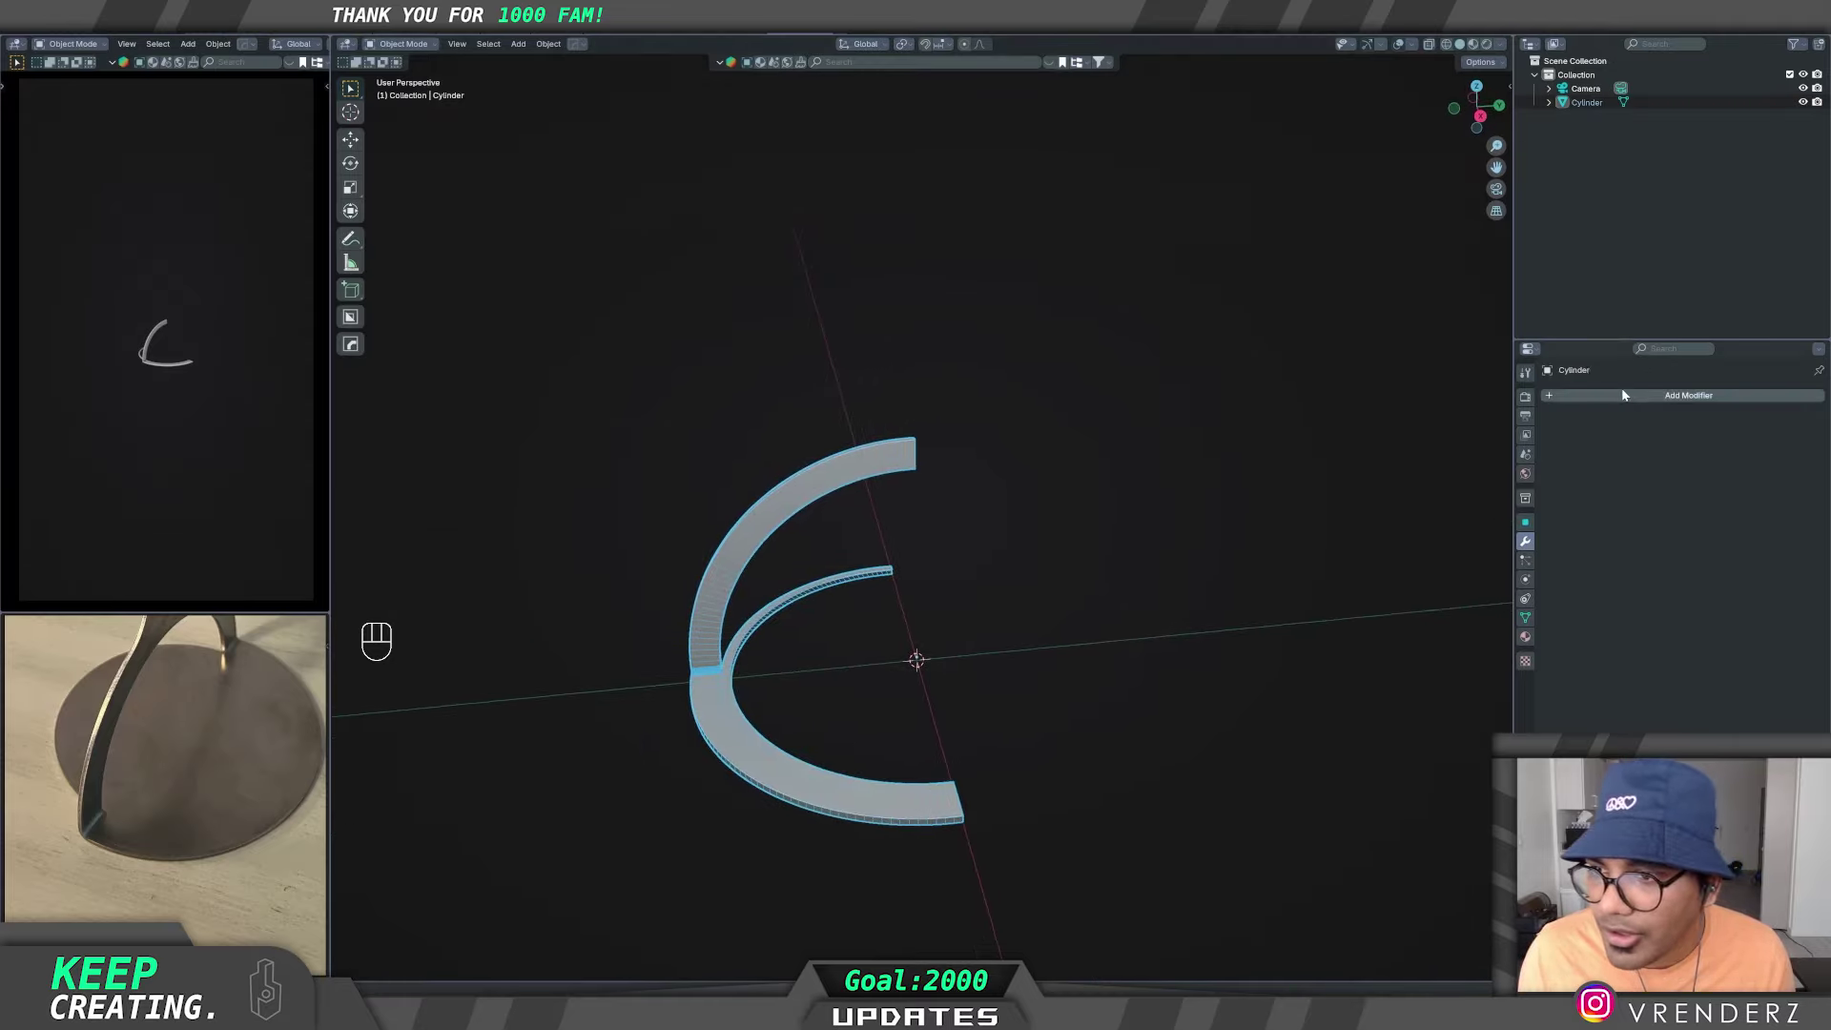
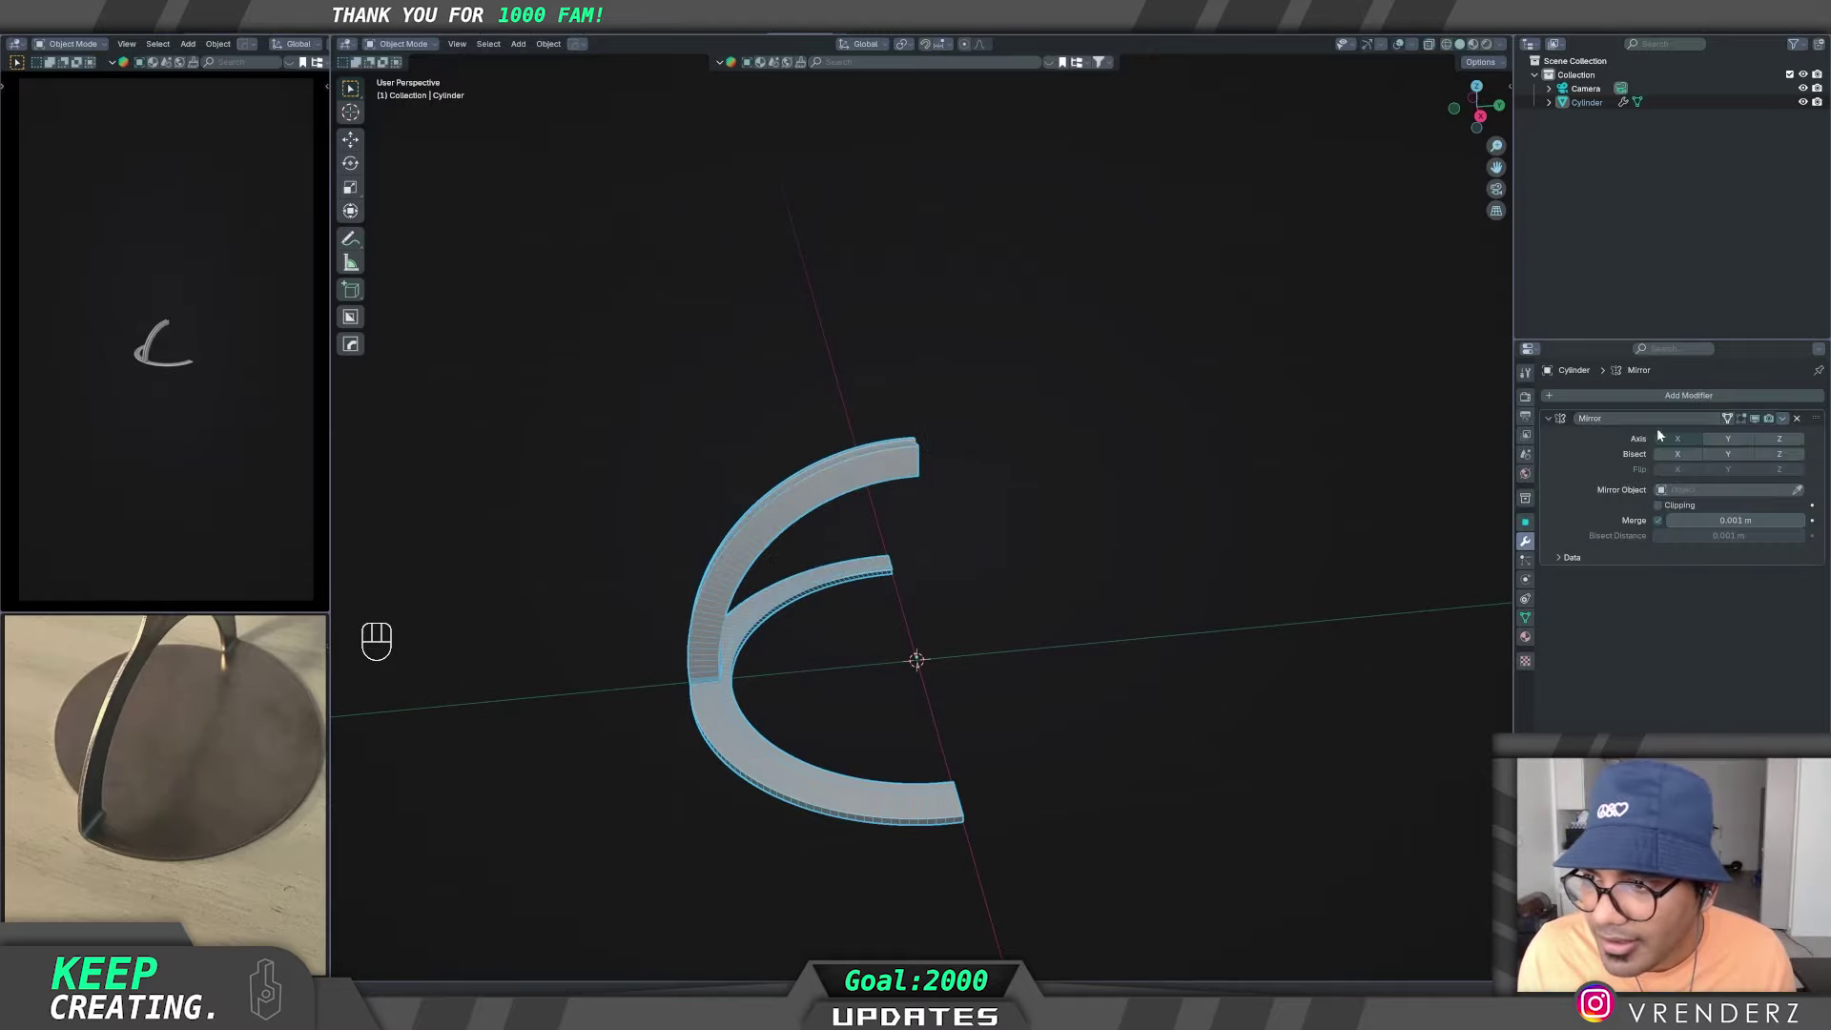
click(1731, 442)
click(1690, 440)
middle_click(997, 650)
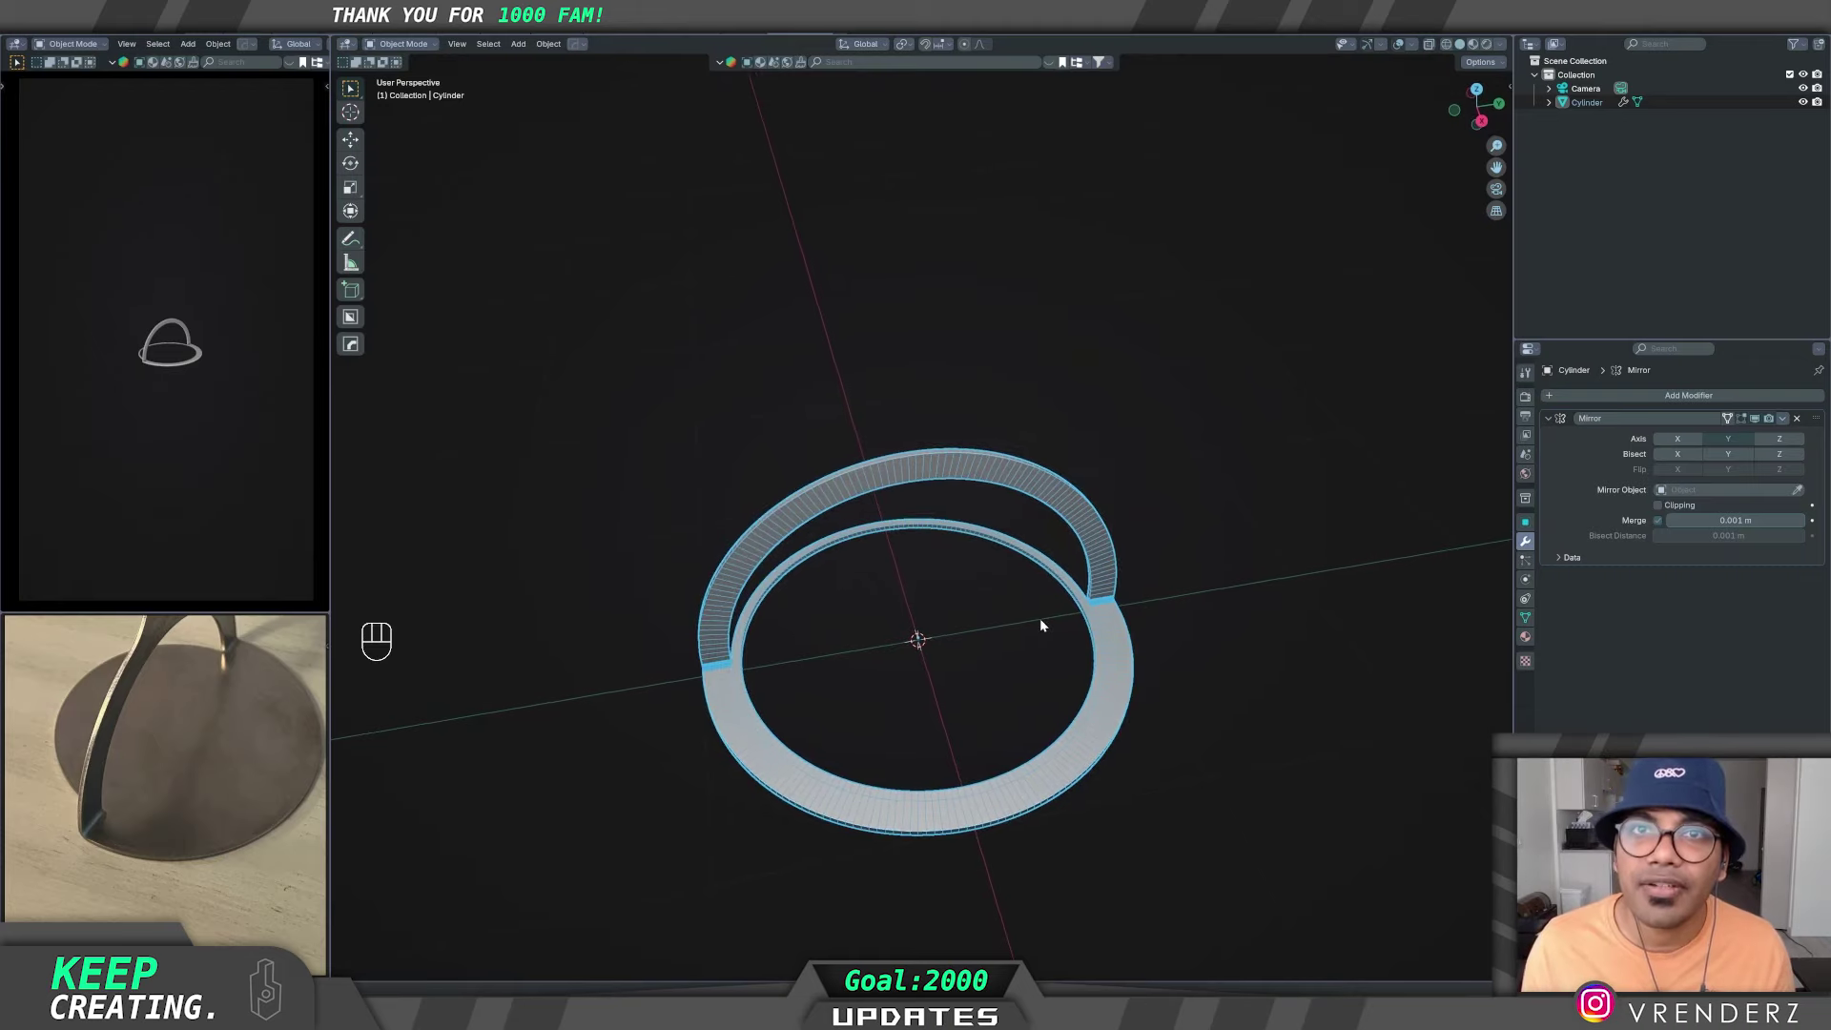
middle_click(1045, 597)
middle_click(1021, 689)
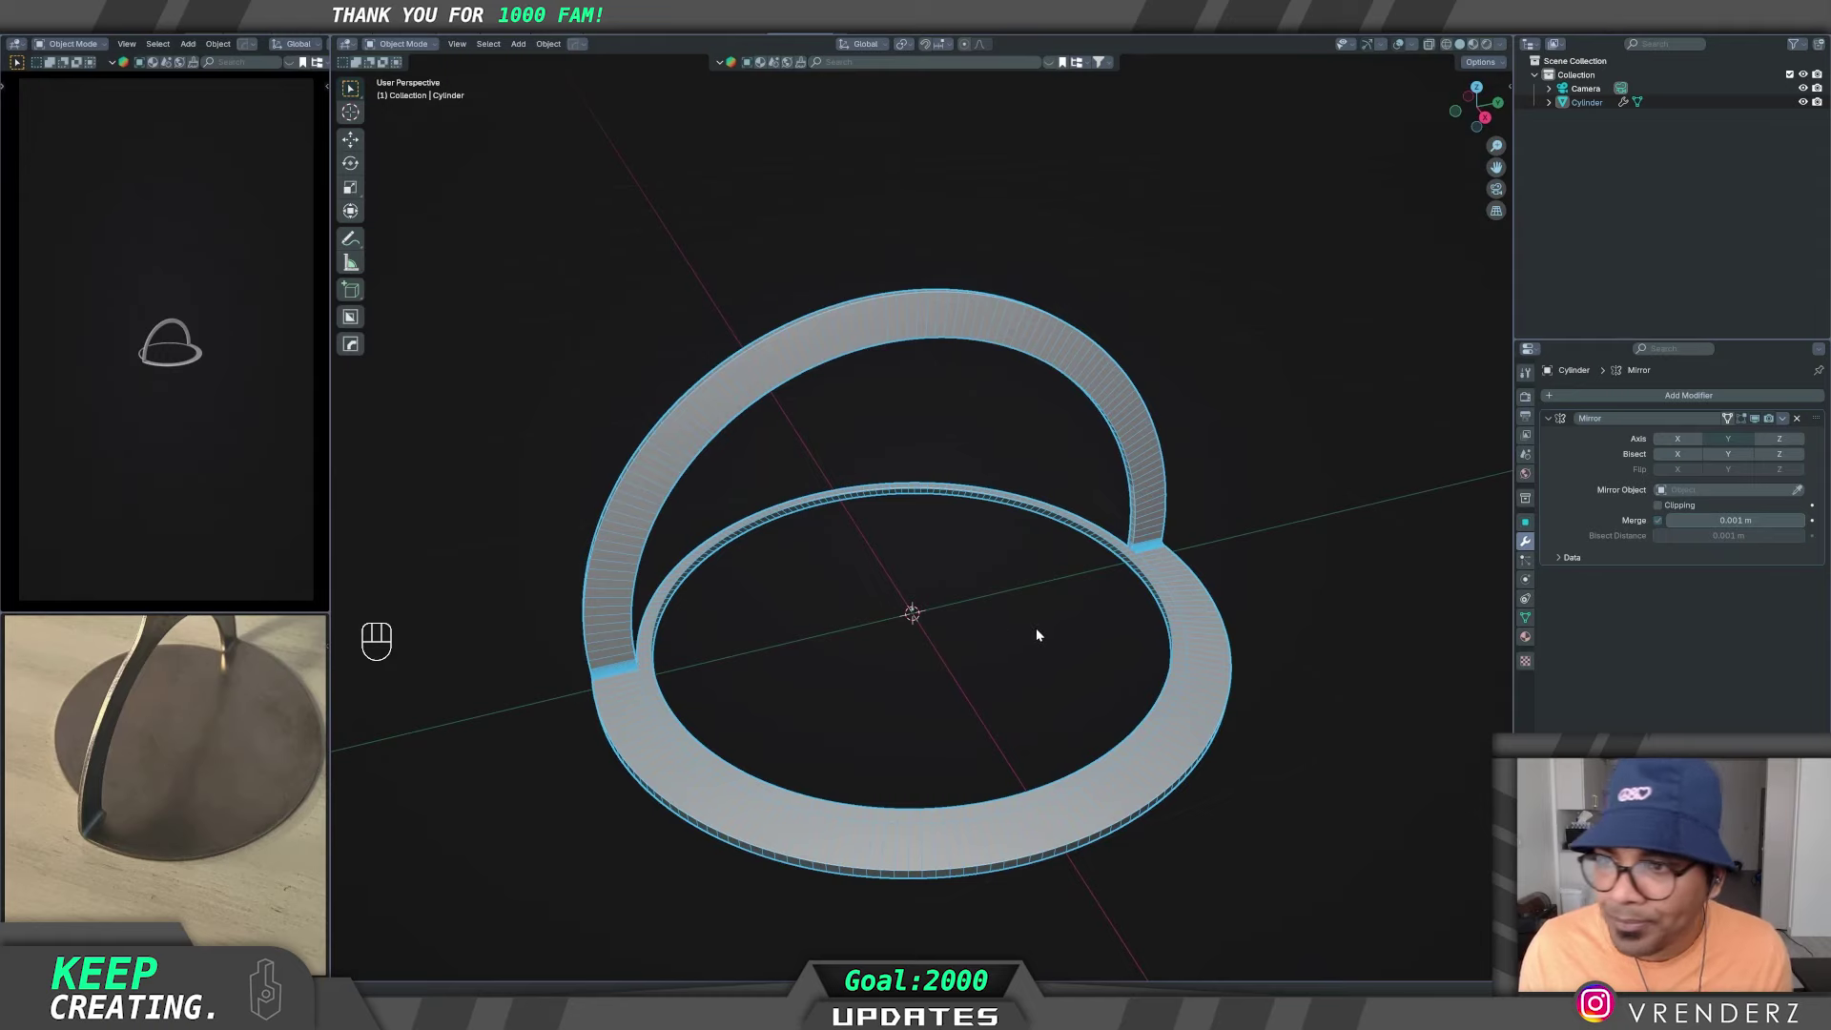
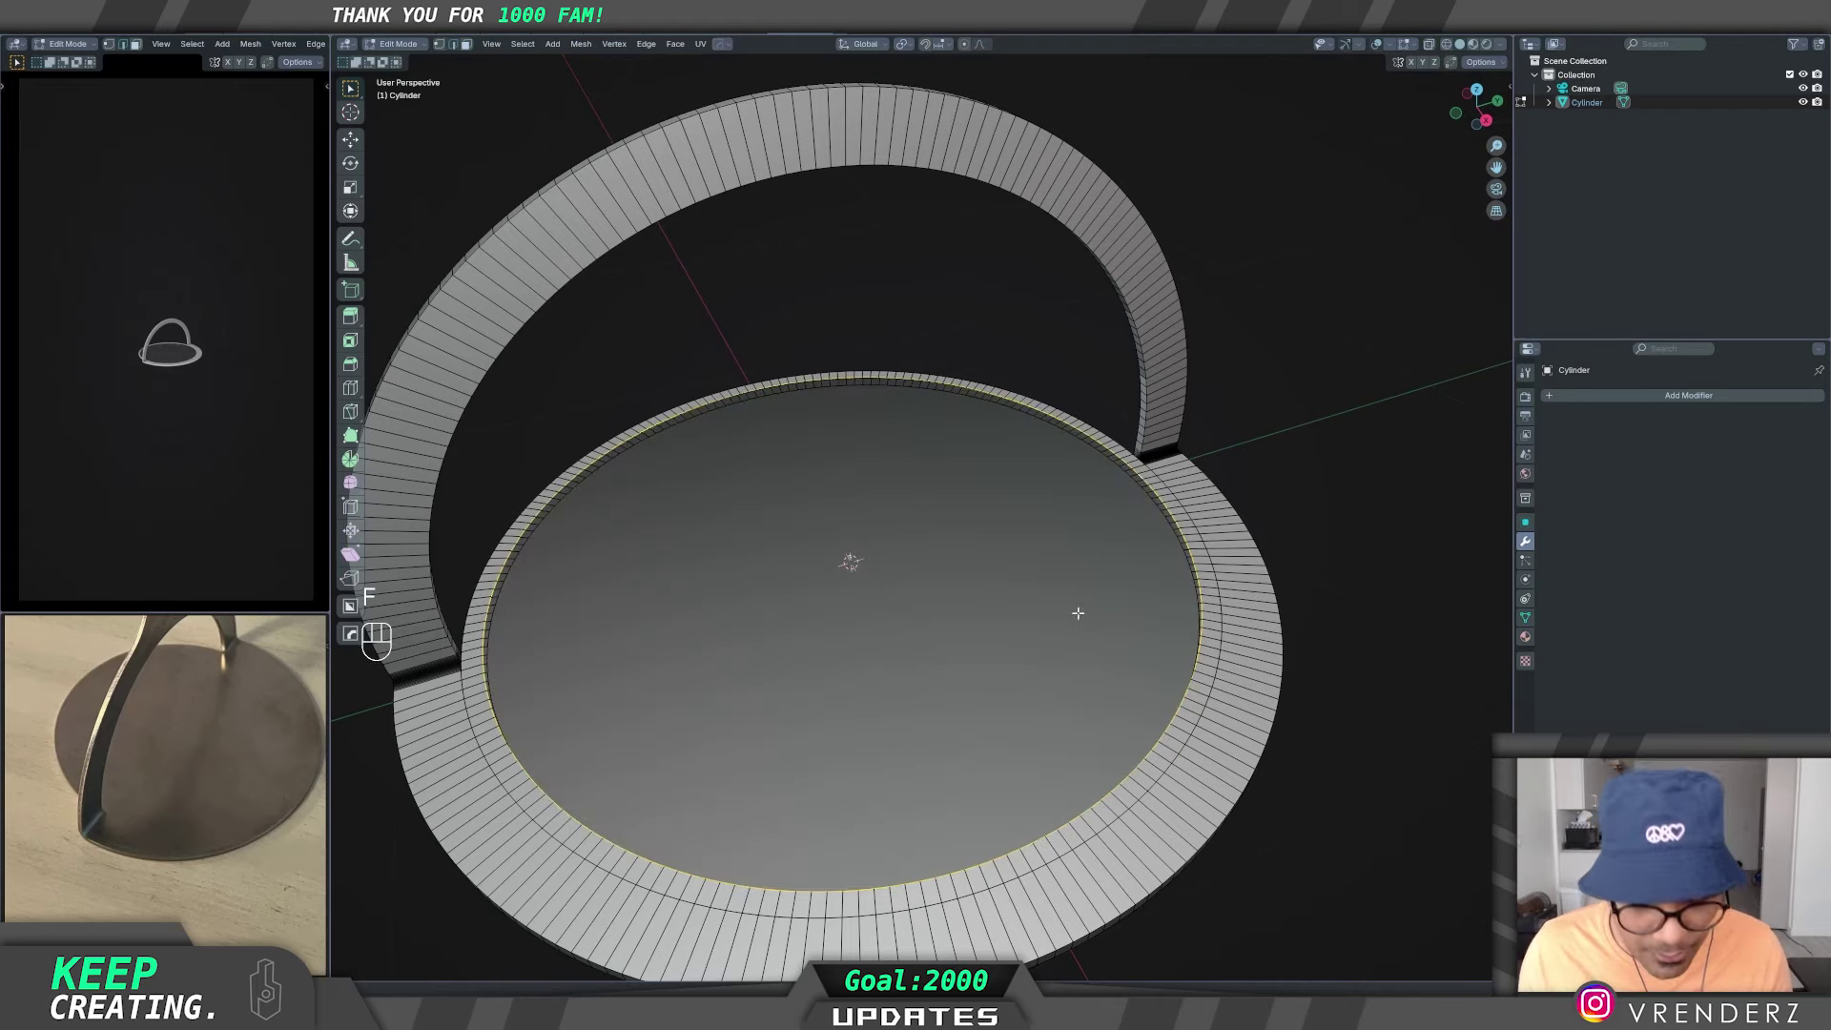
- Fill the ring's inner opening with a face to form a solid disc base
key(f)
key(Tab)
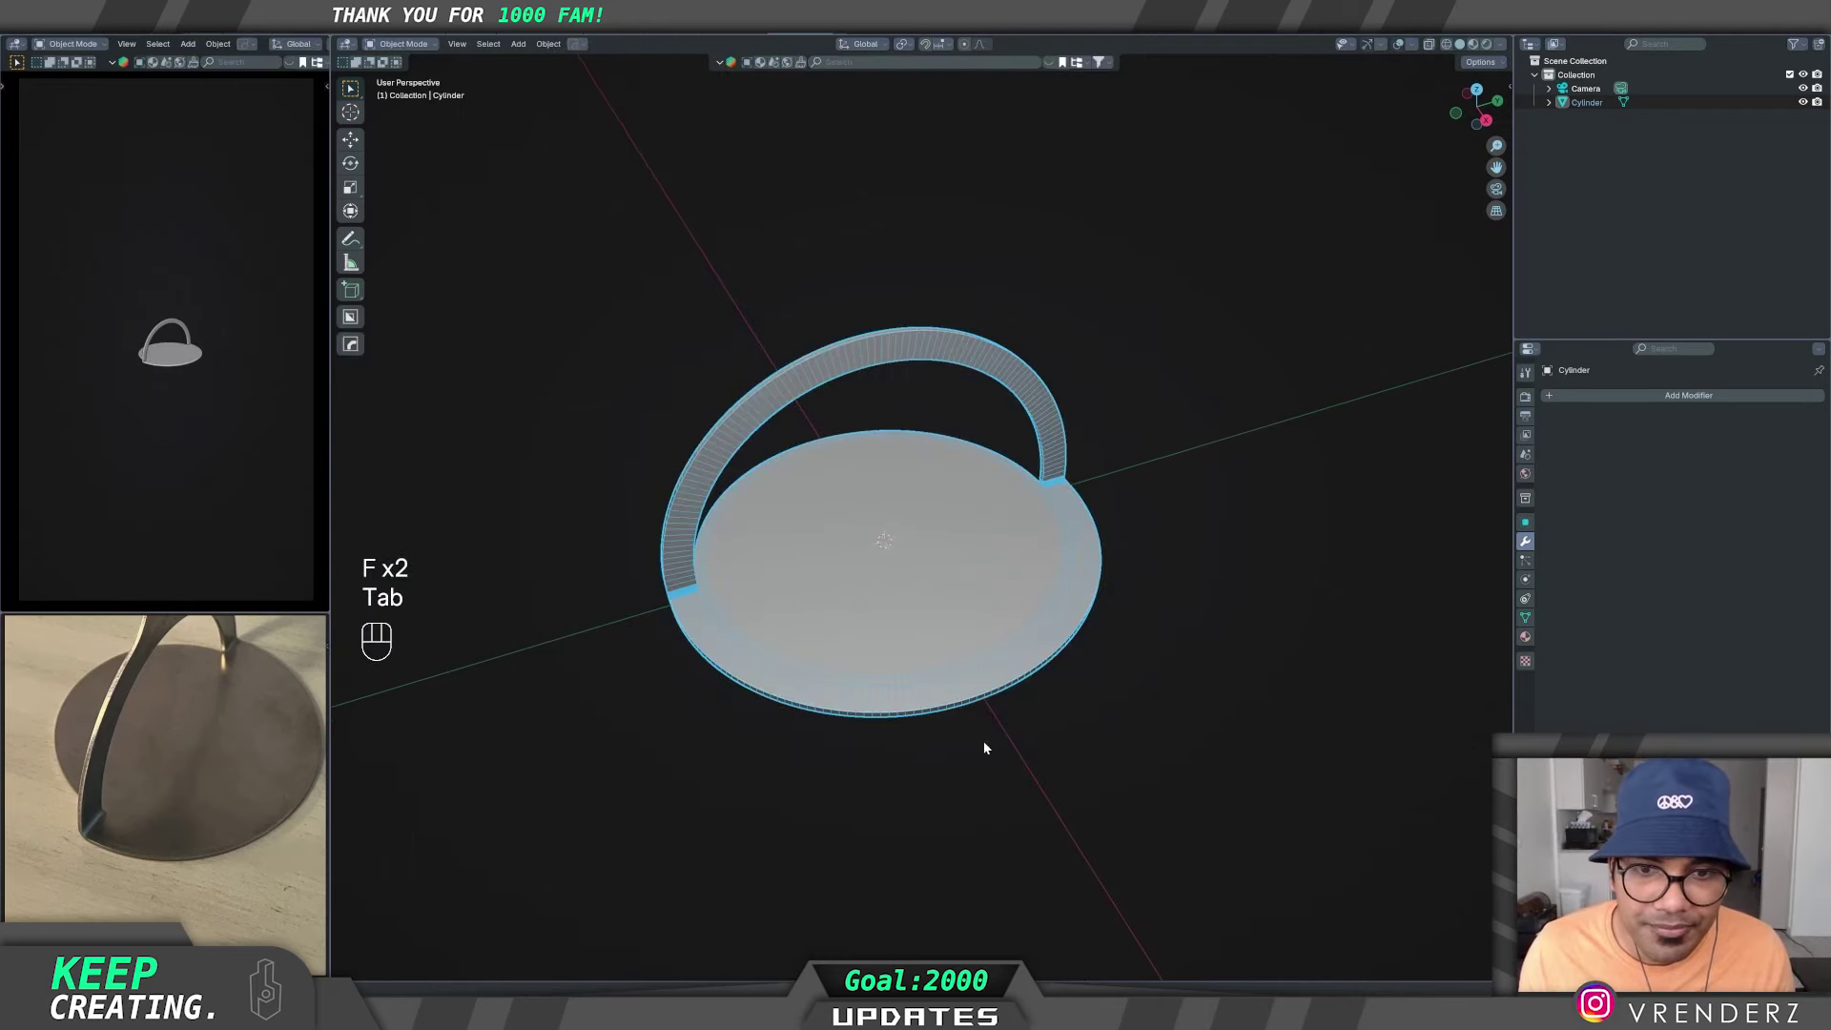
drag(944, 737, 837, 720)
click(839, 734)
middle_click(863, 714)
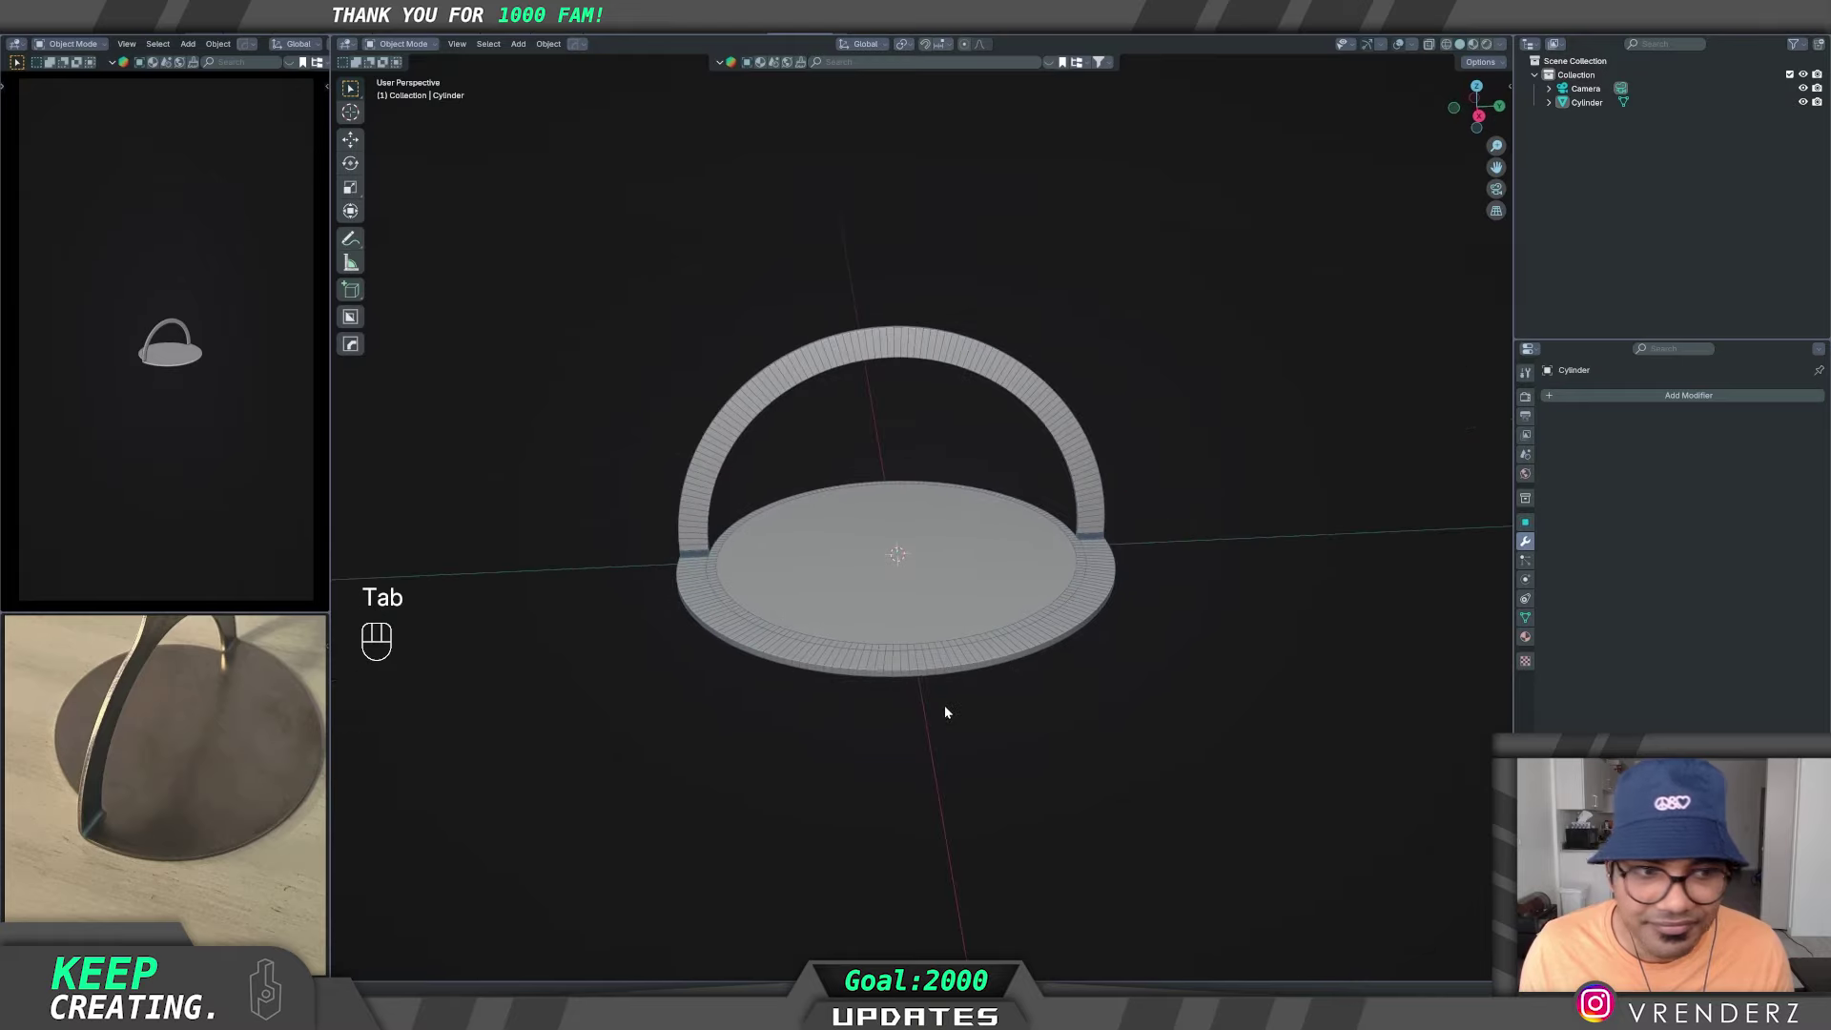
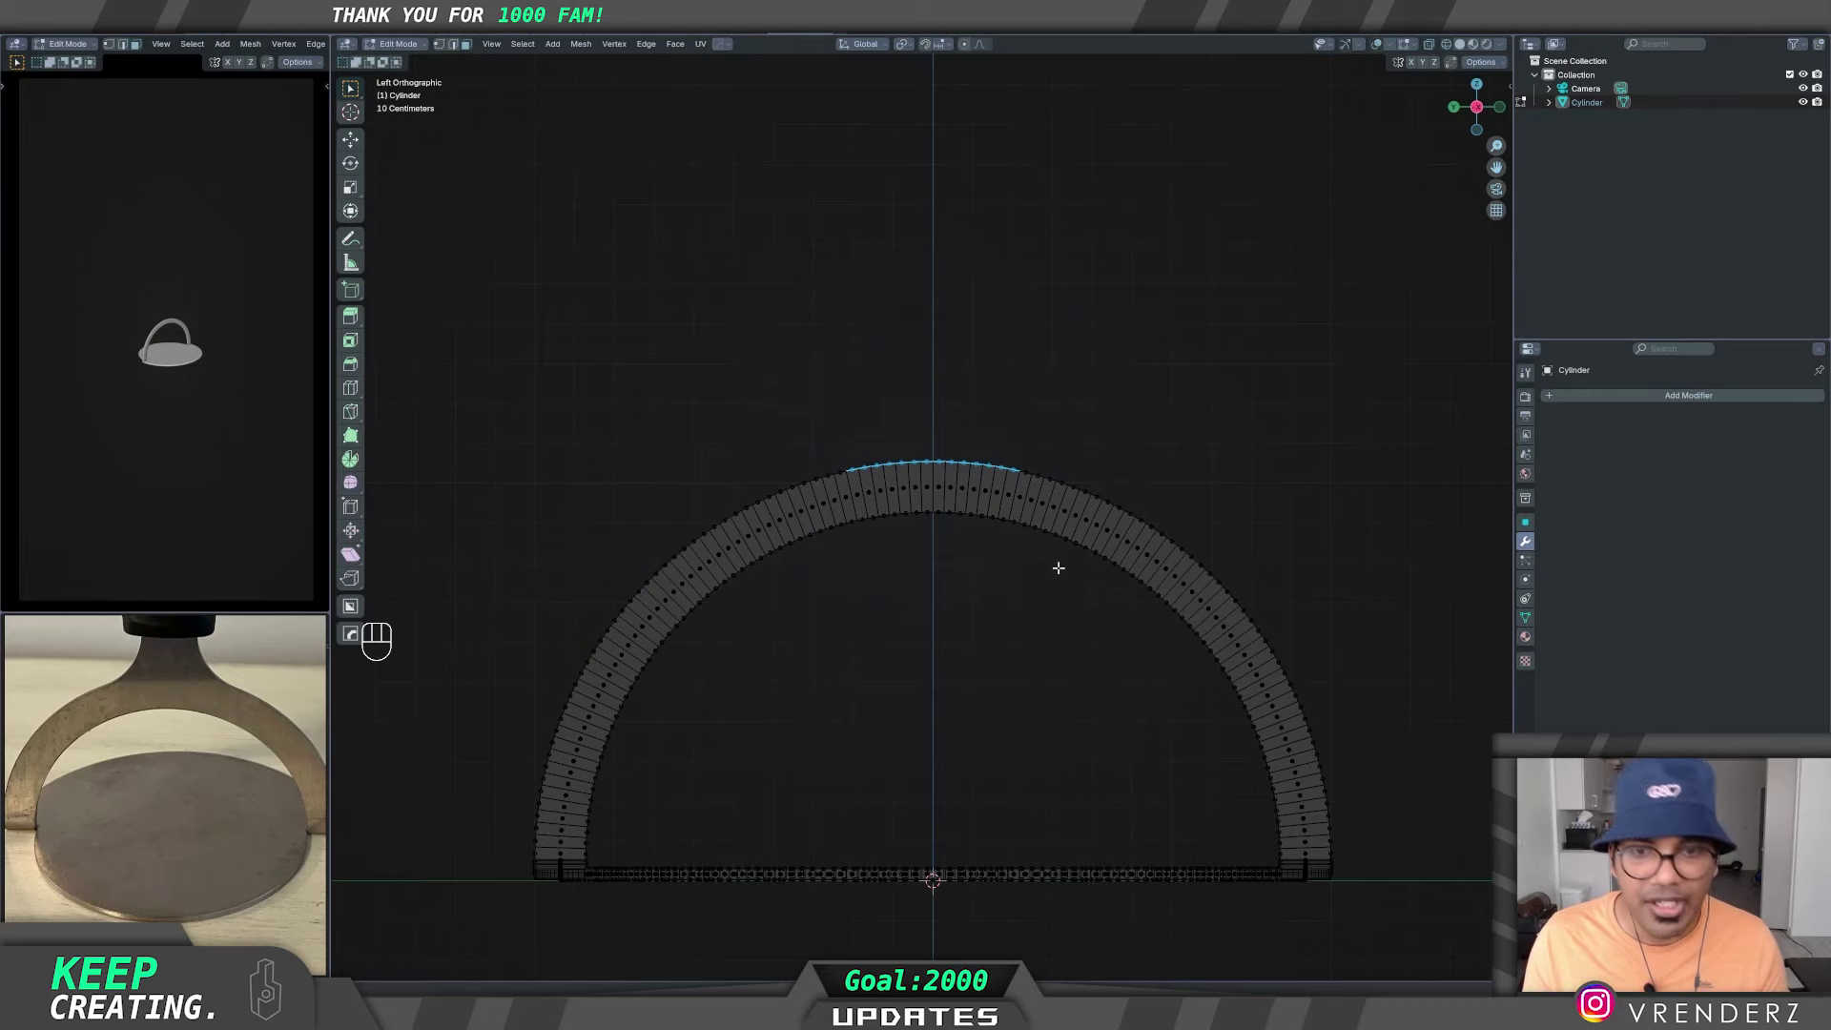
- Extrude the arch top upward into a neck, flatten it level and scale it narrower
middle_click(1013, 516)
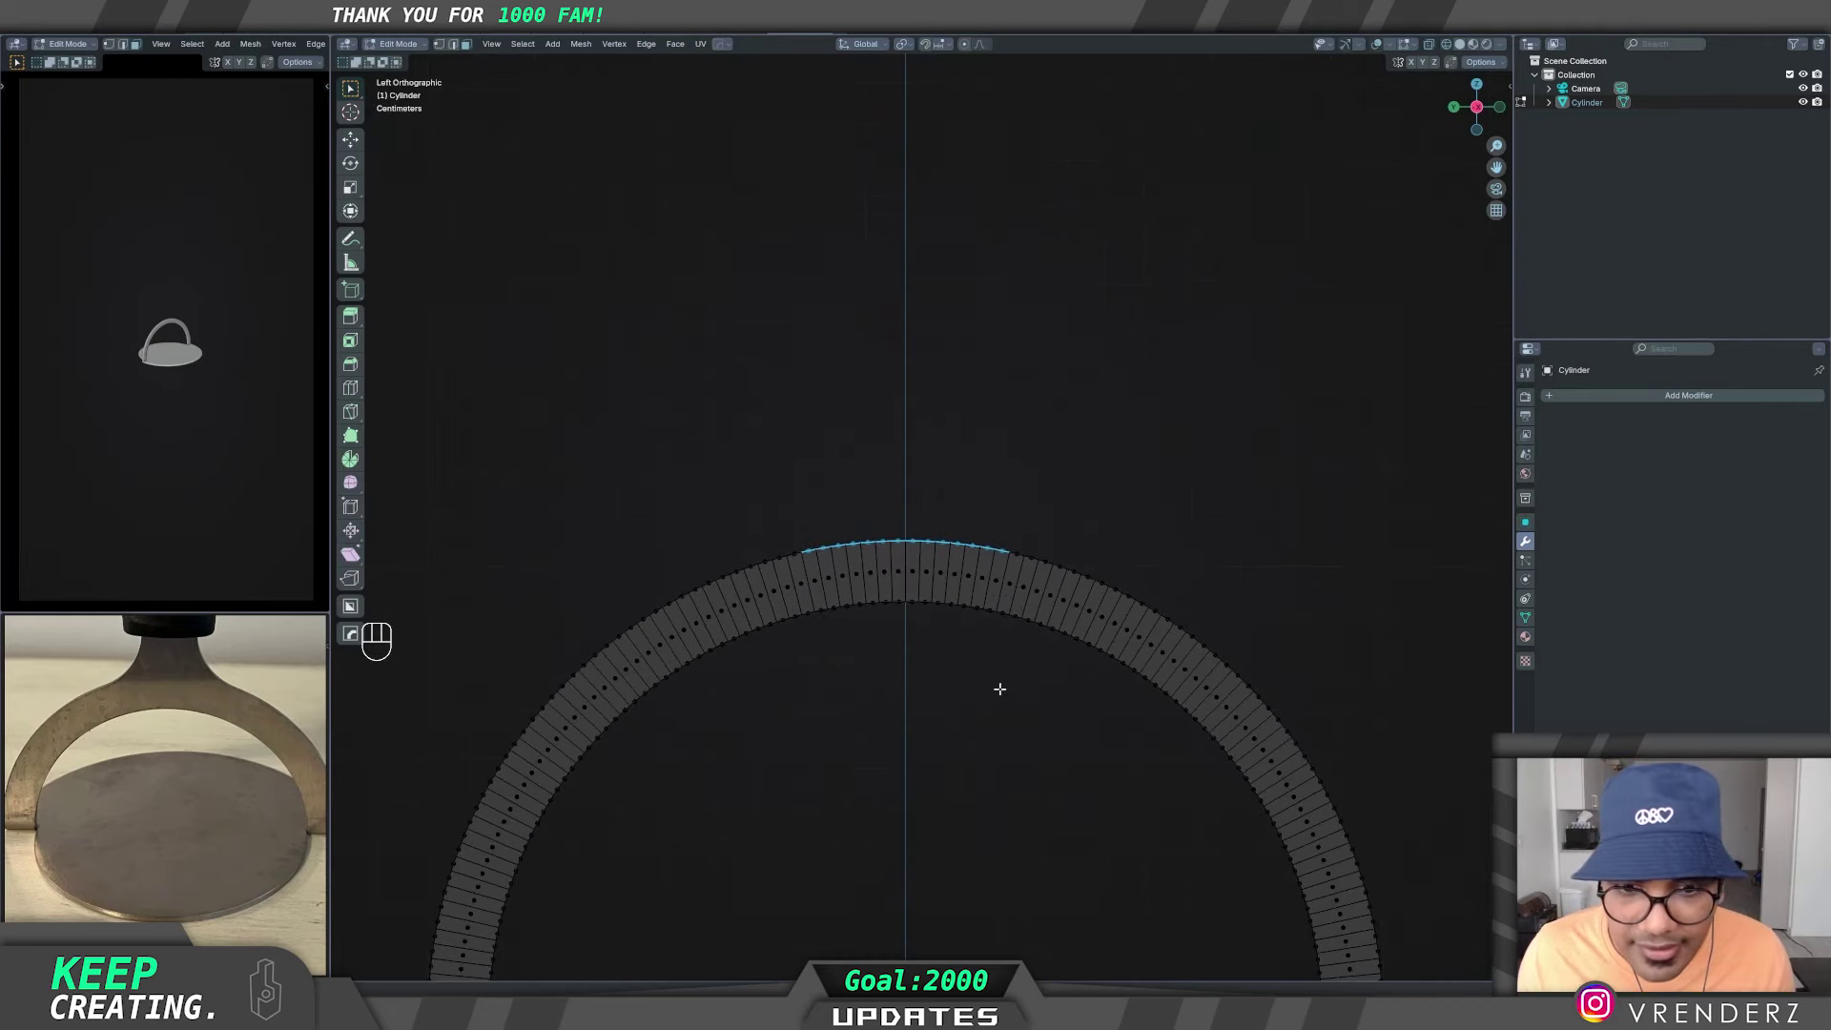
key(e)
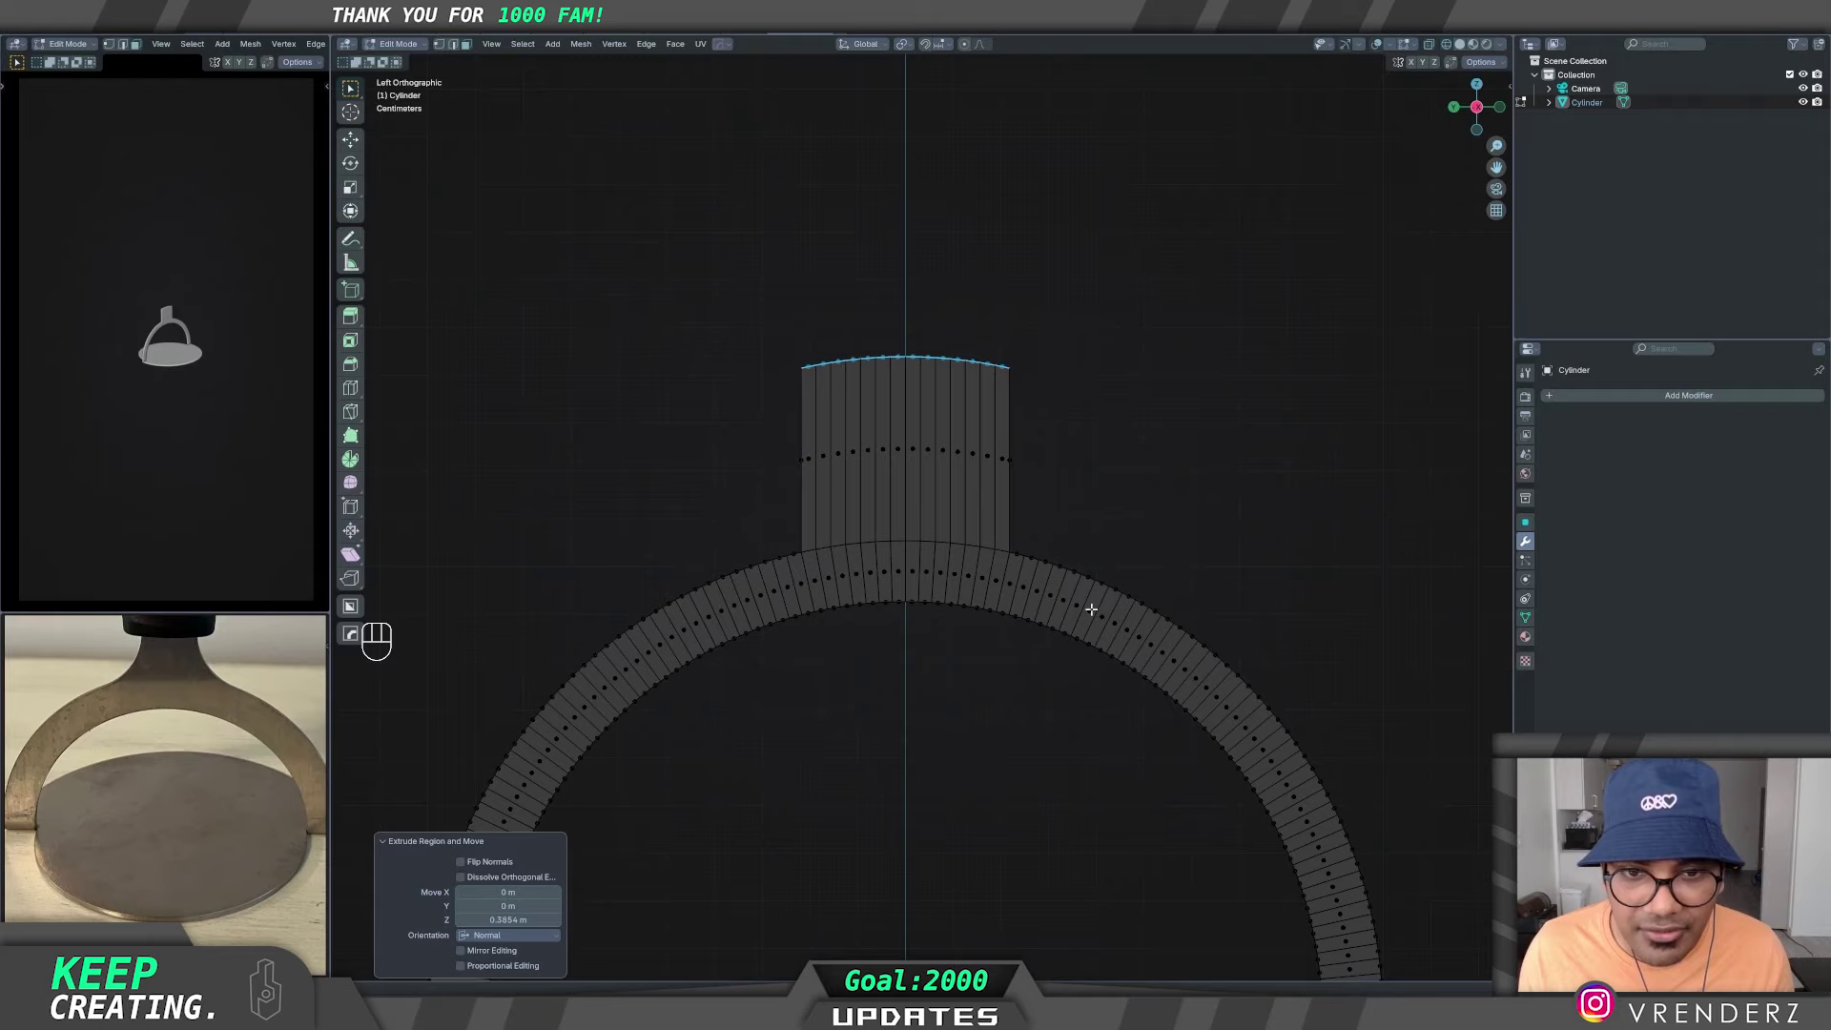
key(s)
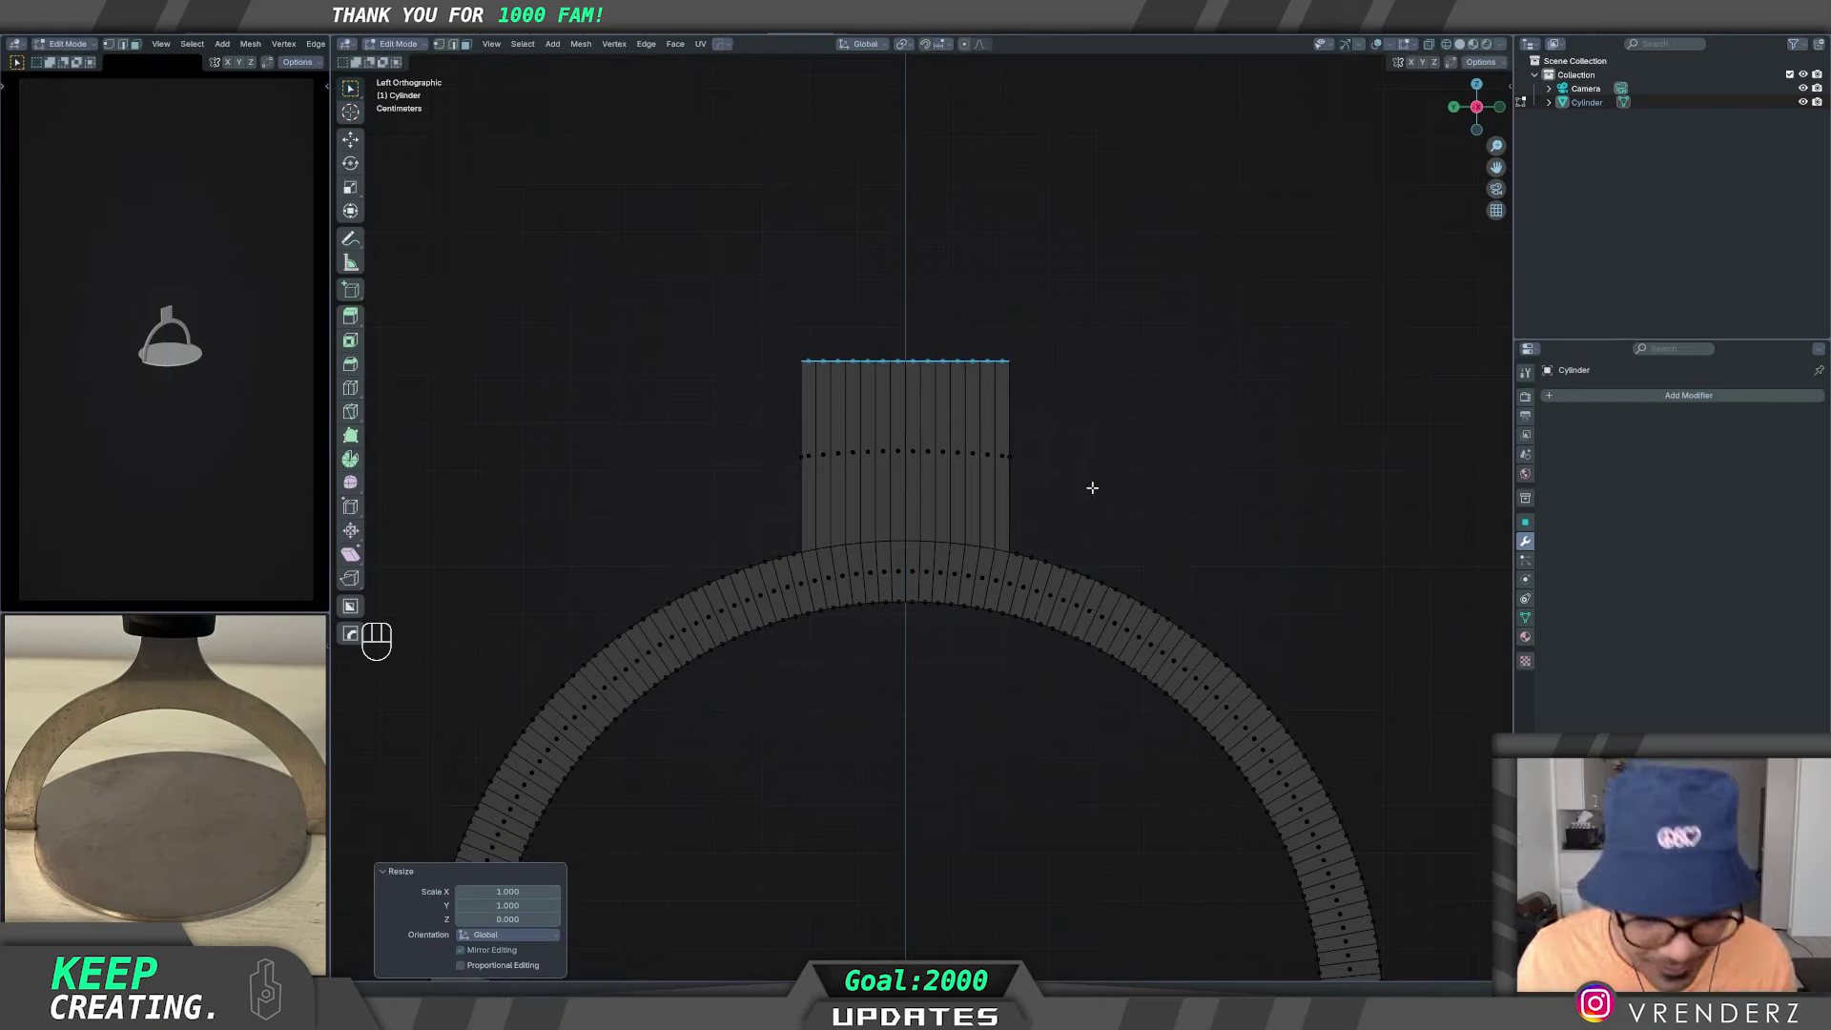
key(g)
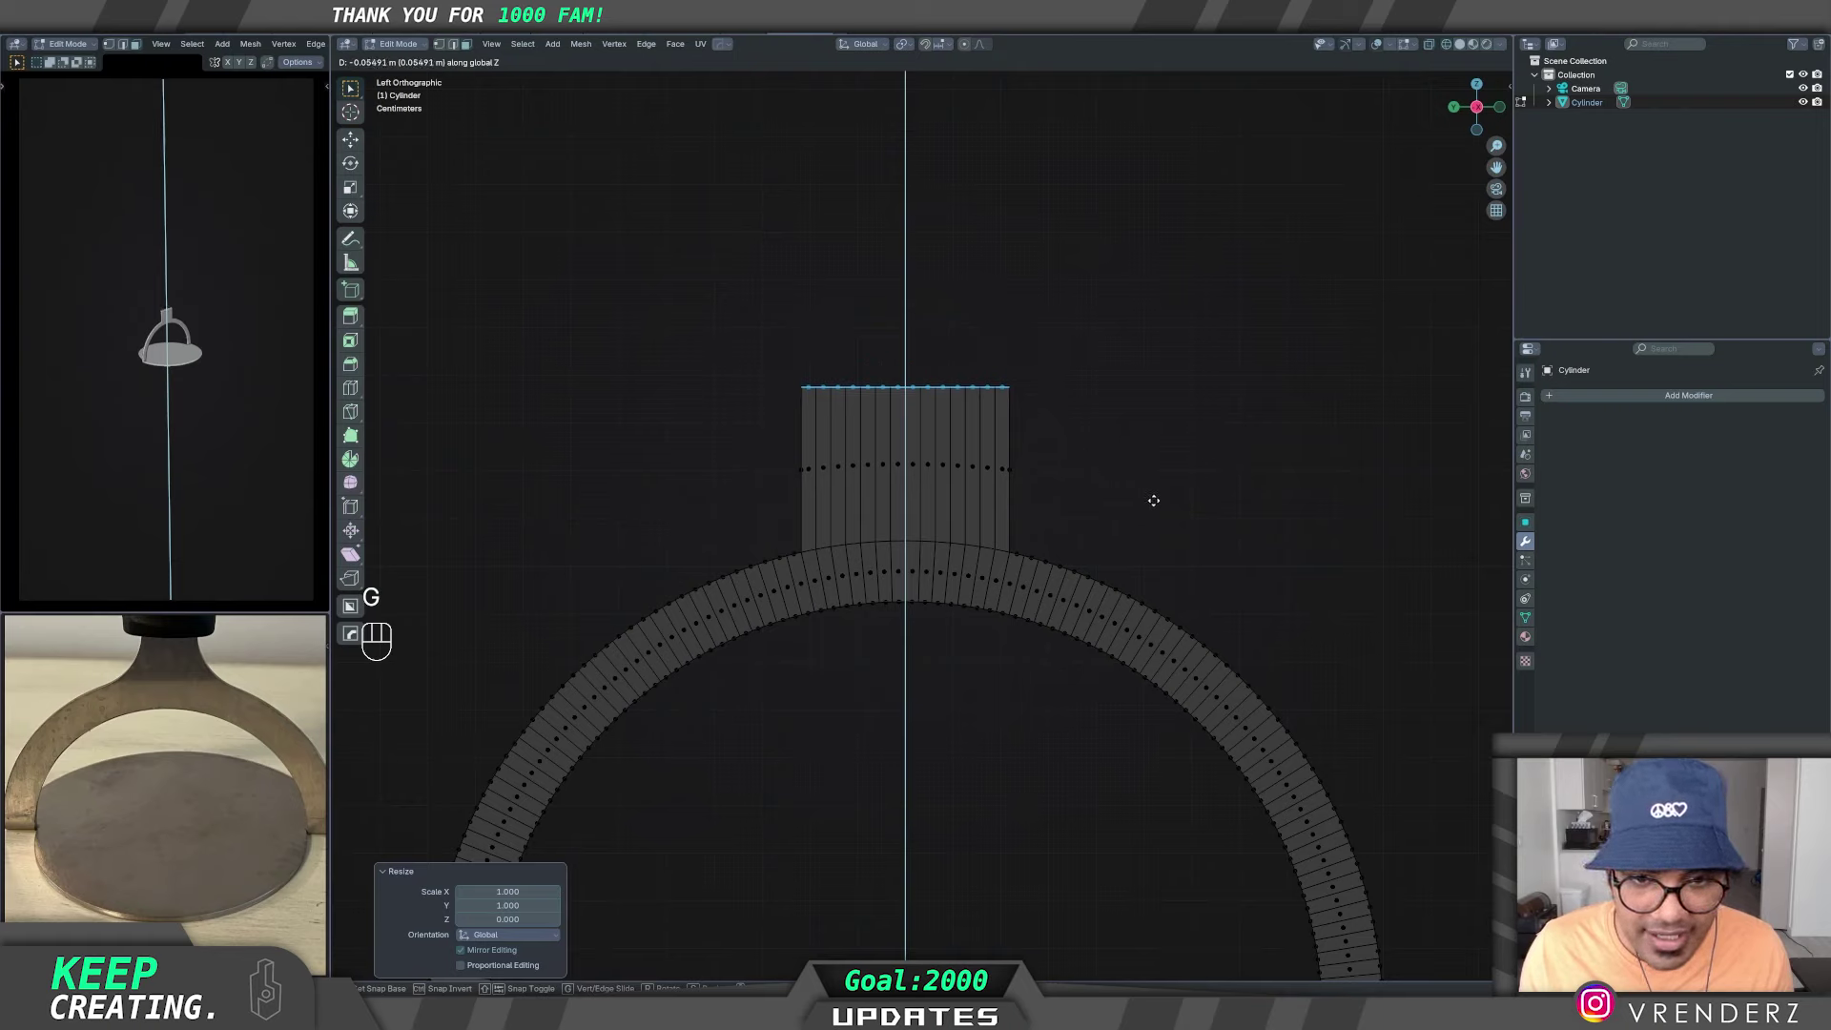
key(s)
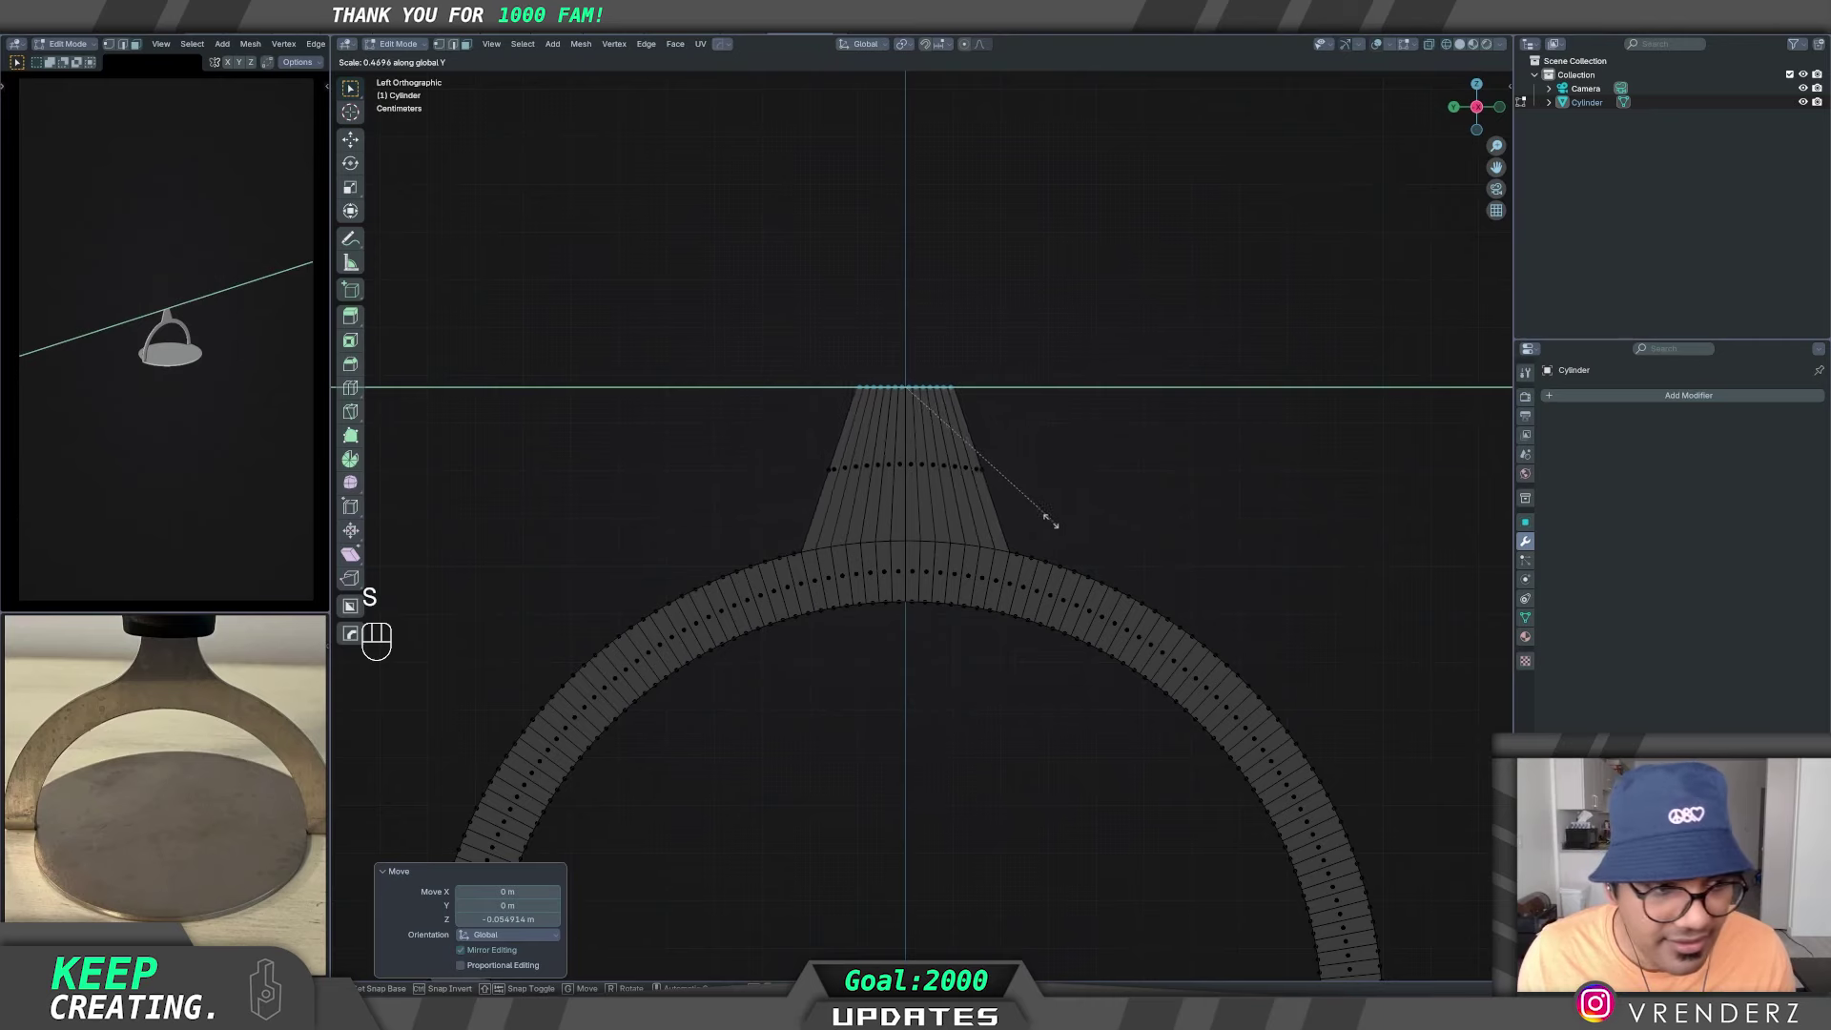
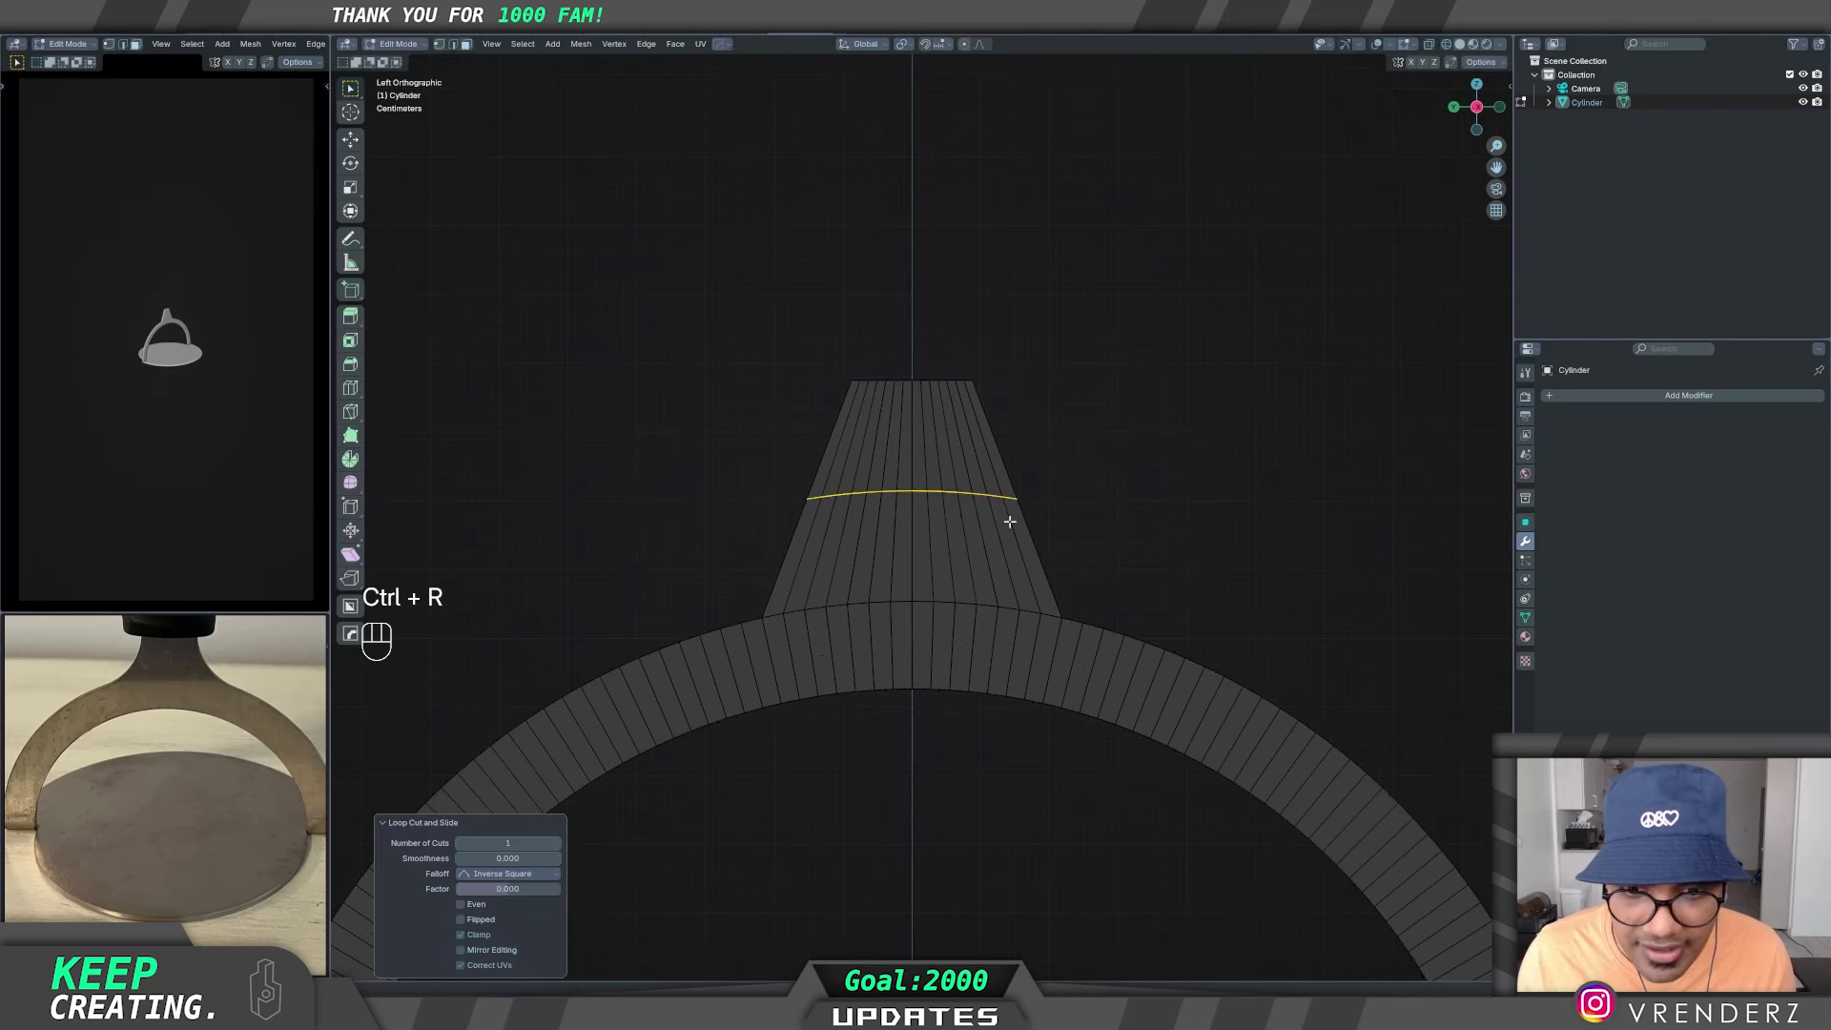
- Narrow and lower the neck's middle edge ring, bevel it, and return to Object Mode
key(s)
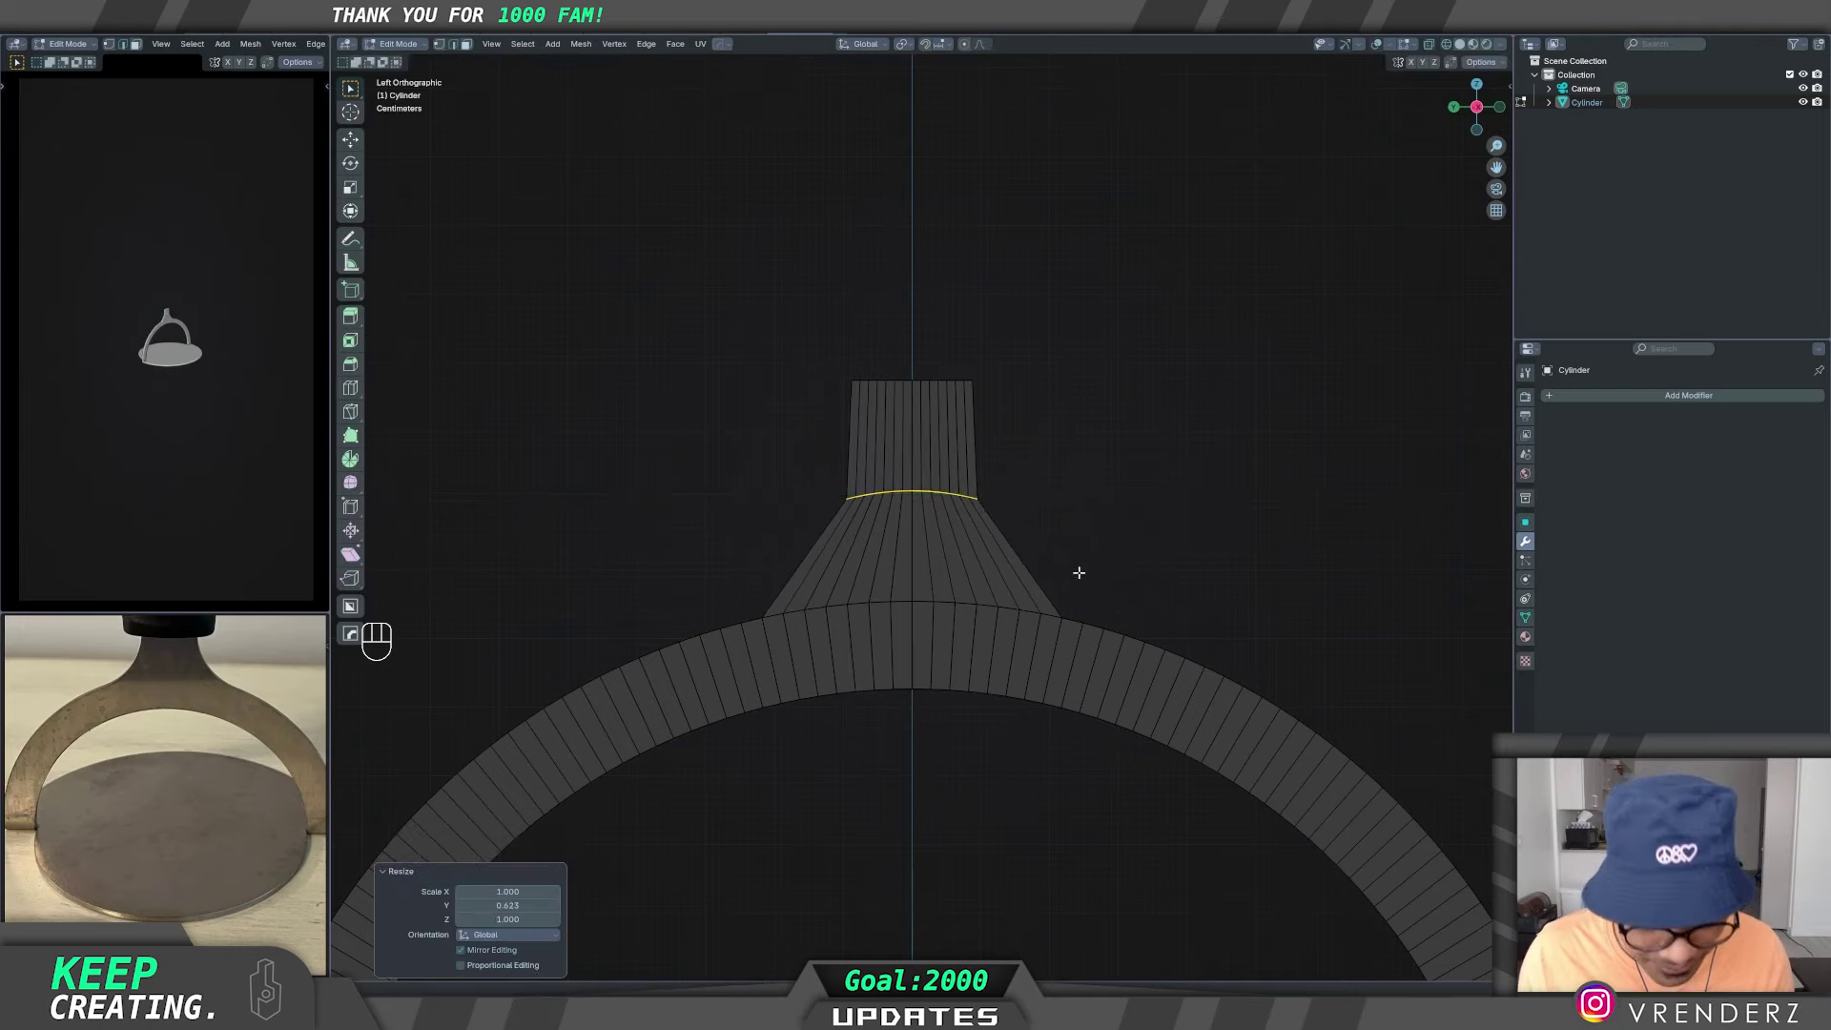
key(g)
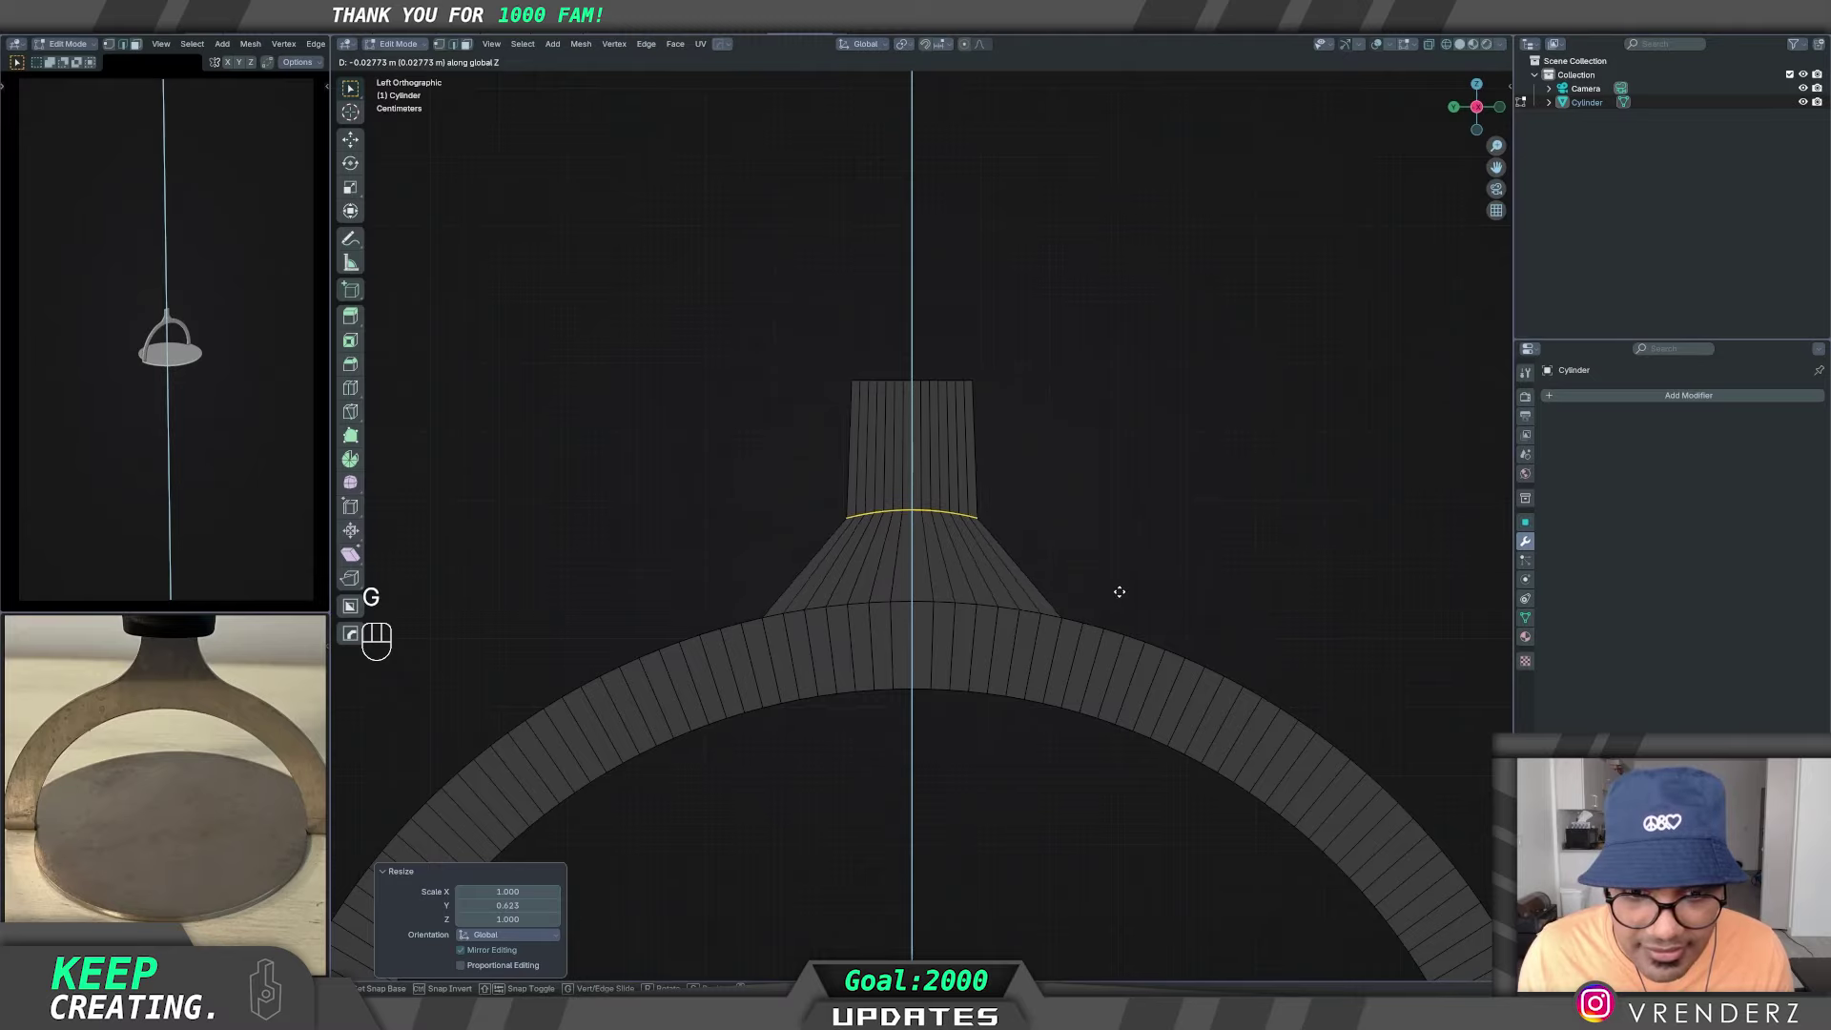
key(ctrl+b)
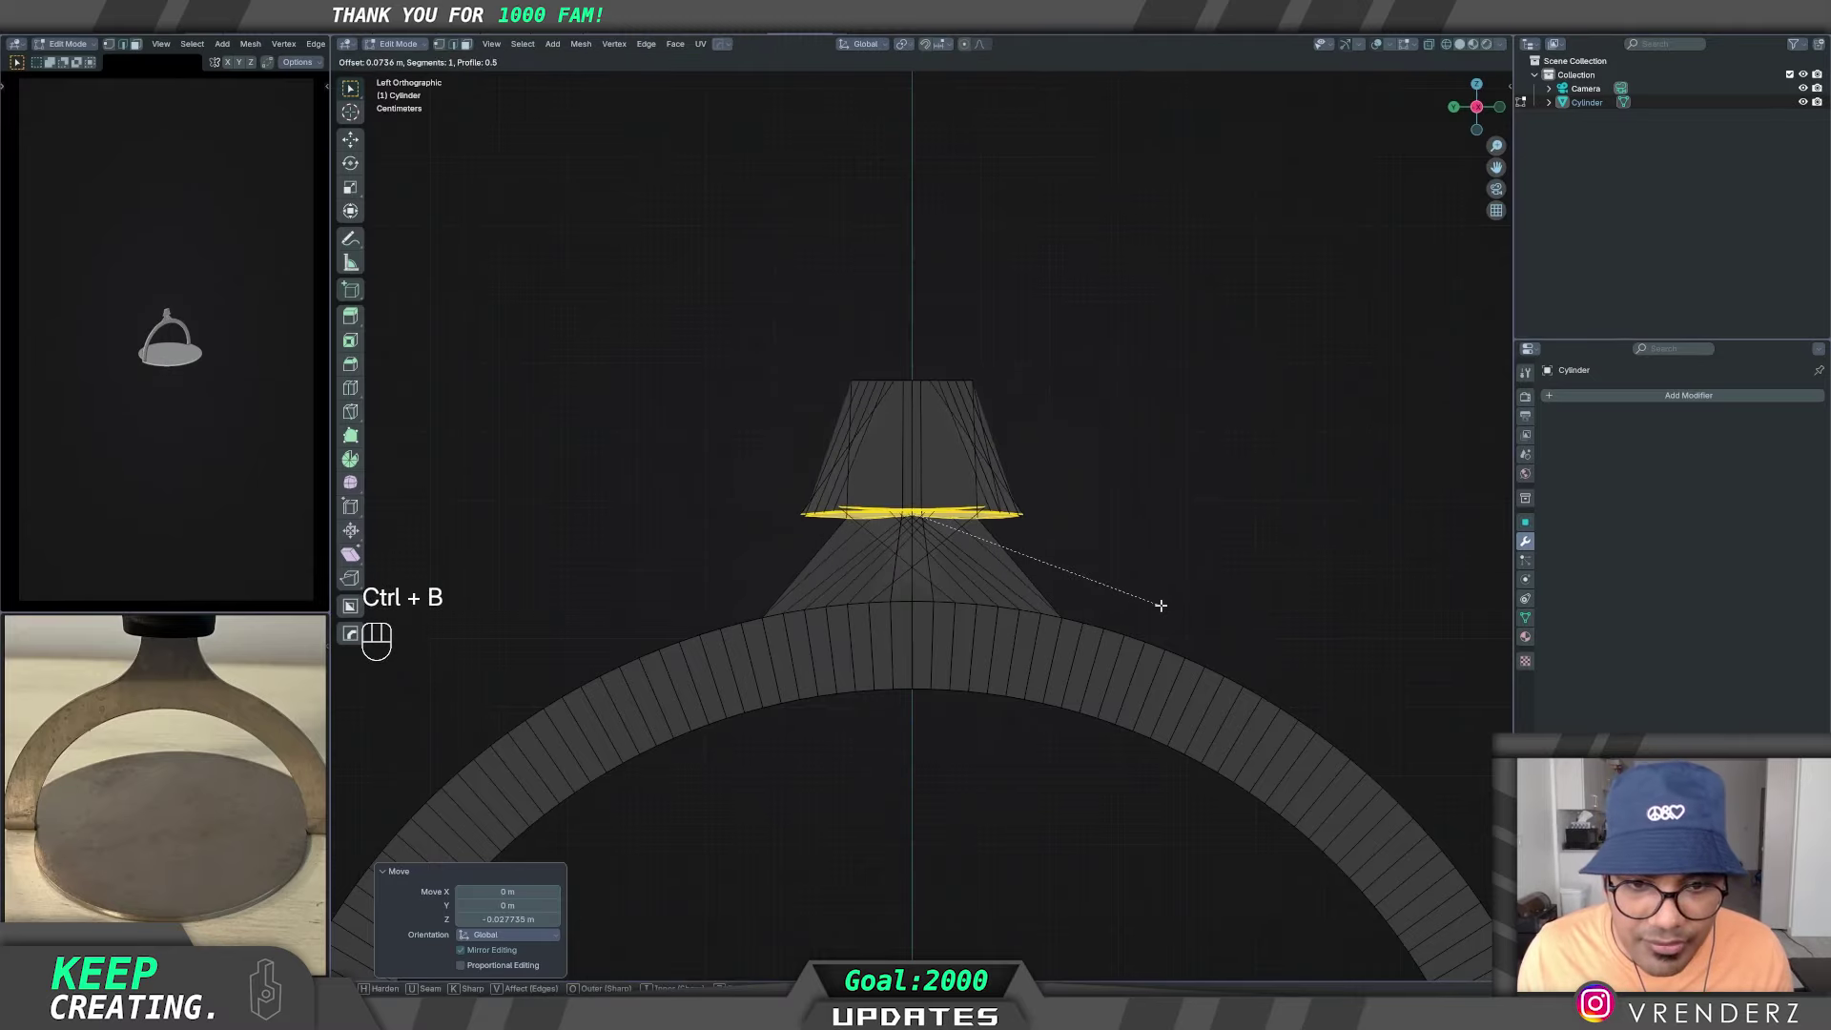
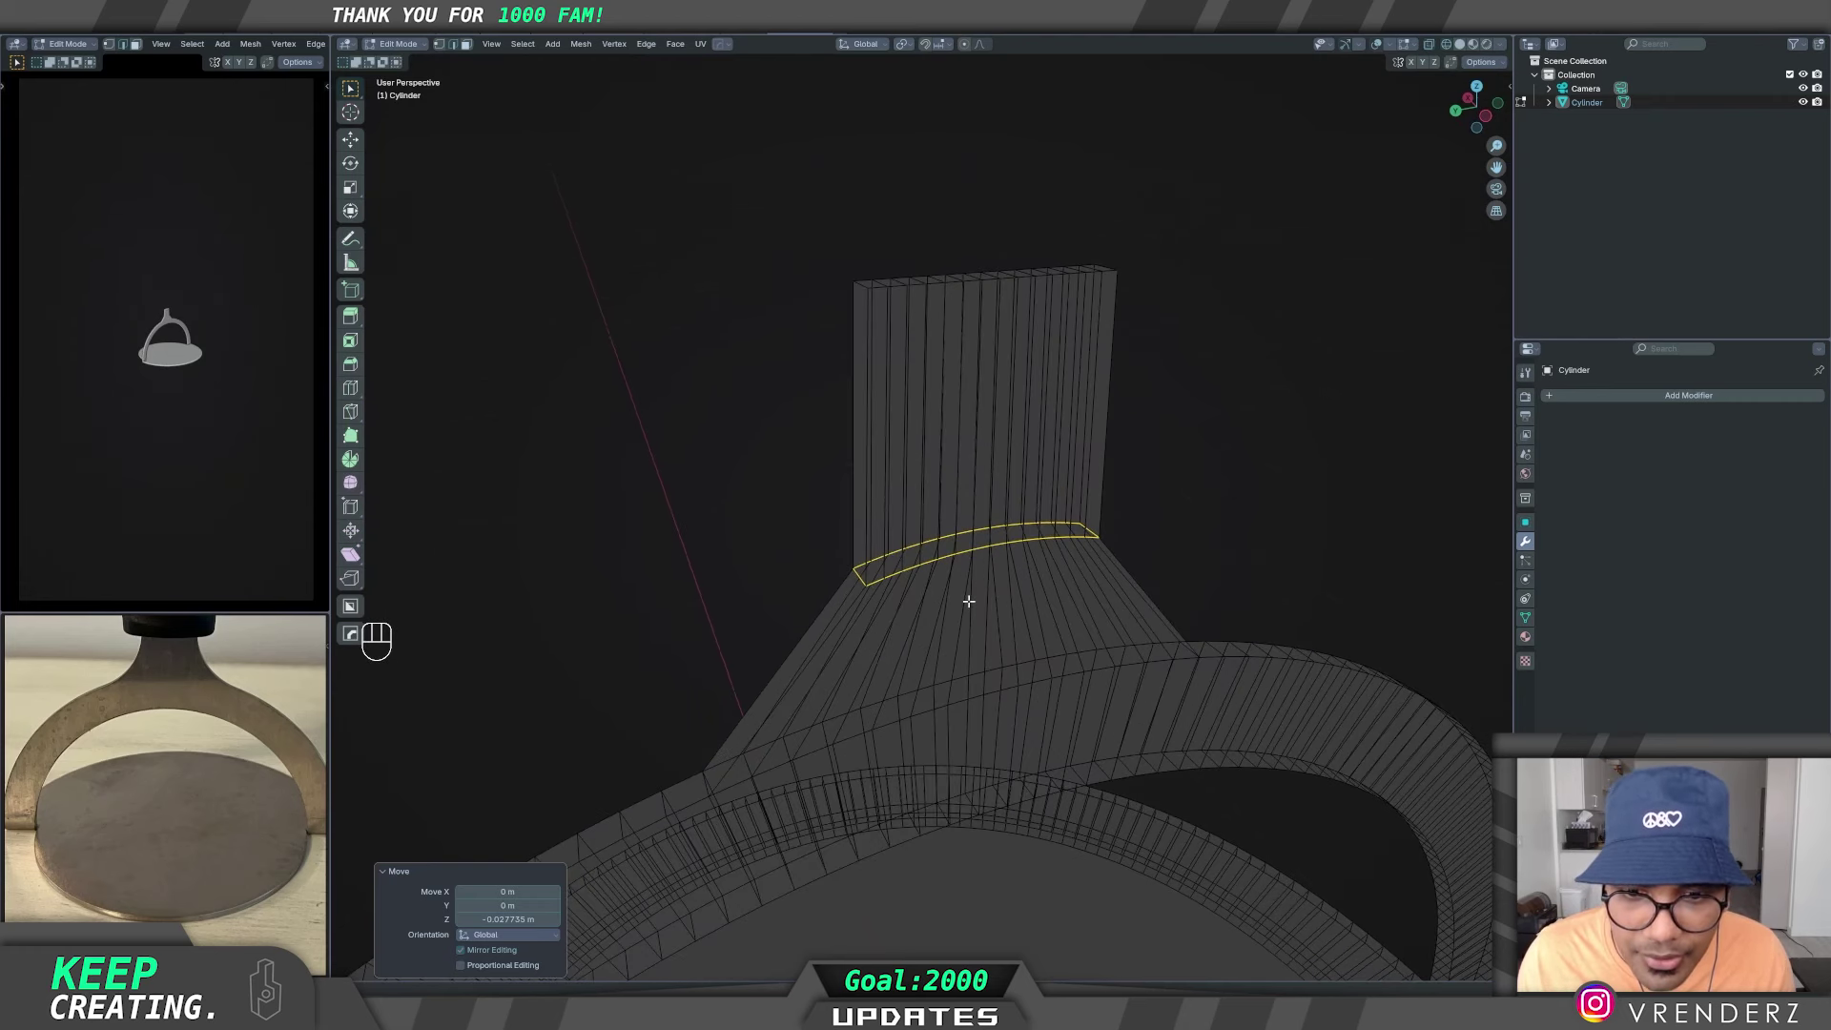
key(Tab)
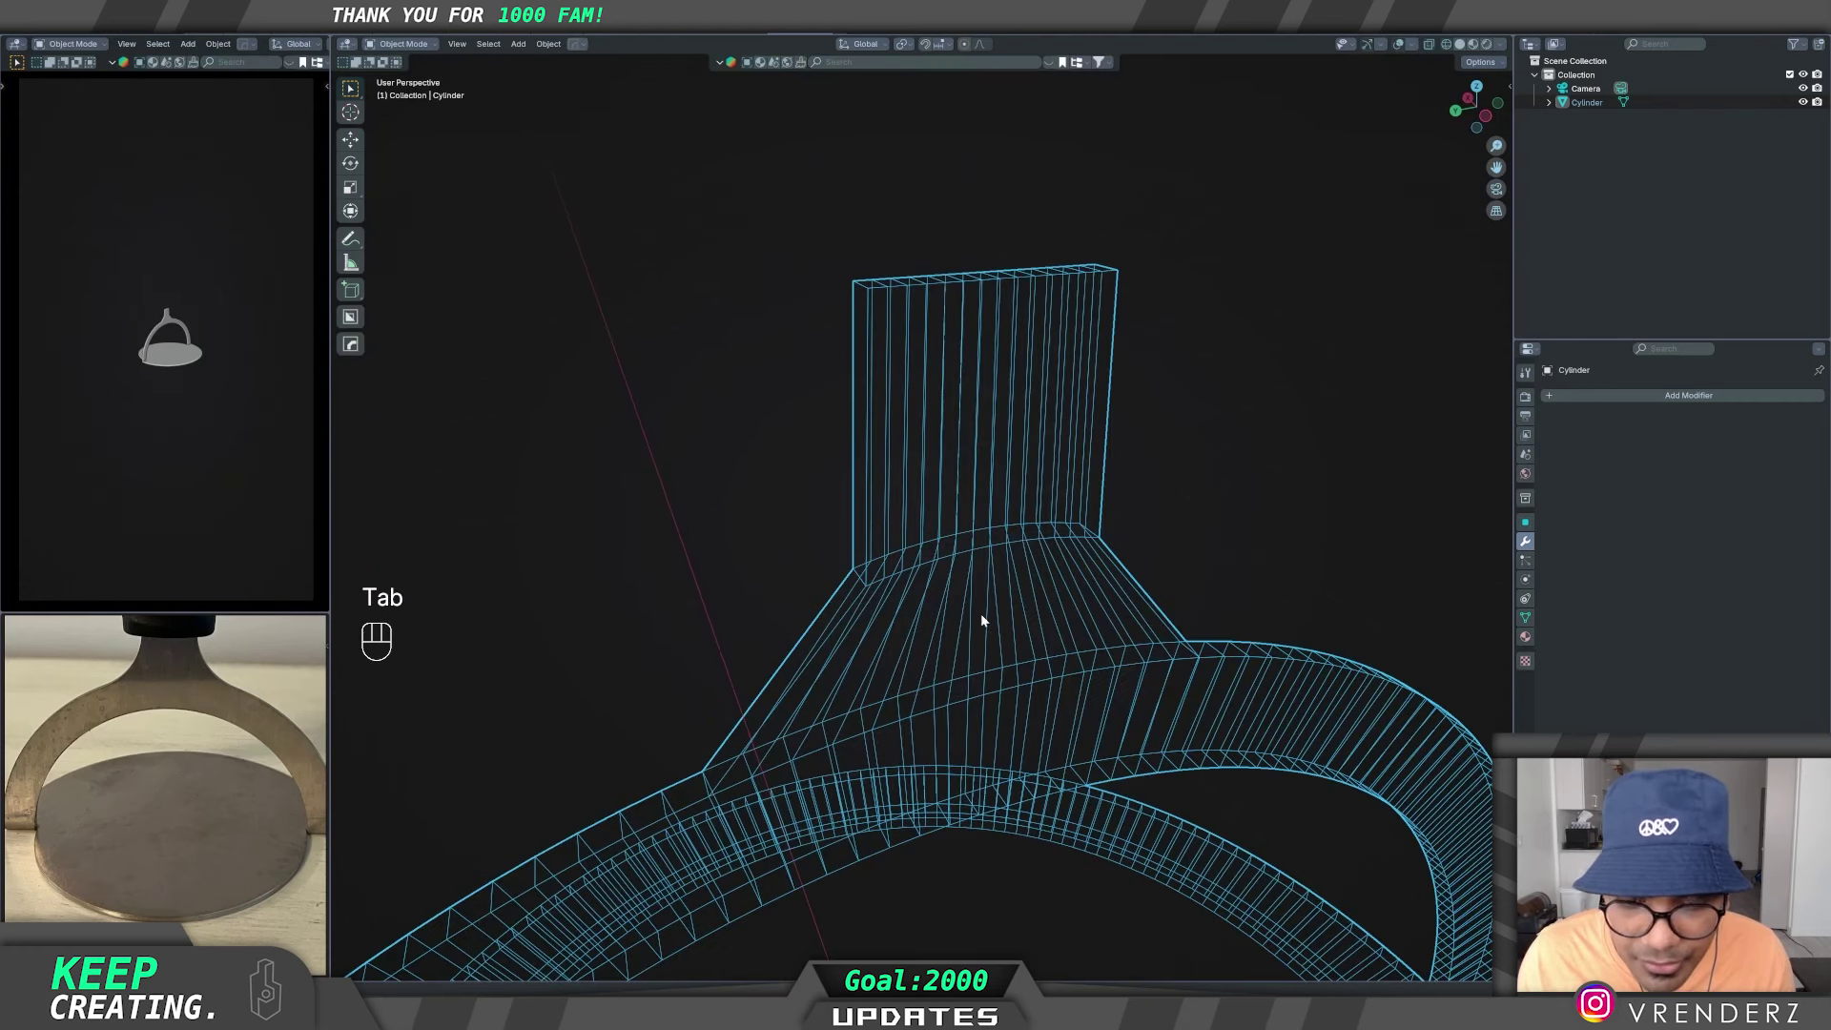
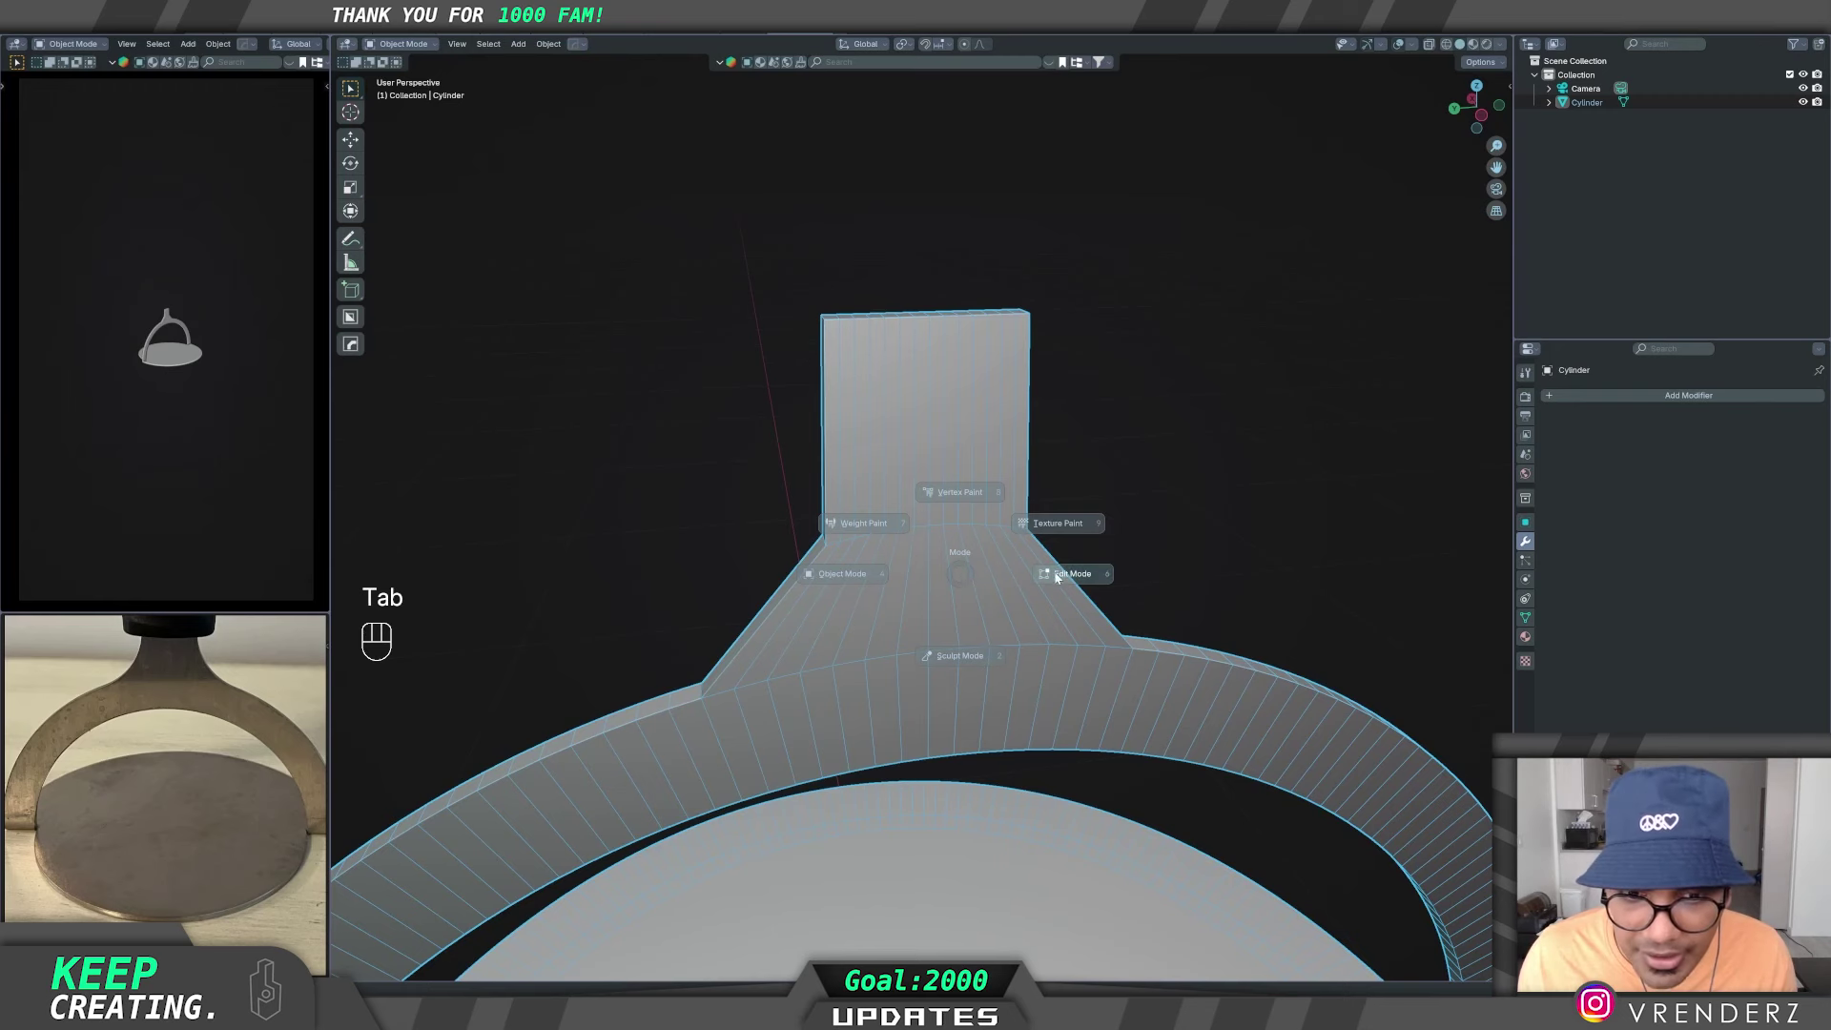
- Bevel the neck's transition edges with about 12 segments so it flares smoothly into the arch
key(ctrl+b)
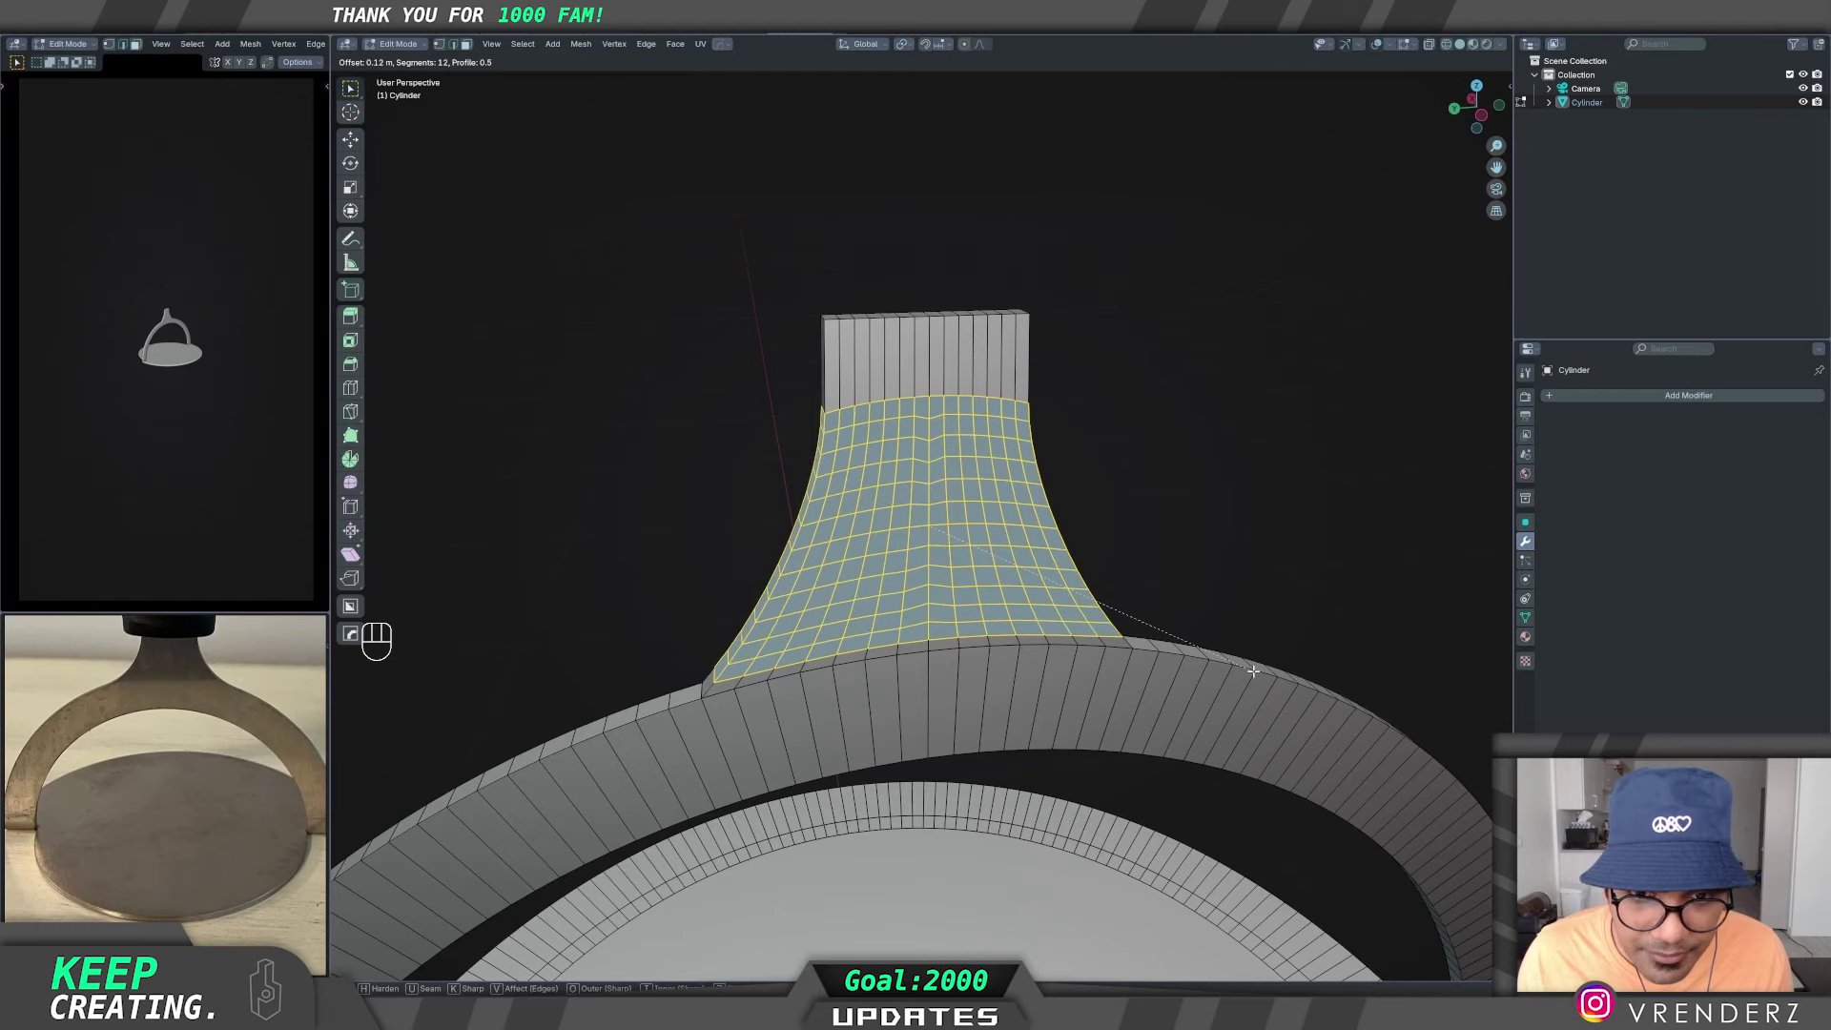
key(Tab)
click(1210, 533)
- Orbit around the rounded neck to check the curve, then resume editing the mesh
middle_click(898, 628)
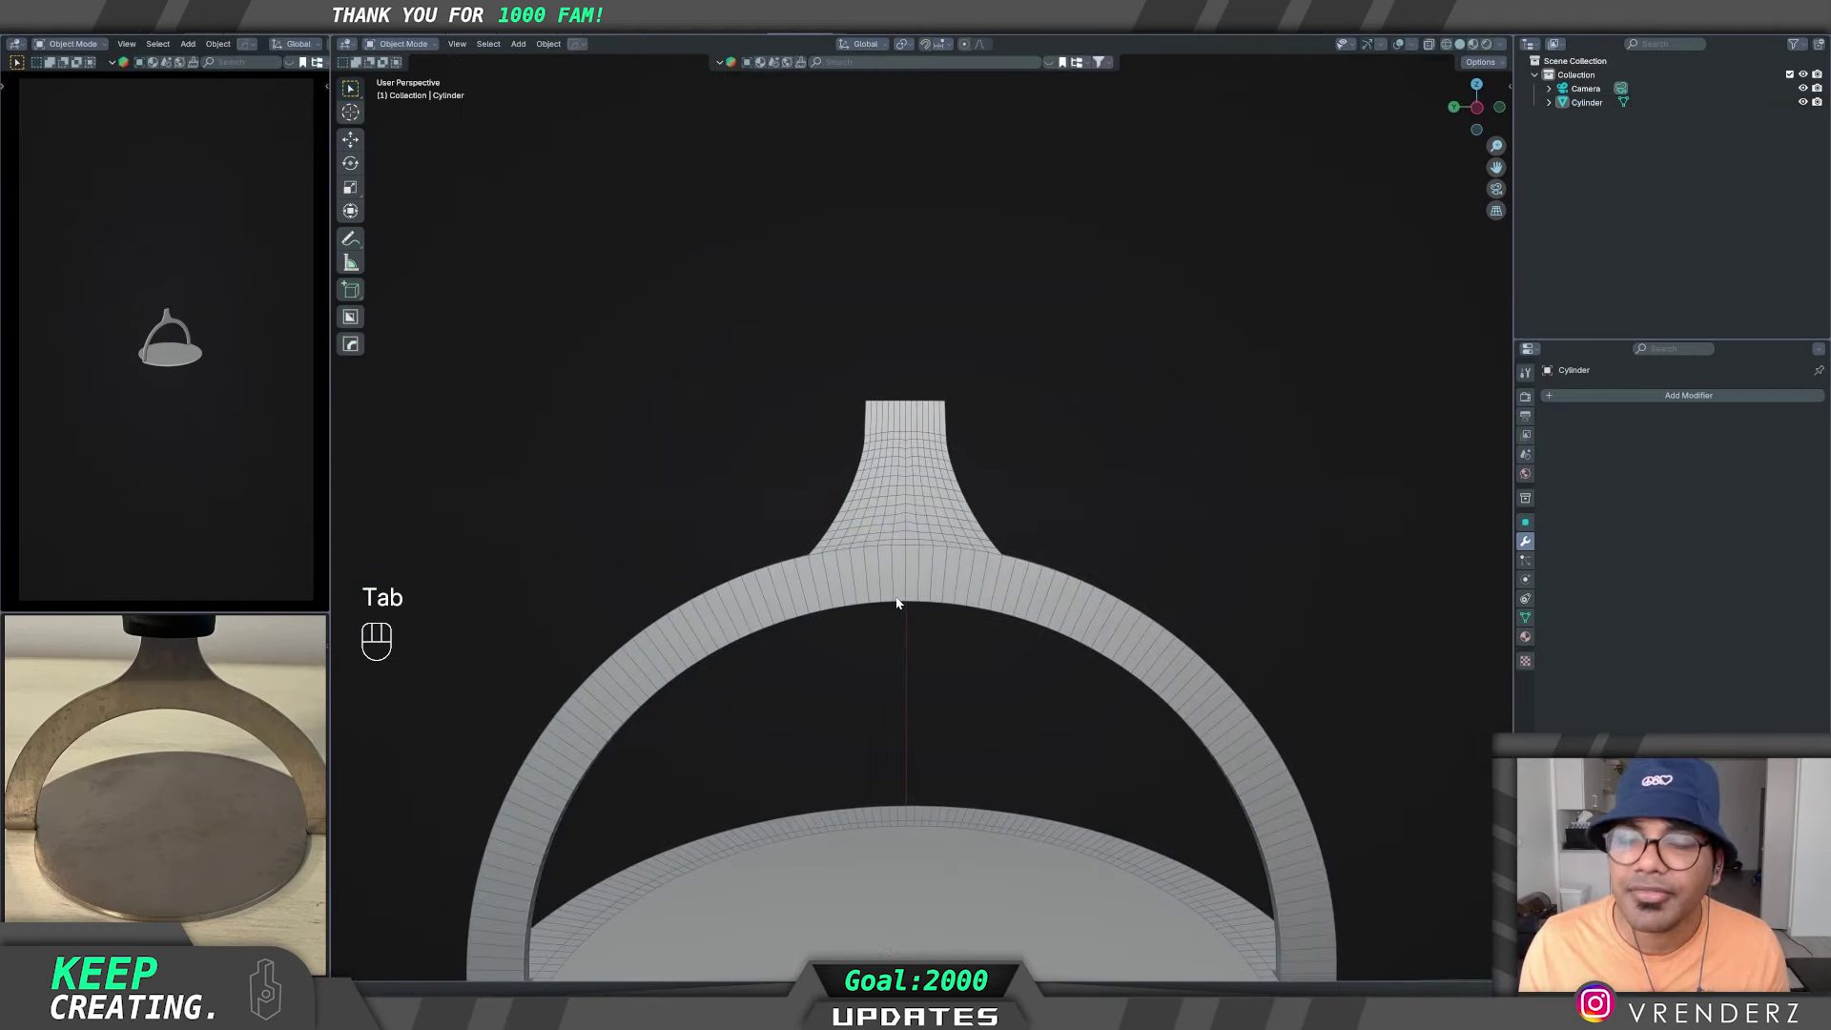
middle_click(945, 609)
drag(892, 635, 926, 609)
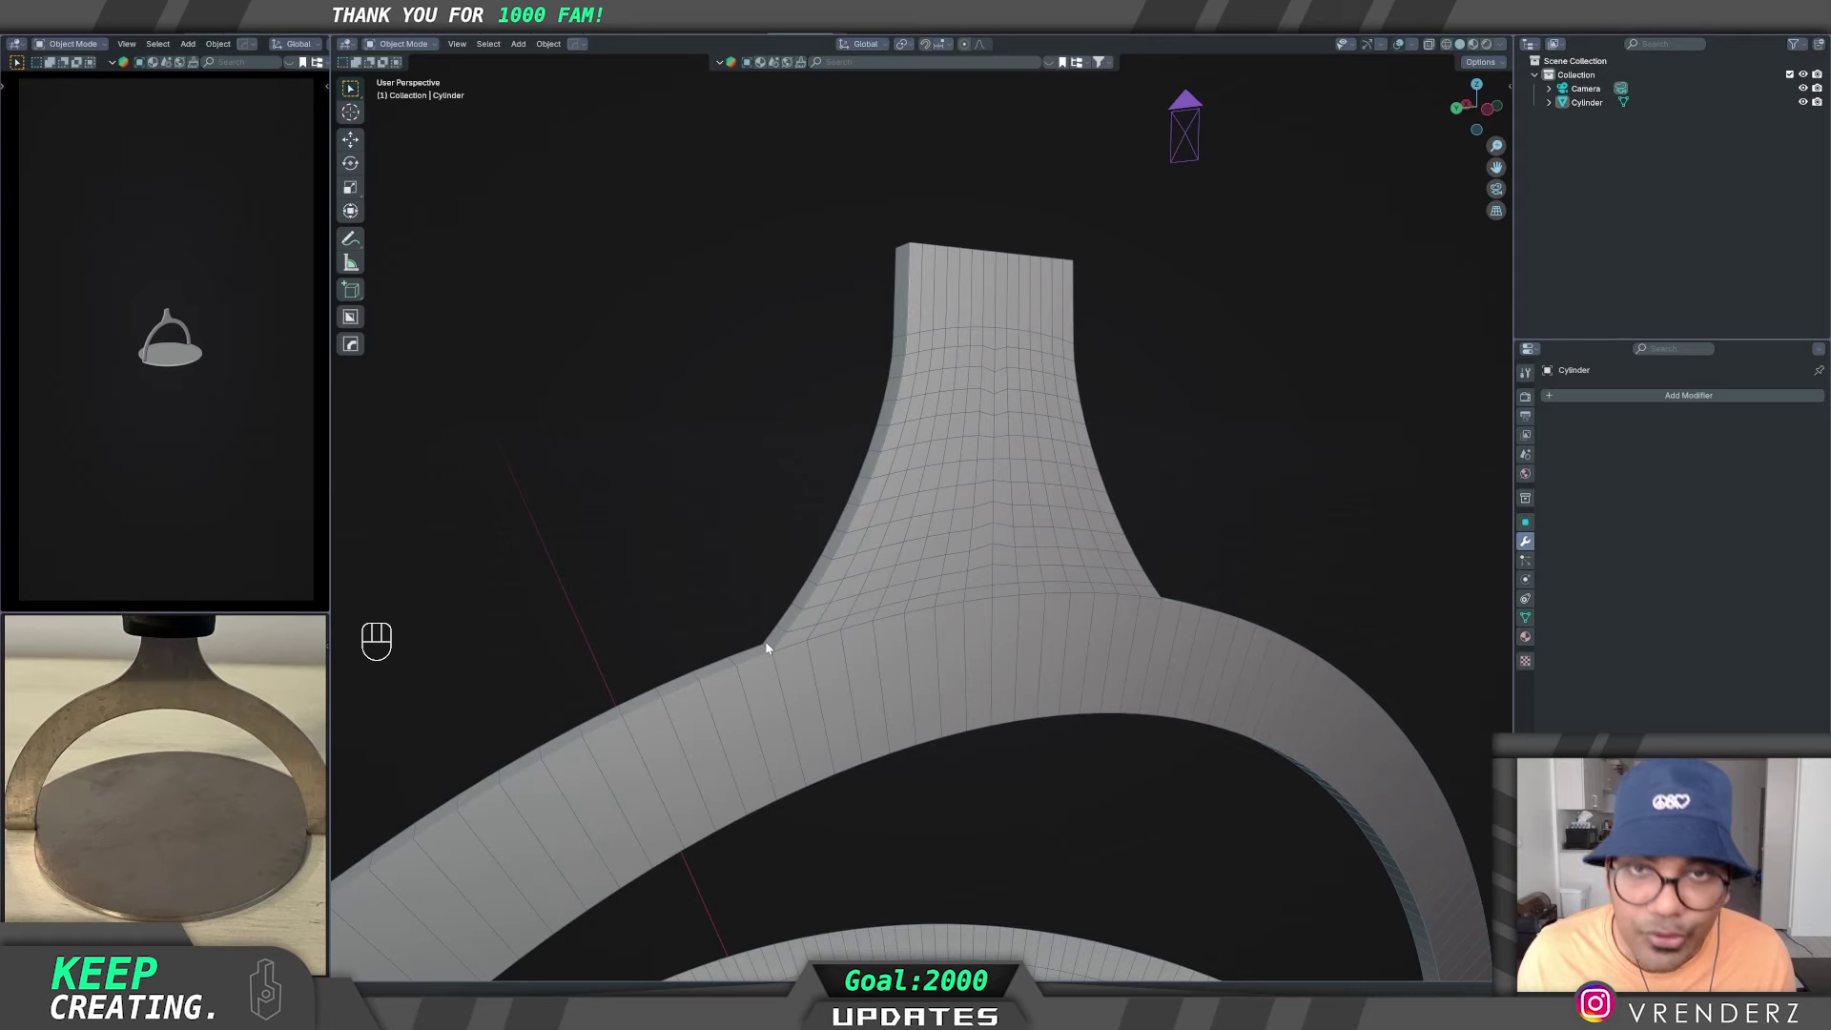
middle_click(892, 663)
click(983, 607)
key(Tab)
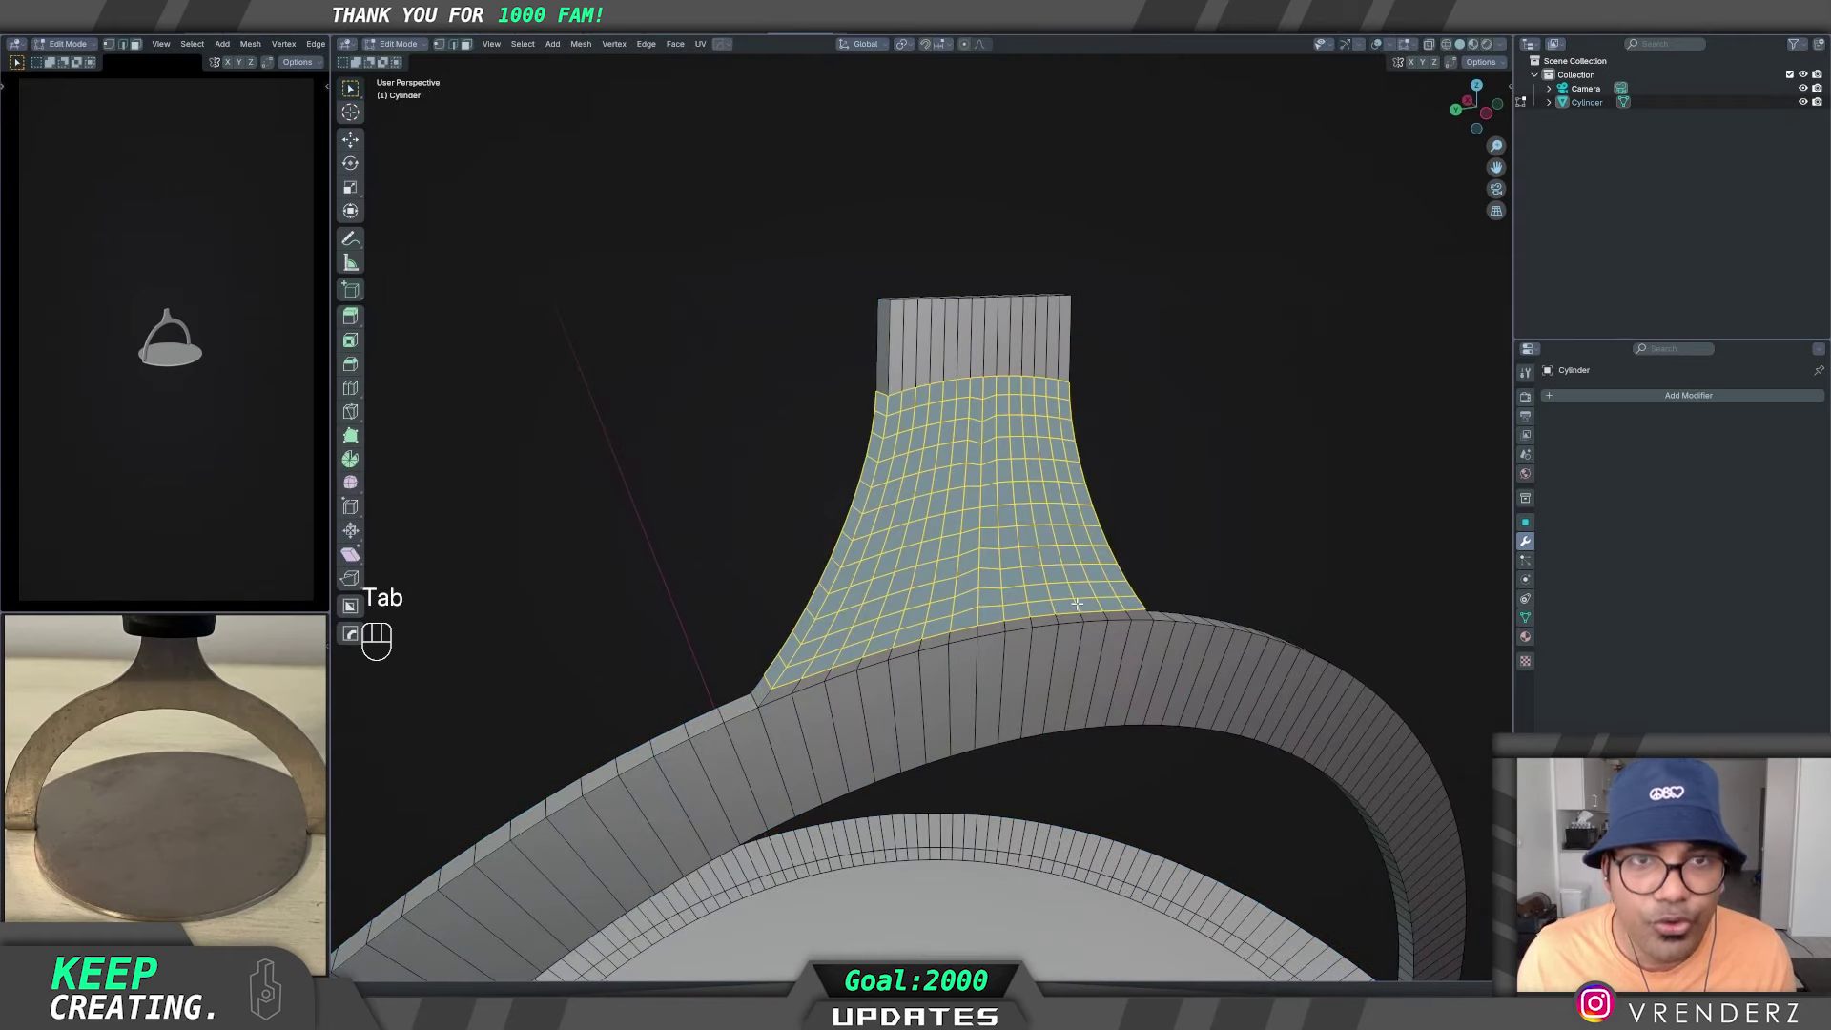
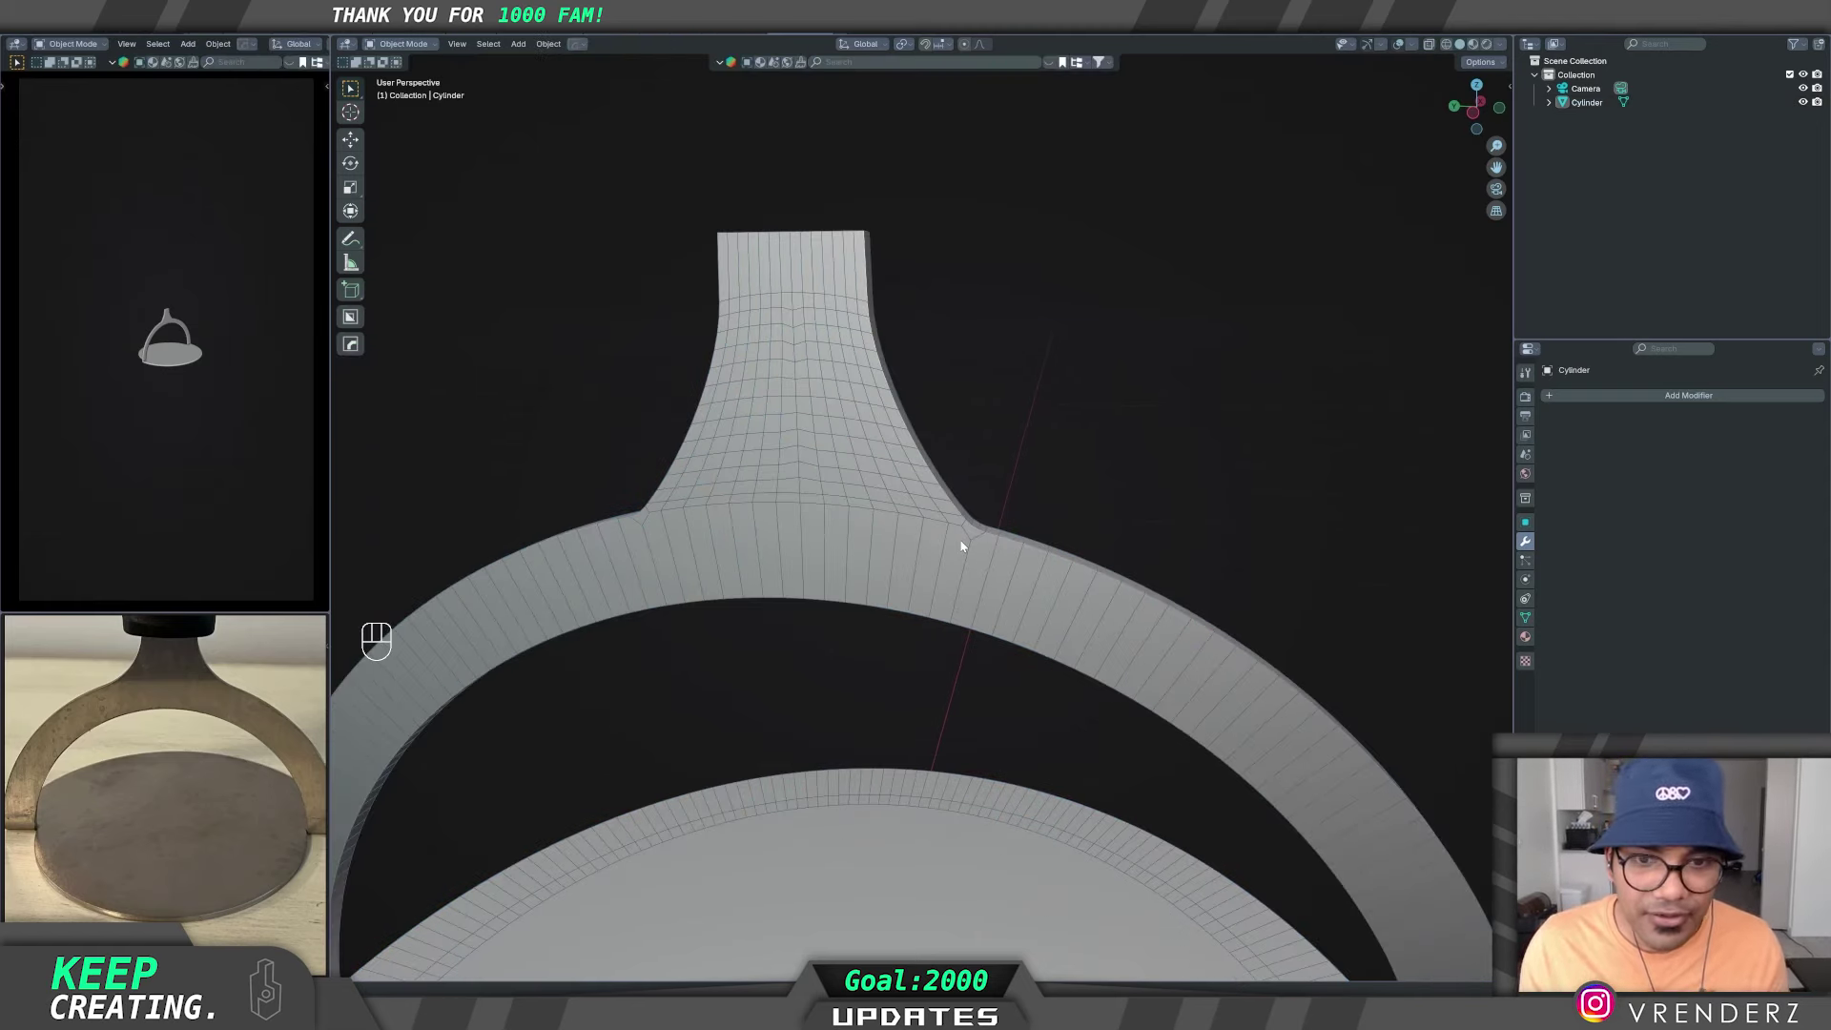
middle_click(926, 536)
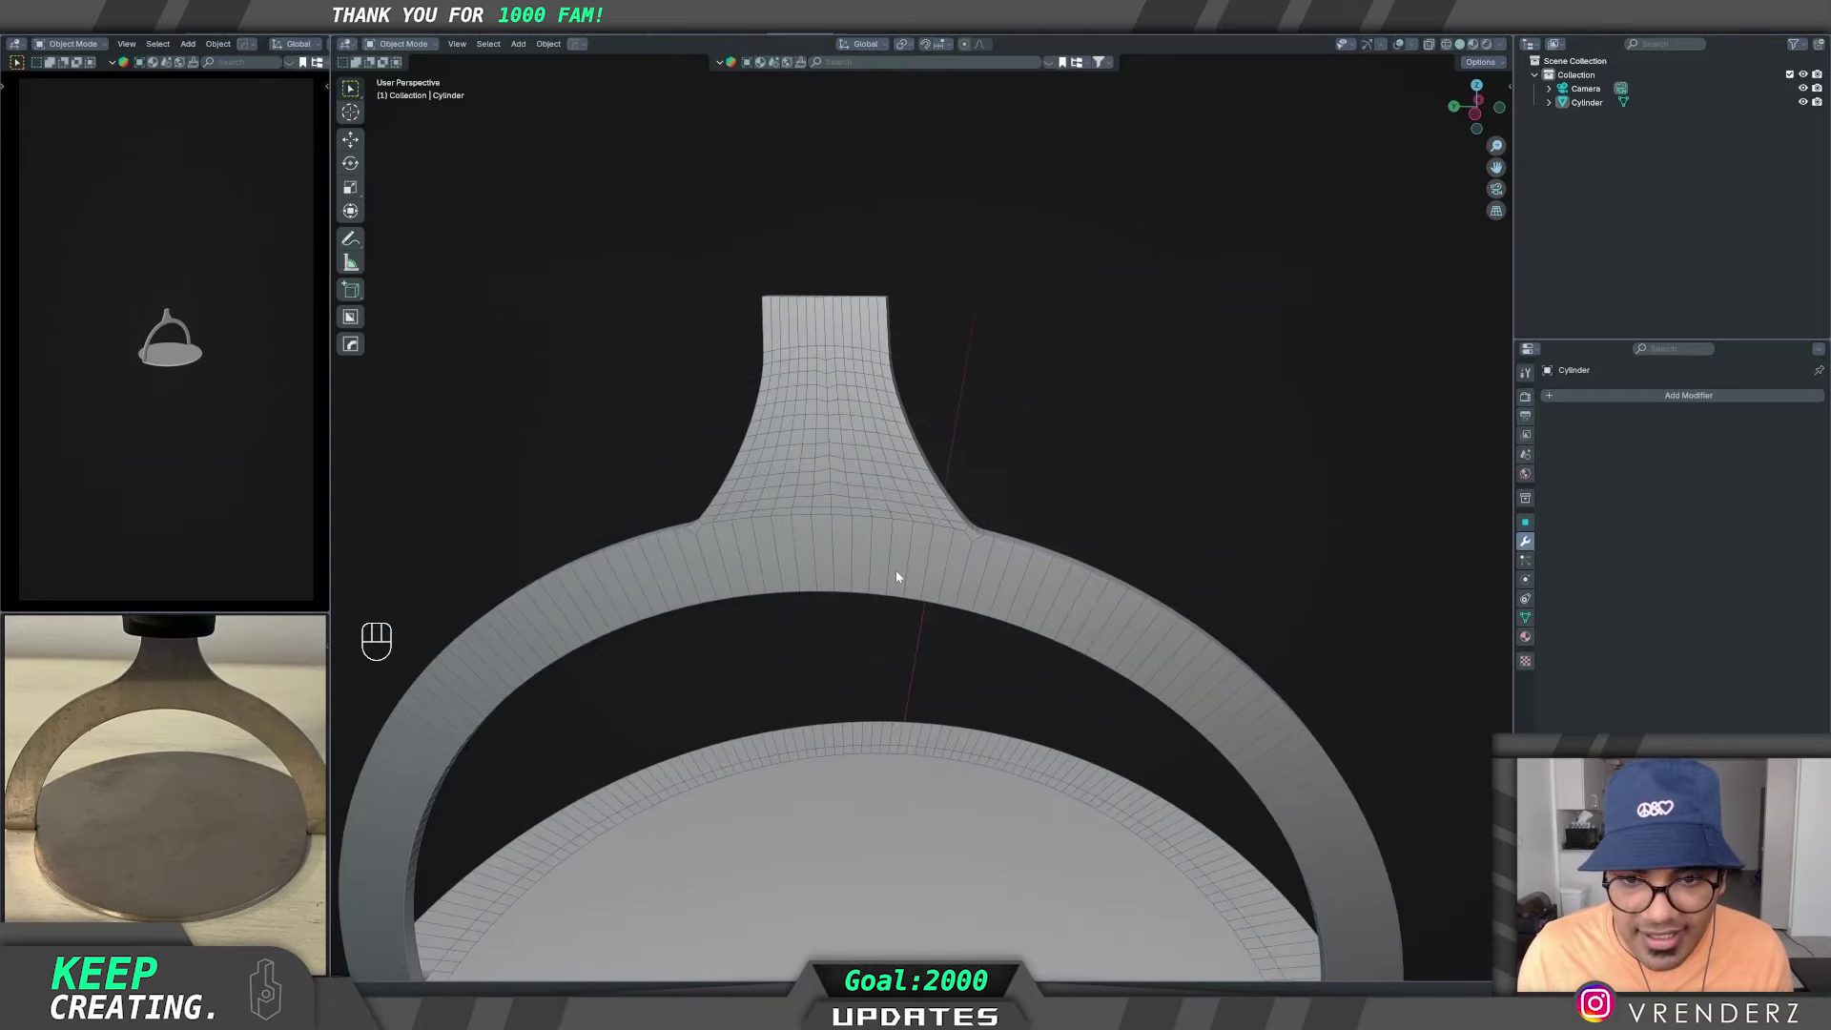
drag(911, 570, 964, 561)
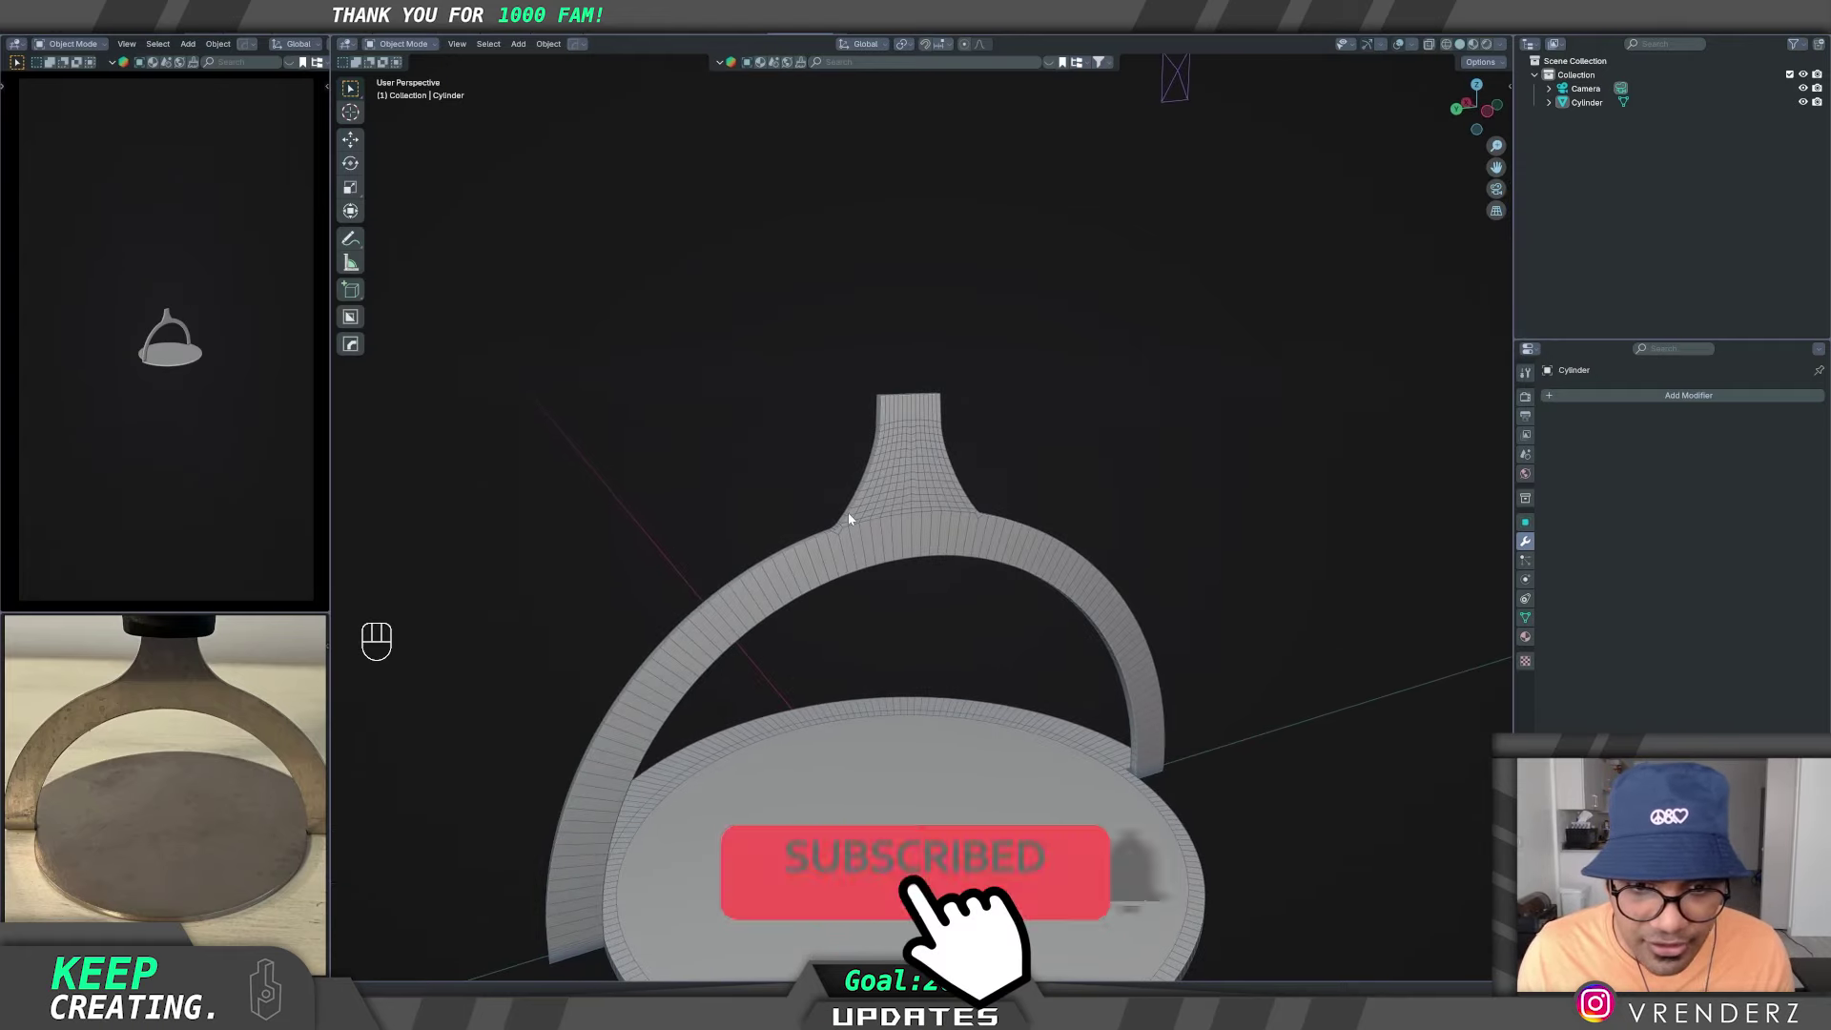
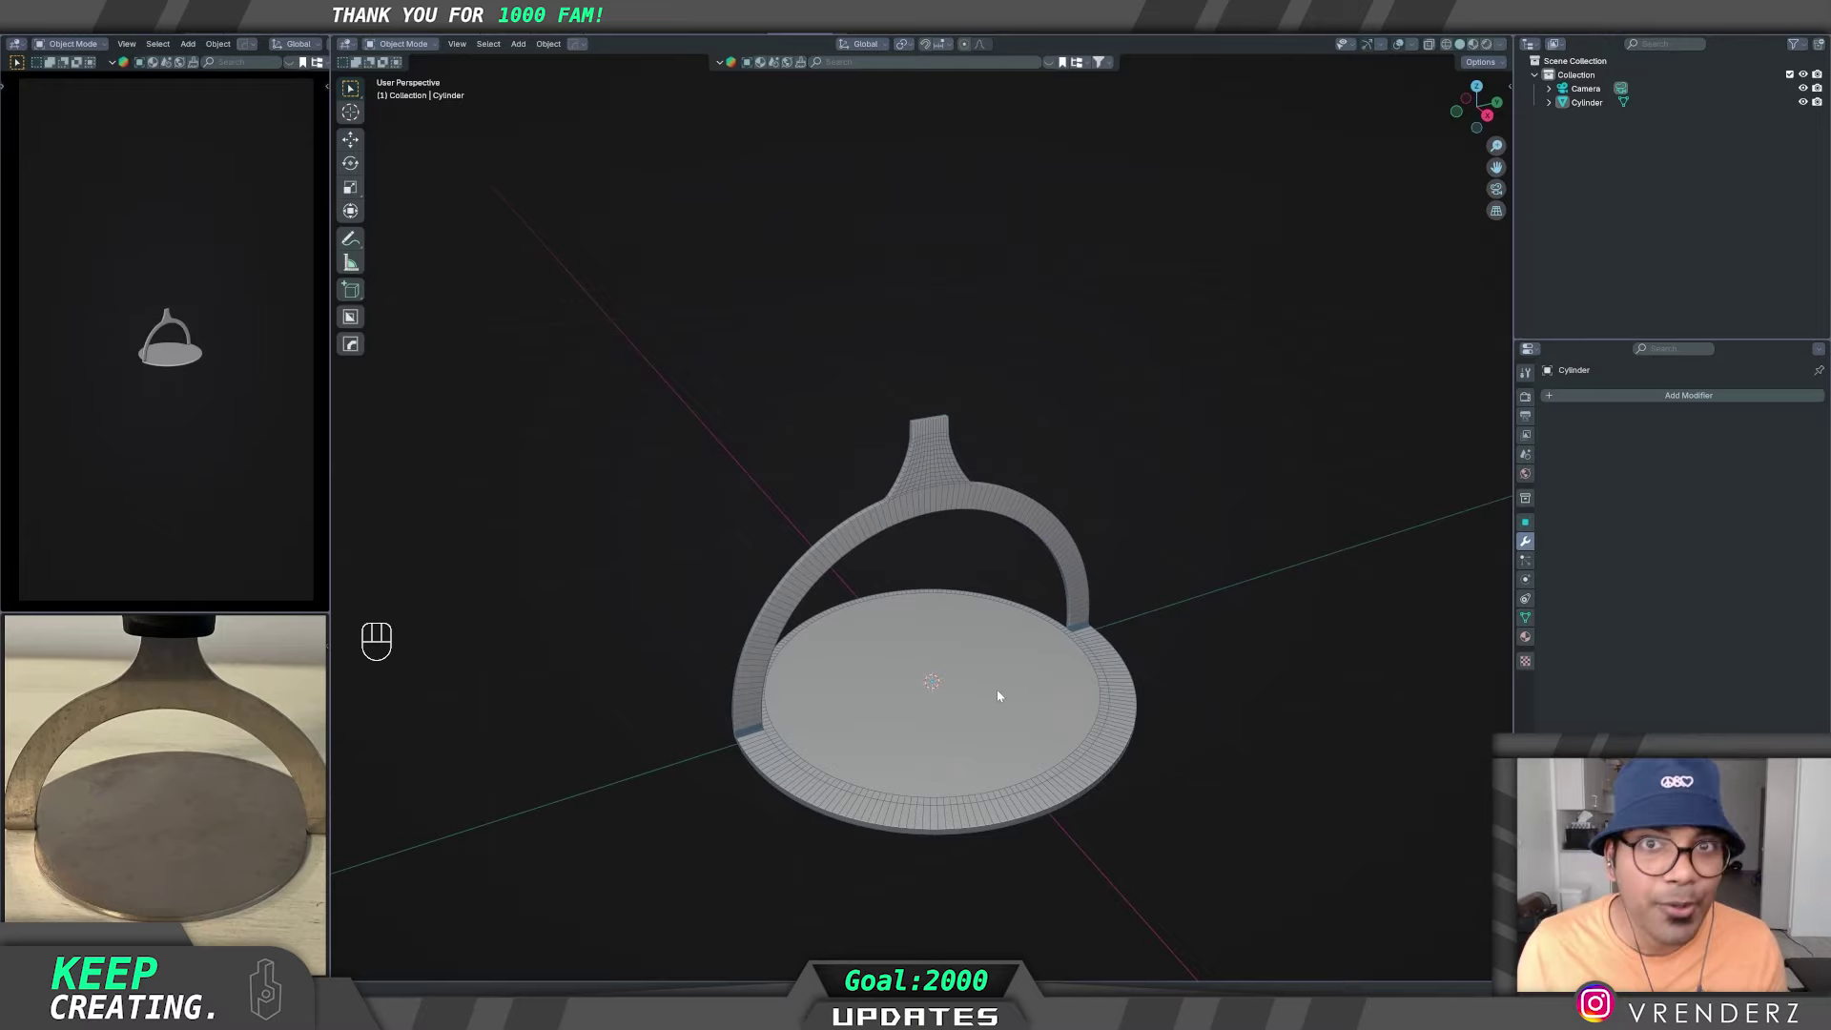
middle_click(982, 569)
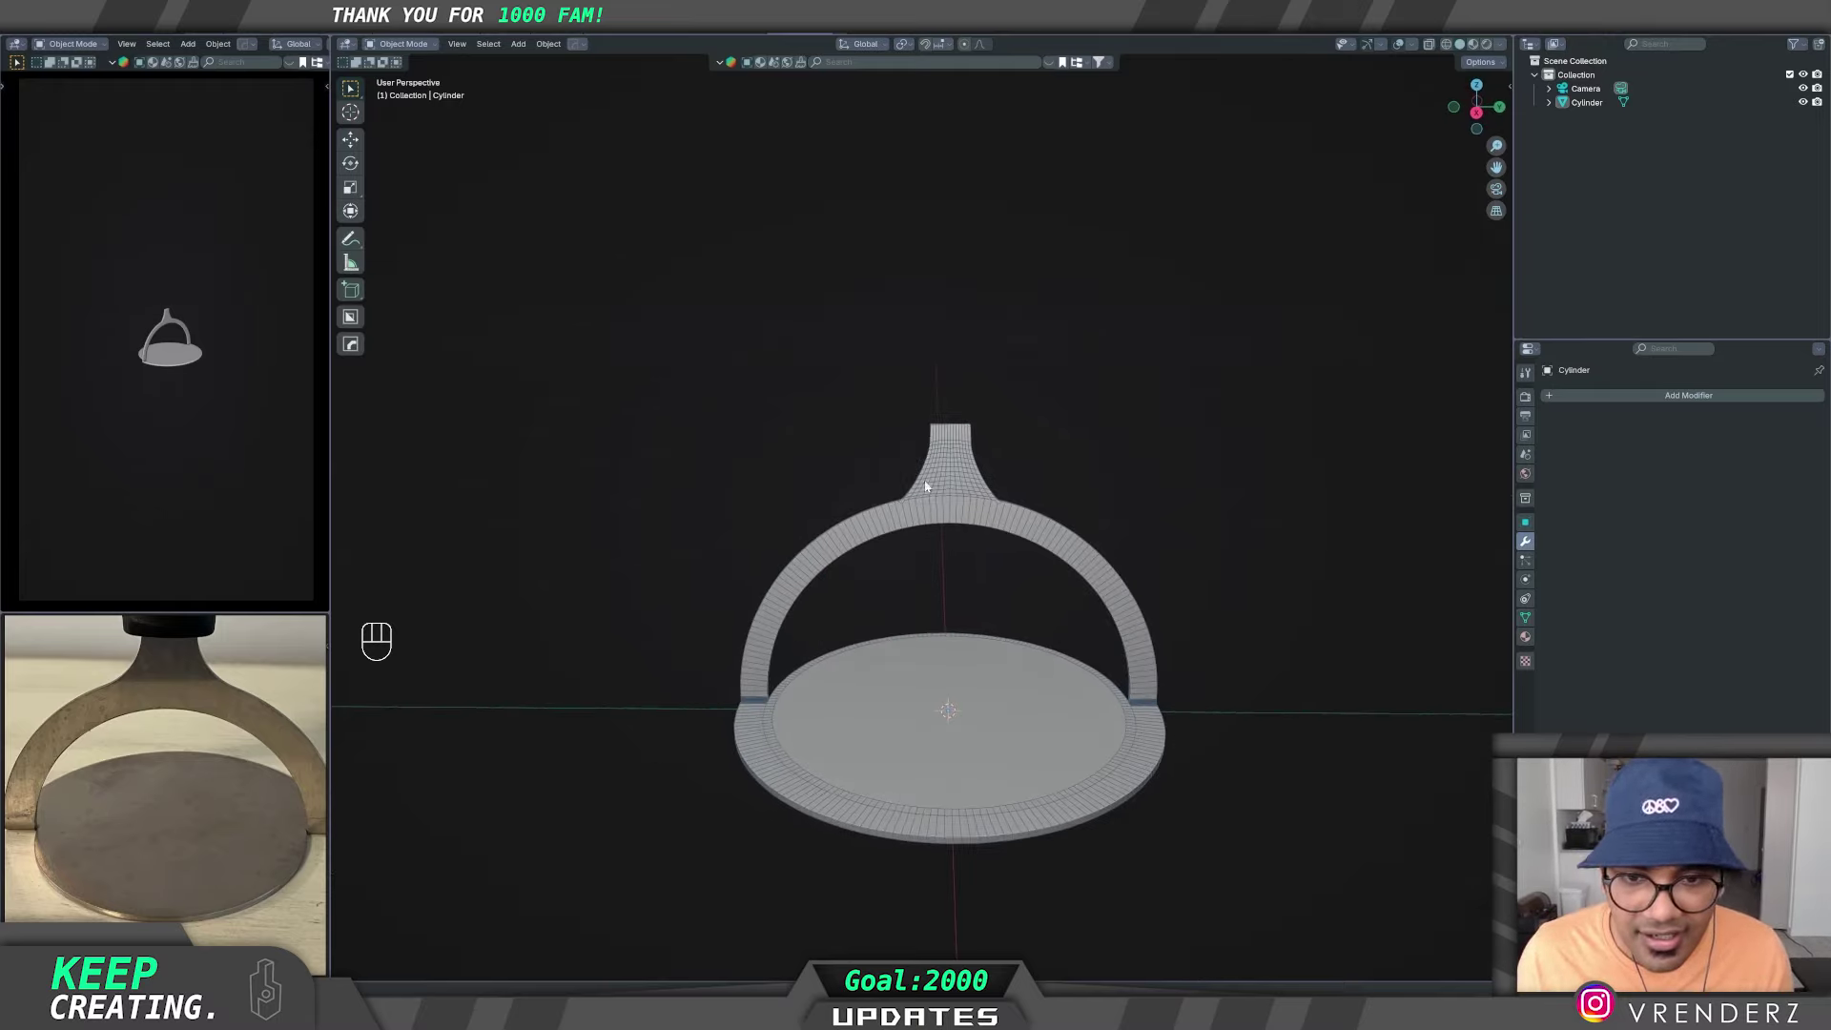
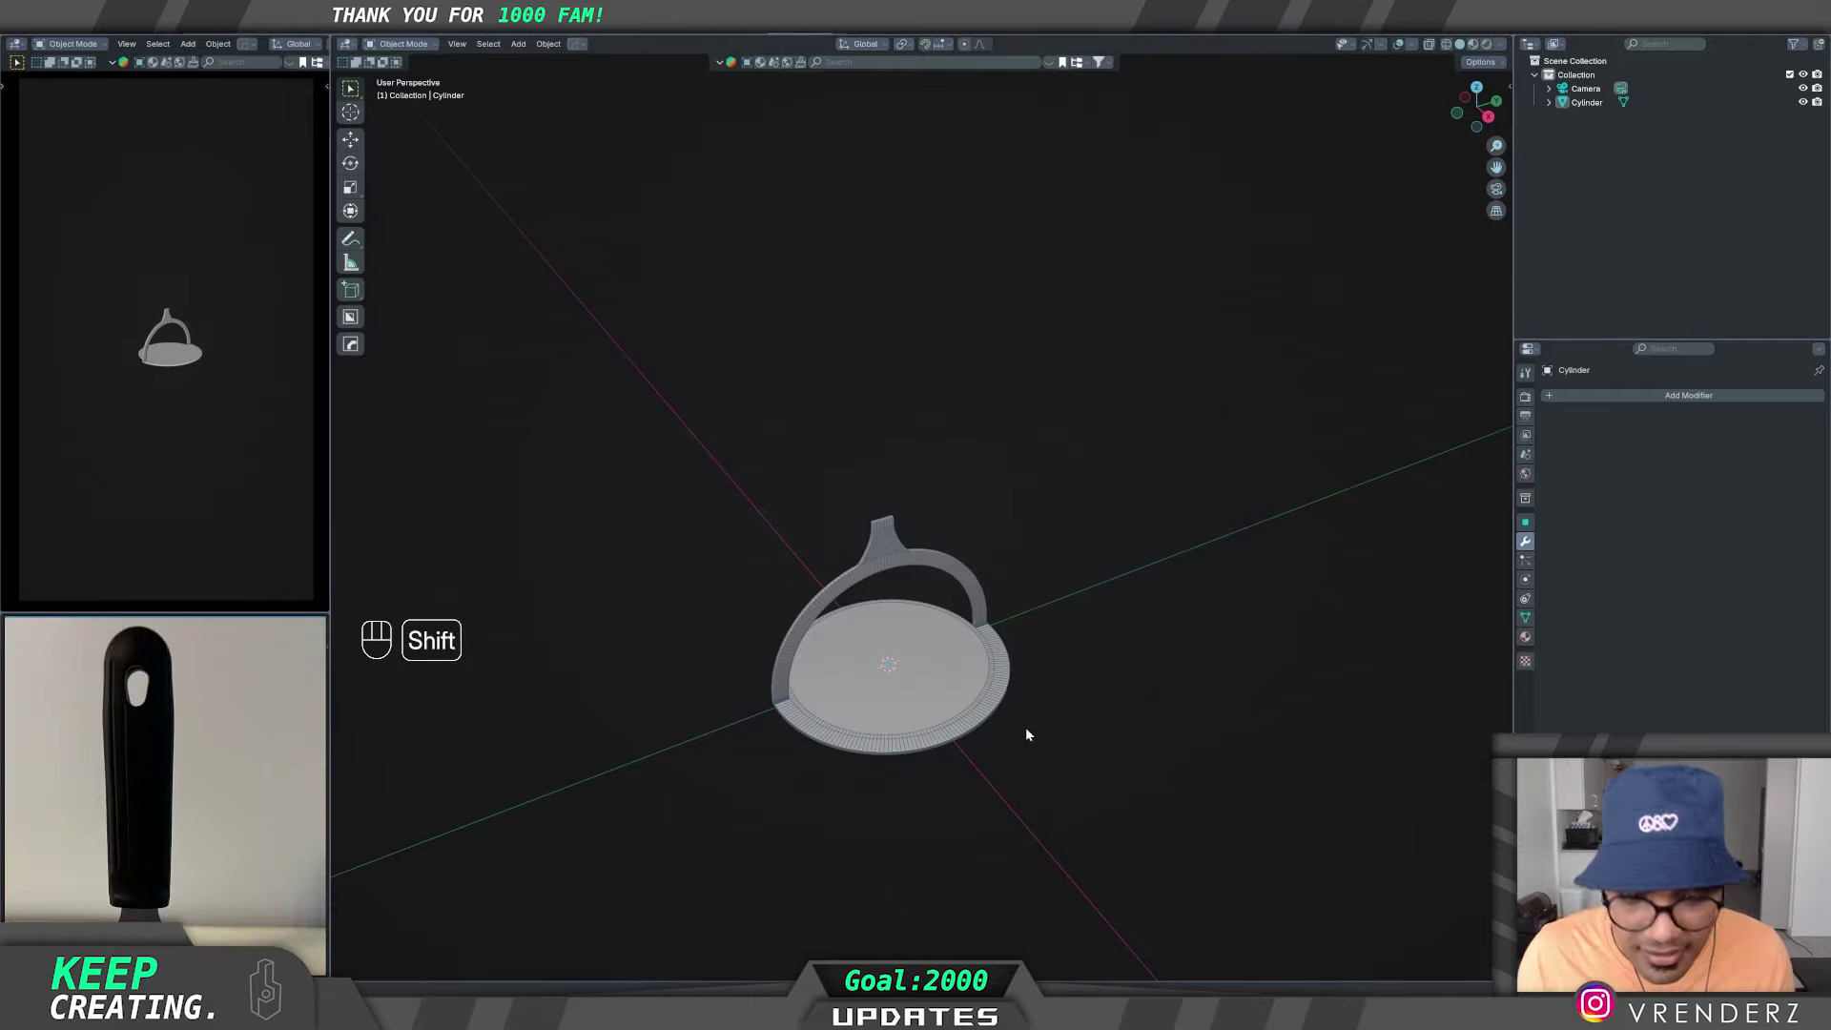
- Add a cube, shrink it and stretch it into a tall bar above the neck
key(shift+a)
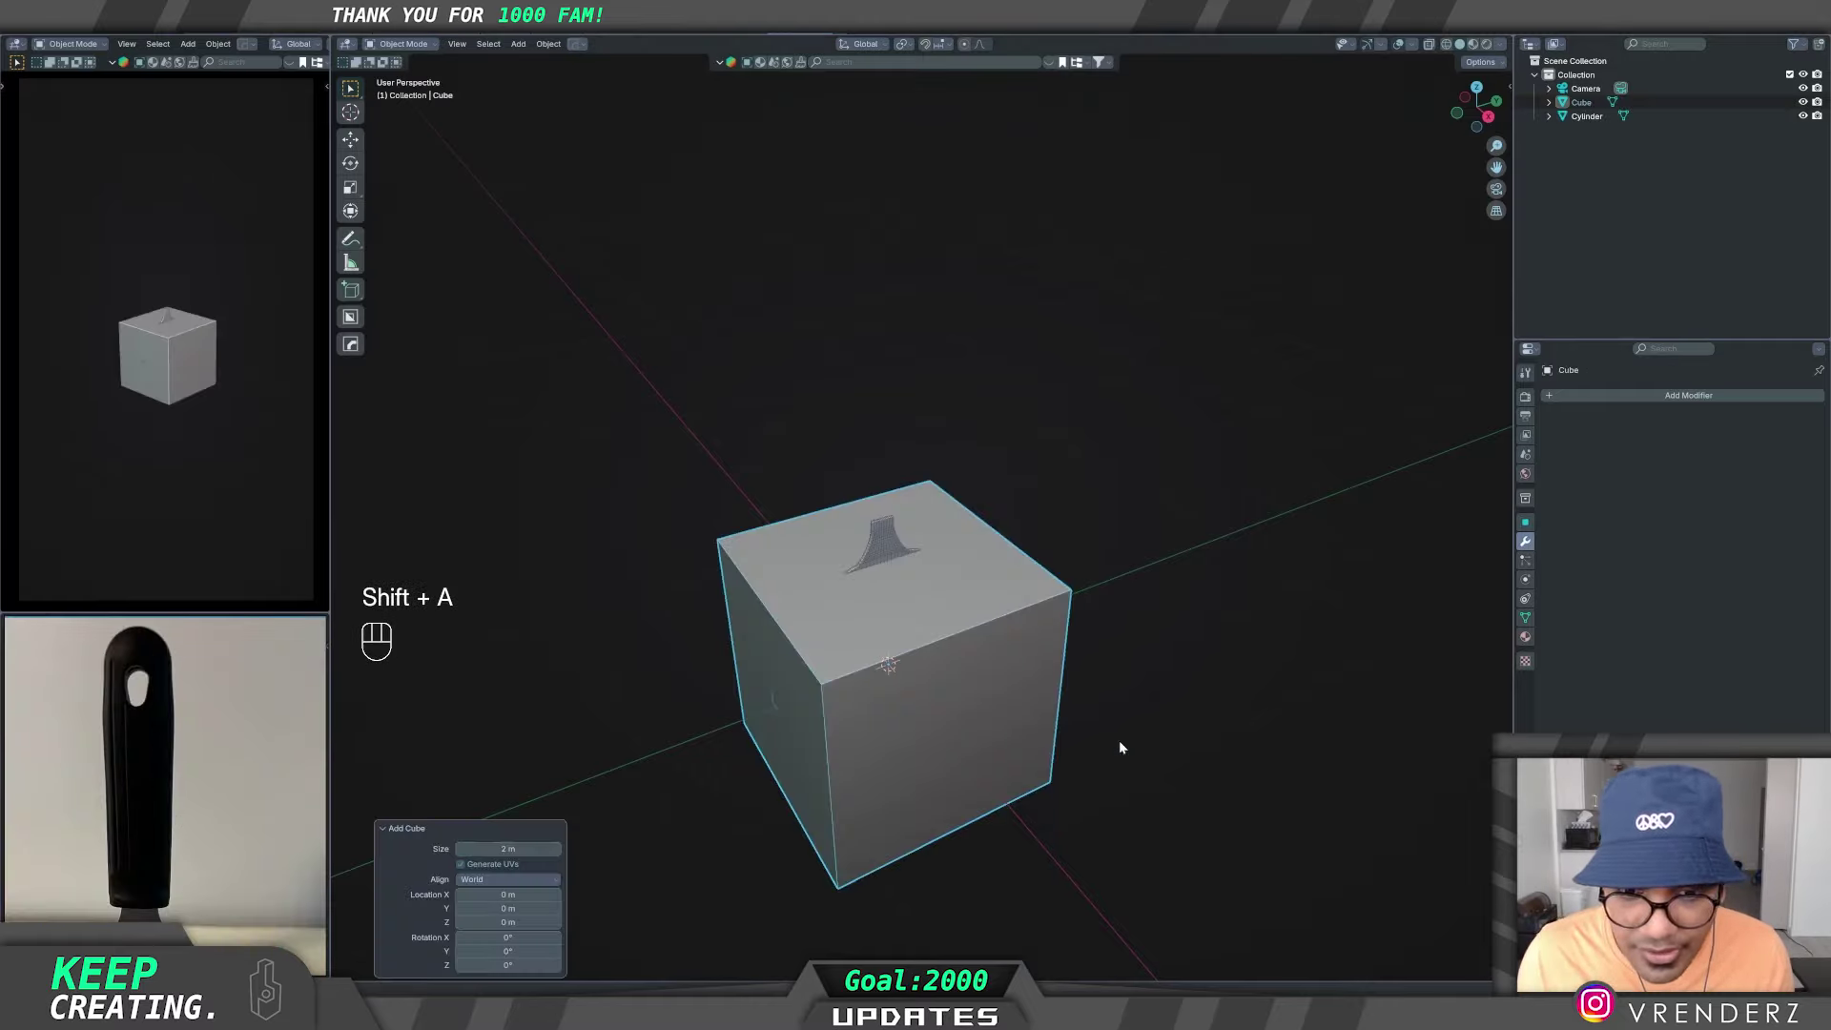
key(s)
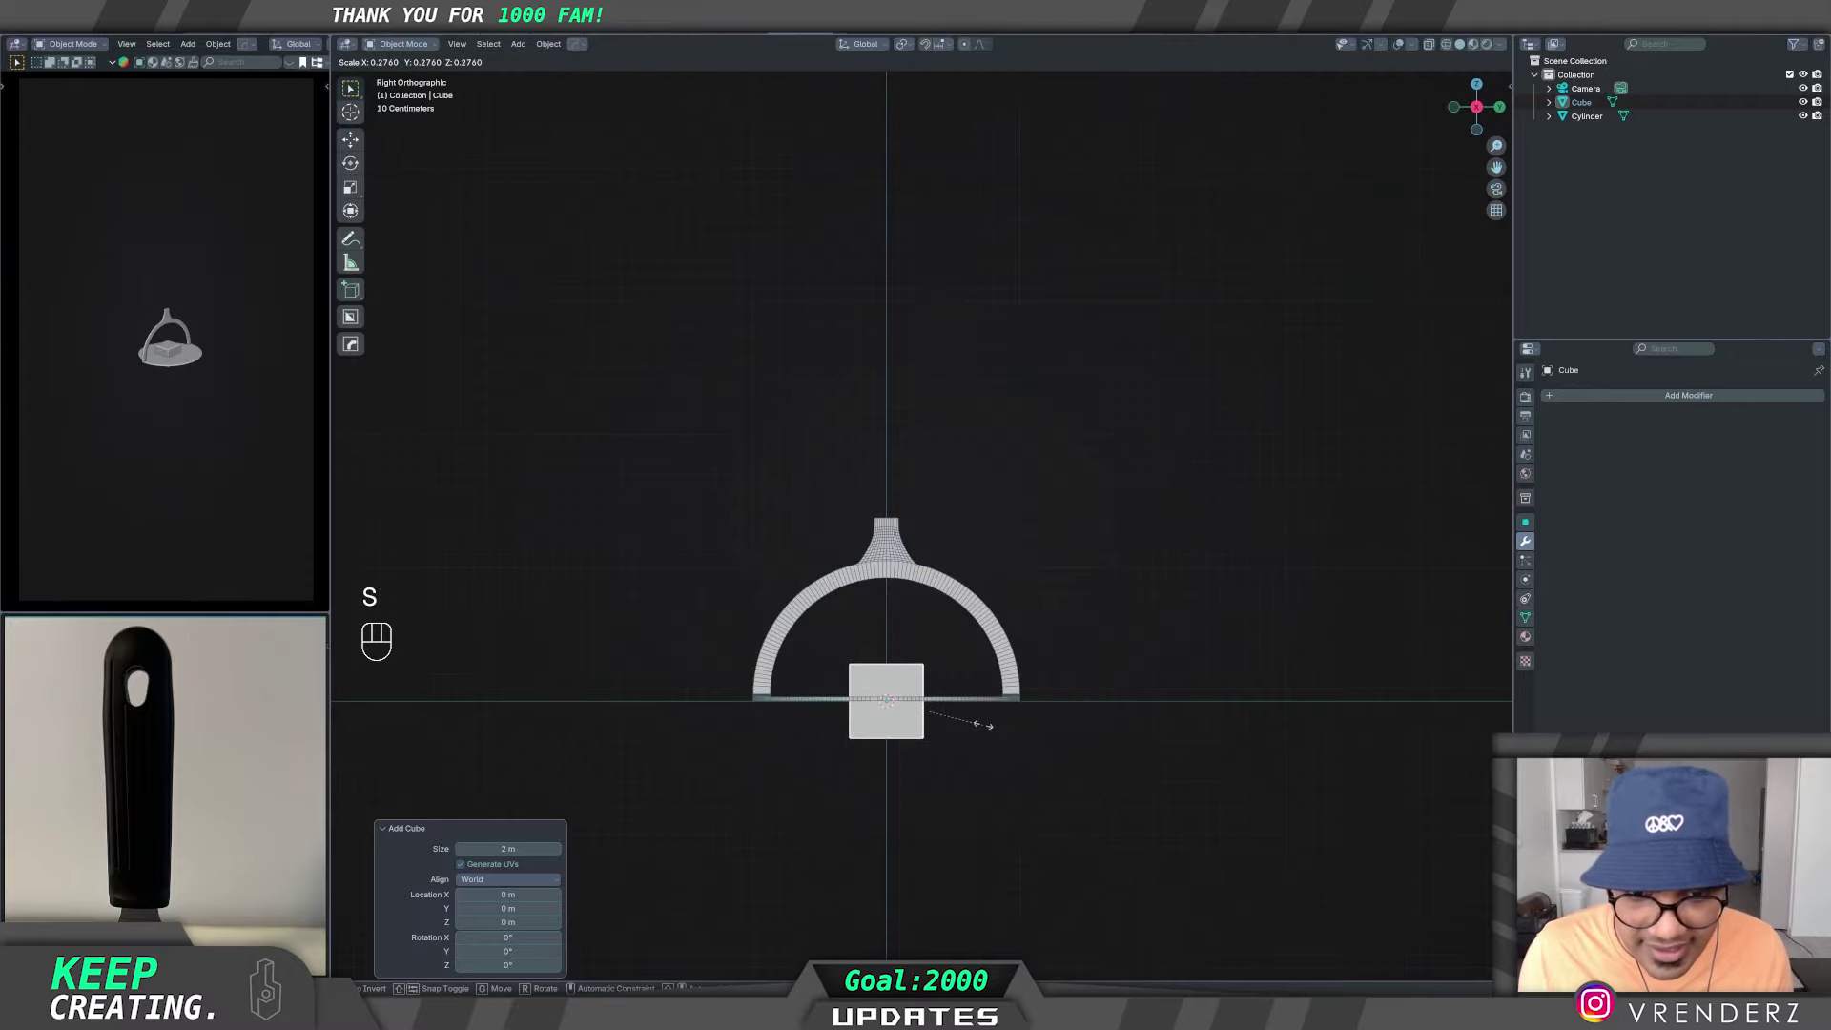
key(g)
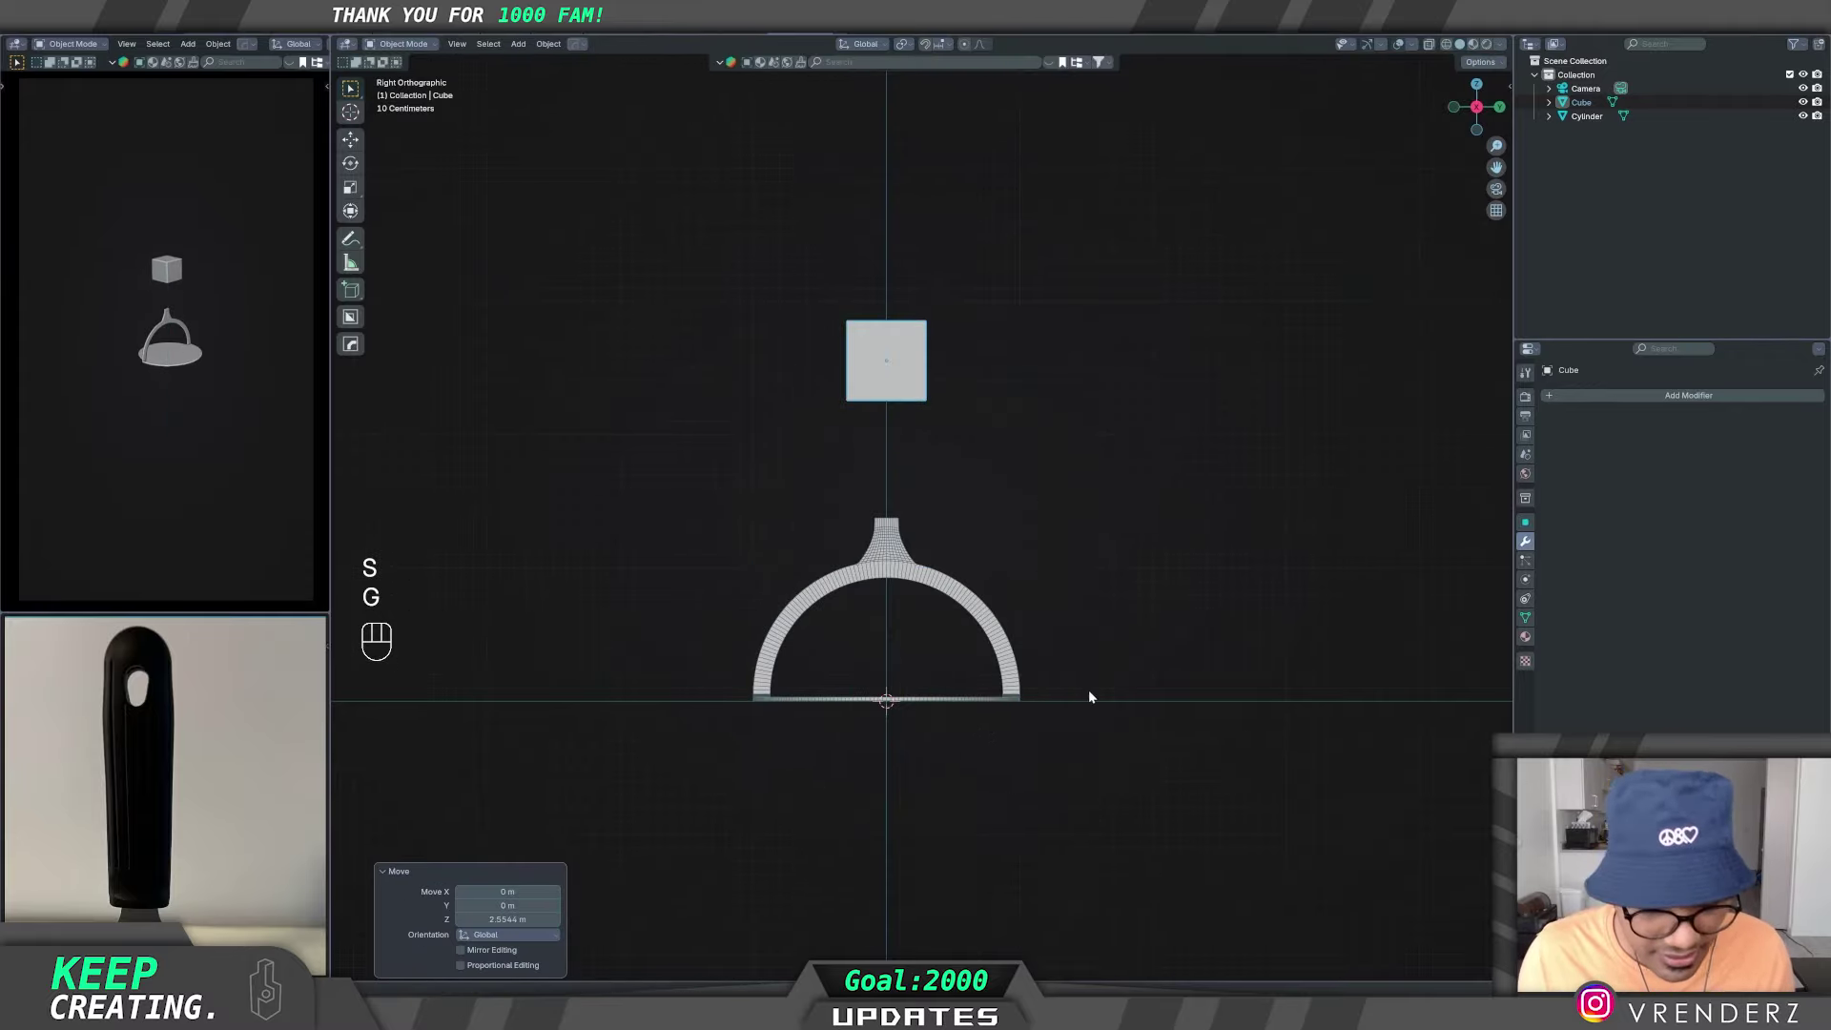
key(s)
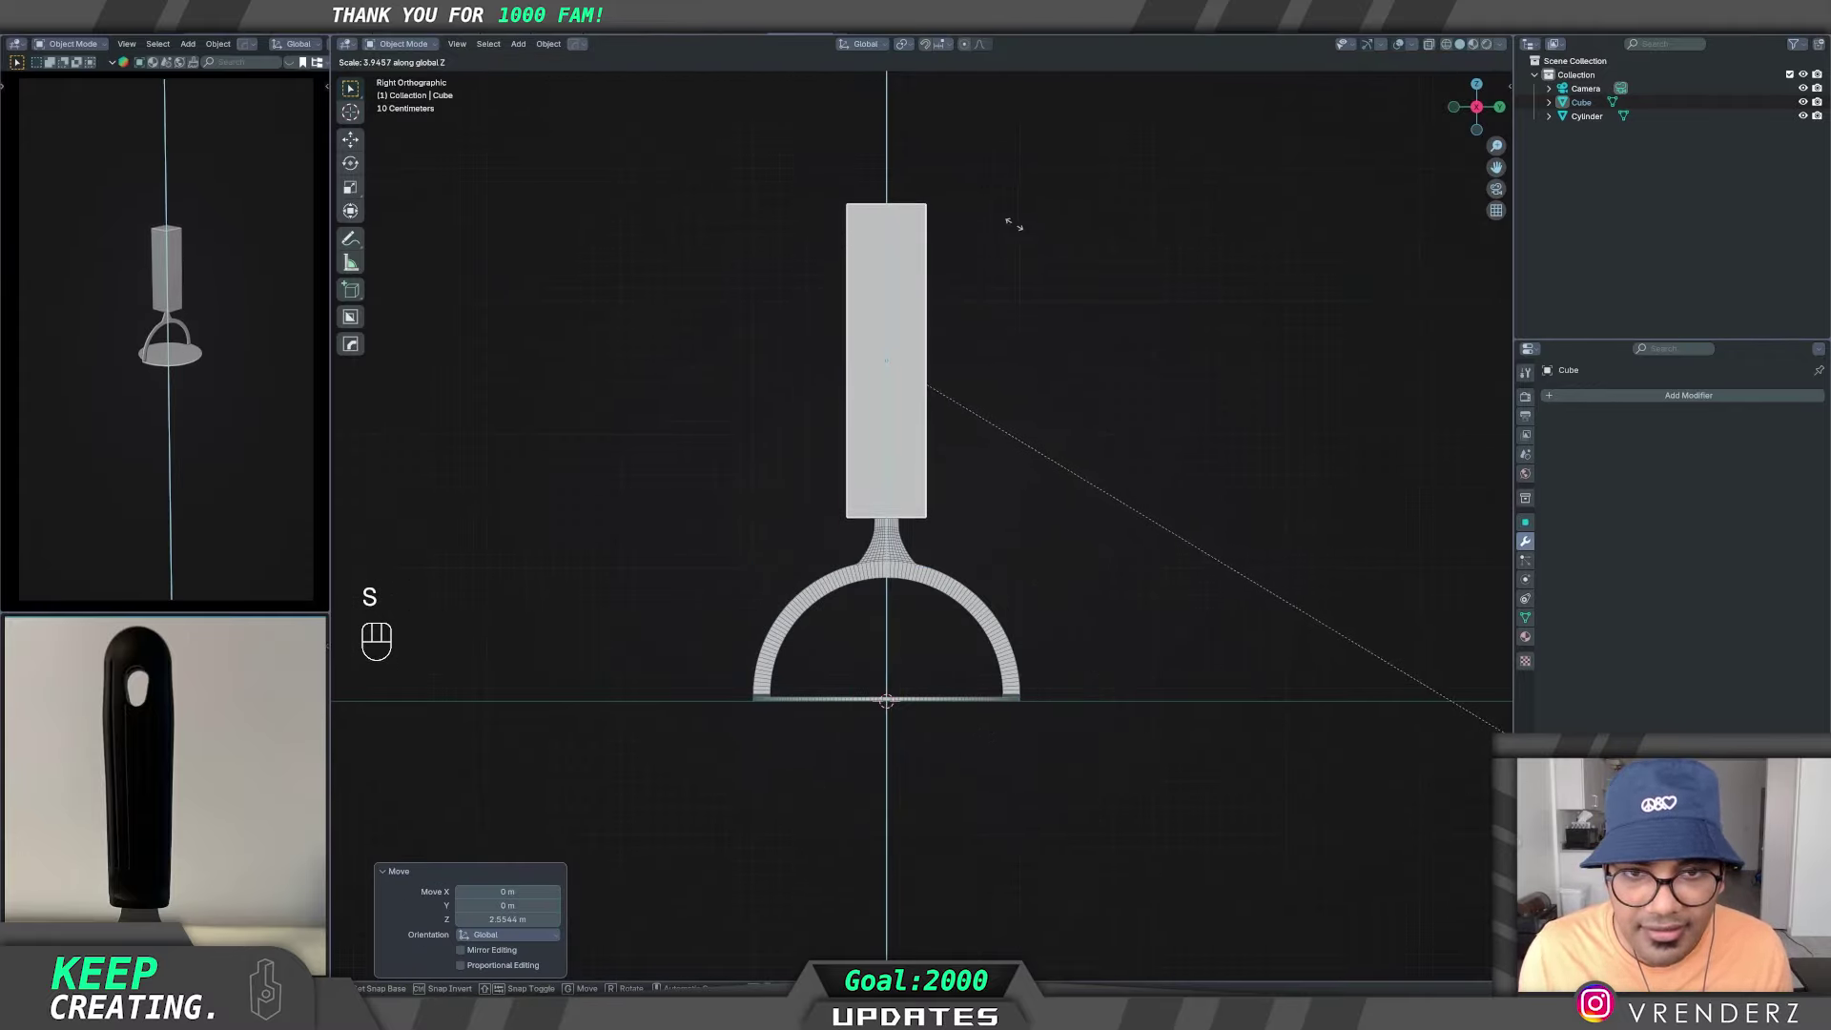
drag(1087, 477, 1090, 518)
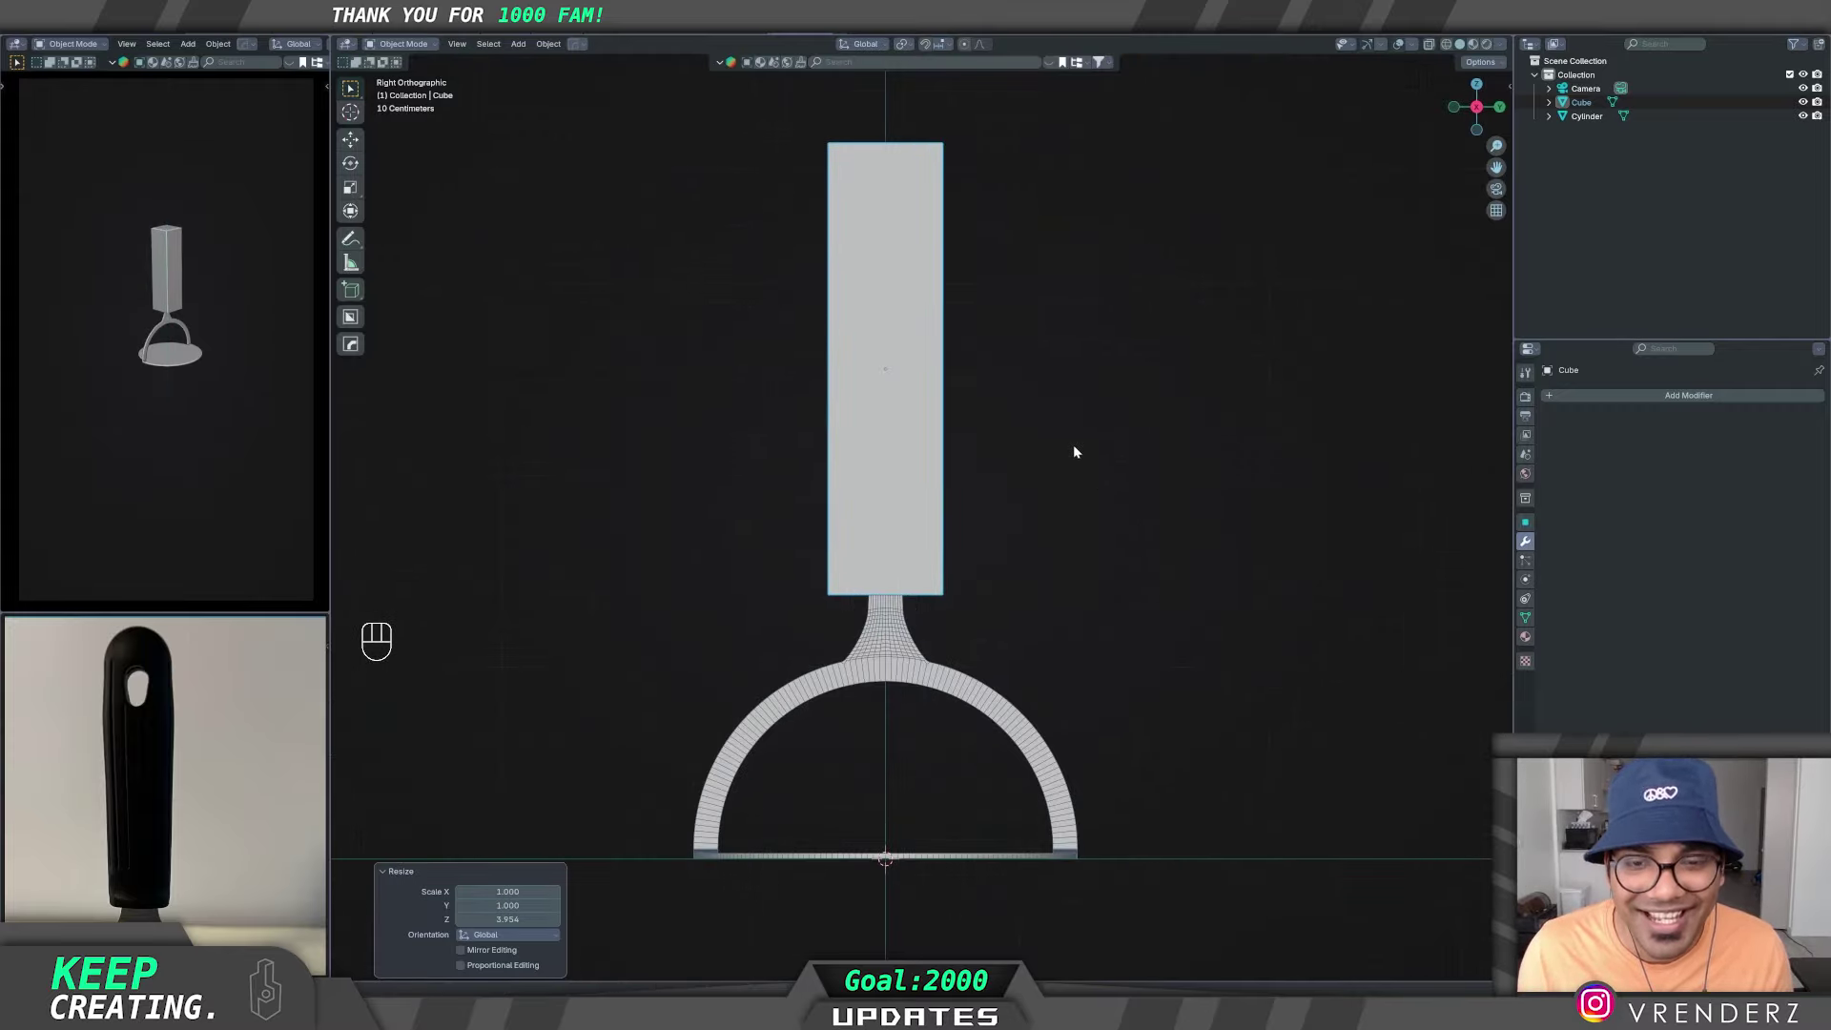
- Lower and slightly shrink the bar so it sits on top of the neck
middle_click(1065, 457)
key(g)
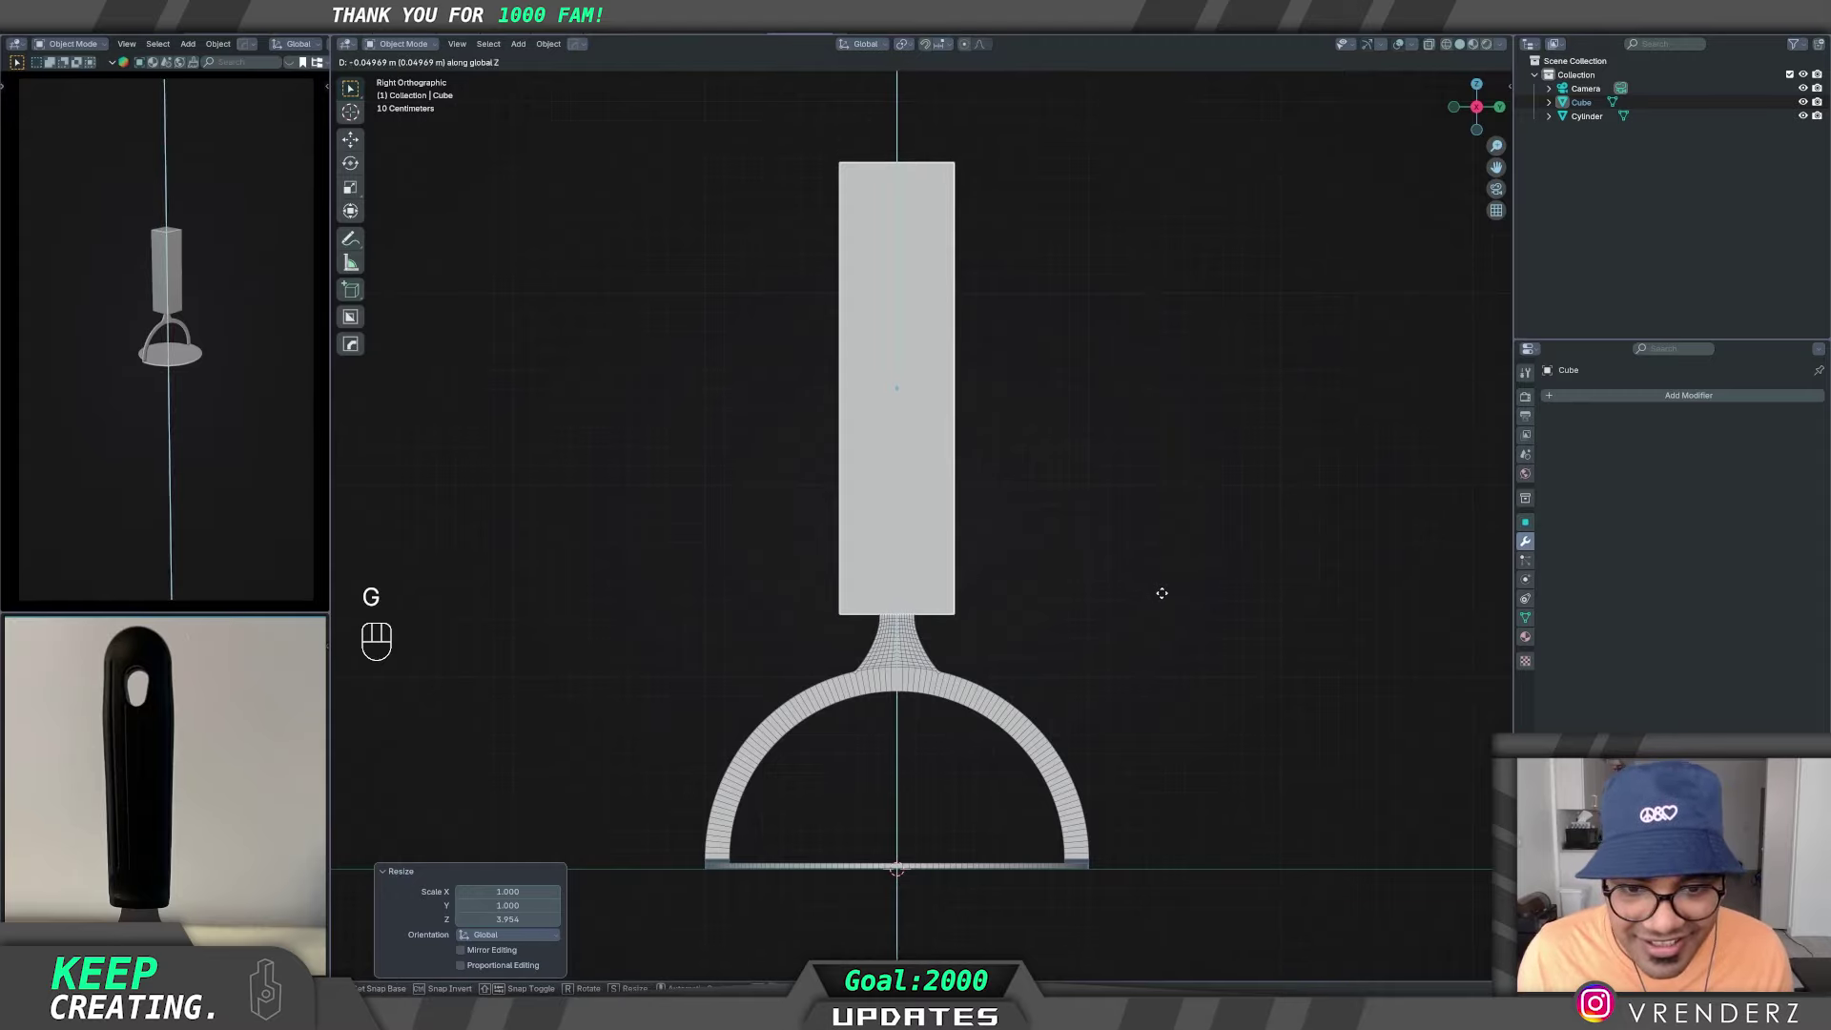
key(s)
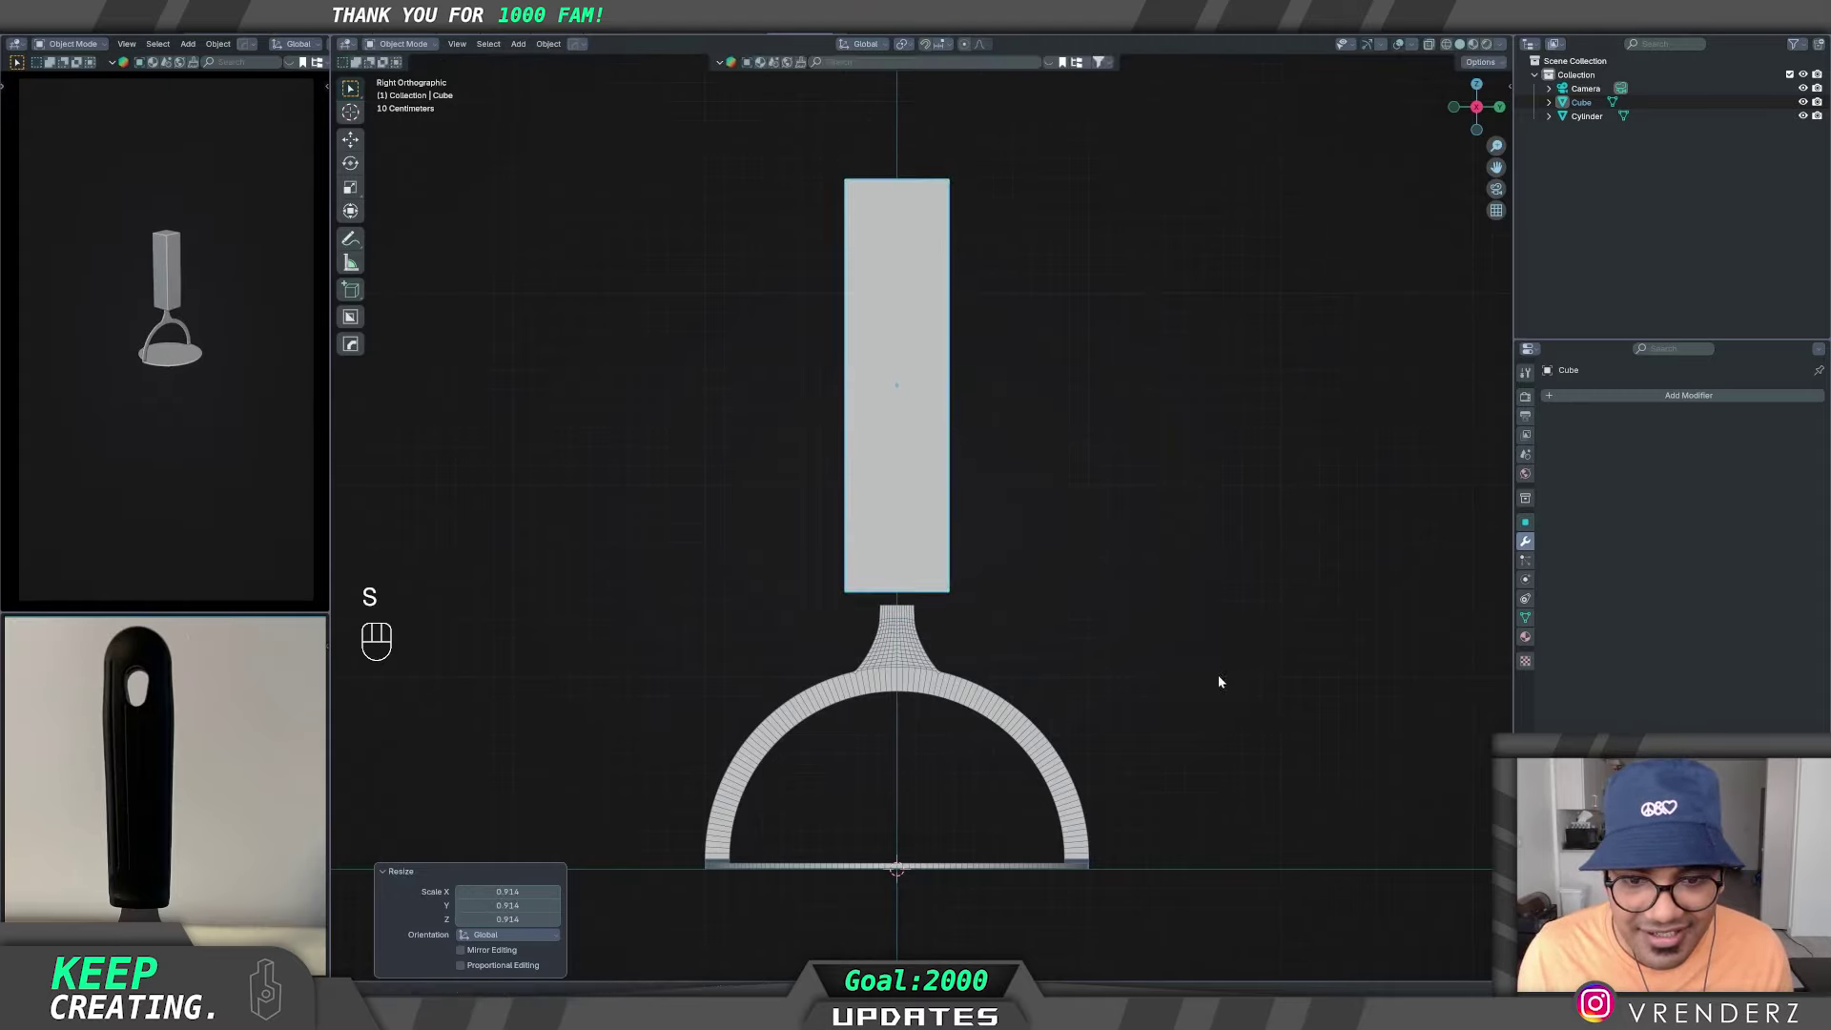
key(g)
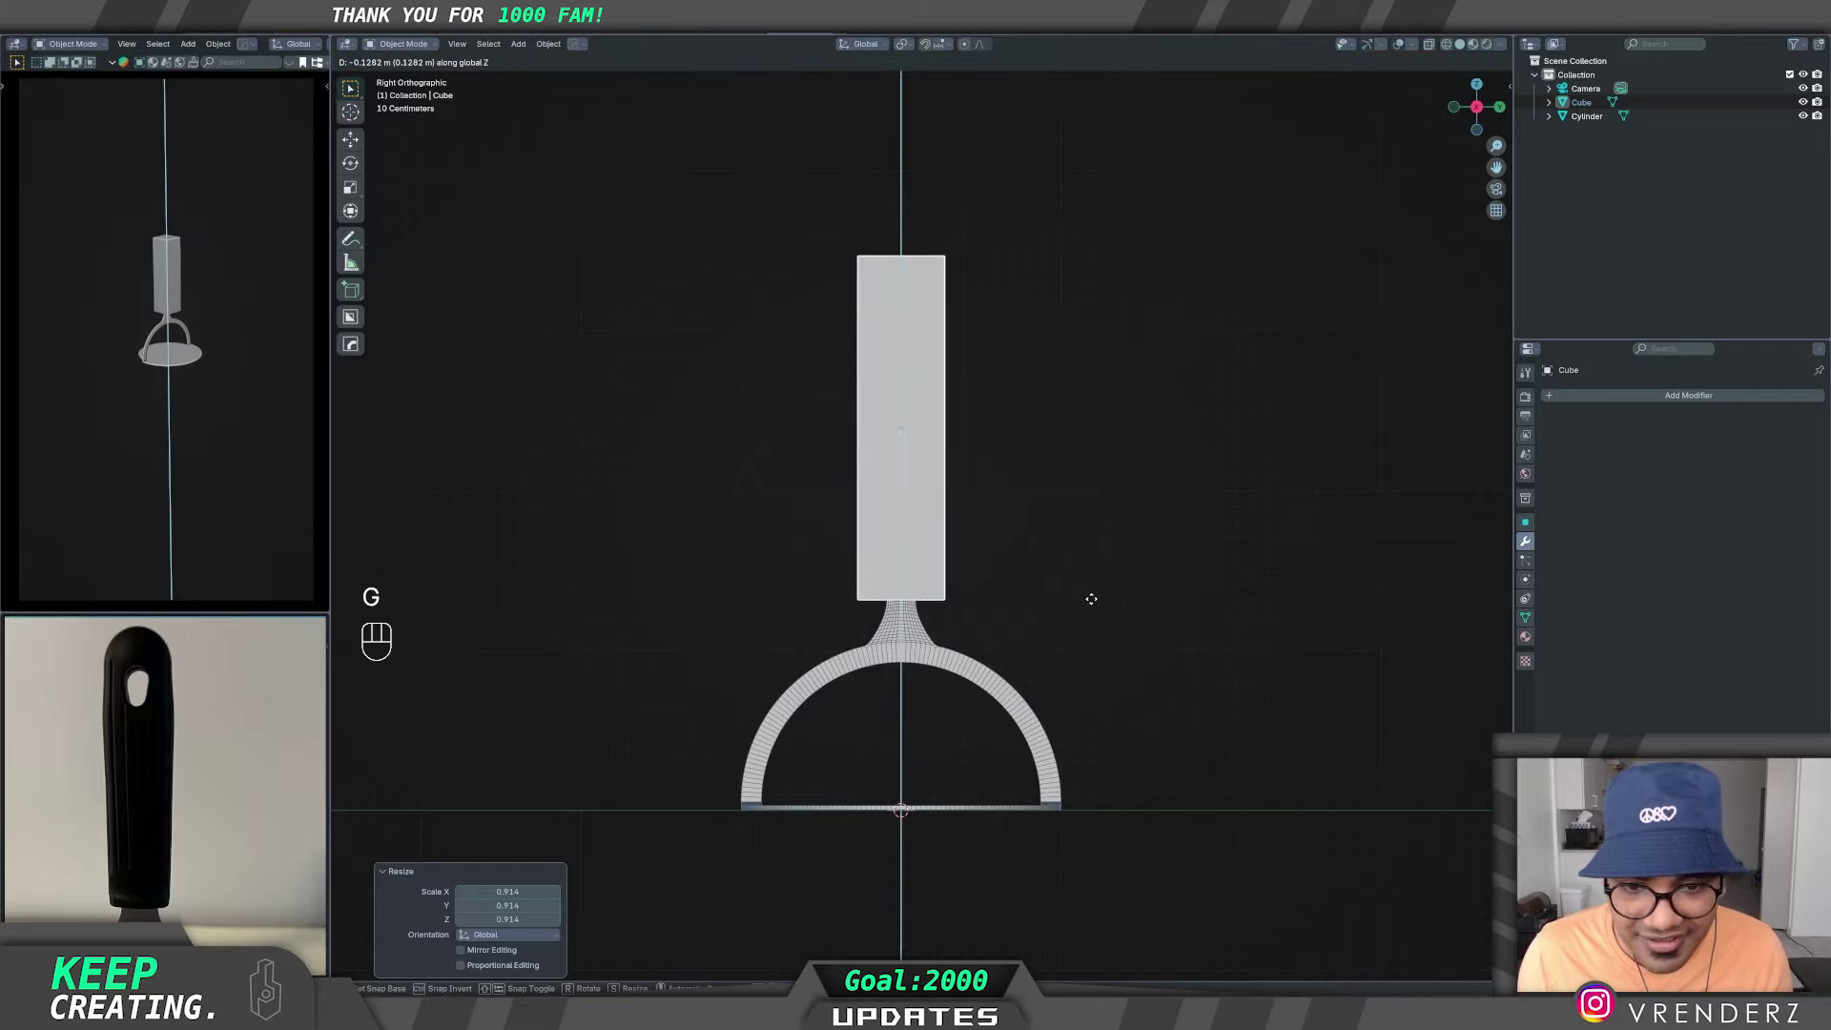
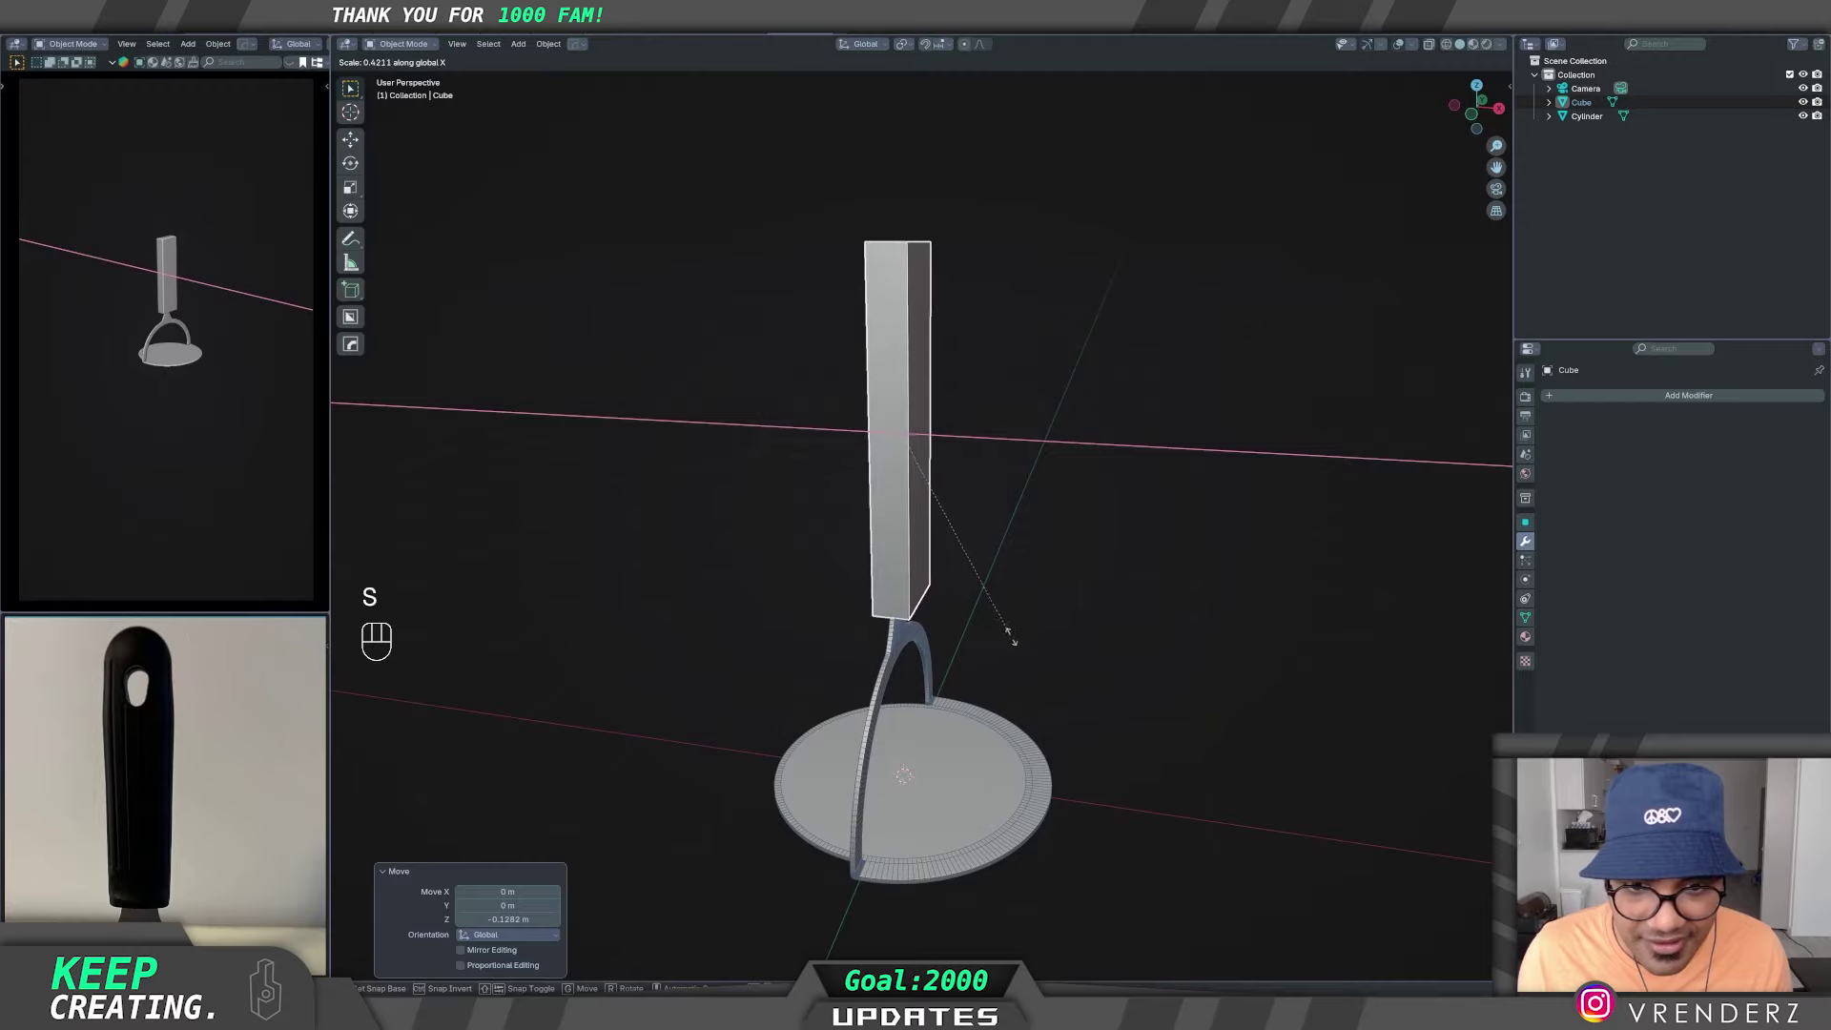
middle_click(1015, 610)
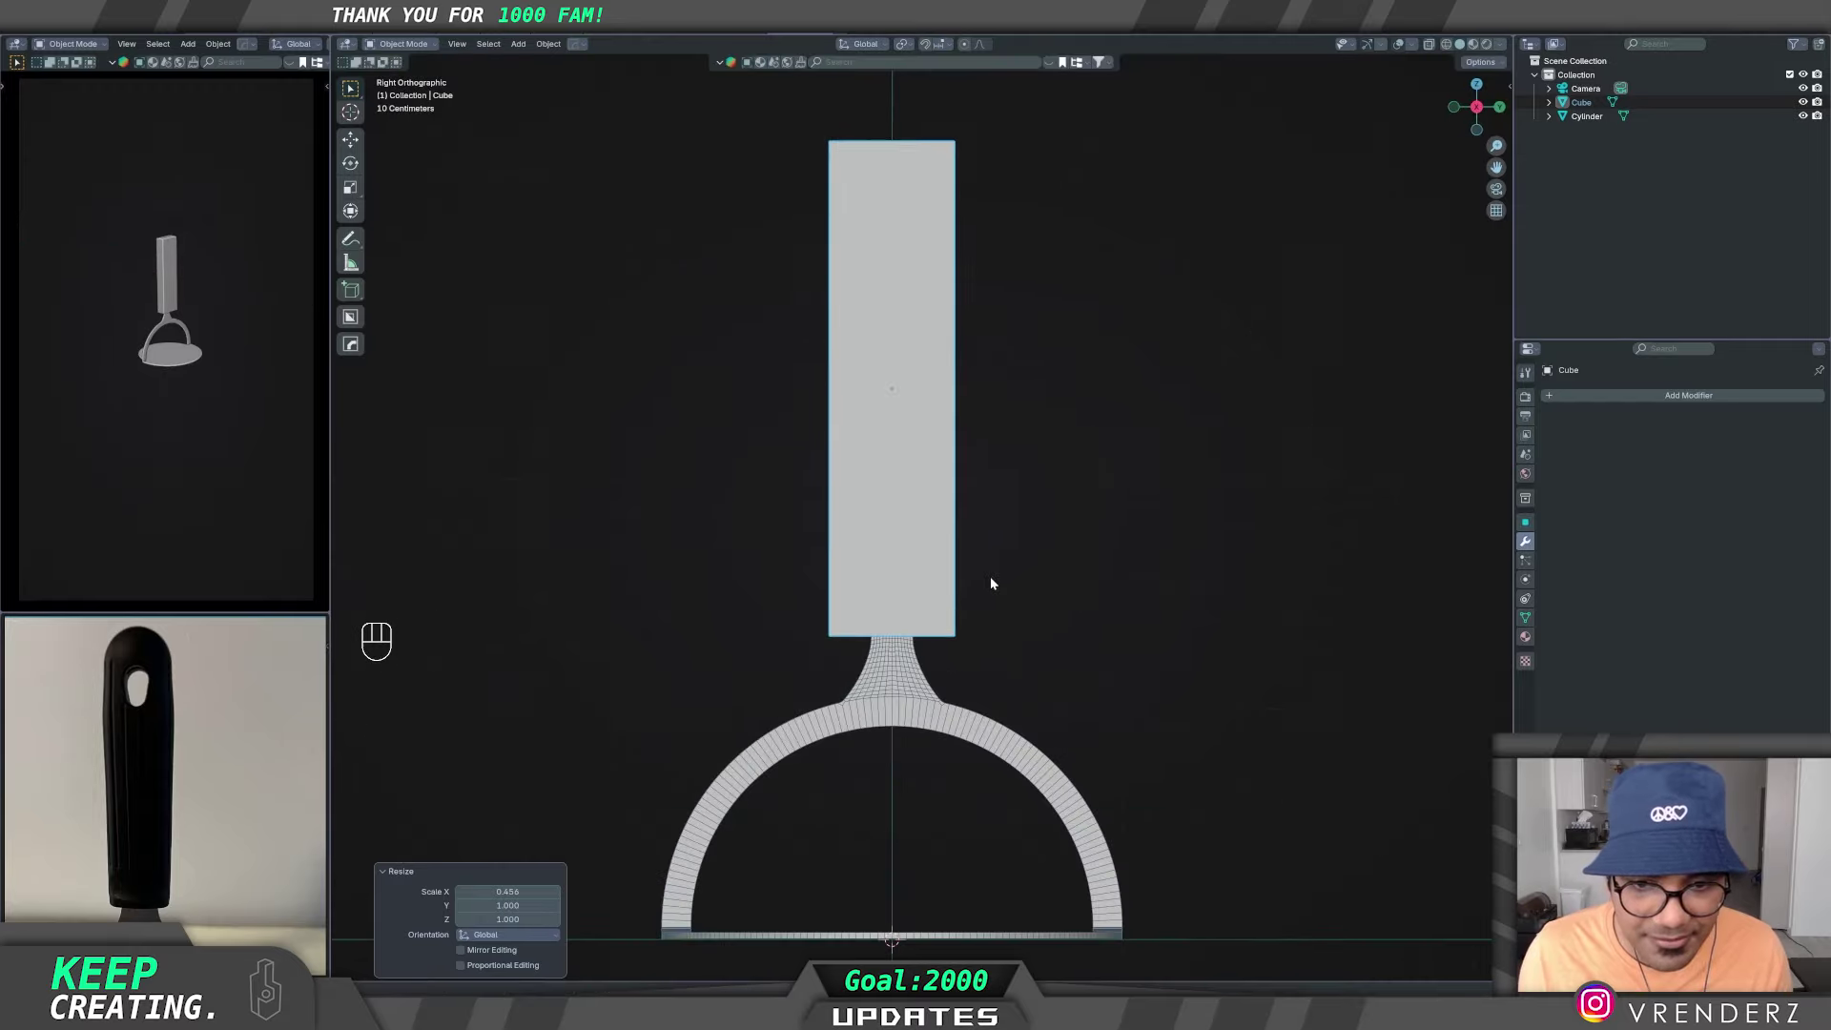
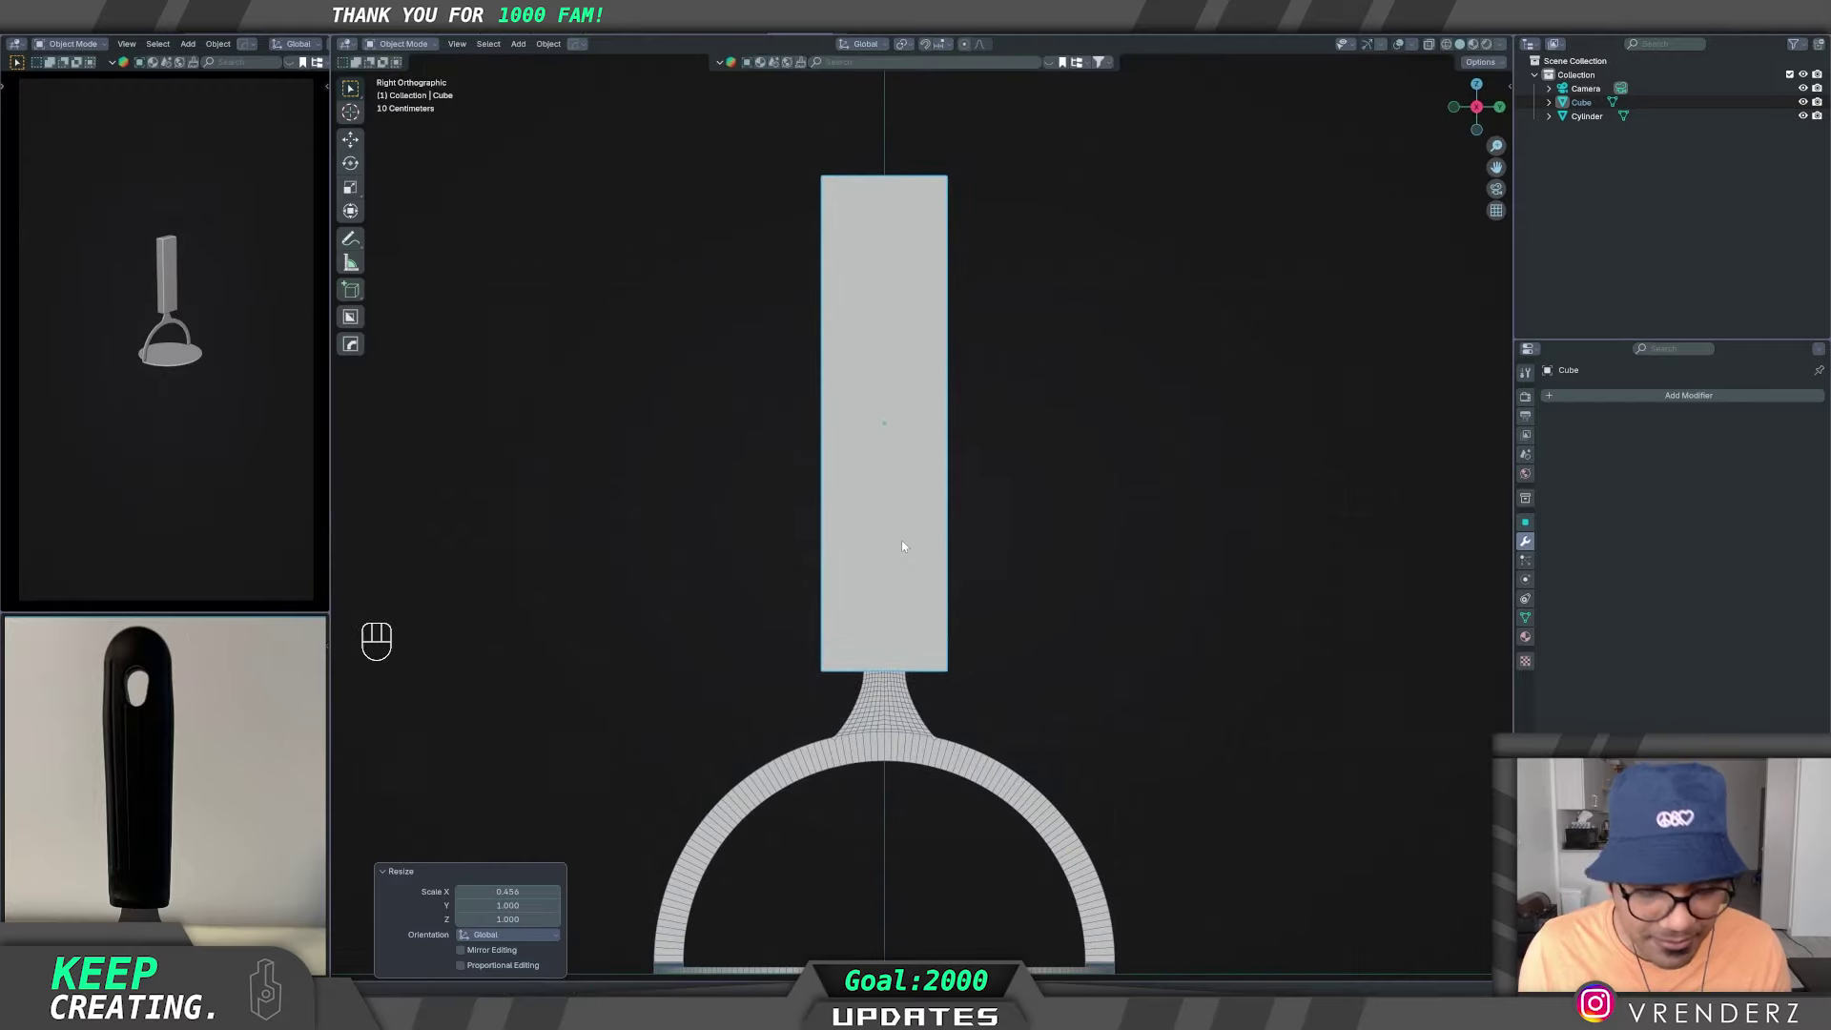
- Add two edge loops near the top of the bar and scale the end vertices inward along Y with X-ray on
key(Tab)
key(ctrl+r)
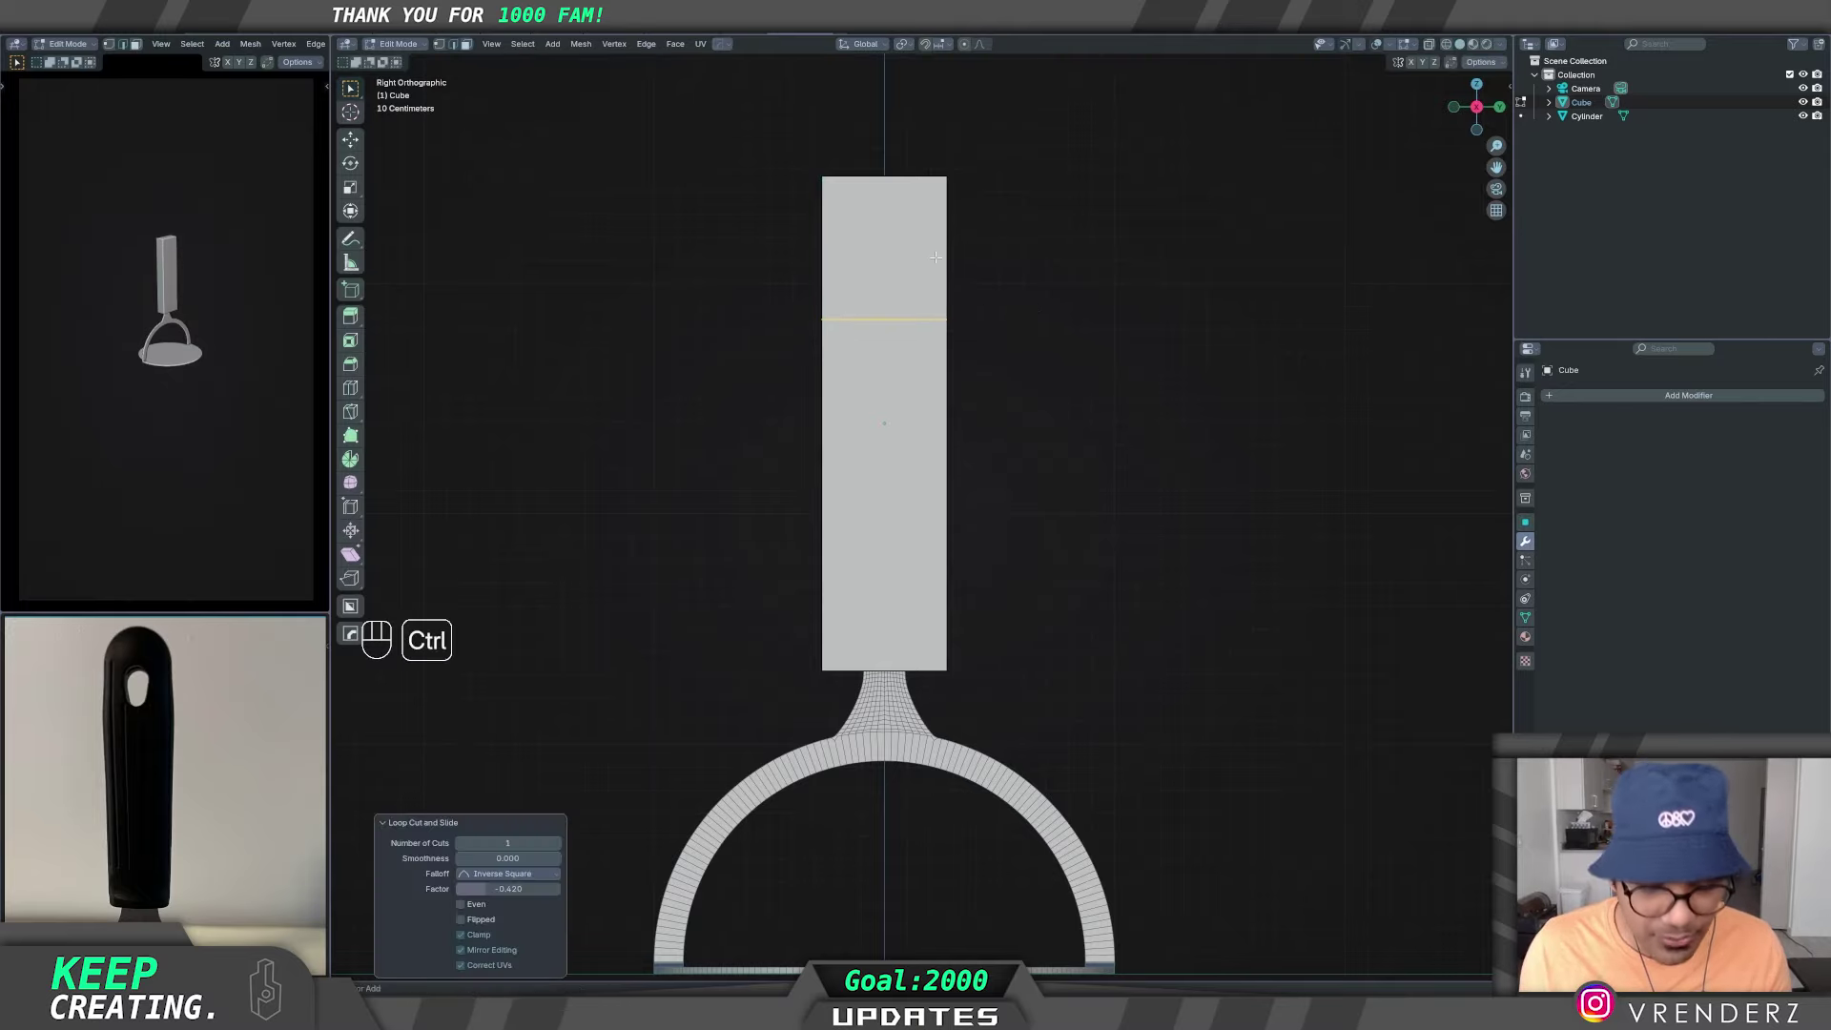
key(ctrl+r)
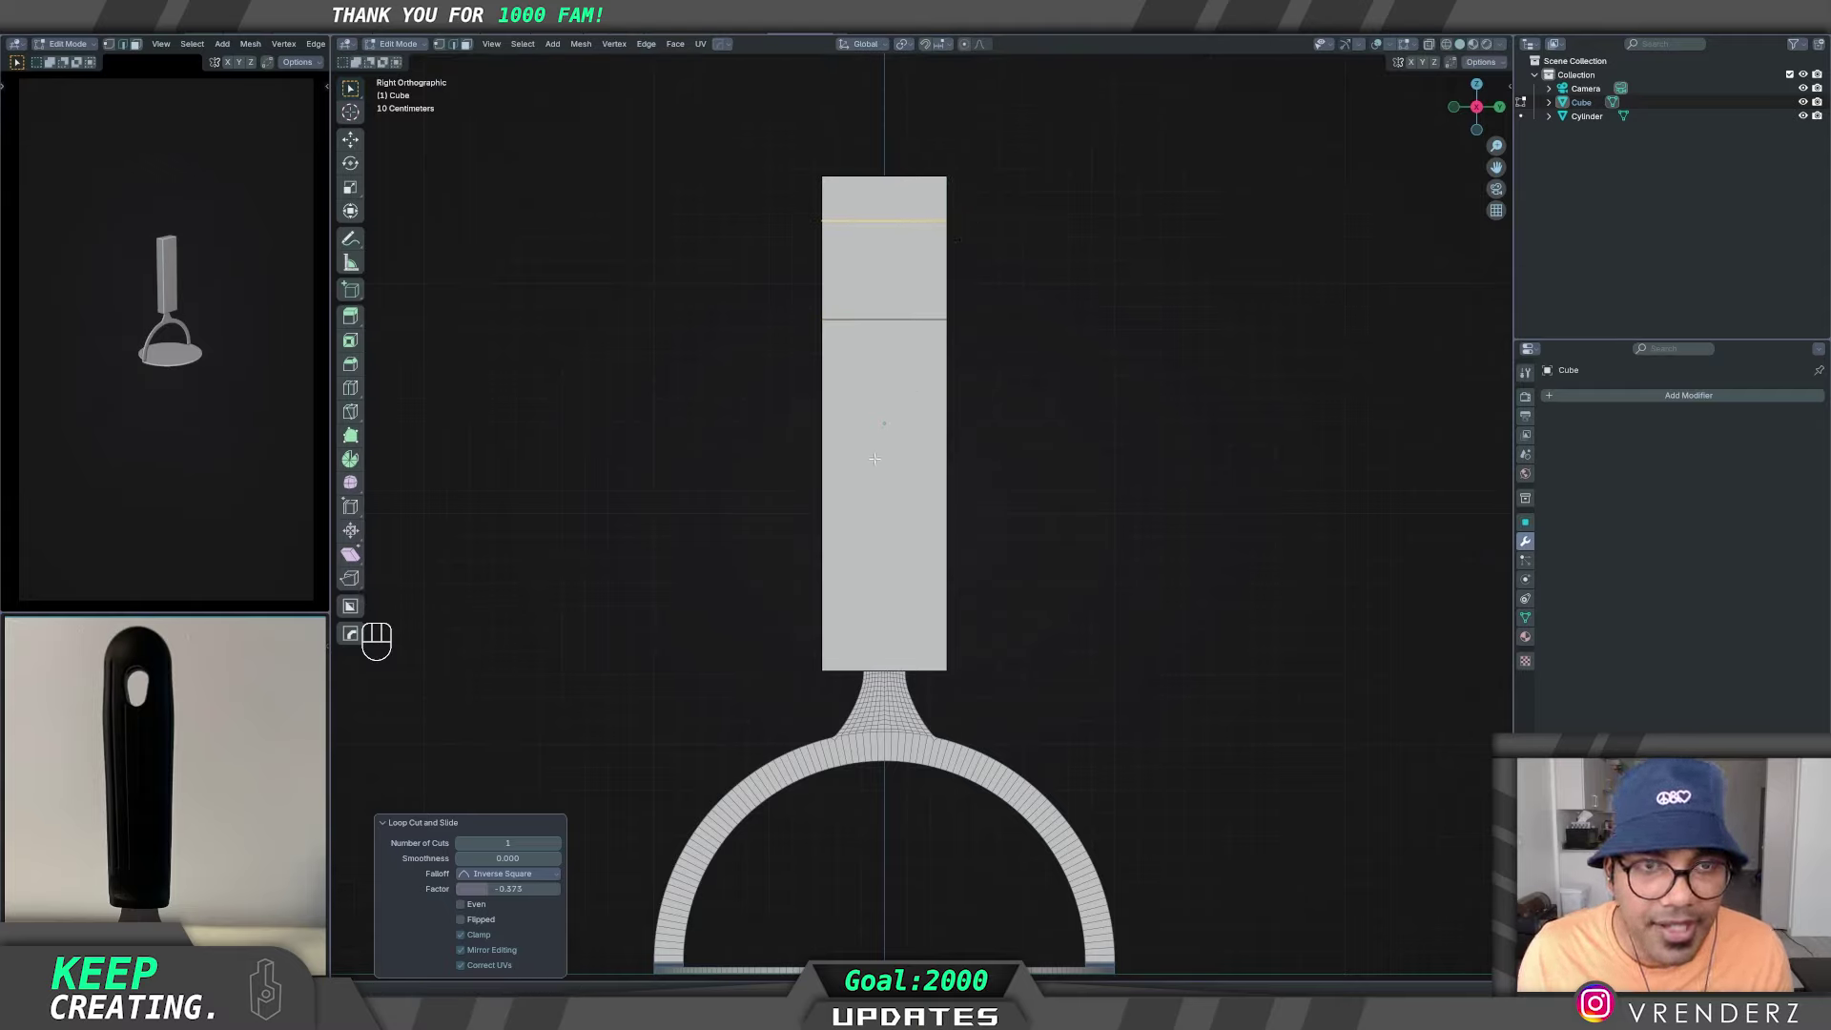
key(z)
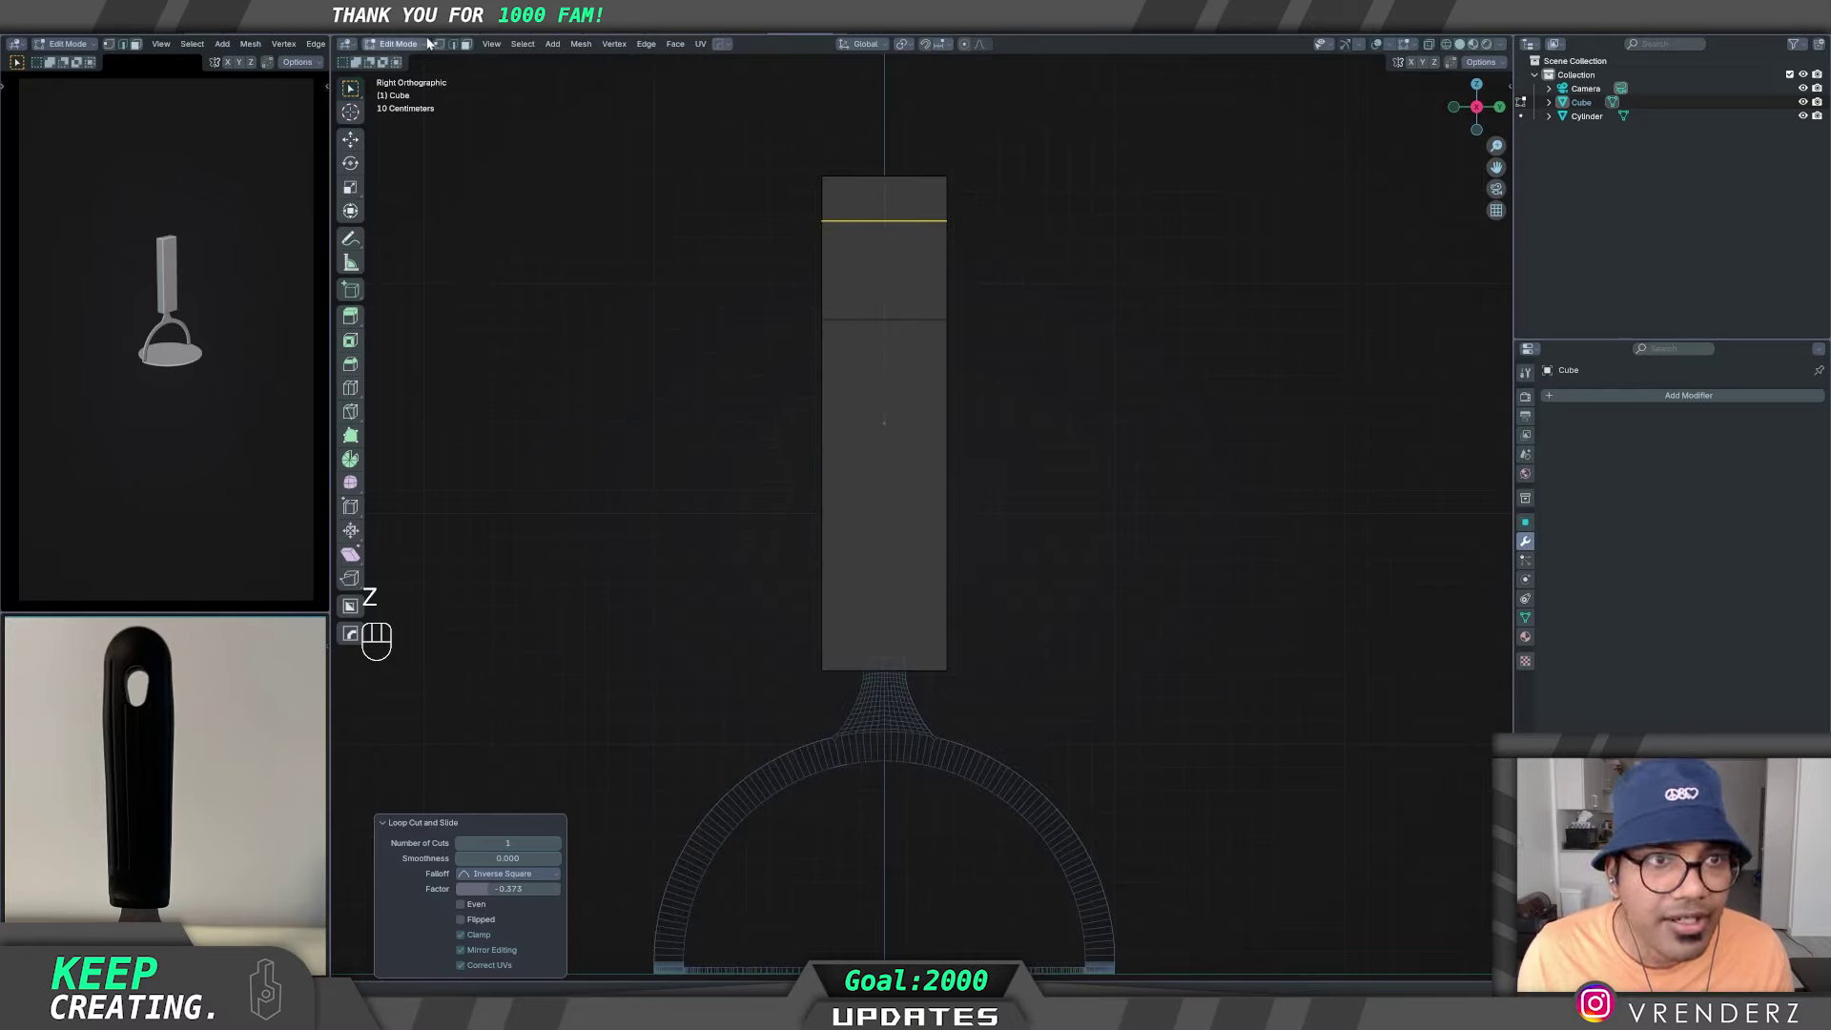
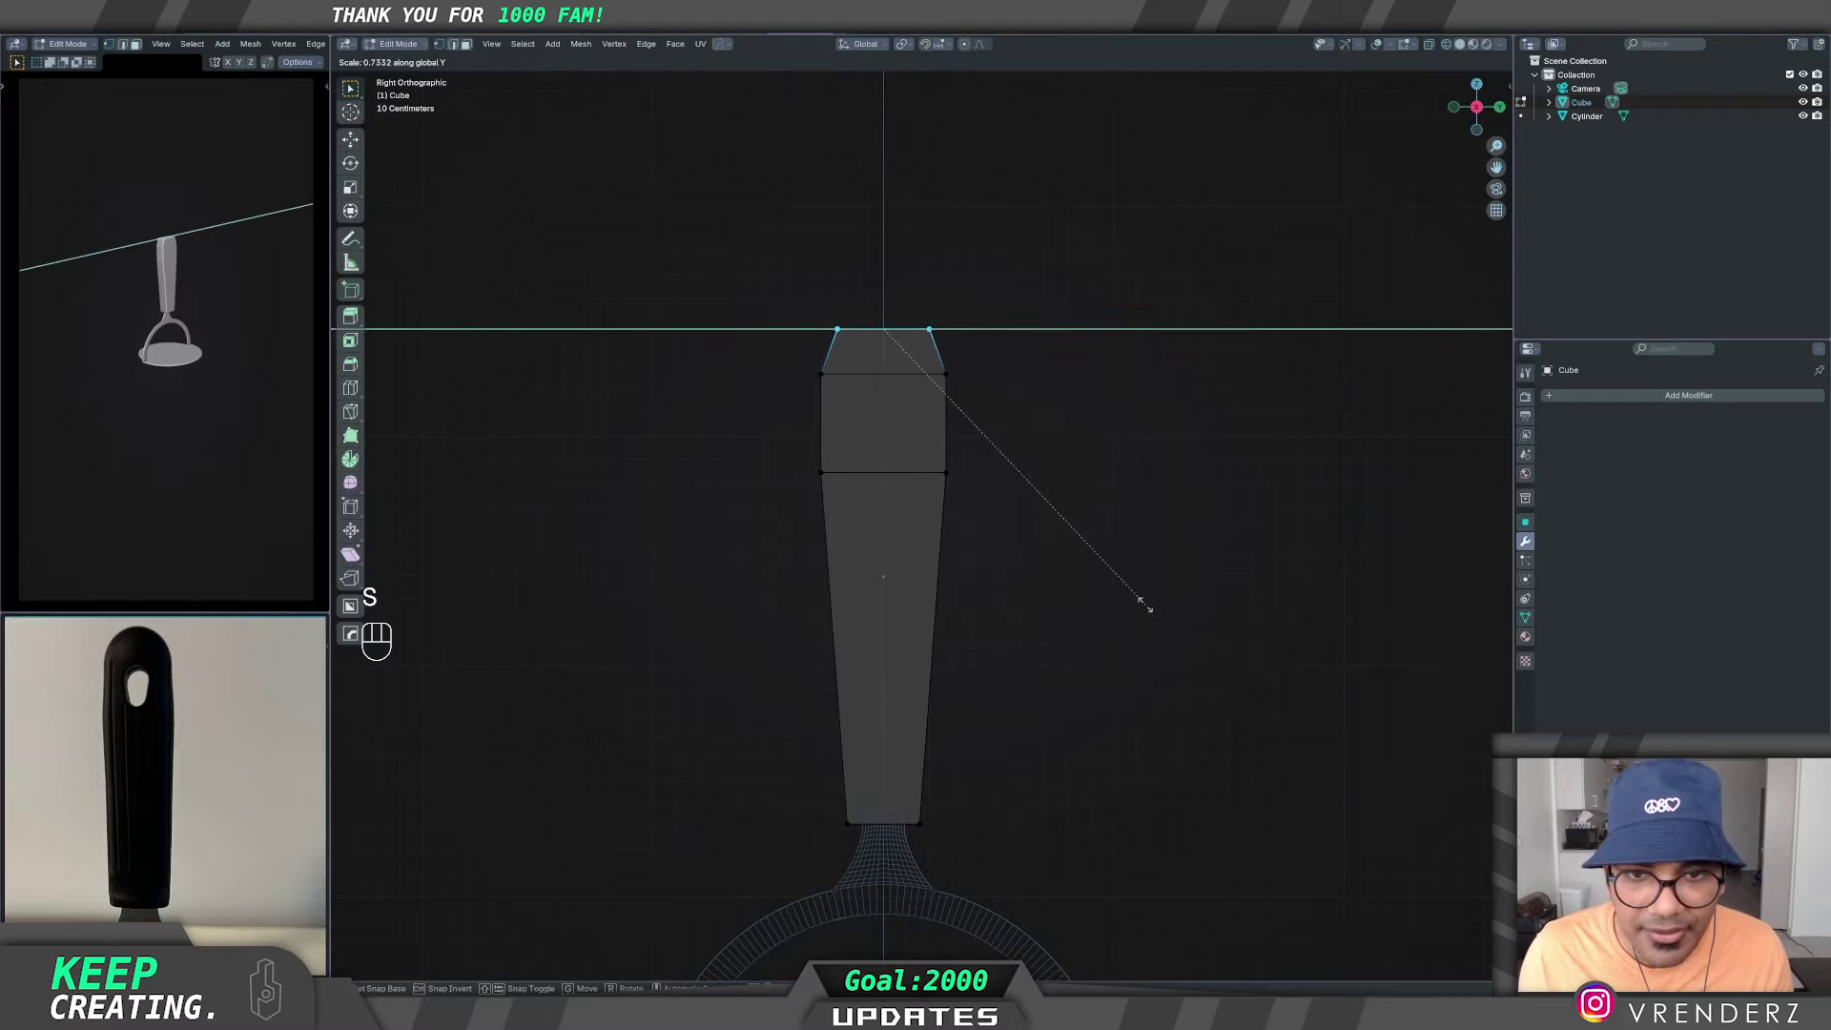
key(Tab)
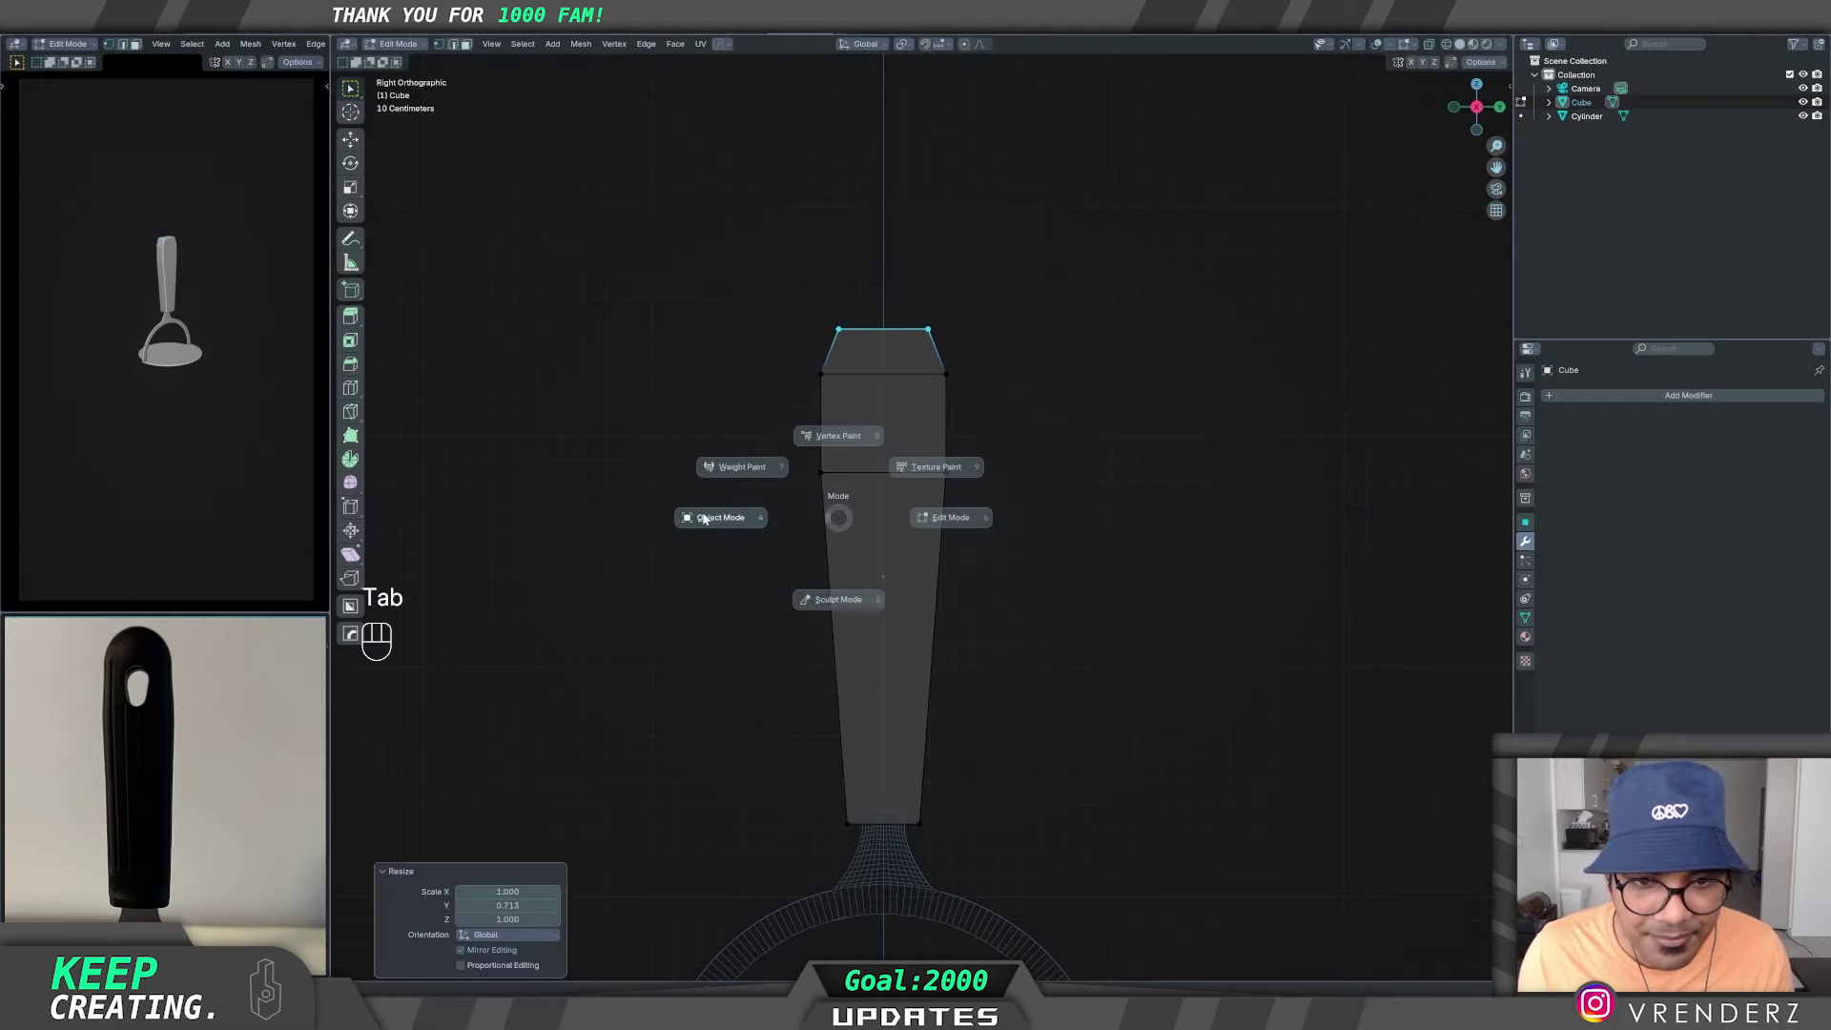
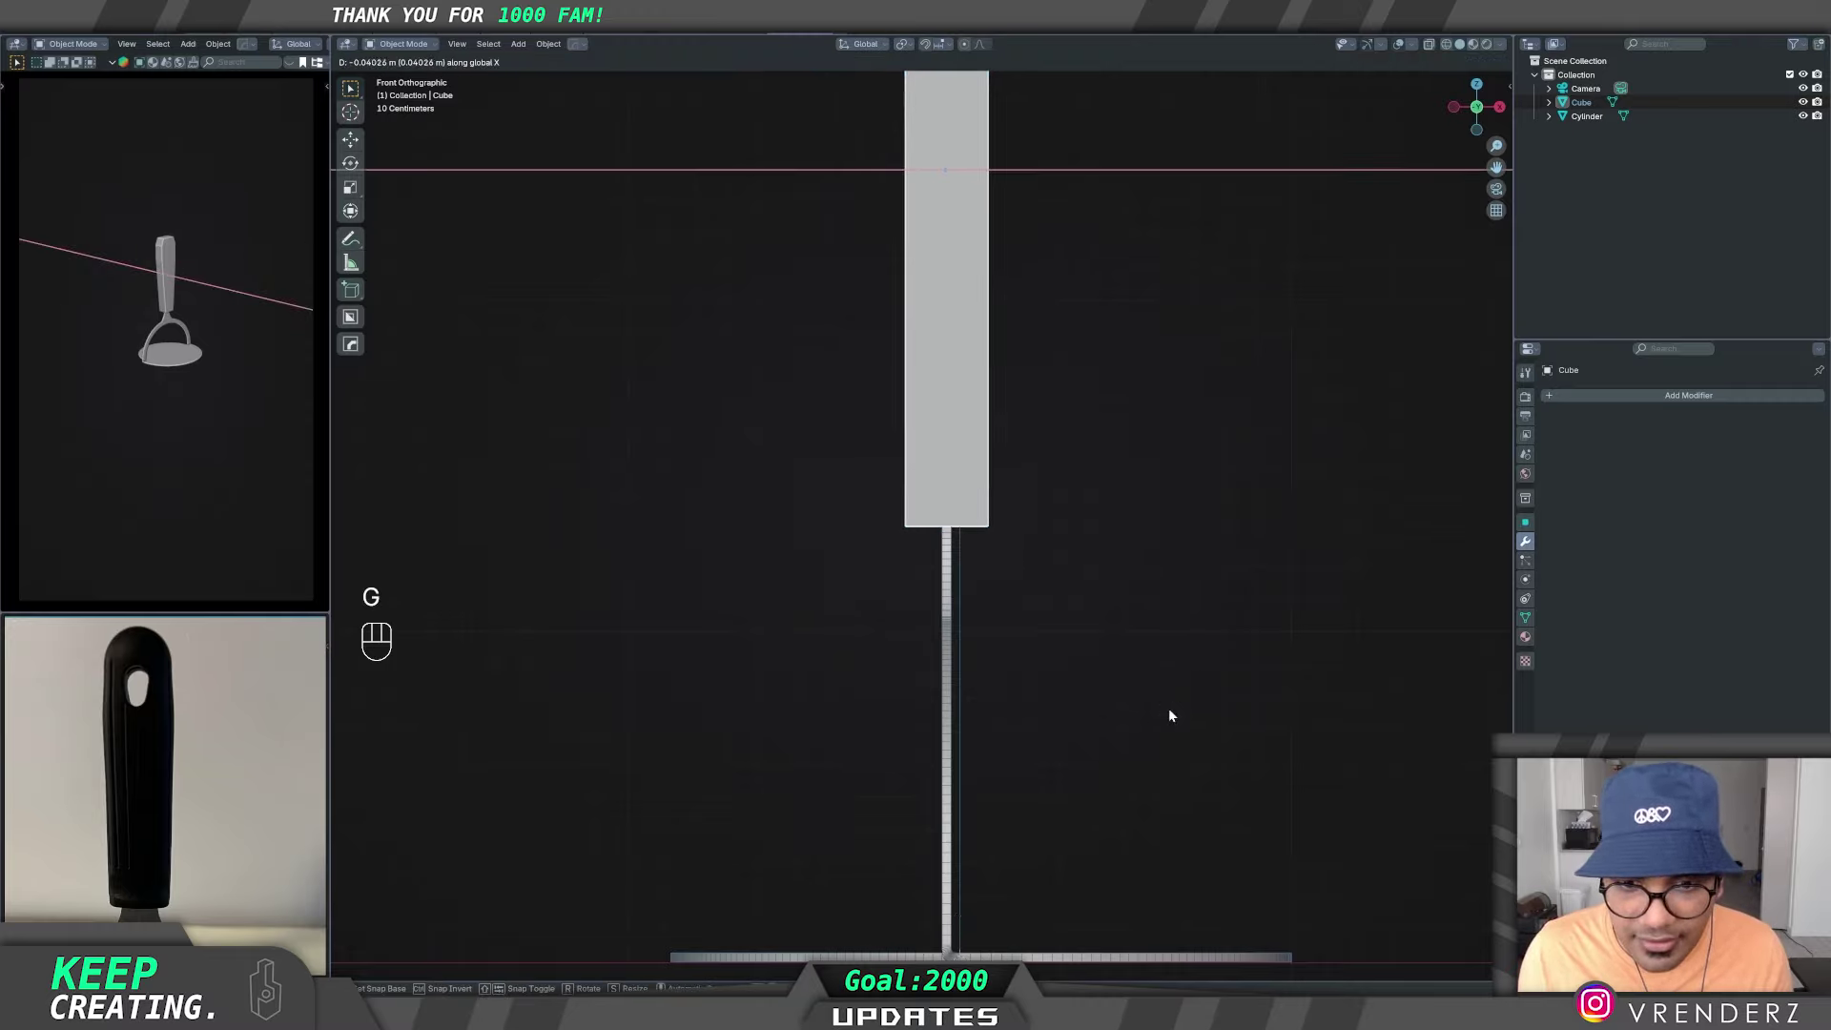
drag(1125, 459, 1047, 511)
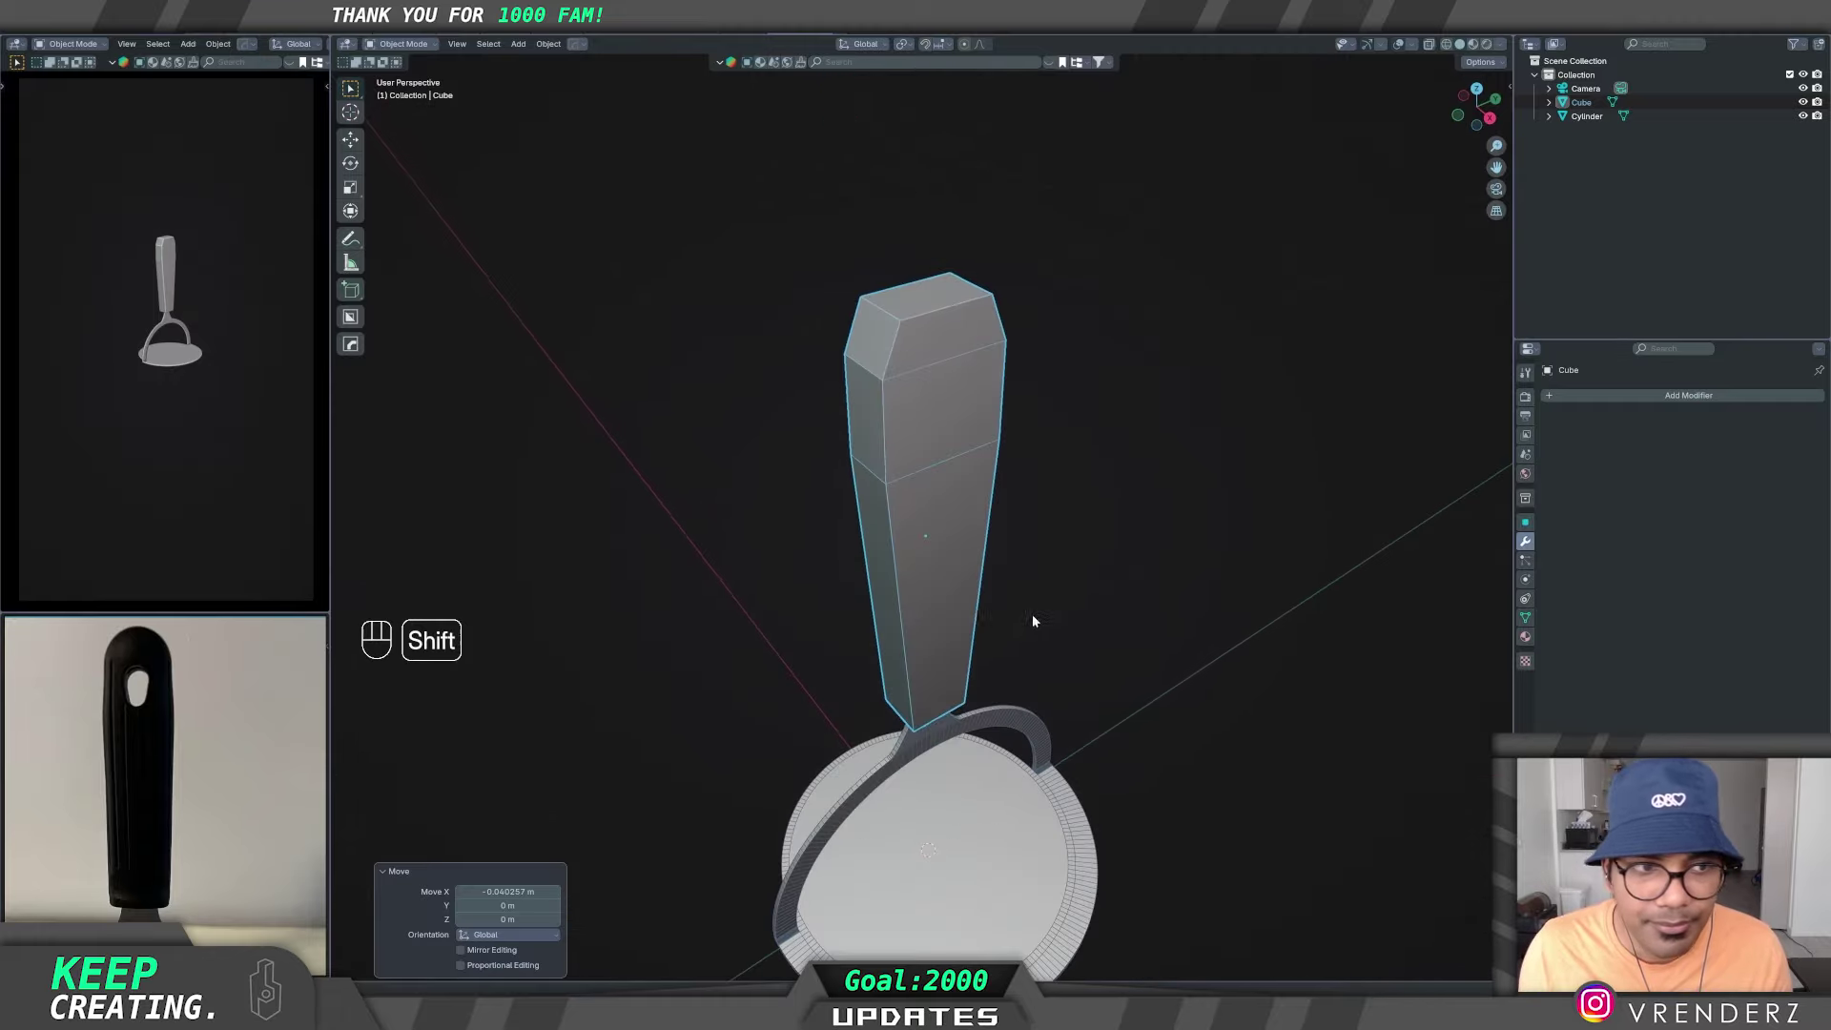
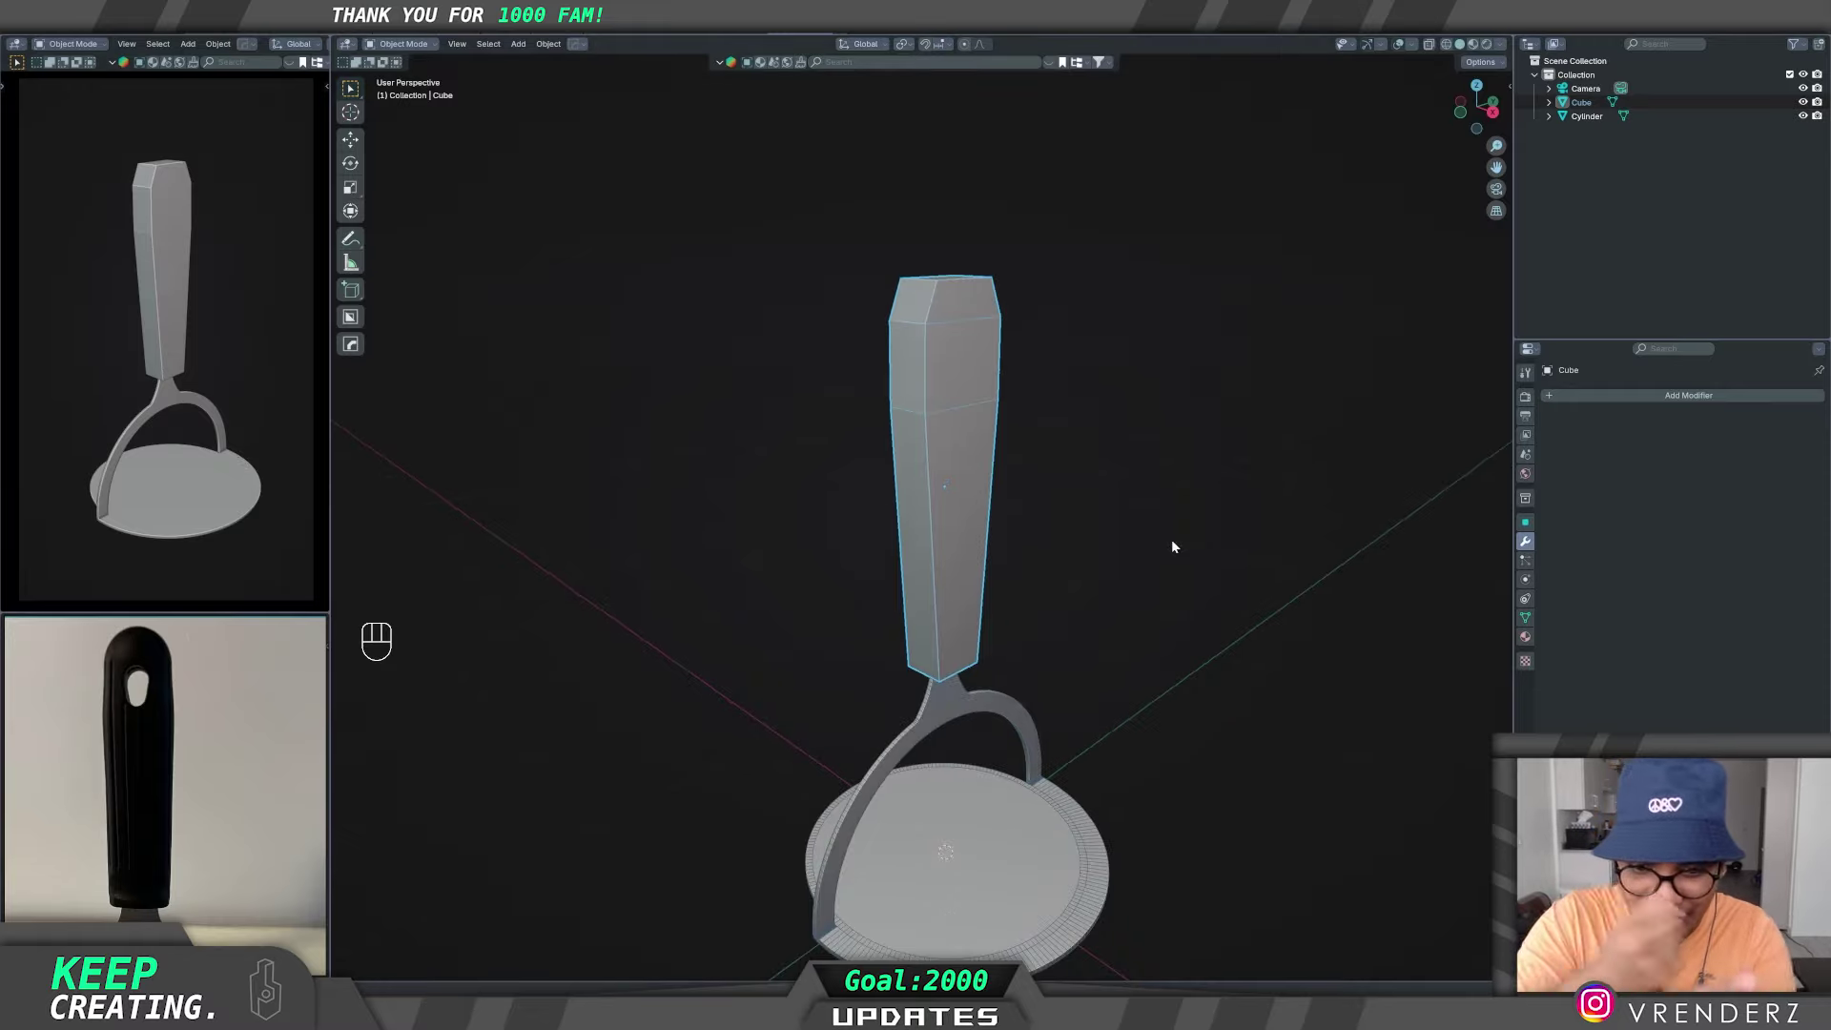
drag(1130, 564, 1135, 569)
drag(1121, 618, 1111, 544)
drag(1077, 438, 1078, 502)
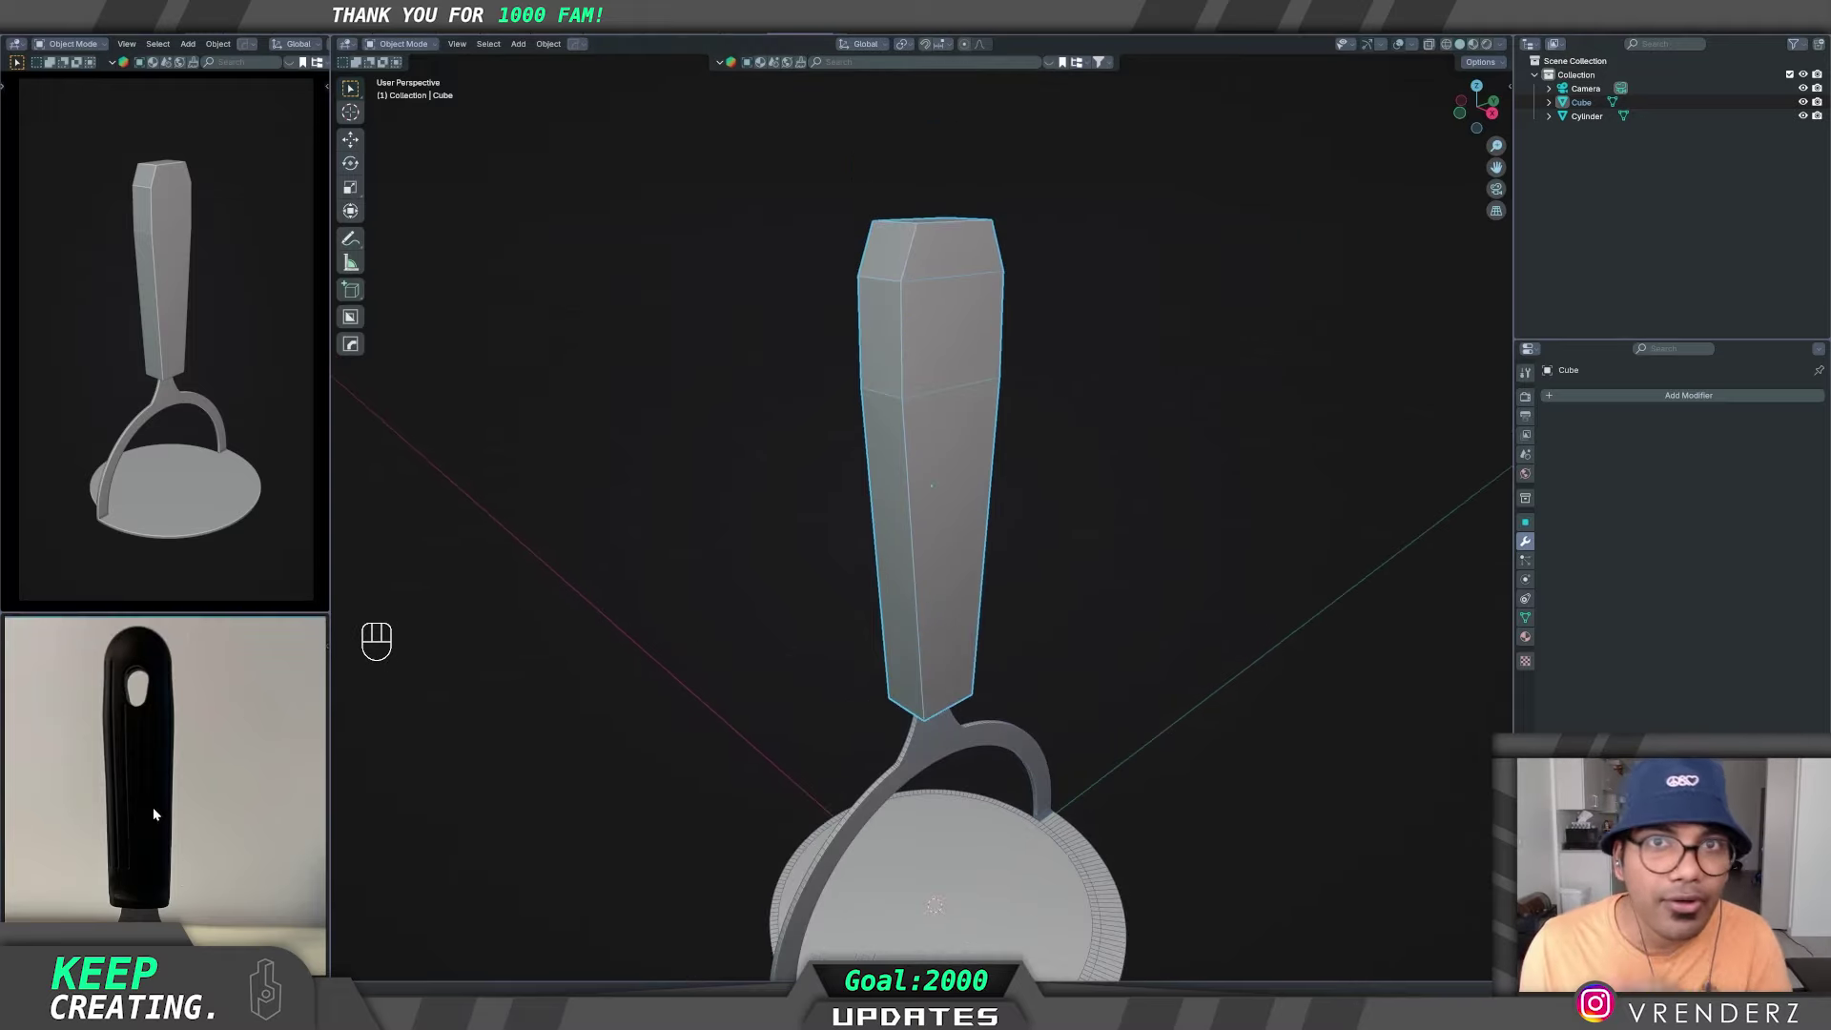
middle_click(975, 409)
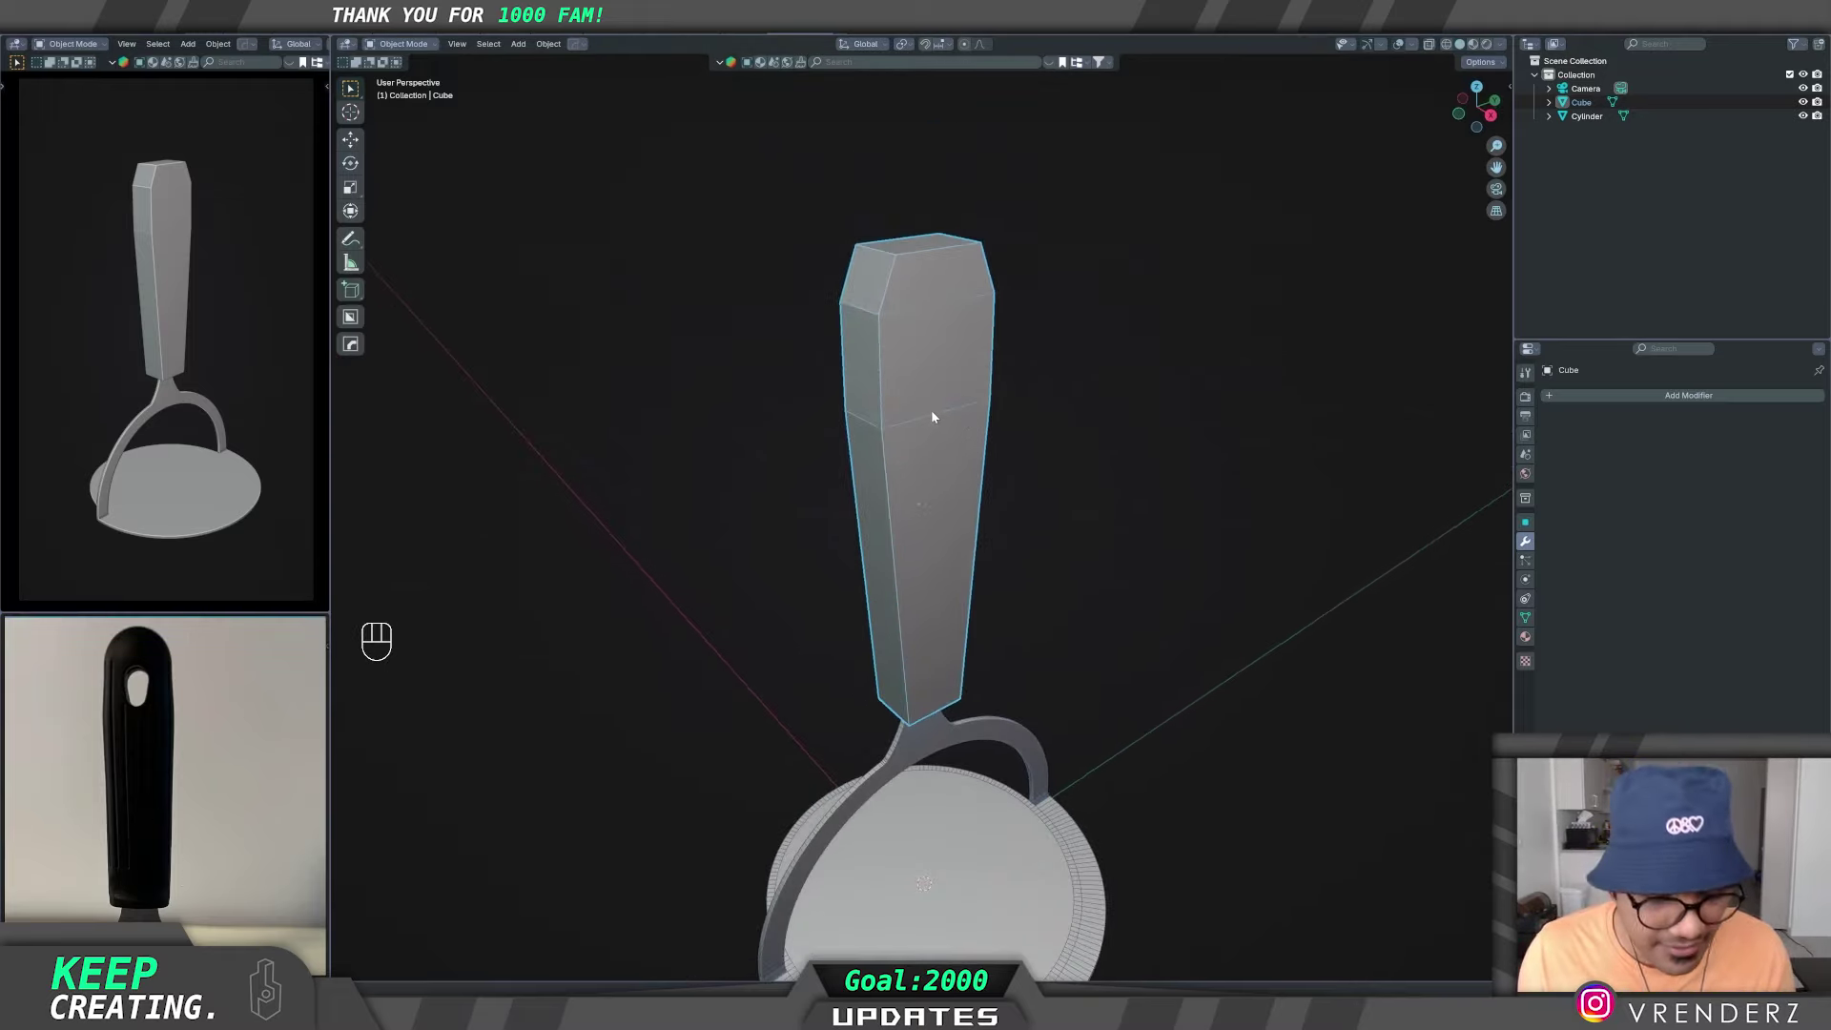
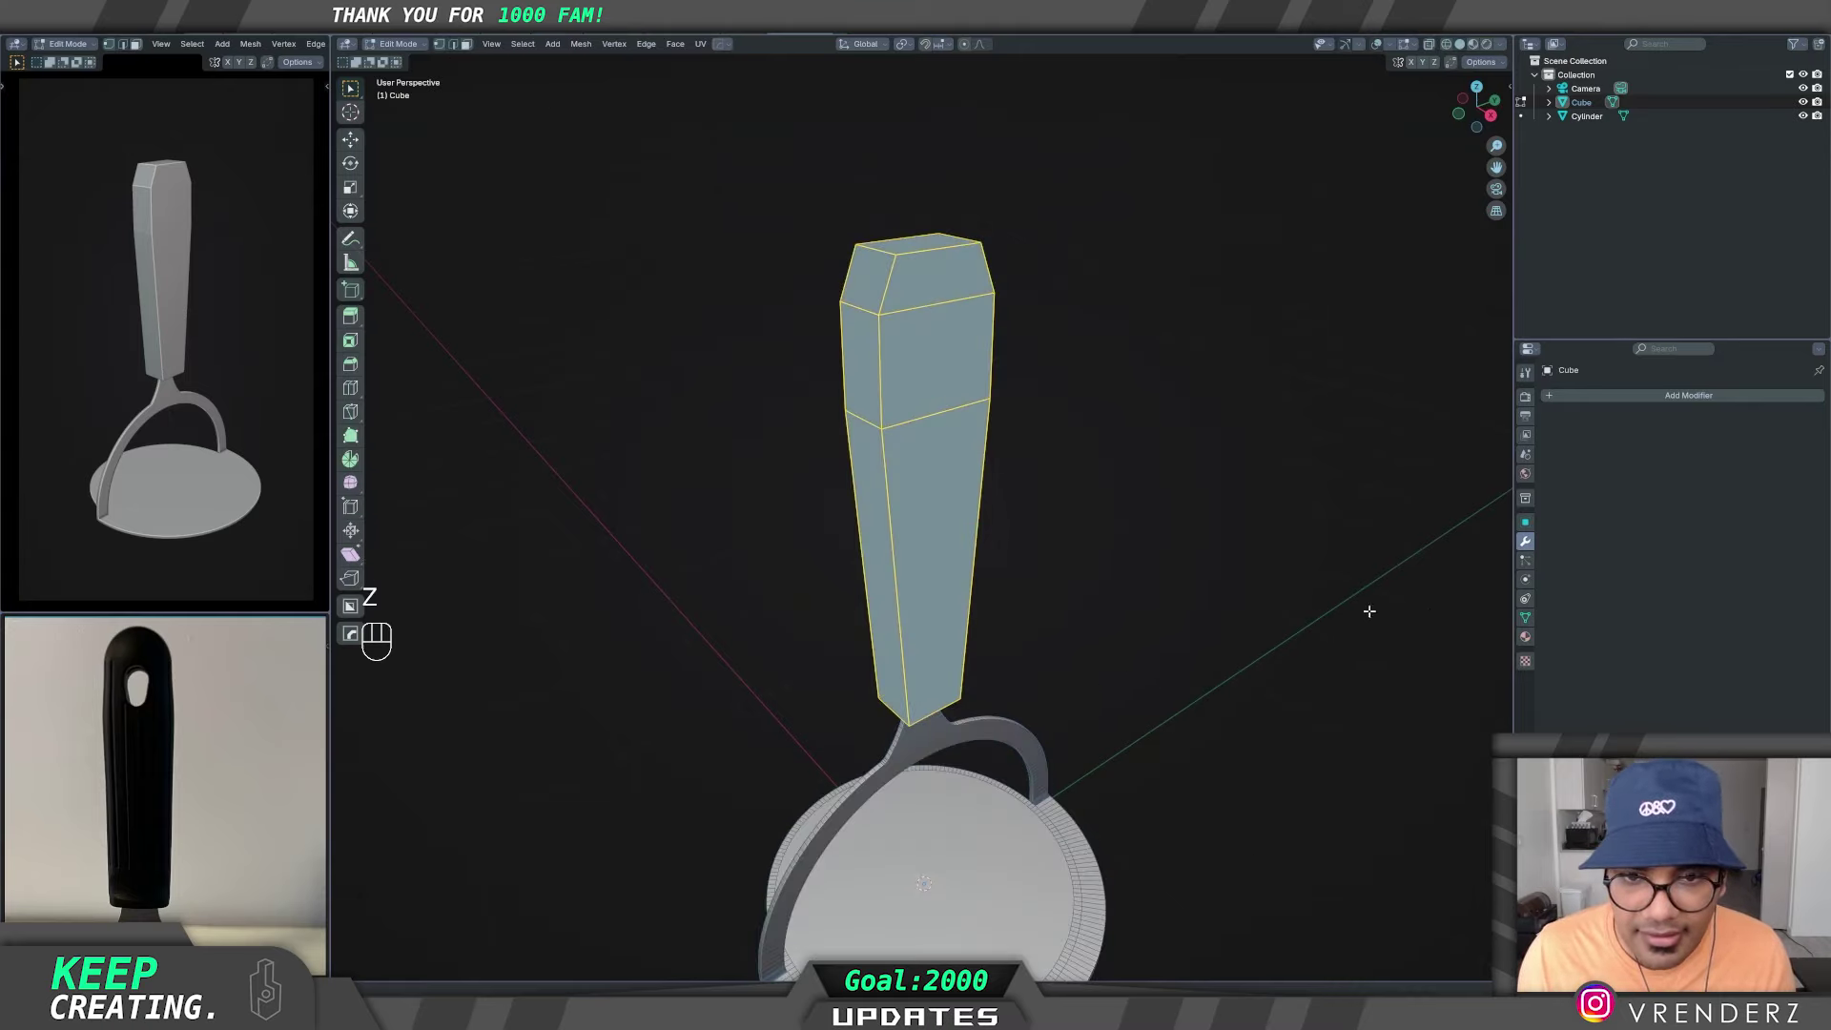
- Bevel all handle edges with 3 segments and shade the grip Auto Smooth
key(ctrl+b)
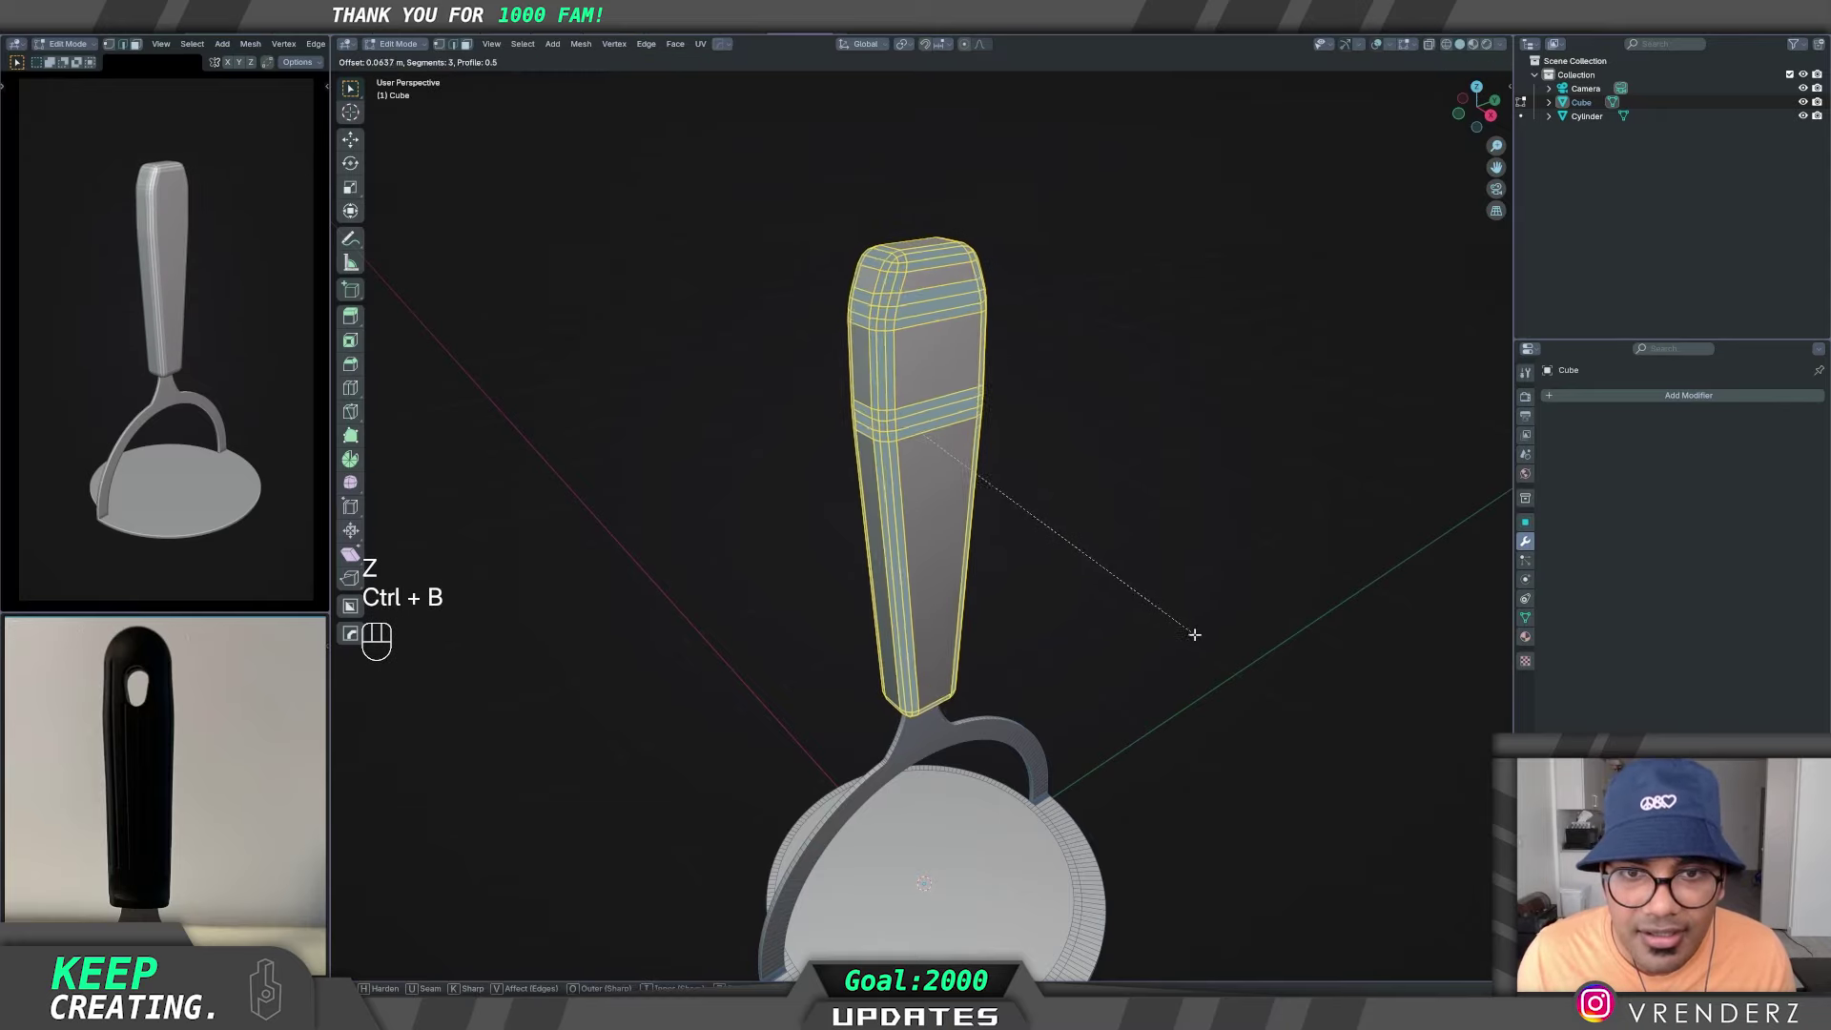
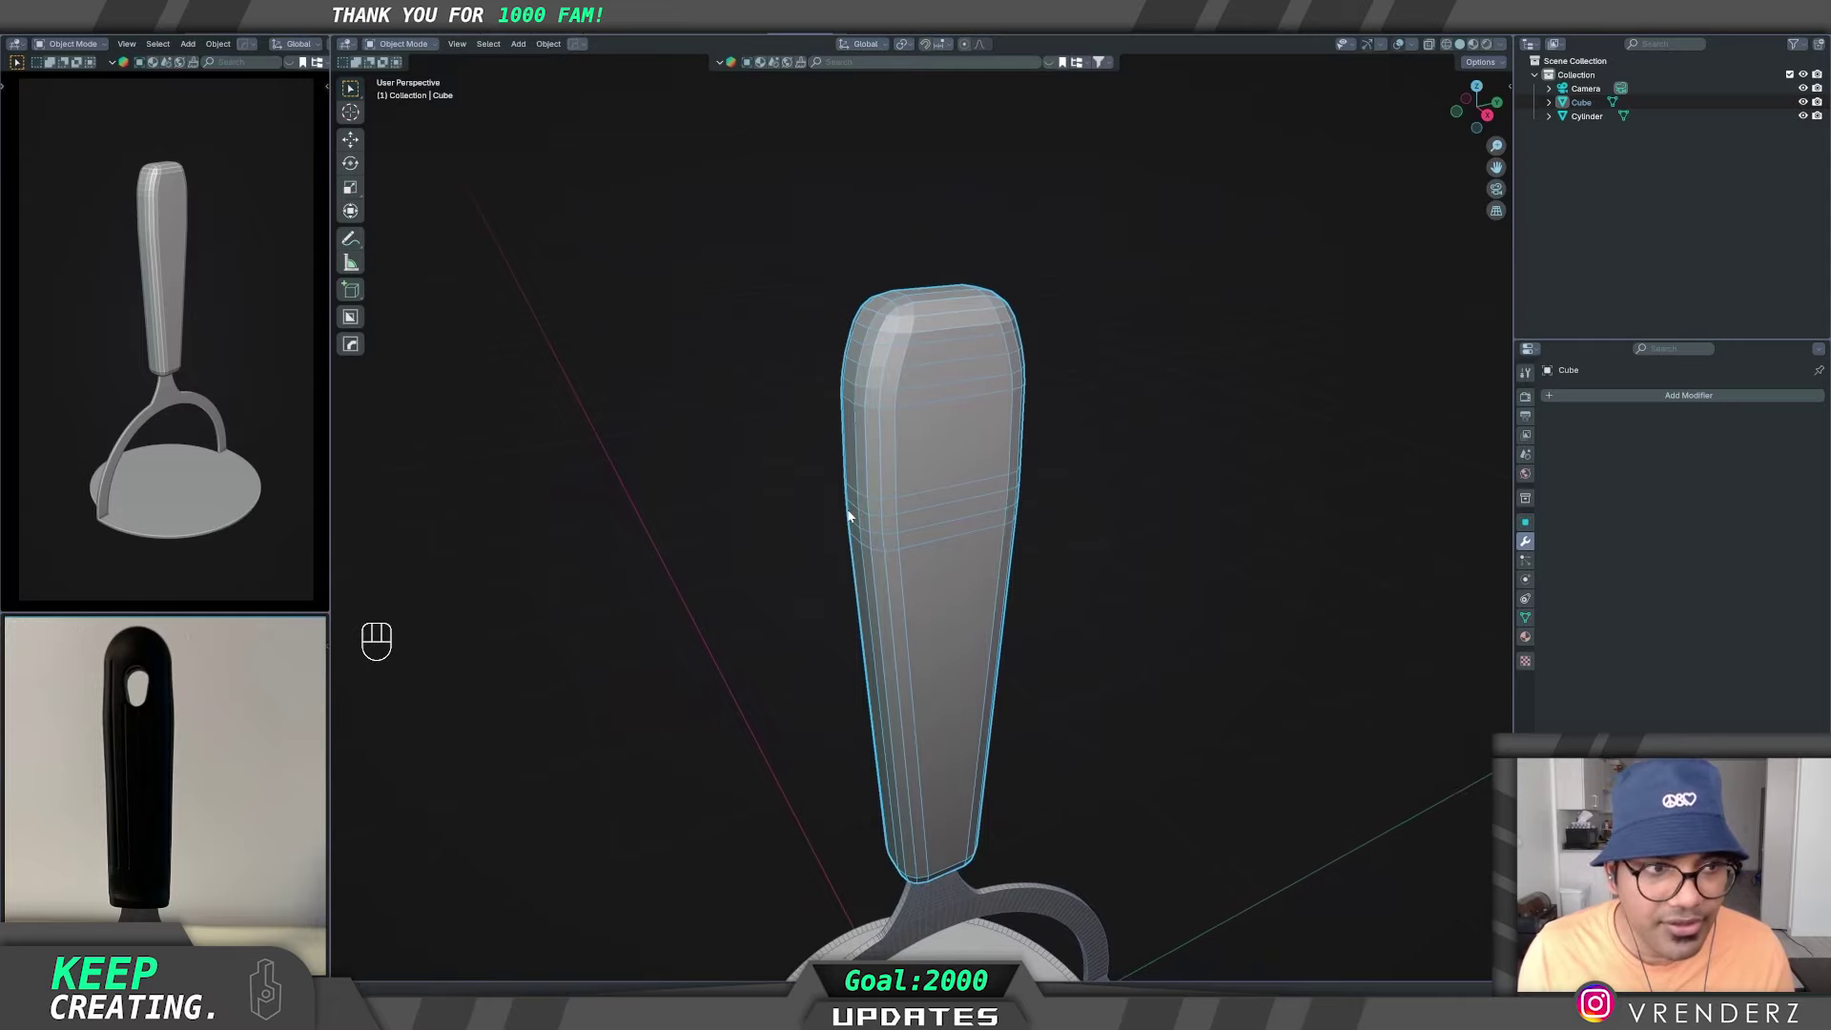
click(942, 515)
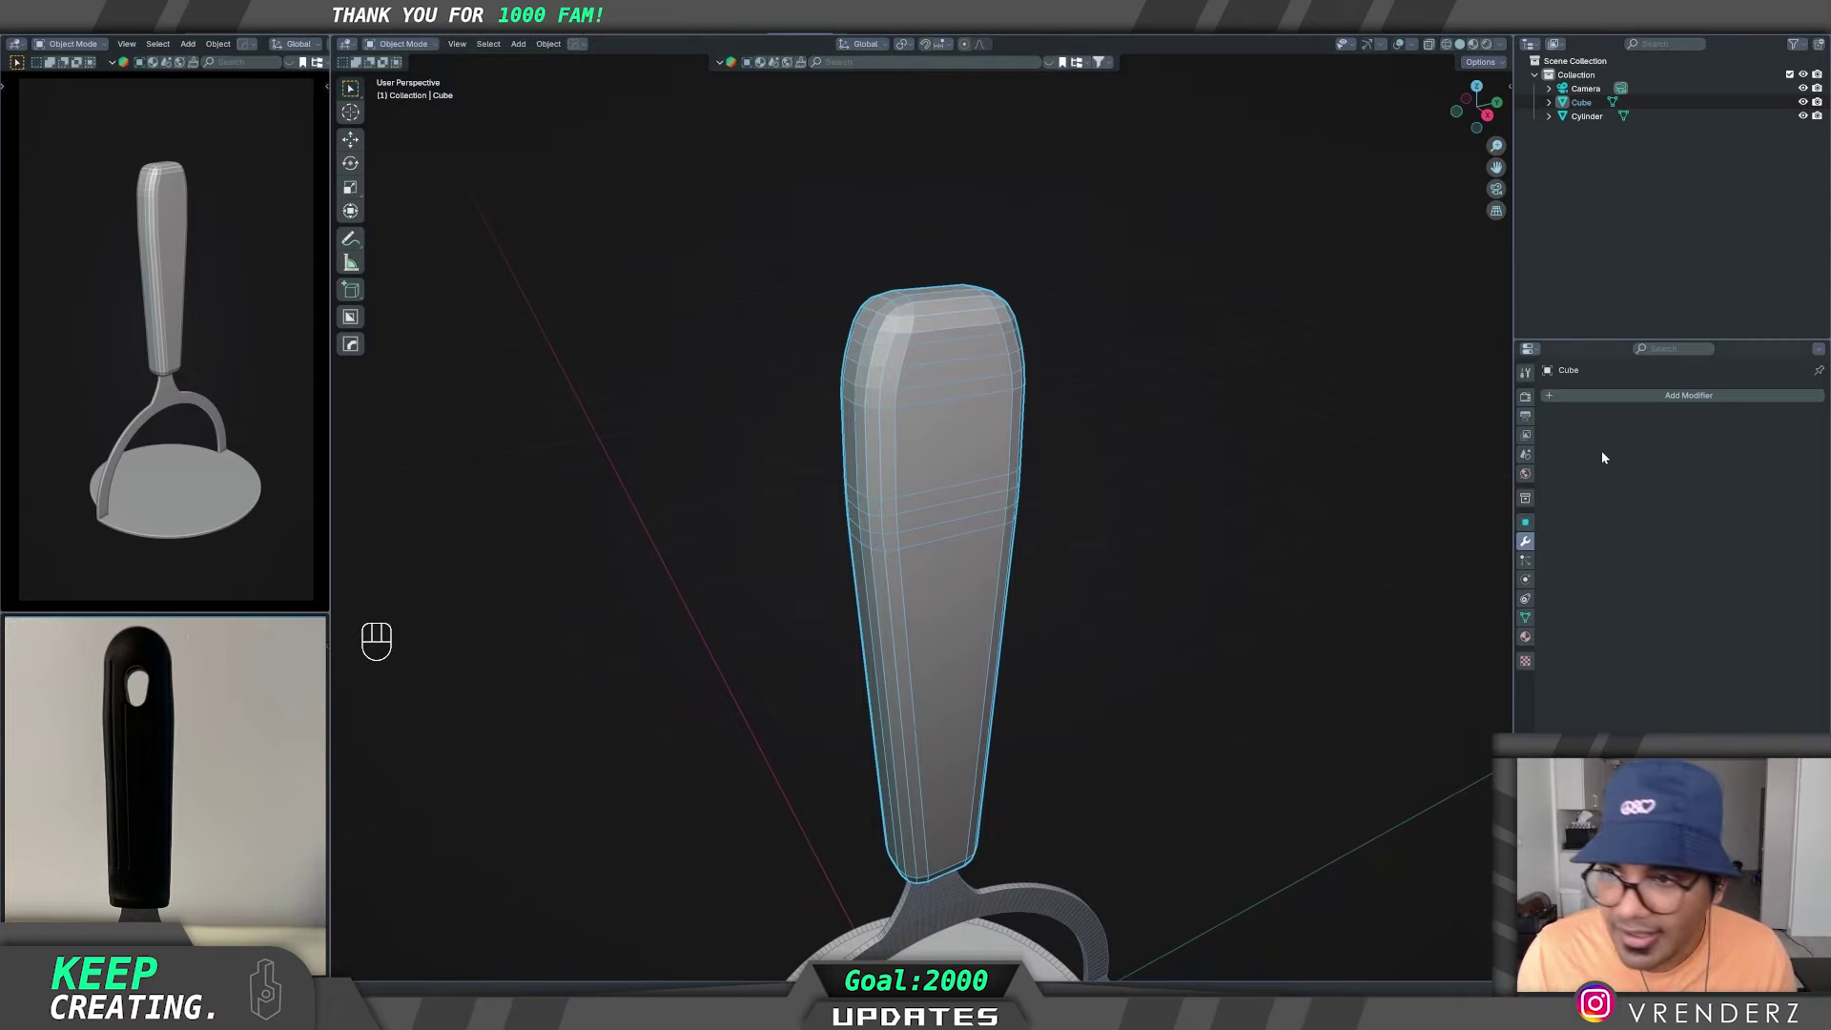
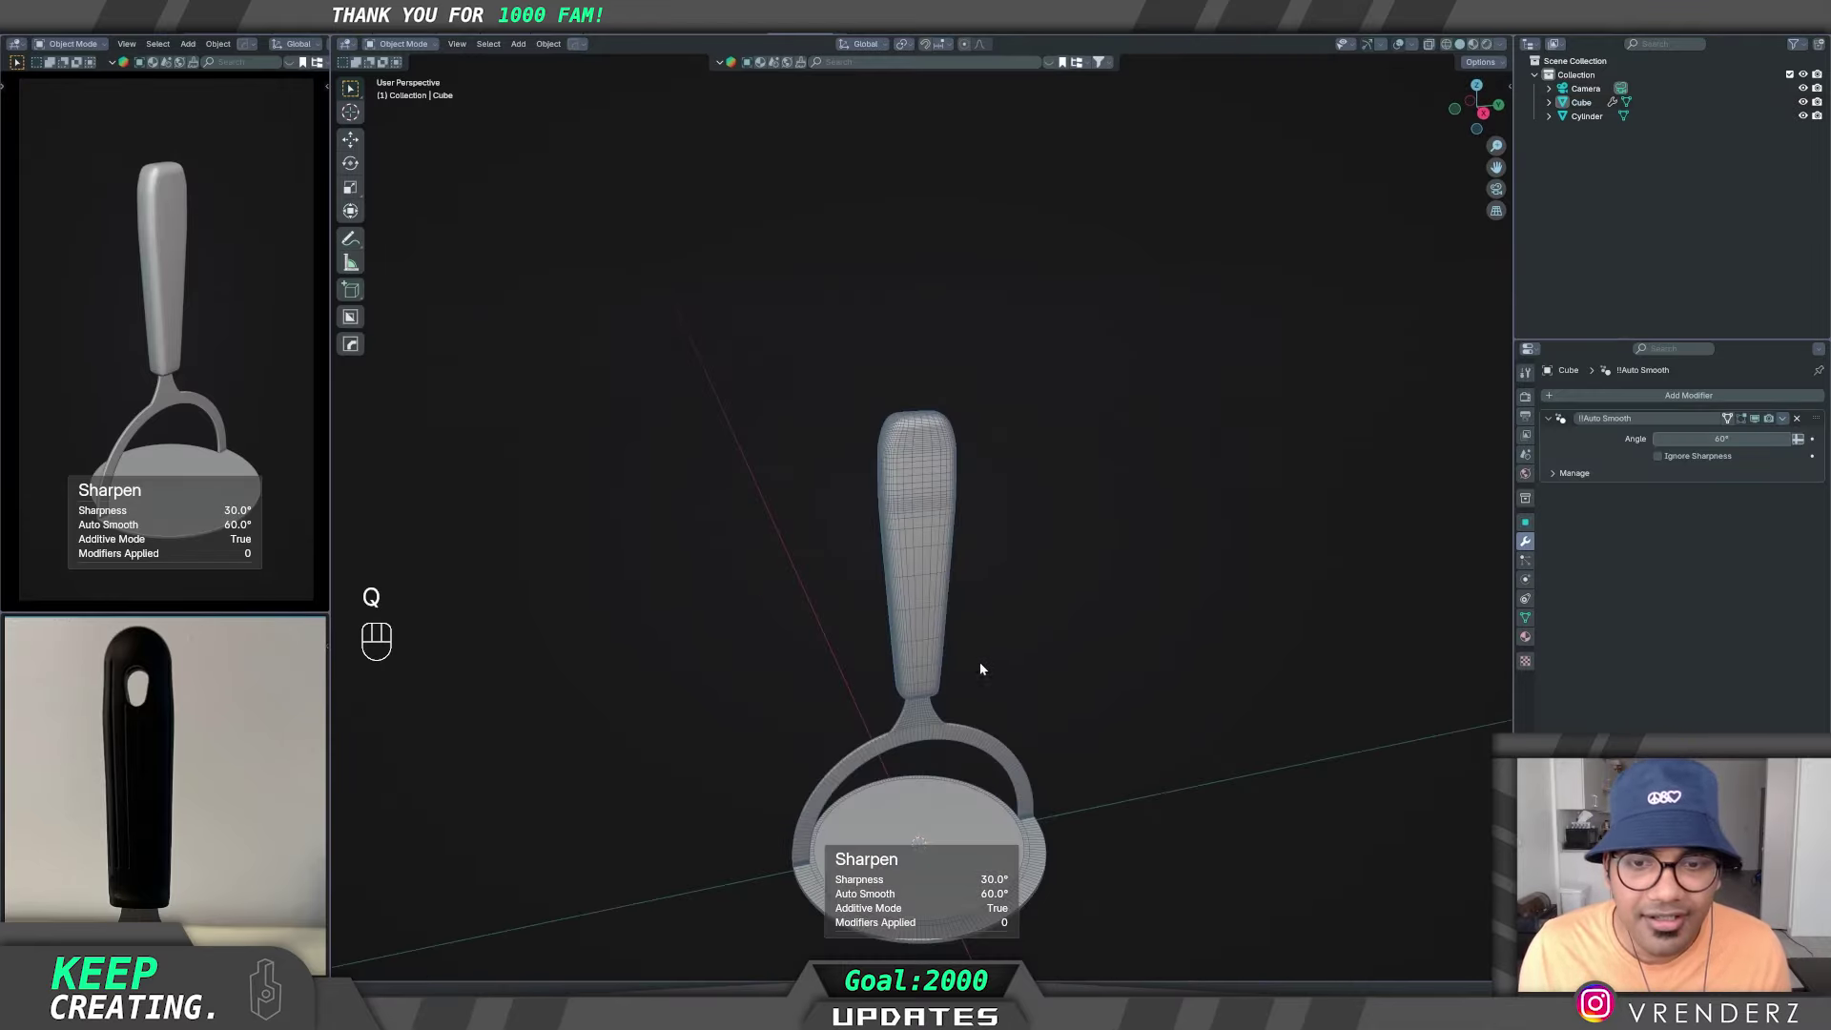
- Orbit around the finished masher to inspect the handle and base
middle_click(1007, 662)
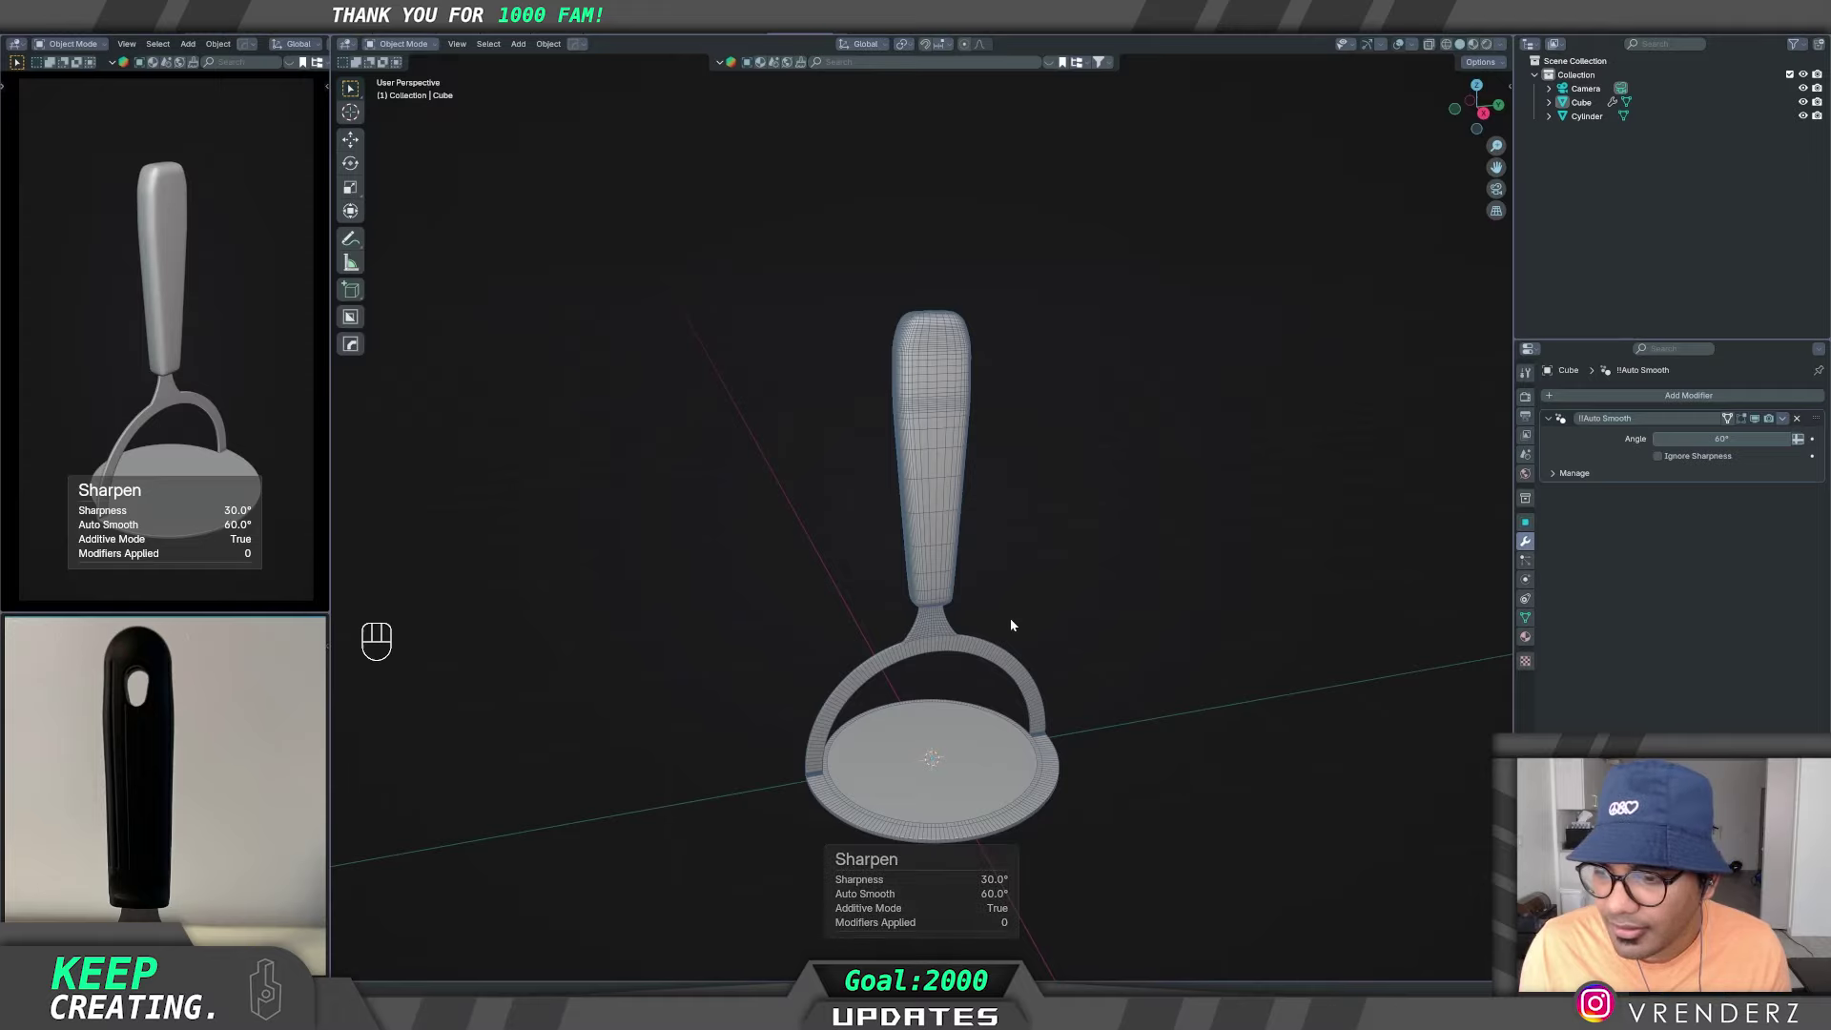
middle_click(1013, 622)
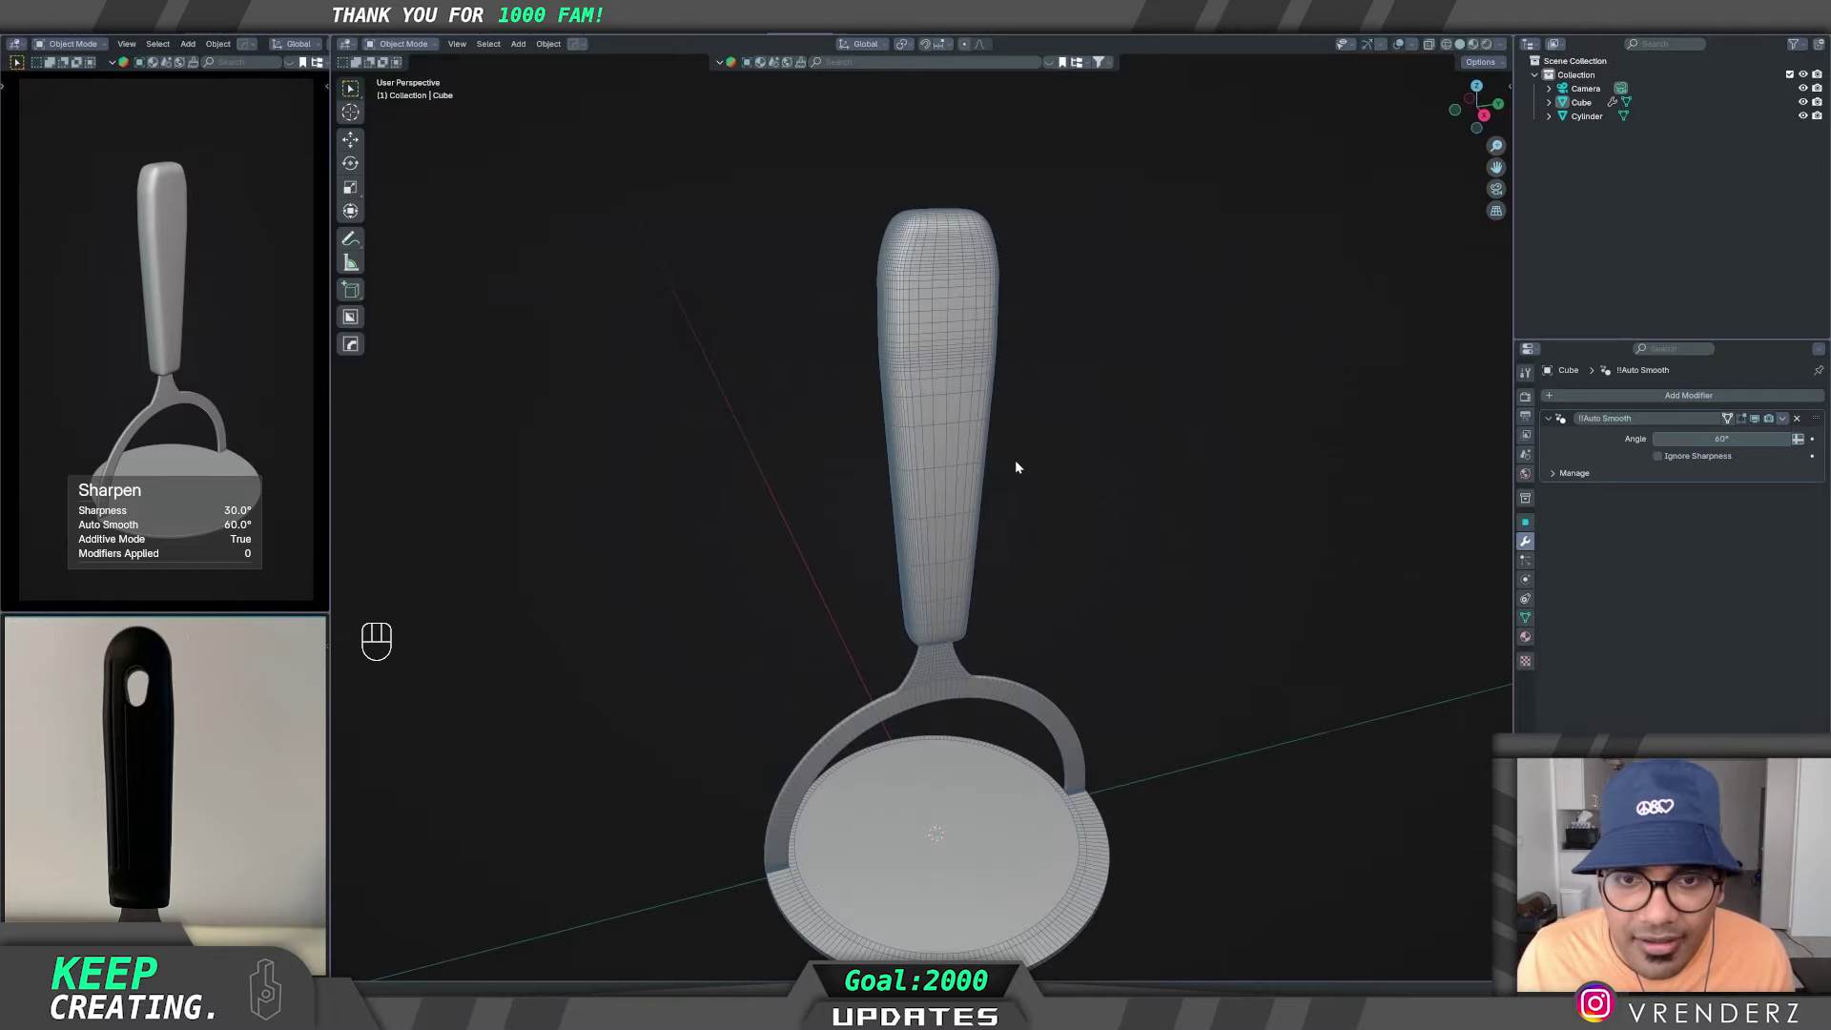
drag(1014, 472, 1001, 530)
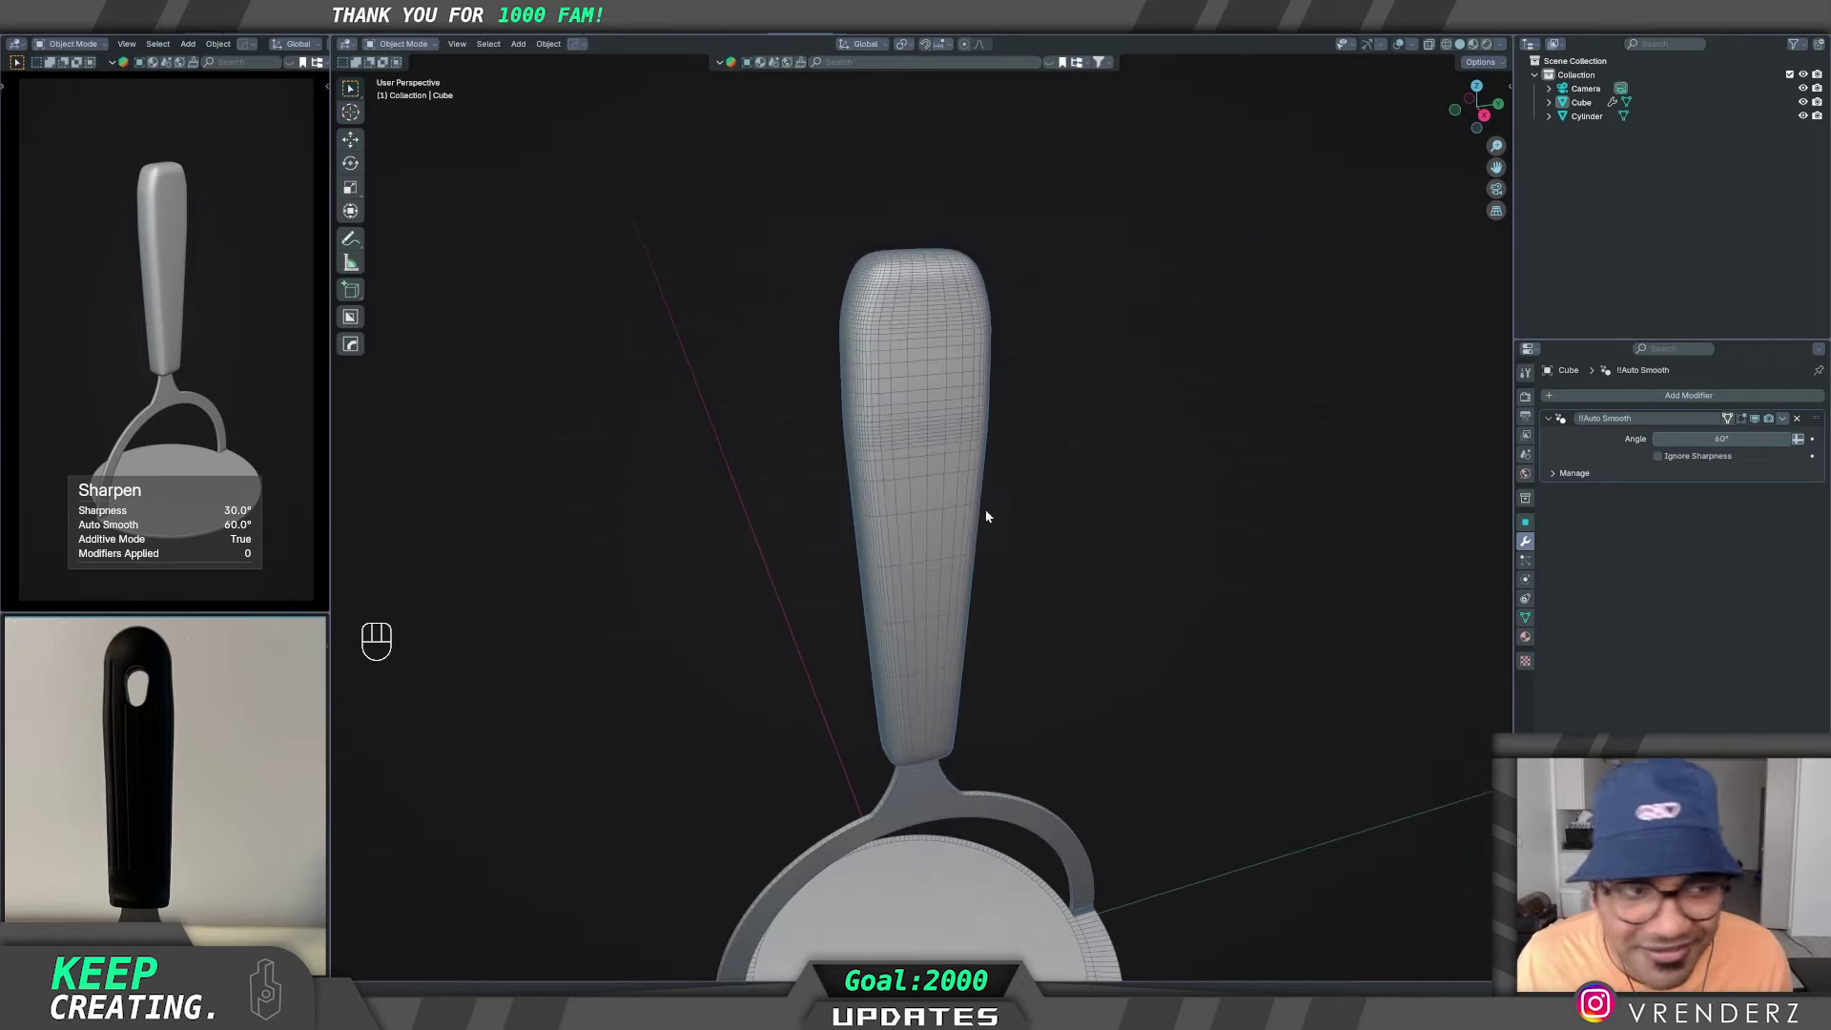
middle_click(950, 524)
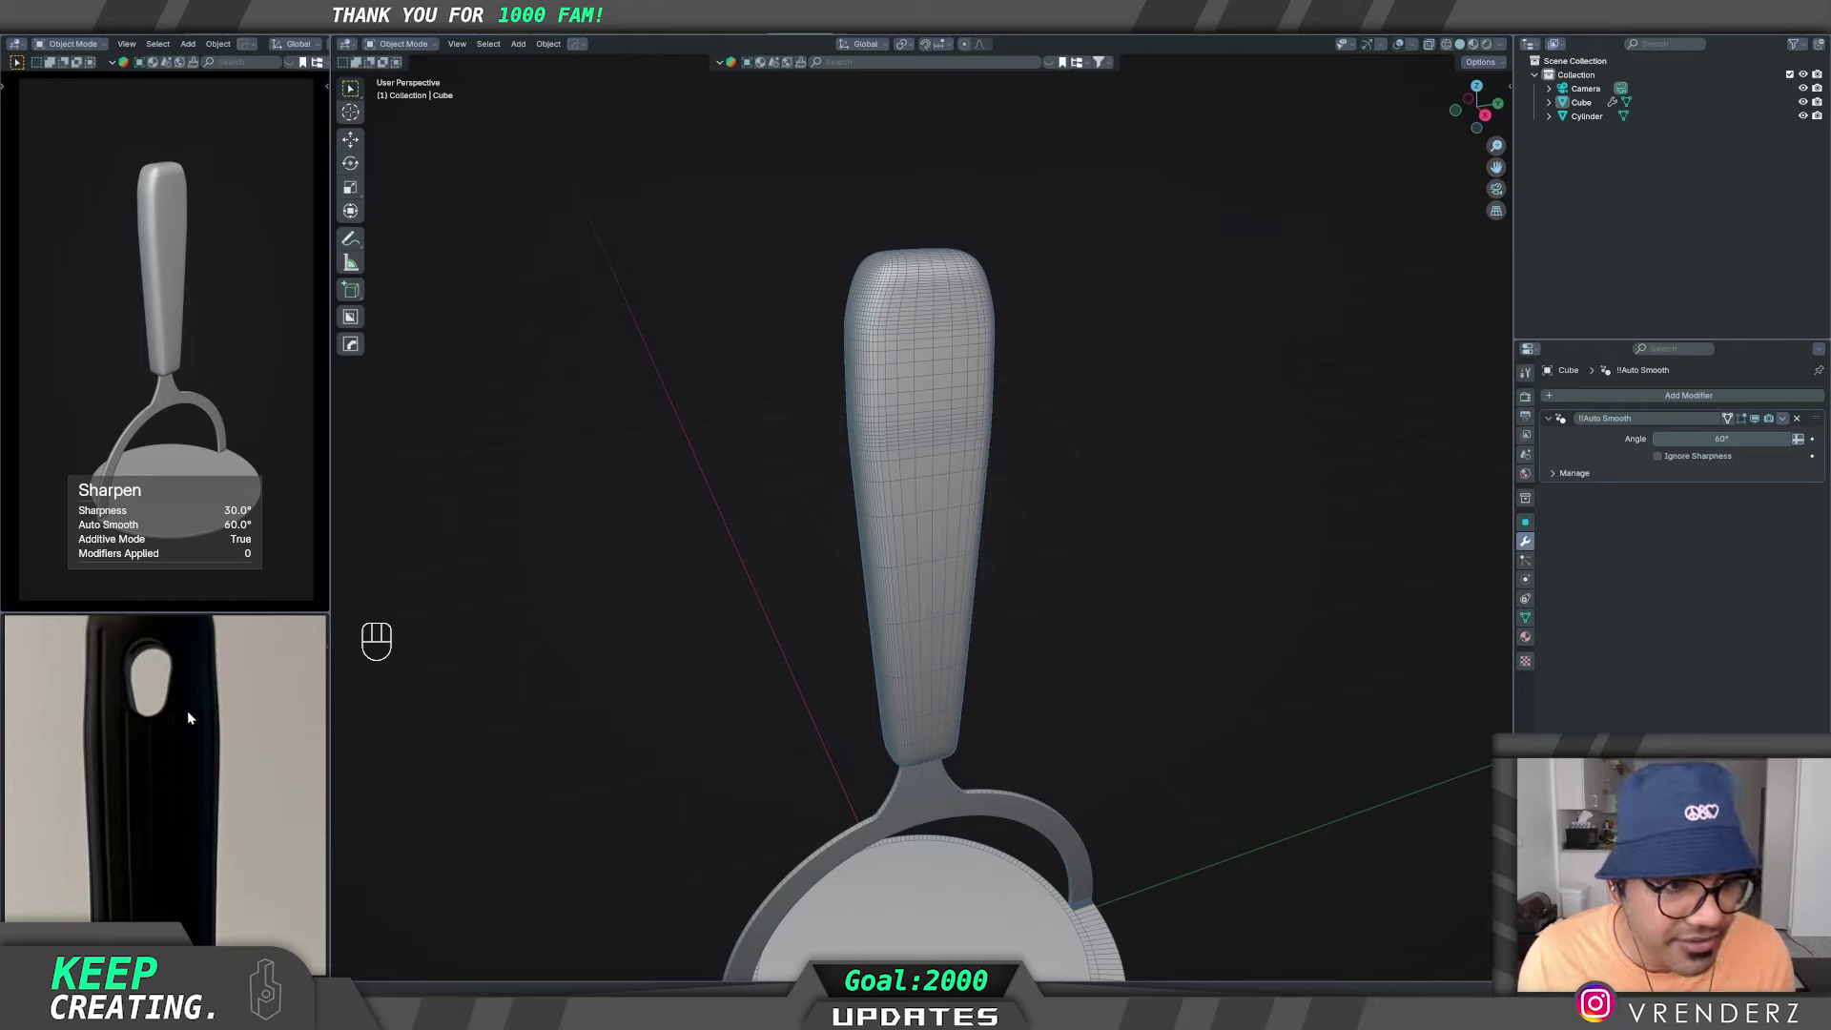
middle_click(1030, 573)
drag(1027, 564, 992, 485)
- Add a small cube near the handle top and stretch it taller along Z
key(shift+a)
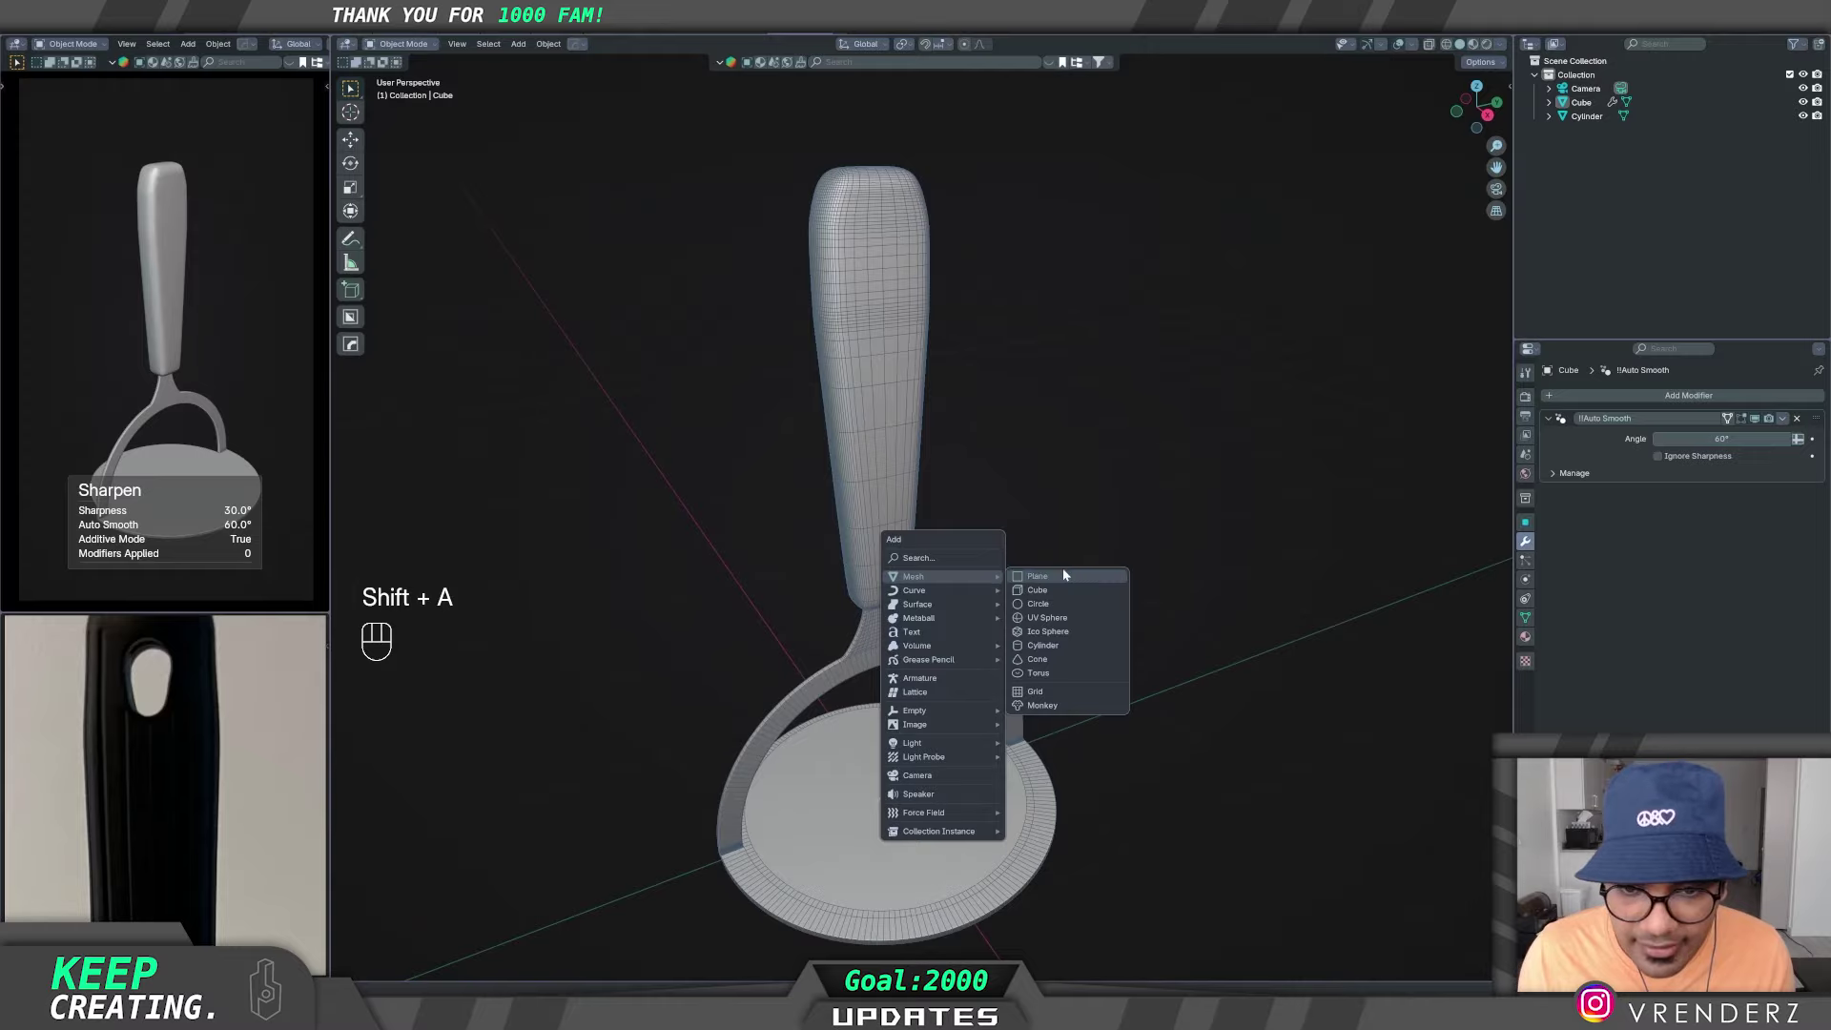
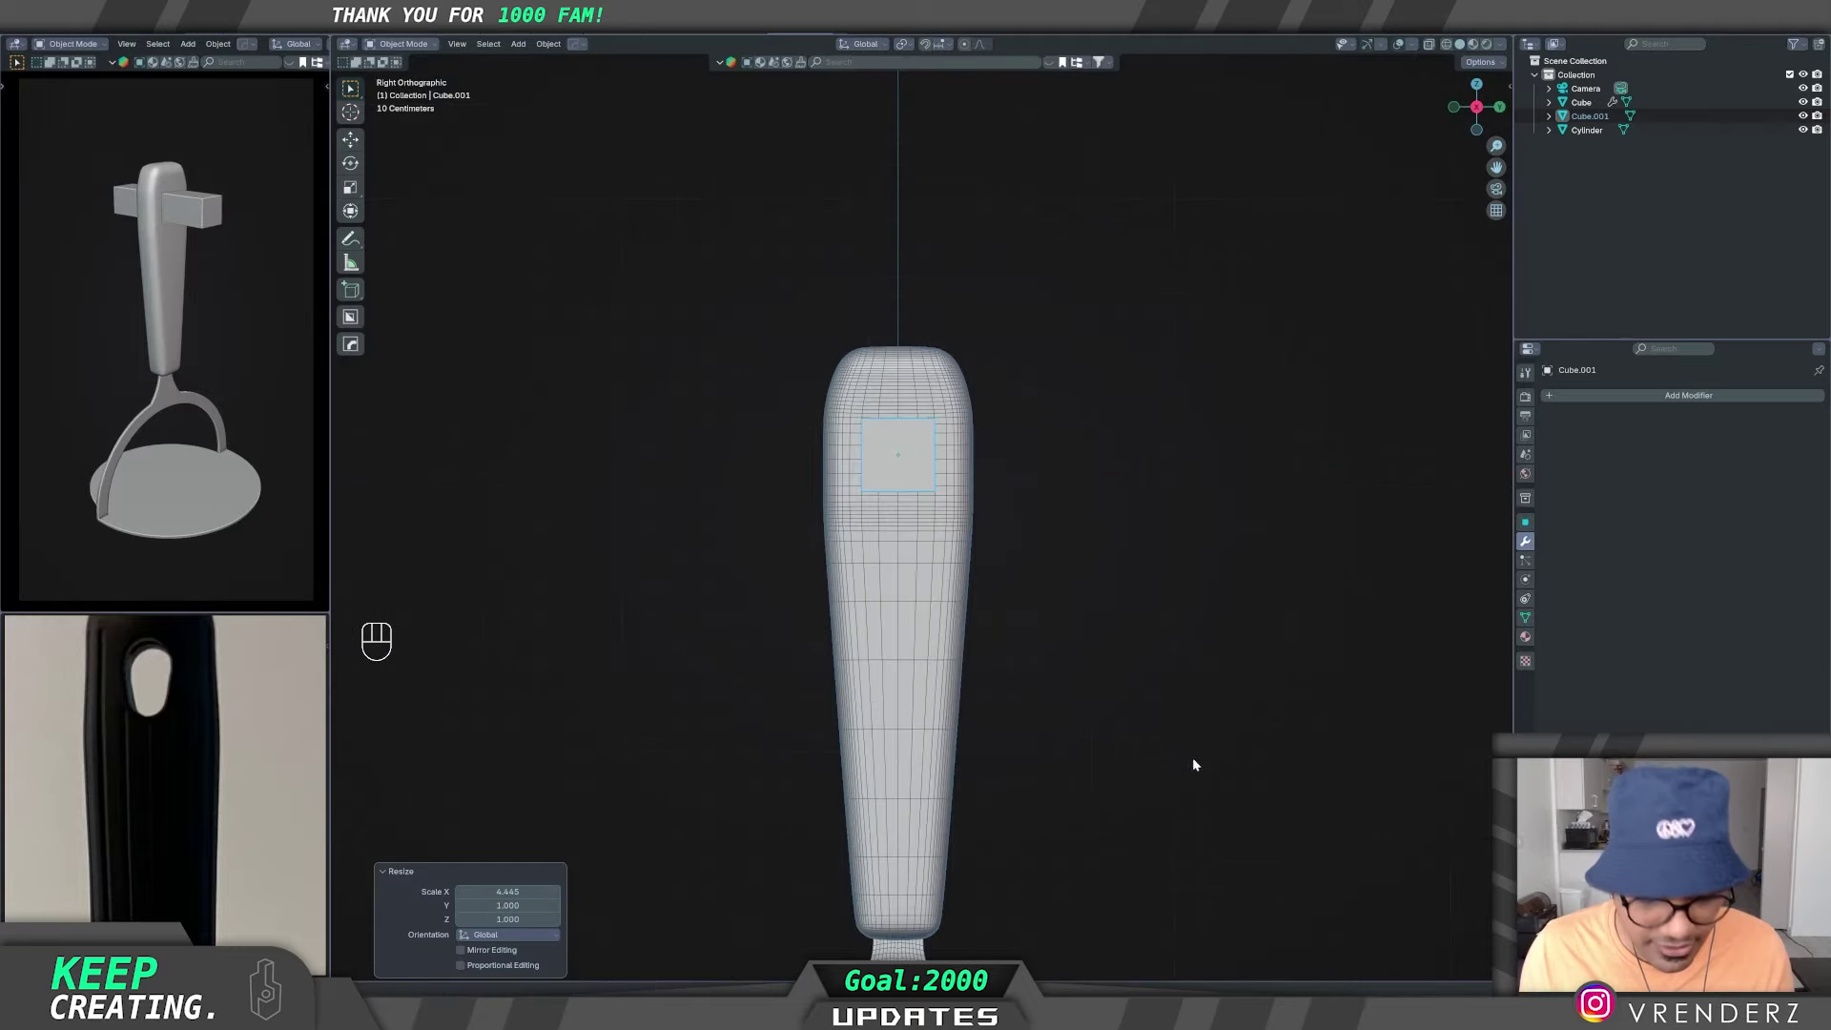
key(s)
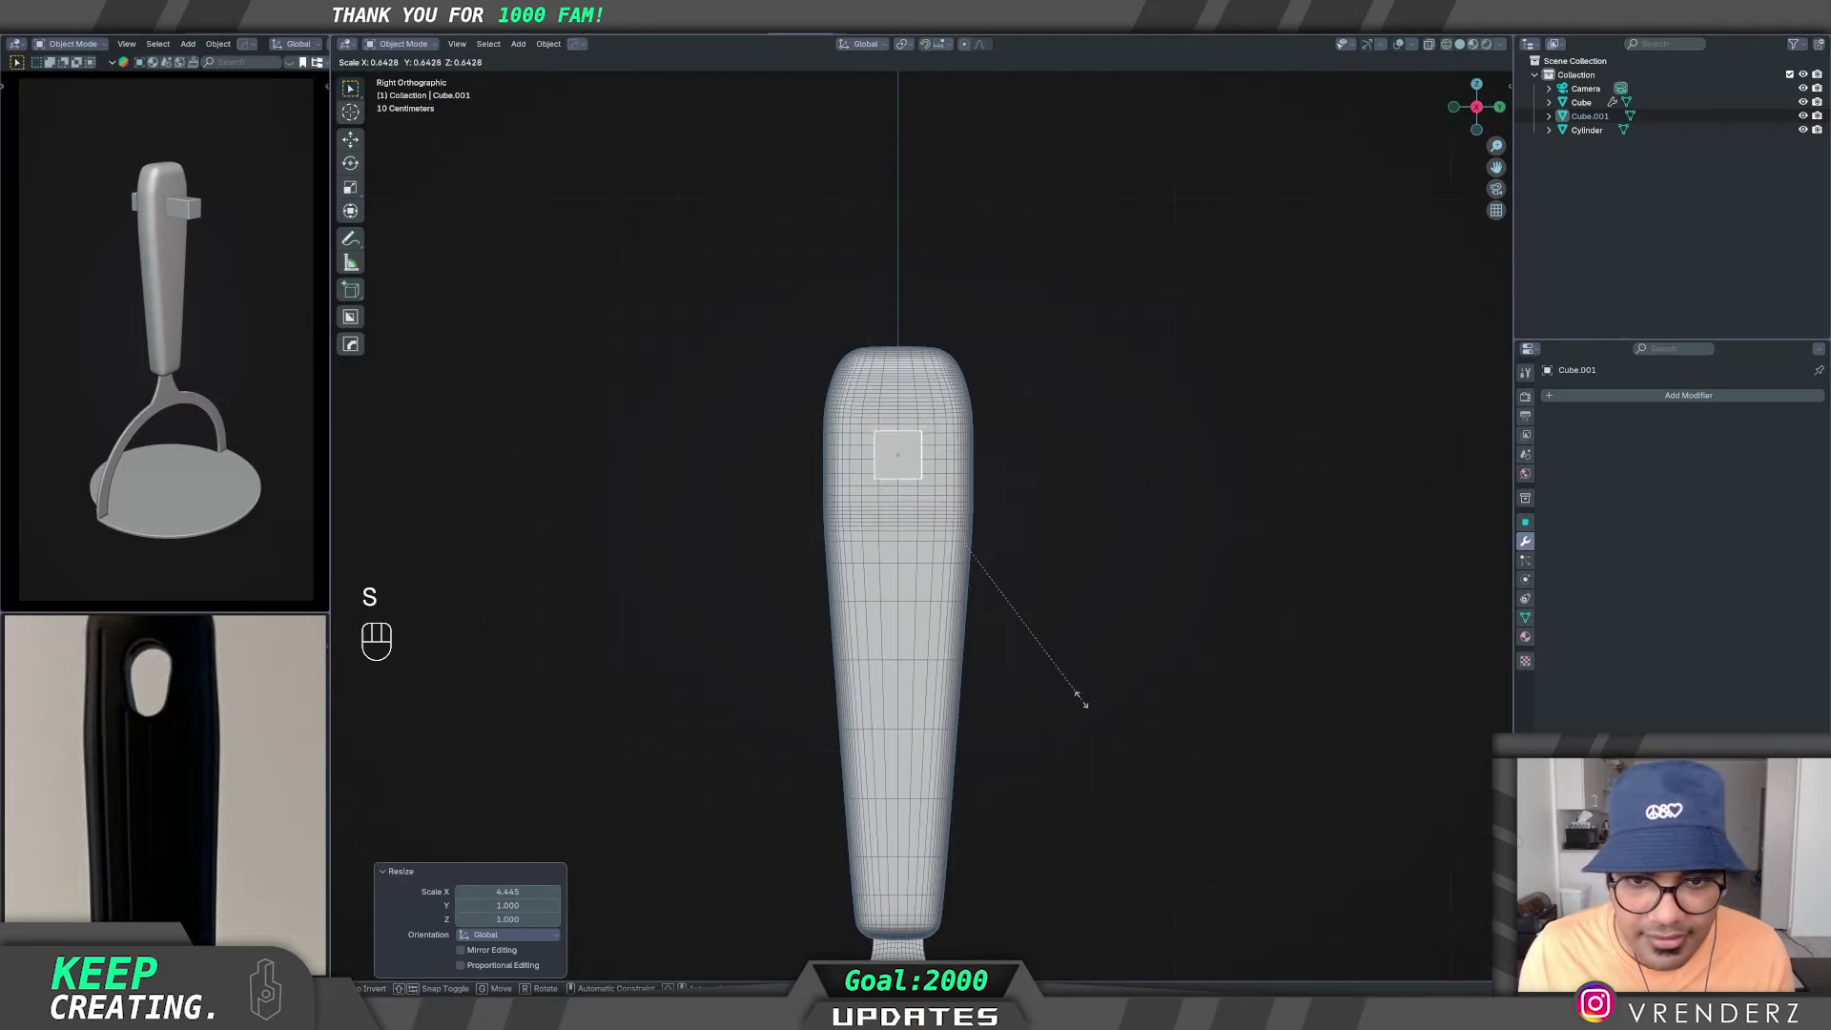
key(s)
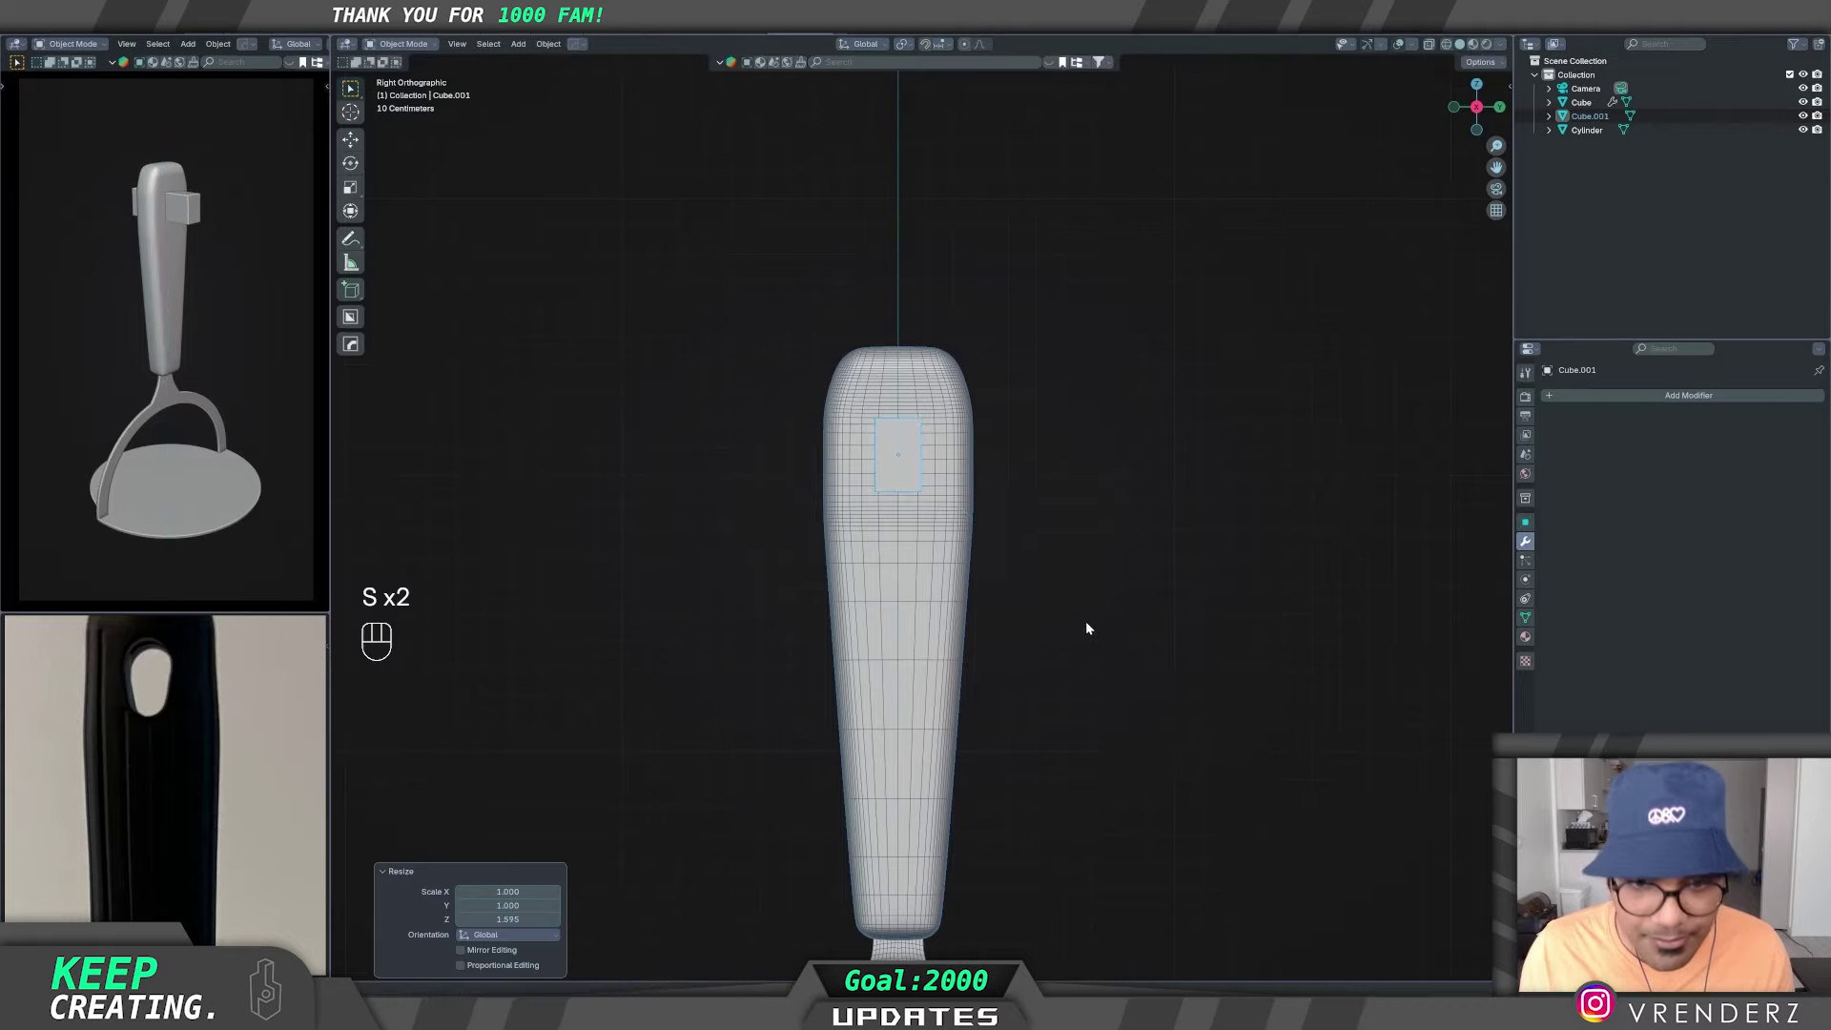
drag(1055, 600, 1113, 602)
middle_click(1038, 551)
- Scale the box's lower vertices along Y to taper it into a slot shape
key(Tab)
click(469, 48)
key(s)
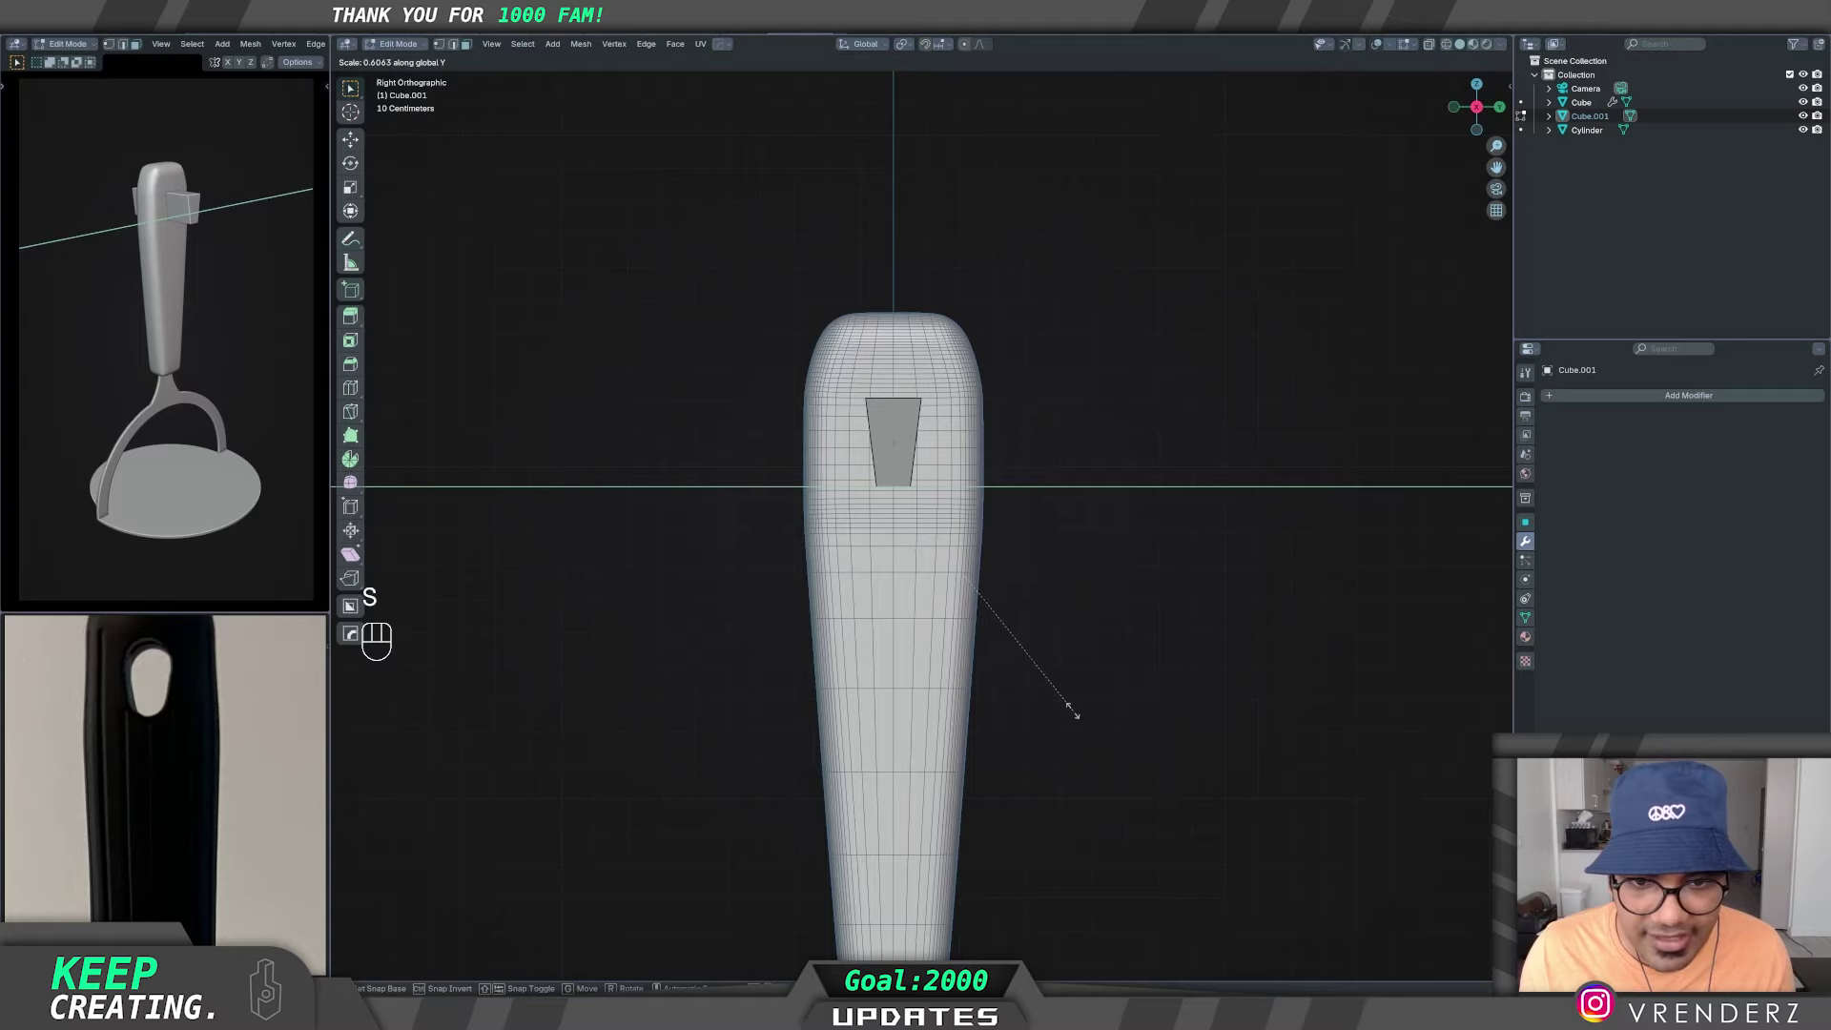
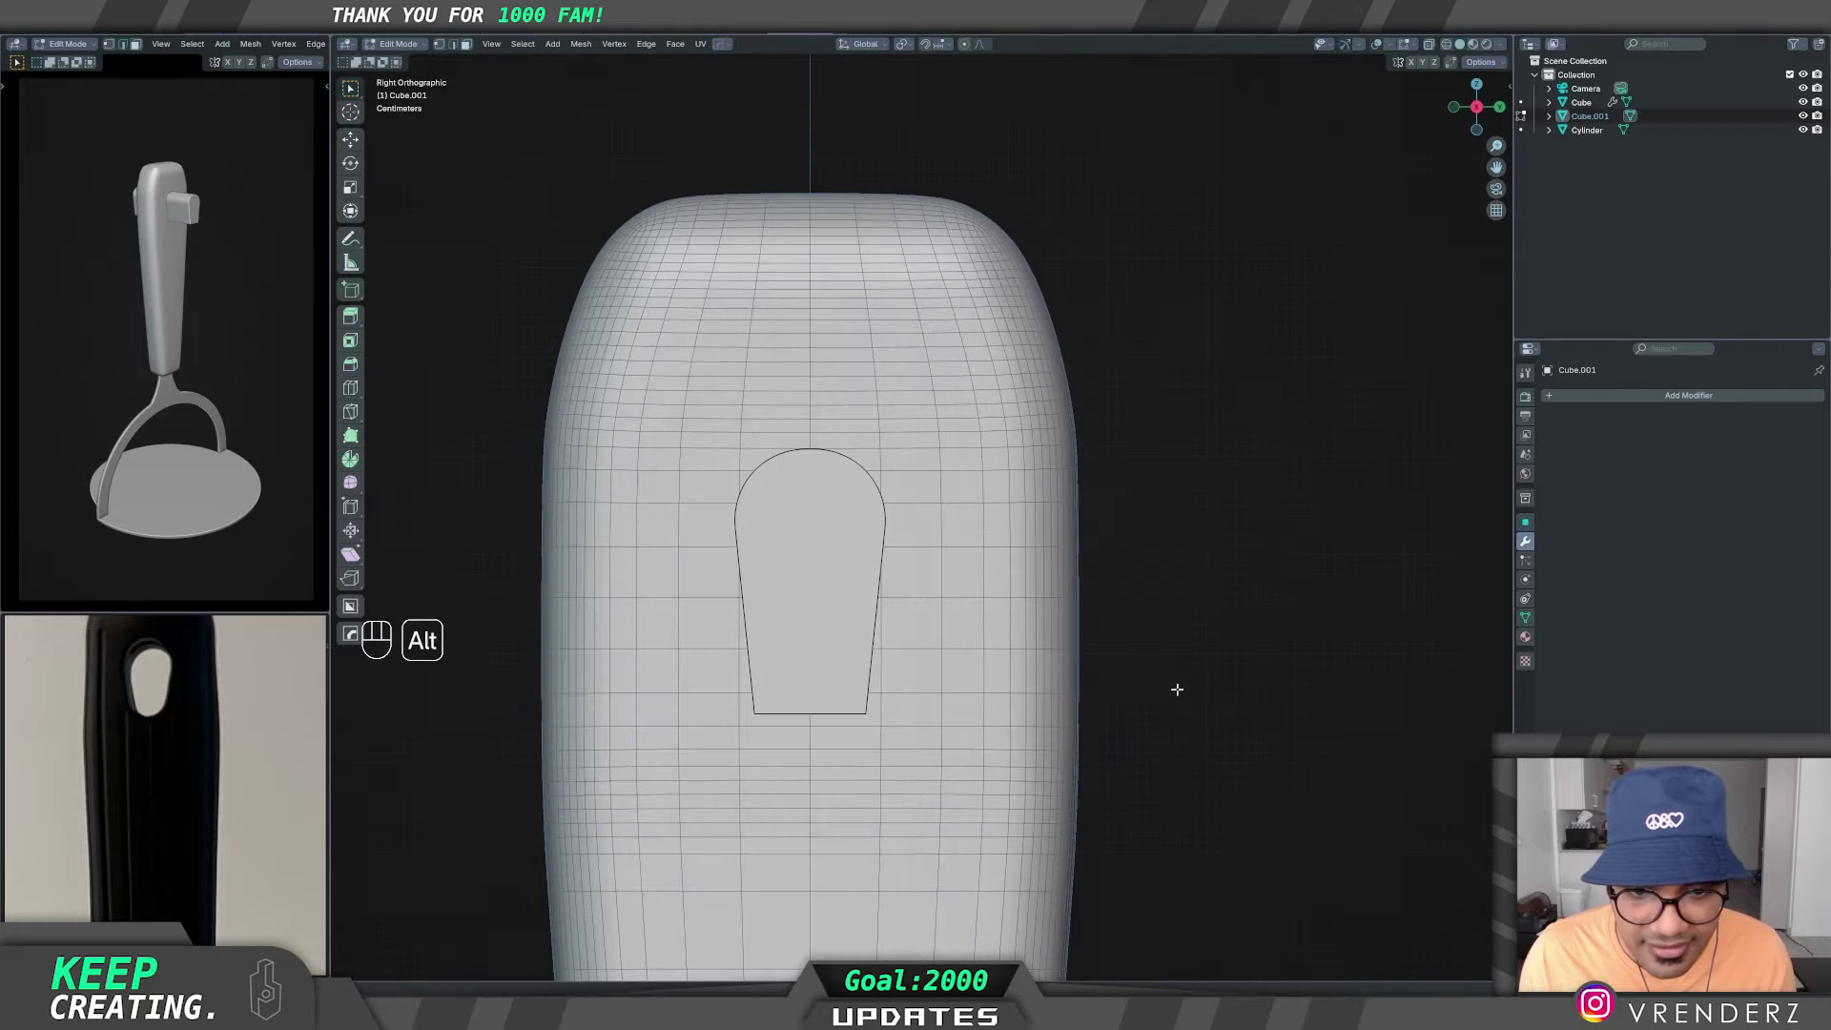
- Bevel the cutter's edges with 22 segments into a rounded pill, then select the handle
key(ctrl+b)
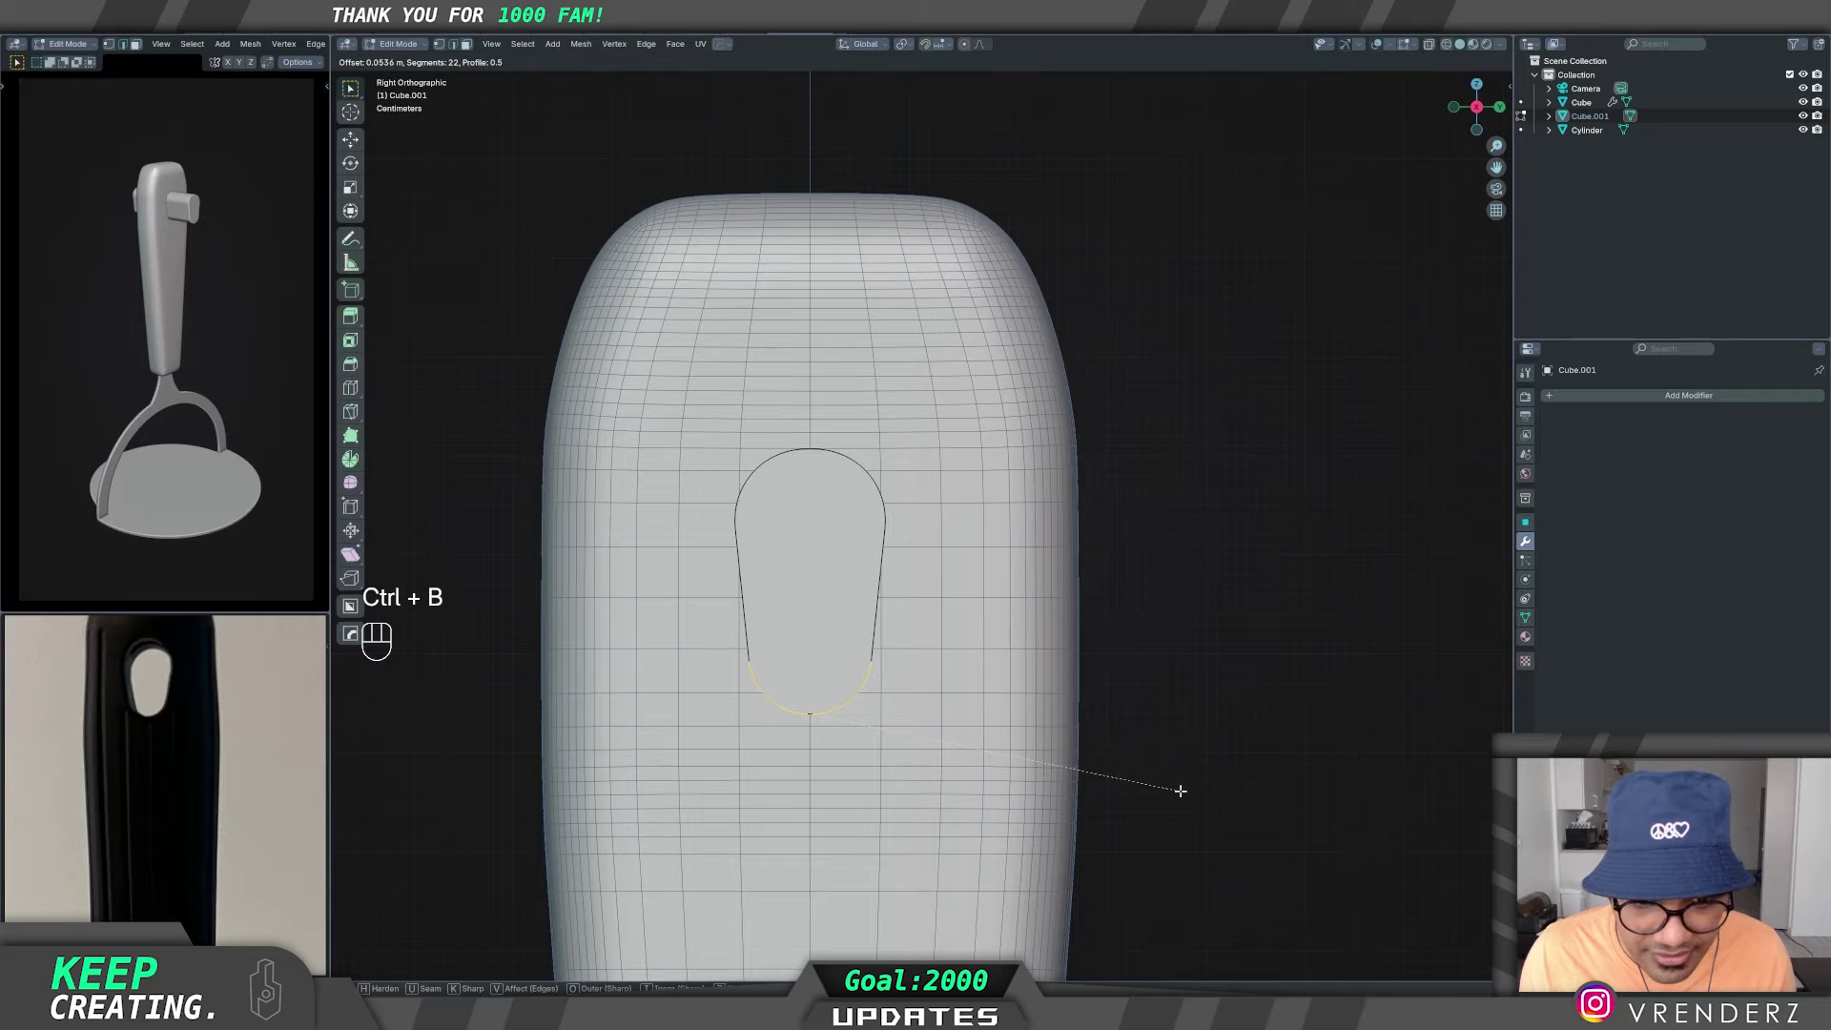
key(Tab)
drag(979, 632, 1046, 641)
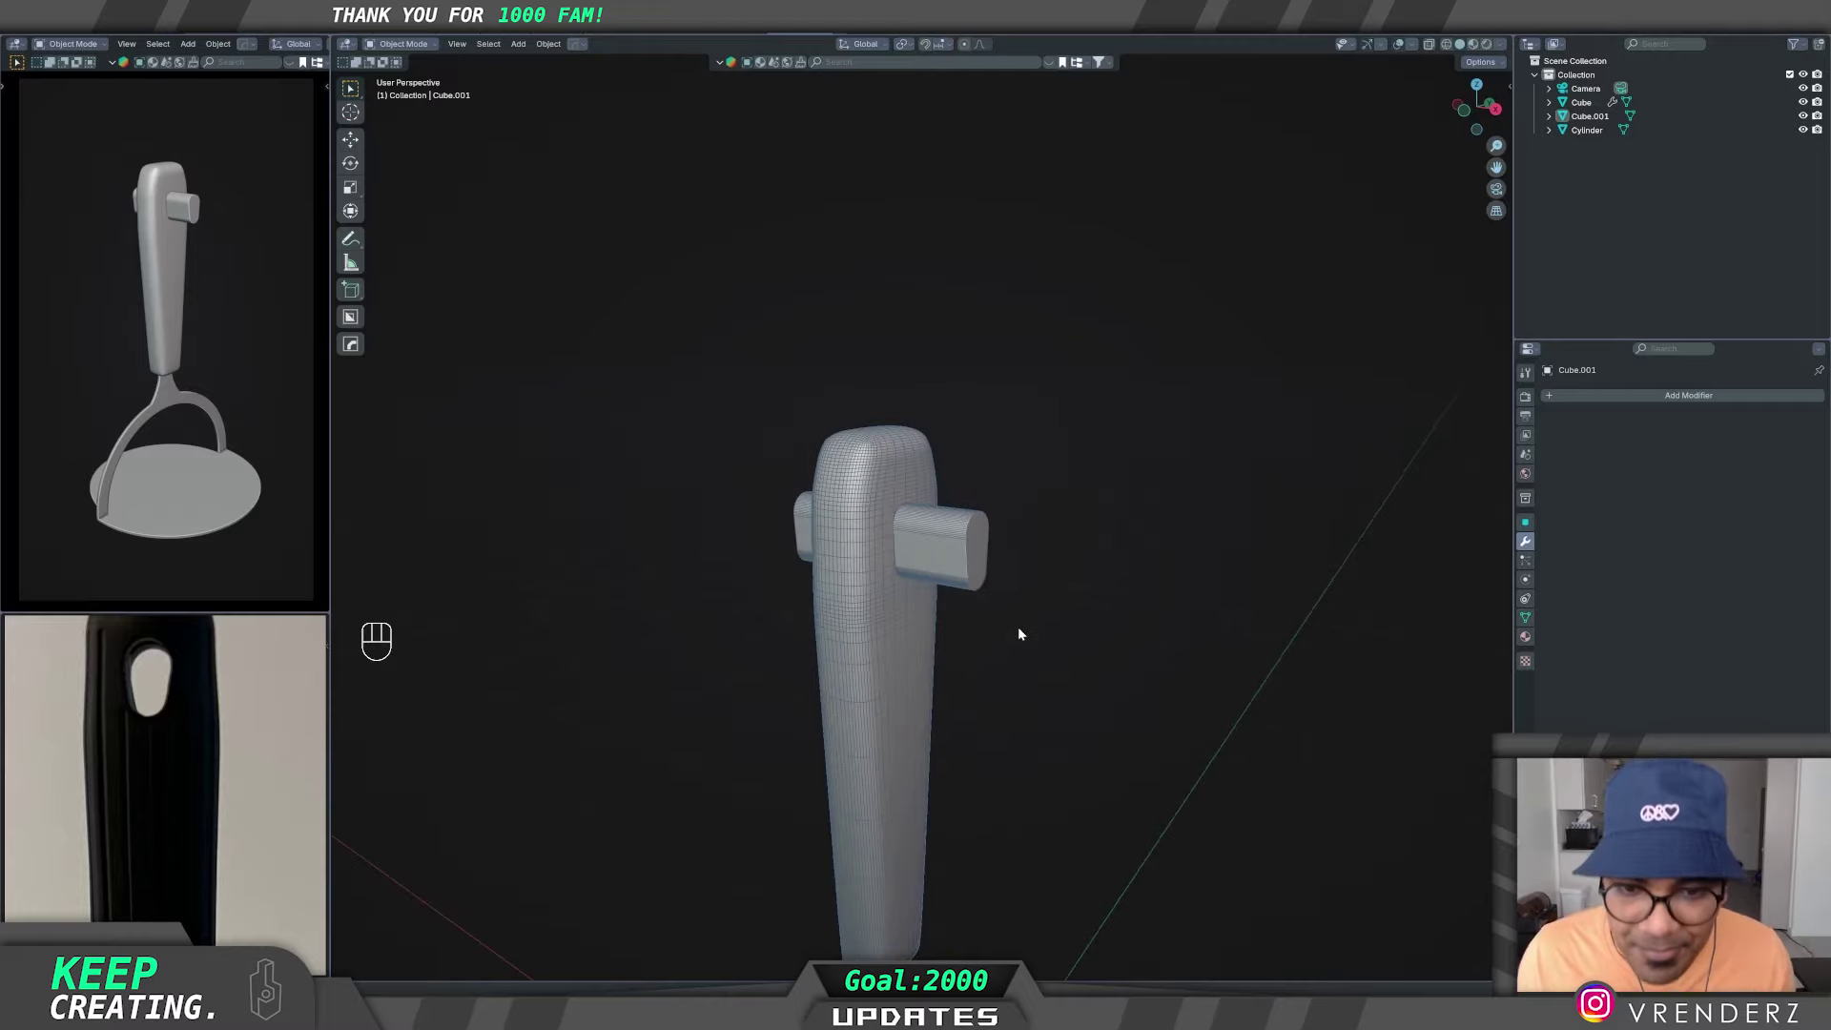
middle_click(1012, 657)
drag(1002, 684, 987, 575)
middle_click(975, 608)
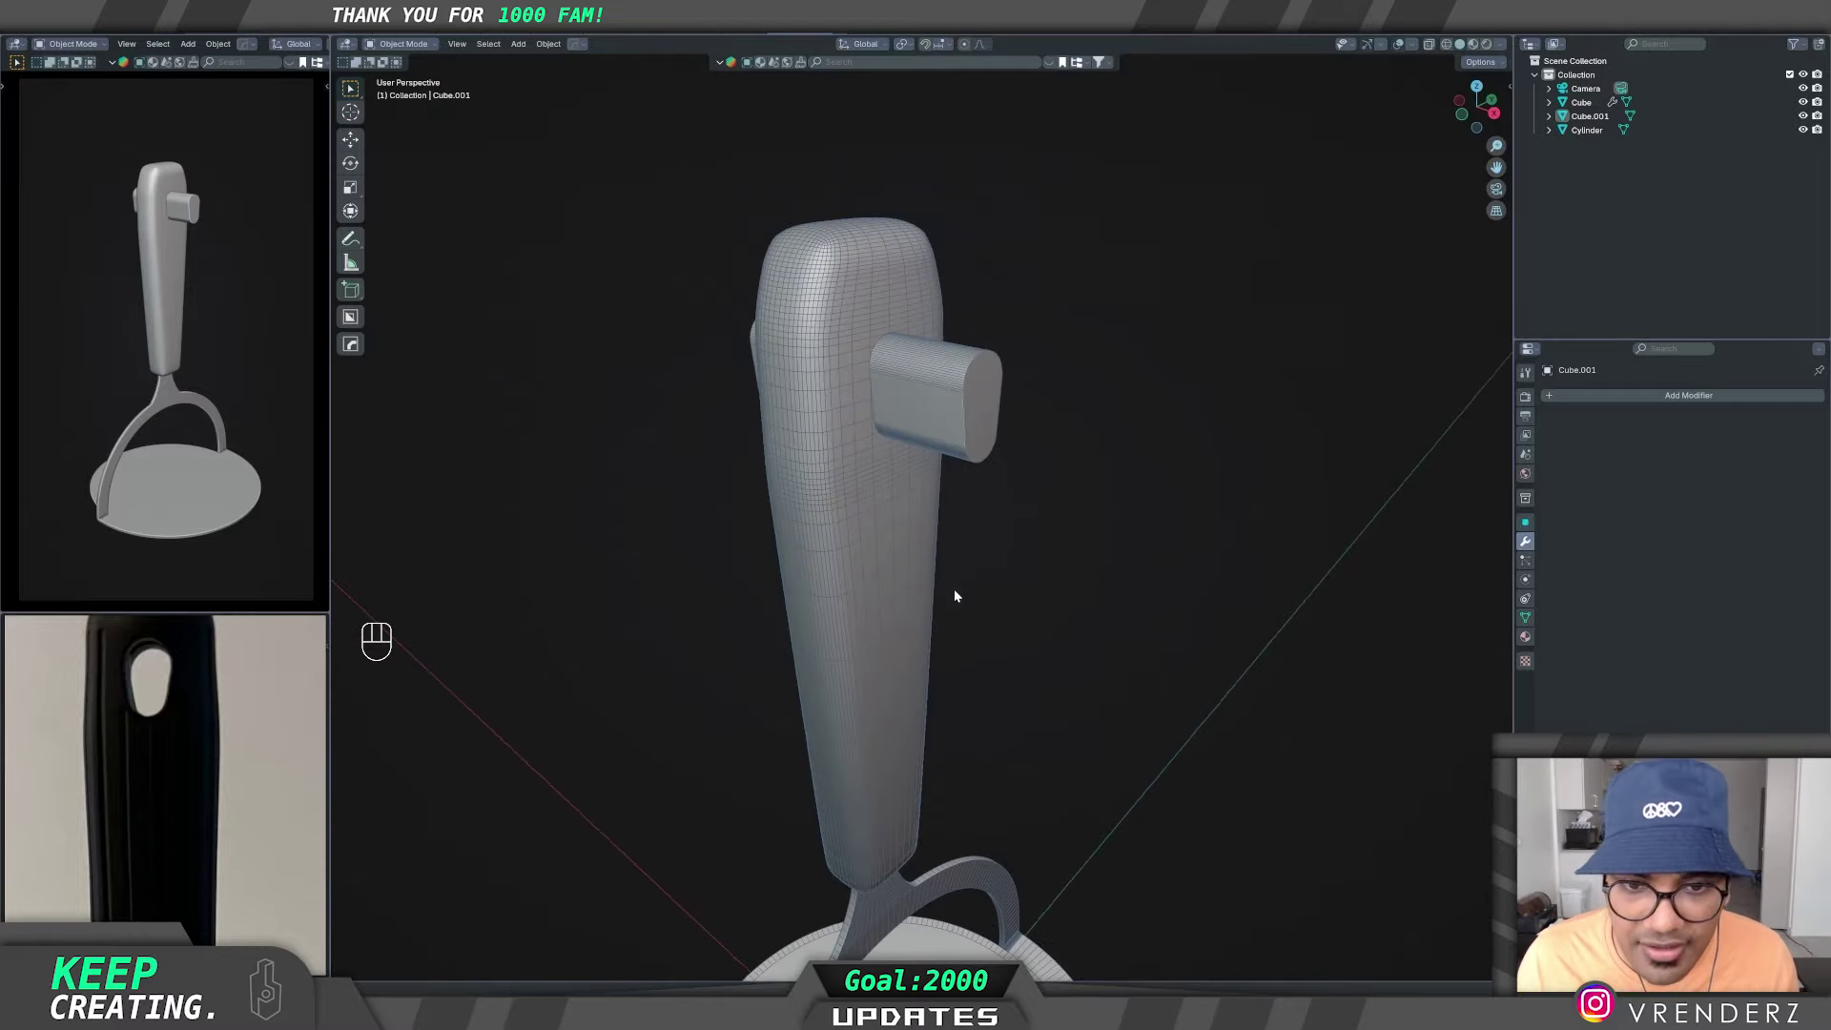
click(871, 515)
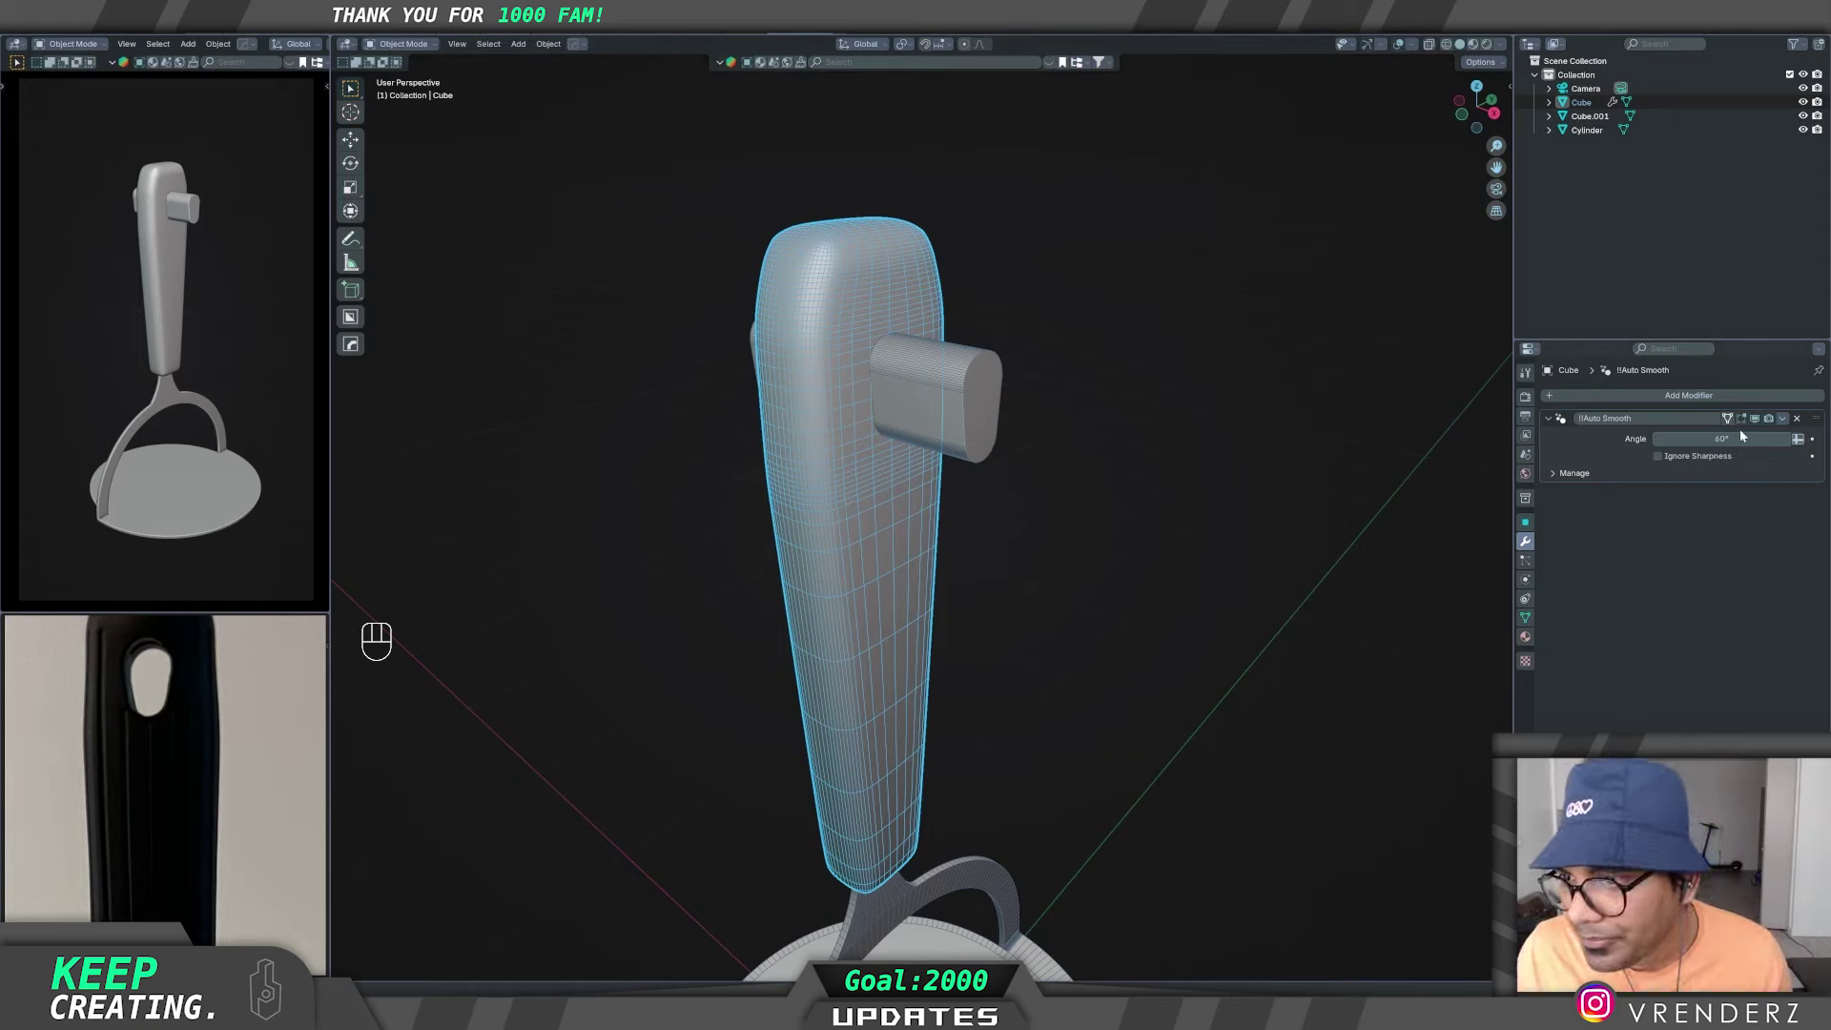
- Add a Boolean Difference modifier using Cube.001 to the handle and hide the cutter
click(1551, 423)
drag(1685, 401, 1685, 401)
key(o)
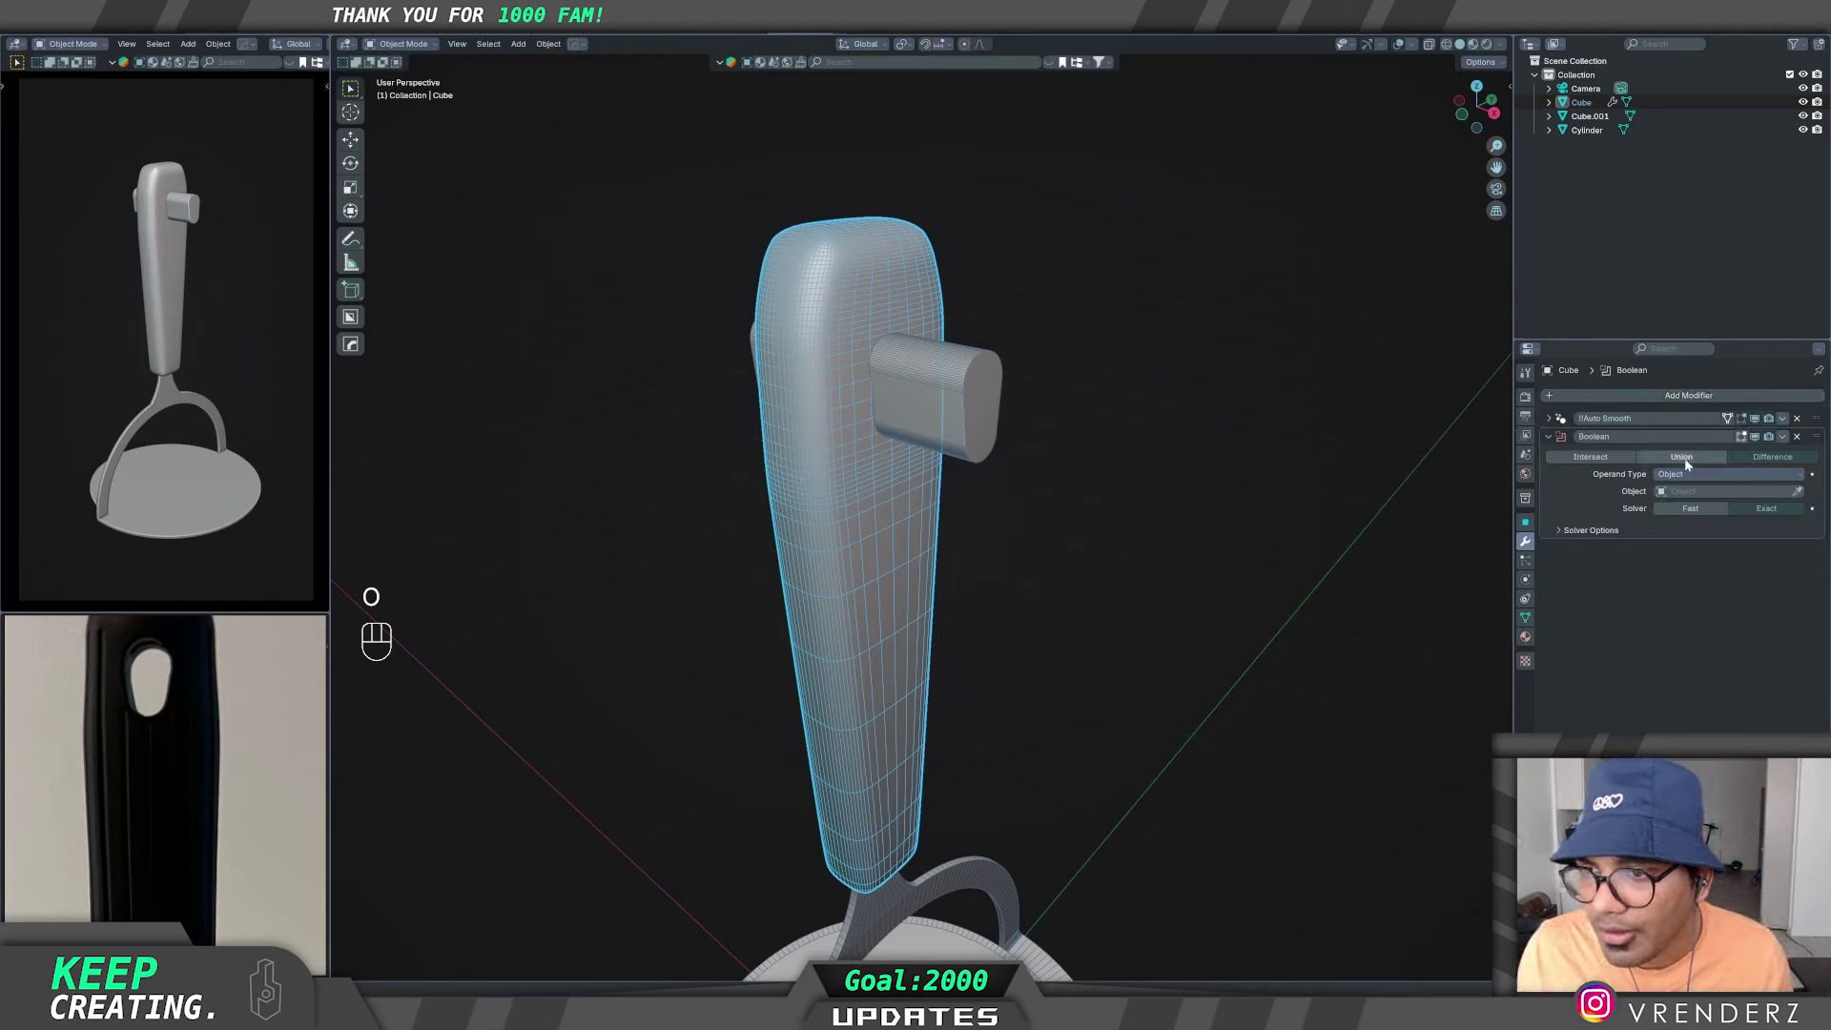
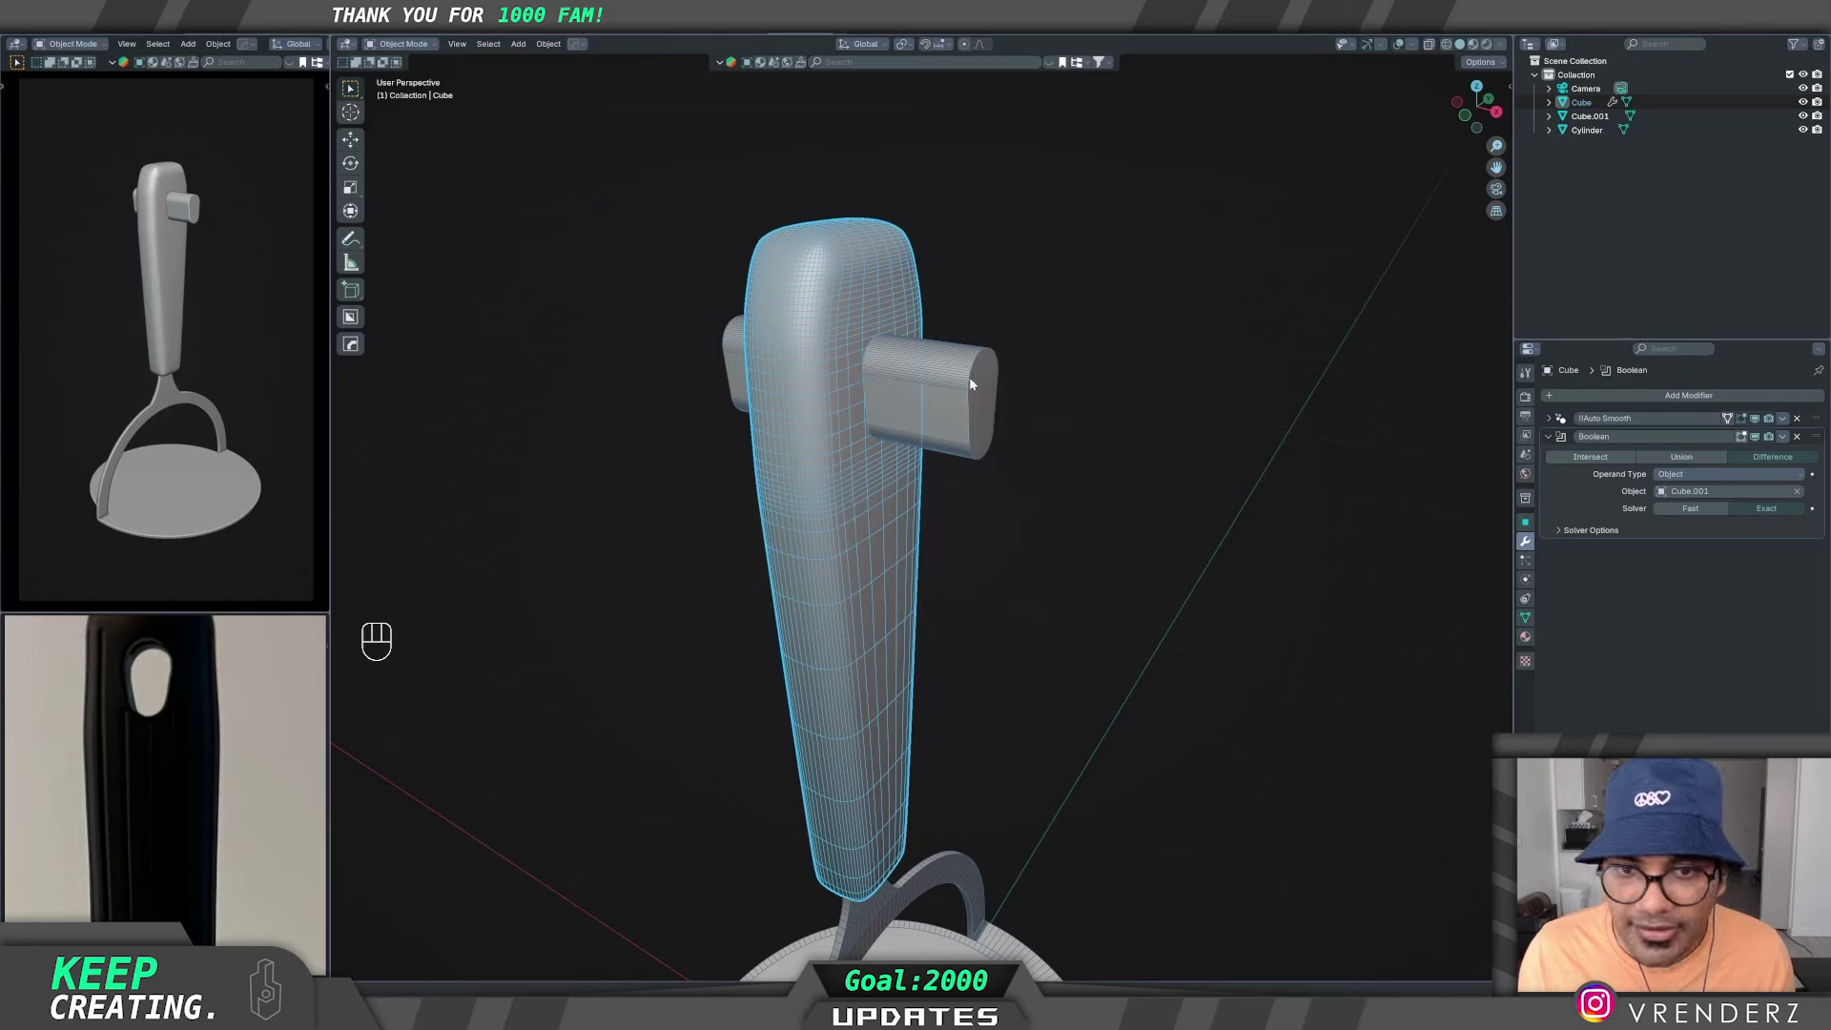
click(976, 382)
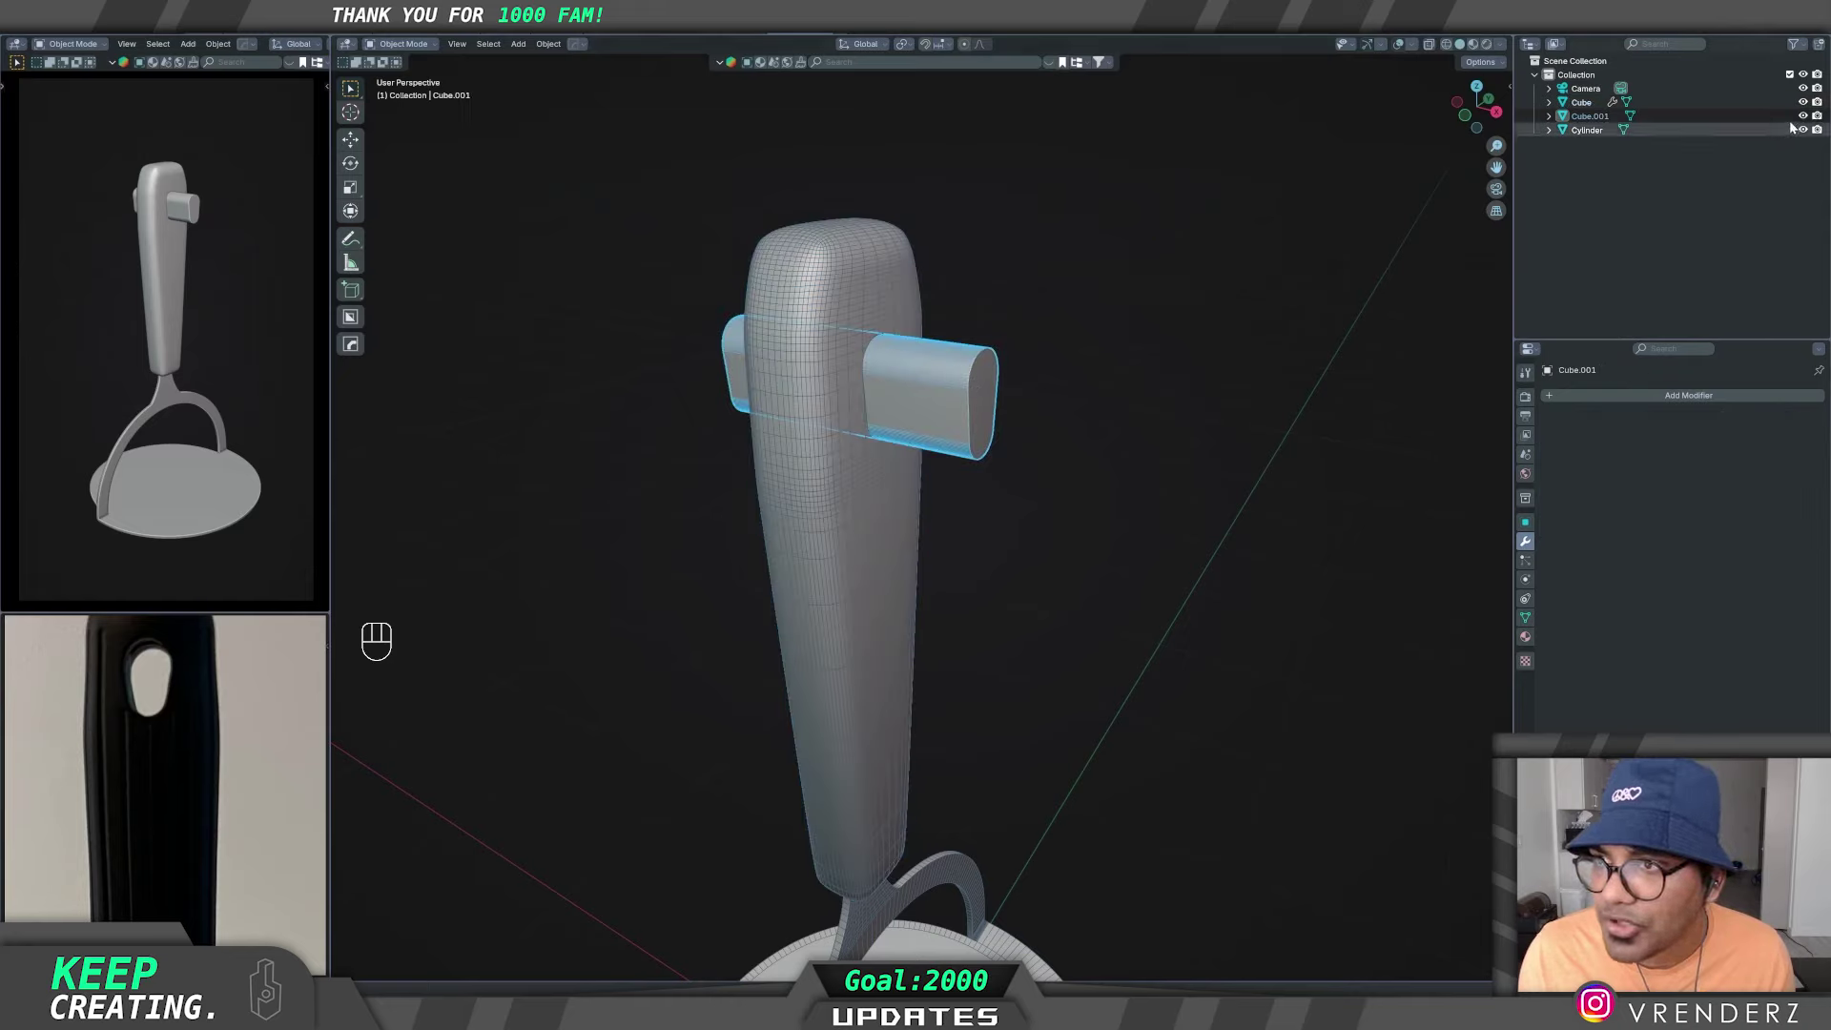
click(1807, 121)
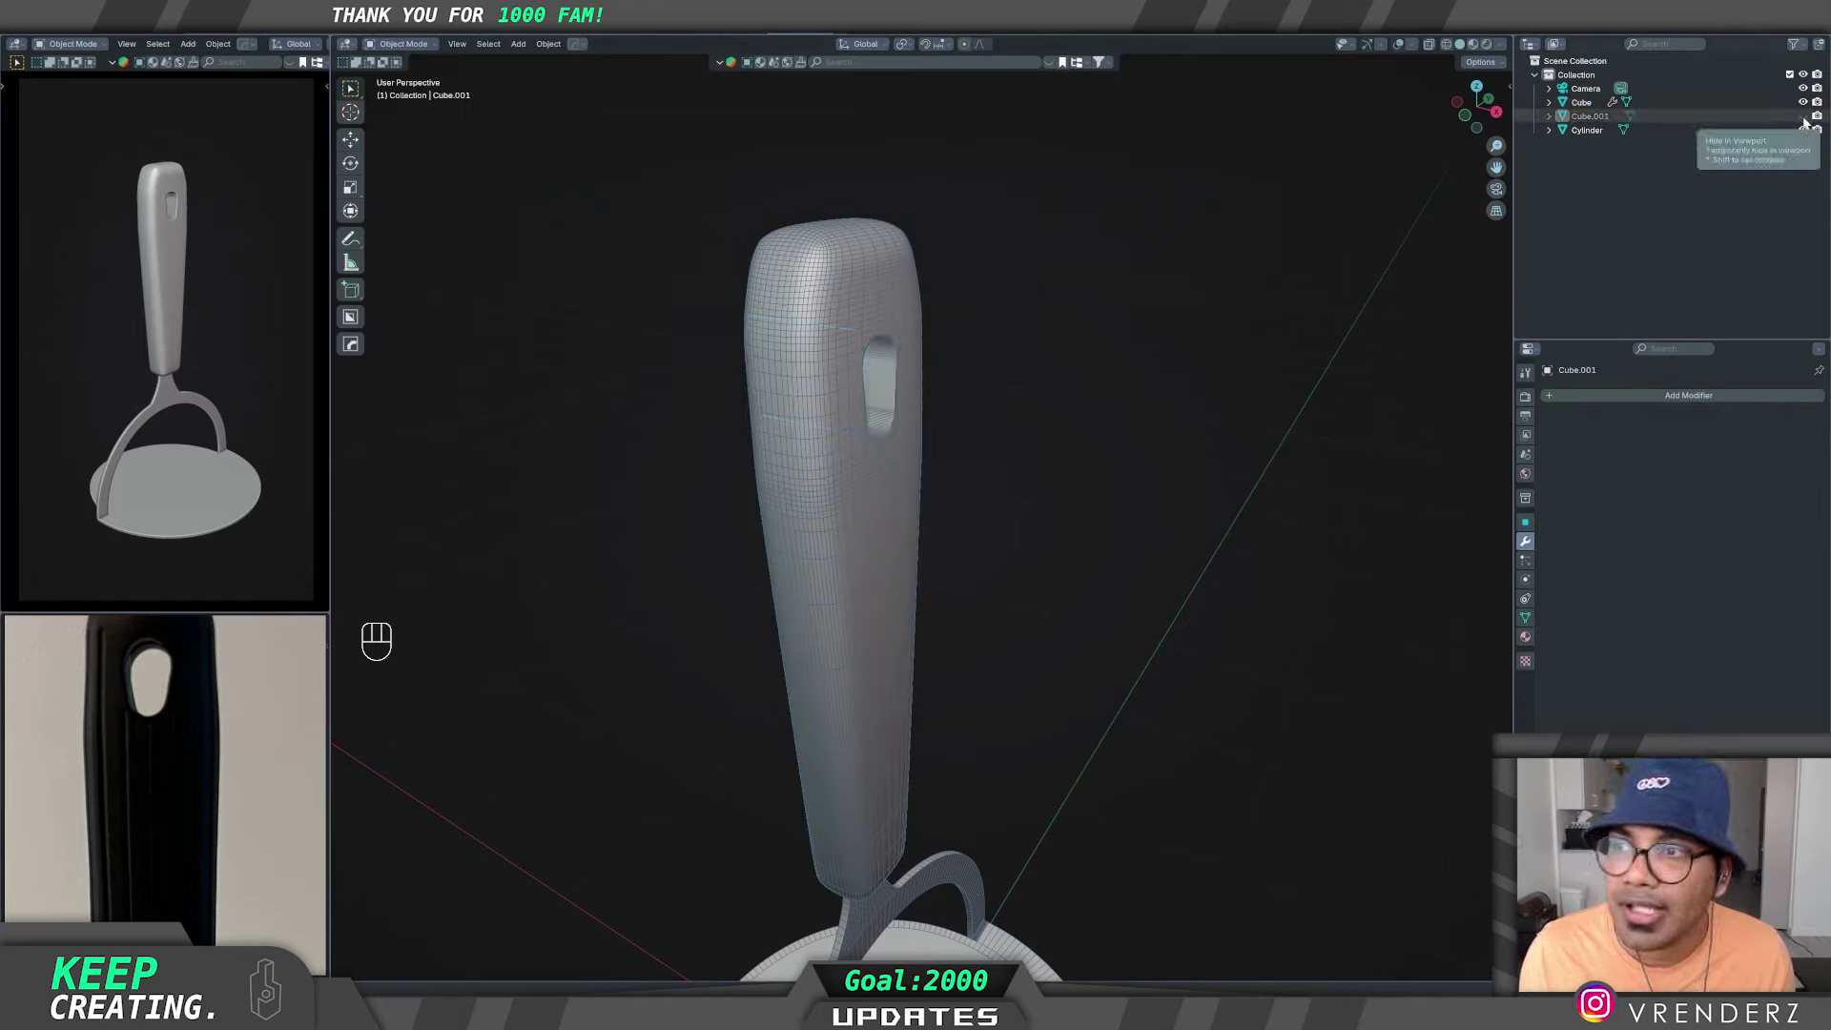
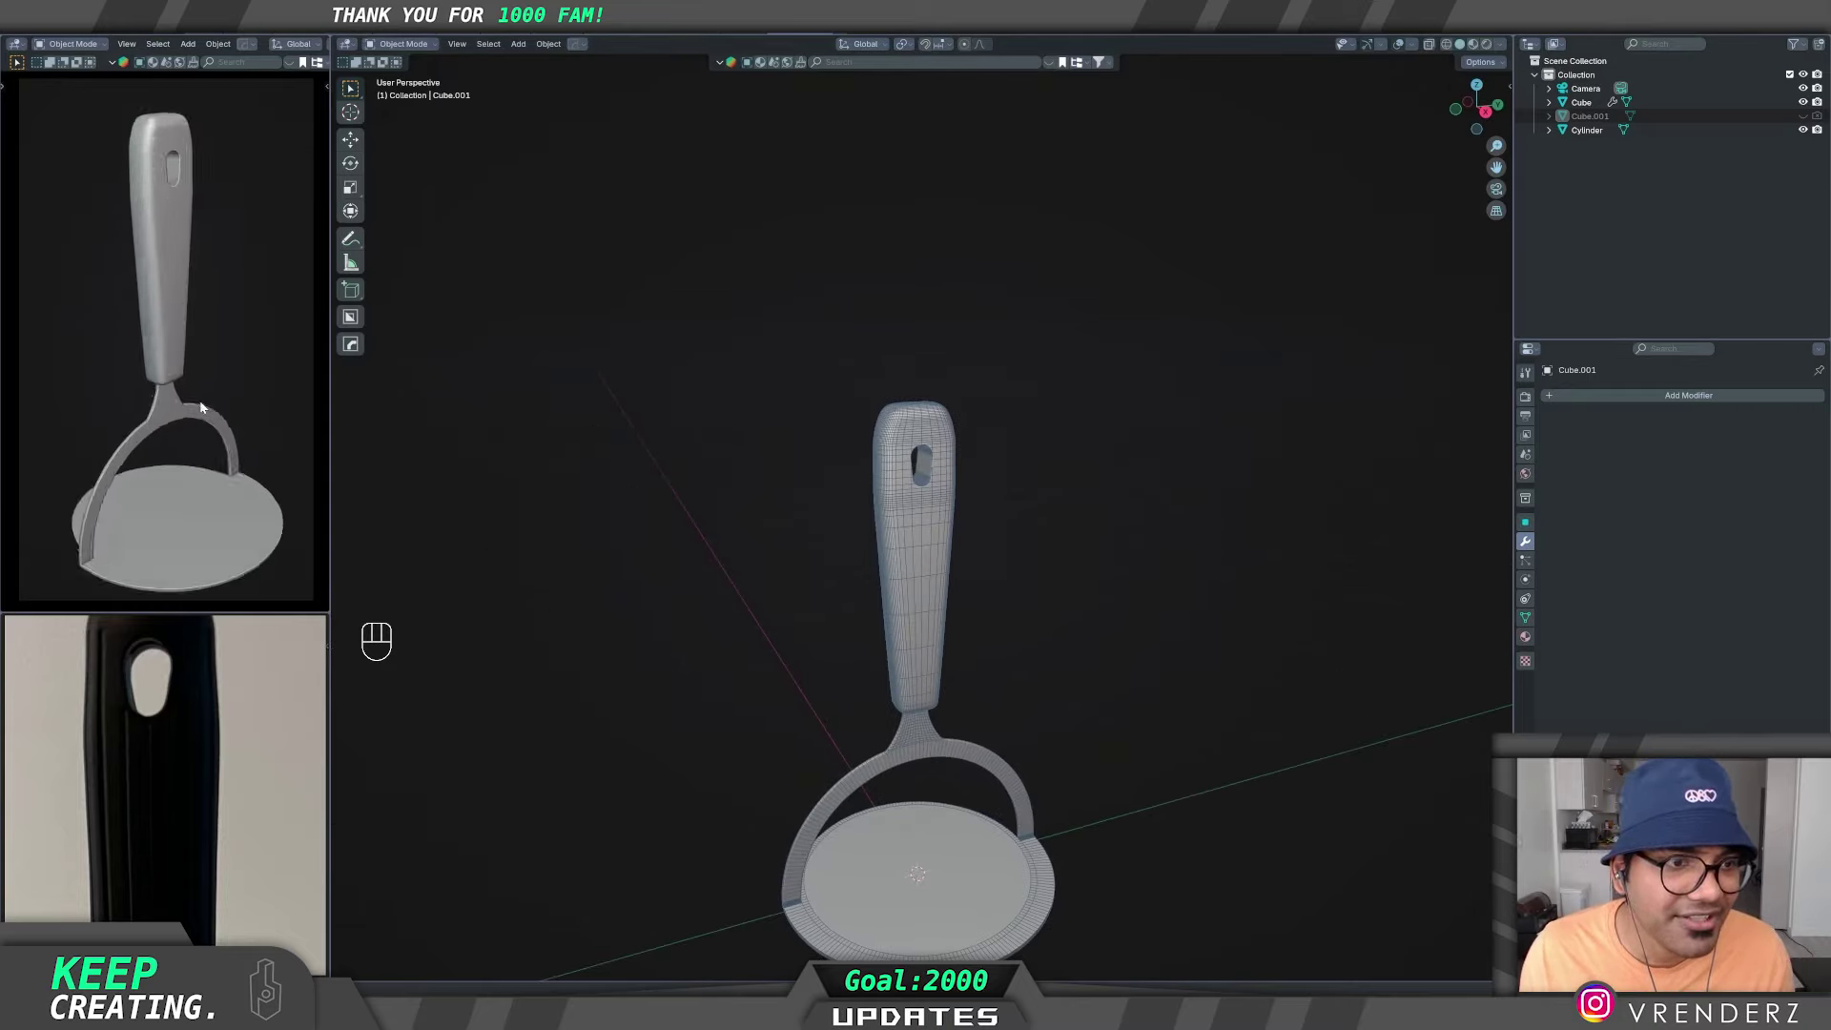
middle_click(205, 444)
drag(193, 444, 200, 419)
middle_click(206, 419)
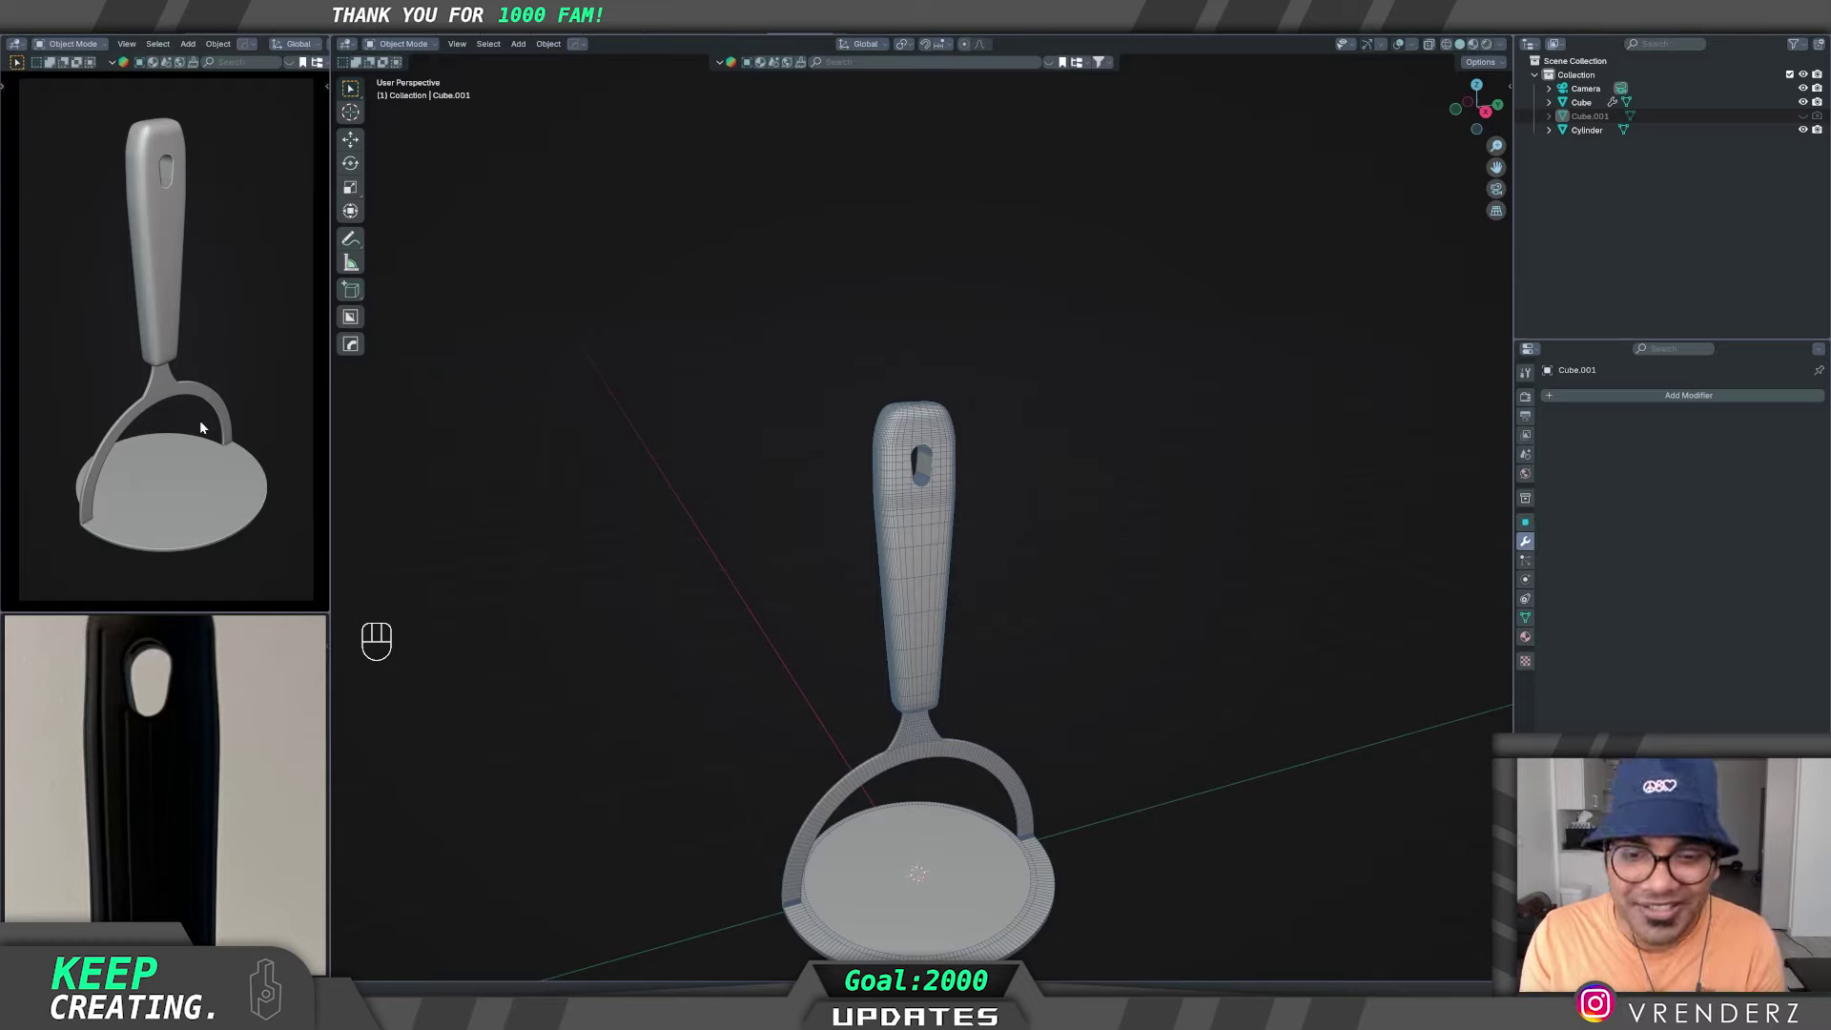
drag(1032, 721, 992, 596)
drag(985, 654, 1017, 664)
middle_click(945, 663)
drag(984, 640, 965, 646)
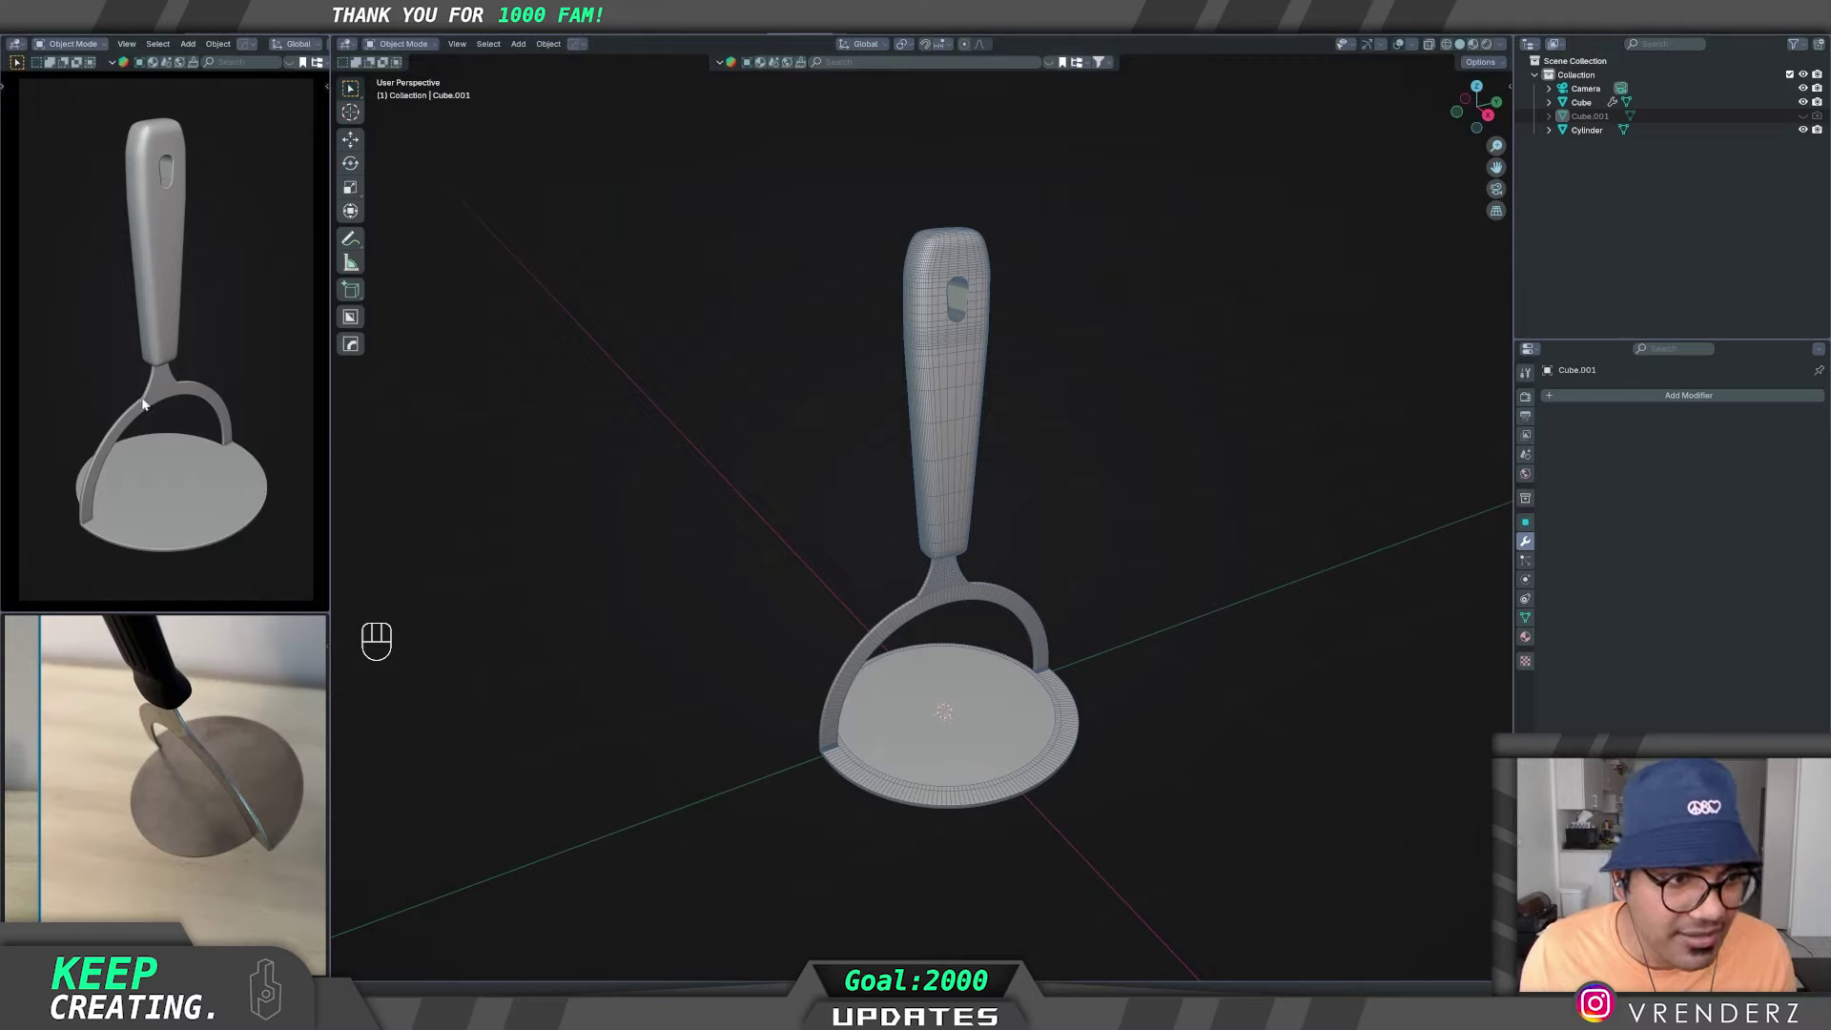
drag(938, 677, 941, 657)
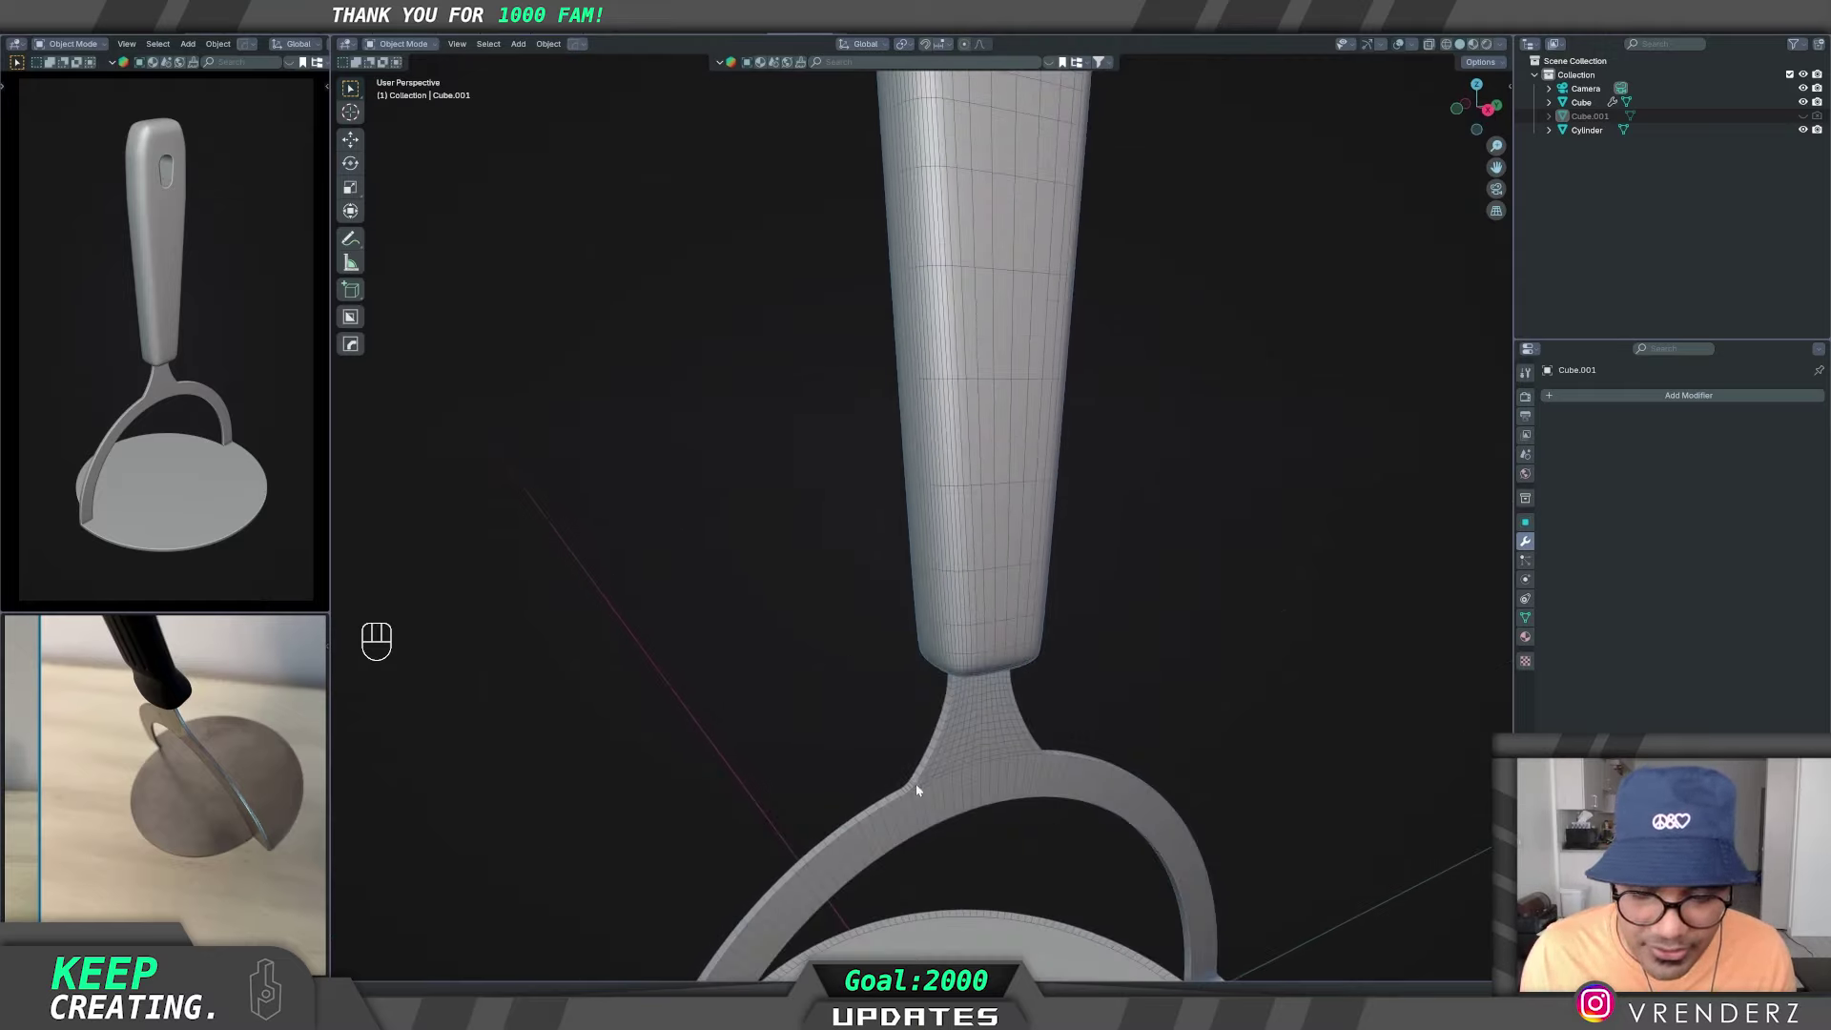
drag(918, 769, 916, 558)
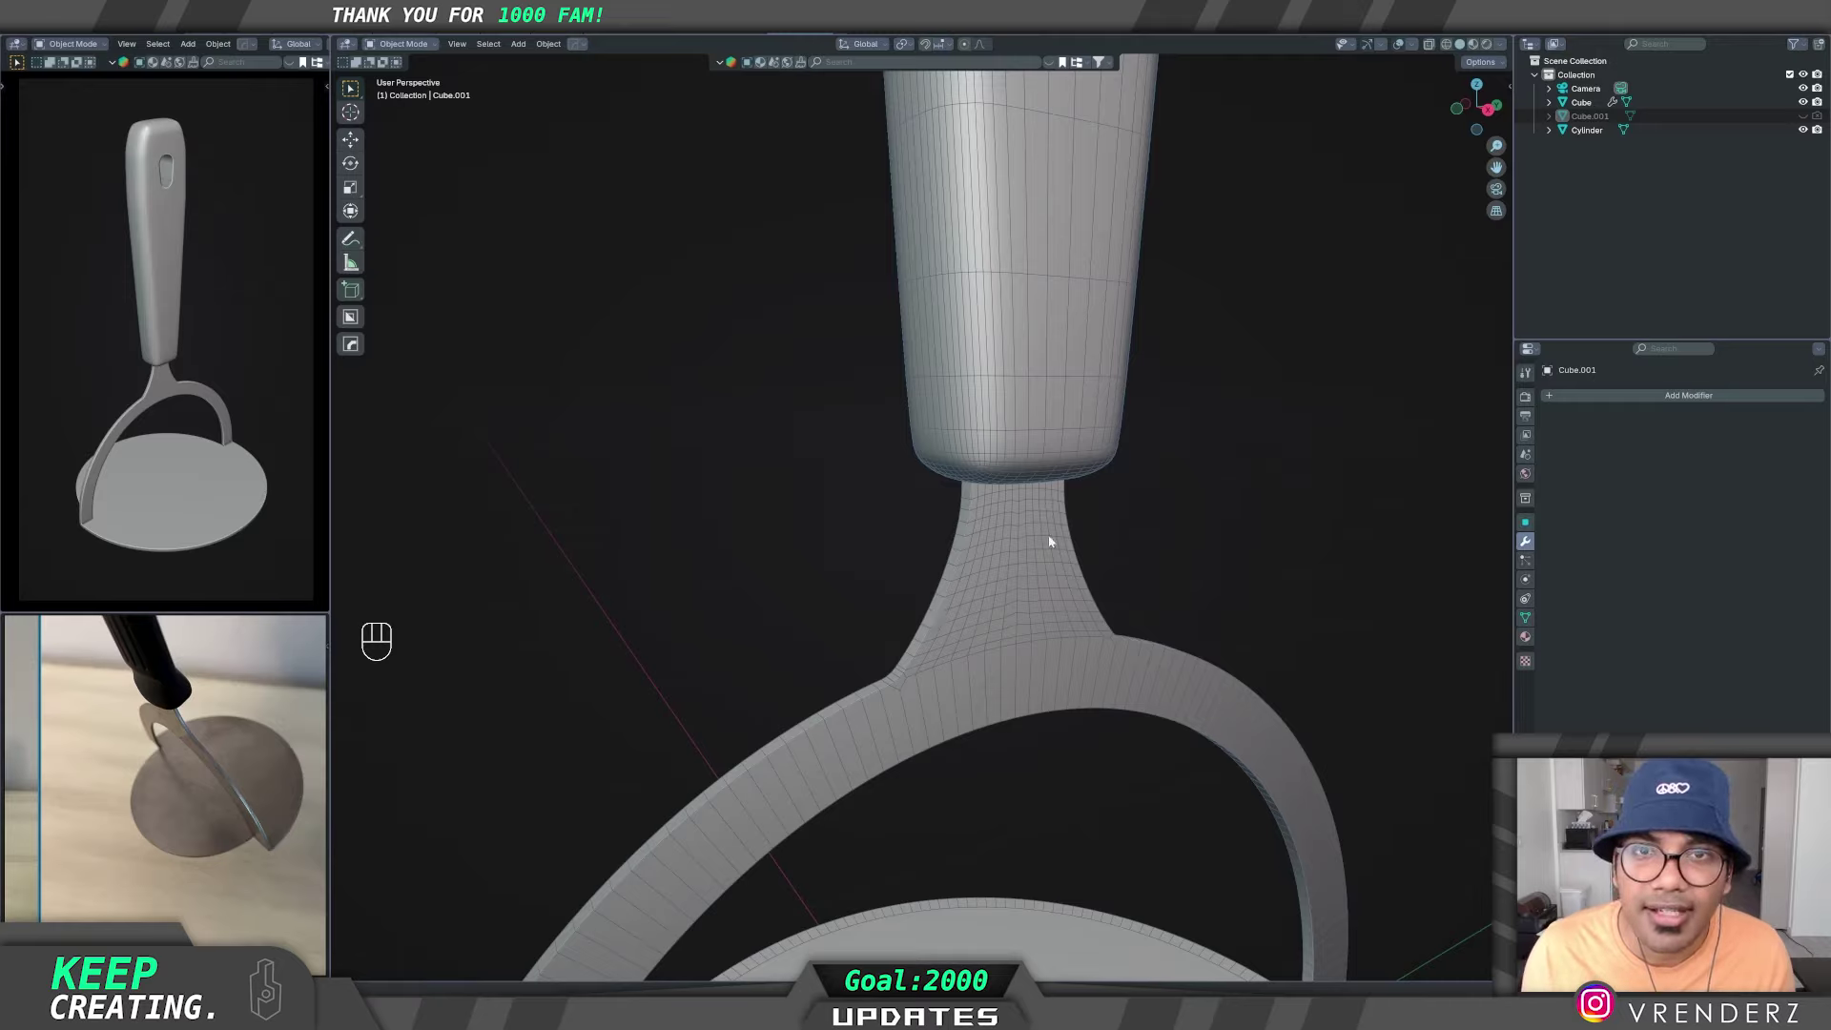
middle_click(1014, 563)
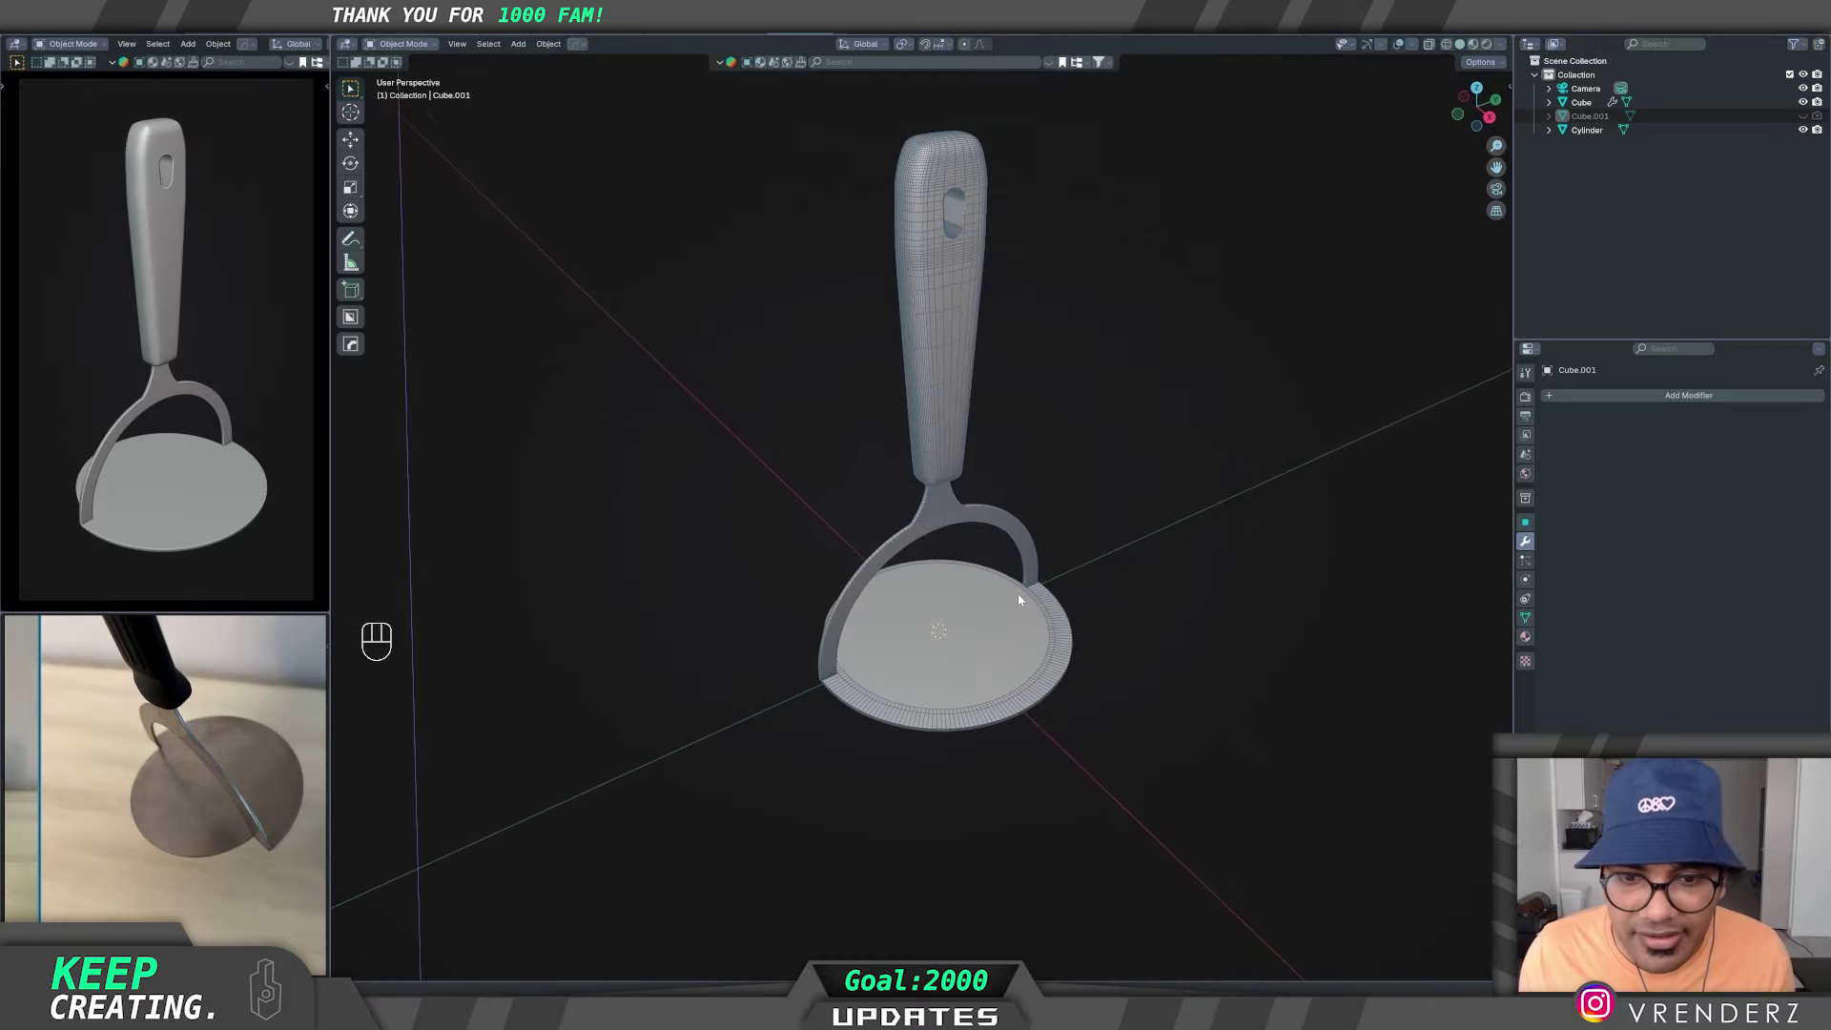
middle_click(1024, 565)
middle_click(1044, 617)
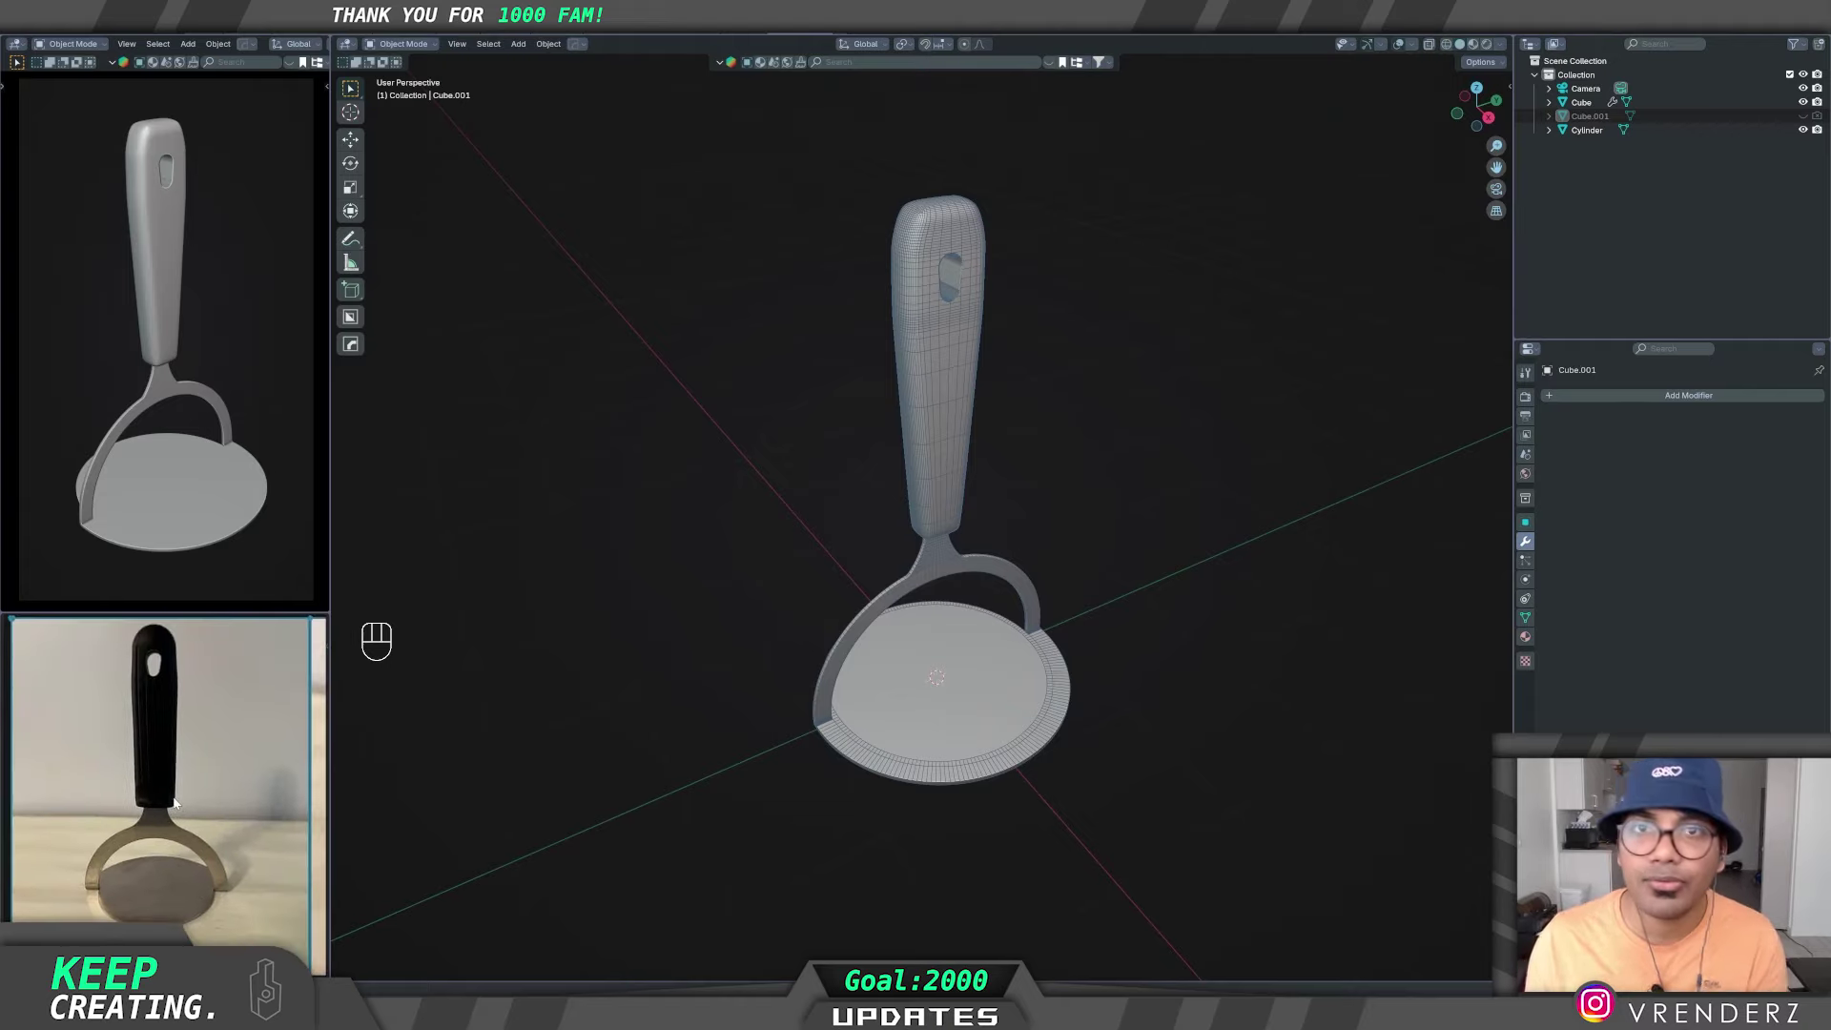
middle_click(1159, 595)
middle_click(1165, 596)
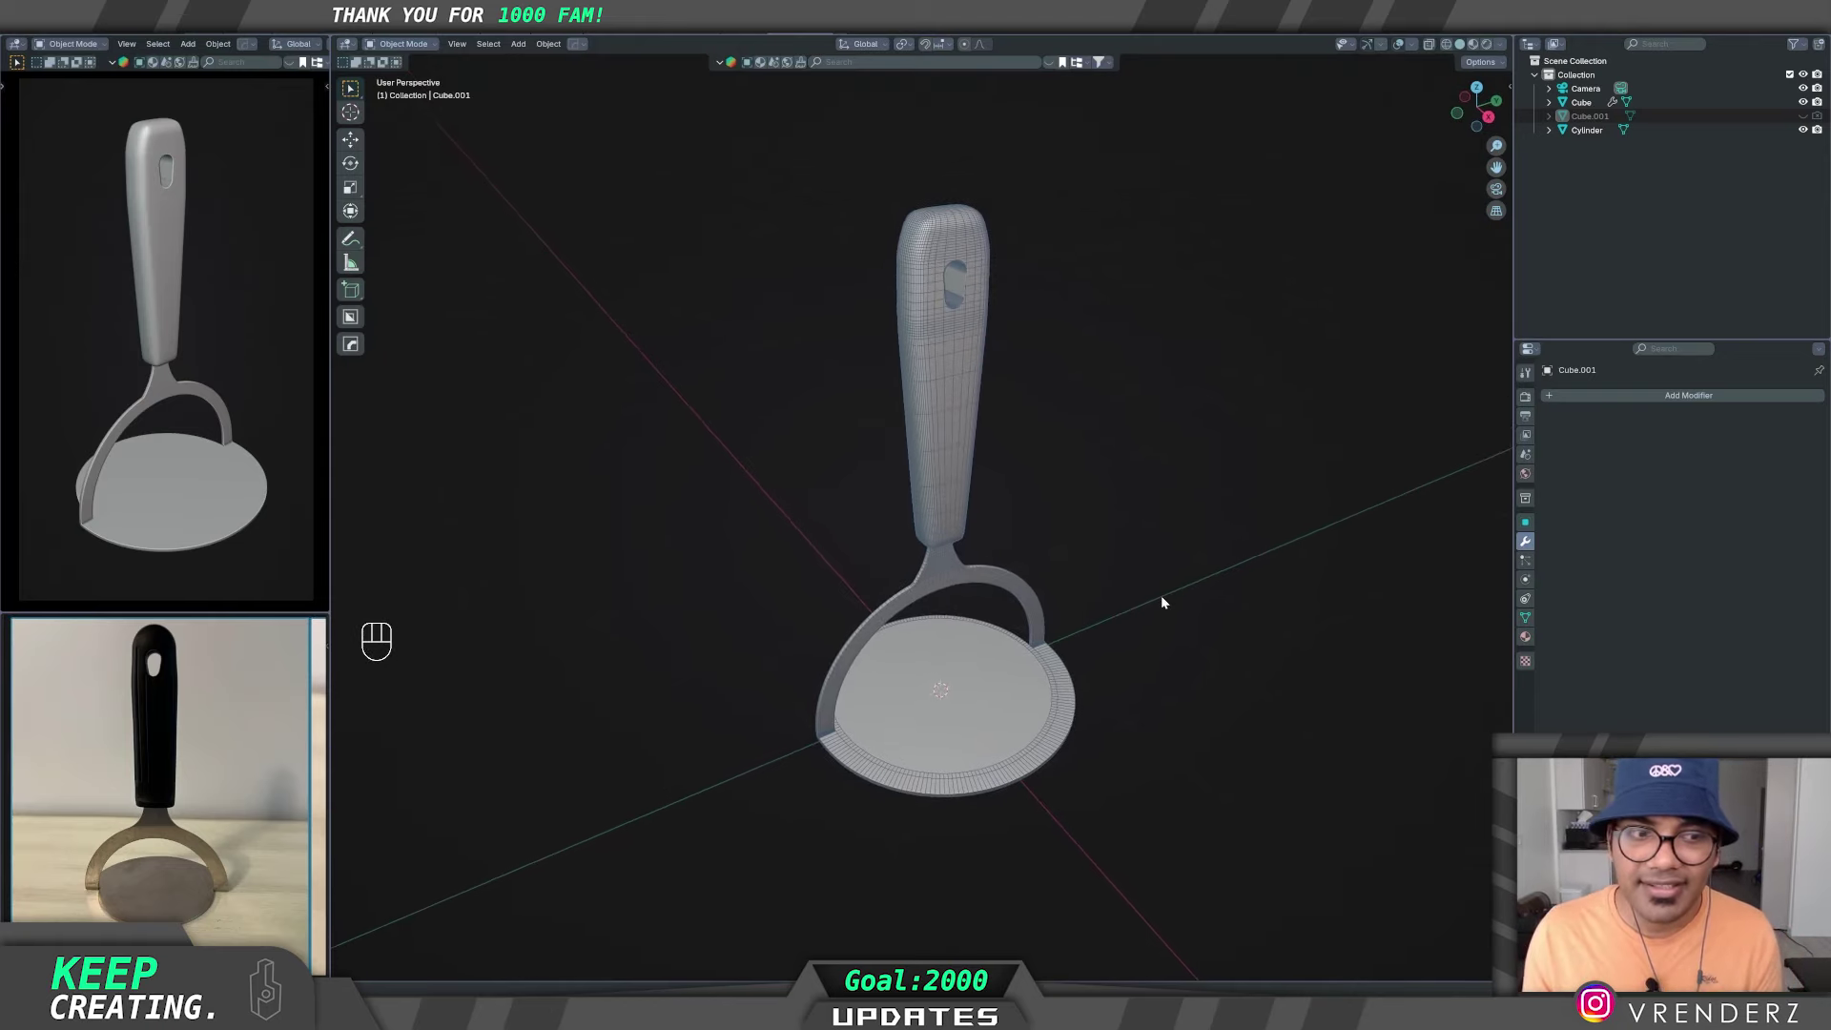